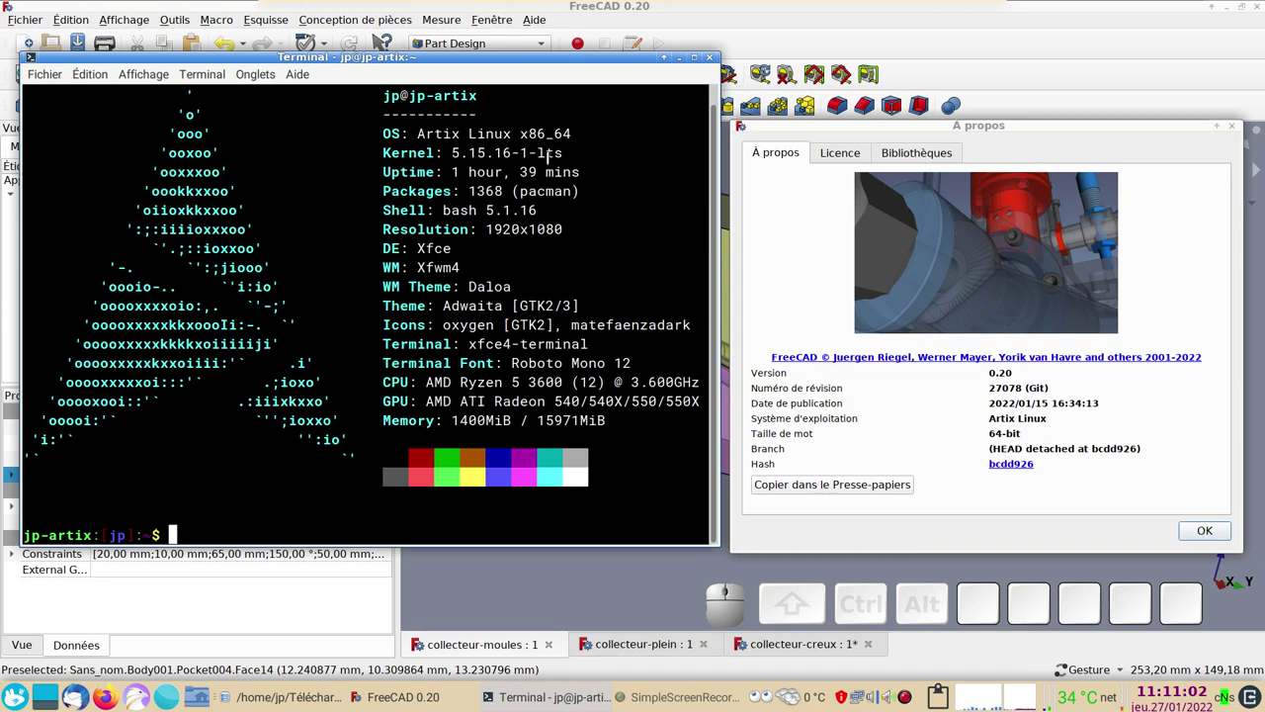
# - Dismiss the À propos window to reveal the three coloured mould blocks
pyautogui.click(1205, 536)
# - Orbit the transparent mould assembly to view the internal collector cavity from several sides
pyautogui.moveTo(1061, 450); pyautogui.dragTo(947, 383)
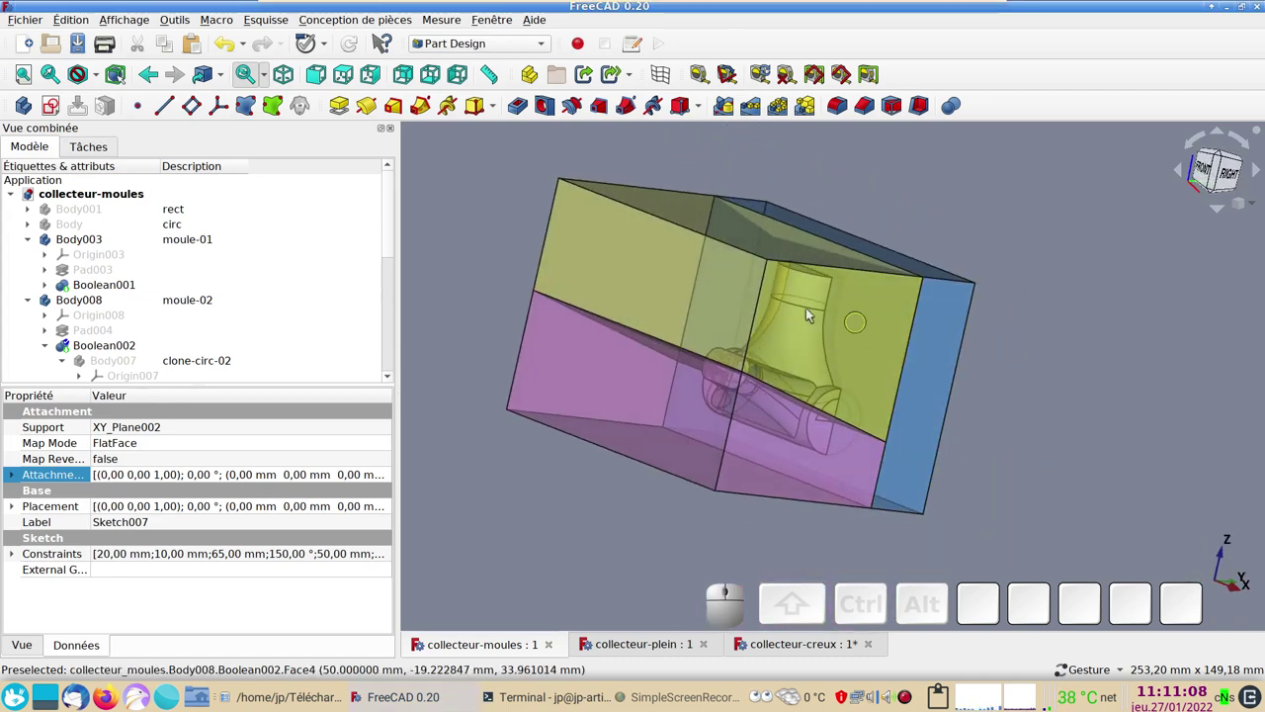
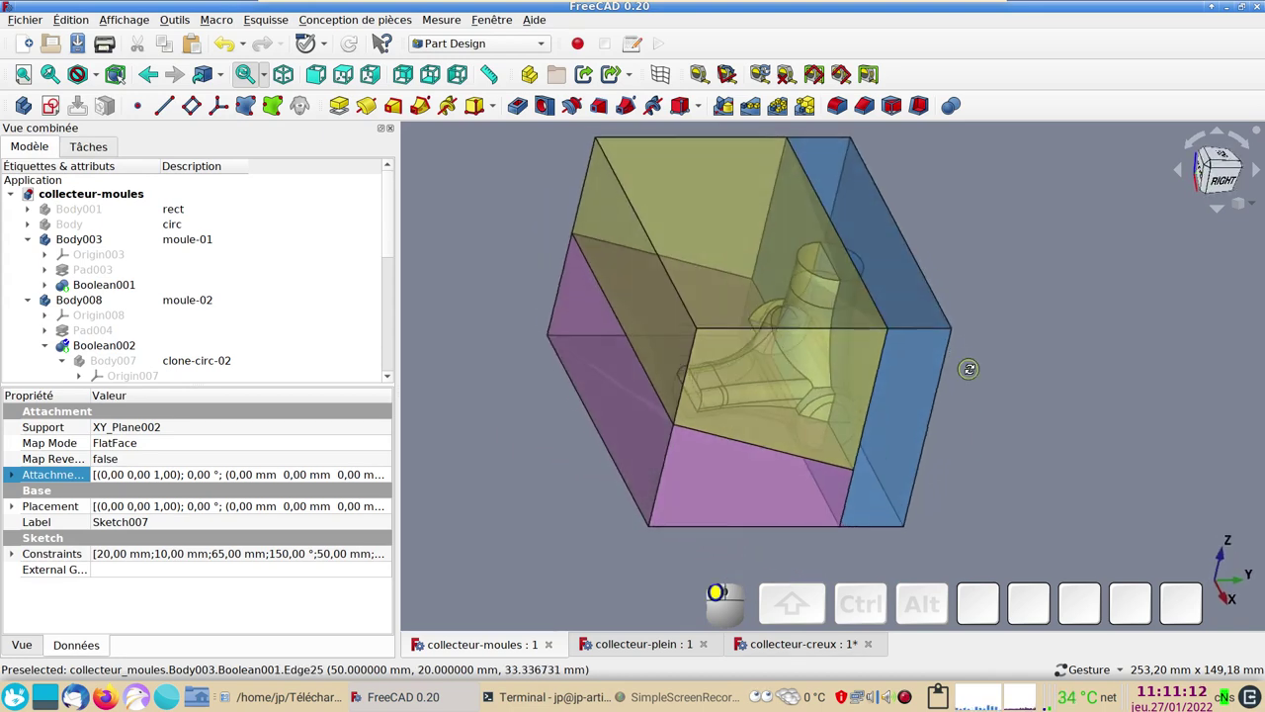
pyautogui.moveTo(1034, 412); pyautogui.dragTo(1044, 402)
pyautogui.moveTo(1043, 402); pyautogui.dragTo(1042, 489)
pyautogui.moveTo(990, 467); pyautogui.dragTo(1051, 454)
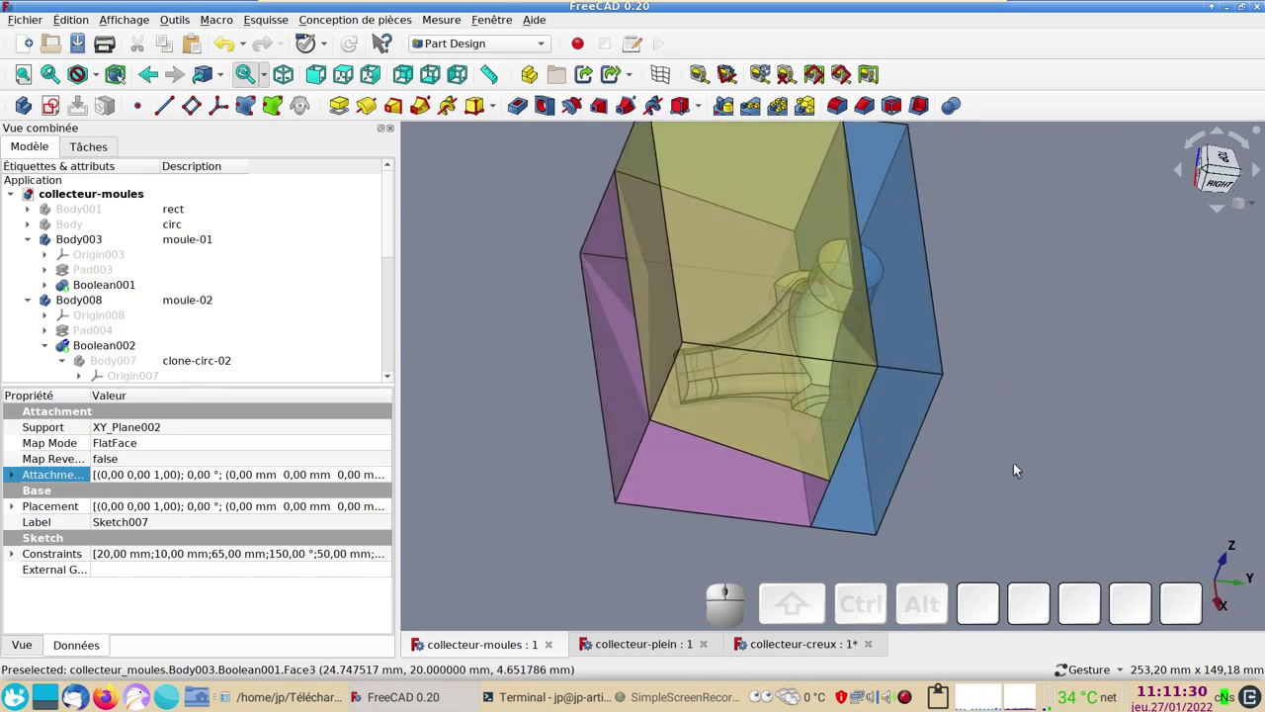
pyautogui.moveTo(988, 490); pyautogui.dragTo(1023, 445)
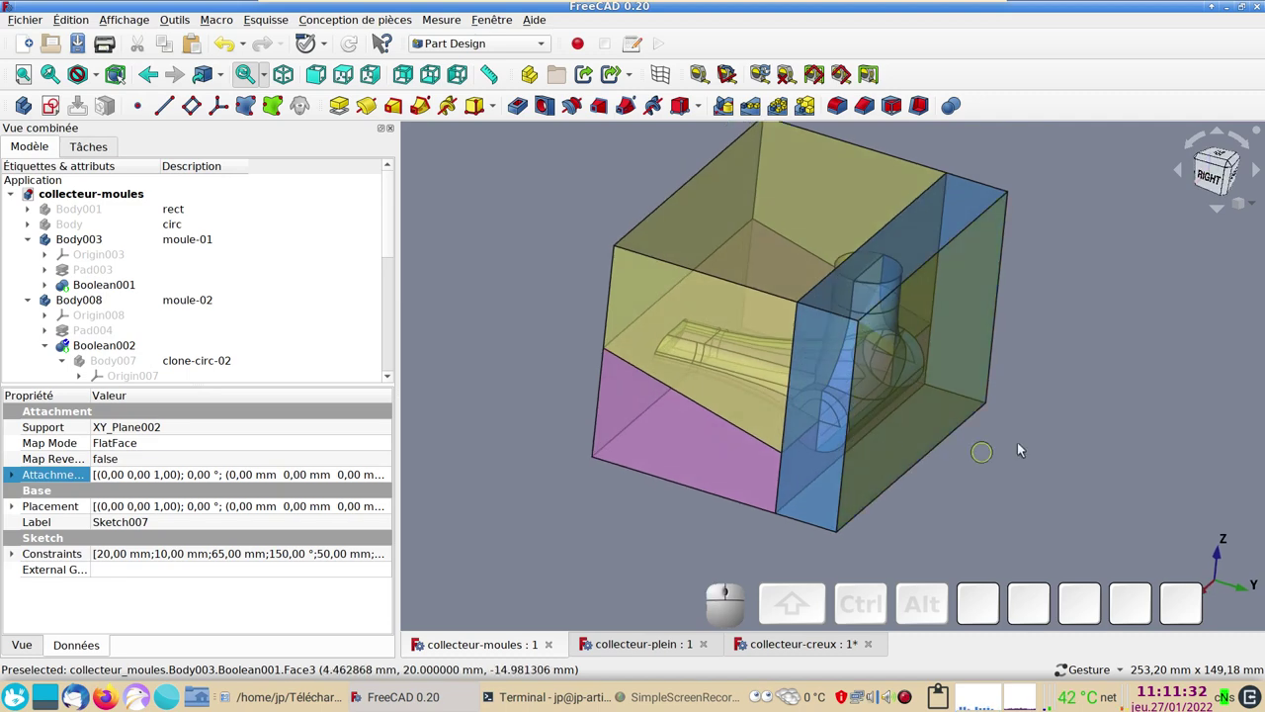
pyautogui.moveTo(885, 459); pyautogui.dragTo(1009, 426)
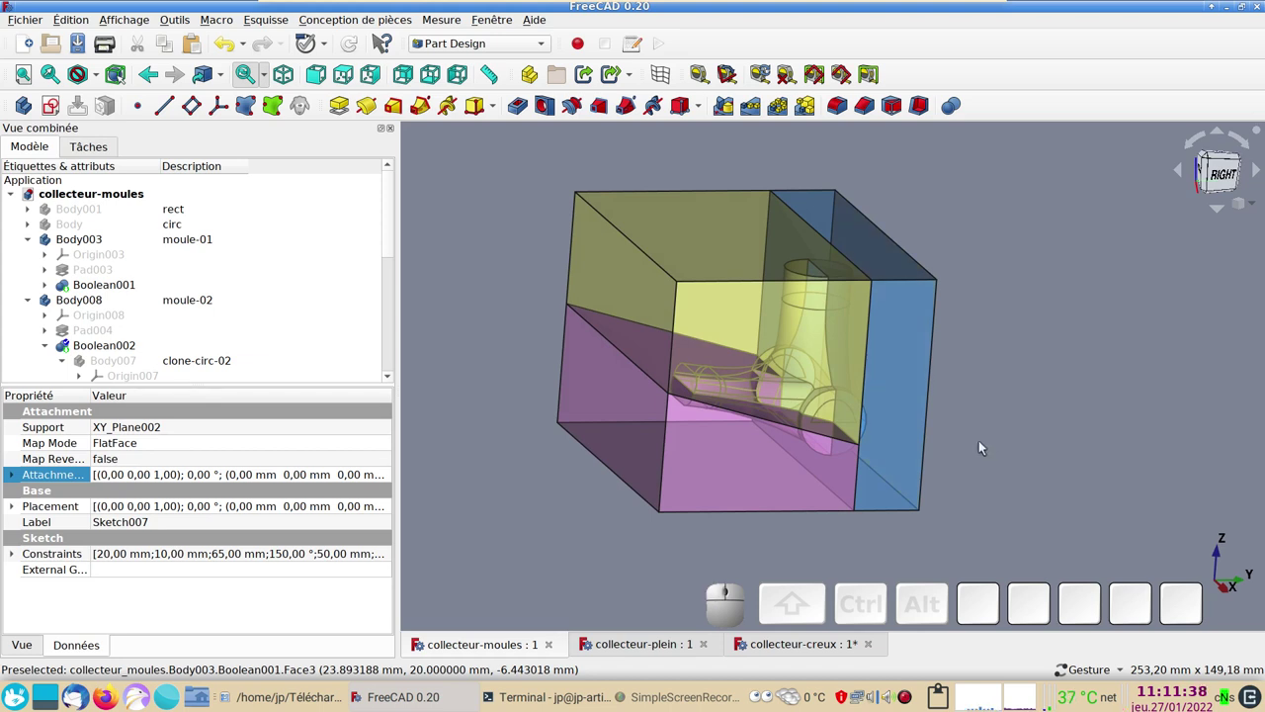
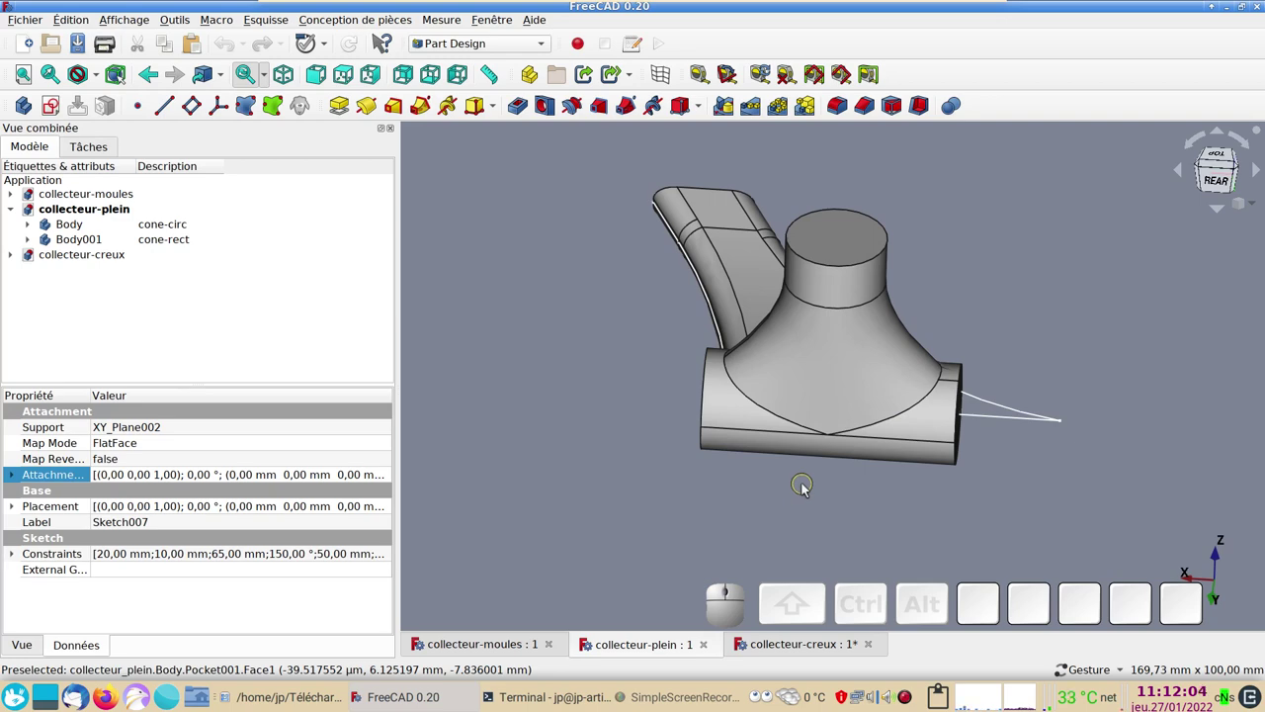
# - Orbit the solid collector collecteur-plein to examine its round and rectangular cones from several angles
pyautogui.moveTo(808, 488); pyautogui.dragTo(981, 397)
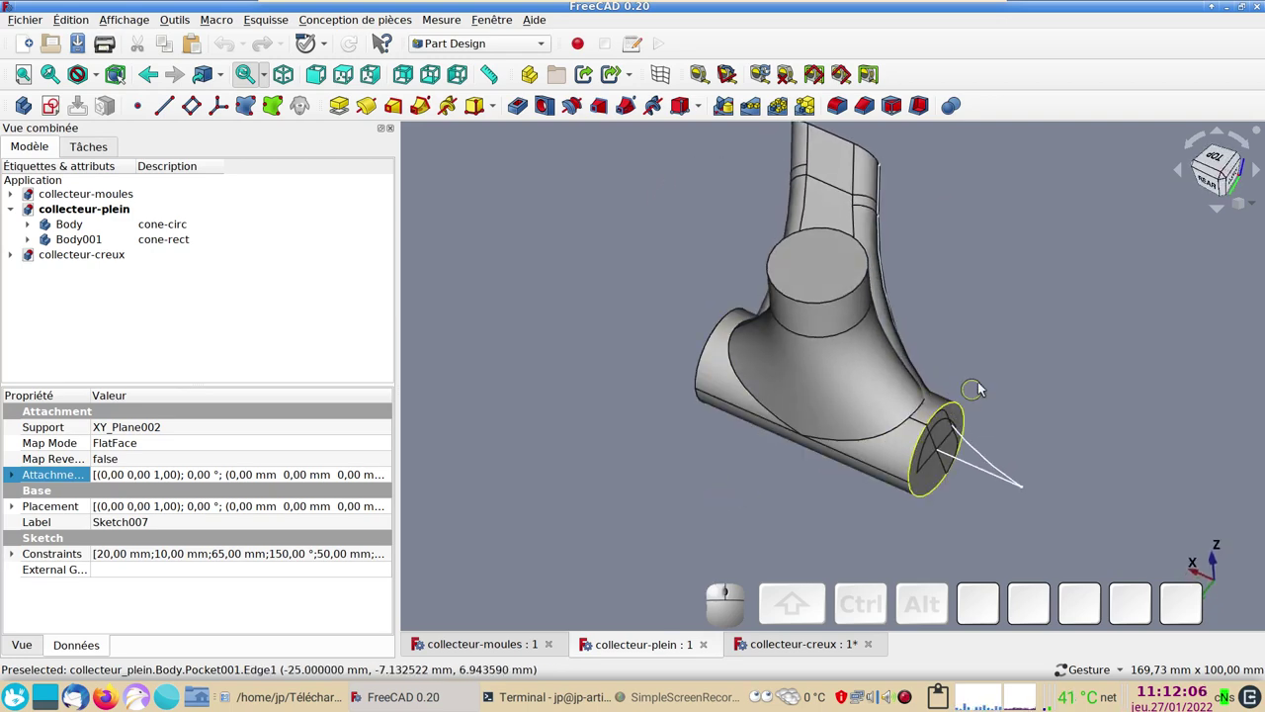
pyautogui.moveTo(1025, 373); pyautogui.dragTo(876, 447)
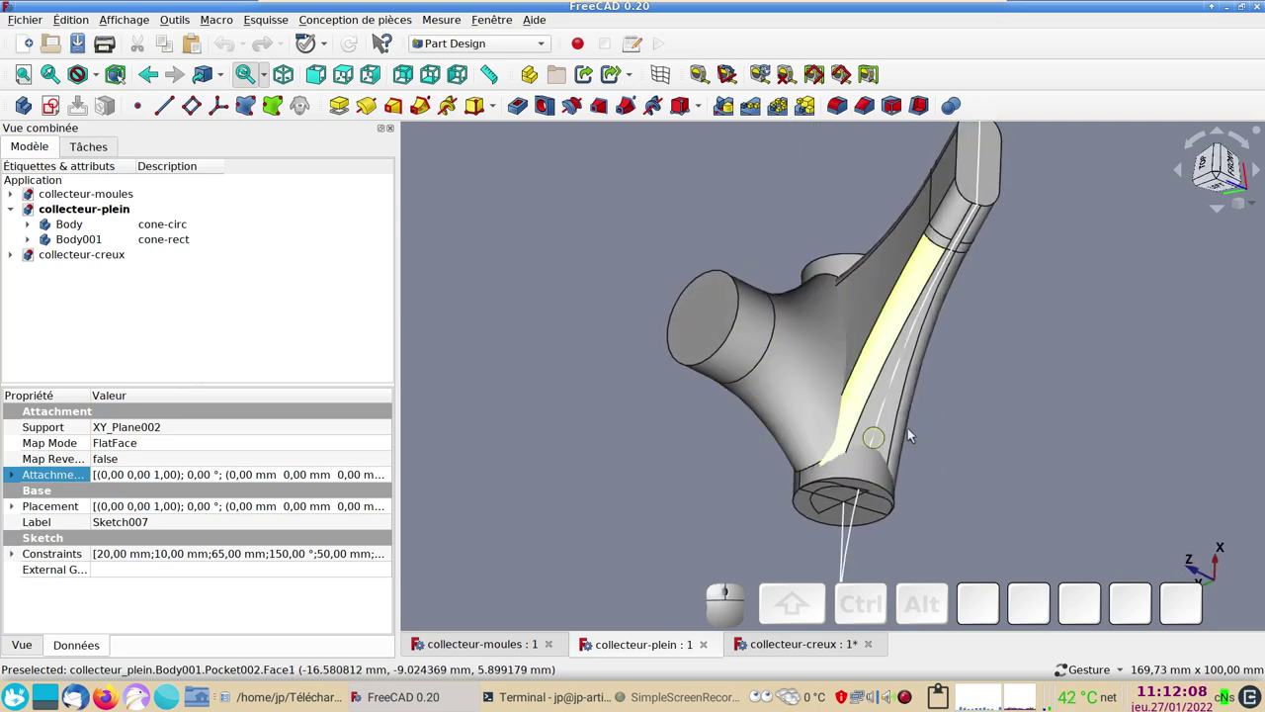
pyautogui.moveTo(985, 418); pyautogui.dragTo(870, 411)
pyautogui.moveTo(935, 382); pyautogui.dragTo(891, 455)
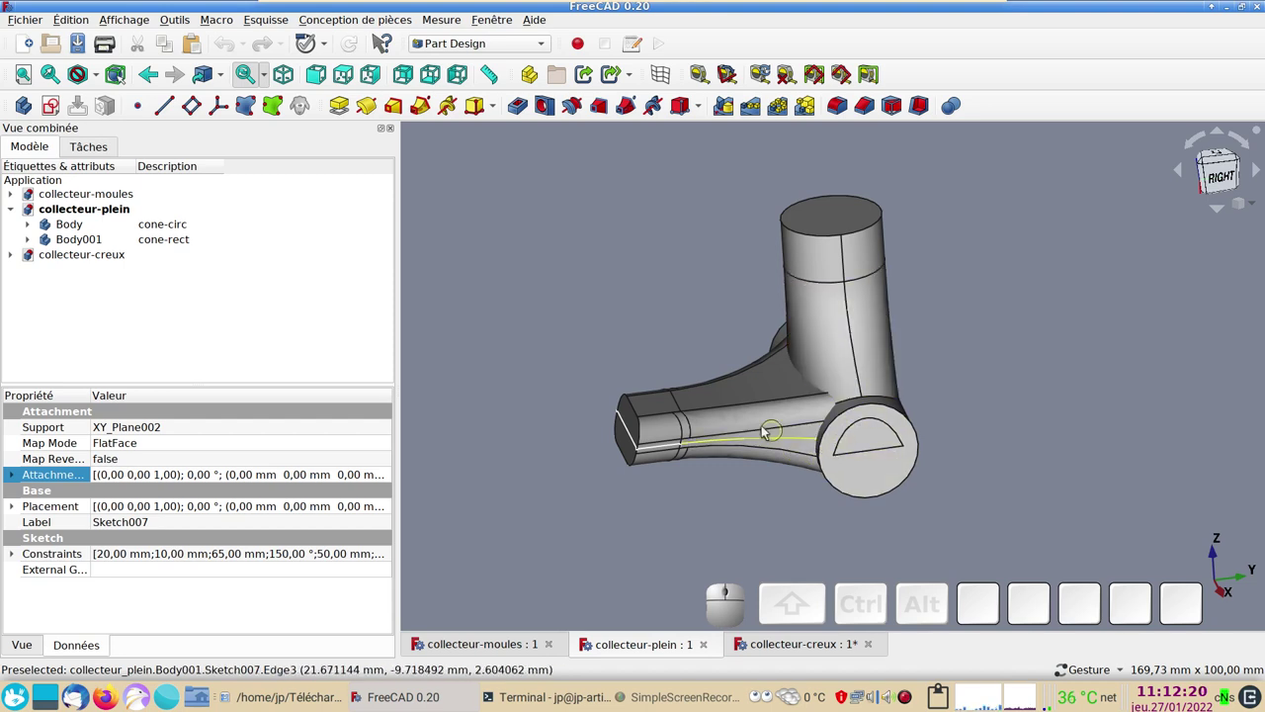
pyautogui.moveTo(973, 503); pyautogui.dragTo(809, 504)
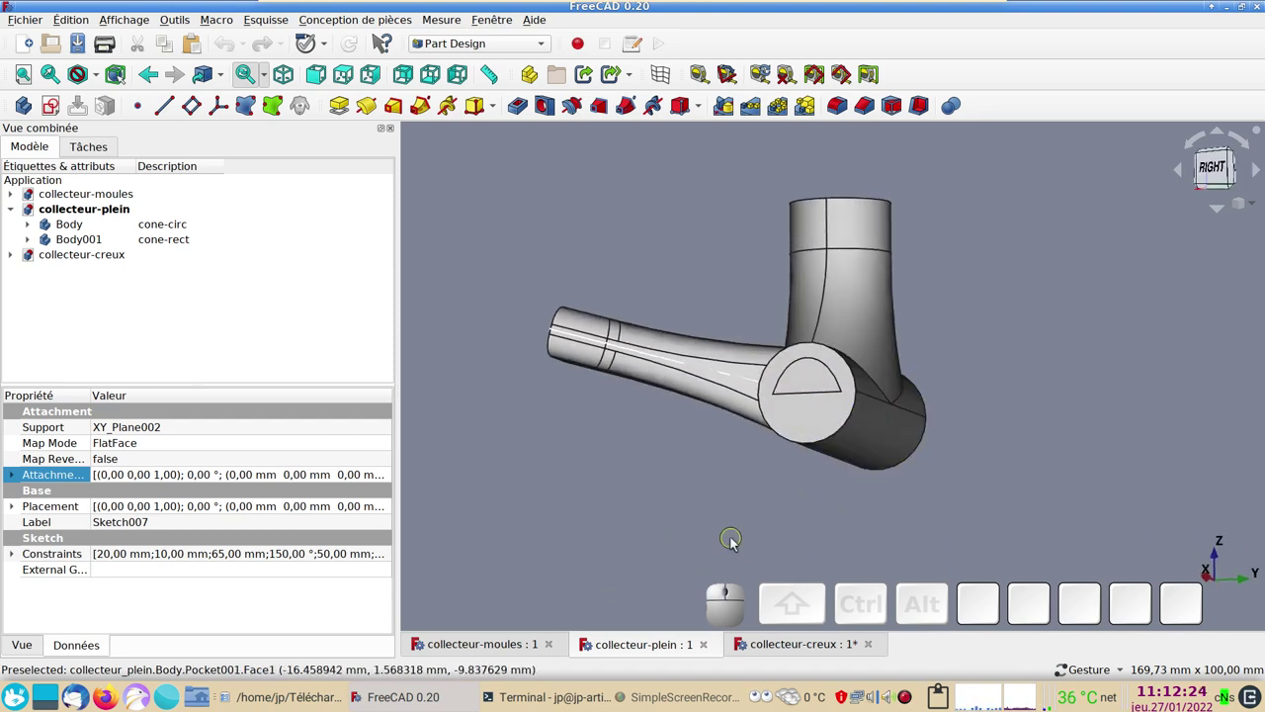
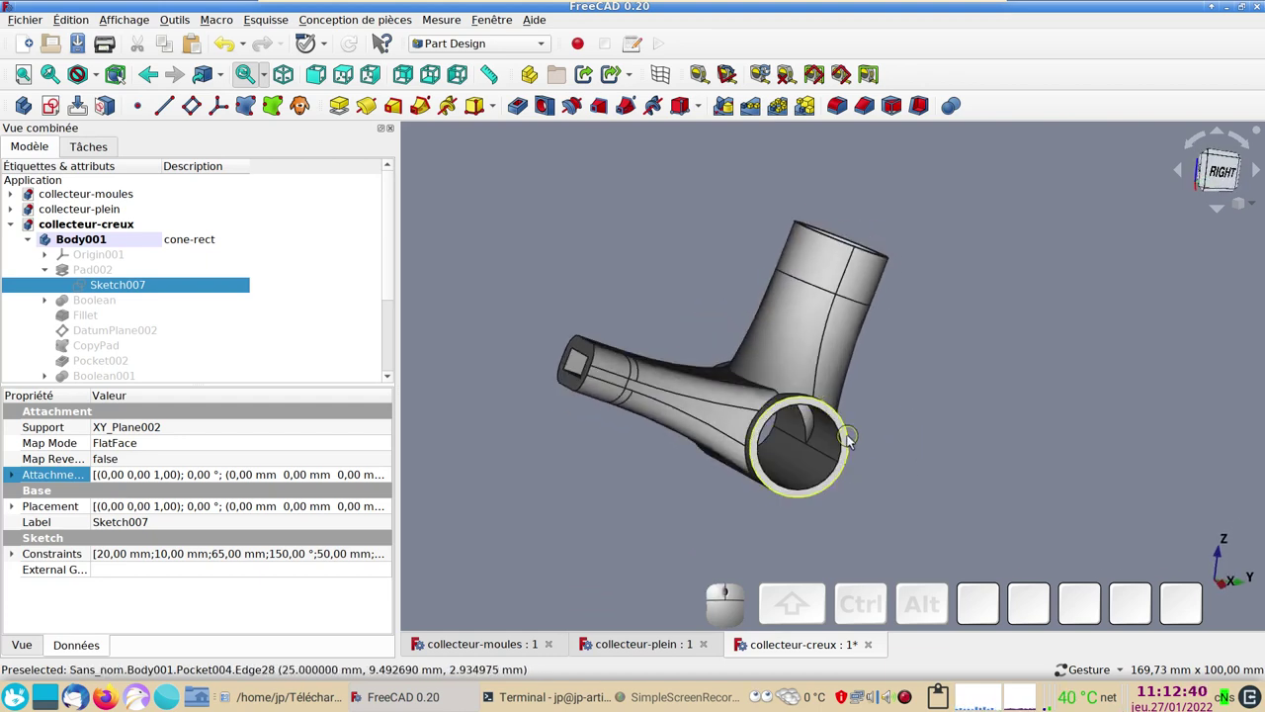
# - Orbit the hollow collector collecteur-creux and pick faces to inspect its features
pyautogui.moveTo(965, 390); pyautogui.dragTo(804, 469)
pyautogui.moveTo(933, 485); pyautogui.dragTo(896, 473)
pyautogui.click(903, 379)
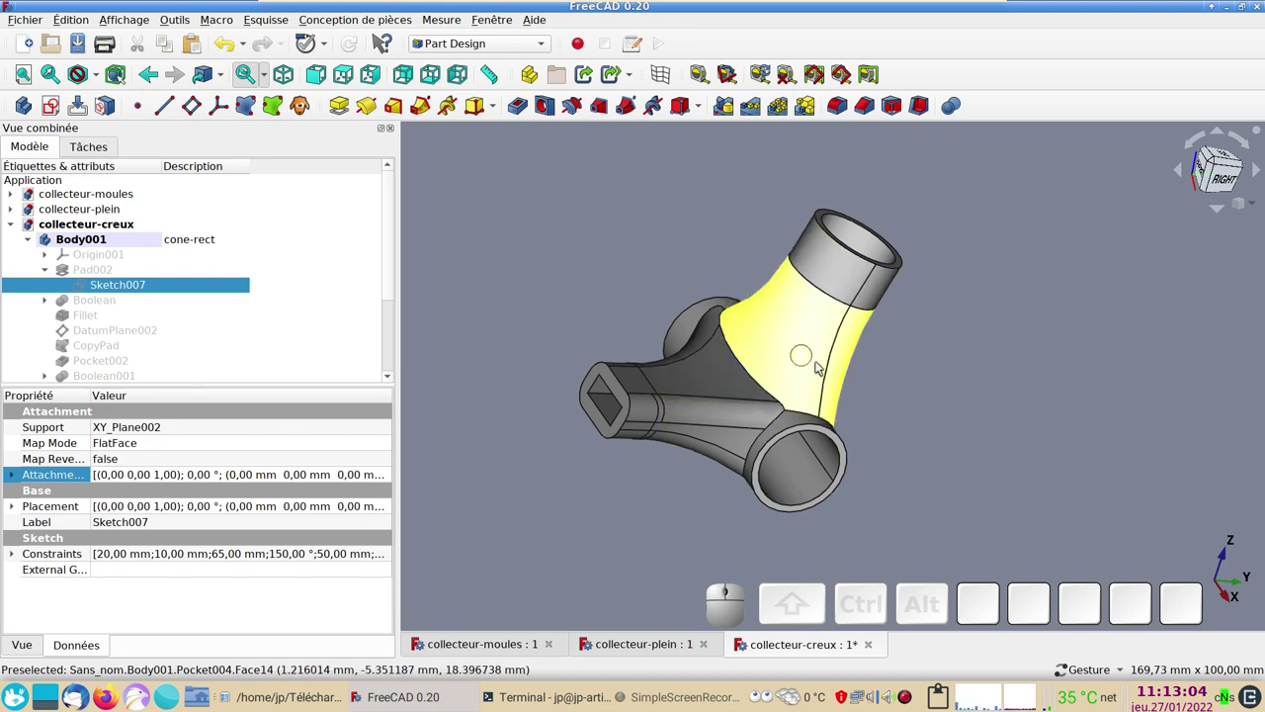
pyautogui.click(947, 432)
pyautogui.moveTo(1213, 165); pyautogui.dragTo(945, 382)
pyautogui.moveTo(940, 385); pyautogui.dragTo(990, 400)
pyautogui.click(975, 331)
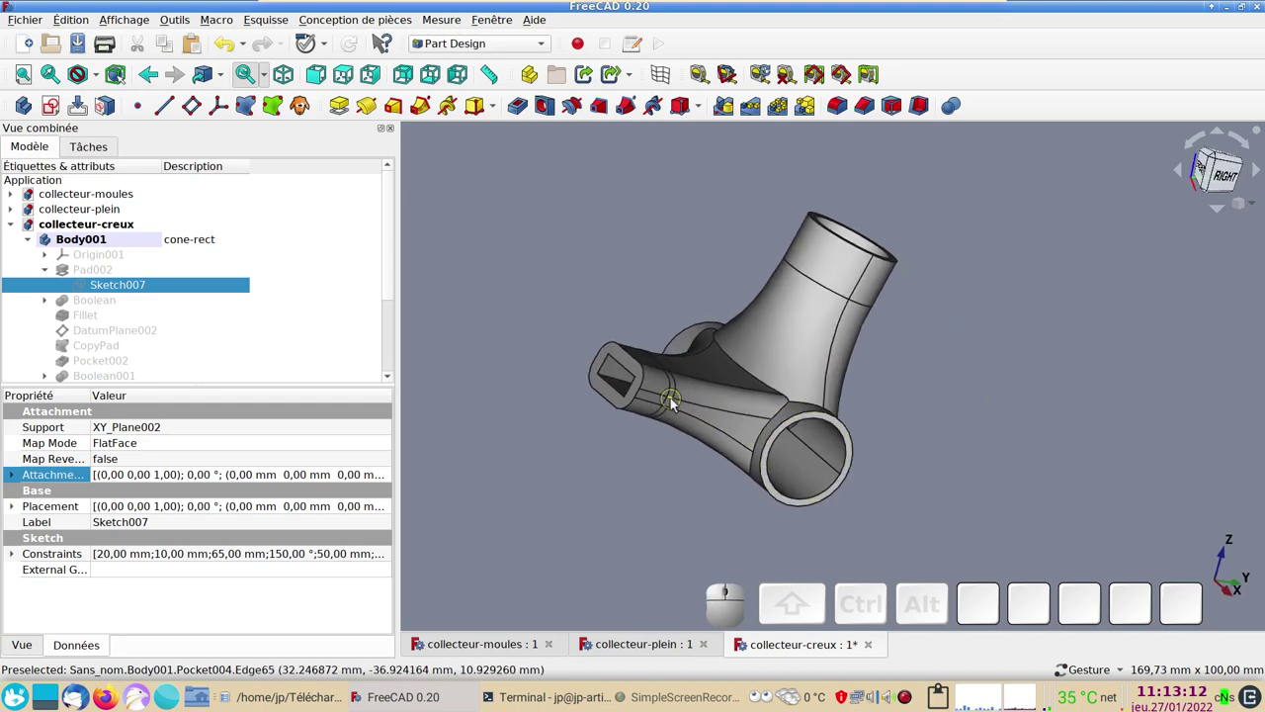
# - Select the pocketed face on the upper branch, highlighting the Pocket004 feature
pyautogui.moveTo(674, 409); pyautogui.dragTo(732, 451)
pyautogui.moveTo(652, 492); pyautogui.dragTo(702, 455)
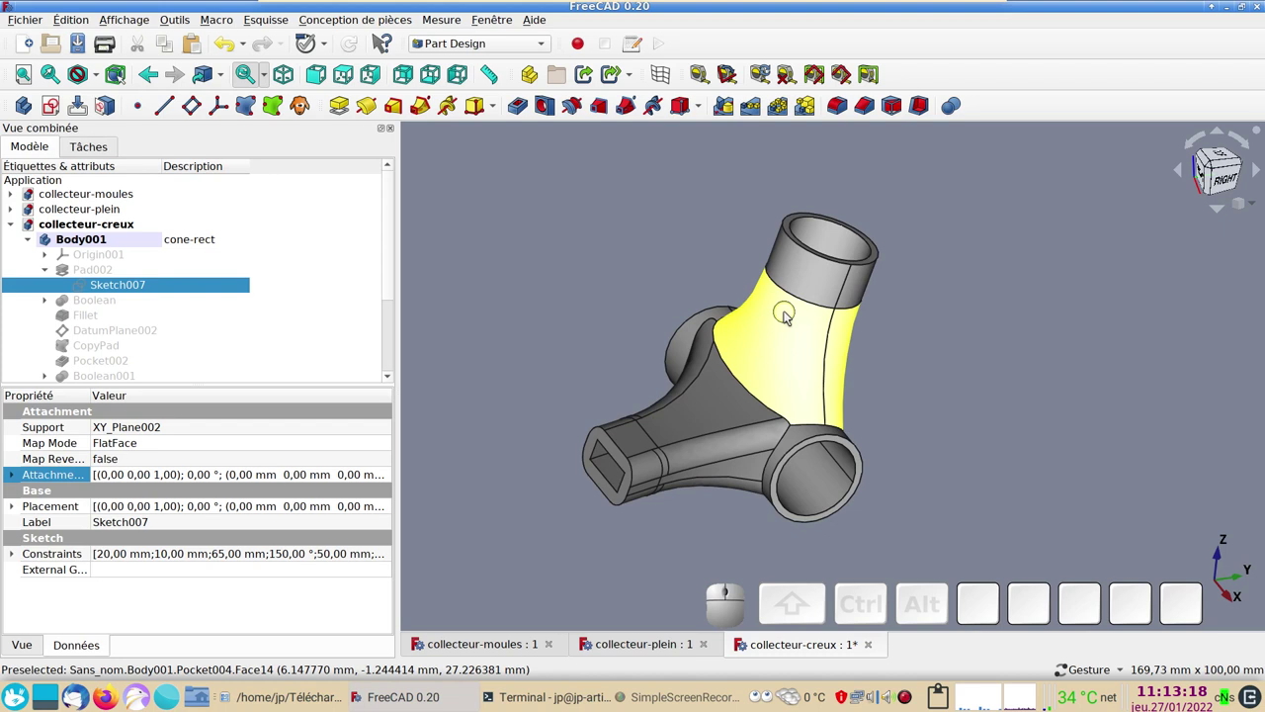
pyautogui.click(790, 313)
pyautogui.click(949, 359)
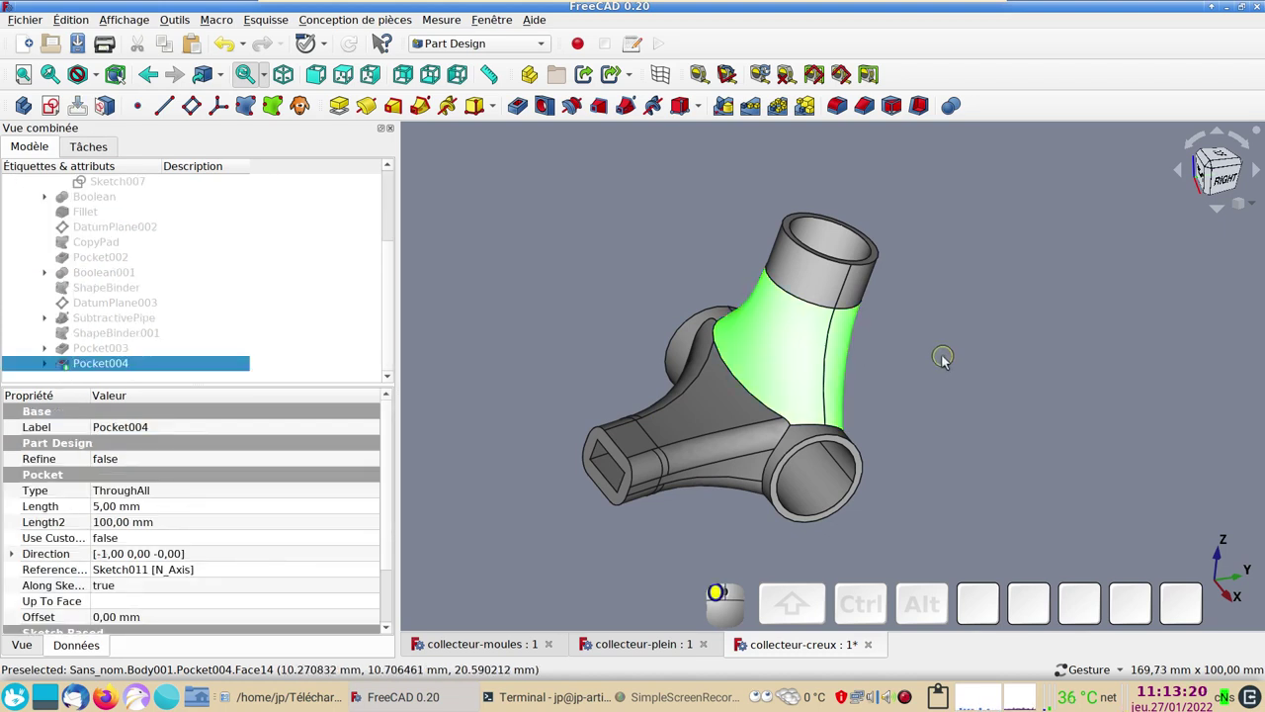
pyautogui.click(913, 362)
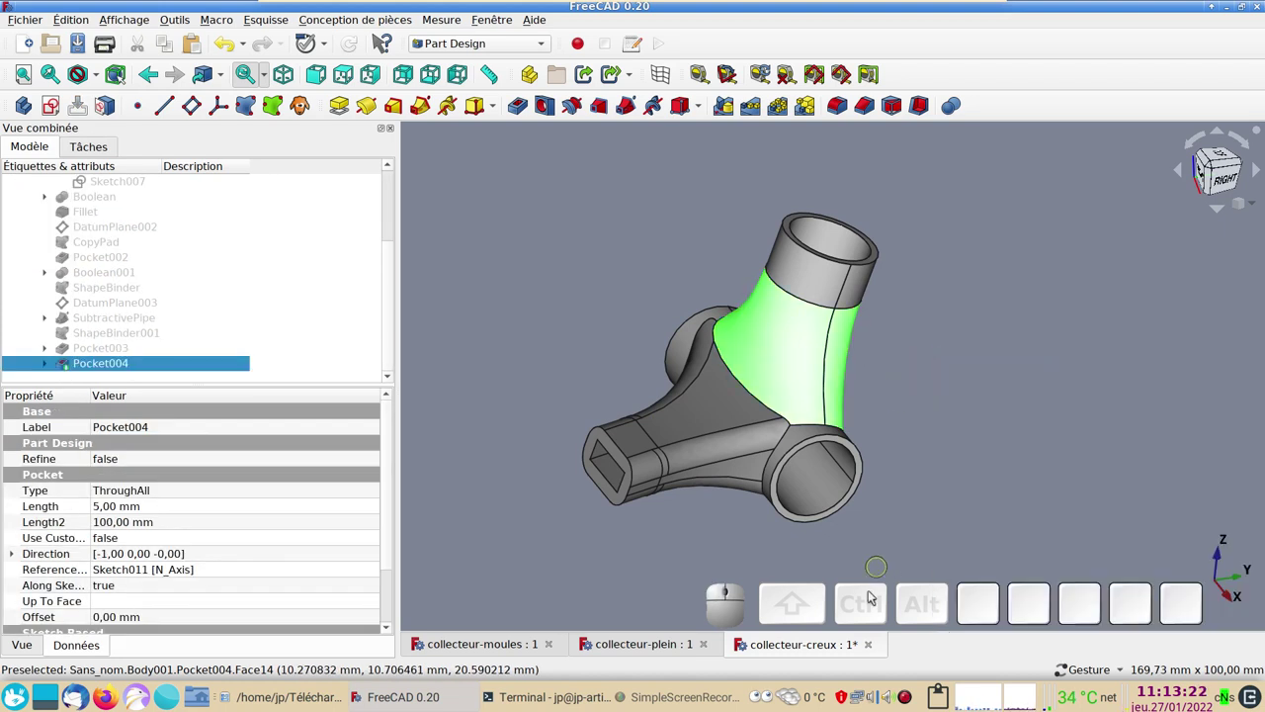
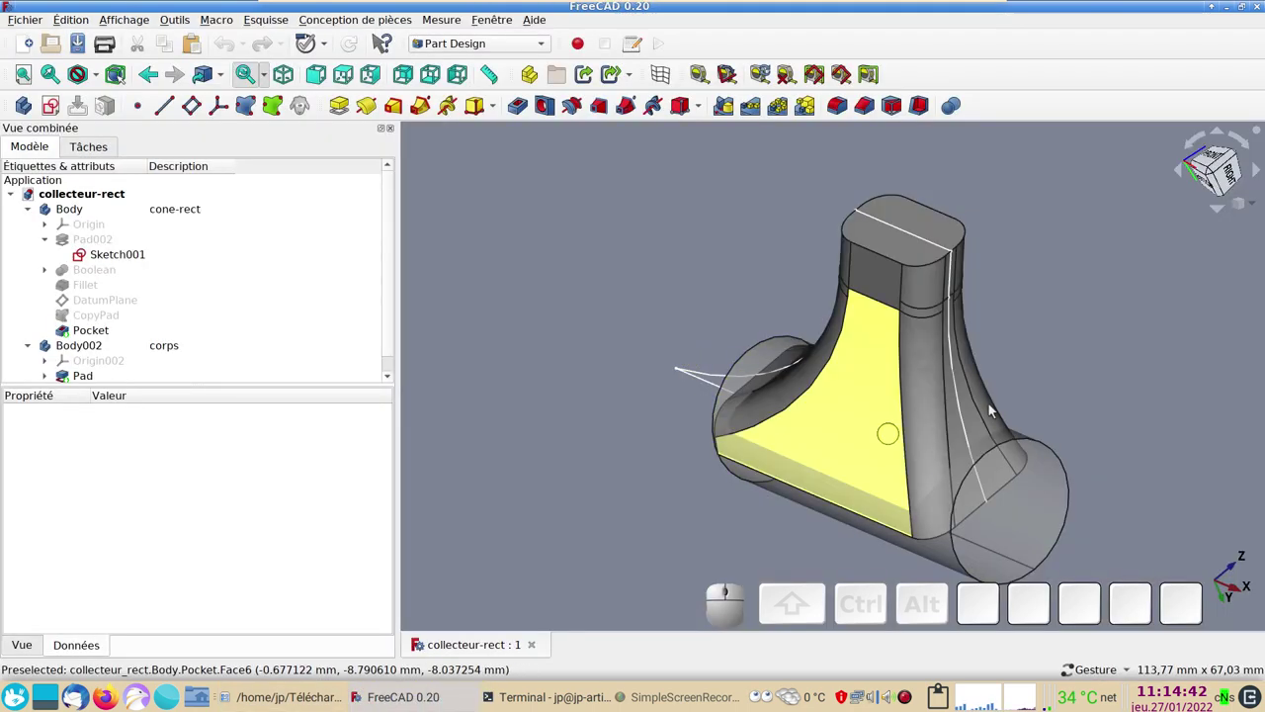
# - Inspect collecteur-rect by orbiting and using the side and top standard views
pyautogui.moveTo(1077, 331); pyautogui.dragTo(1142, 192)
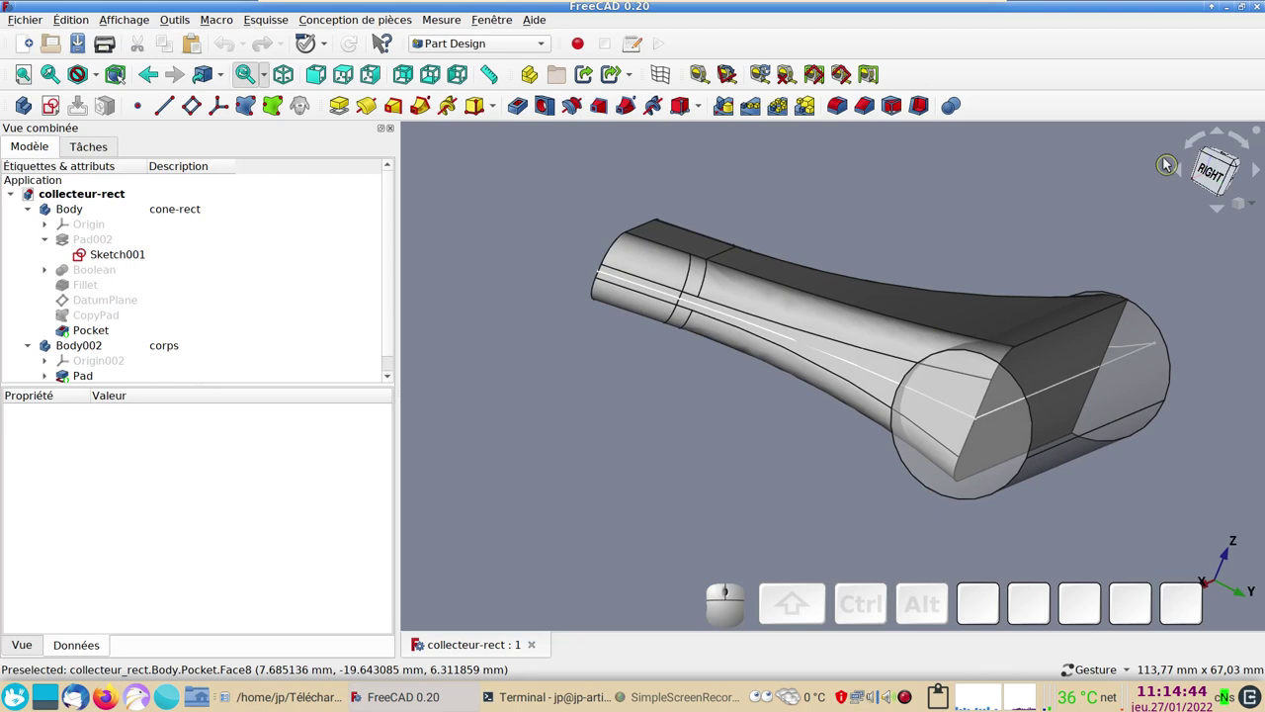
pyautogui.click(1213, 172)
pyautogui.middleClick(902, 489)
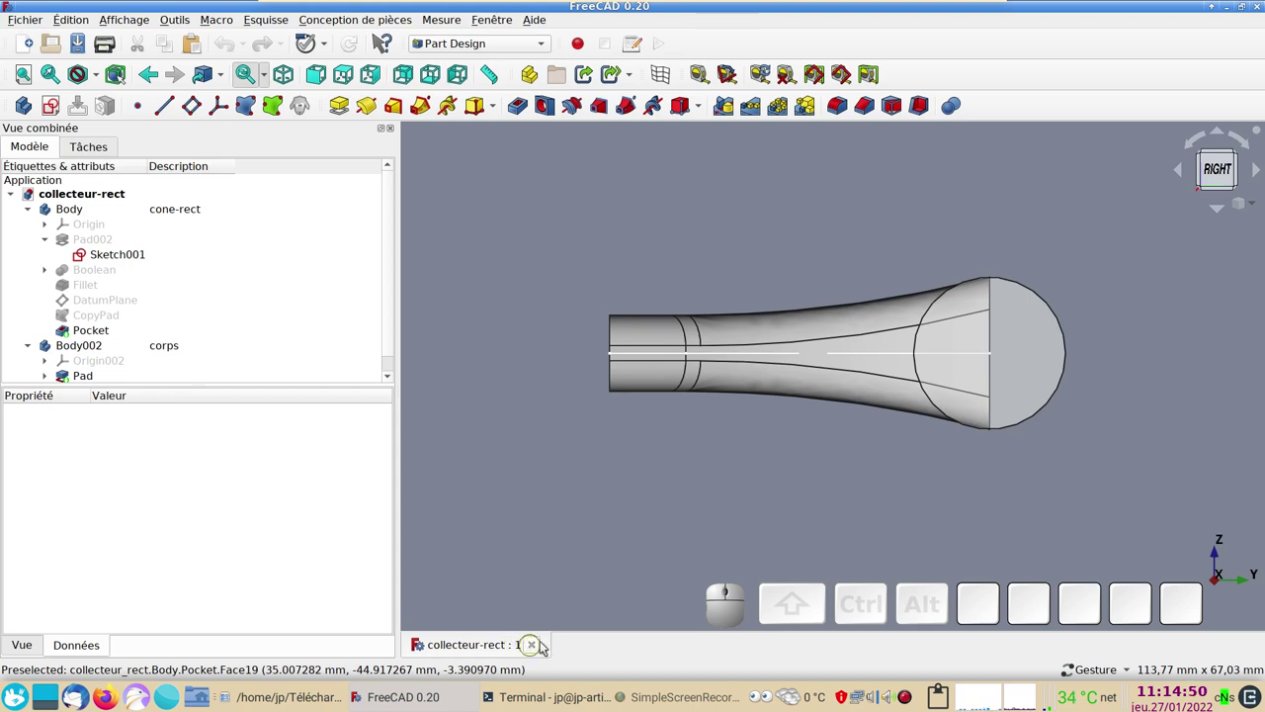
pyautogui.click(760, 509)
pyautogui.click(886, 625)
pyautogui.click(790, 475)
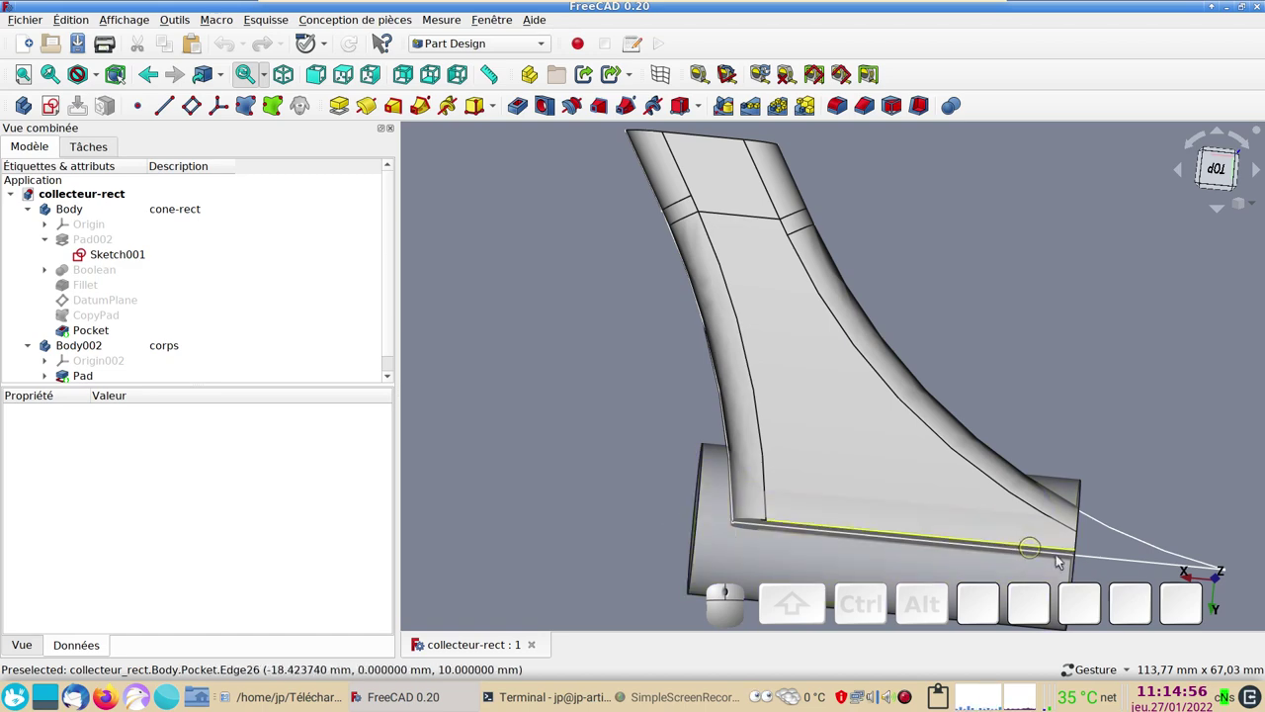
pyautogui.click(589, 419)
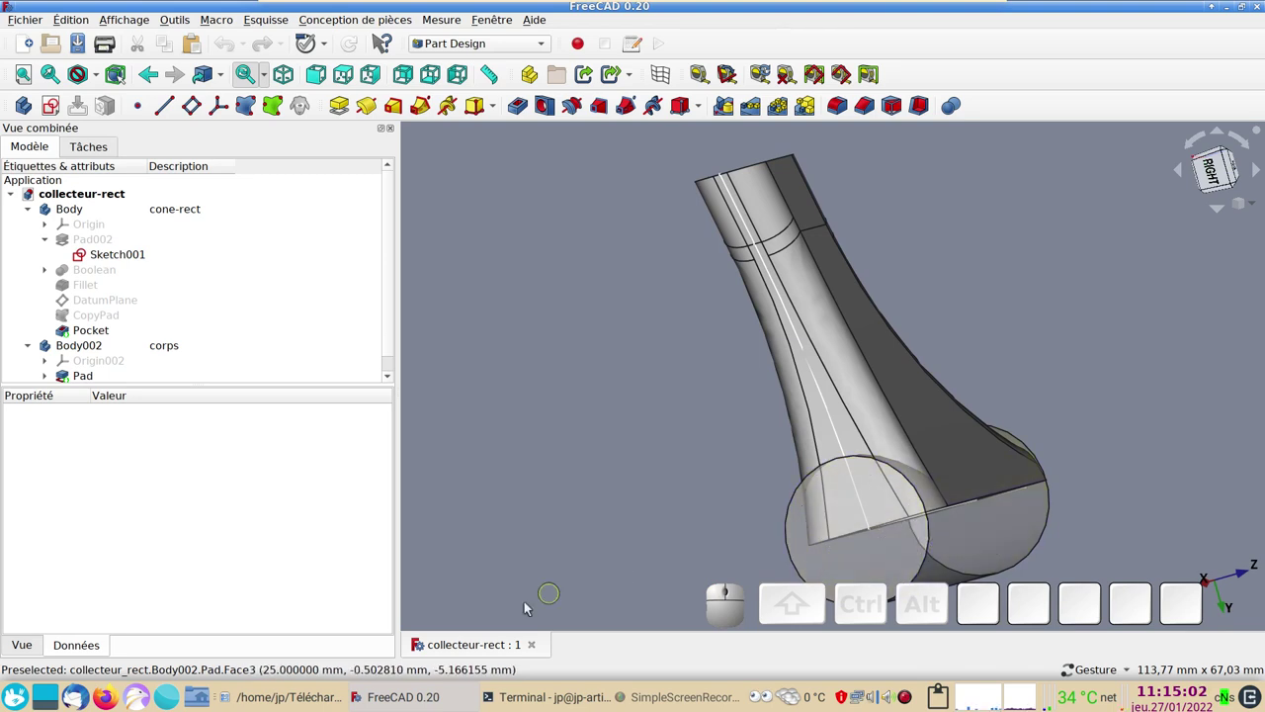
# - Close the collecteur-rect document and start a new empty document Sans nom
pyautogui.click(536, 644)
pyautogui.click(29, 50)
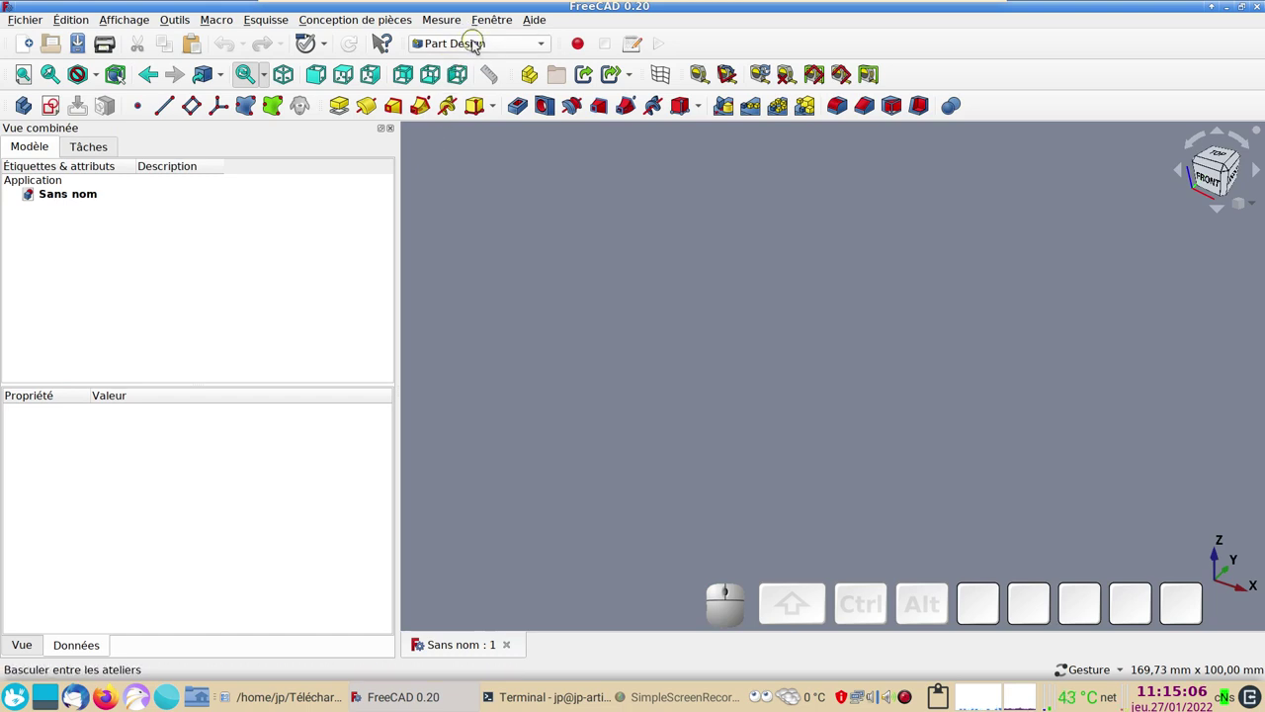
# - Create a Body with a sketch on YZ_Plane holding a constrained 20 mm circle, then close it
pyautogui.click(26, 110)
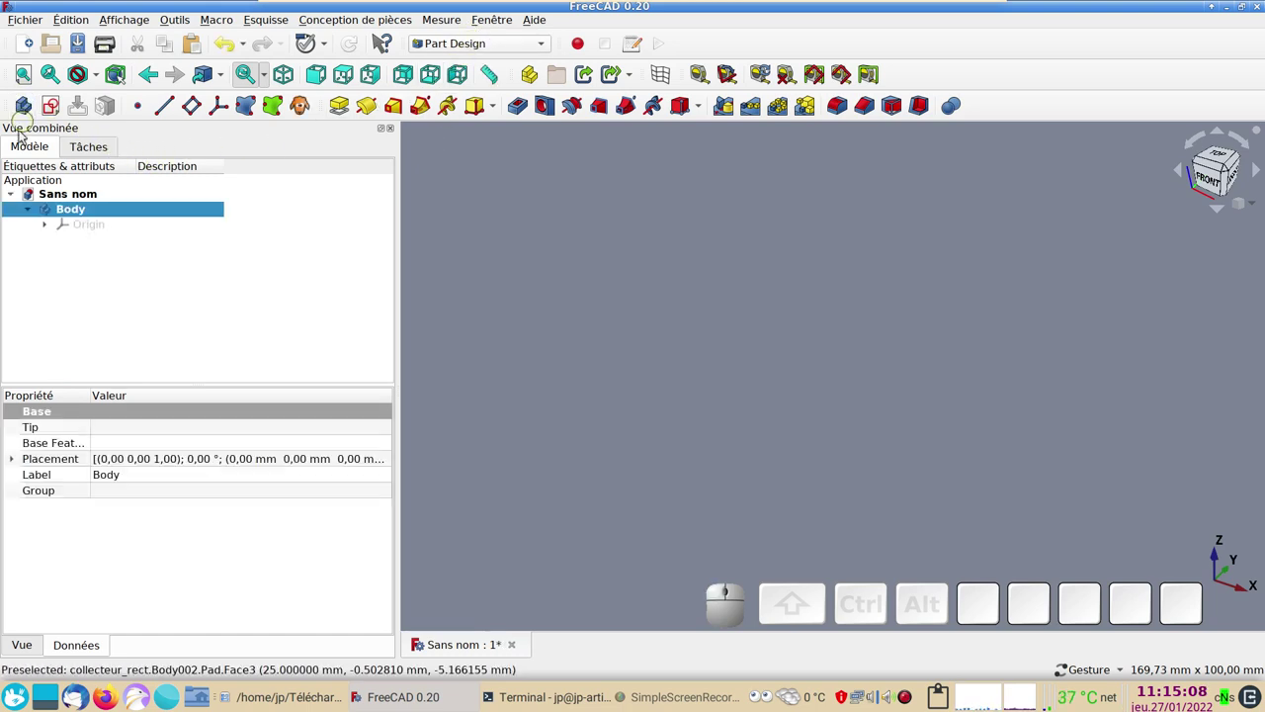
pyautogui.click(59, 115)
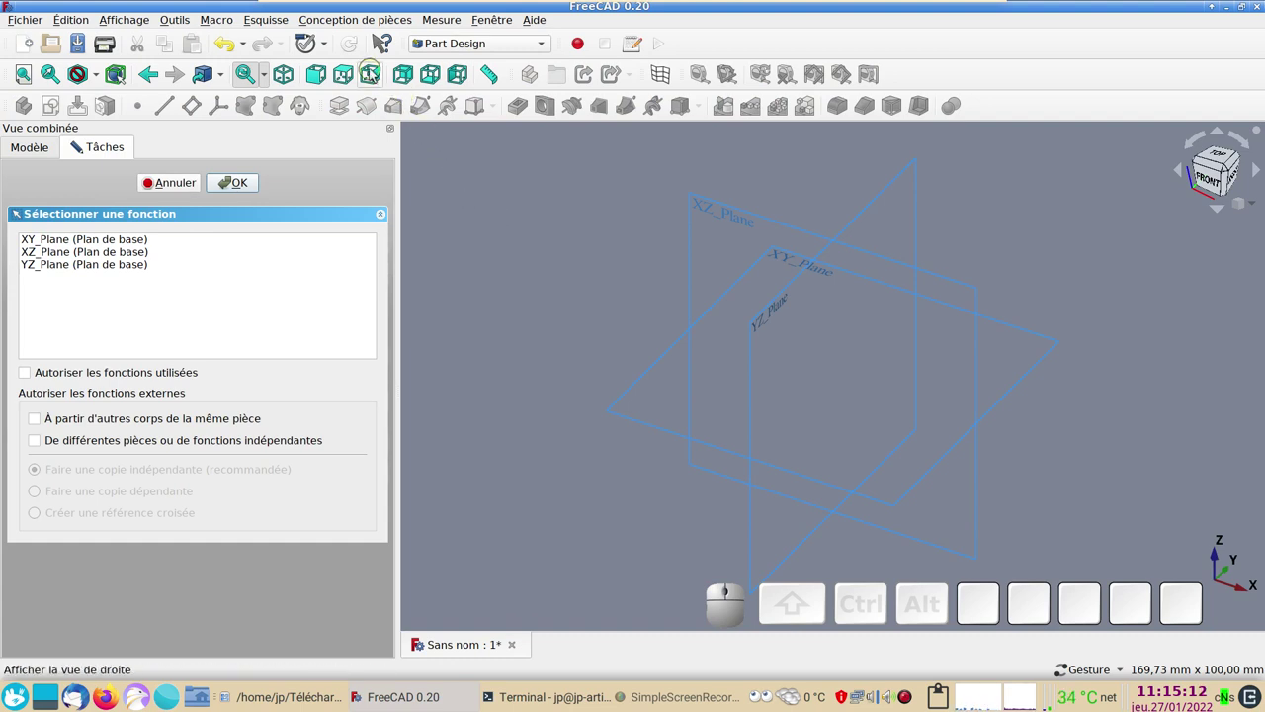
pyautogui.click(375, 72)
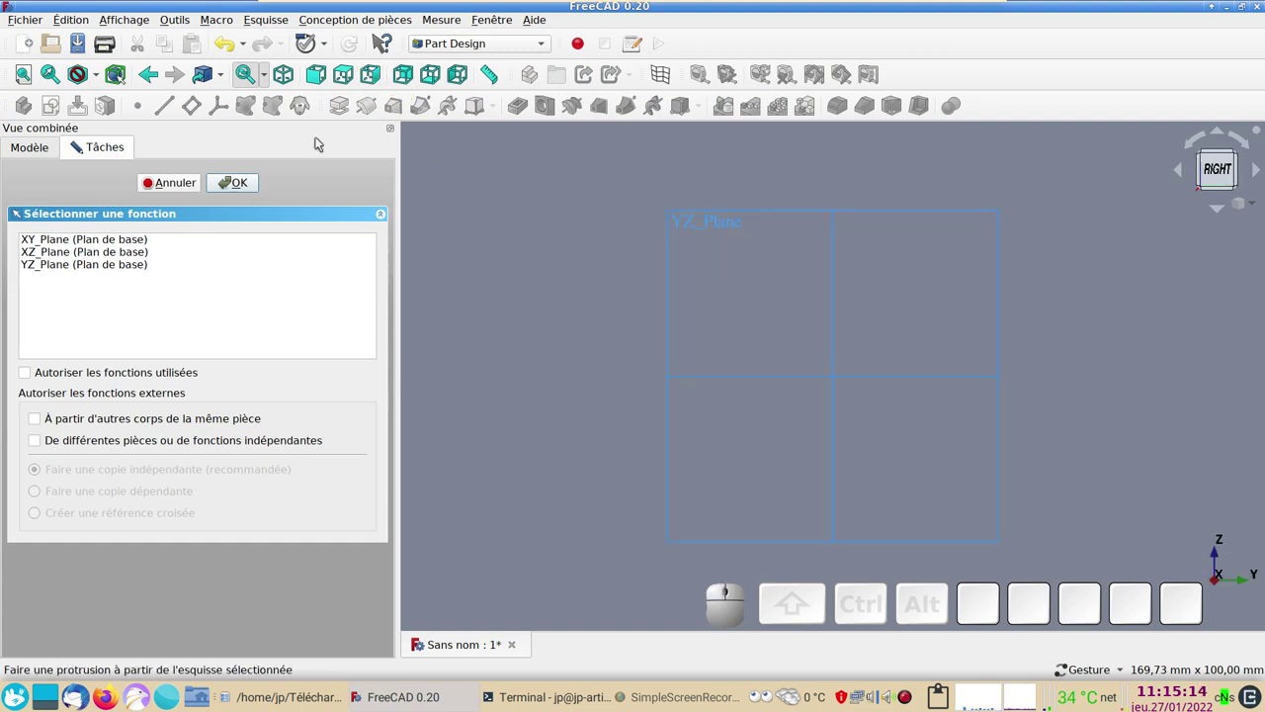
pyautogui.click(125, 263)
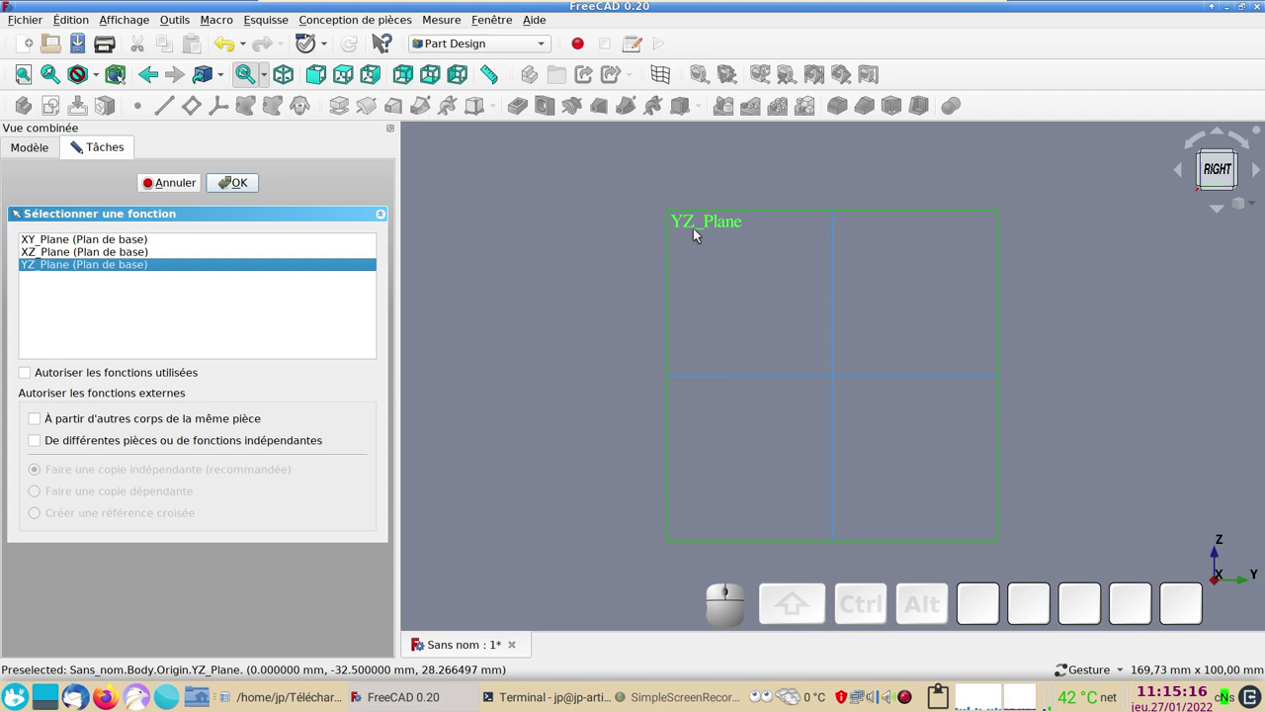
pyautogui.click(249, 186)
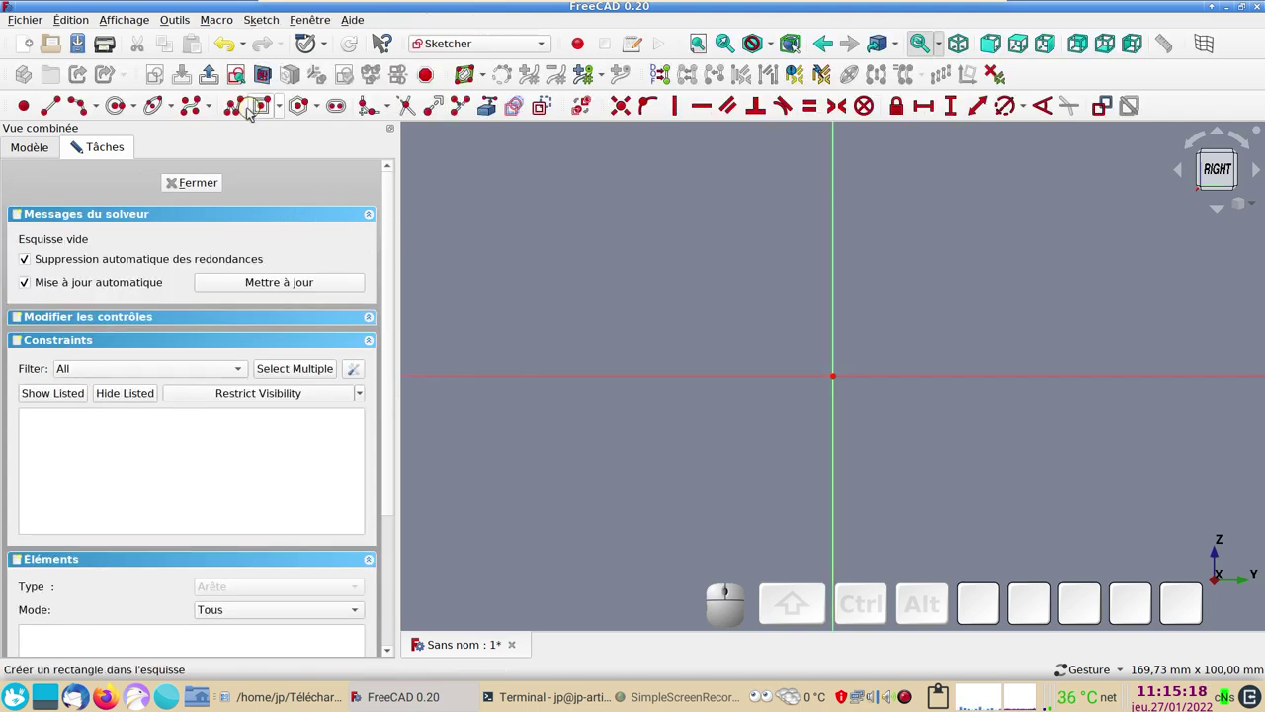
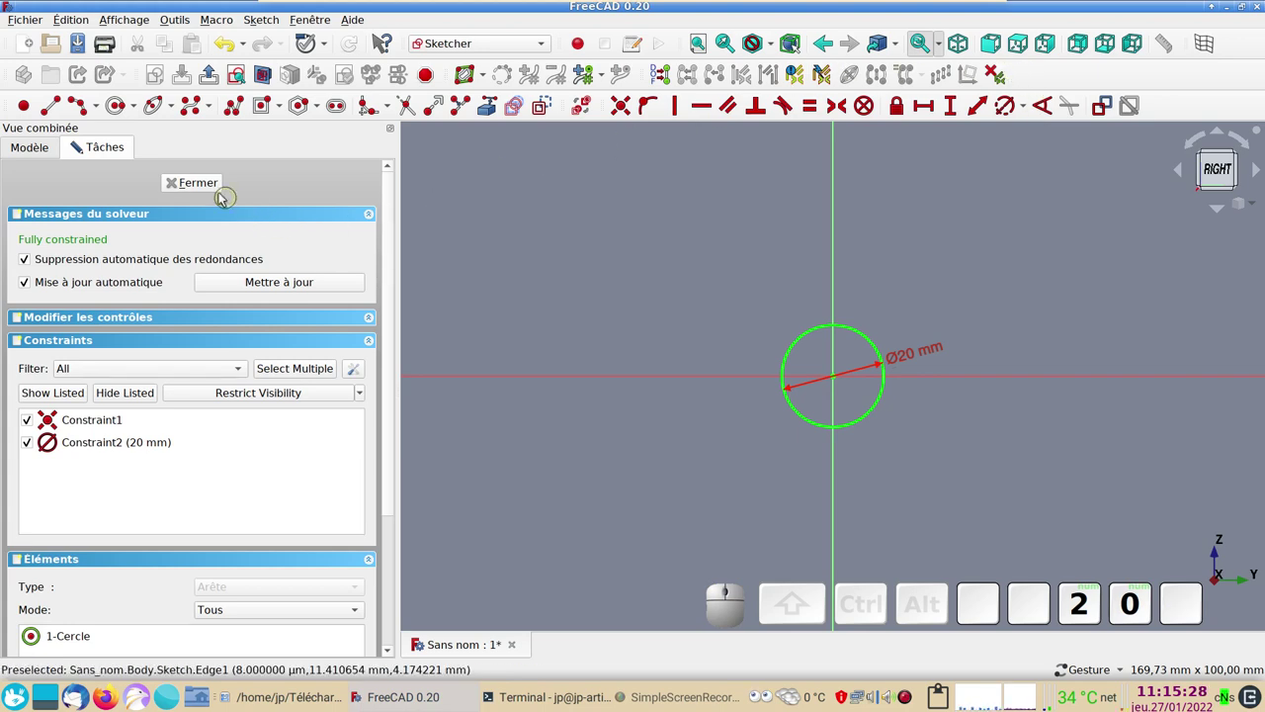
pyautogui.click(218, 190)
# - Pad the circle sketch into a cylinder extruded symmetrically about the sketch plane
pyautogui.moveTo(557, 257); pyautogui.dragTo(293, 240)
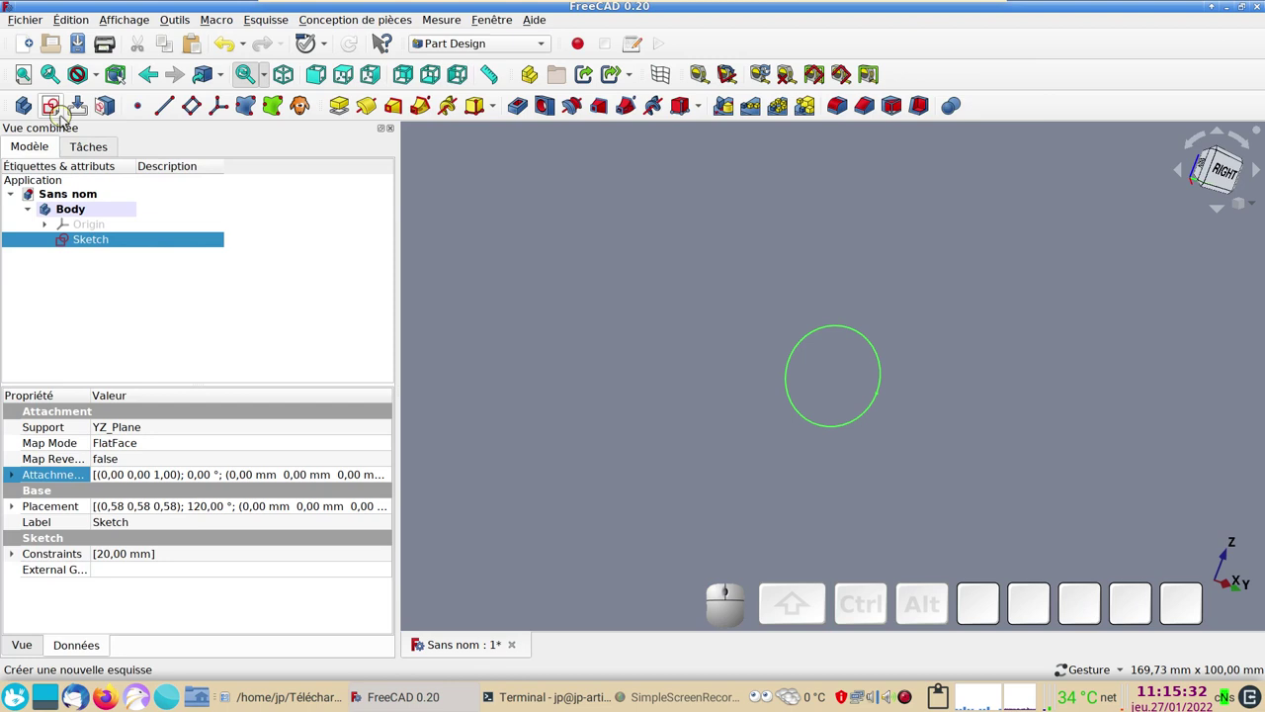
pyautogui.click(345, 105)
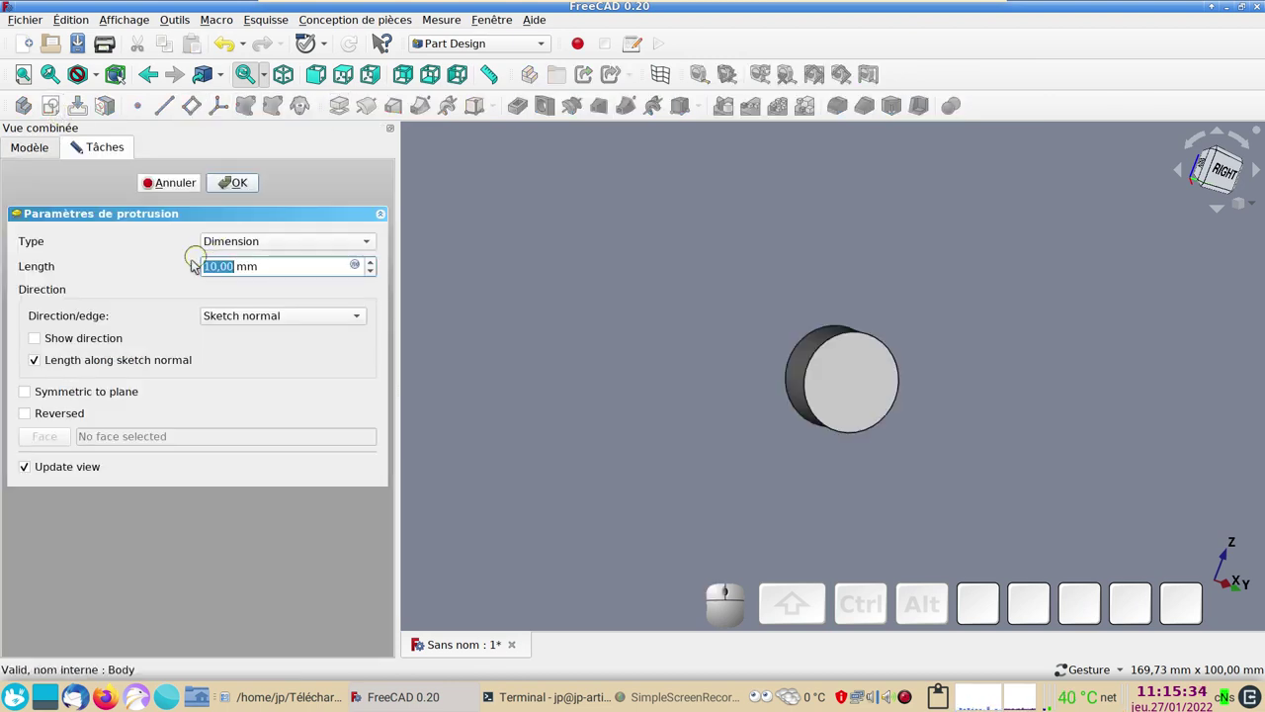
pyautogui.click(35, 397)
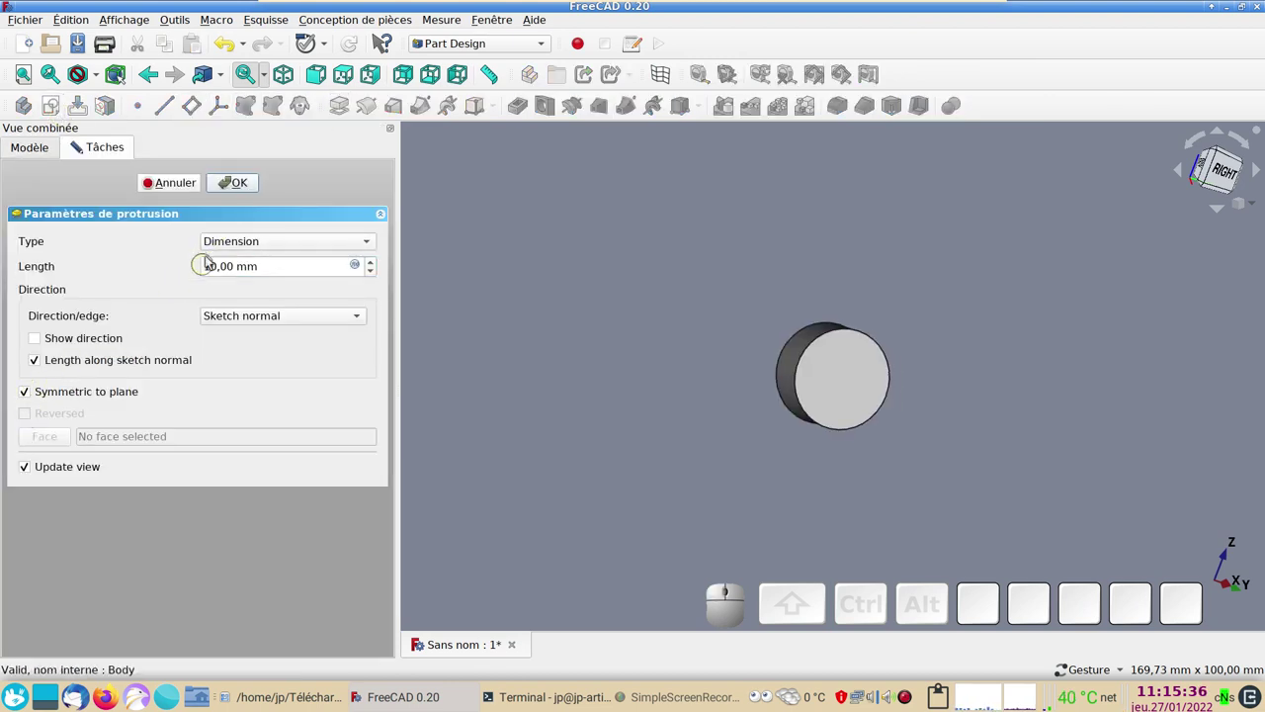
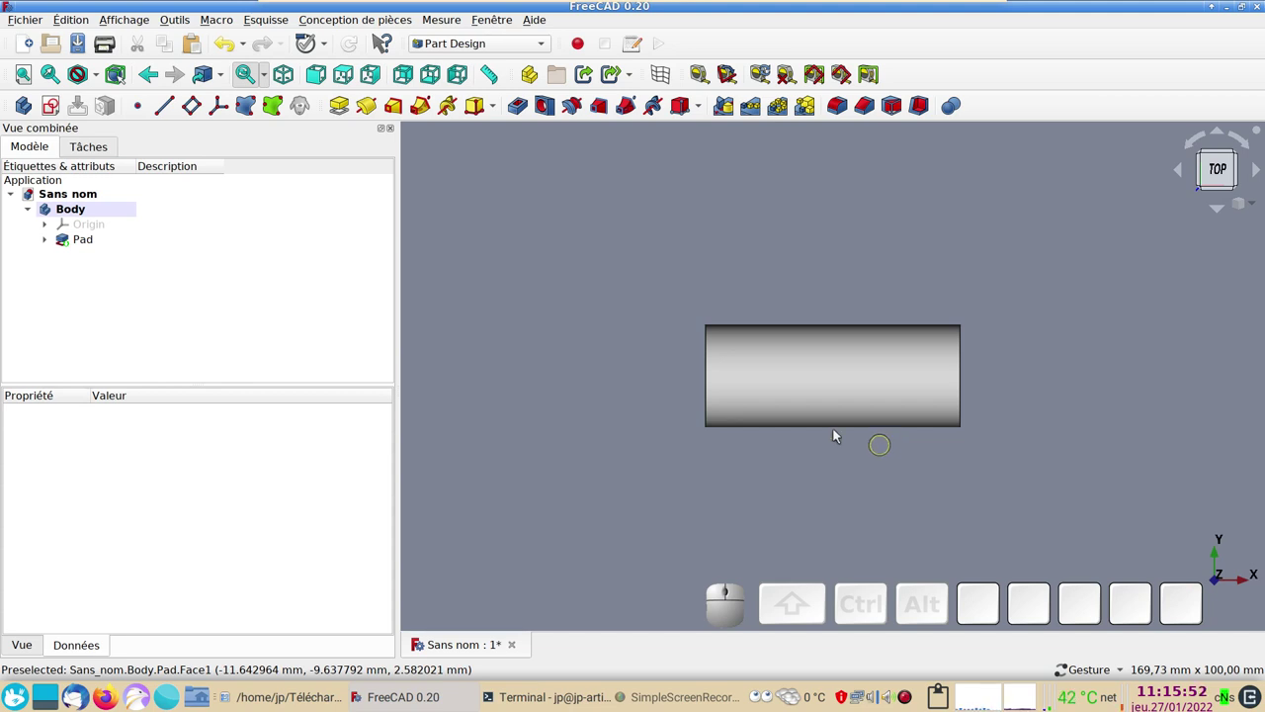
# - Create a second body Body001 and give it the description circ
pyautogui.click(28, 116)
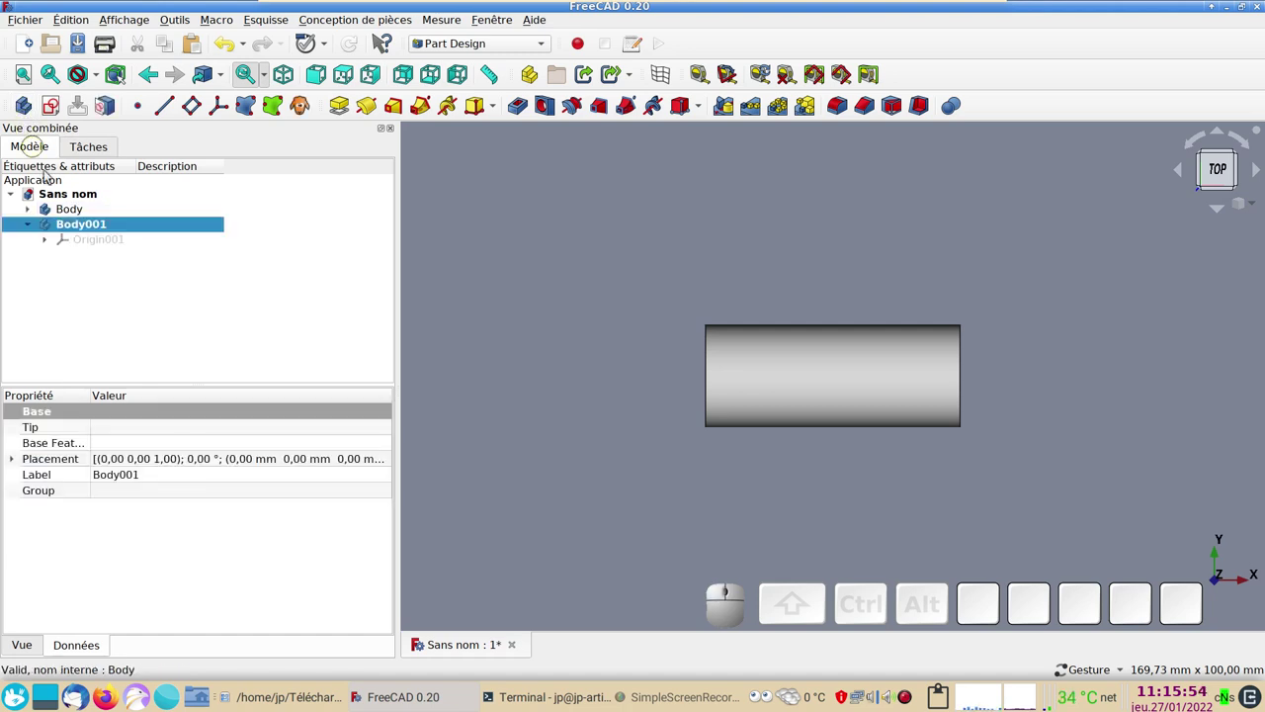
pyautogui.click(181, 226)
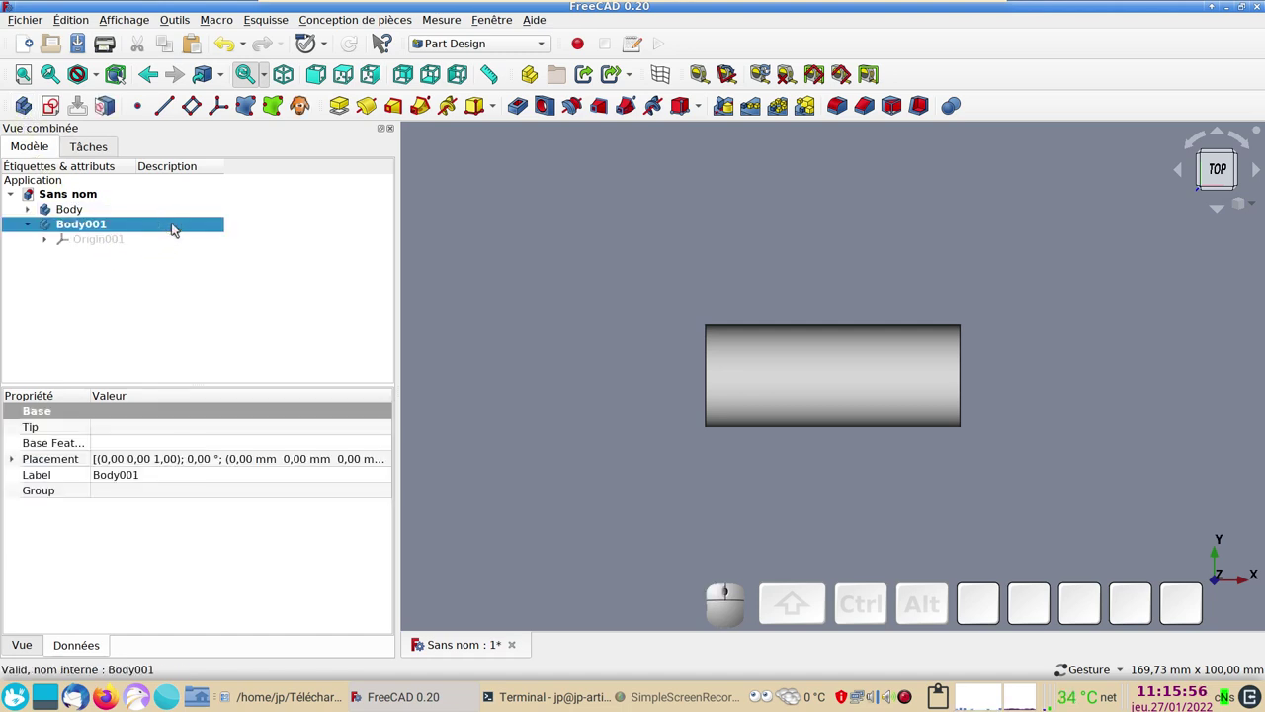
pyautogui.press('F2')
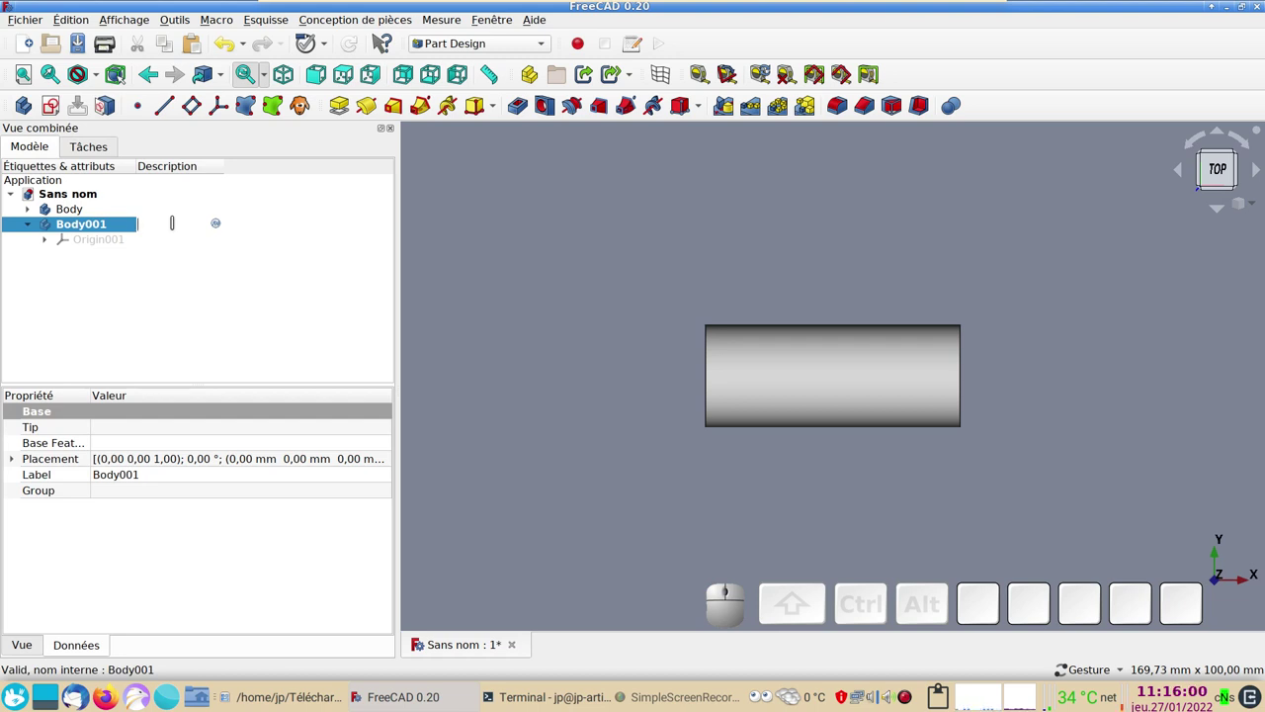
pyautogui.press('r')
pyautogui.press('c')
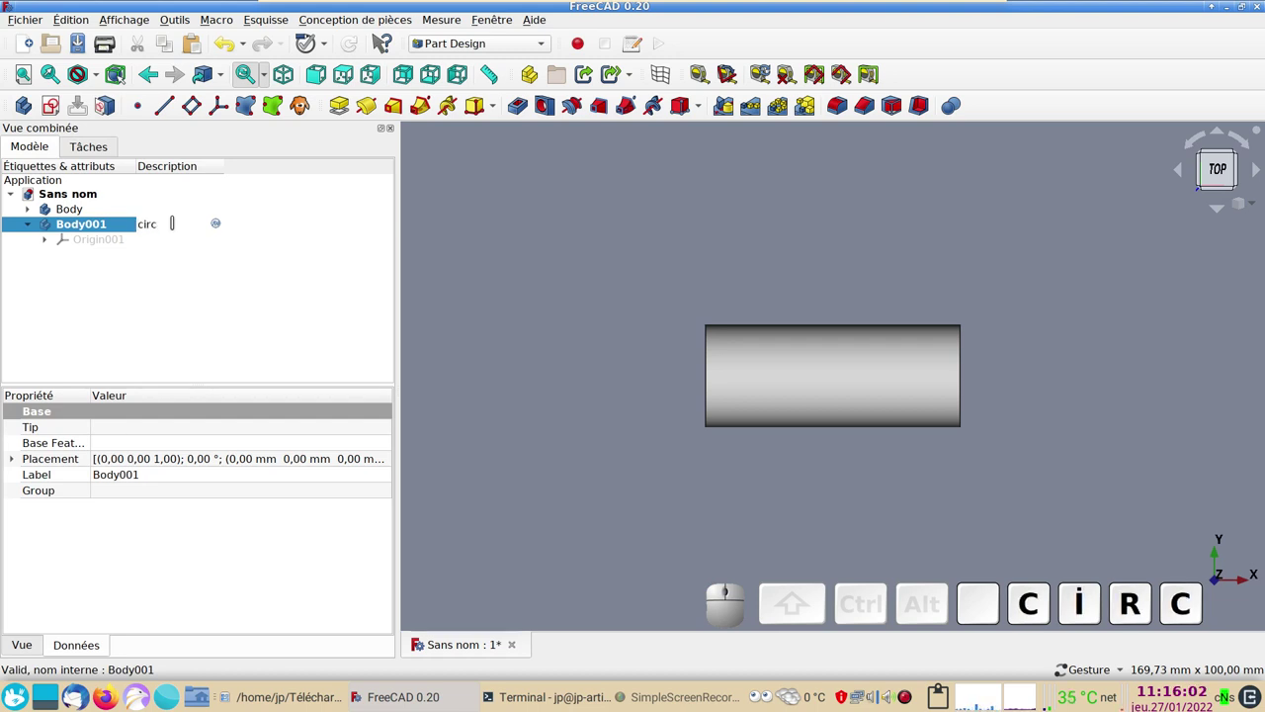
pyautogui.press('Return')
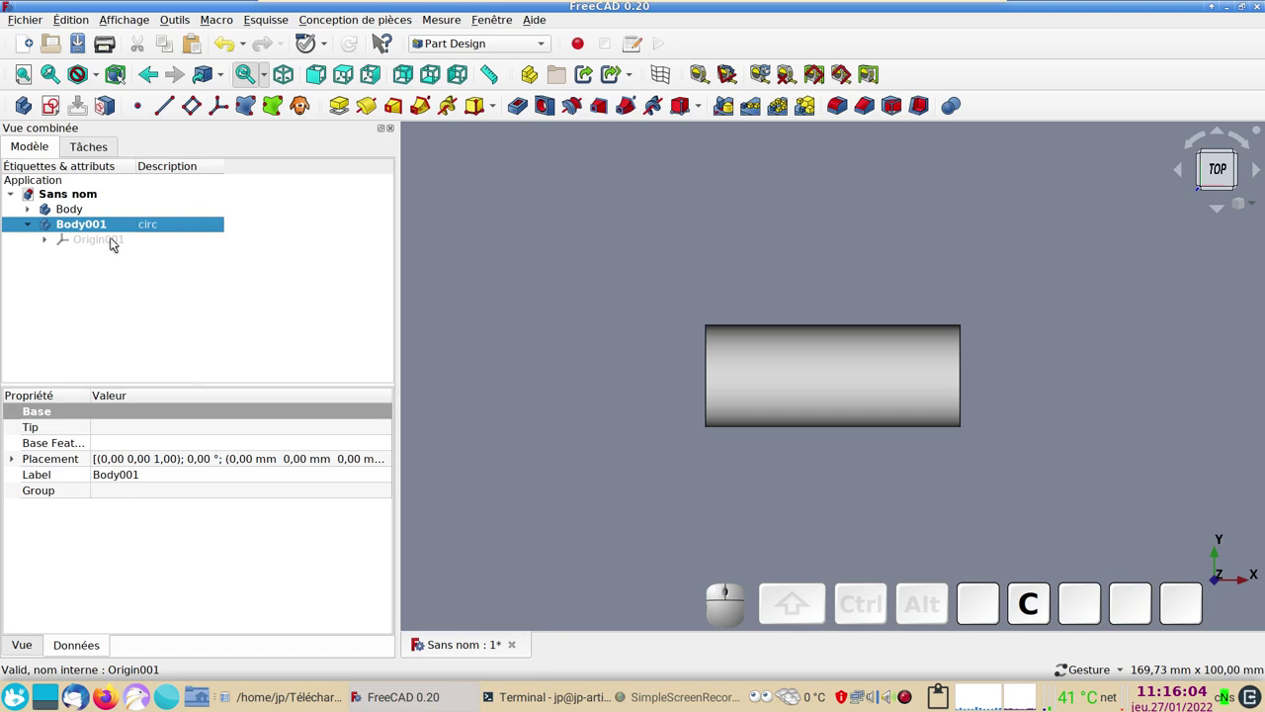
# - Start a new sketch in Body001 on the XY plane
pyautogui.click(60, 107)
pyautogui.click(110, 248)
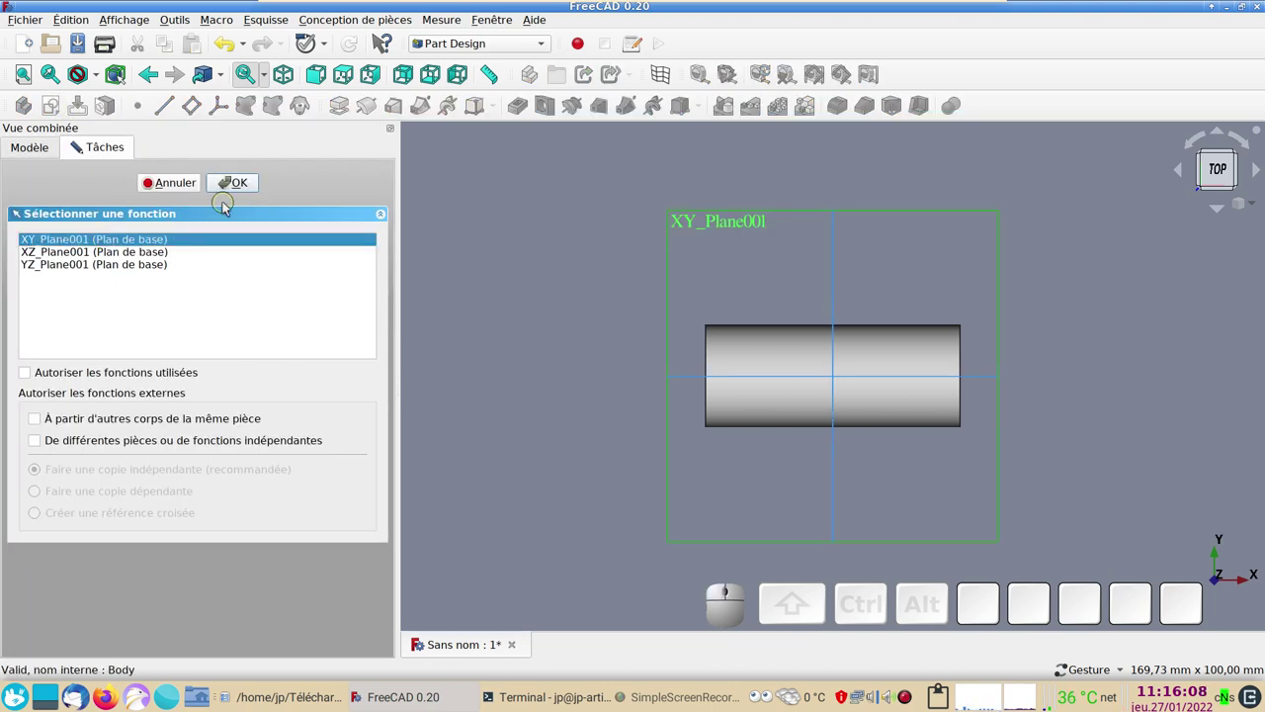
# - Draw an ellipse centred on the sketch origin with its major axis constrained horizontal
pyautogui.click(237, 198)
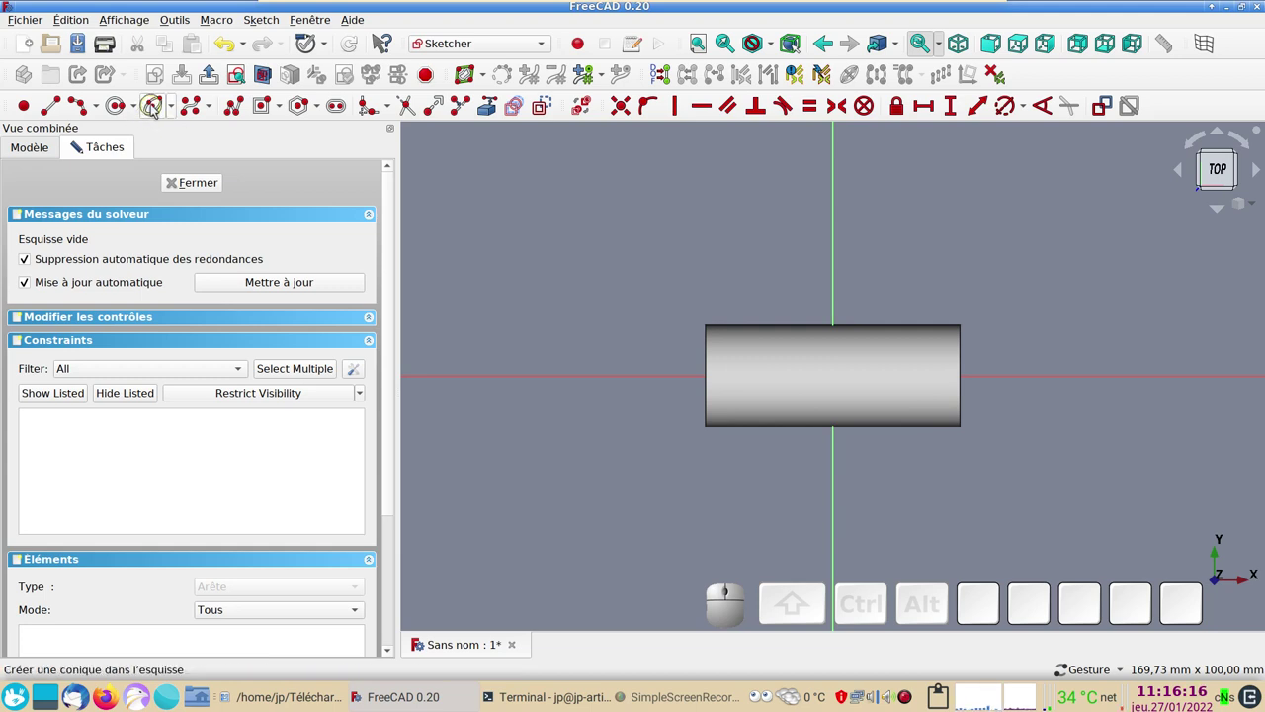
pyautogui.click(156, 107)
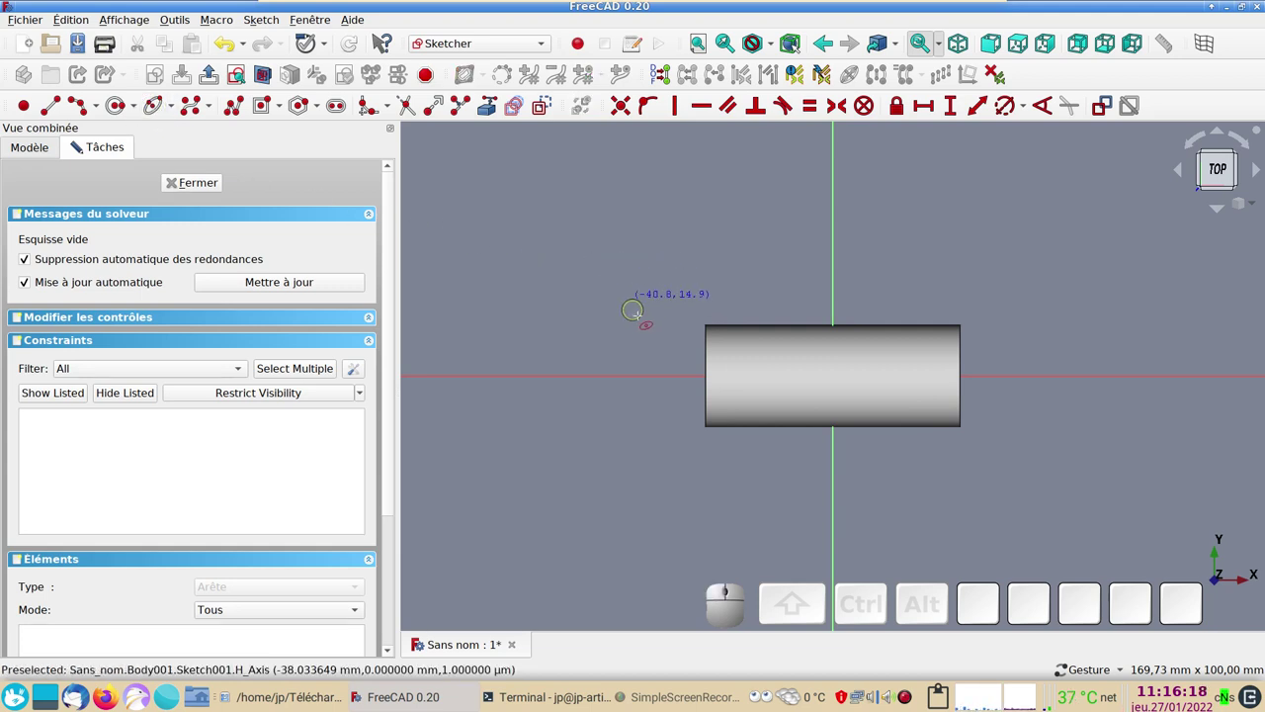
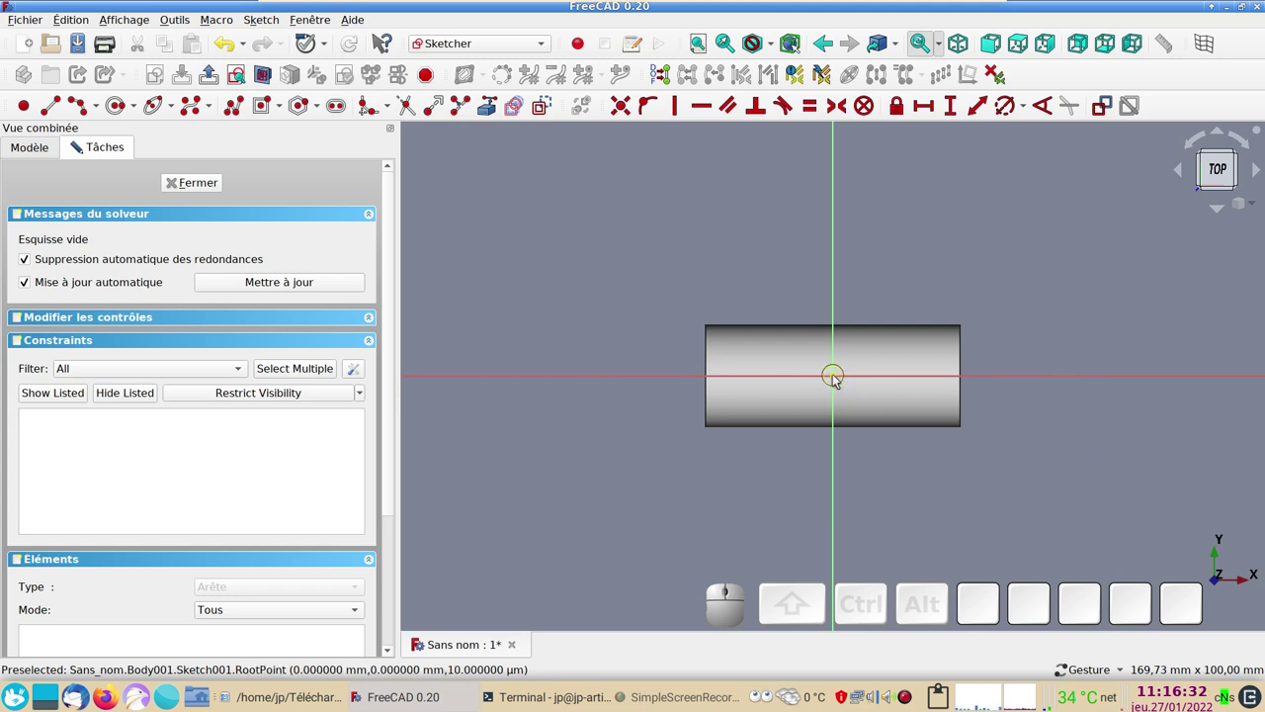
pyautogui.click(839, 383)
pyautogui.click(1008, 443)
pyautogui.click(160, 107)
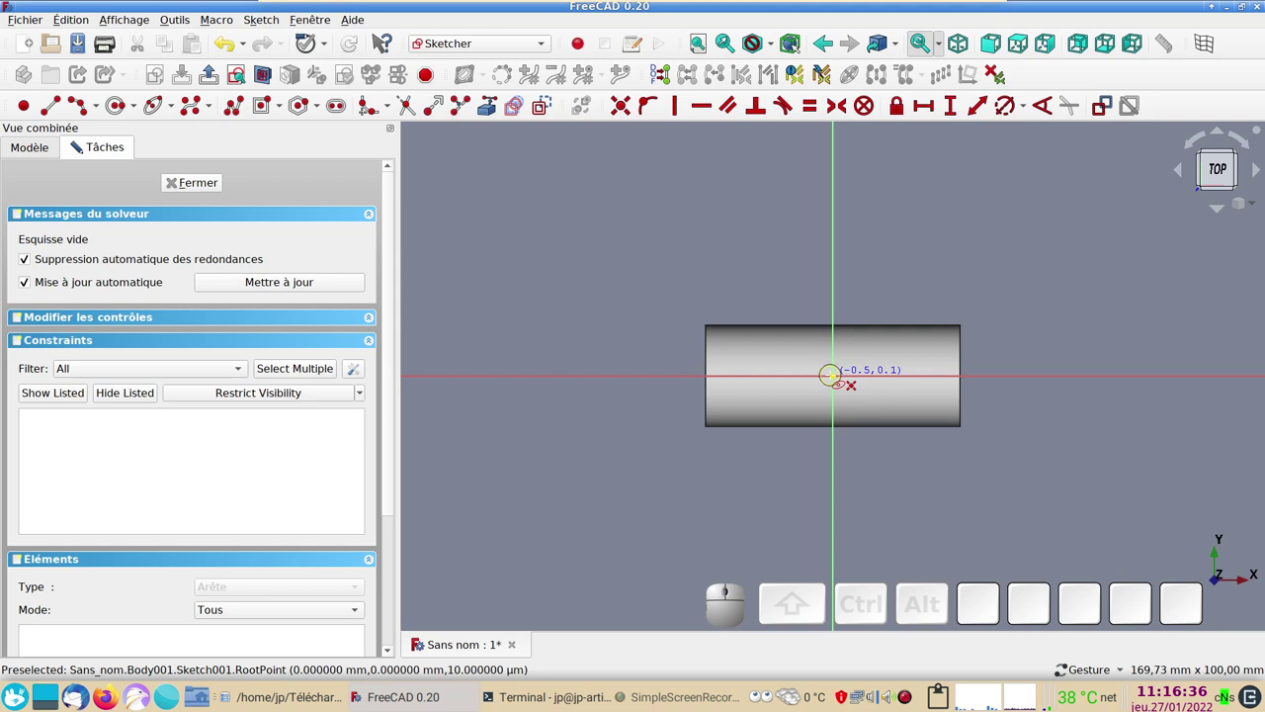
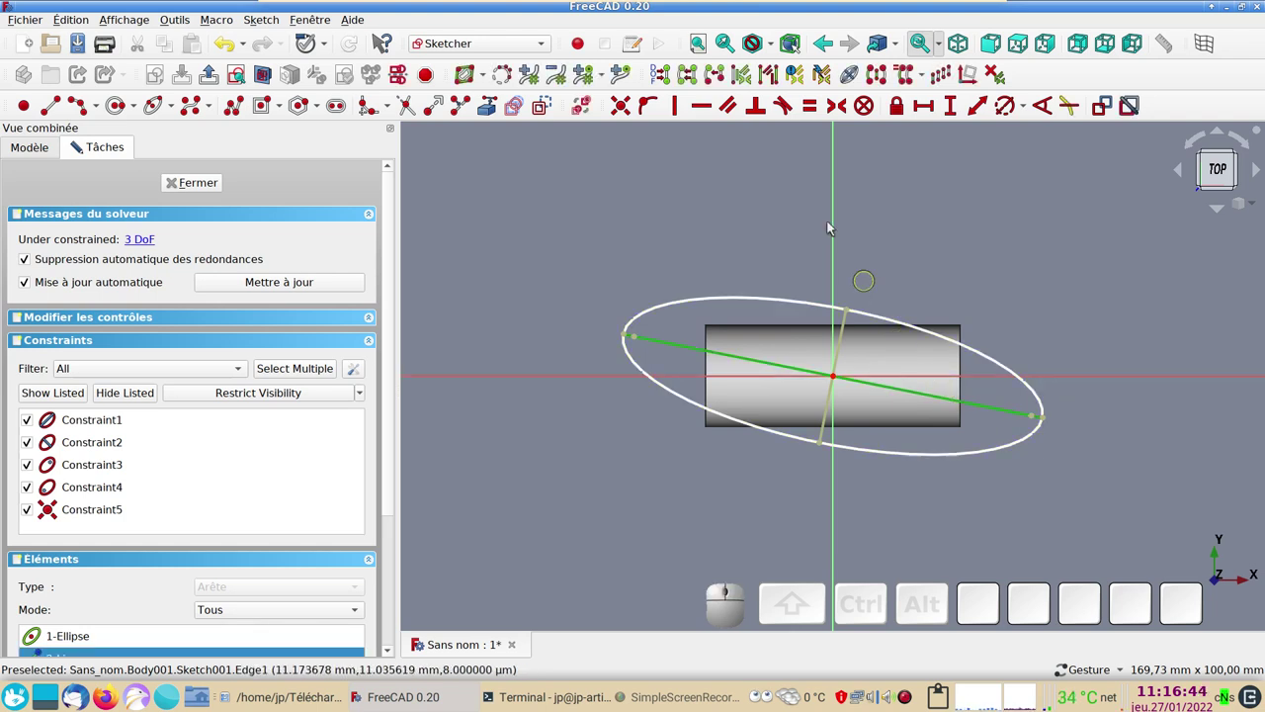
pyautogui.press('h')
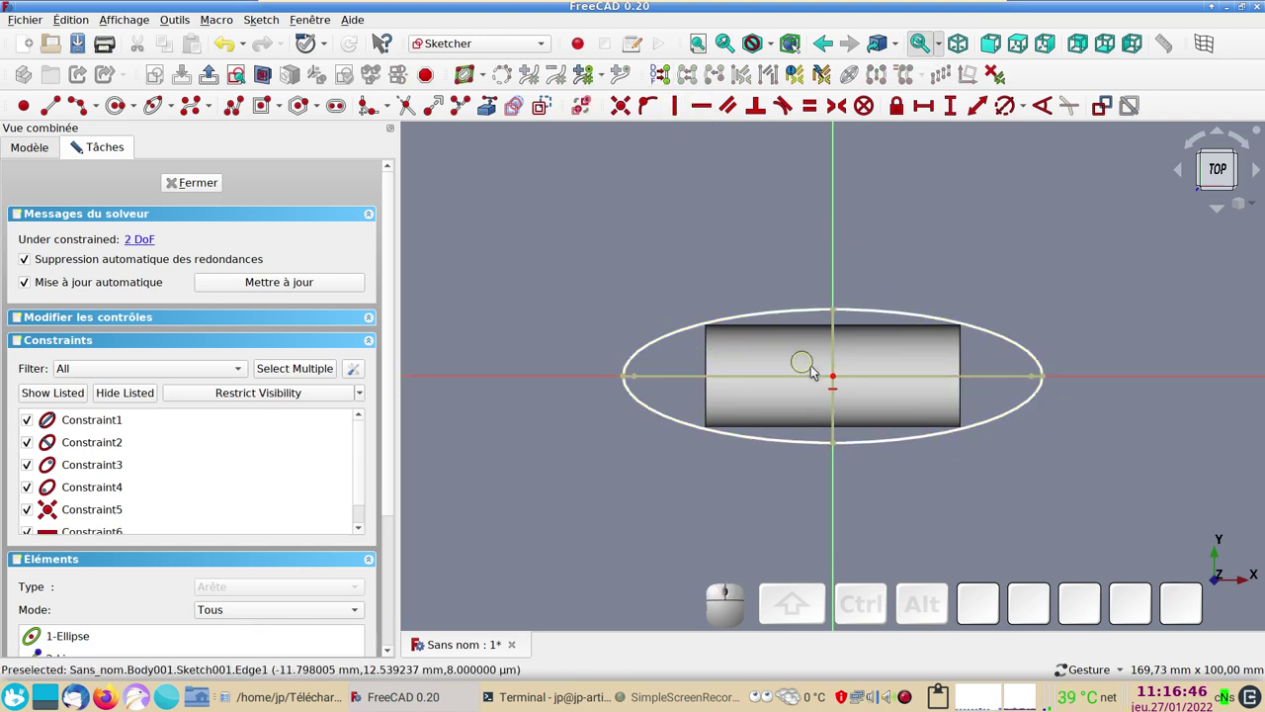
# - Constrain the ellipse to 70 mm wide and 20 mm tall, then close the sketch
pyautogui.click(993, 381)
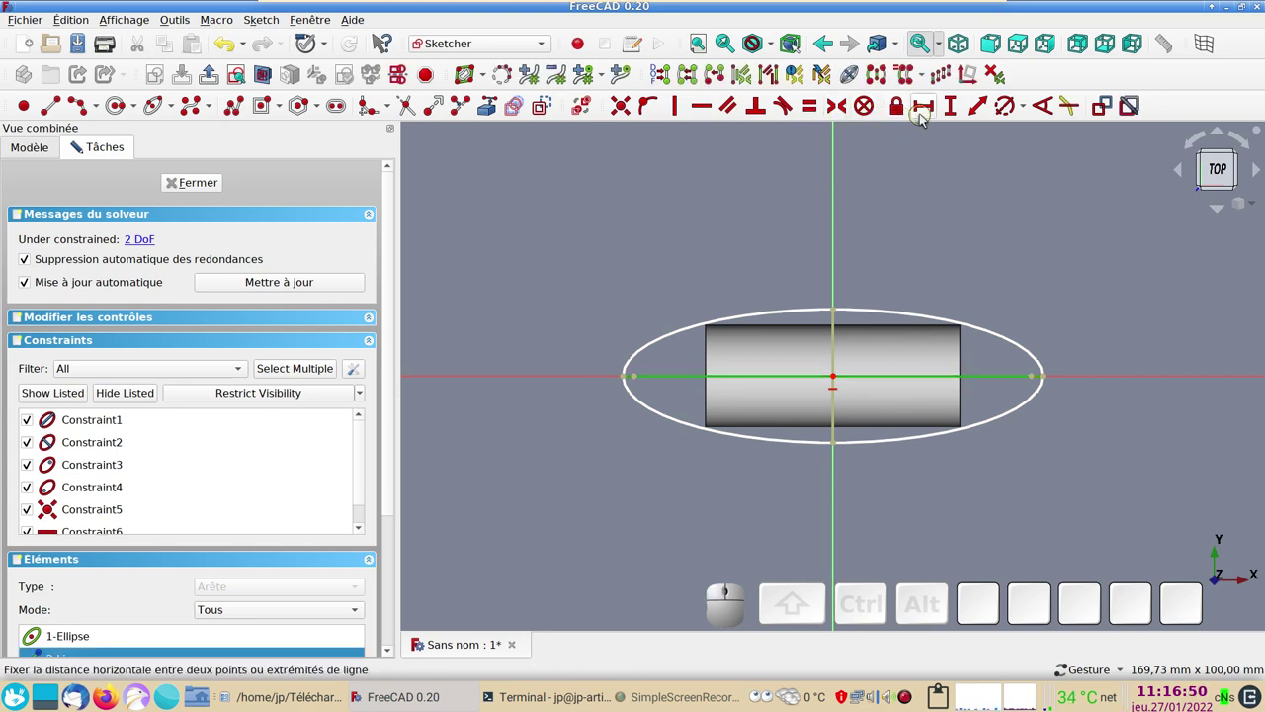
pyautogui.click(926, 116)
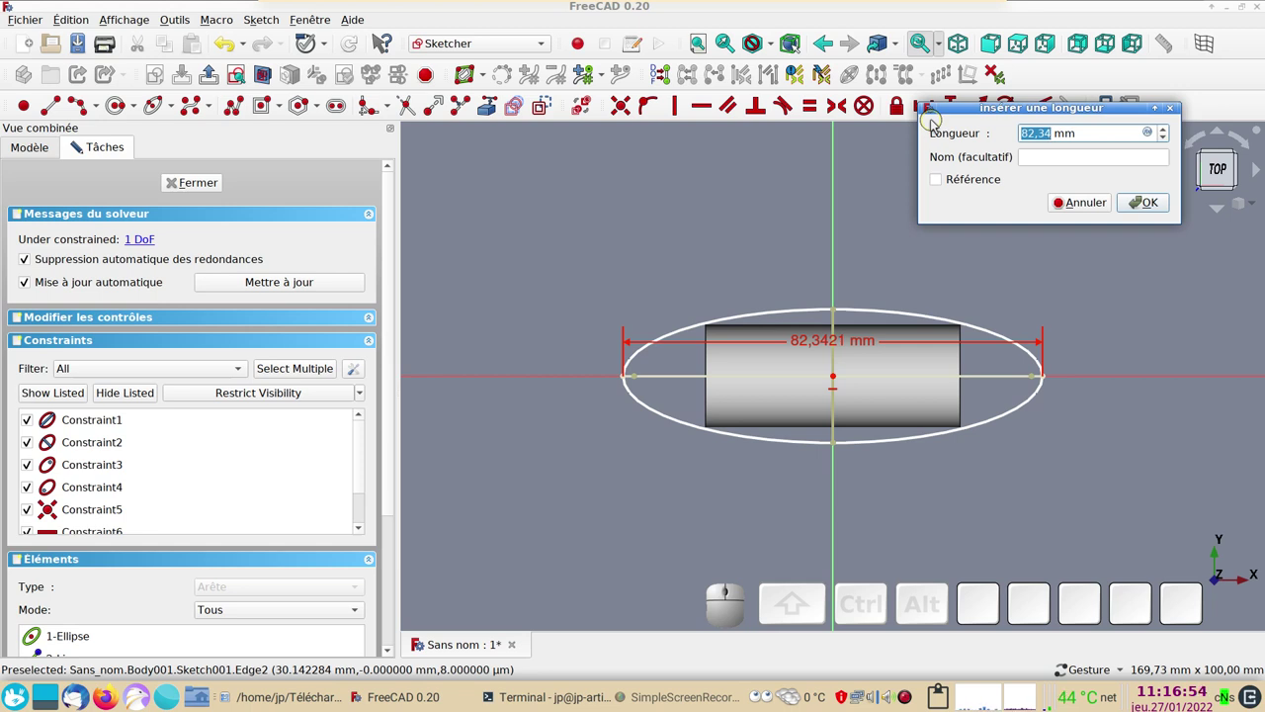
pyautogui.press('KP_7')
pyautogui.press('KP_0')
pyautogui.press('KP_Enter')
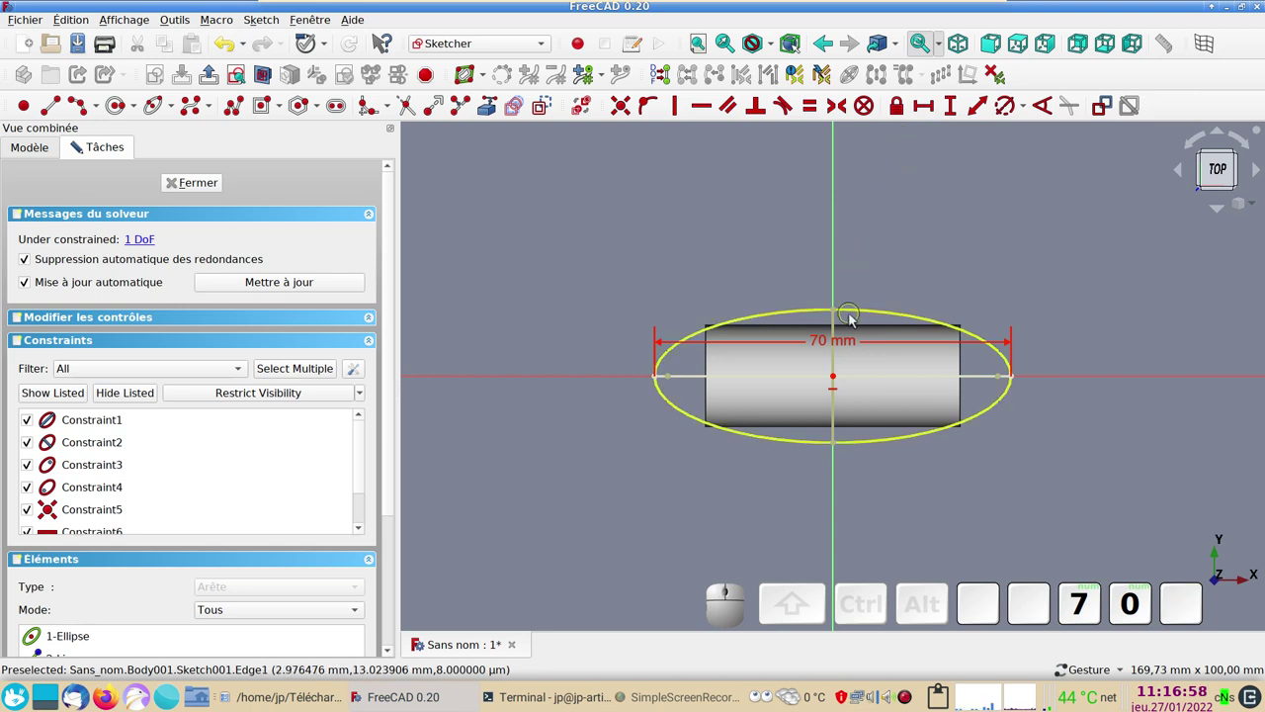
pyautogui.click(842, 325)
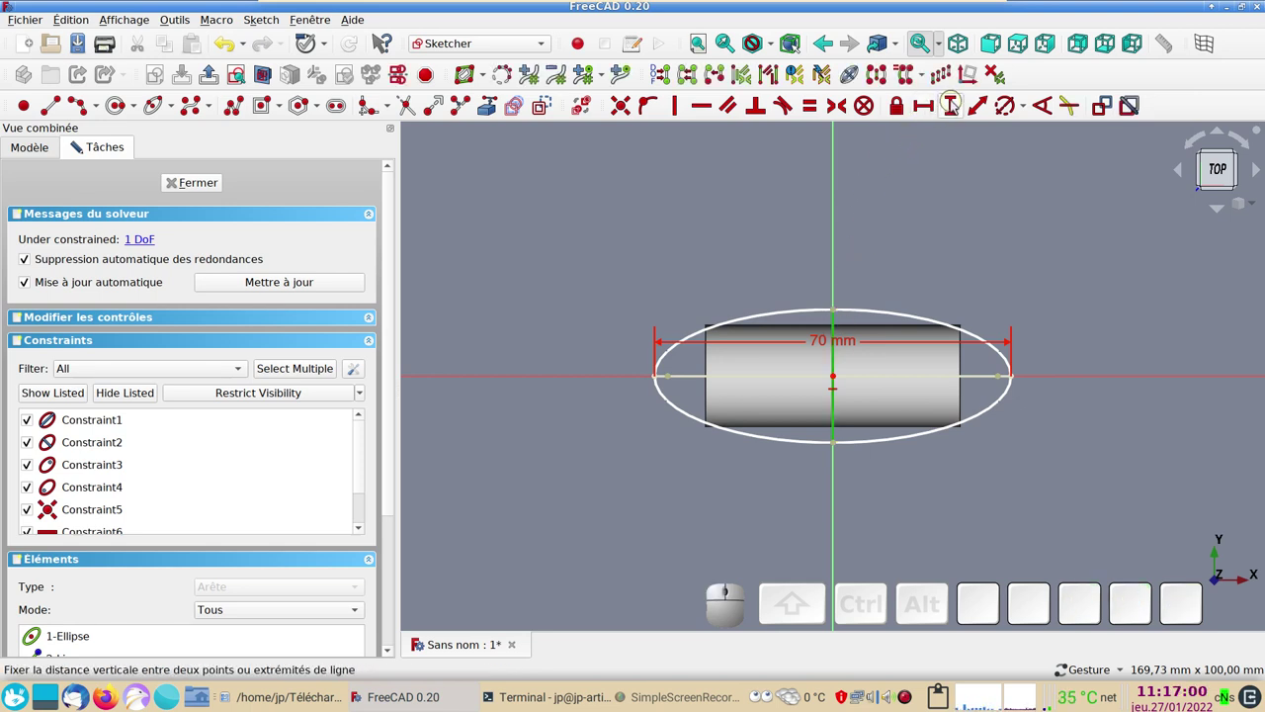
pyautogui.click(955, 103)
pyautogui.press('KP_2')
pyautogui.press('KP_0')
pyautogui.press('KP_Enter')
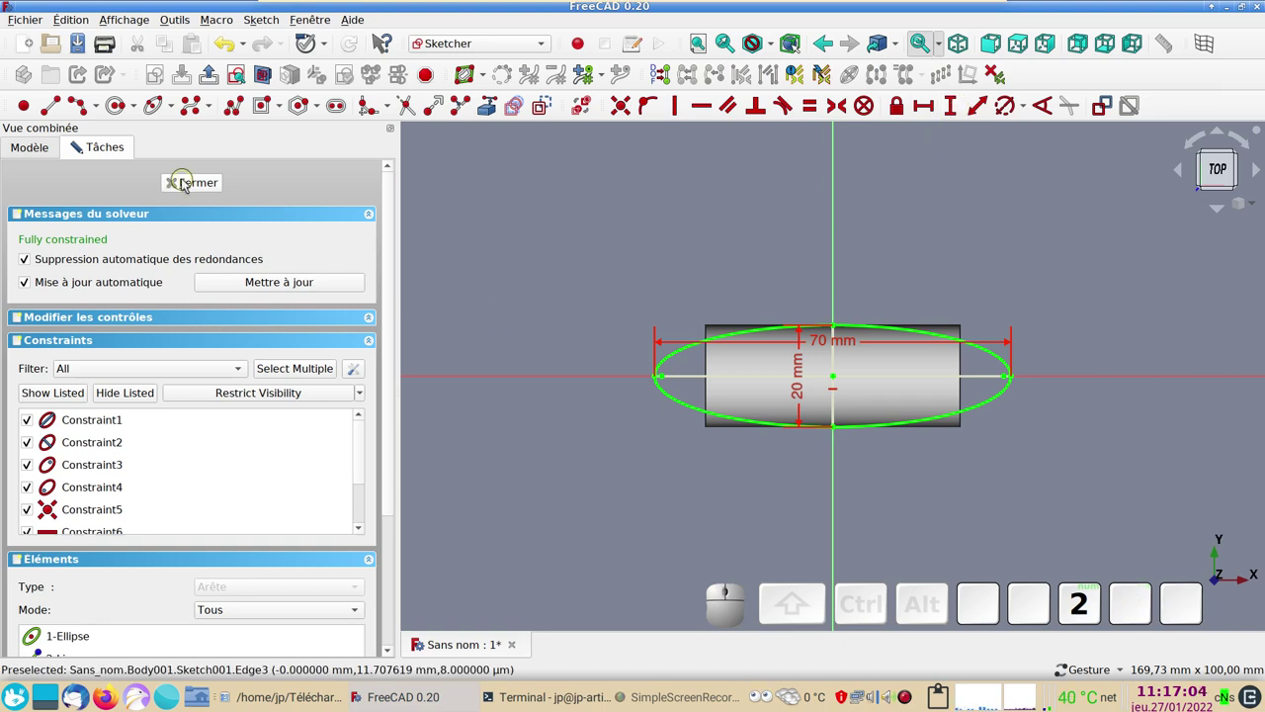
pyautogui.click(188, 184)
pyautogui.moveTo(904, 471); pyautogui.dragTo(380, 335)
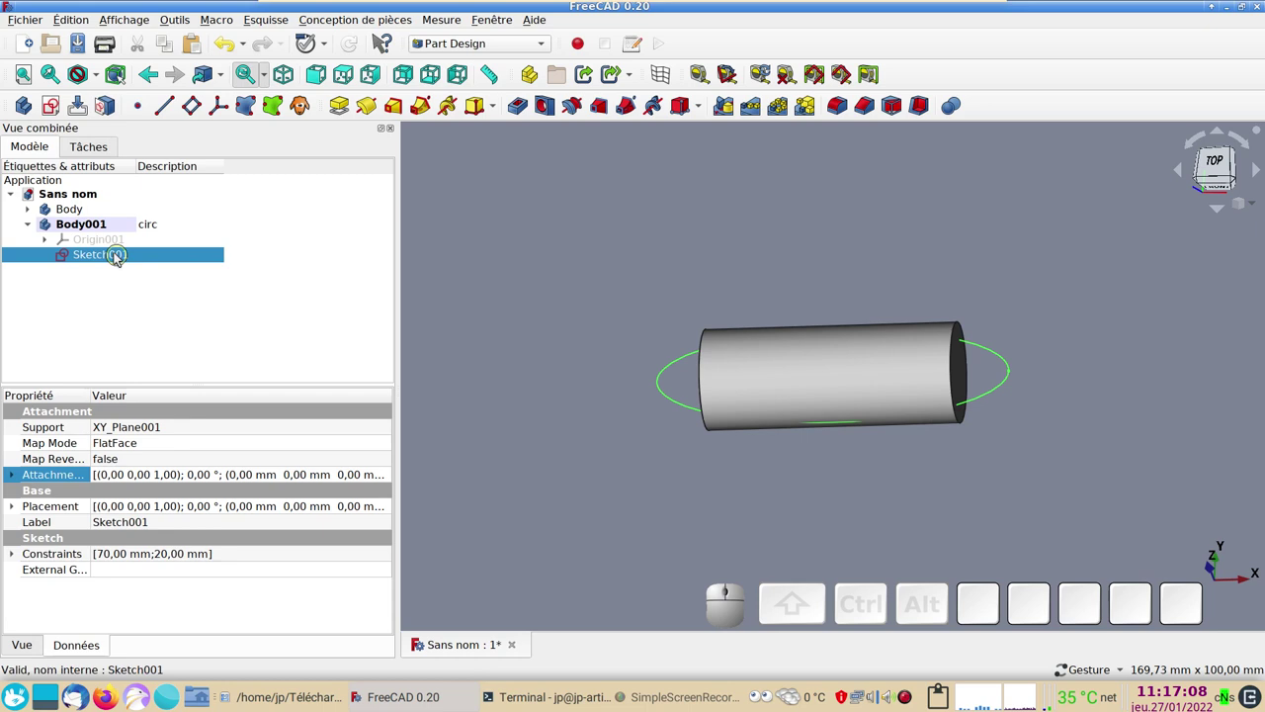
# - Copy Sketch001 without its XY plane and paste it as Sketch002 in Body001
pyautogui.click(120, 257)
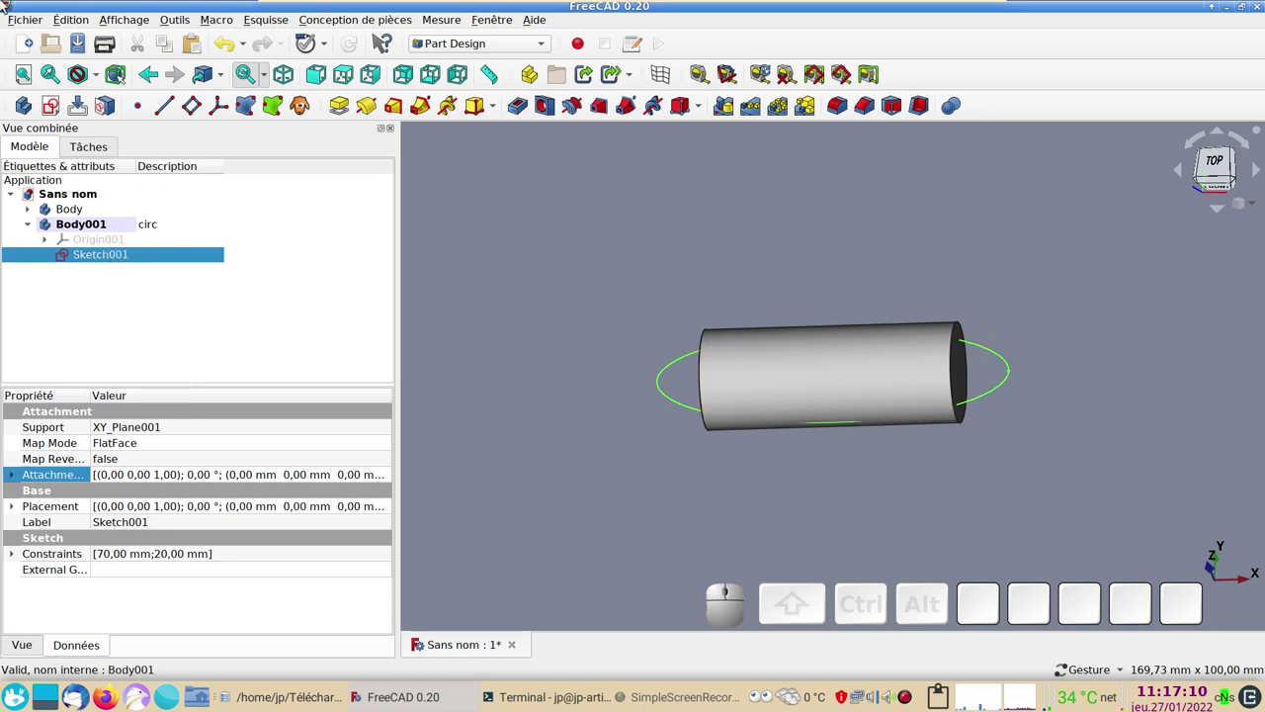
pyautogui.click(78, 27)
pyautogui.click(142, 130)
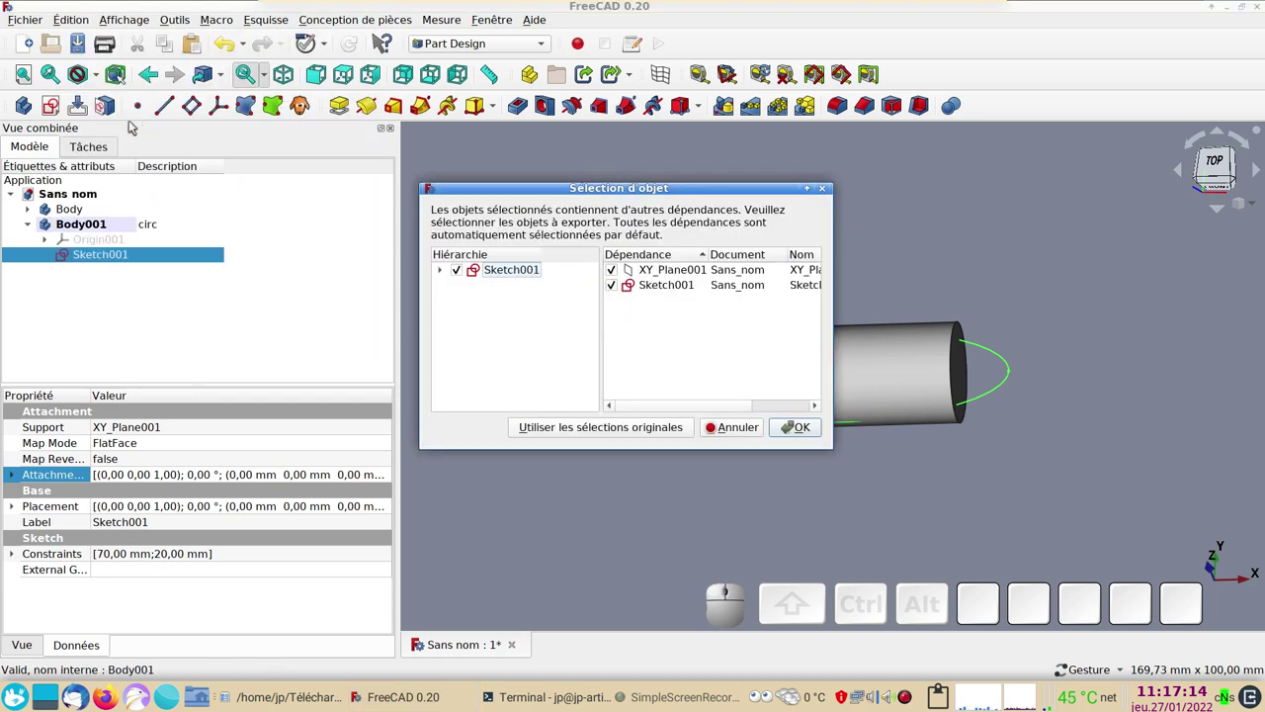
pyautogui.click(616, 271)
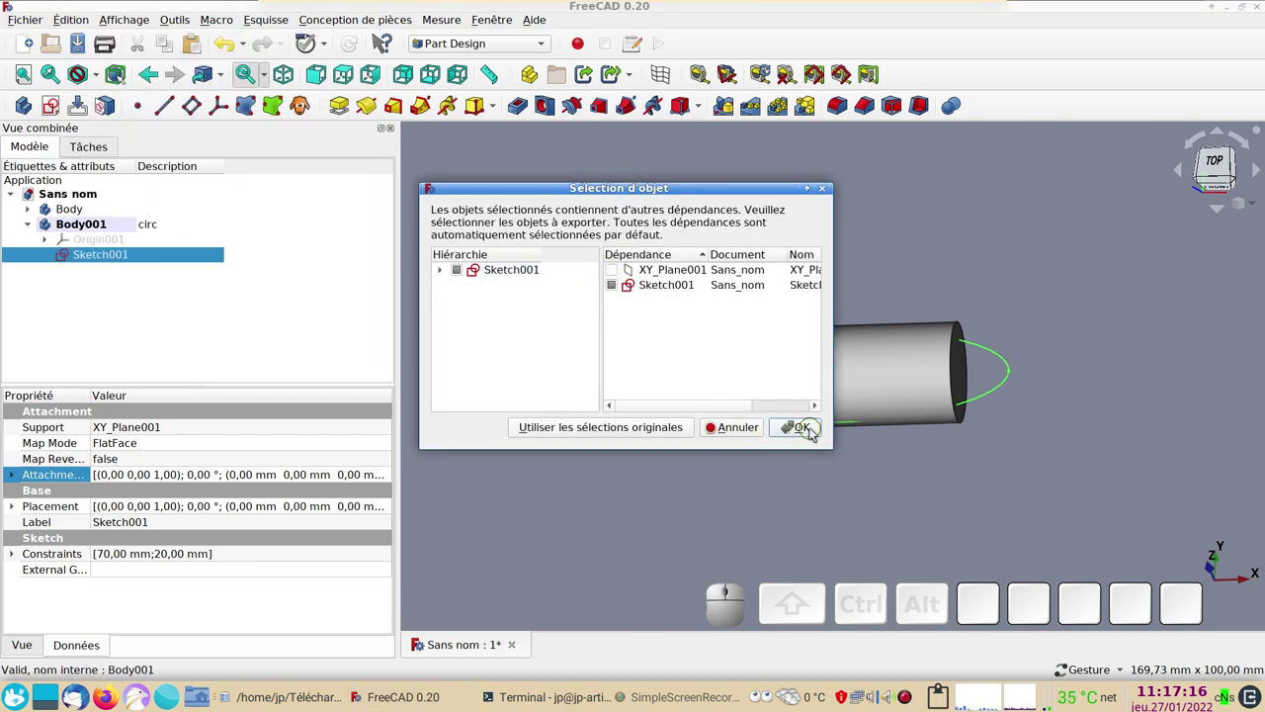
pyautogui.click(816, 430)
pyautogui.click(108, 276)
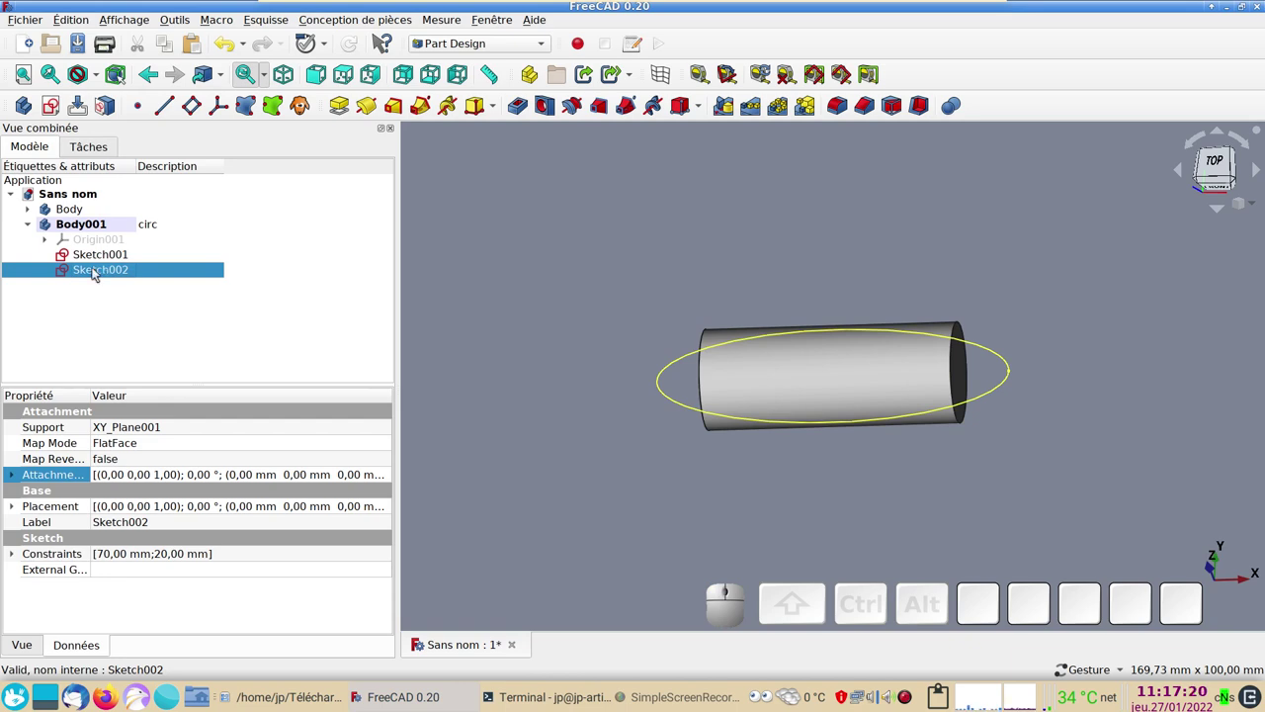
# - Edit Sketch002 to narrow the ellipse from 70 mm to 30 mm wide, then close it
pyautogui.click(101, 272)
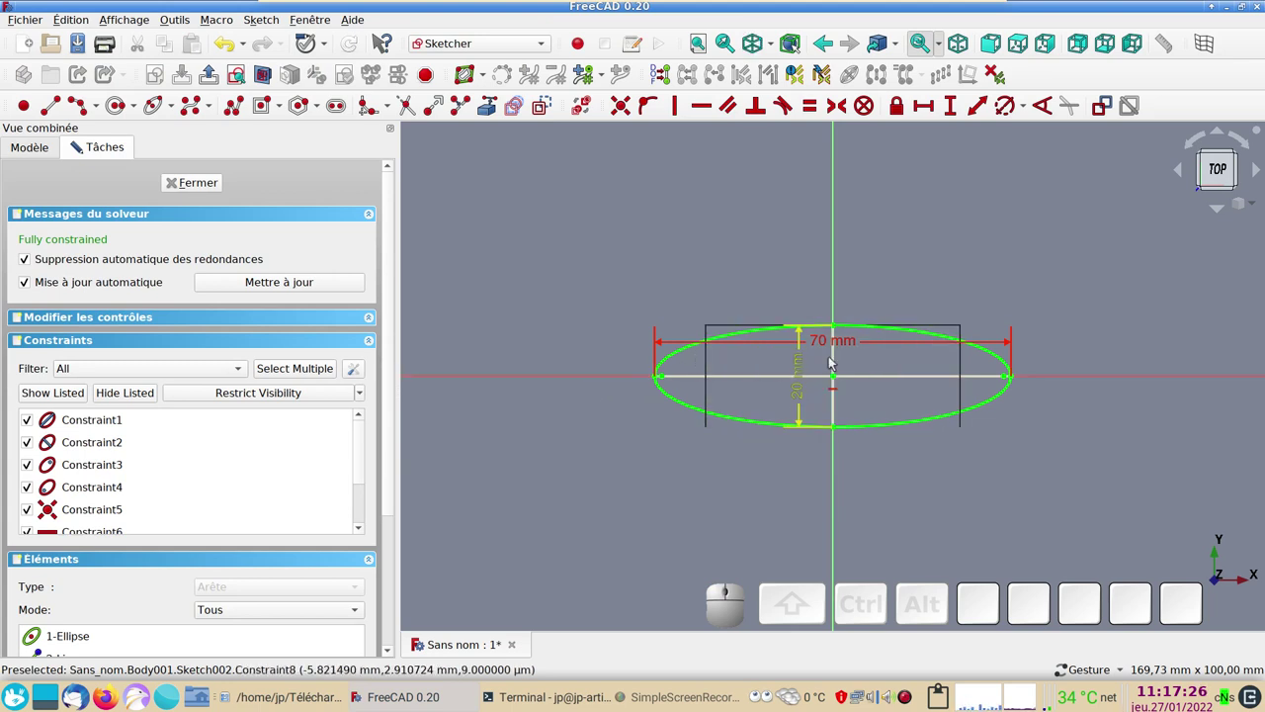
pyautogui.click(828, 348)
pyautogui.moveTo(828, 344); pyautogui.dragTo(826, 254)
pyautogui.click(825, 253)
pyautogui.click(817, 256)
pyautogui.press('KP_0')
pyautogui.press('KP_Enter')
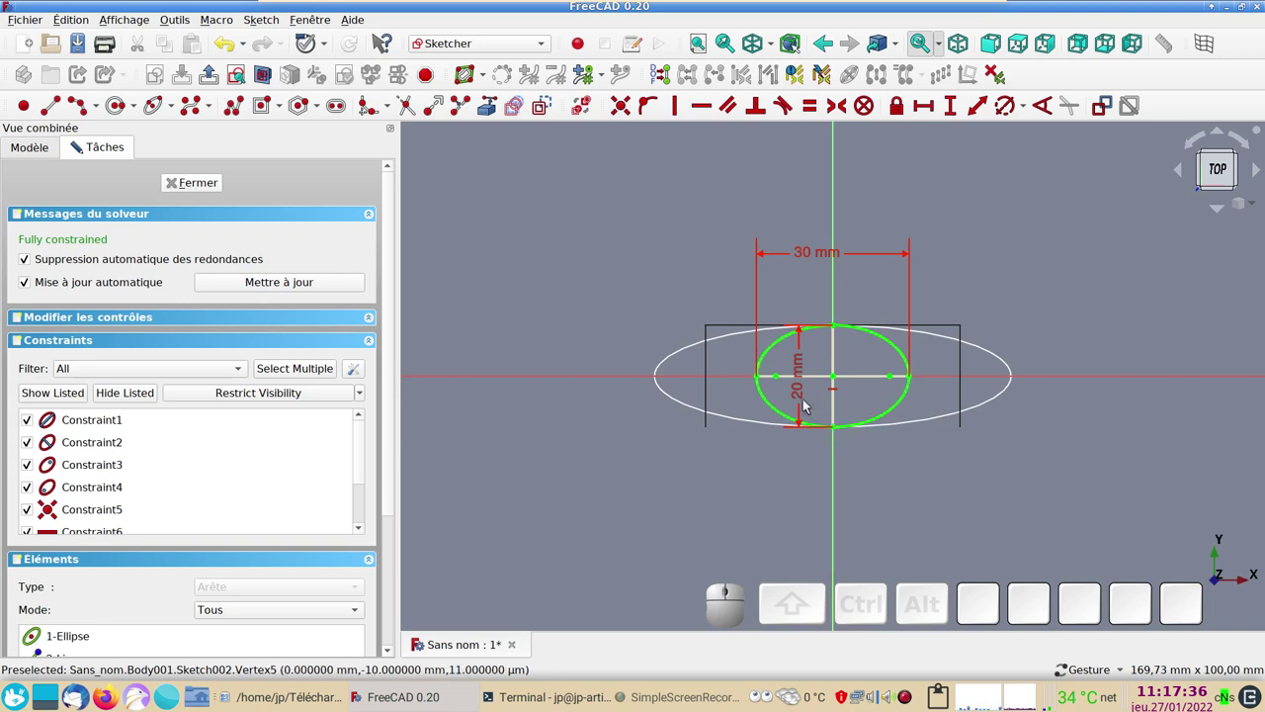
pyautogui.moveTo(801, 396); pyautogui.dragTo(328, 287)
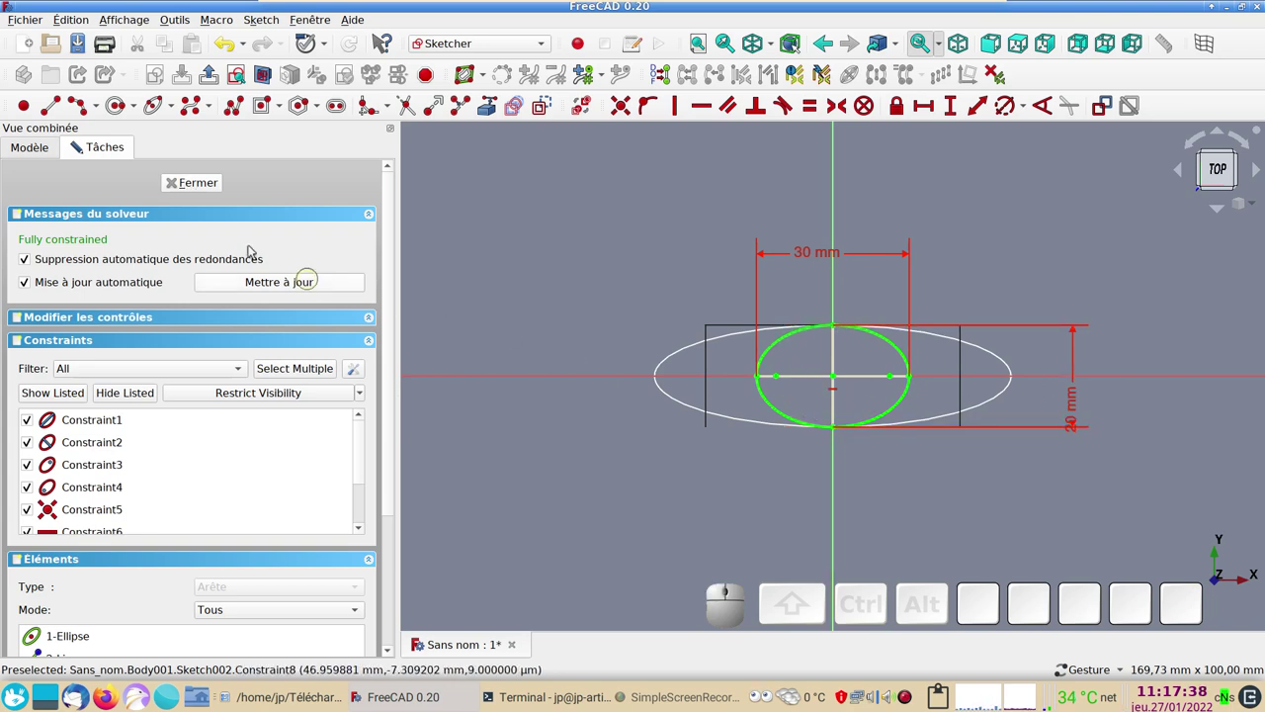
pyautogui.click(202, 185)
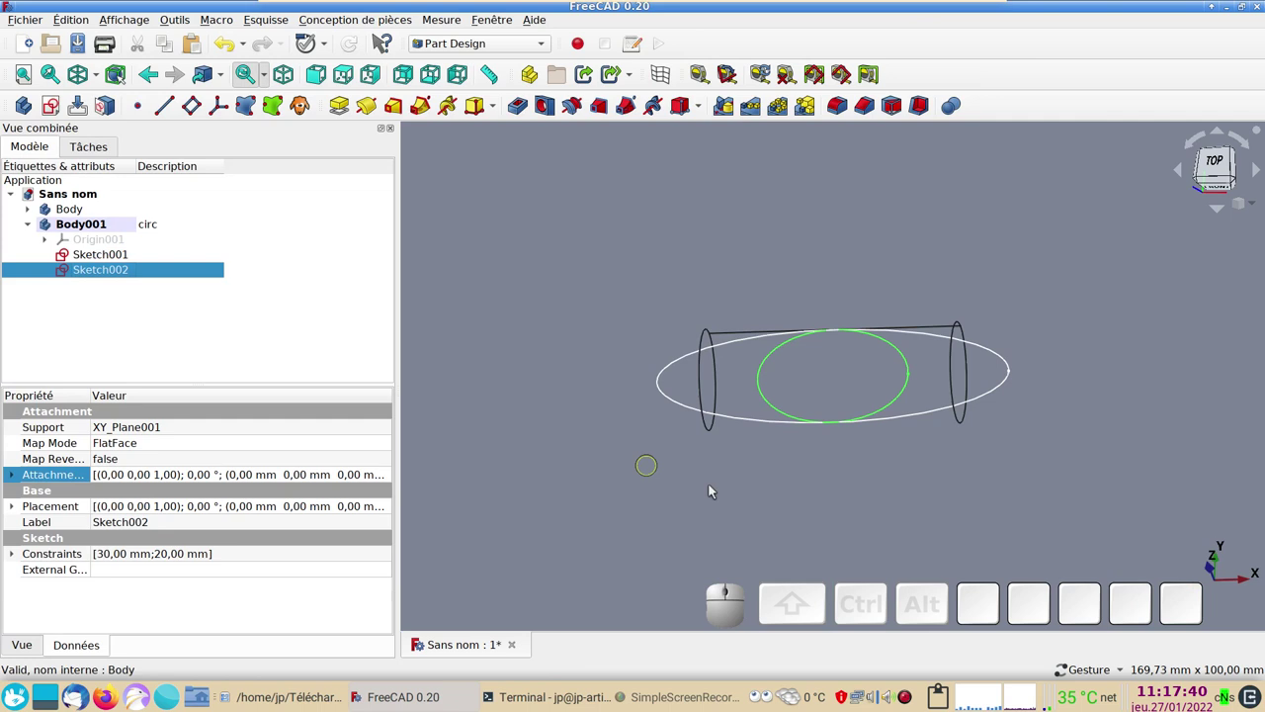
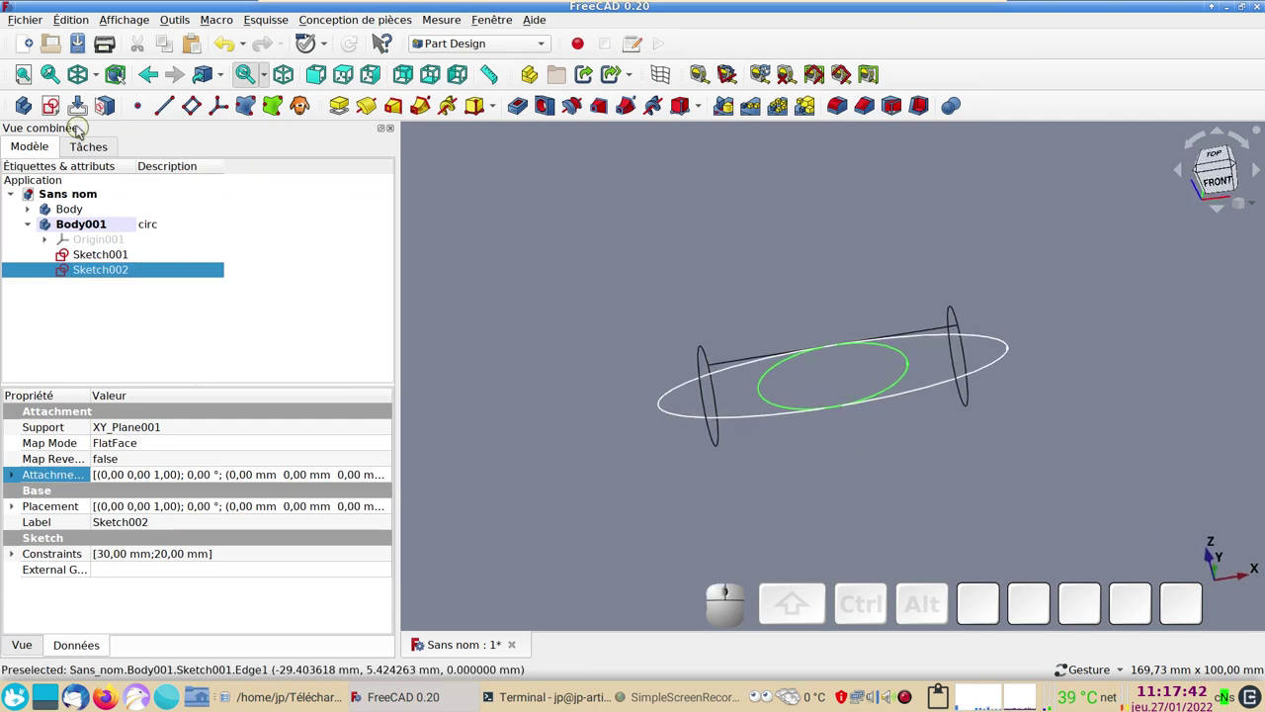
# - Start new Sketch003 on Body001's XY plane and place the circle's centre
pyautogui.click(60, 112)
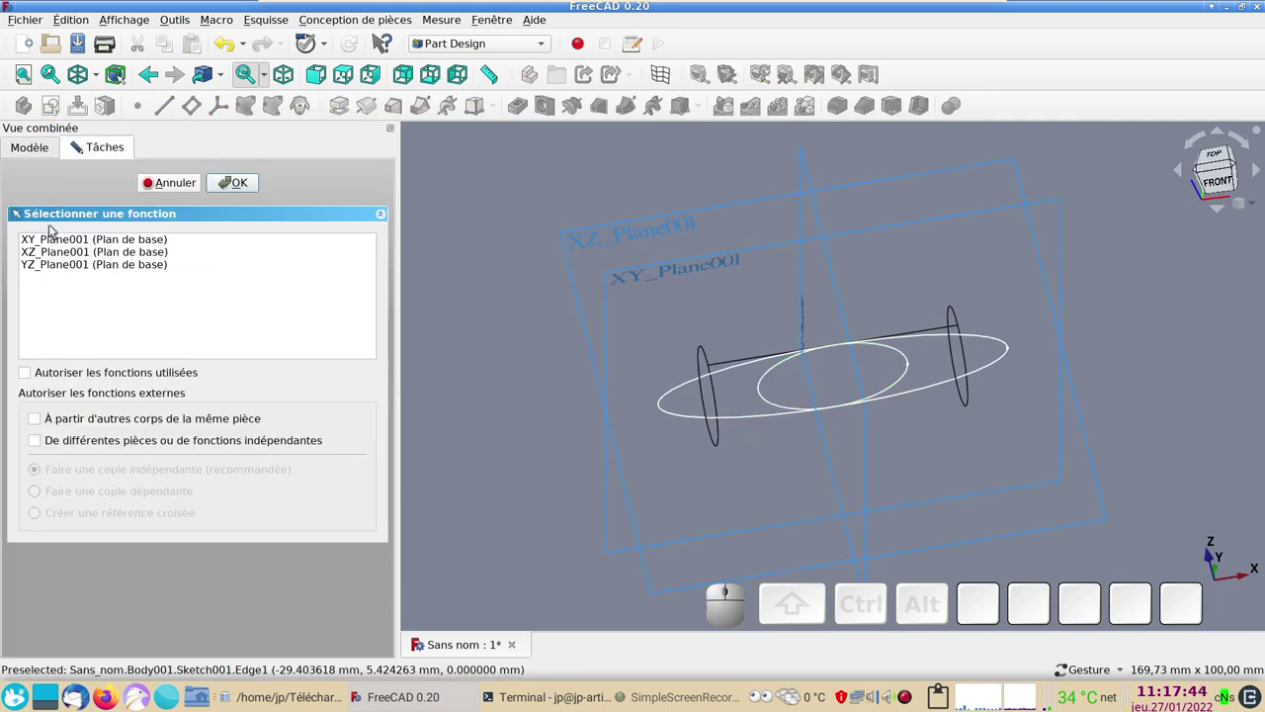
pyautogui.click(87, 237)
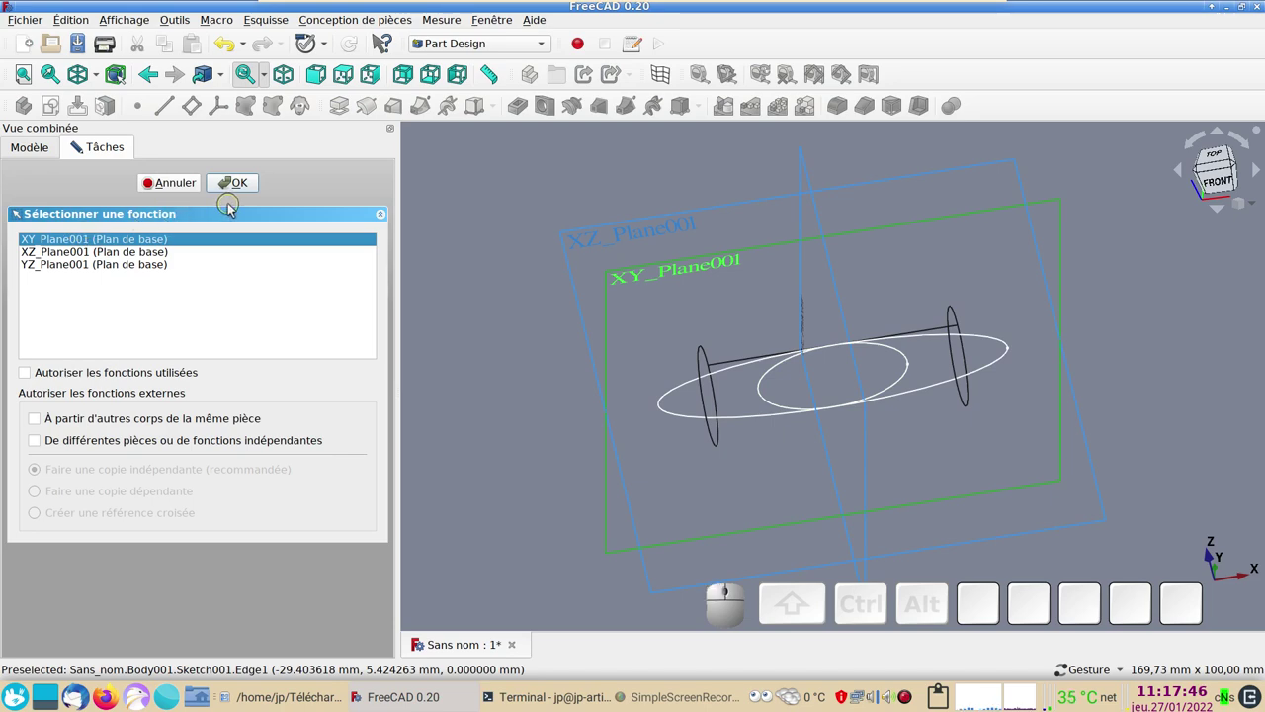
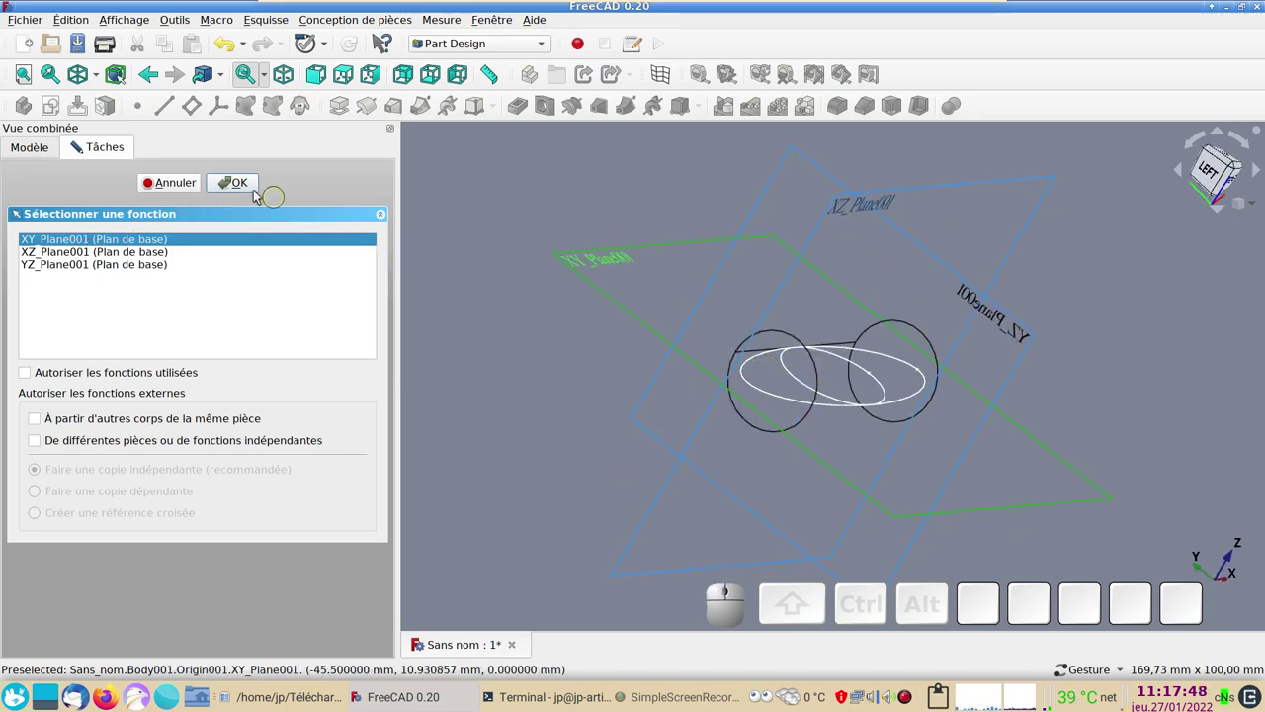
pyautogui.click(253, 198)
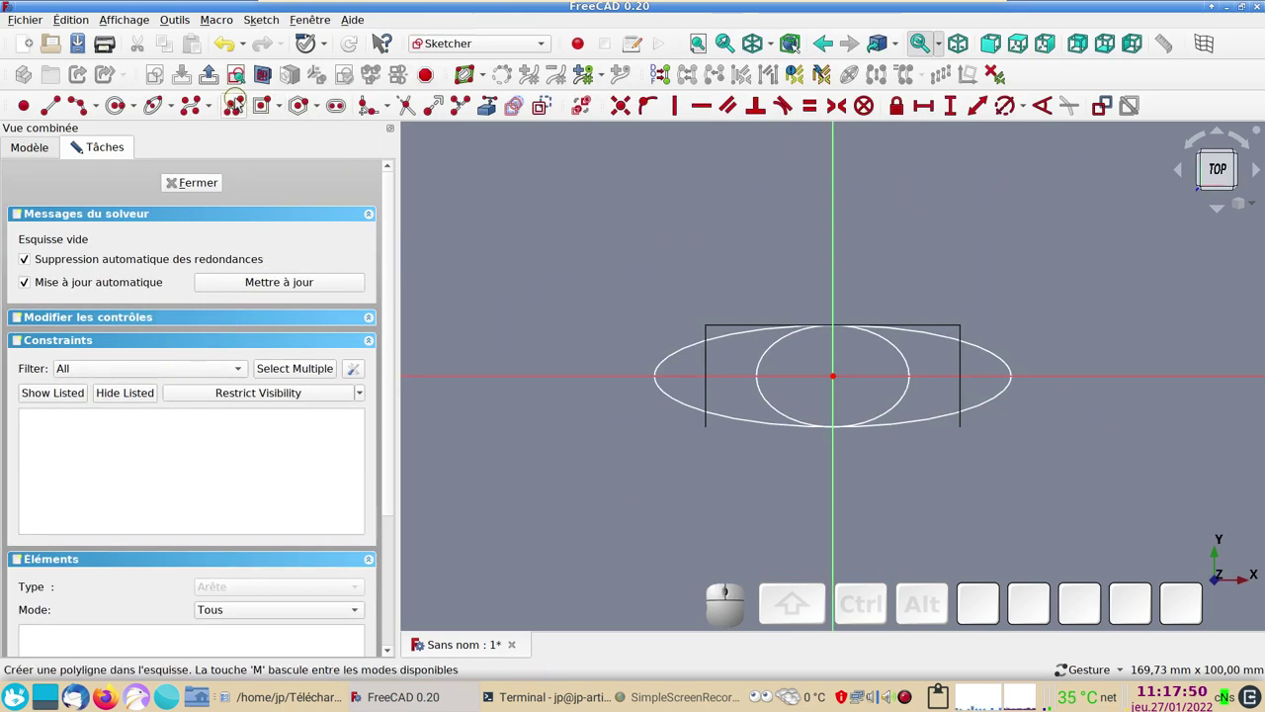
pyautogui.click(122, 109)
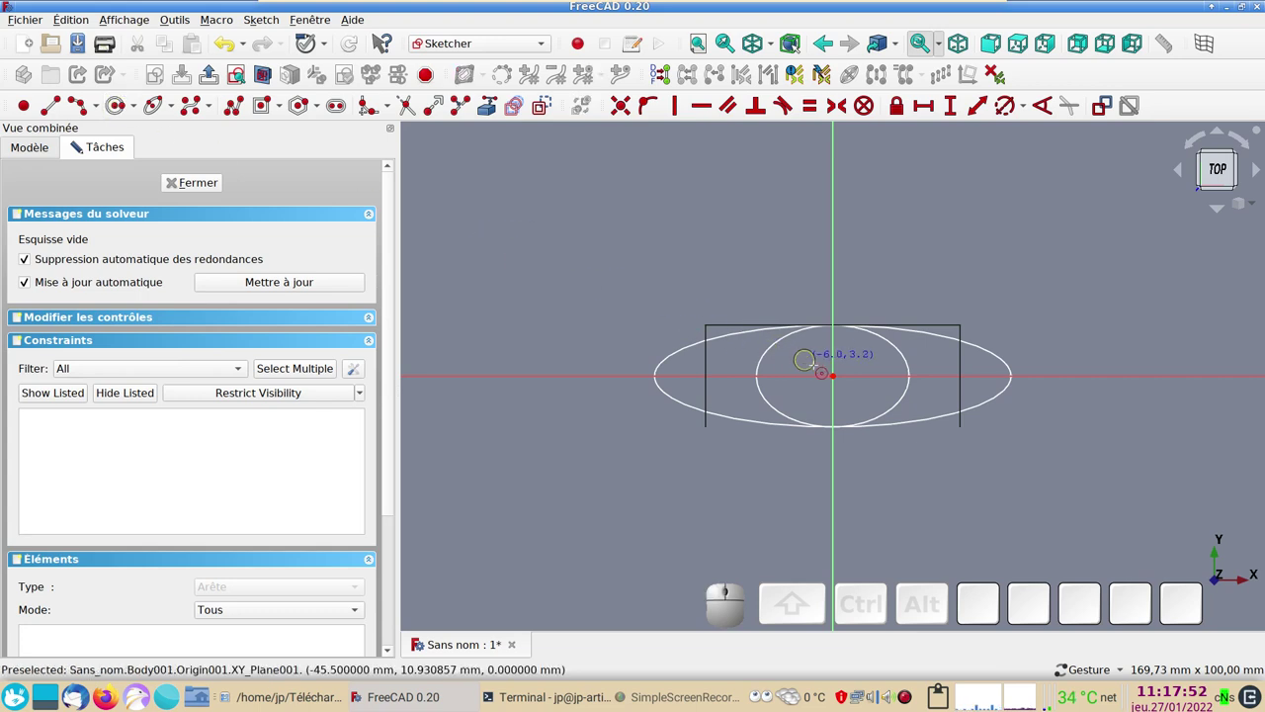
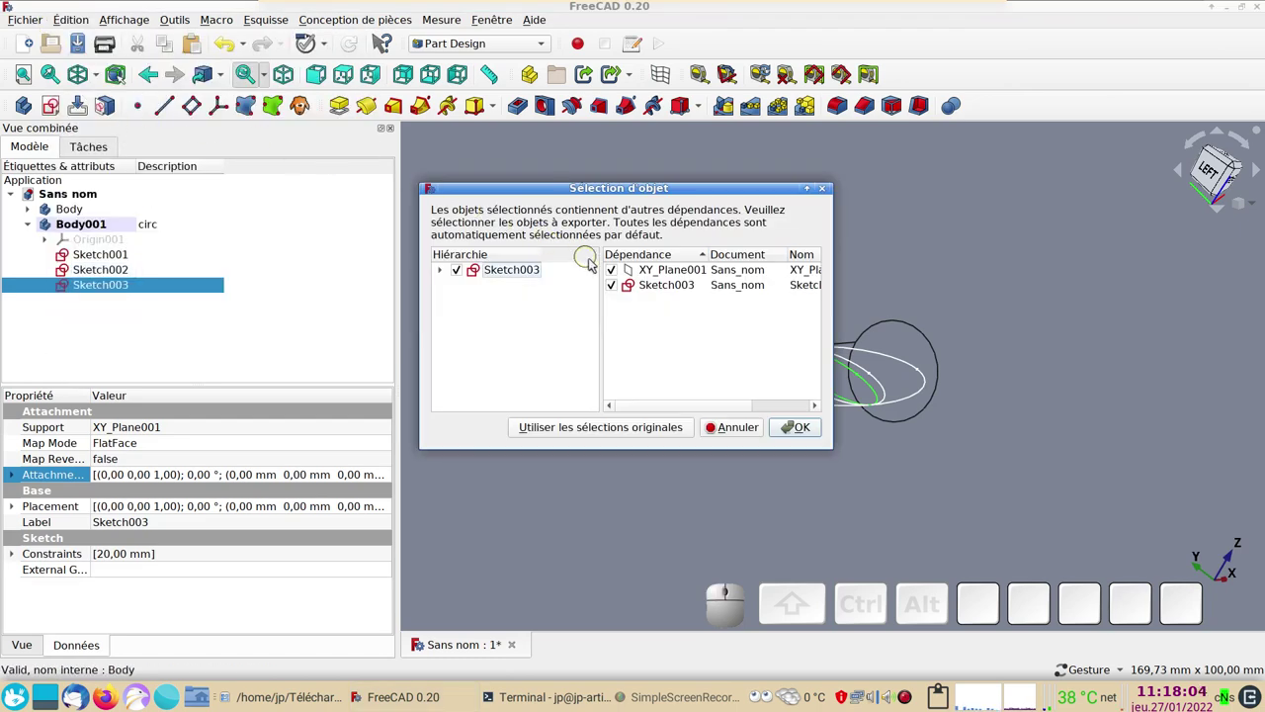
# - Confirm duplicating the circle sketch as Sketch004 and view the stacked circles from an angle
pyautogui.click(618, 272)
pyautogui.click(809, 428)
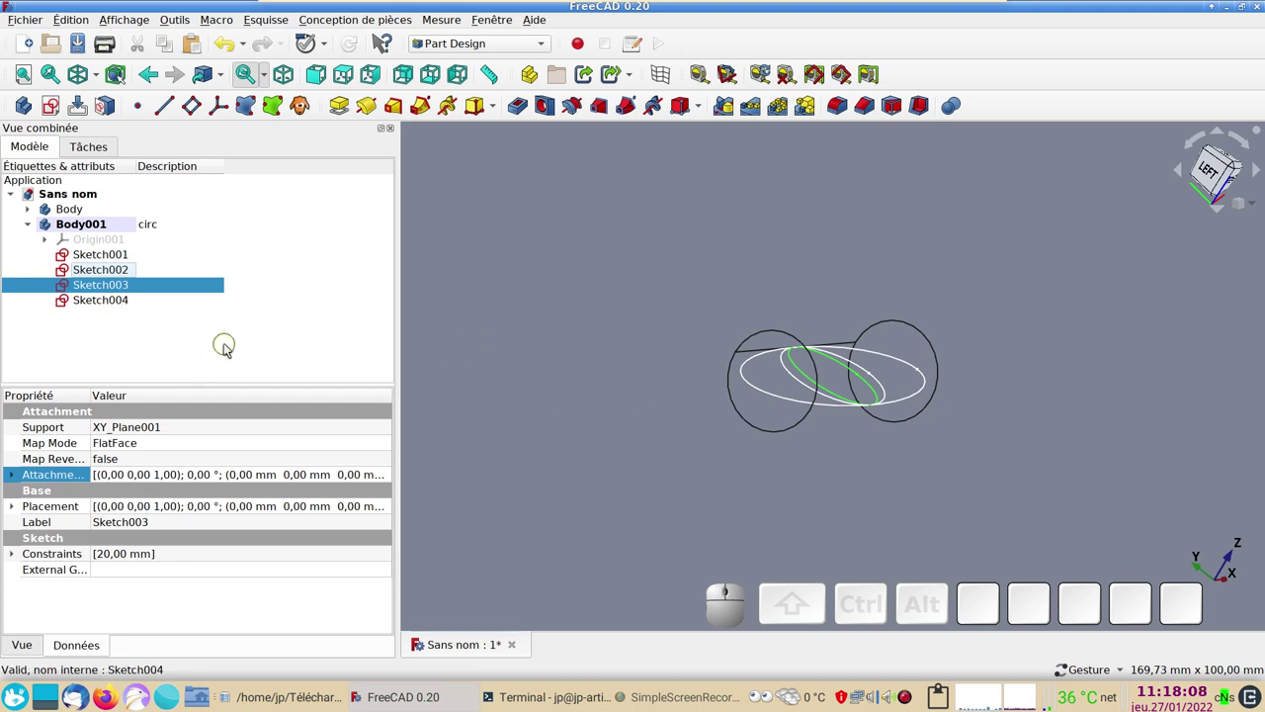
pyautogui.scroll(-3)
pyautogui.click(999, 499)
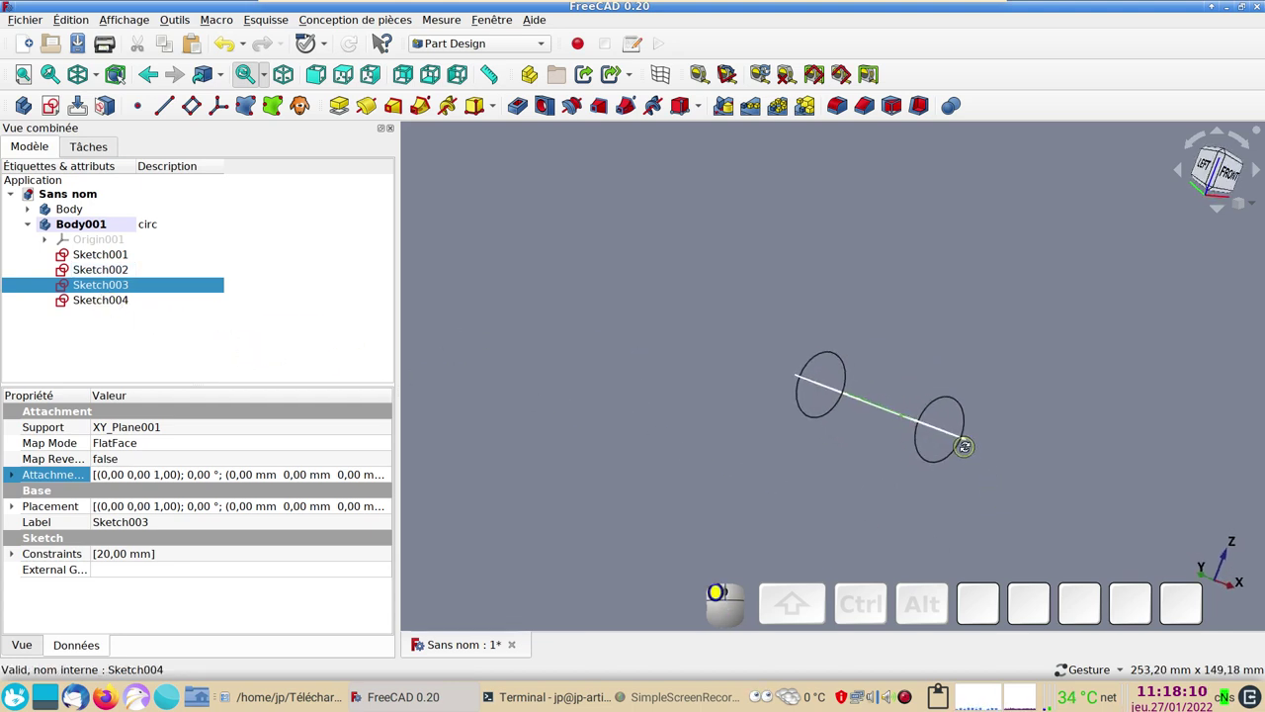
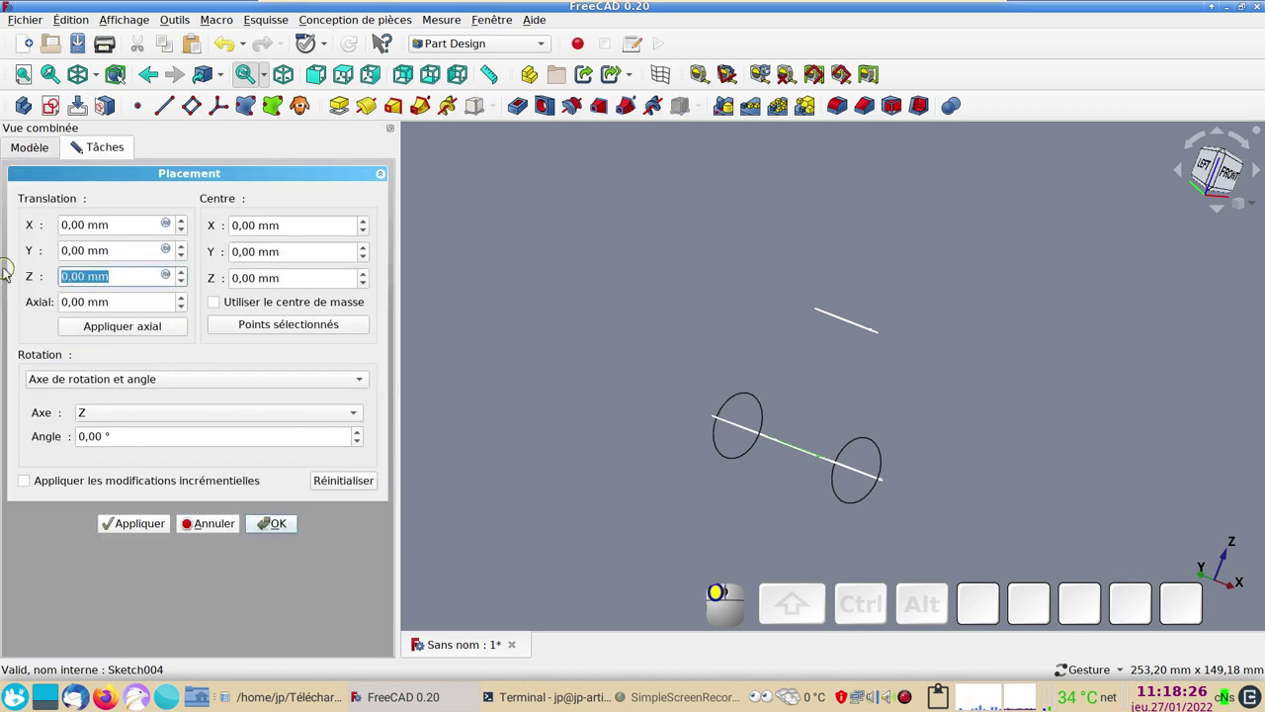
# - Set Sketch003's placement to 30 mm in Z and confirm
pyautogui.press('KP_0')
pyautogui.press('KP_Enter')
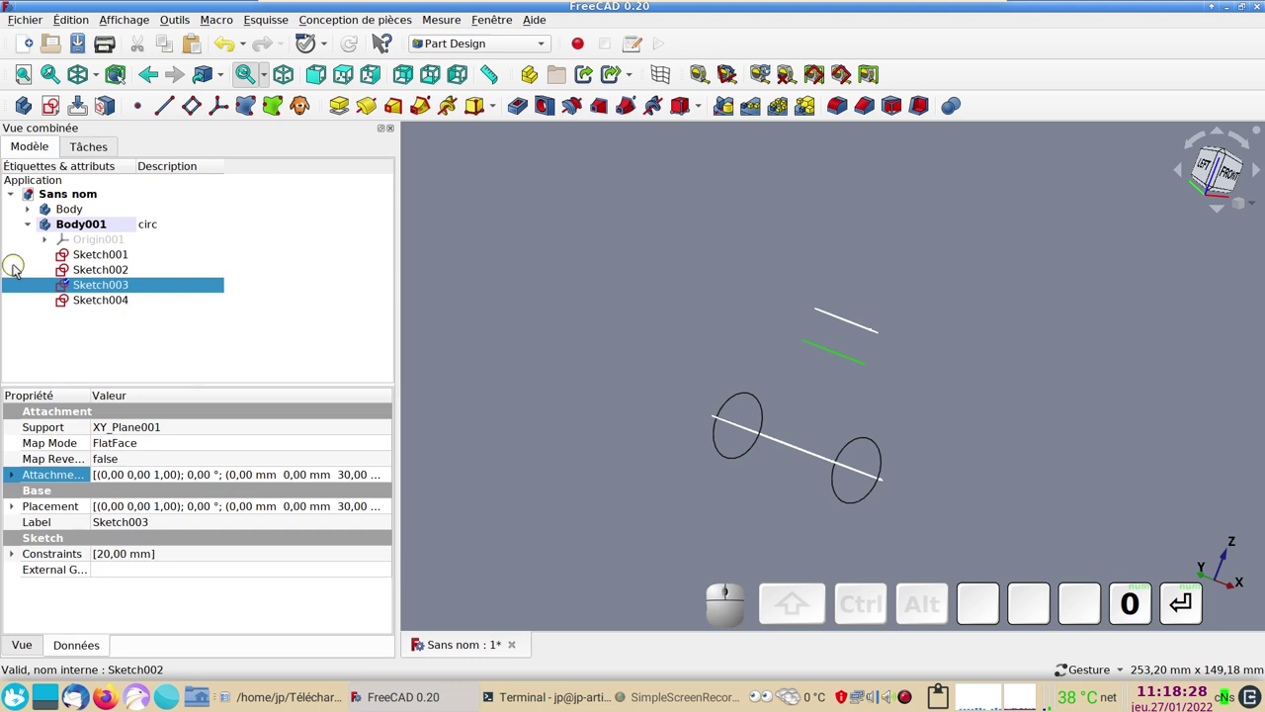
# - Raise Sketch002 to 18 mm in Z through its Placement dialog and clear the selection
pyautogui.click(106, 265)
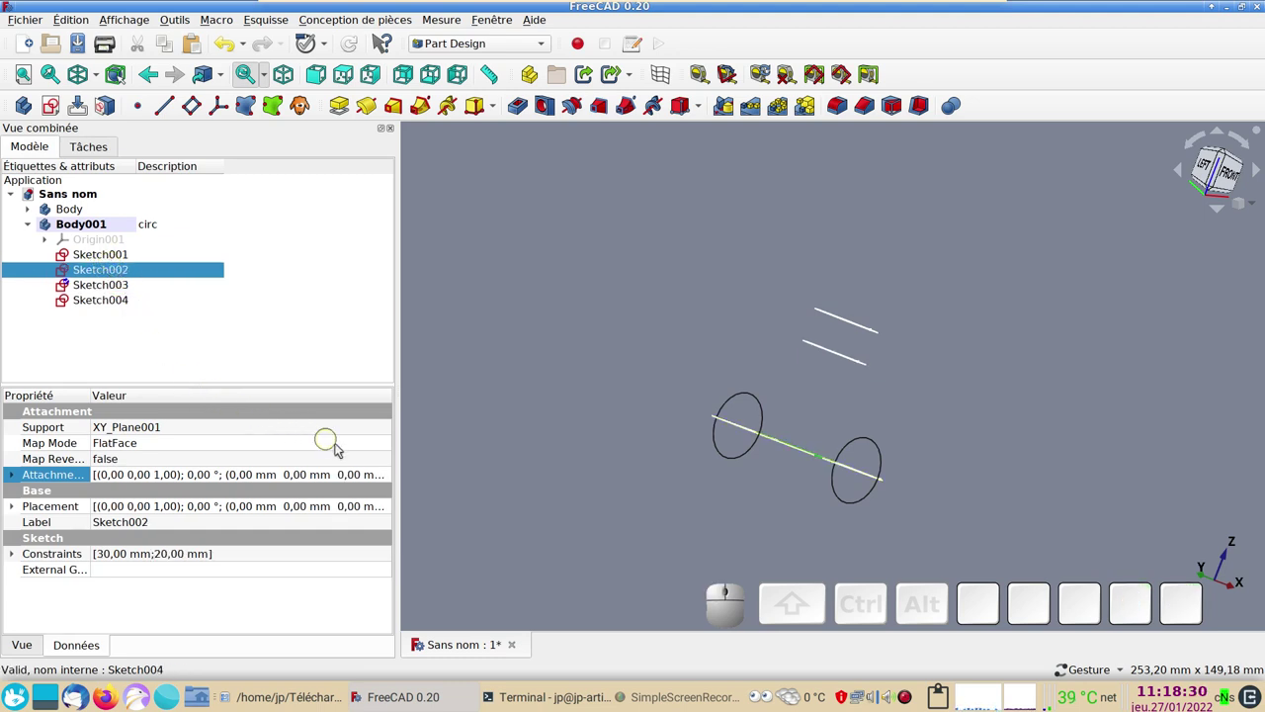
pyautogui.click(1227, 182)
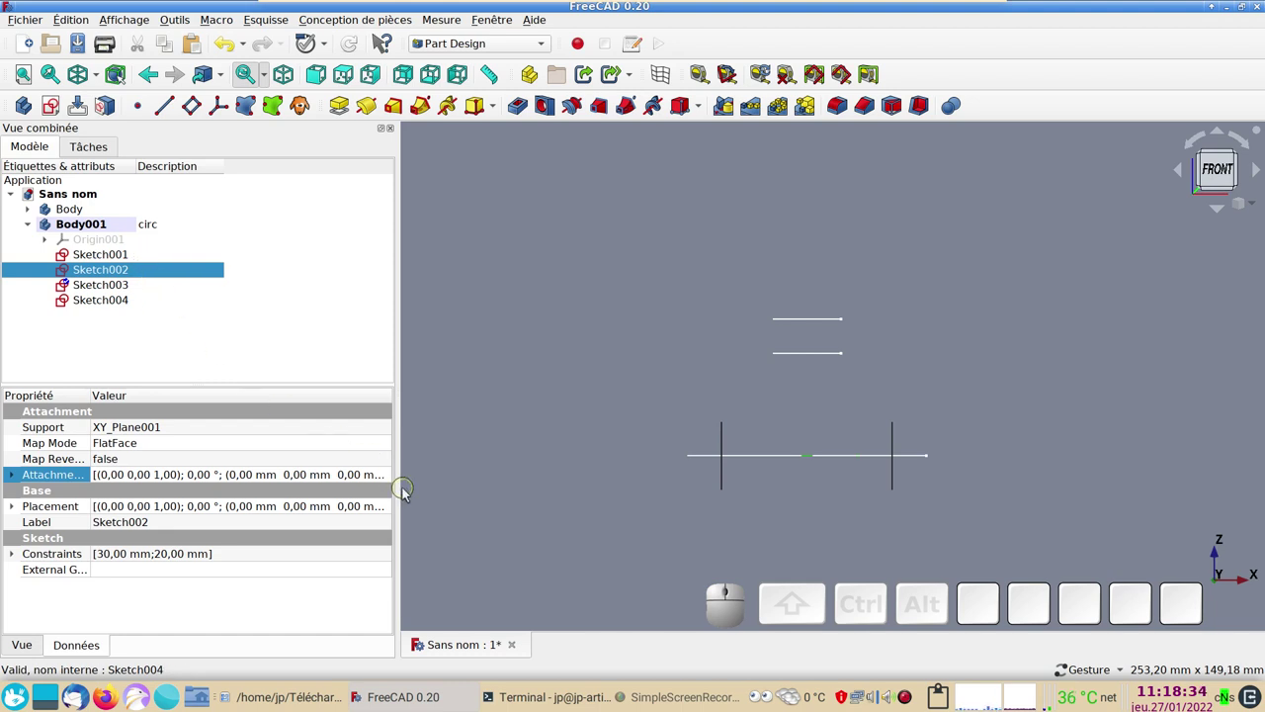
pyautogui.click(393, 481)
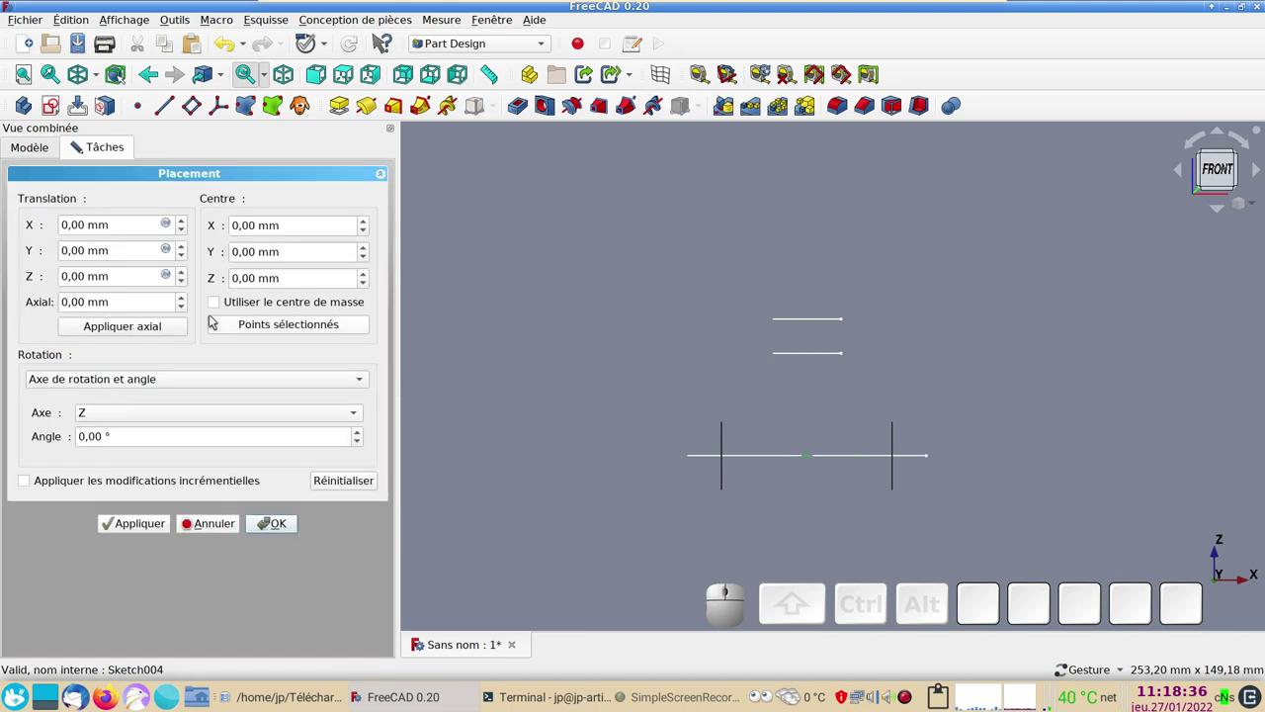
pyautogui.scroll(3)
pyautogui.scroll(3)
pyautogui.scroll(3)
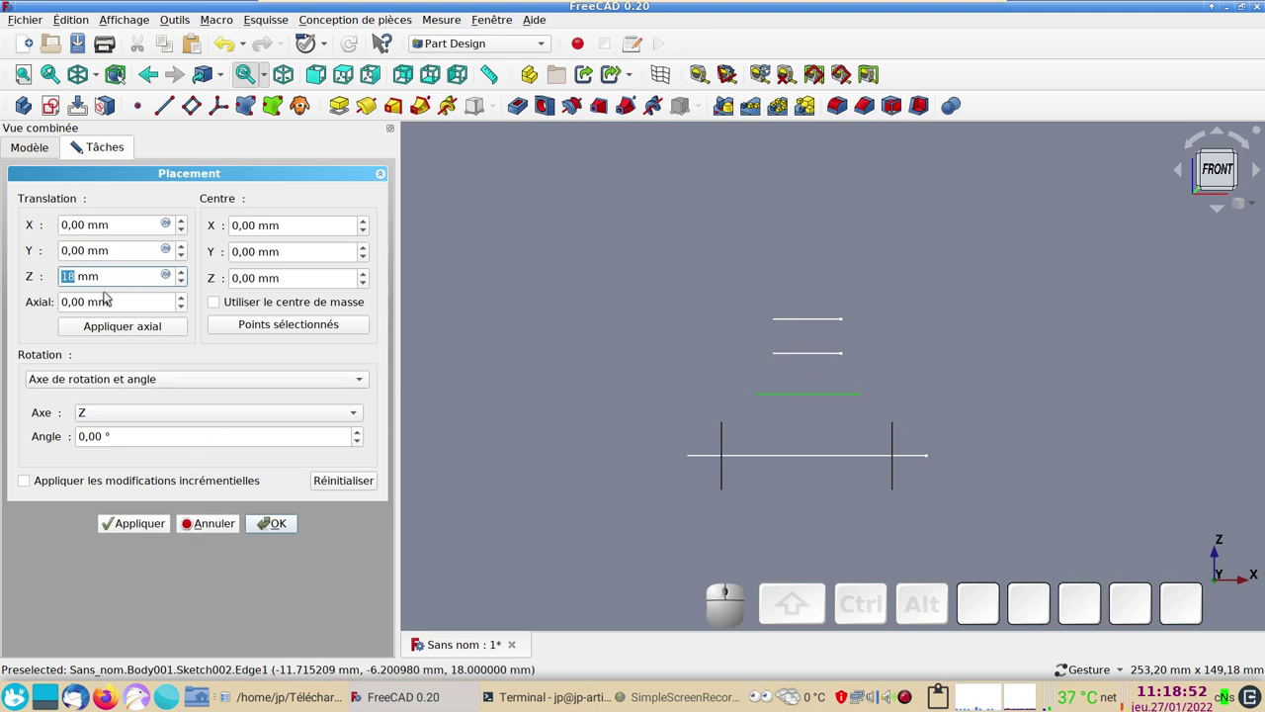
pyautogui.click(275, 523)
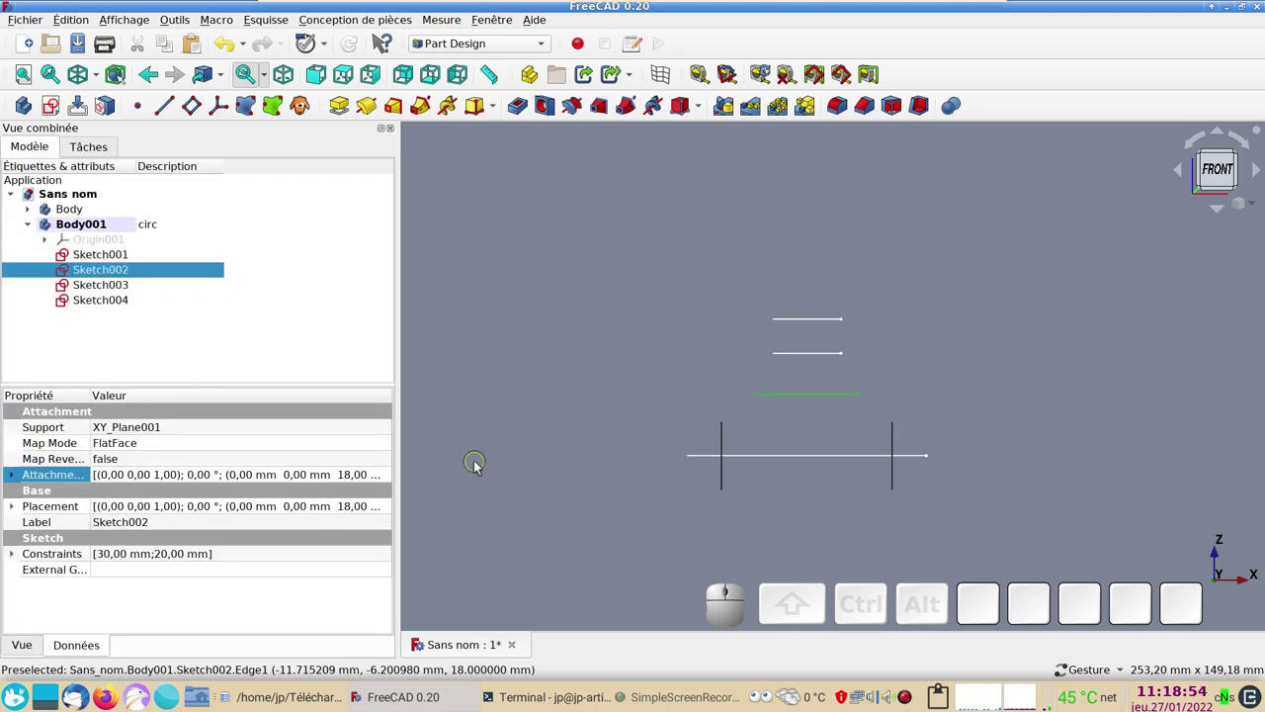
pyautogui.click(508, 445)
pyautogui.click(1009, 301)
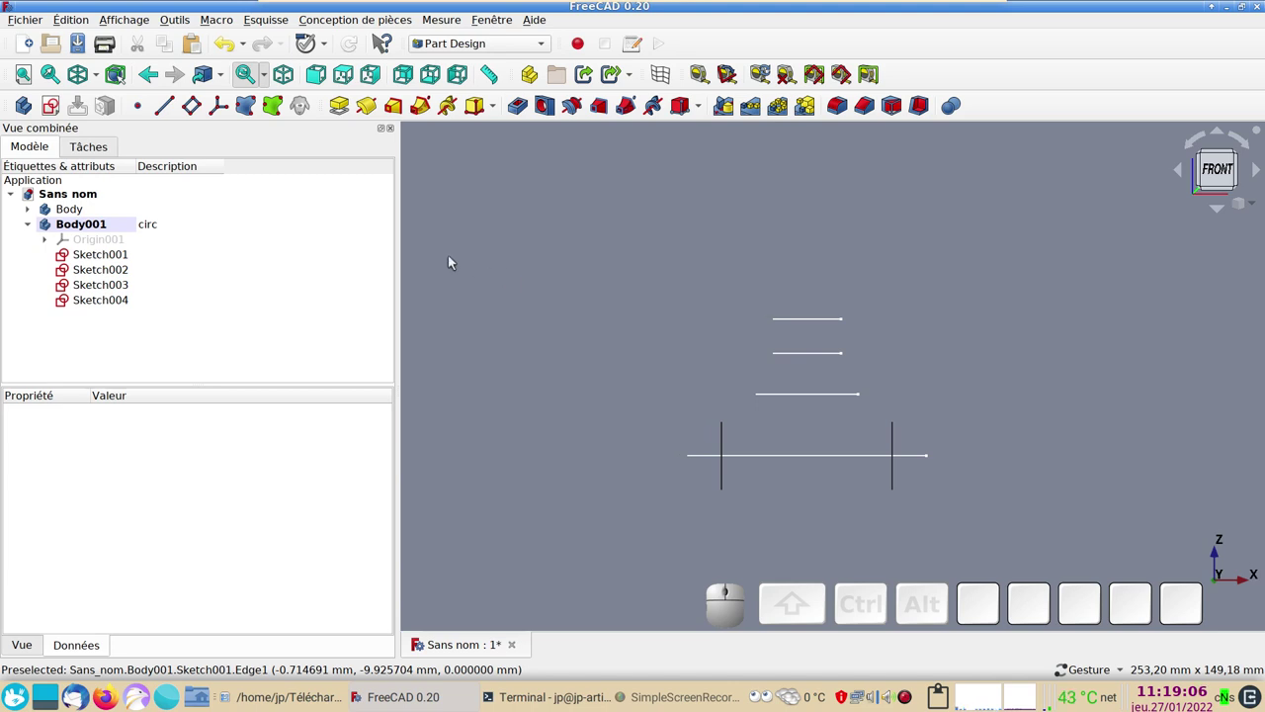
# - Create Sketch005 on the XZ plane and draw a vertical line up from the base circle's centre
pyautogui.click(537, 254)
pyautogui.click(55, 105)
pyautogui.click(664, 294)
pyautogui.click(650, 293)
pyautogui.click(248, 191)
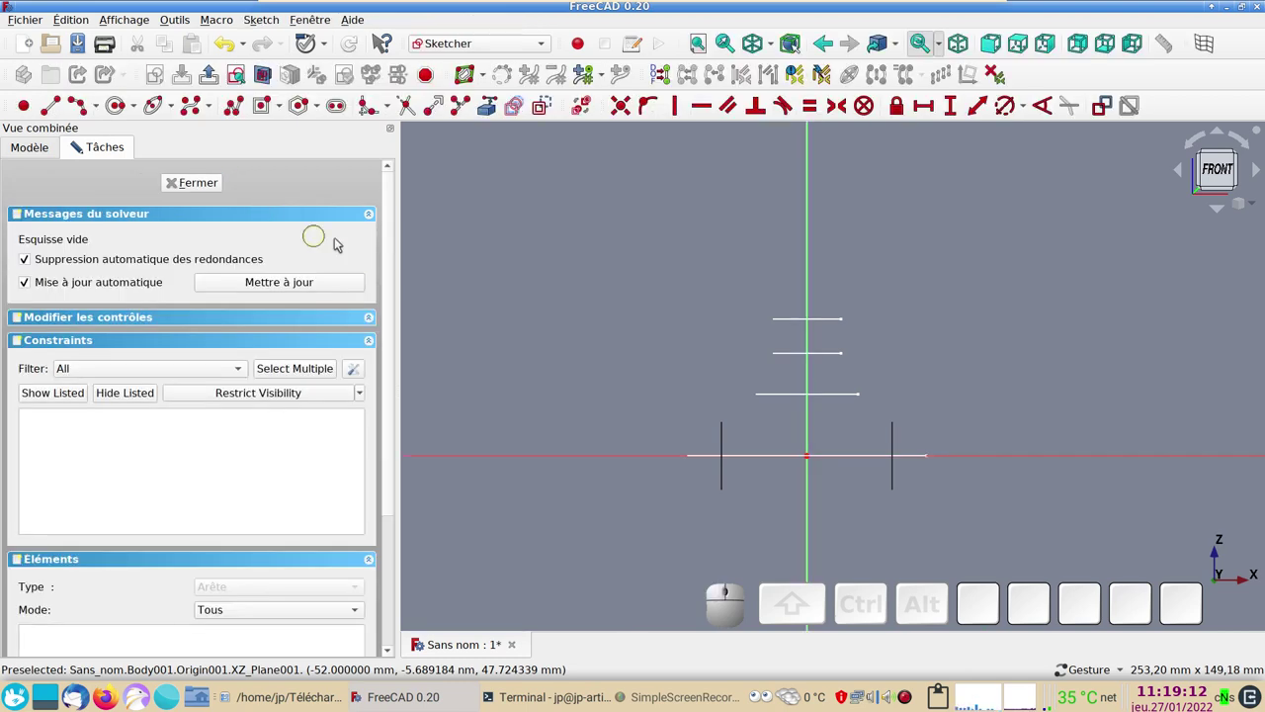
pyautogui.click(57, 109)
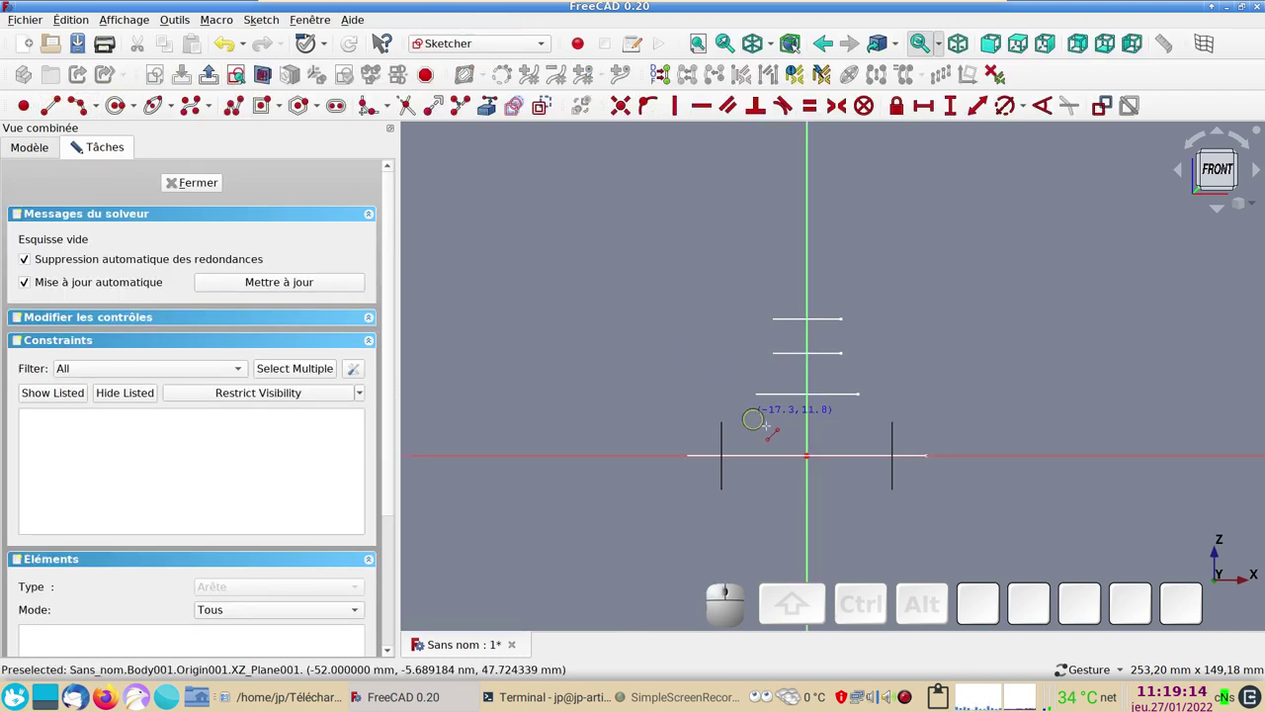
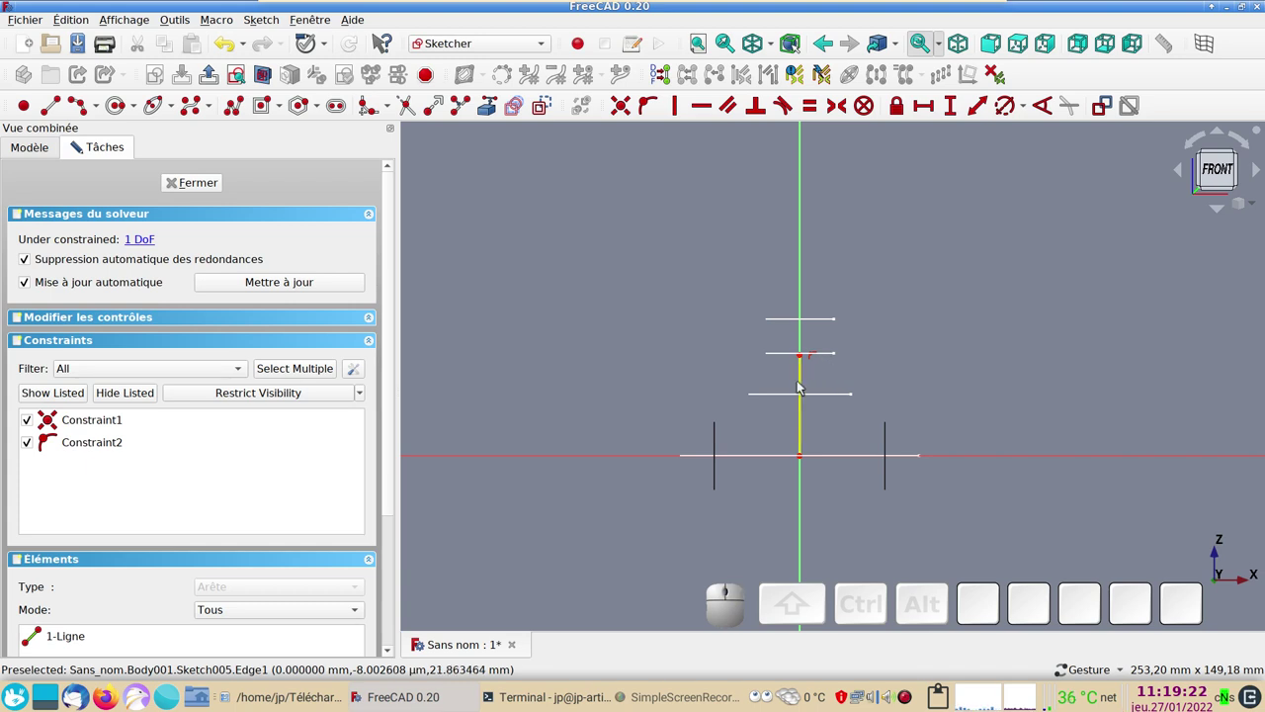
pyautogui.click(803, 384)
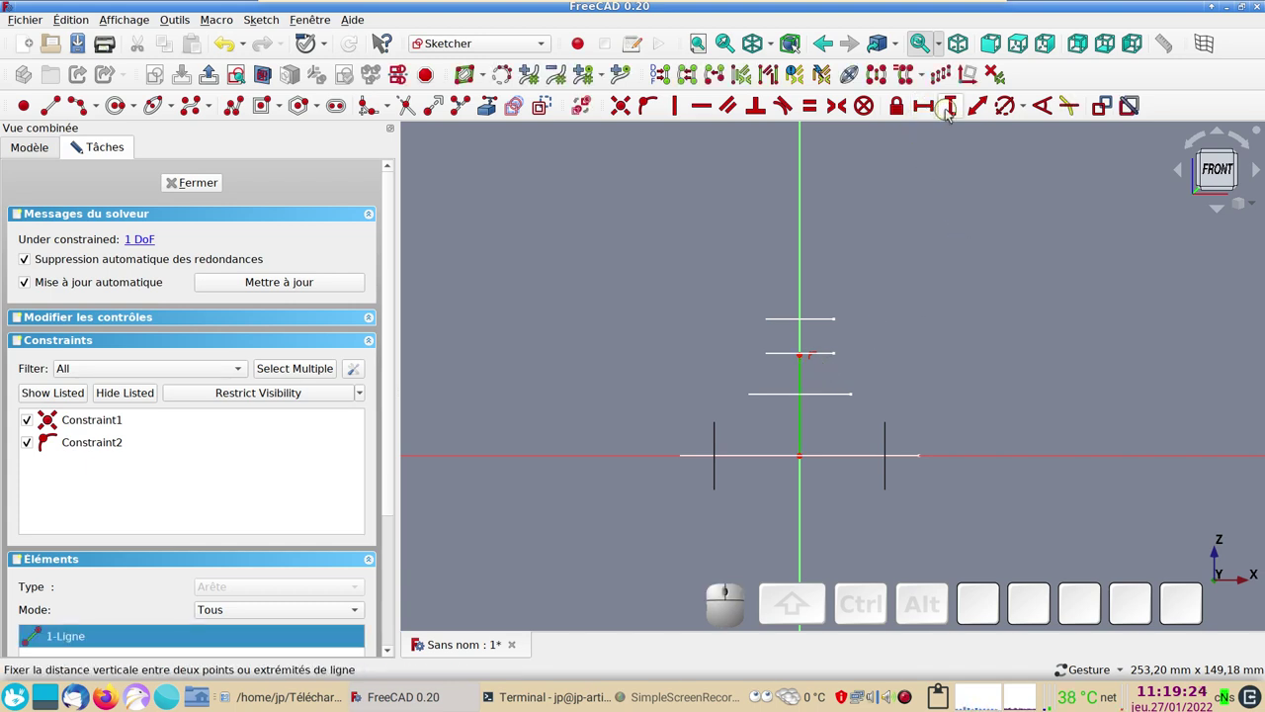
# - Constrain the line to 30 mm vertical length and close the finished sketch
pyautogui.click(956, 109)
pyautogui.press('KP_0')
pyautogui.press('KP_Enter')
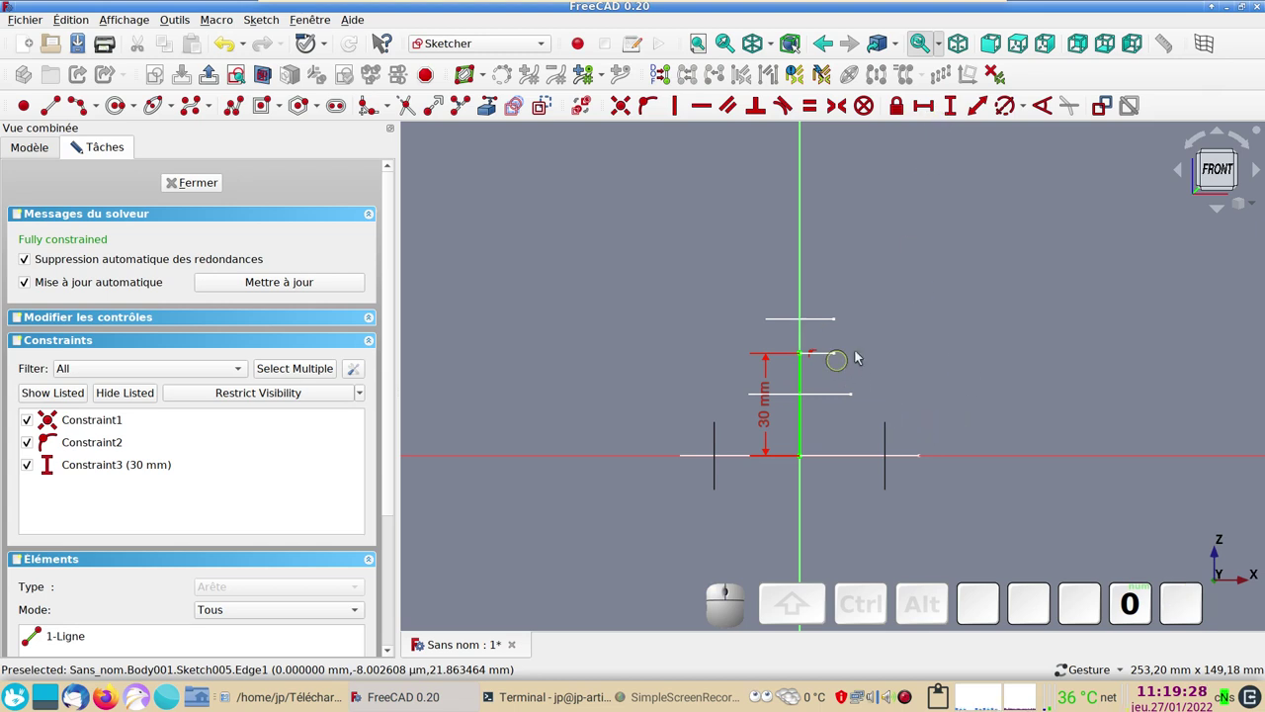
pyautogui.moveTo(767, 426); pyautogui.dragTo(214, 256)
pyautogui.click(200, 192)
pyautogui.moveTo(680, 295); pyautogui.dragTo(575, 430)
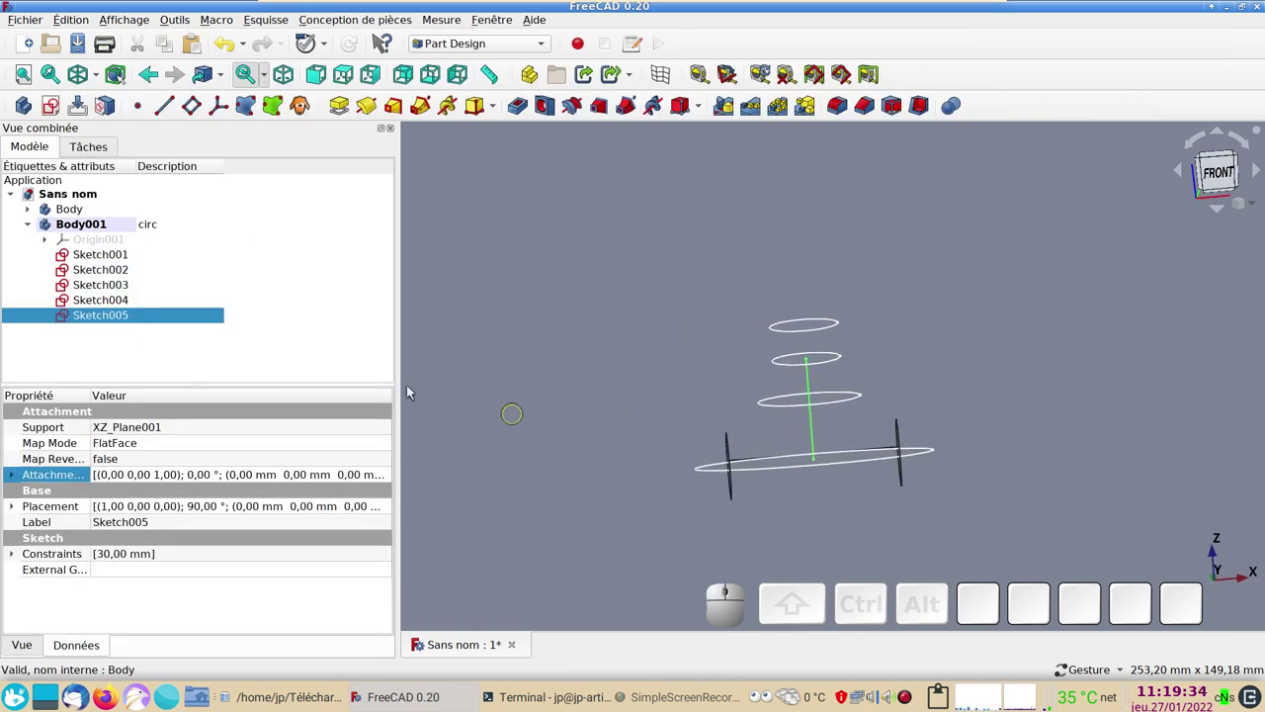
# - Start an Additive Pipe sweeping base circle Sketch001 along the Sketch005 line
pyautogui.click(118, 254)
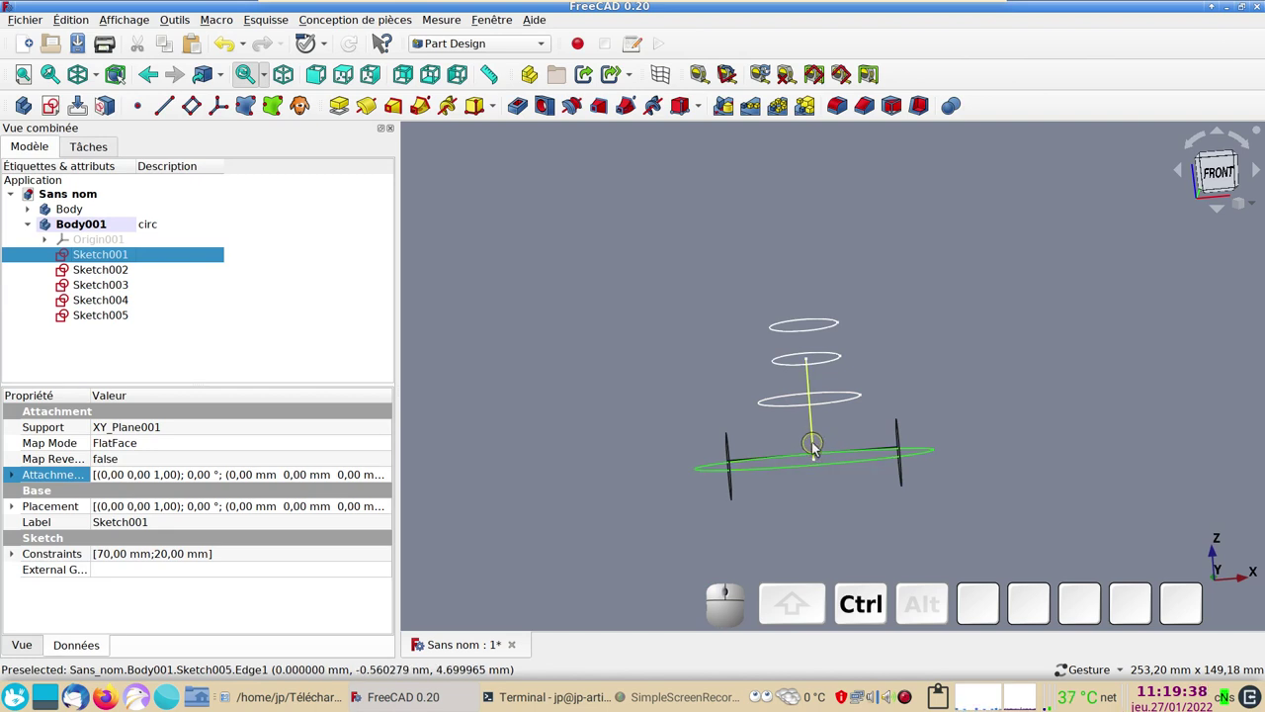
pyautogui.click(818, 453)
pyautogui.click(424, 114)
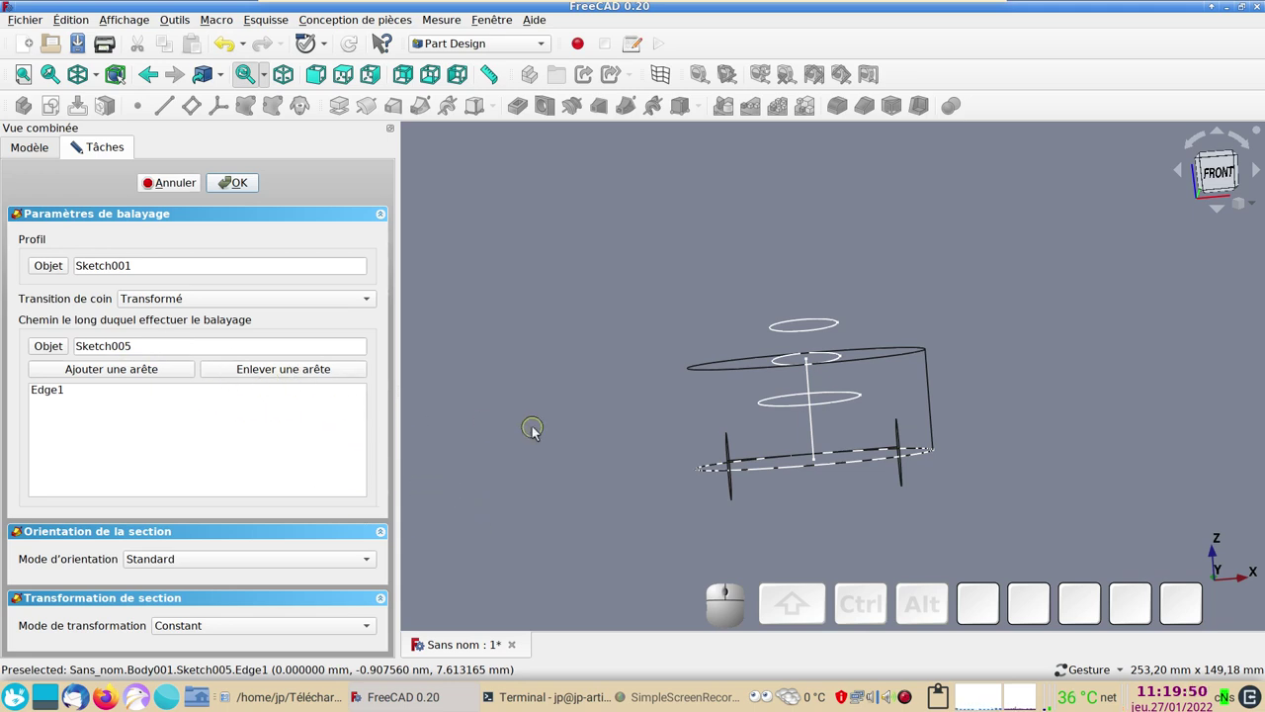
pyautogui.moveTo(511, 436); pyautogui.dragTo(249, 143)
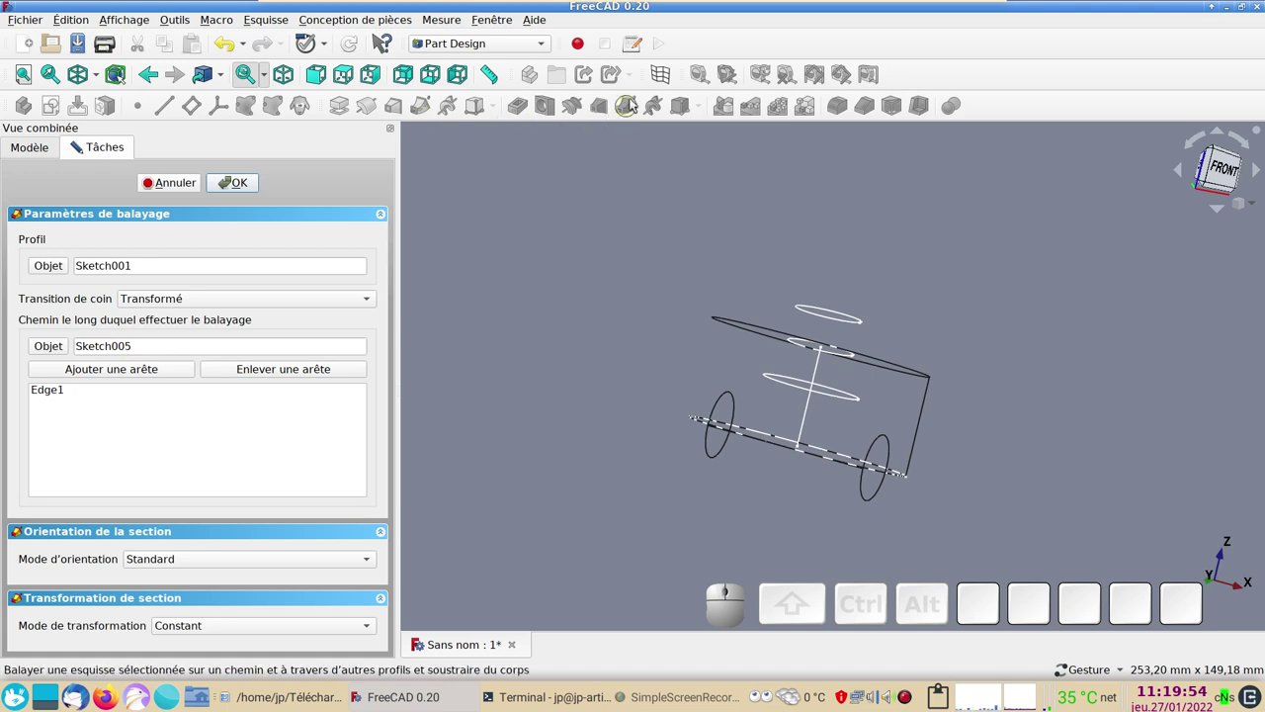
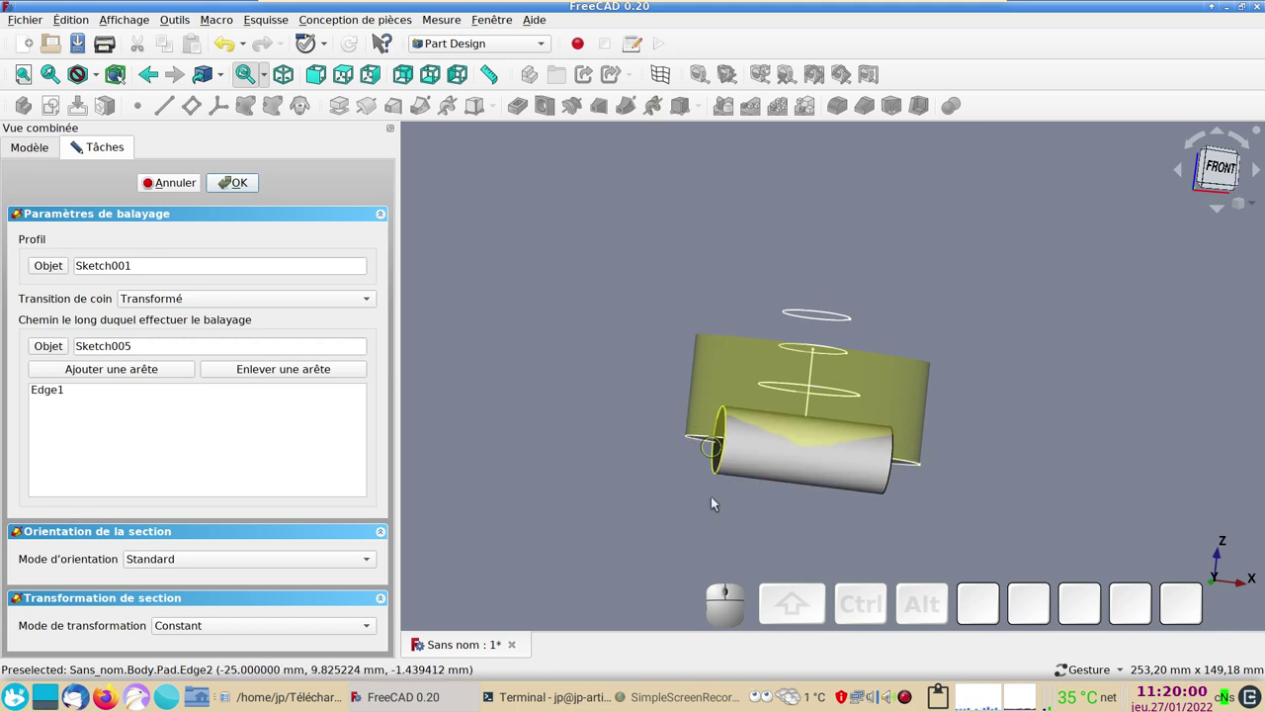
# - Set Multisection mode, add Sketch002 and Sketch003 as sections, and accept the sweep
pyautogui.click(374, 629)
pyautogui.click(323, 643)
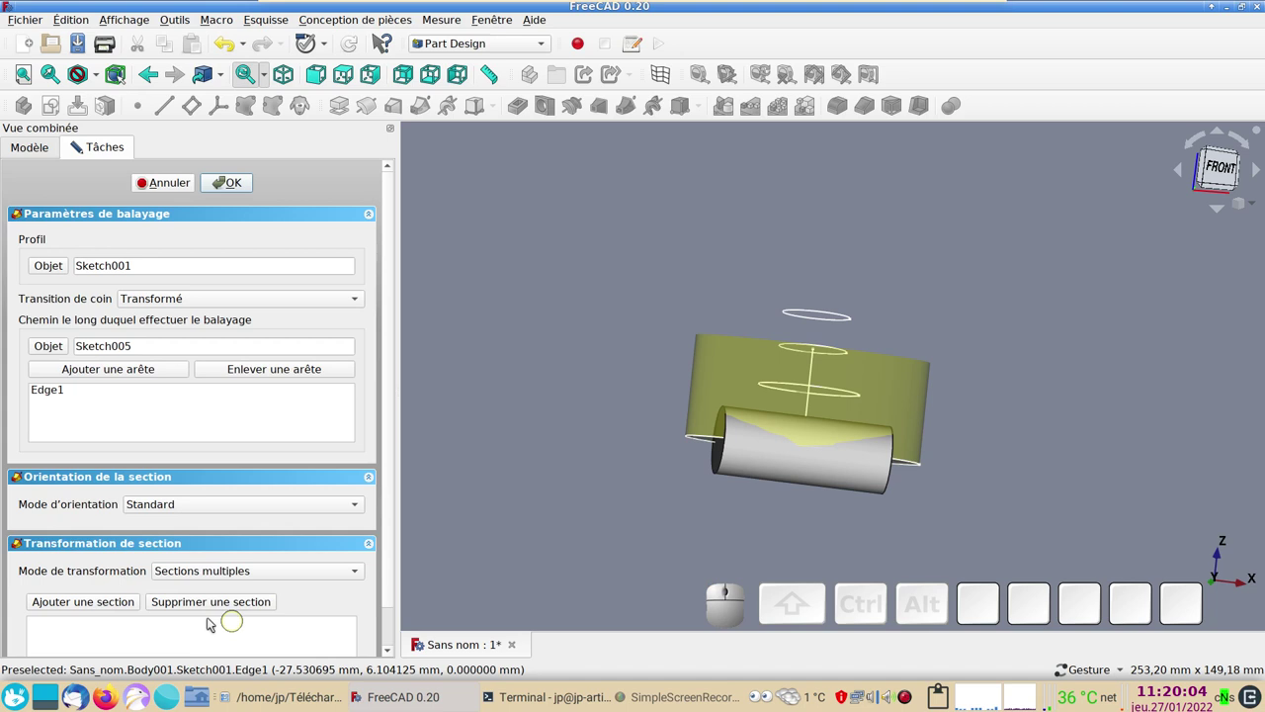
pyautogui.click(119, 605)
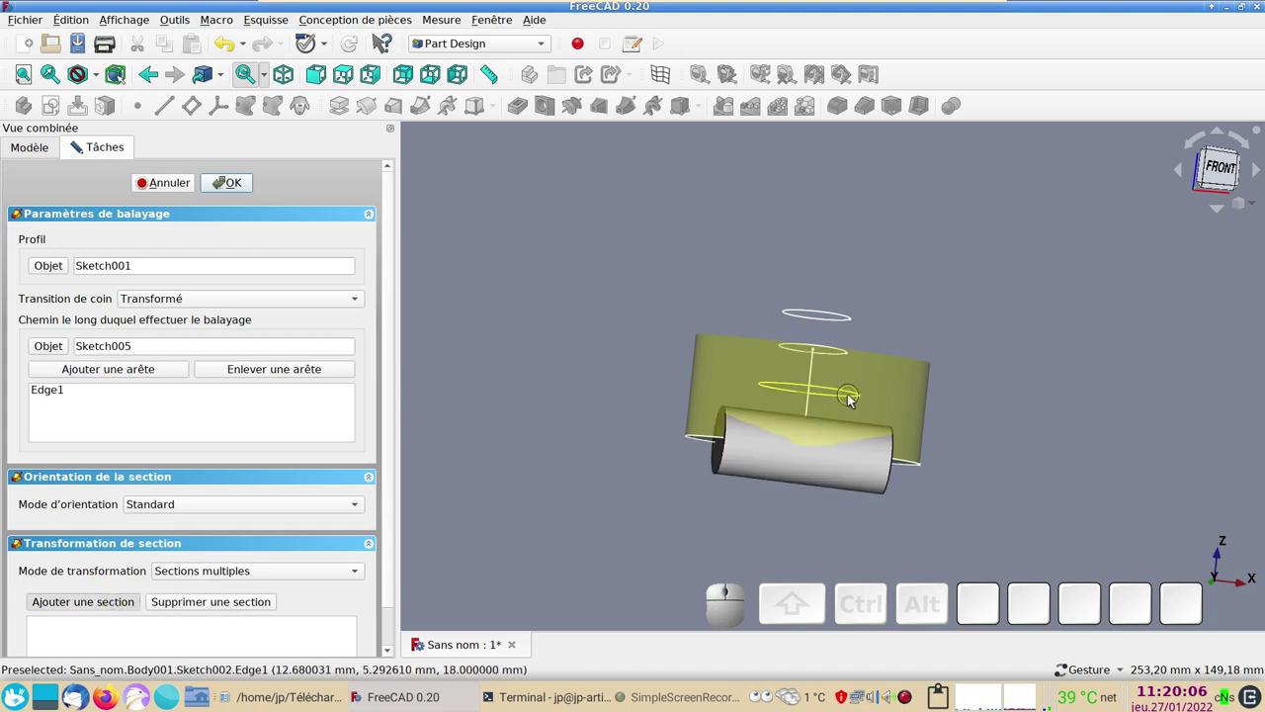
pyautogui.click(853, 394)
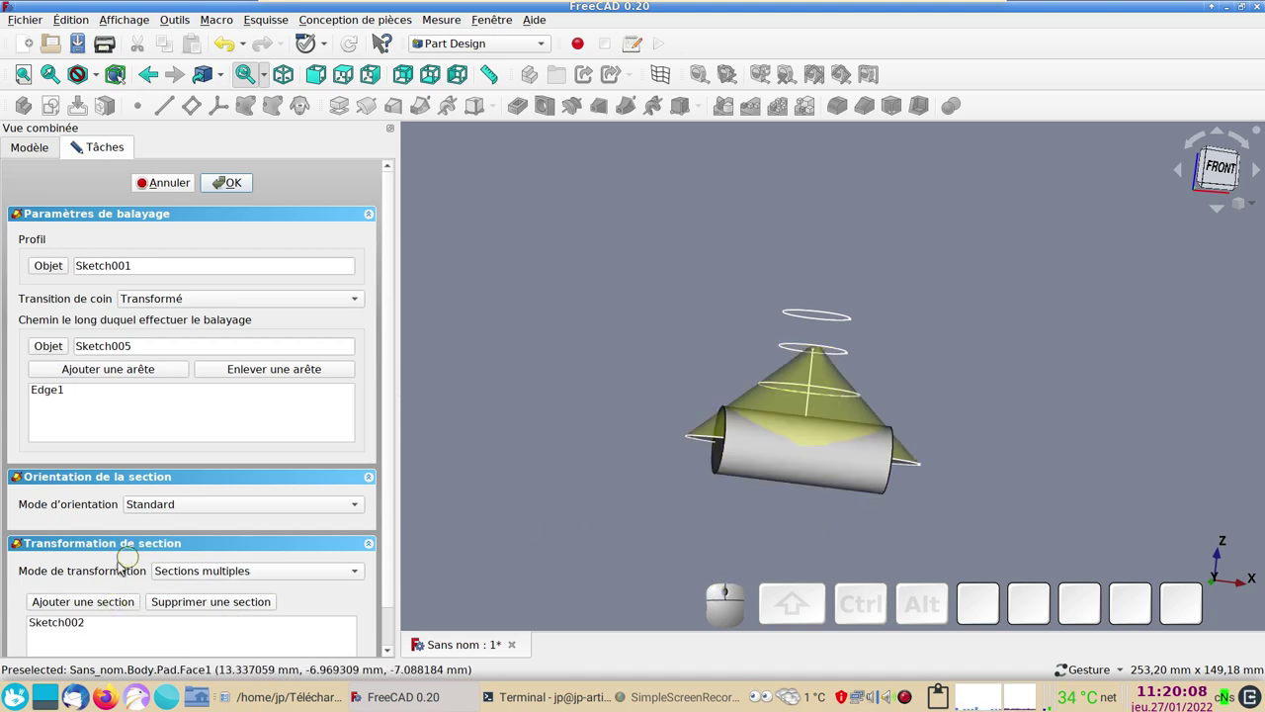
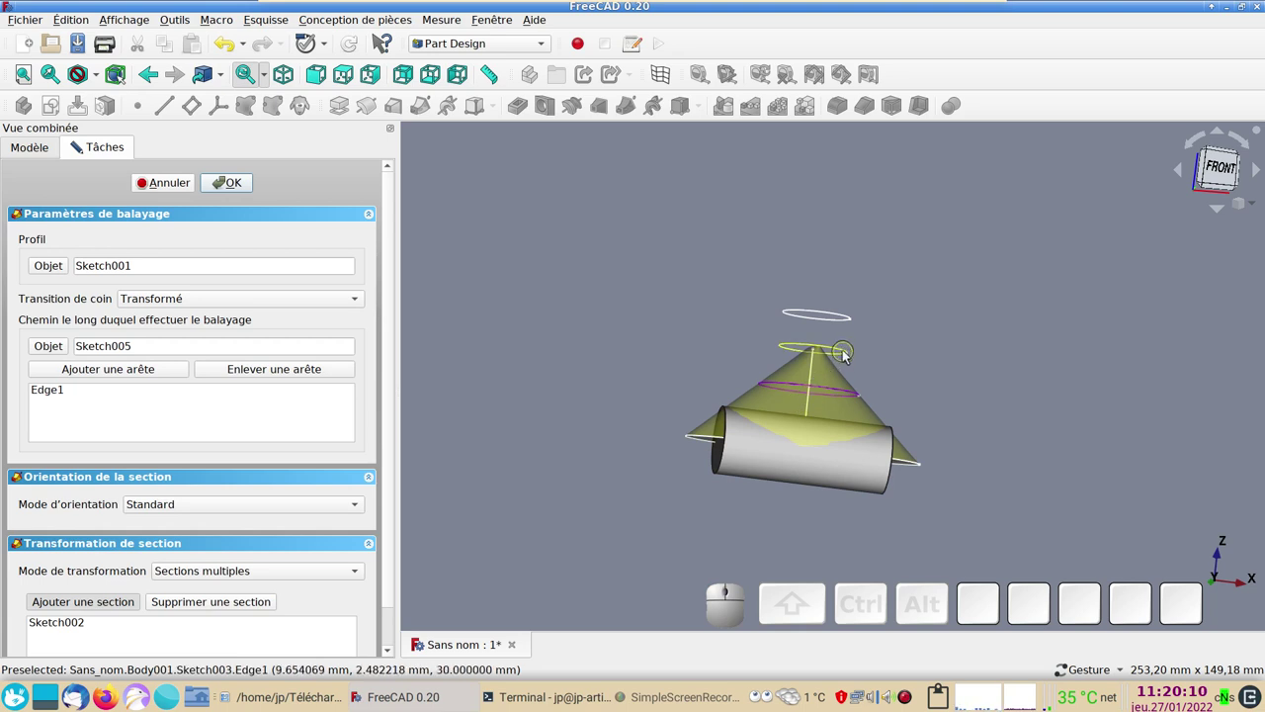
pyautogui.click(847, 350)
pyautogui.click(714, 281)
pyautogui.click(249, 192)
pyautogui.moveTo(551, 272); pyautogui.dragTo(70, 262)
pyautogui.click(54, 272)
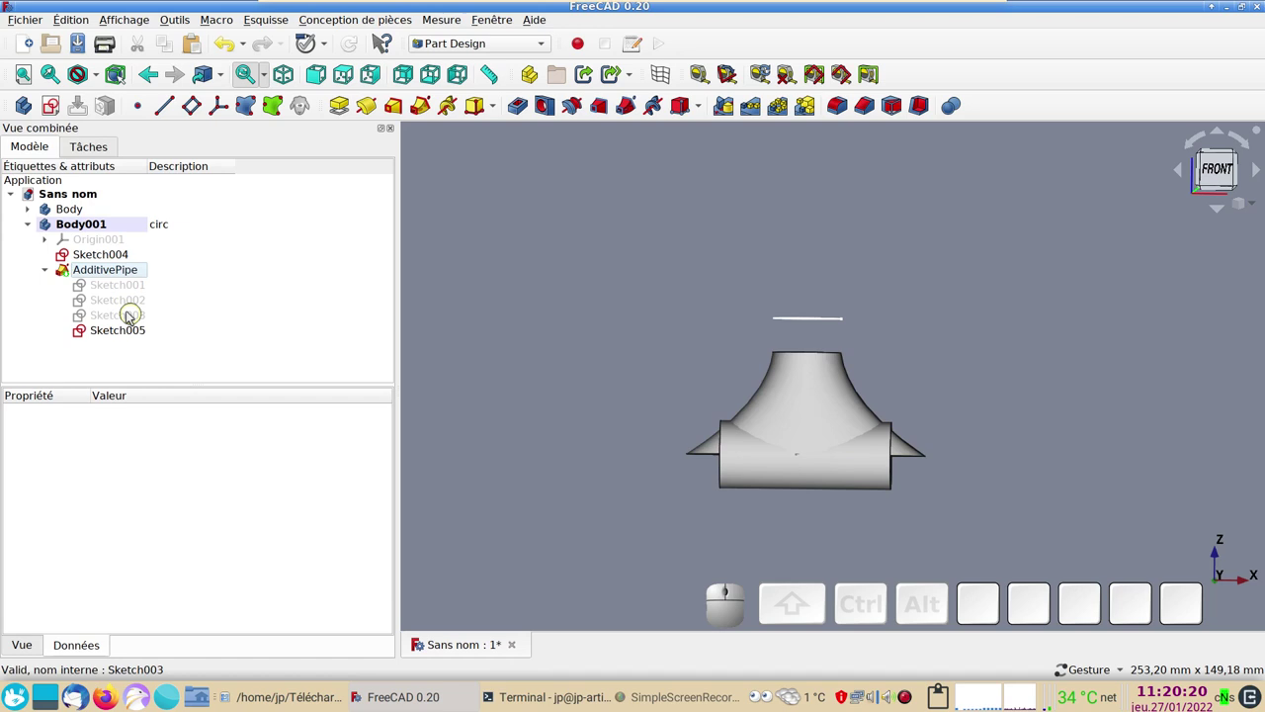
# - Loft between Sketch003 and Sketch004 to form the straight collar and accept it
pyautogui.click(129, 315)
pyautogui.press('space')
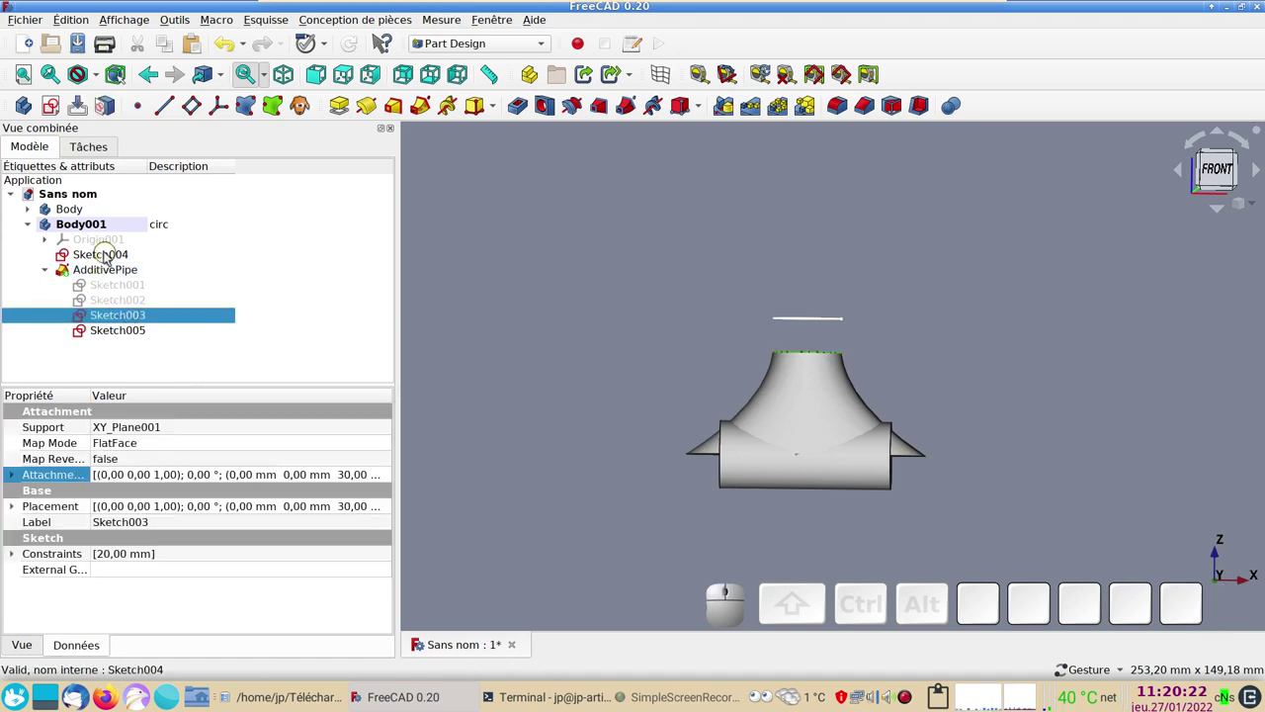
pyautogui.click(114, 254)
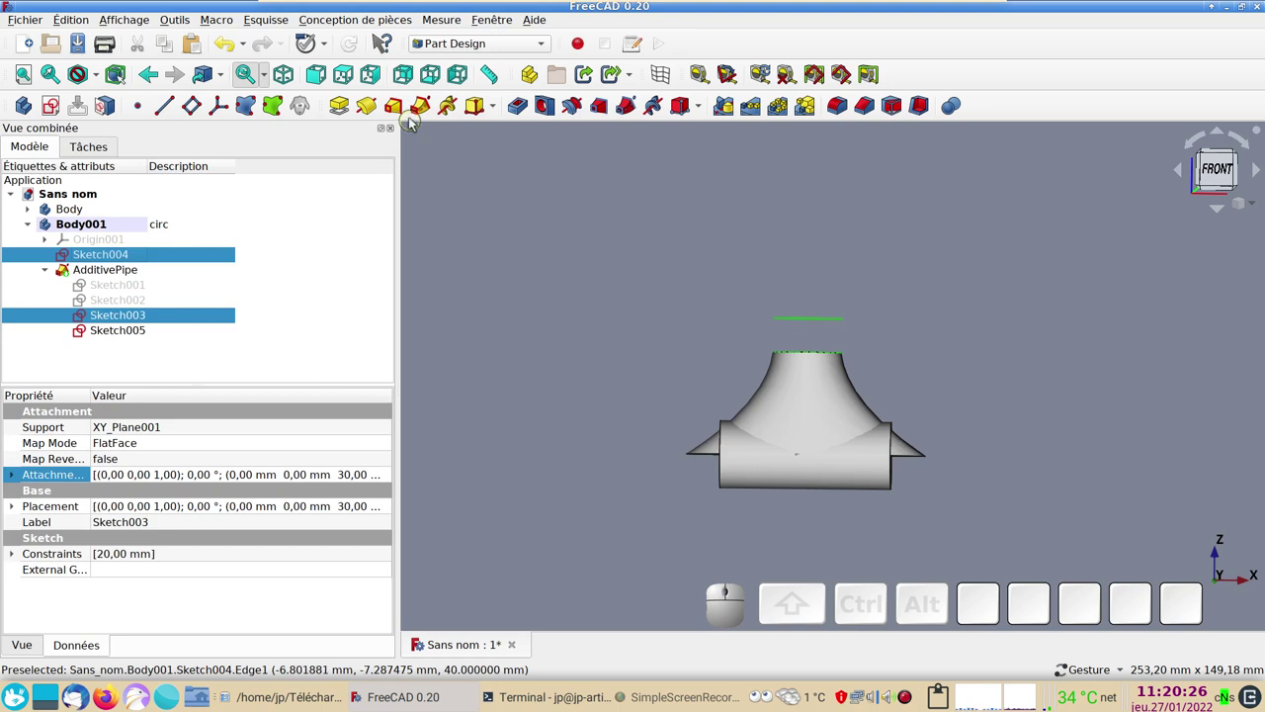
pyautogui.click(402, 107)
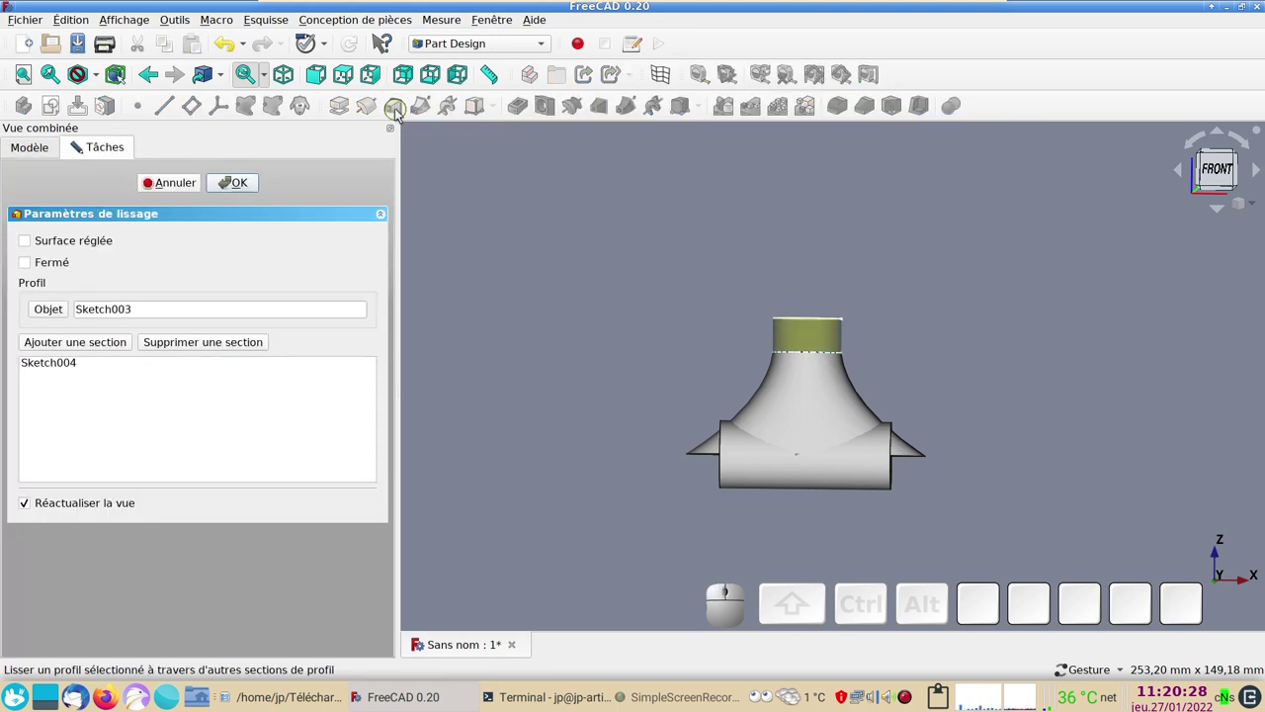
pyautogui.click(249, 179)
# - Orbit to the tube's open end and select its end face
pyautogui.moveTo(750, 250); pyautogui.dragTo(938, 399)
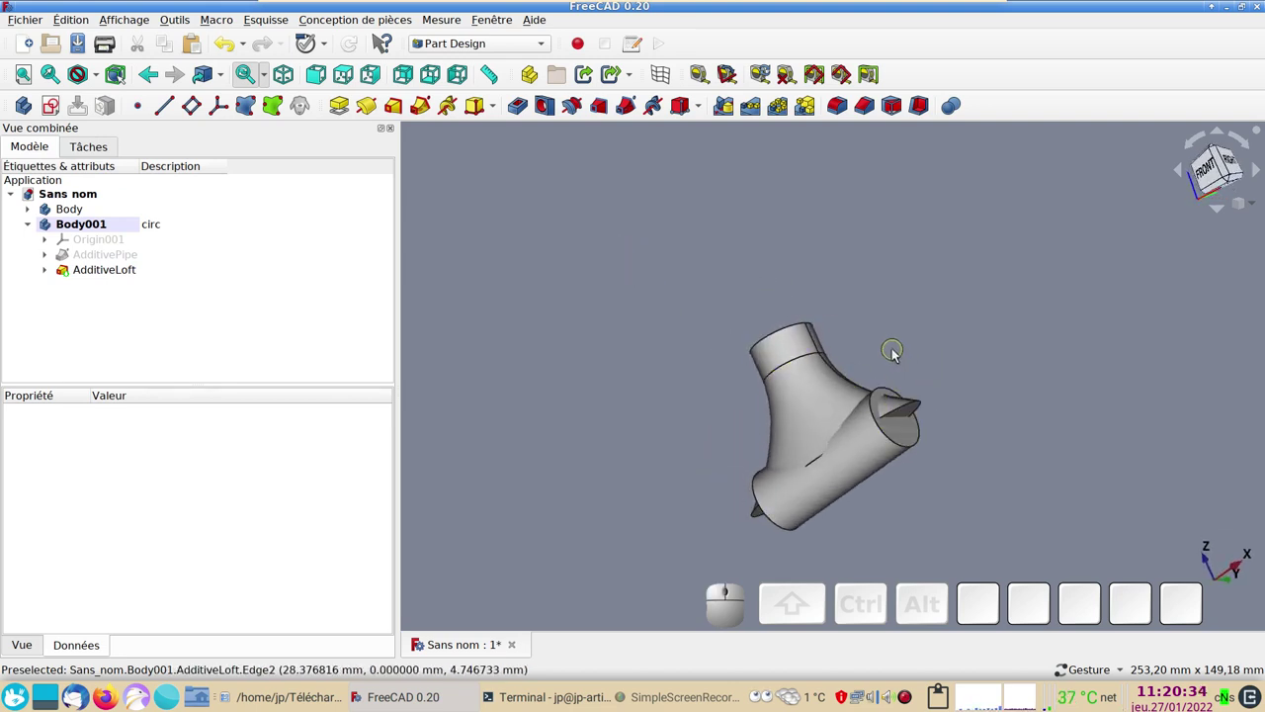
pyautogui.moveTo(927, 337); pyautogui.dragTo(859, 340)
pyautogui.scroll(3)
pyautogui.moveTo(862, 347); pyautogui.dragTo(898, 371)
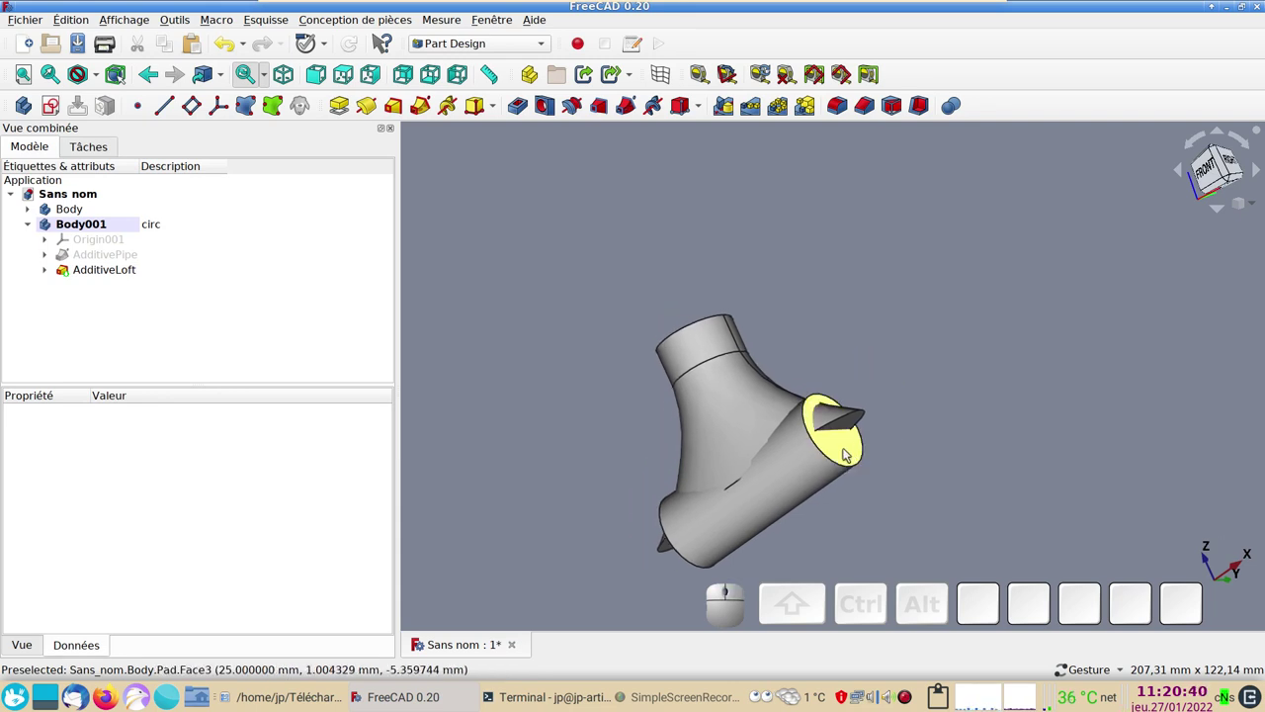
pyautogui.click(849, 450)
# - Attach a datum plane to an independent copy of the pad face, redoing it once
pyautogui.click(202, 105)
pyautogui.click(231, 185)
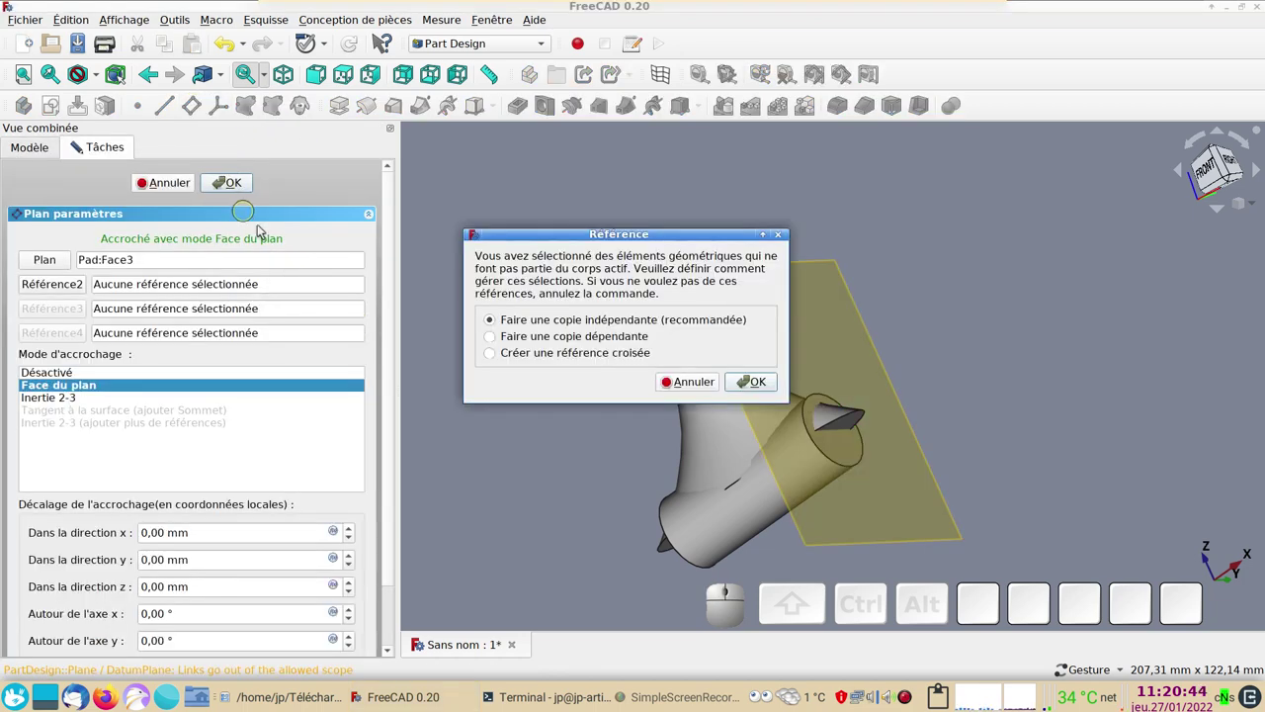
pyautogui.click(701, 384)
pyautogui.click(52, 151)
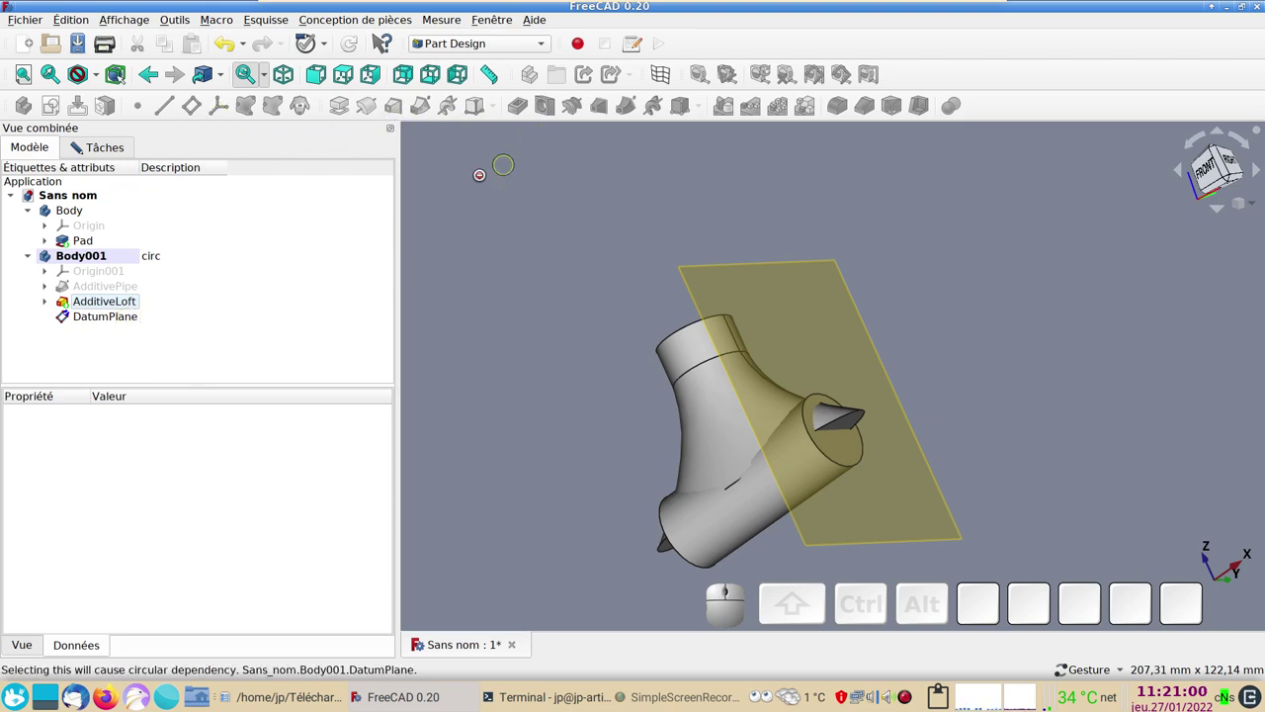
pyautogui.click(107, 151)
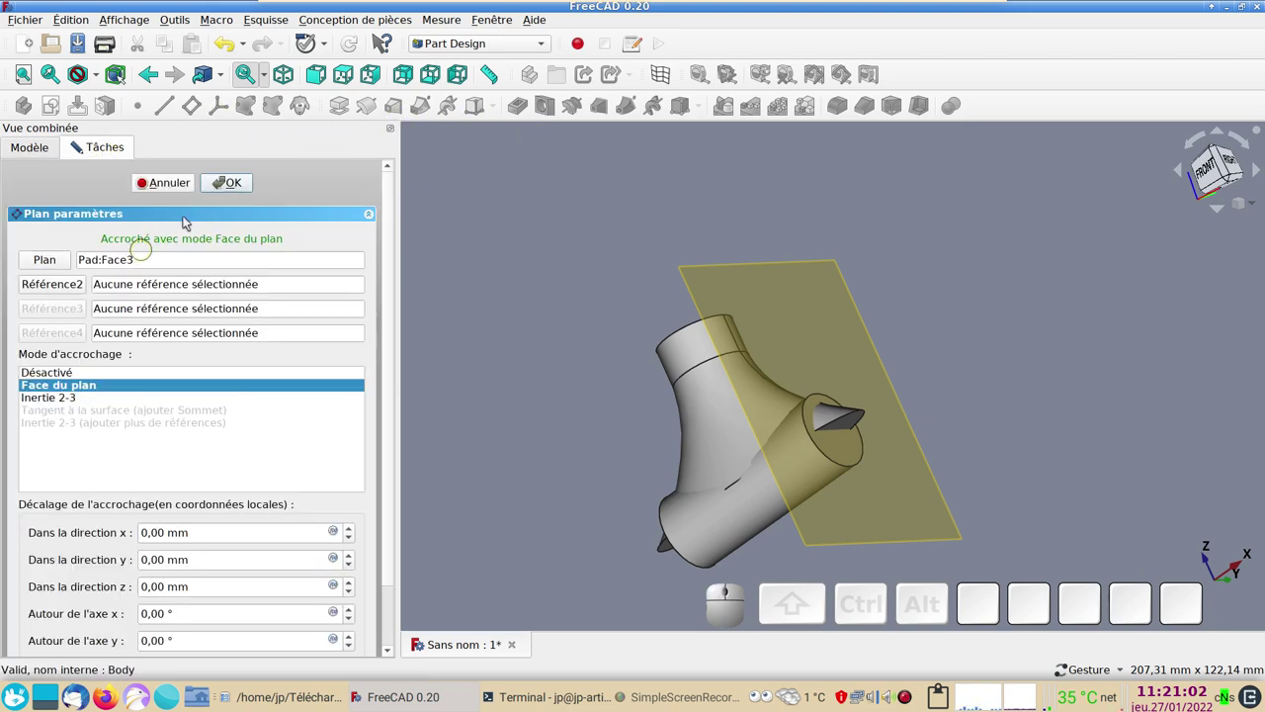
pyautogui.click(196, 187)
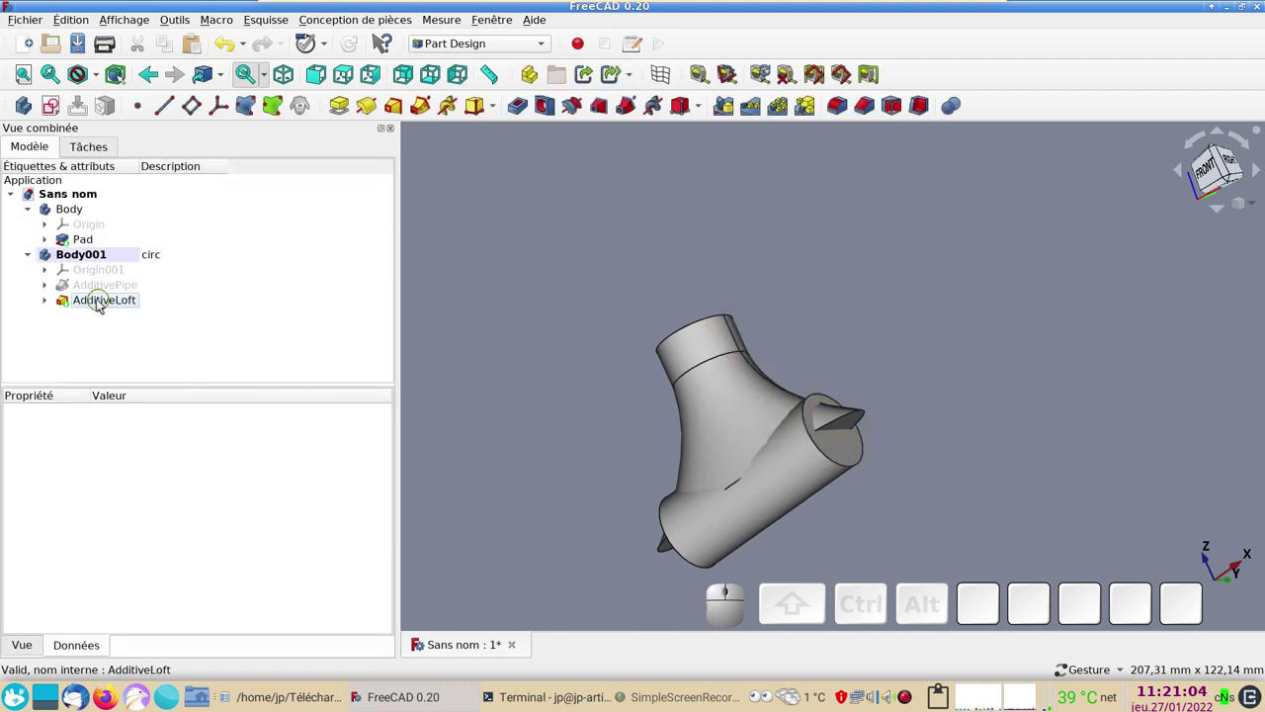
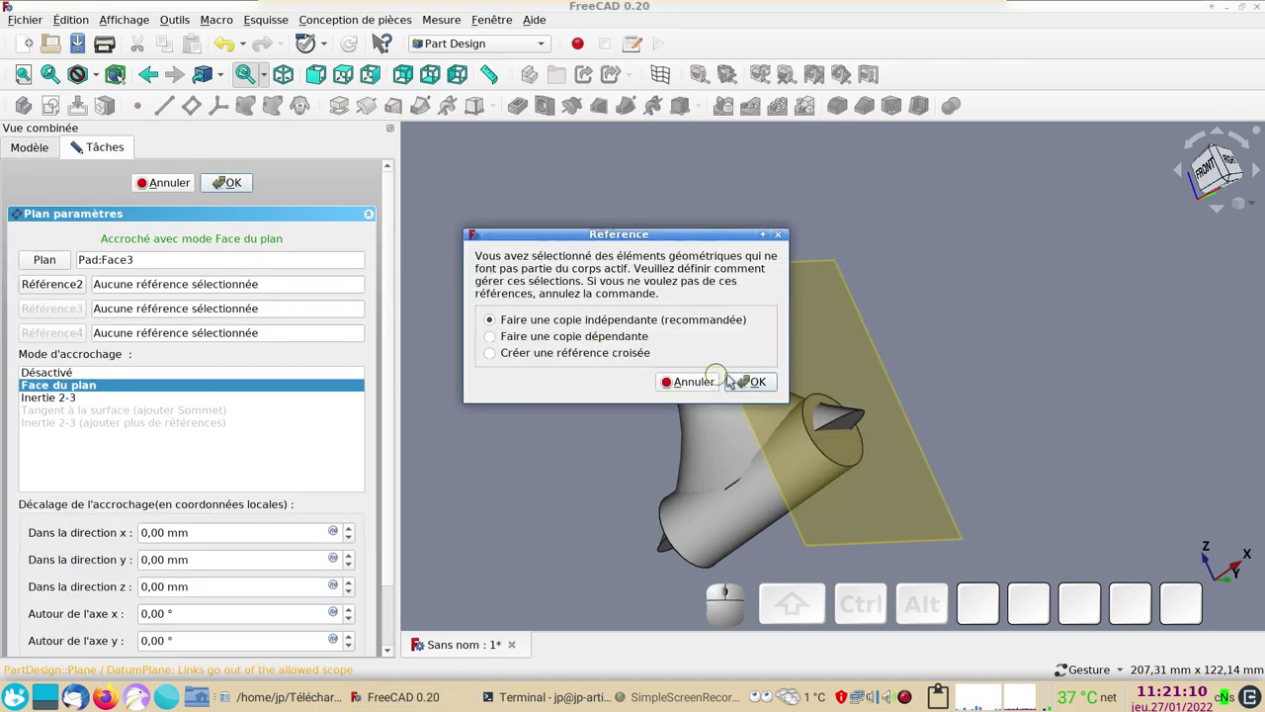
pyautogui.click(767, 382)
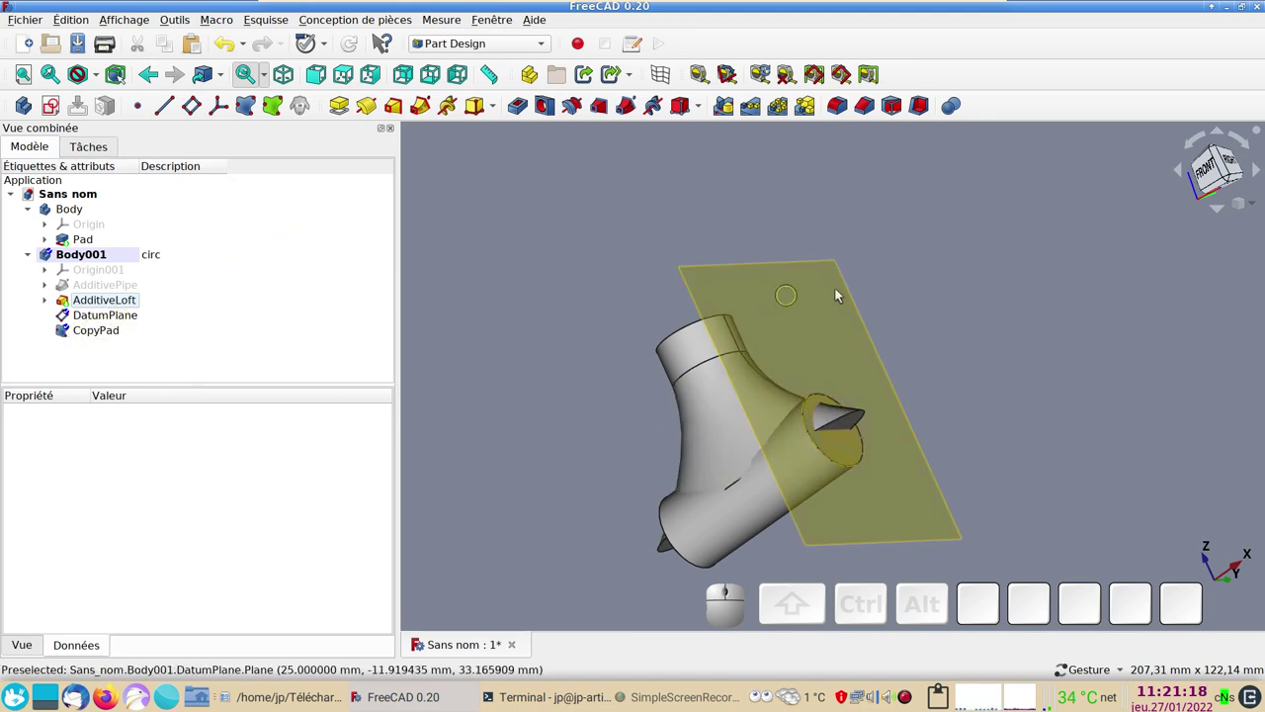
# - Start a Pocket from the copied pad face and open its length type choices
pyautogui.click(113, 316)
pyautogui.click(524, 109)
pyautogui.click(289, 240)
# - Make the pocket Through all and Reversed so it trims the collector branch
pyautogui.click(290, 260)
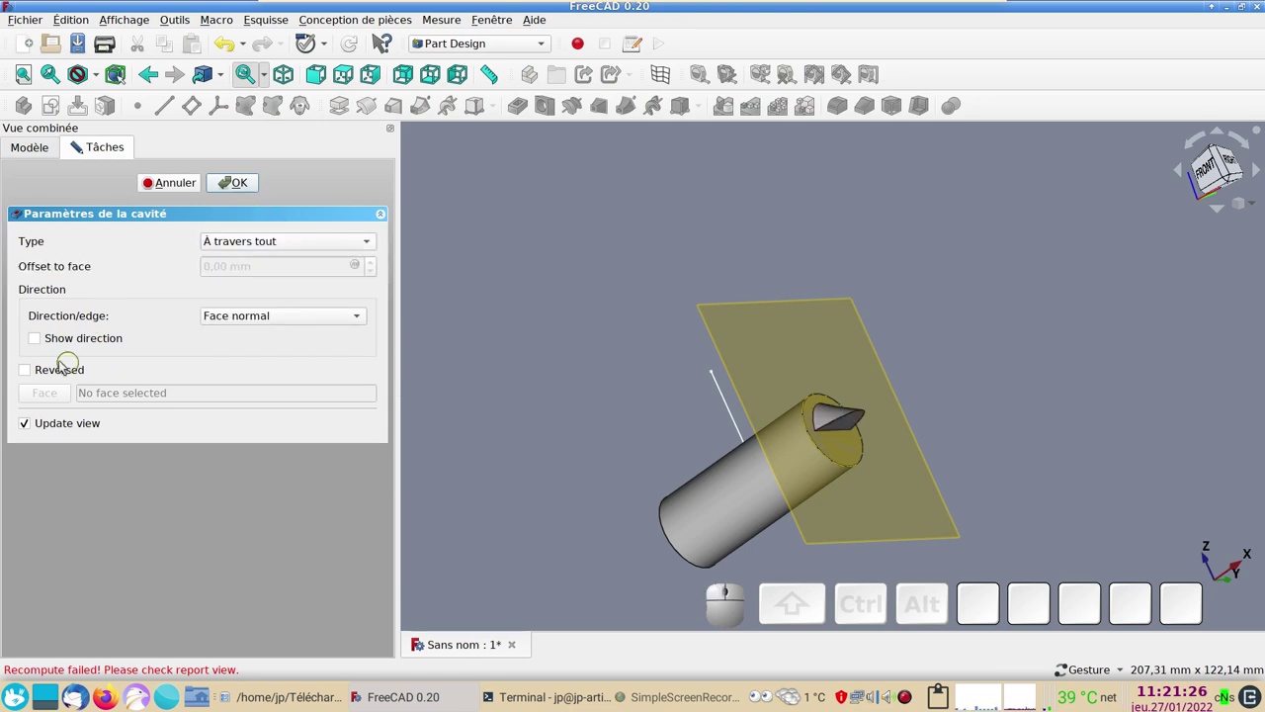
pyautogui.click(29, 369)
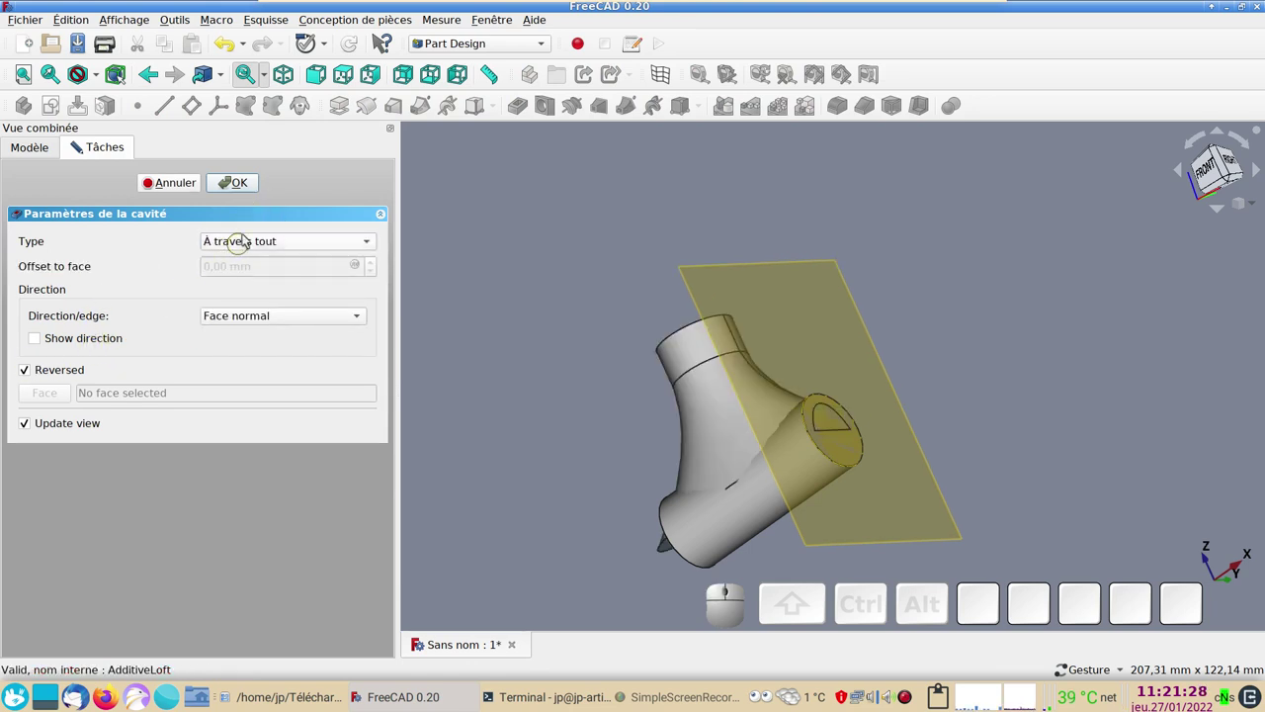
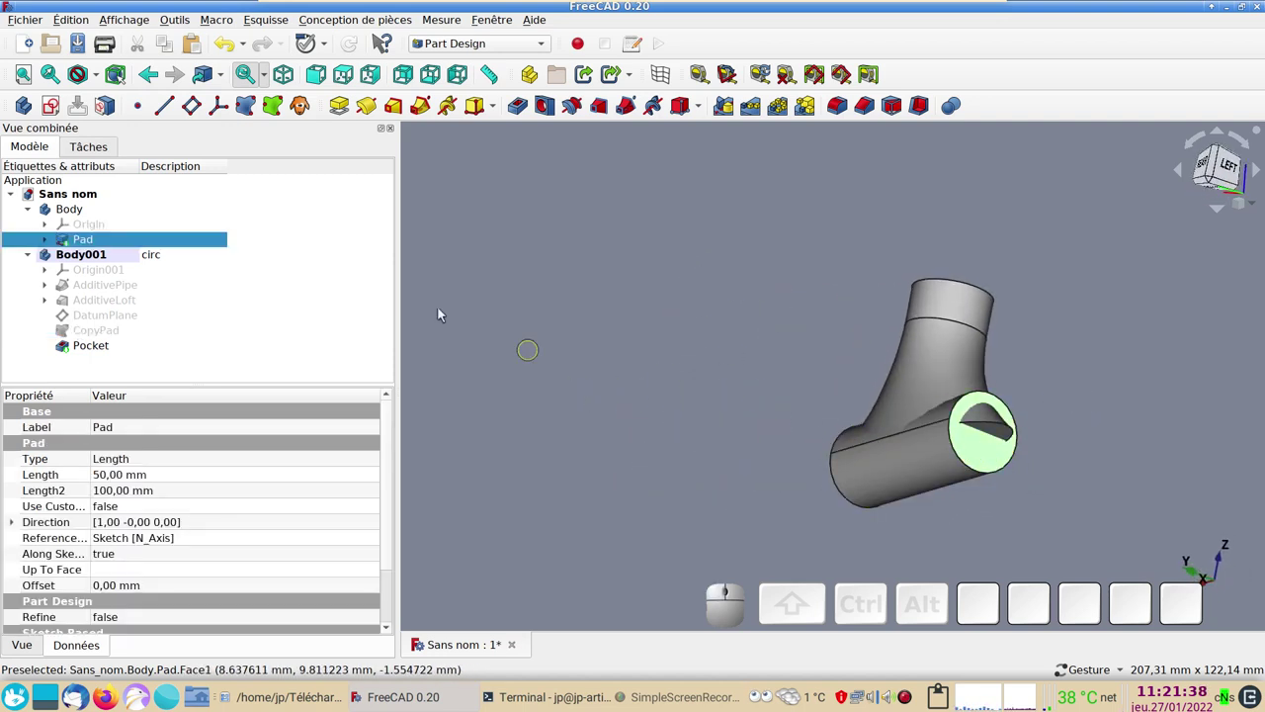
# - Create DatumPlane001 on an independent copy of the other pad face
pyautogui.click(203, 109)
pyautogui.click(243, 187)
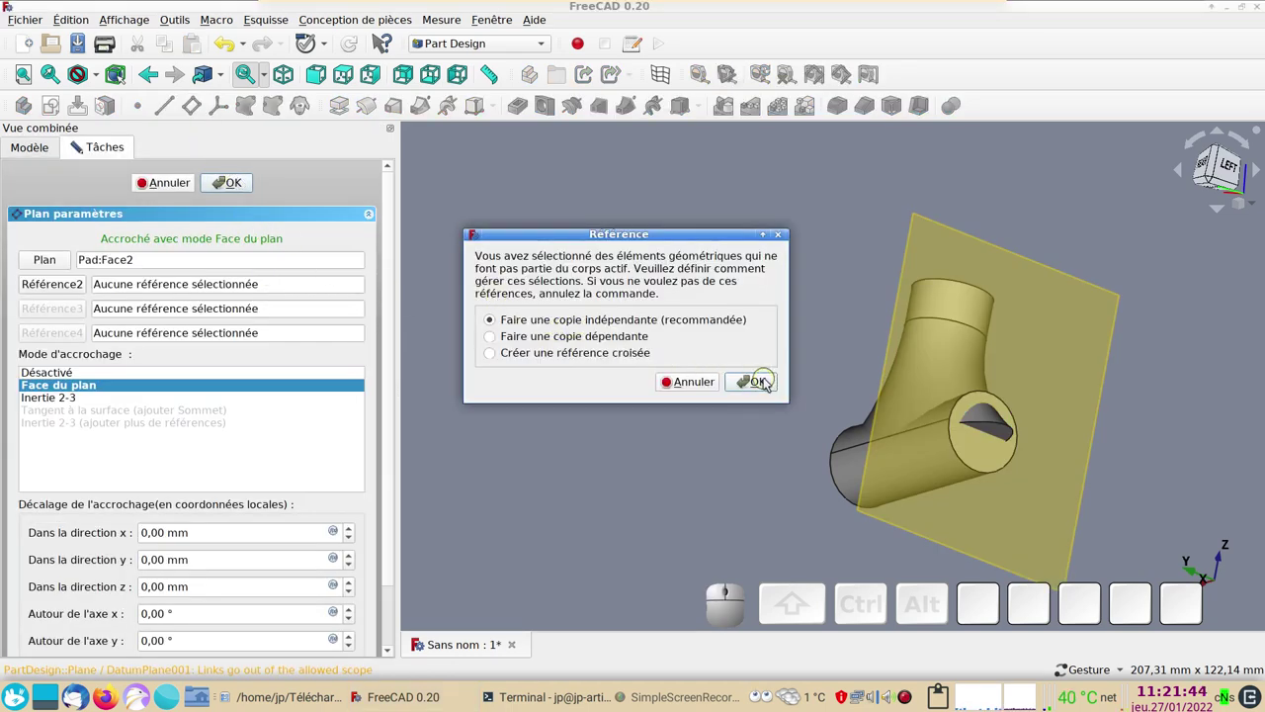
pyautogui.click(769, 381)
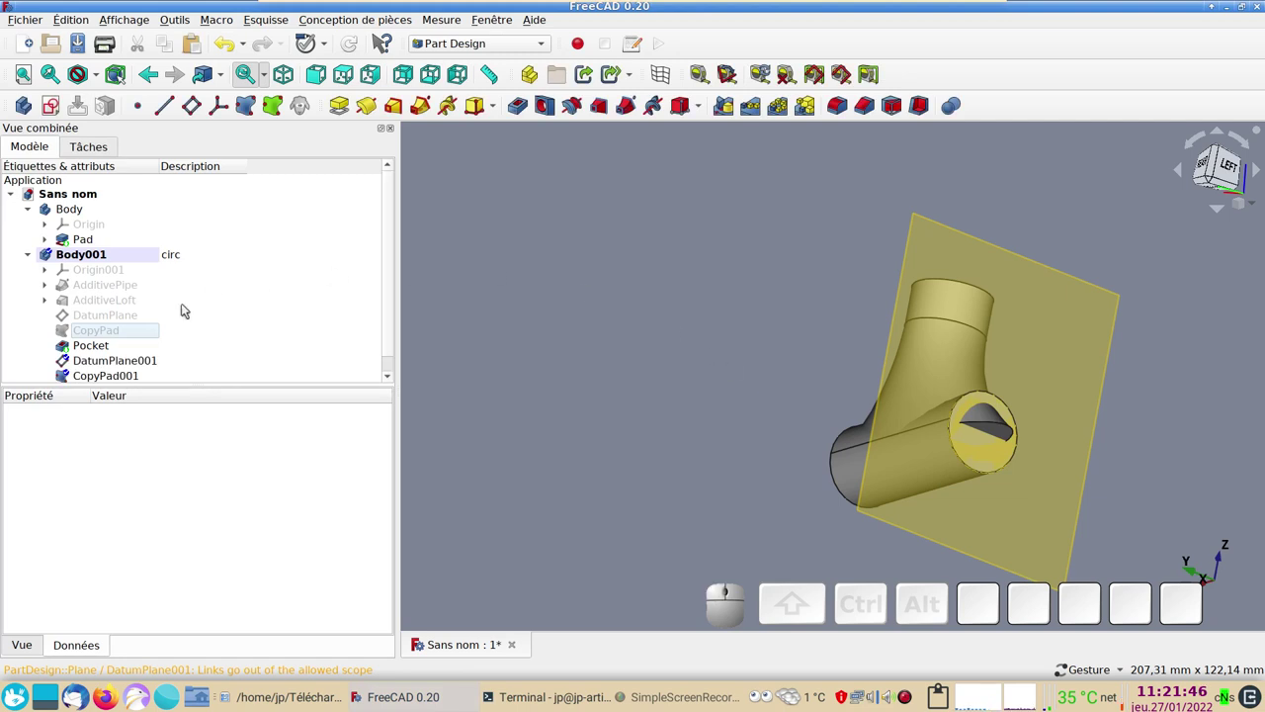
pyautogui.scroll(-3)
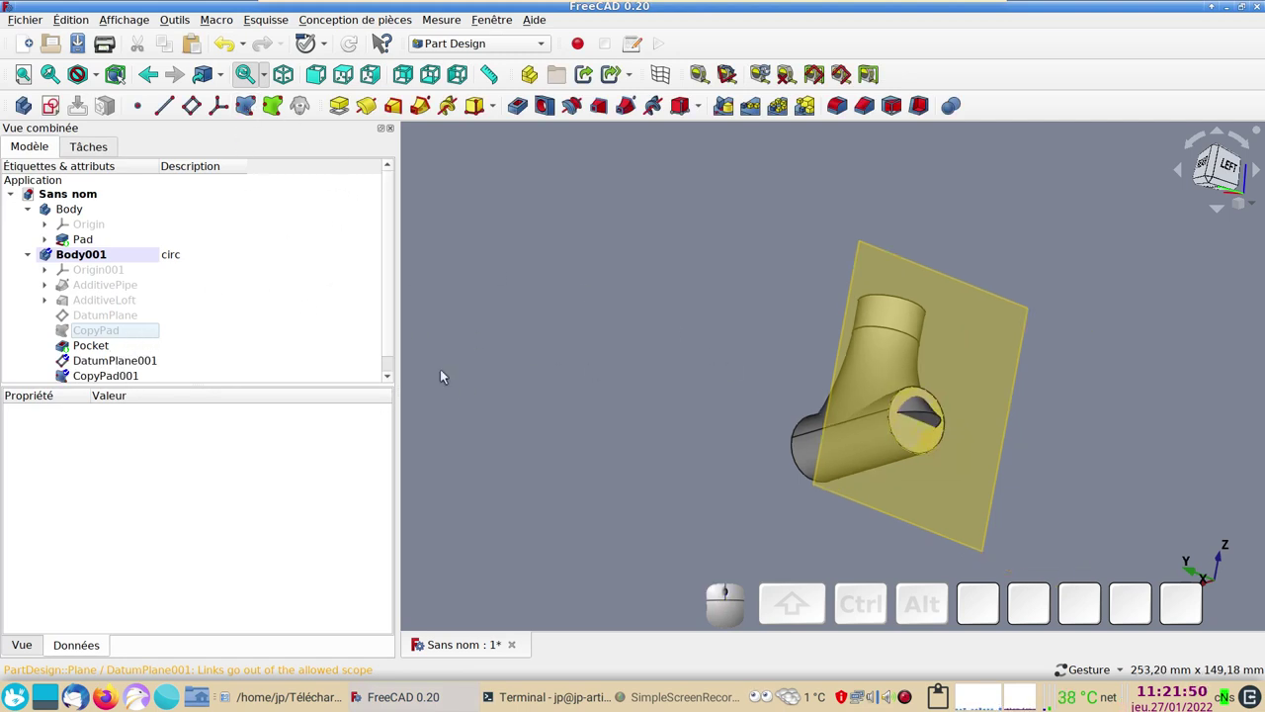
pyautogui.click(1003, 370)
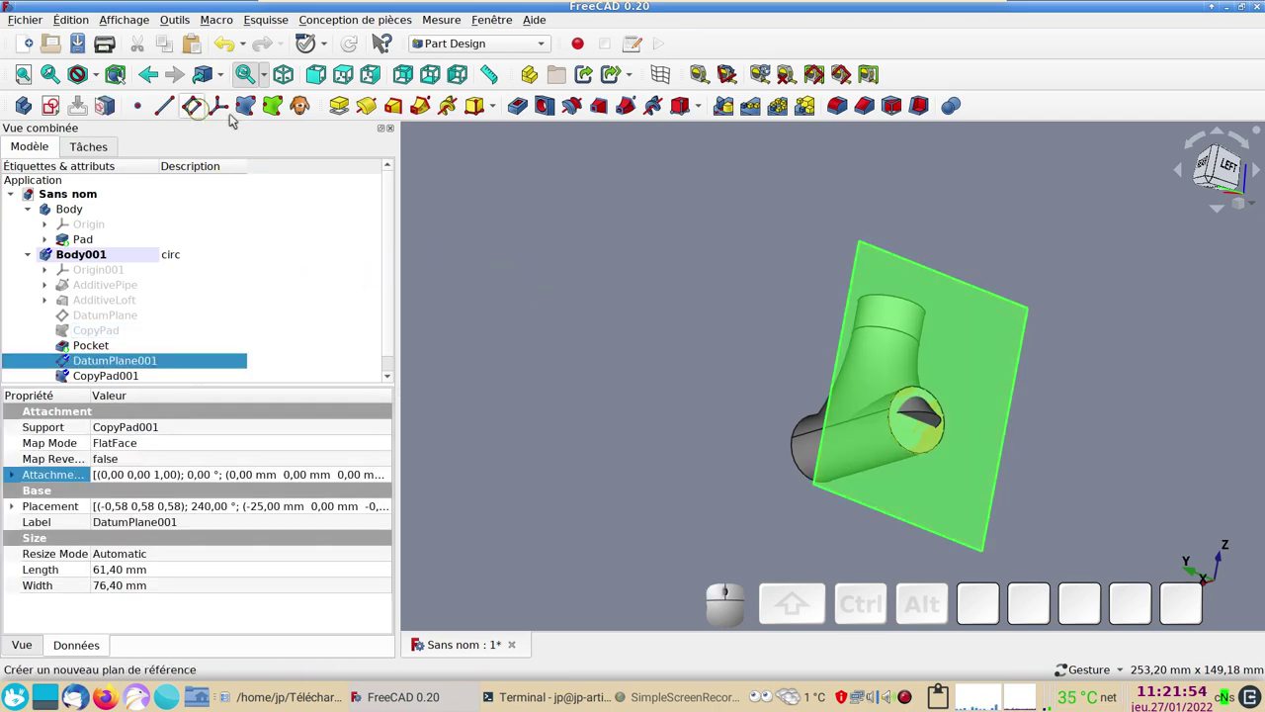
# - Add Pocket001 set to Through all and Reversed, confirm it, and inspect the trimmed ends
pyautogui.click(516, 108)
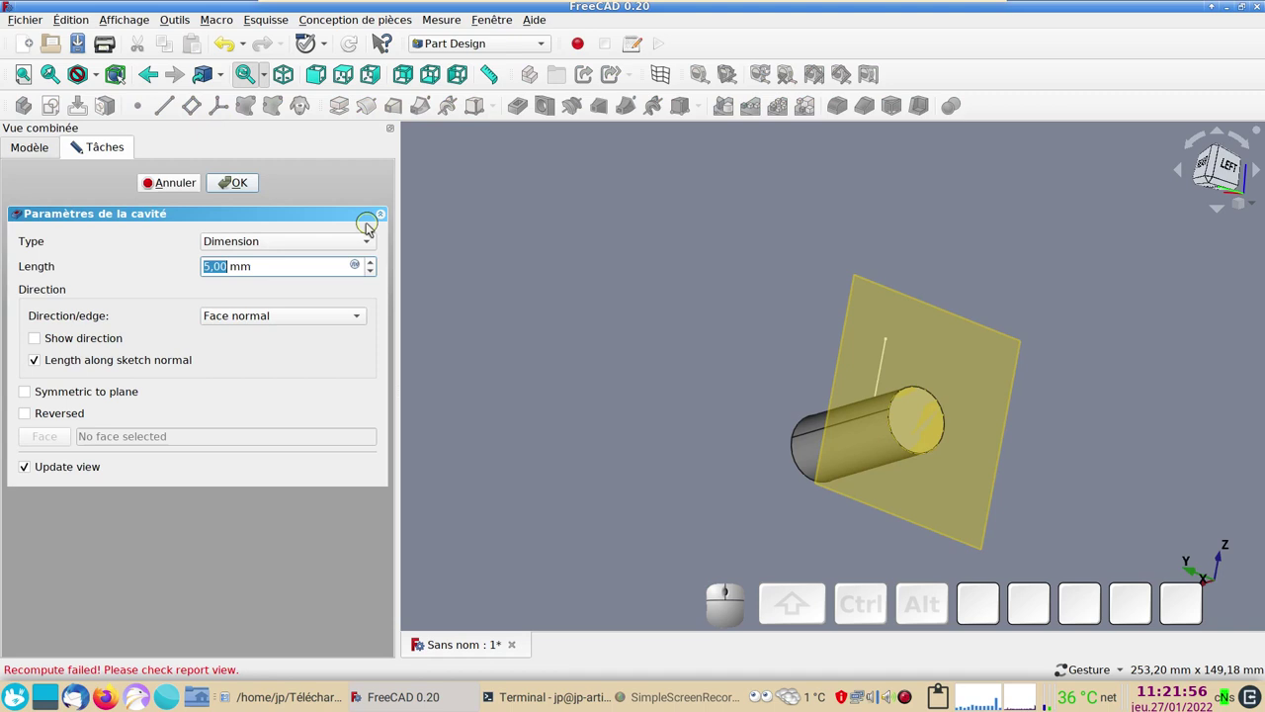
pyautogui.click(243, 243)
pyautogui.click(247, 259)
pyautogui.click(29, 374)
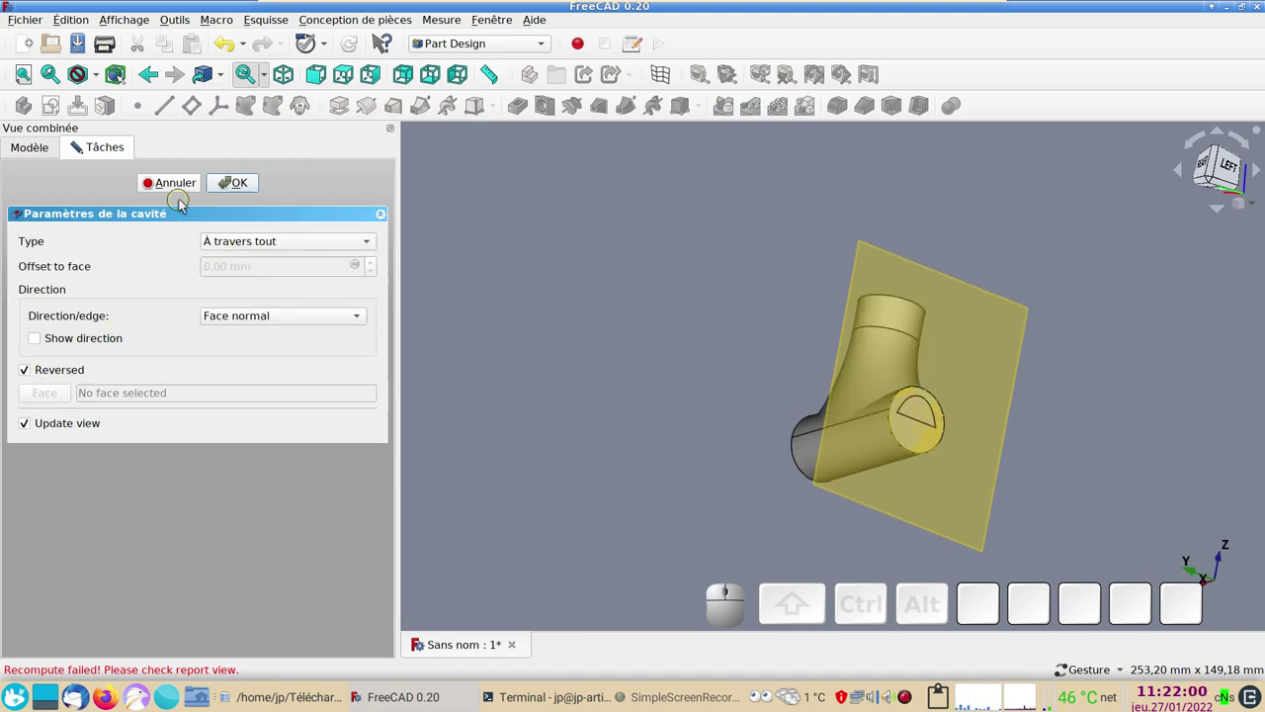
pyautogui.click(227, 182)
pyautogui.moveTo(497, 276); pyautogui.dragTo(615, 277)
pyautogui.scroll(3)
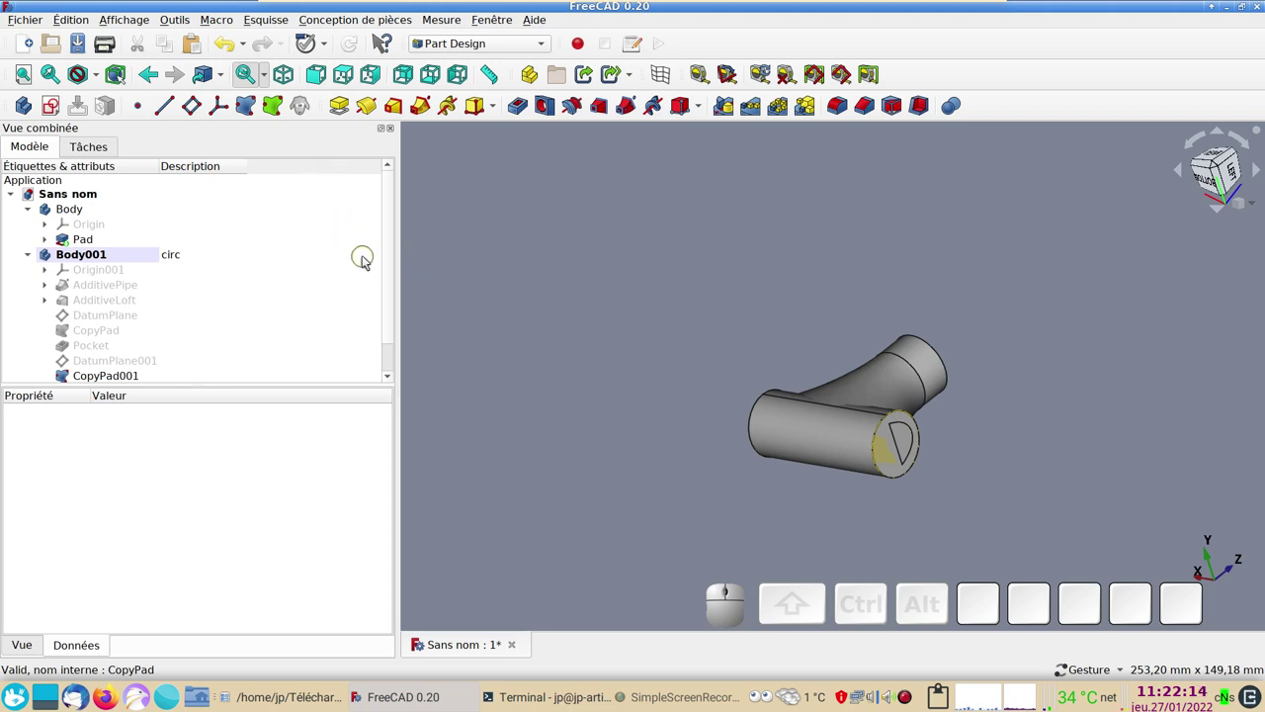
# - Open Save As, go up a folder and create the new collecteur-live folder
pyautogui.press('ctrl+s')
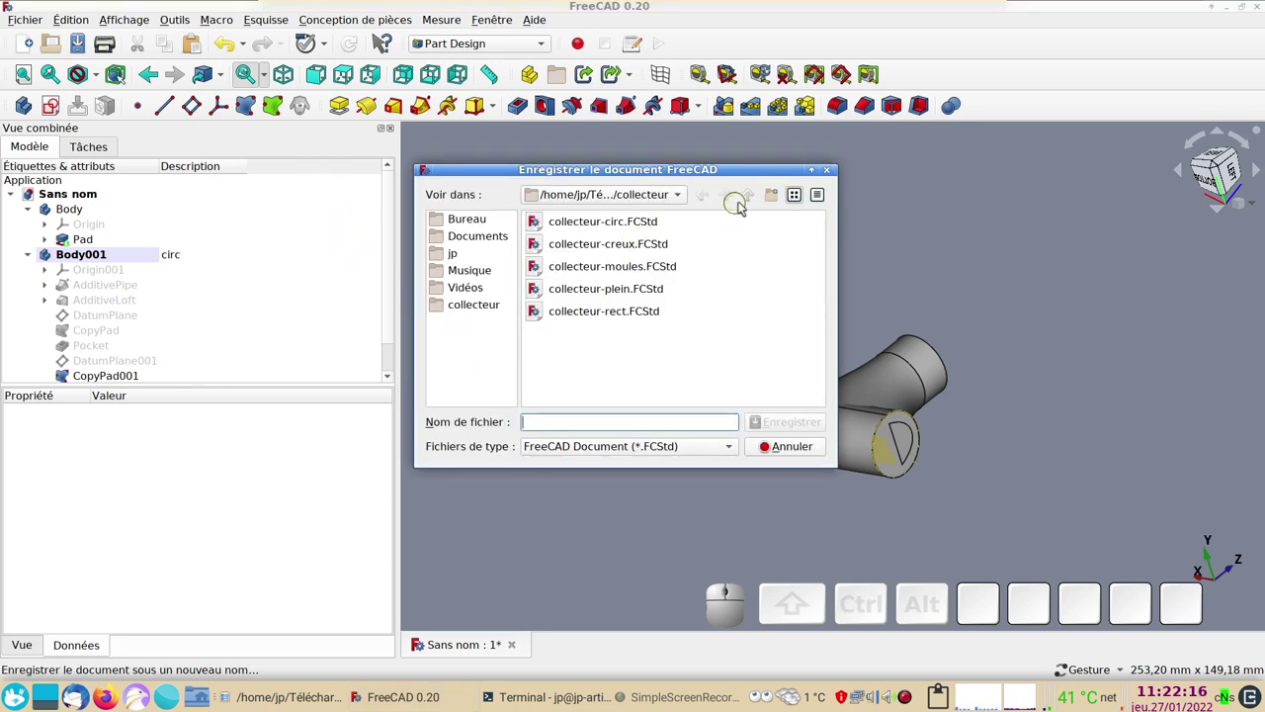
pyautogui.click(757, 199)
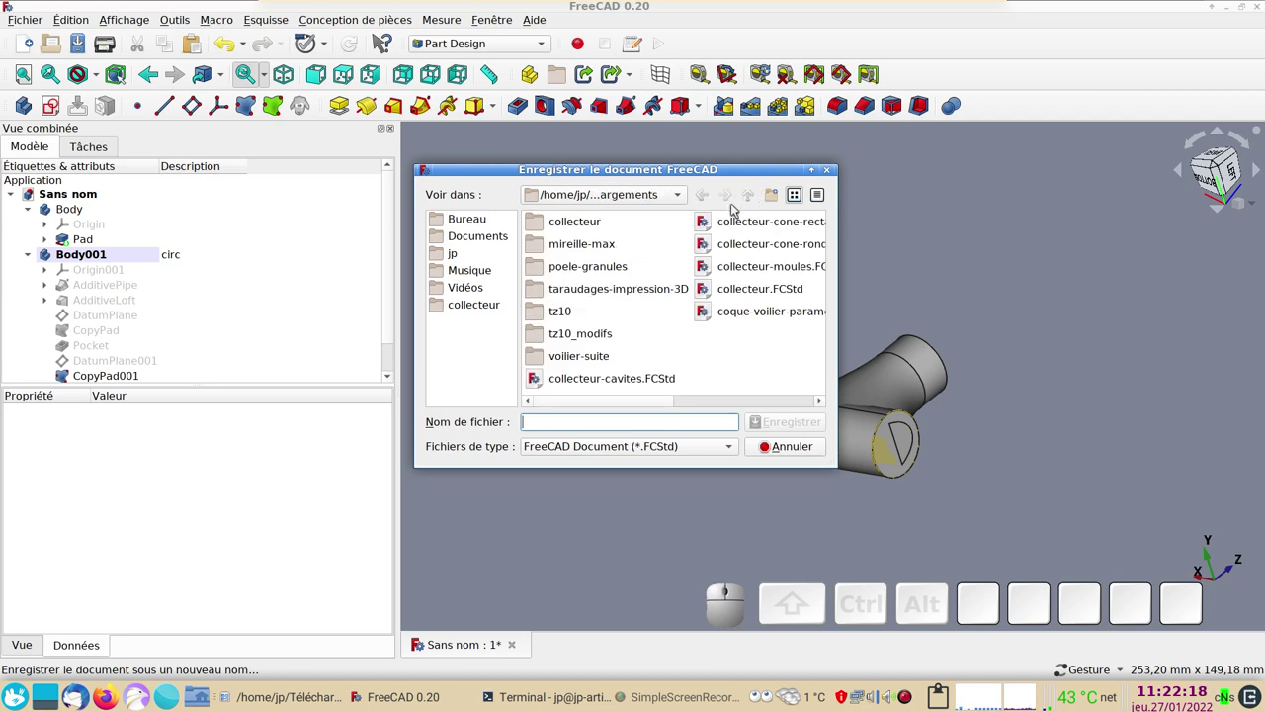
pyautogui.click(774, 196)
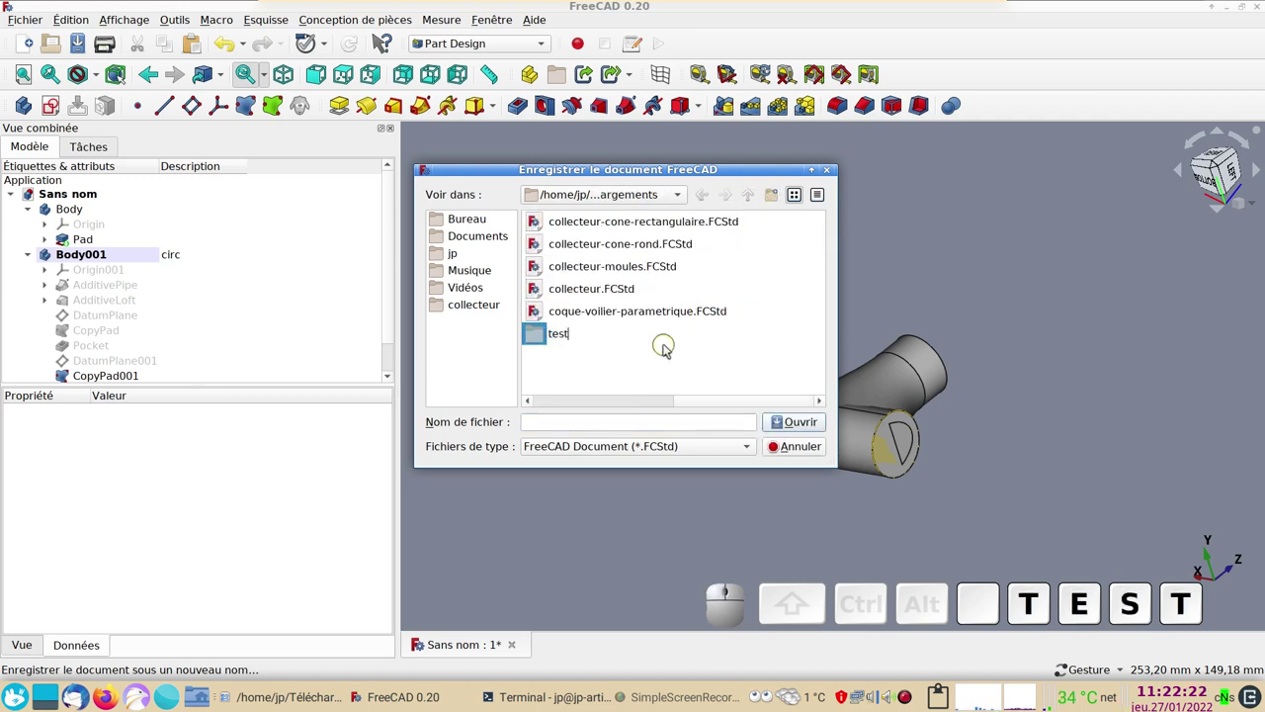
pyautogui.press('BackSpace')
pyautogui.press('BackSpace')
pyautogui.press('BackSpace')
pyautogui.press('BackSpace')
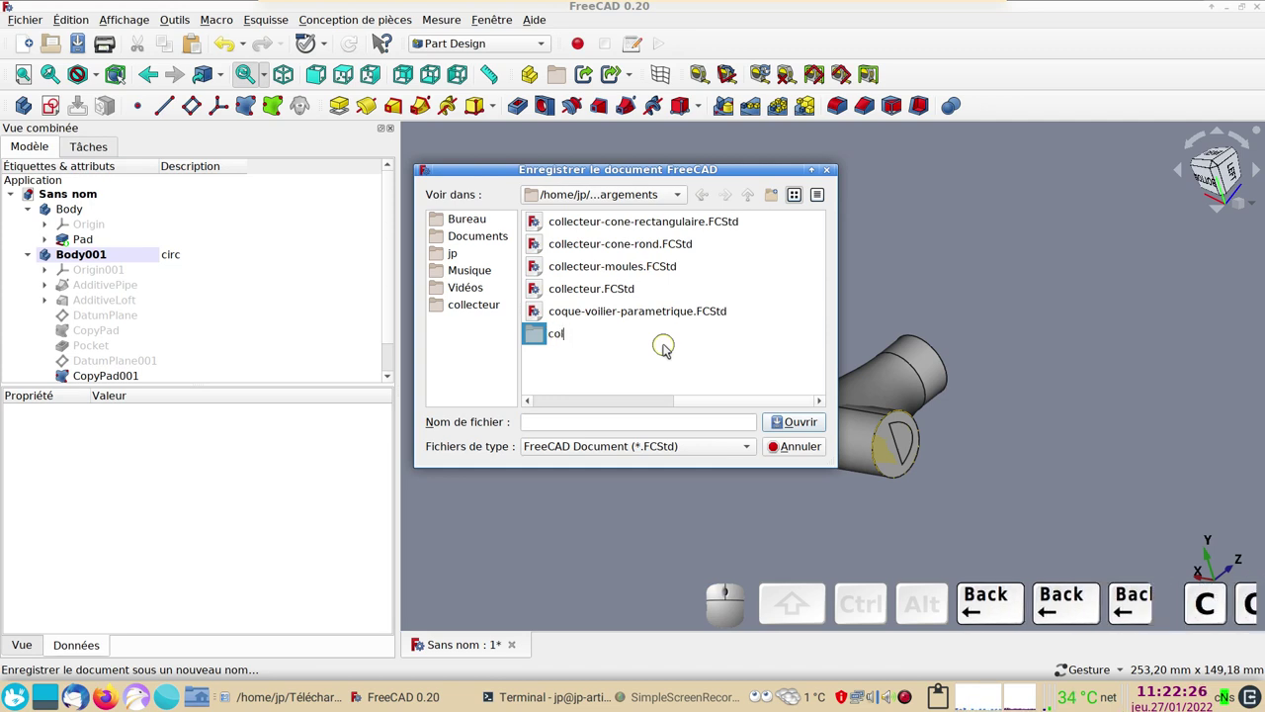
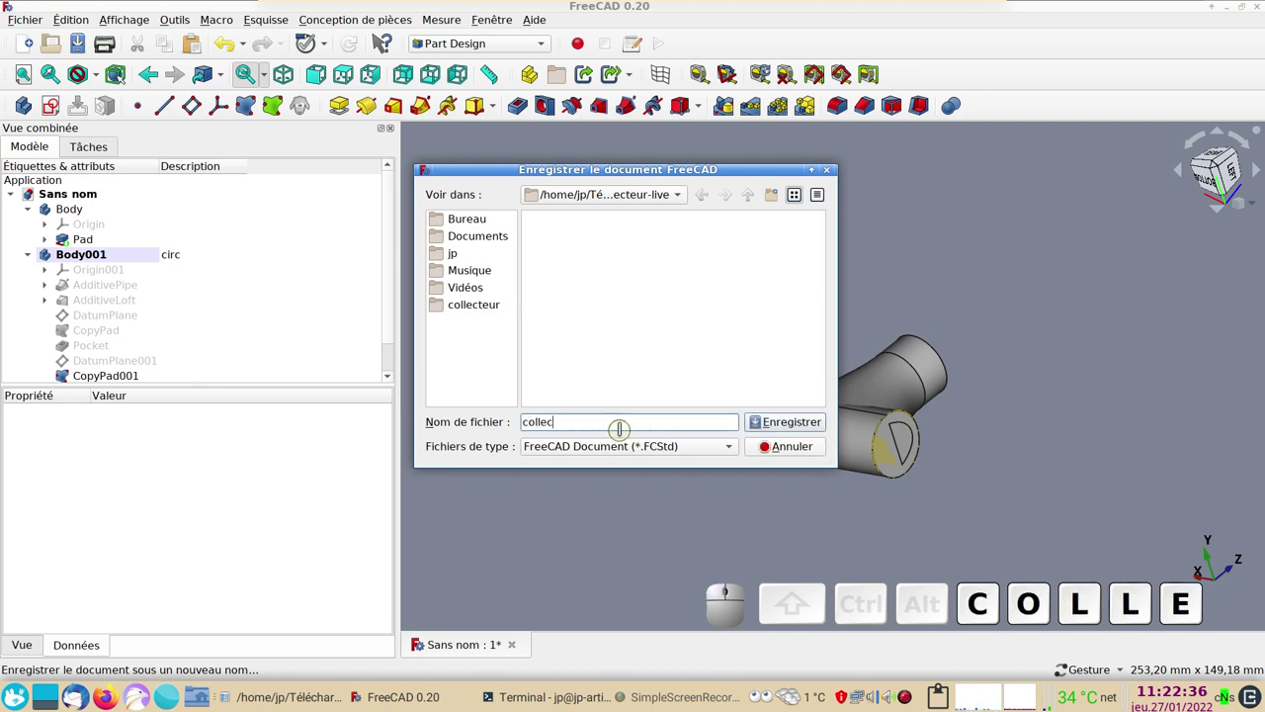
# - Save the document as collecteur-circ inside the new folder
pyautogui.press('-')
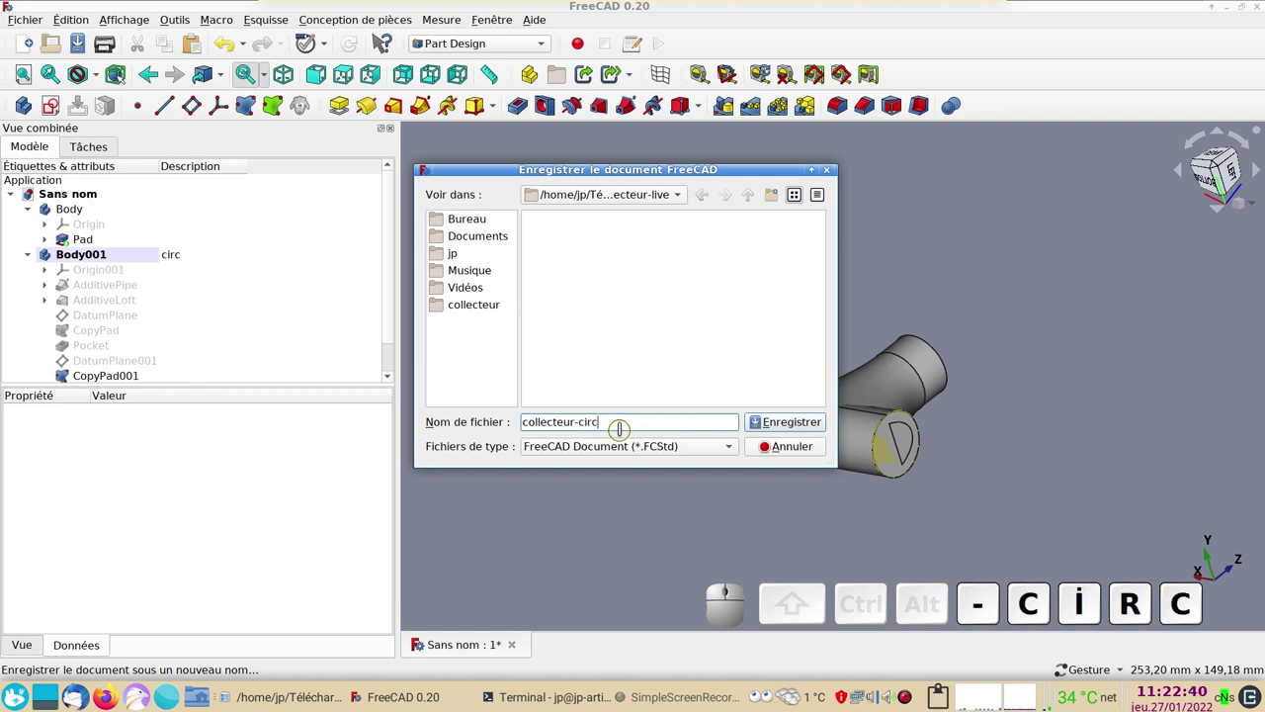
pyautogui.press('Return')
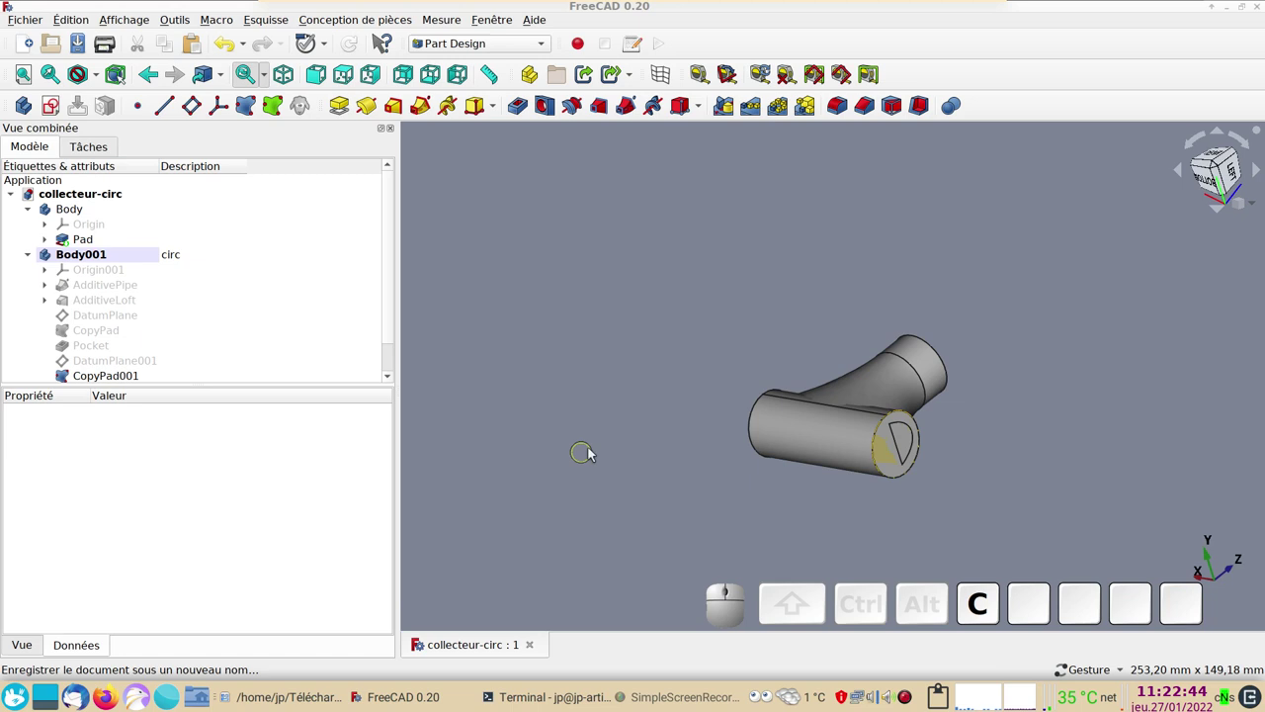
# - Inspect the collector from front and right views, then close the collecteur-circ document
pyautogui.scroll(-3)
pyautogui.moveTo(894, 502); pyautogui.dragTo(744, 484)
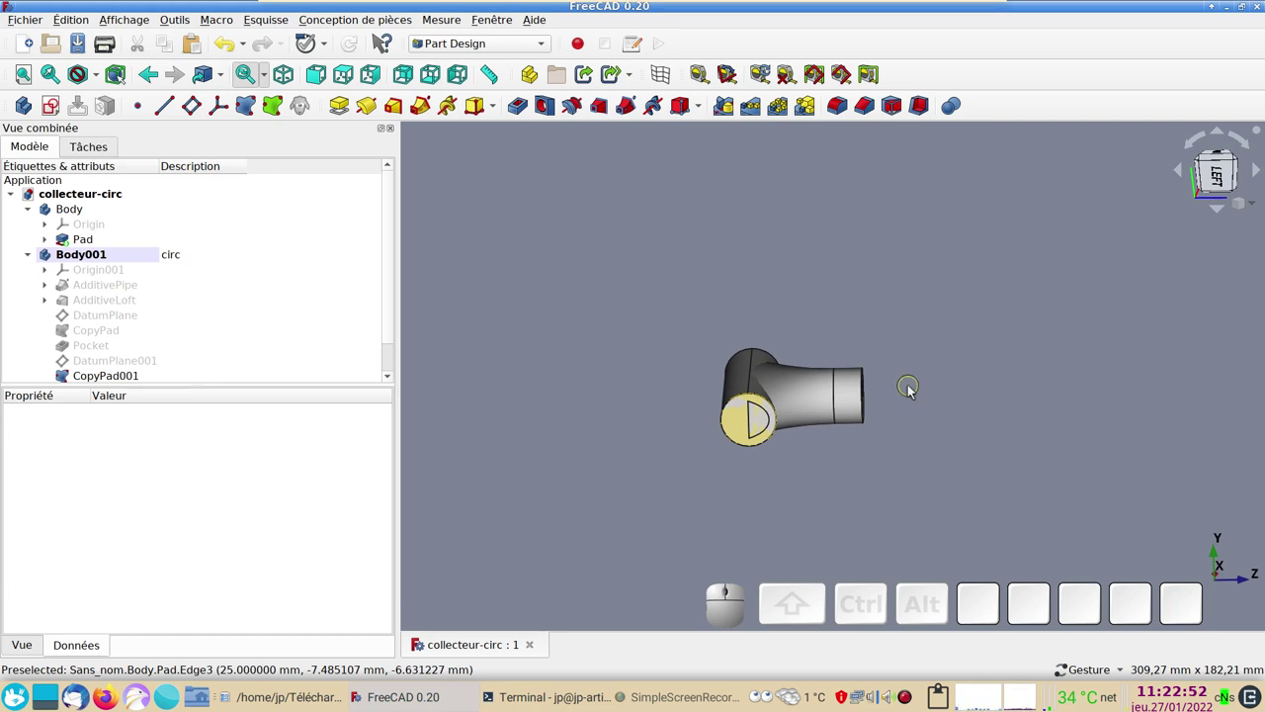
pyautogui.press('KP_1')
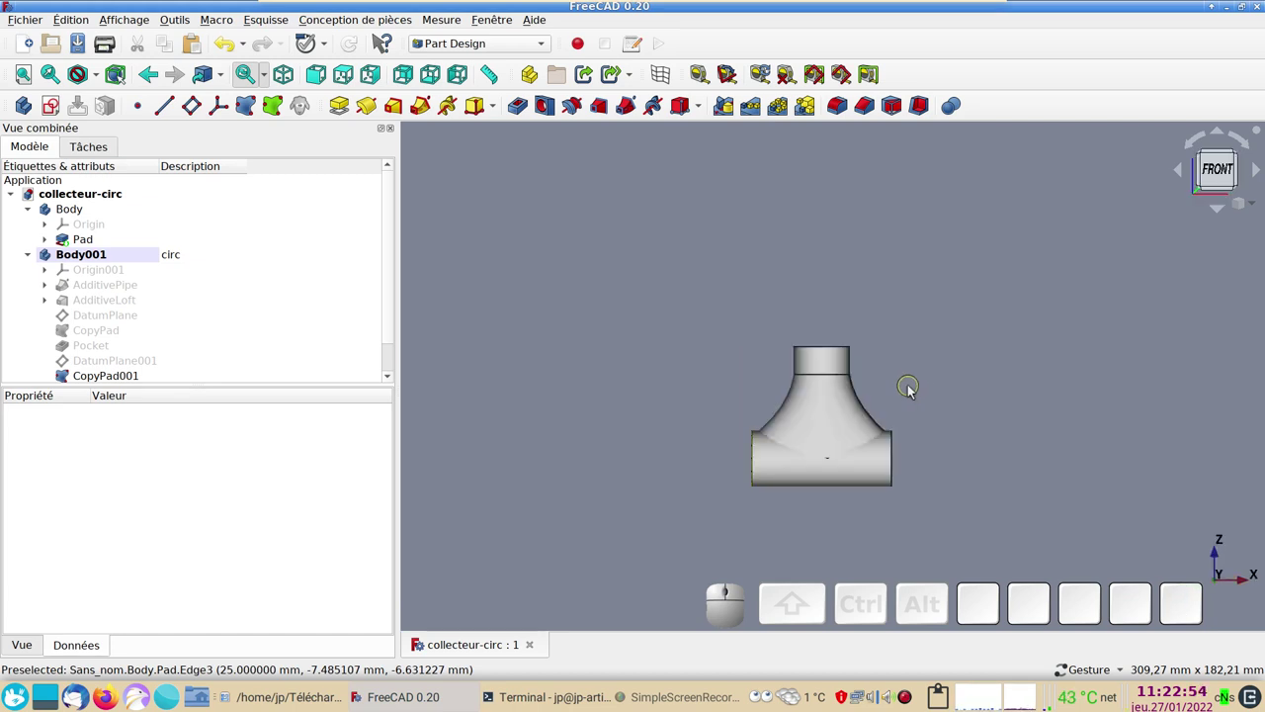
pyautogui.press('KP_2')
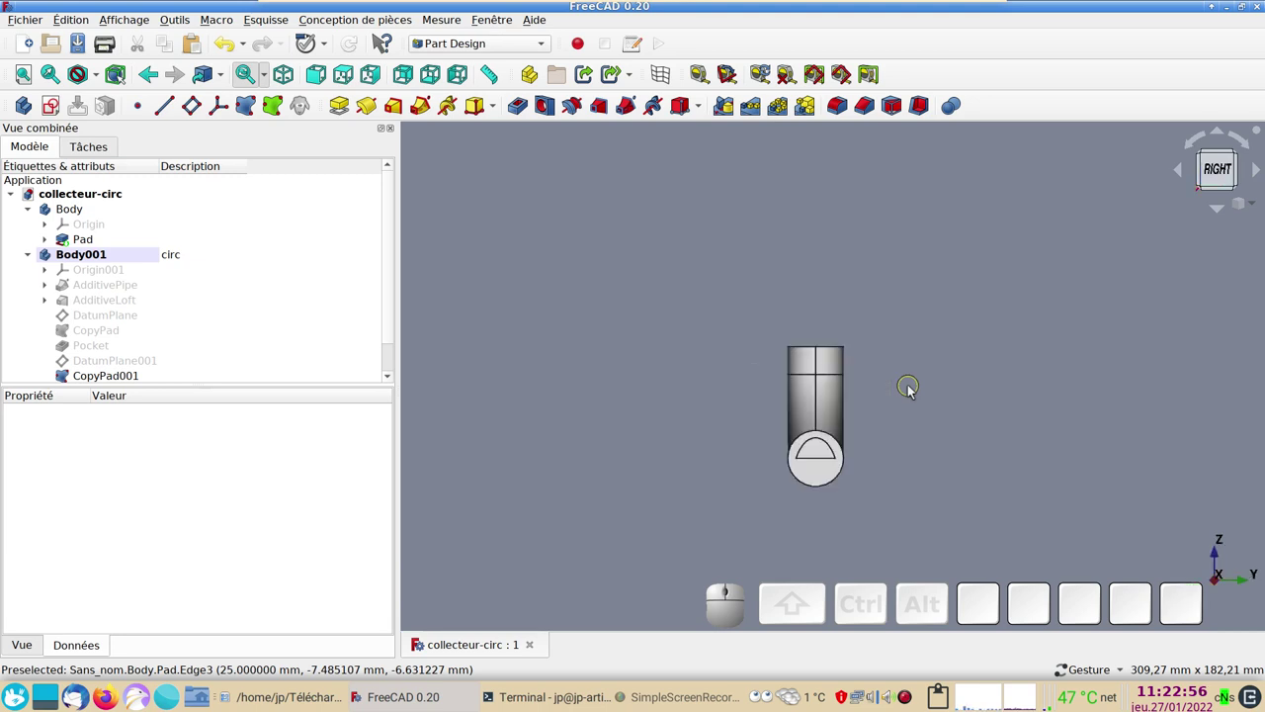
pyautogui.press('KP_1')
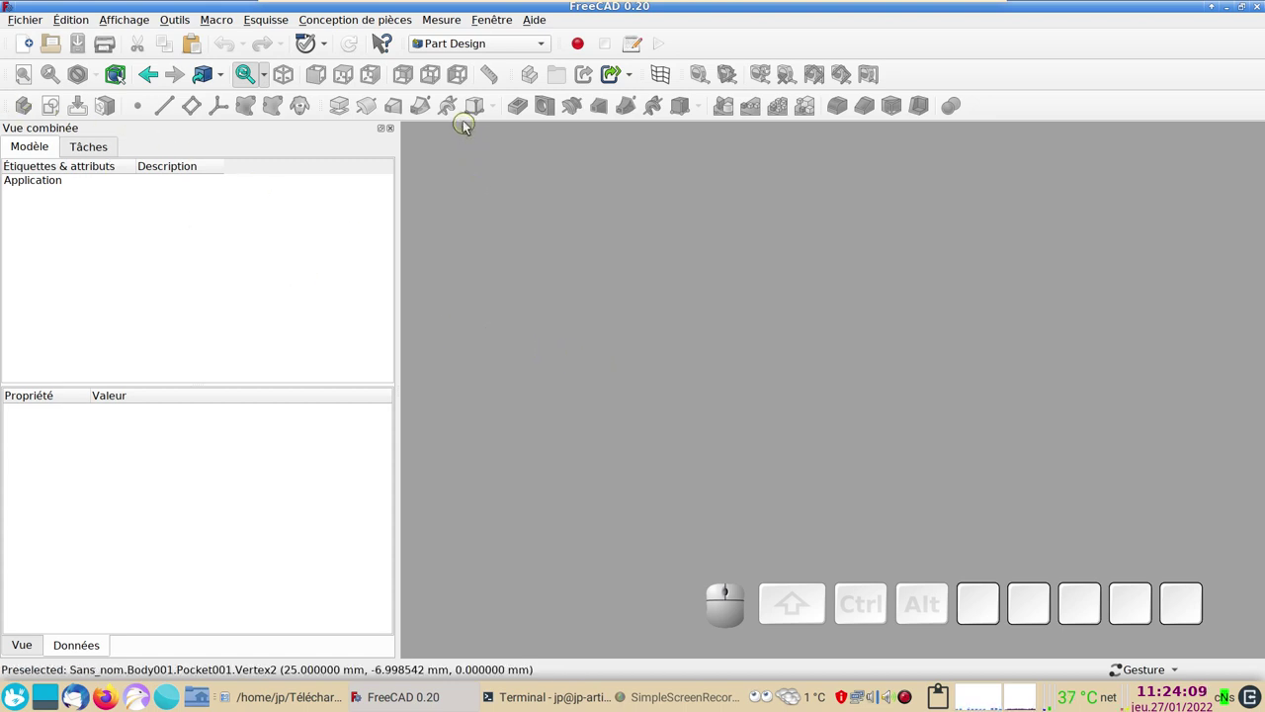
# - Create a new document and save it as collecteur-rect in the collecteur-live folder
pyautogui.click(28, 46)
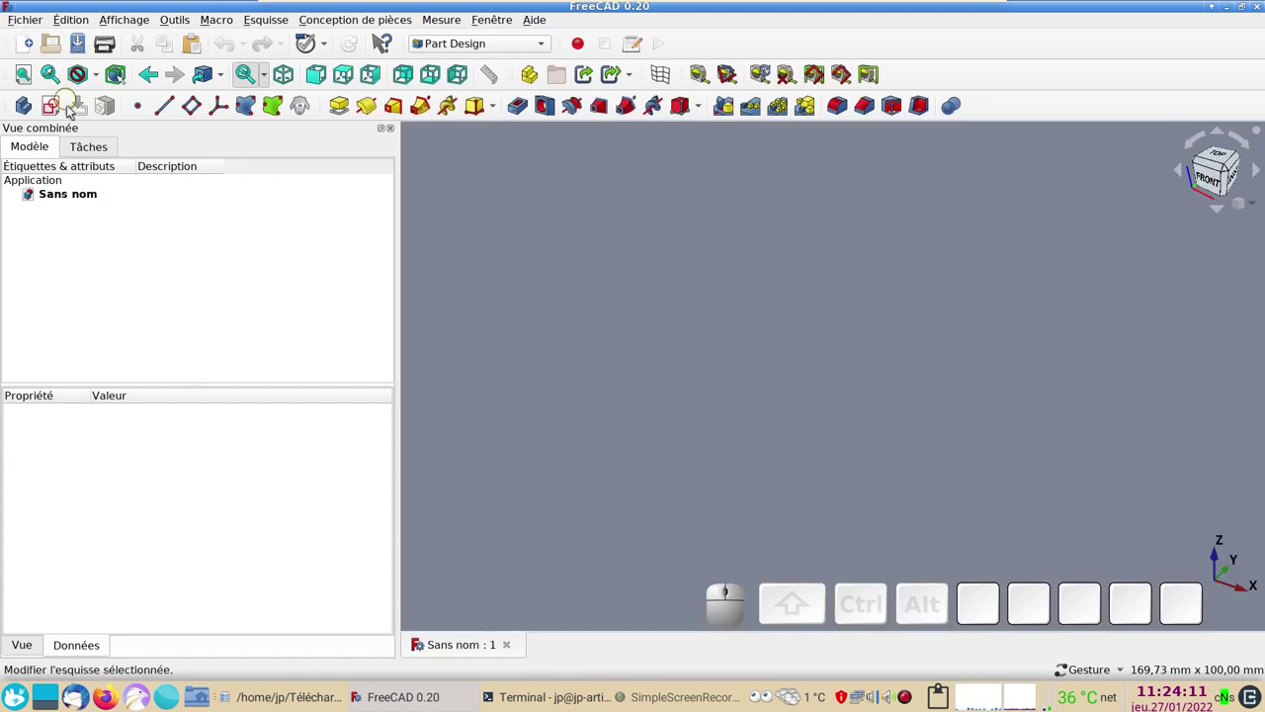
pyautogui.press('ctrl+s')
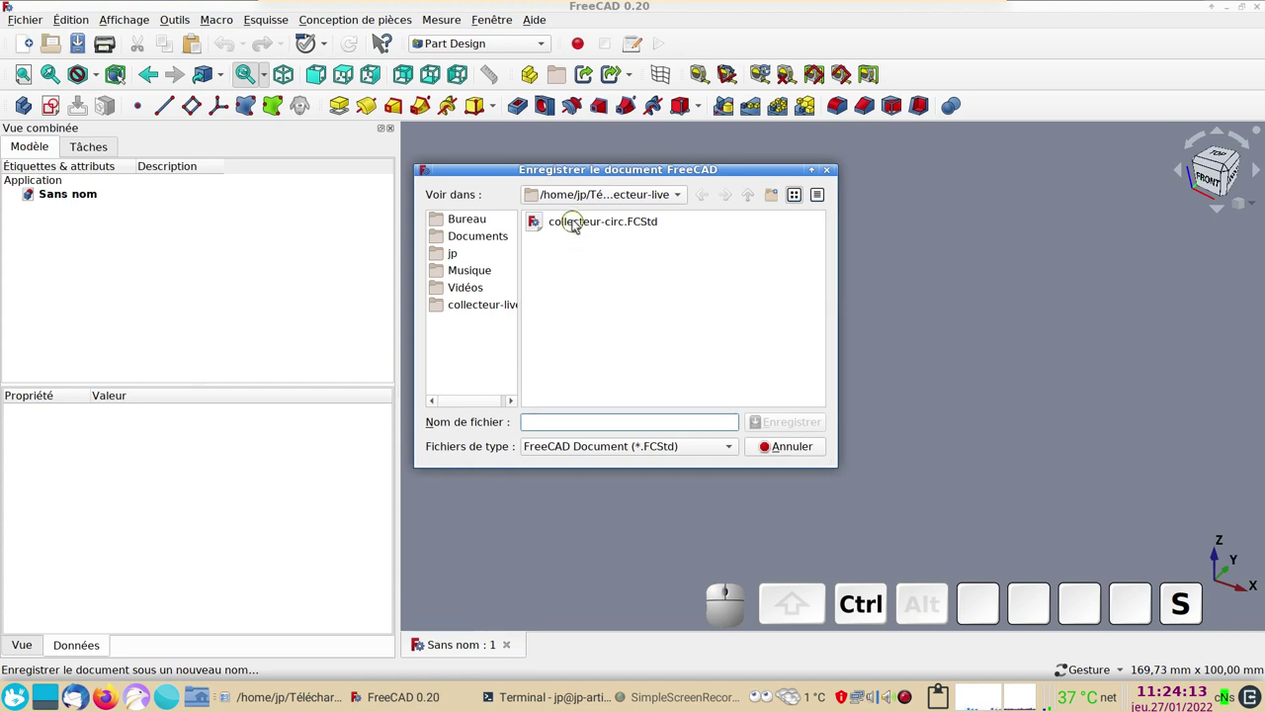
pyautogui.click(577, 226)
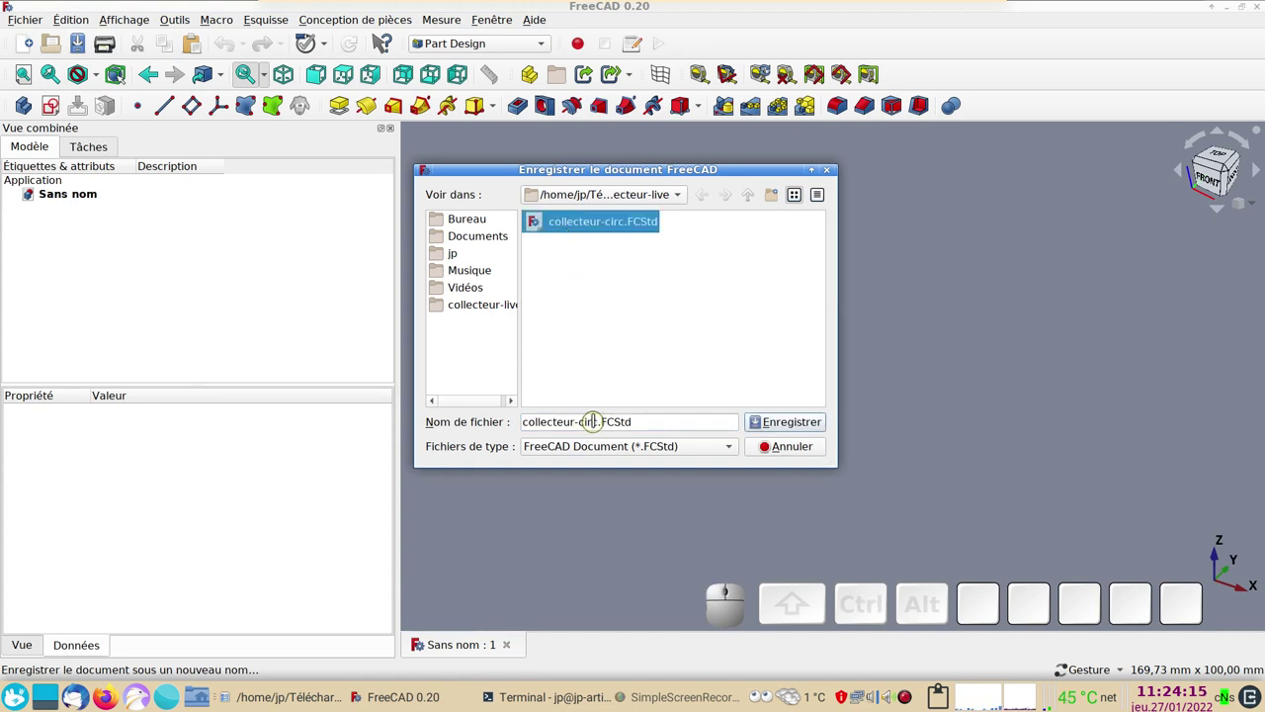
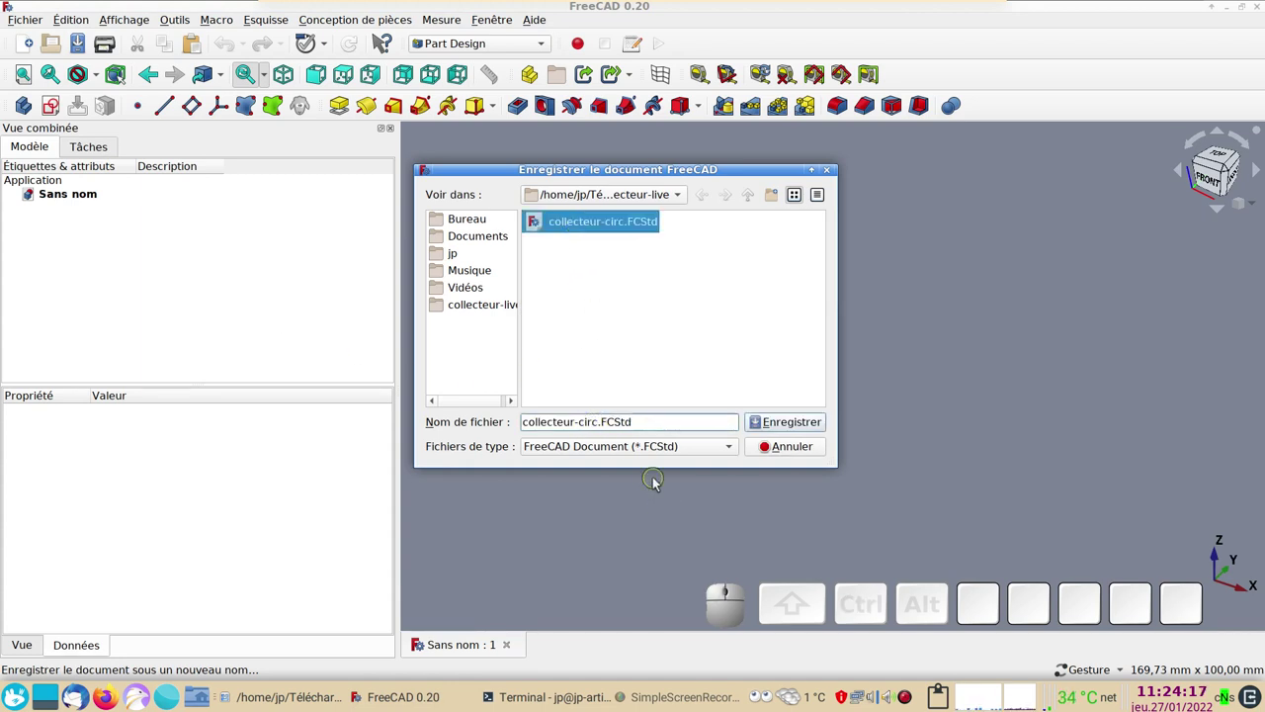
pyautogui.press('Delete')
pyautogui.press('BackSpace')
pyautogui.press('BackSpace')
pyautogui.press('BackSpace')
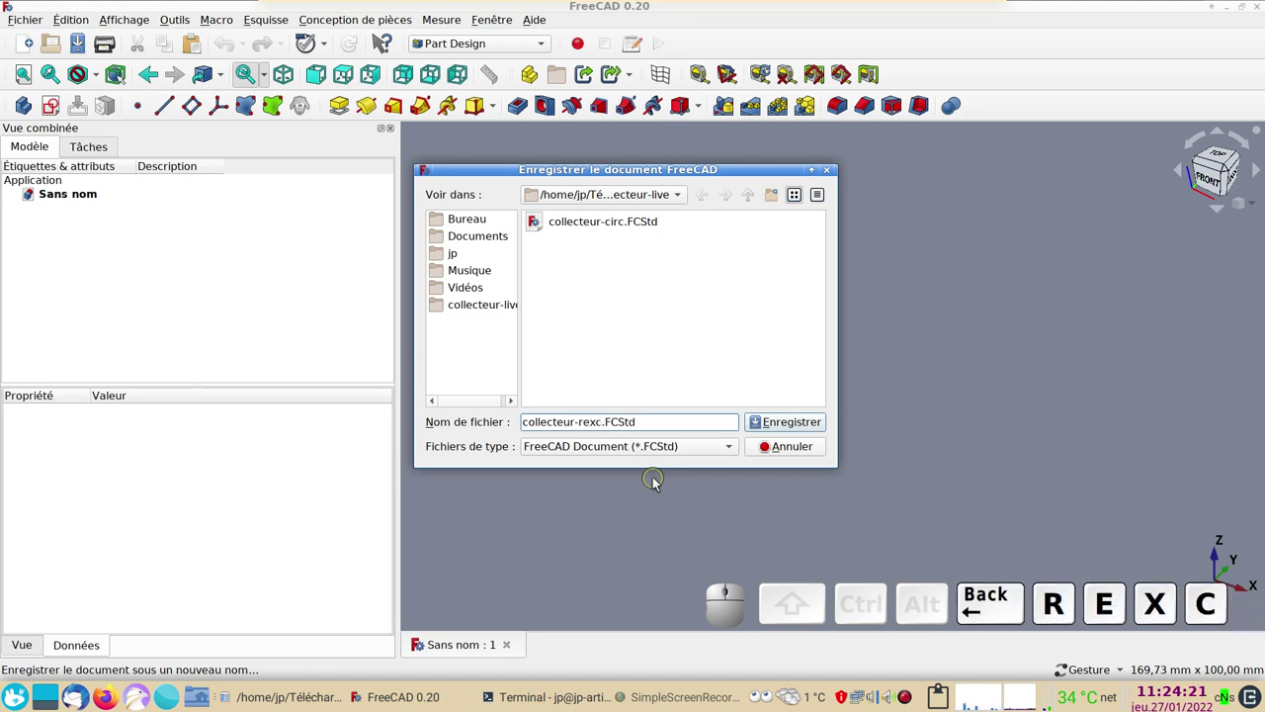
pyautogui.press('BackSpace')
pyautogui.press('BackSpace')
pyautogui.press('t')
pyautogui.press('BackSpace')
pyautogui.press('c')
pyautogui.press('t')
pyautogui.press('Return')
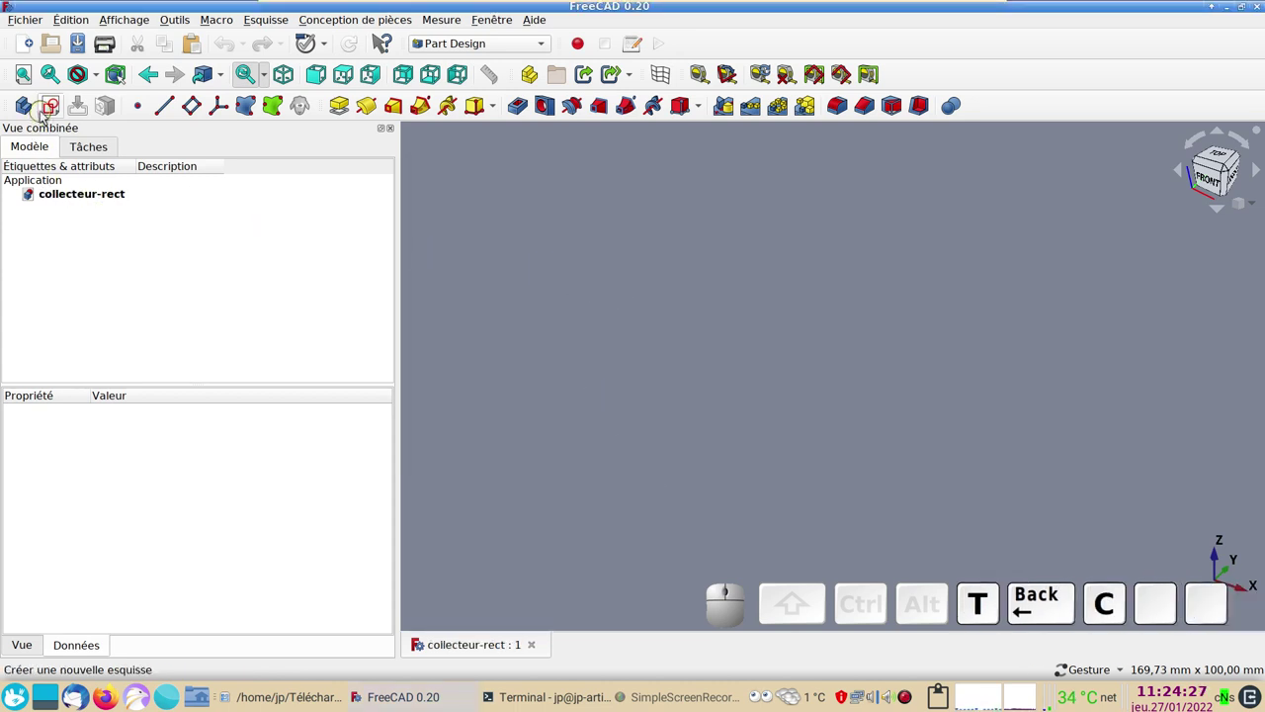
# - Create a Body, sketch a 20 mm circle on the YZ plane and pad it into a cylinder
pyautogui.click(34, 111)
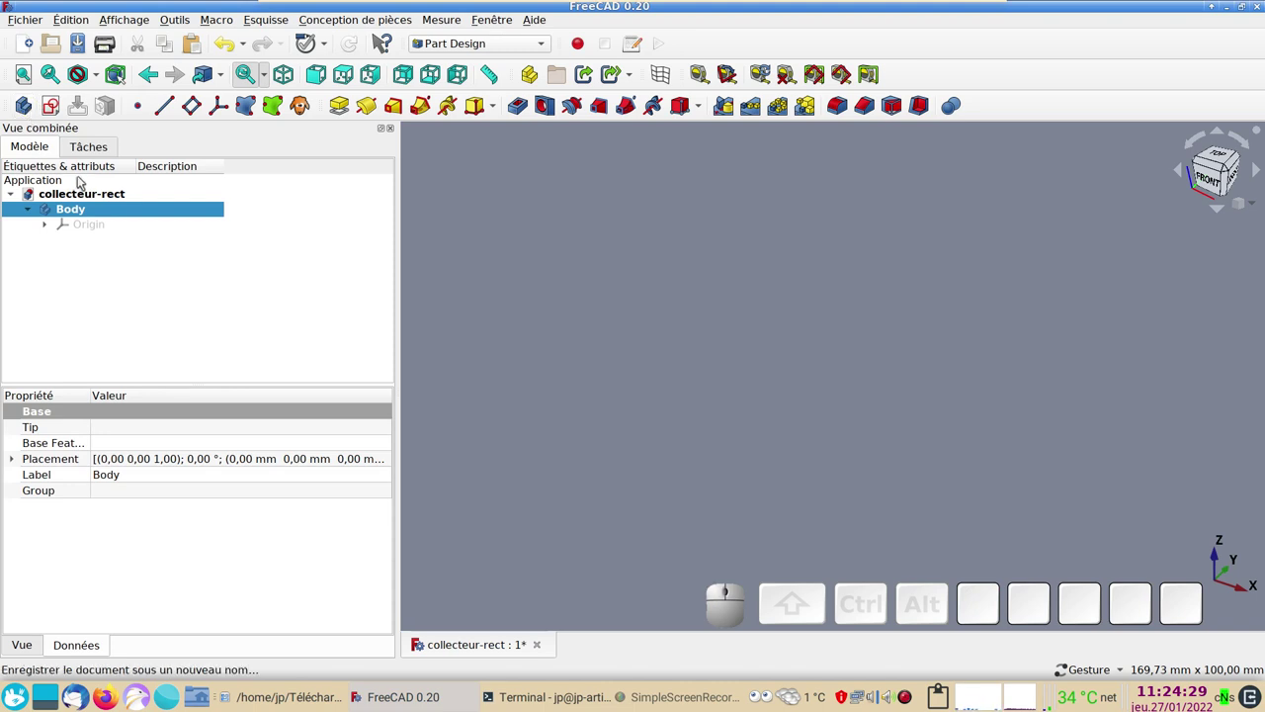
pyautogui.click(55, 110)
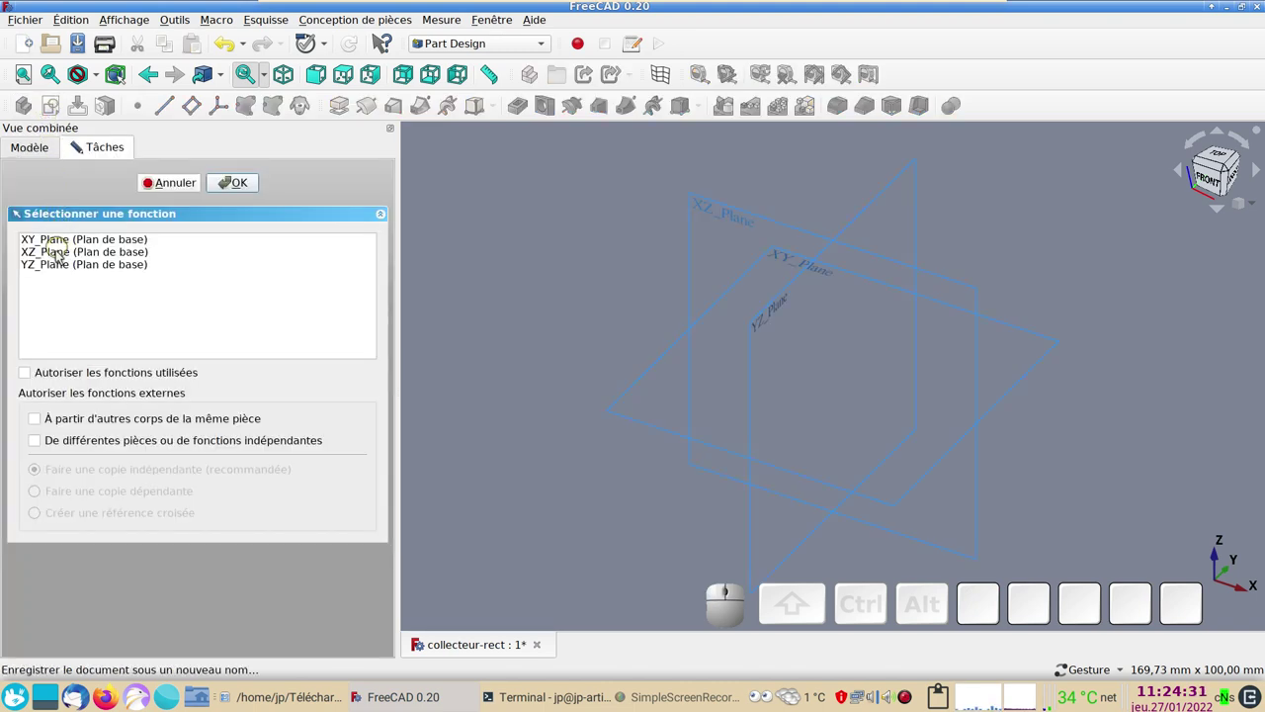
pyautogui.click(63, 266)
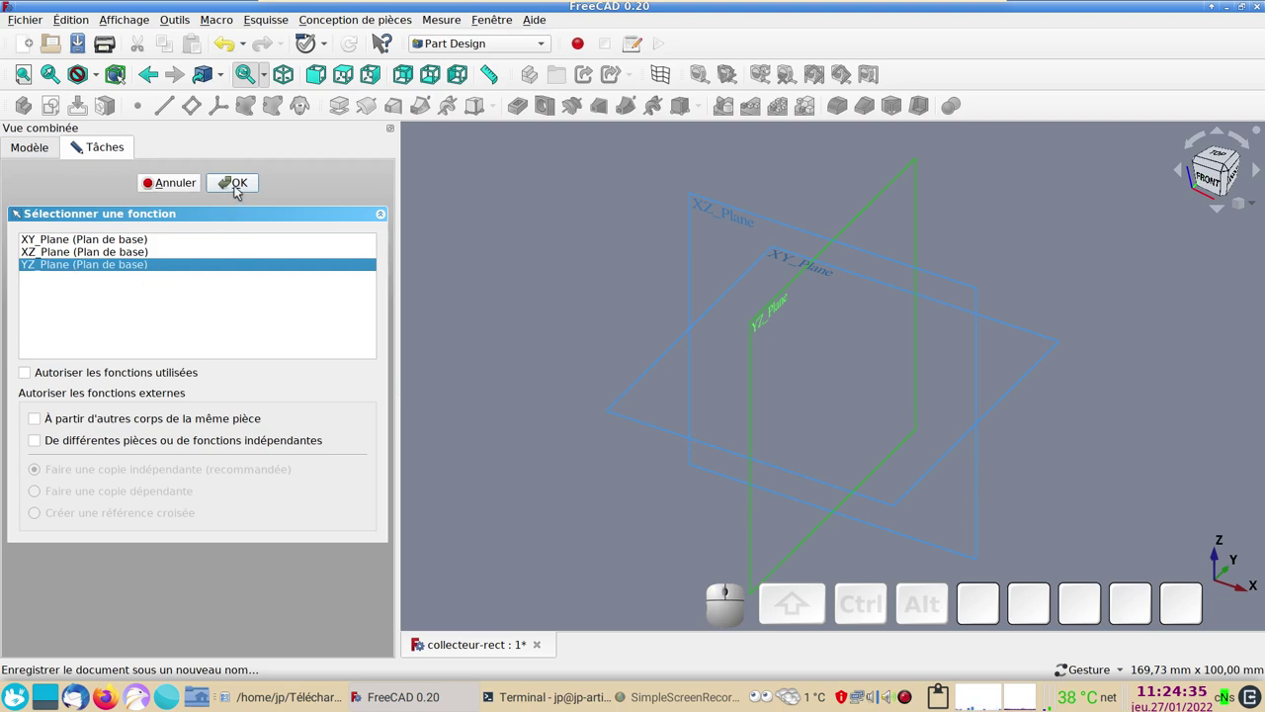
pyautogui.click(240, 191)
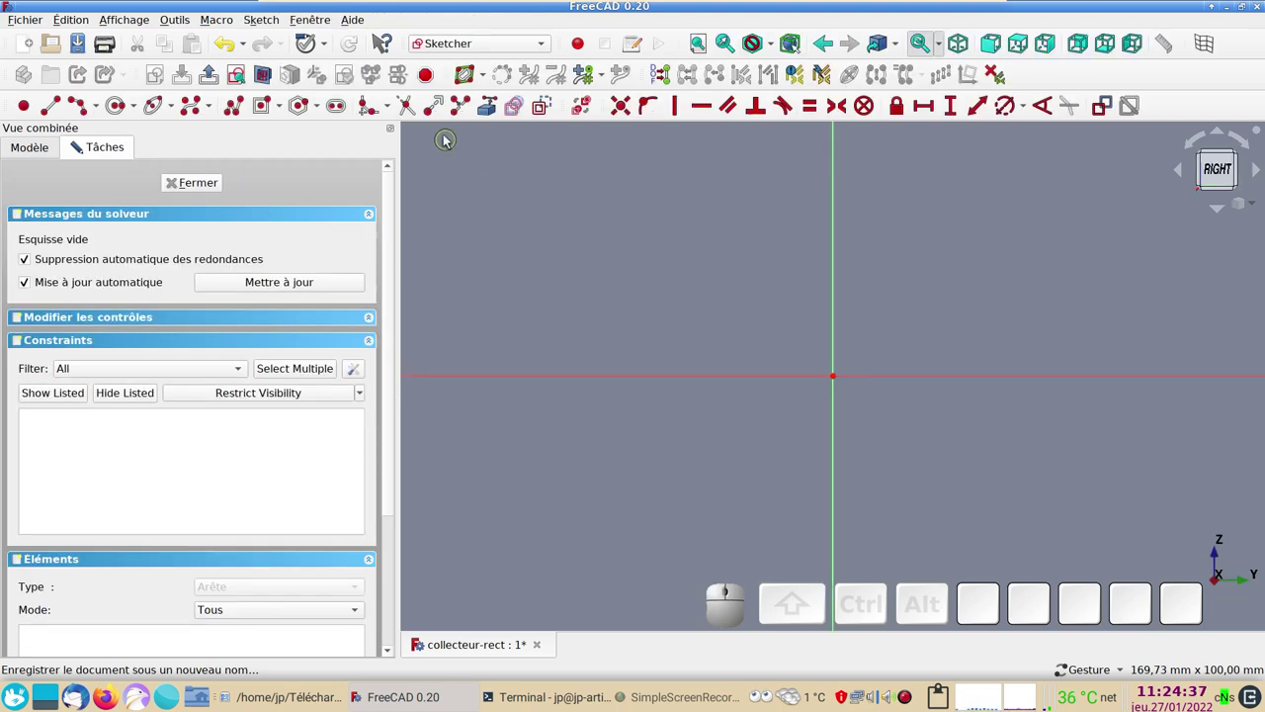
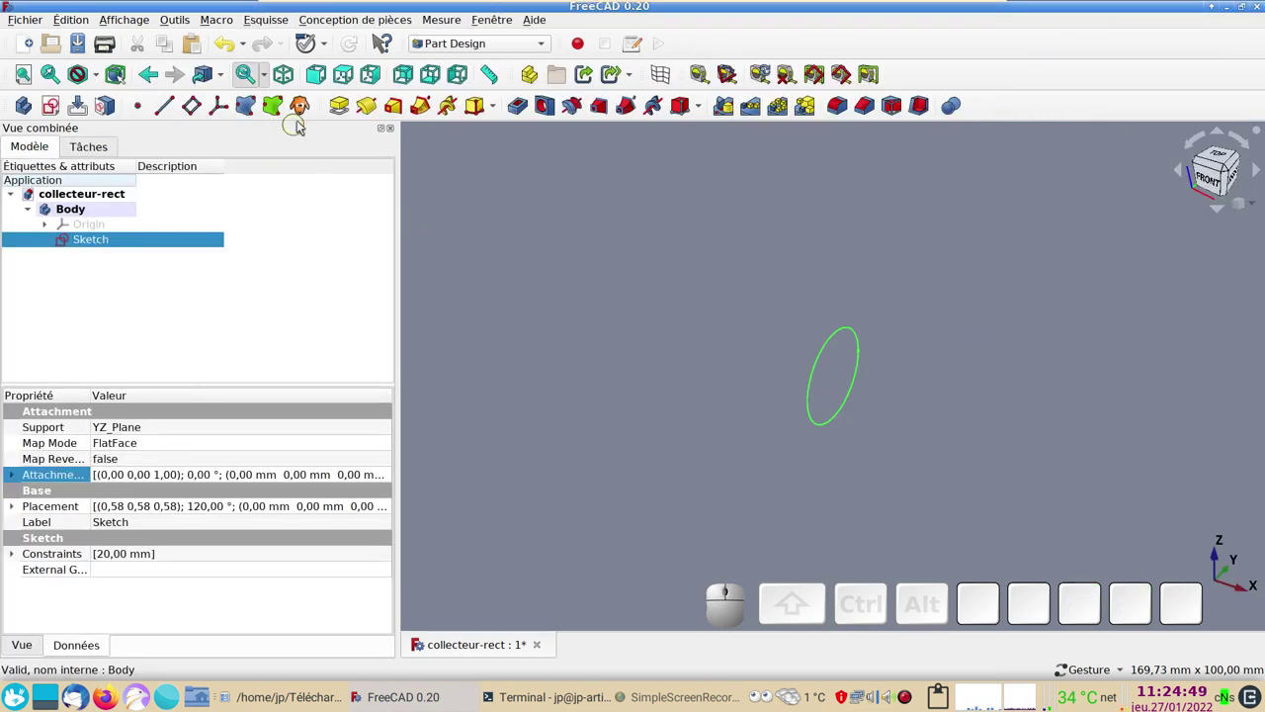
pyautogui.click(346, 104)
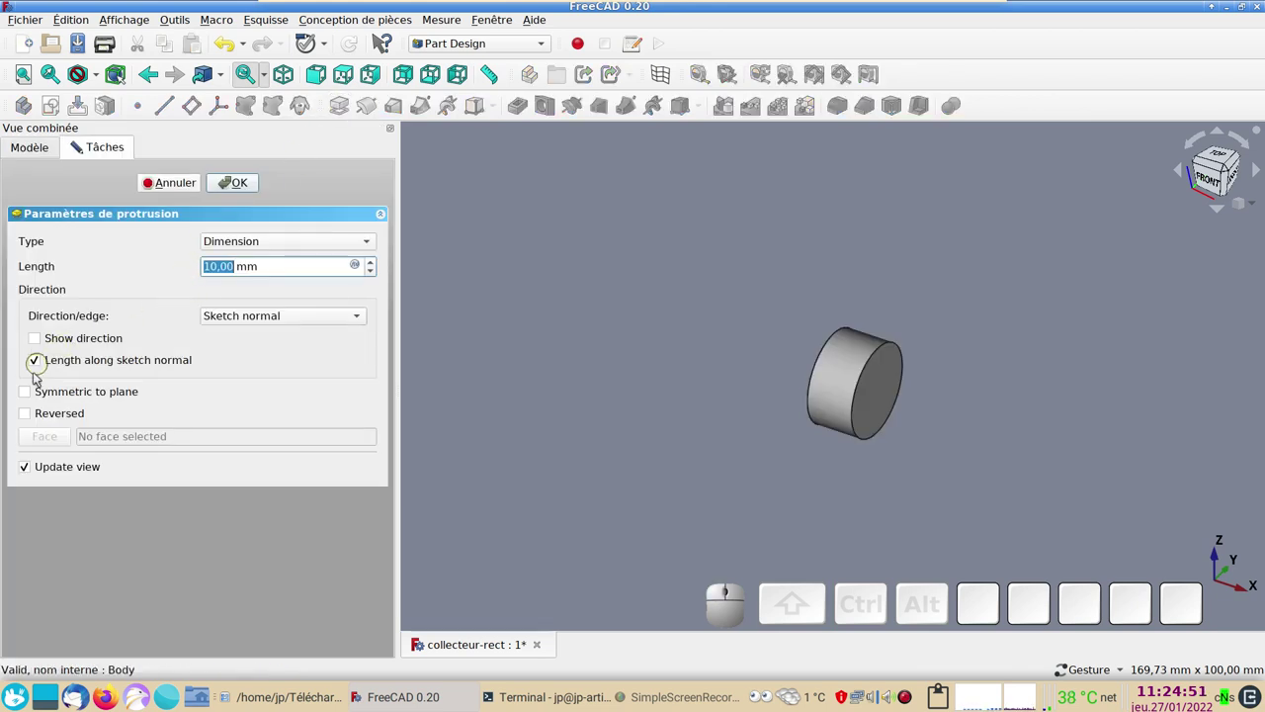
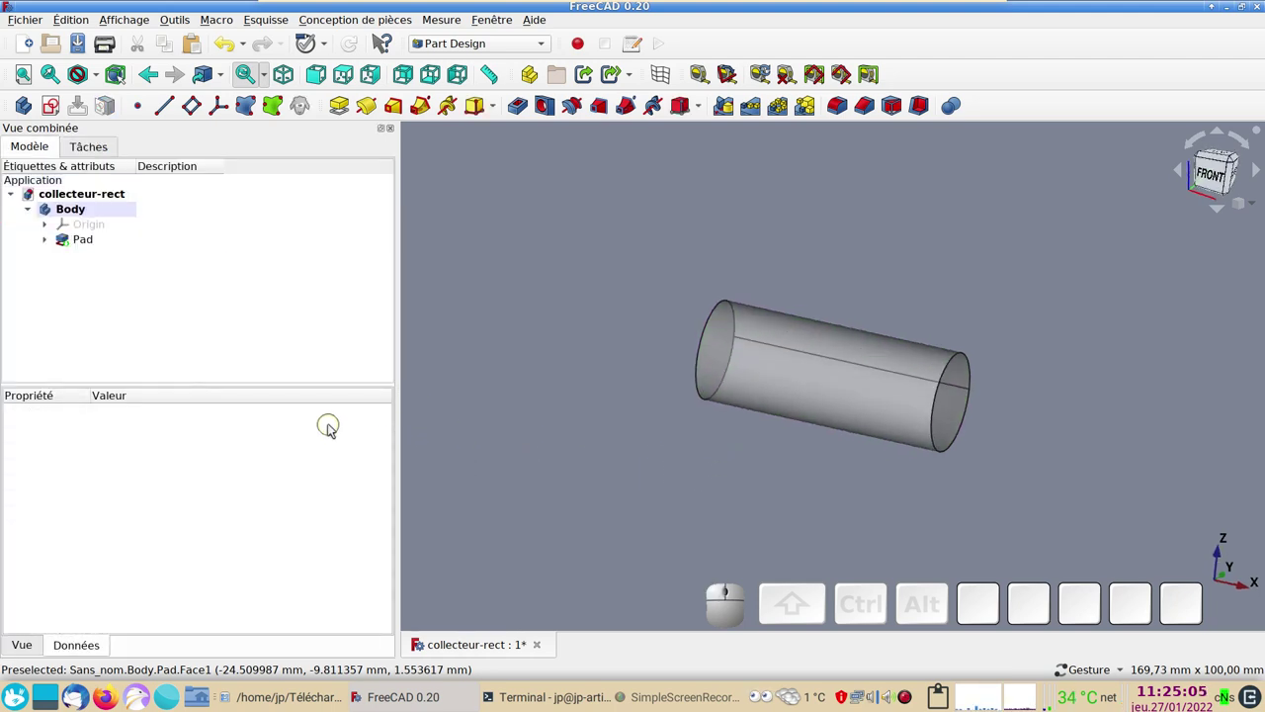
# - View the model from the top and start a new sketch on the XY plane
pyautogui.press('2')
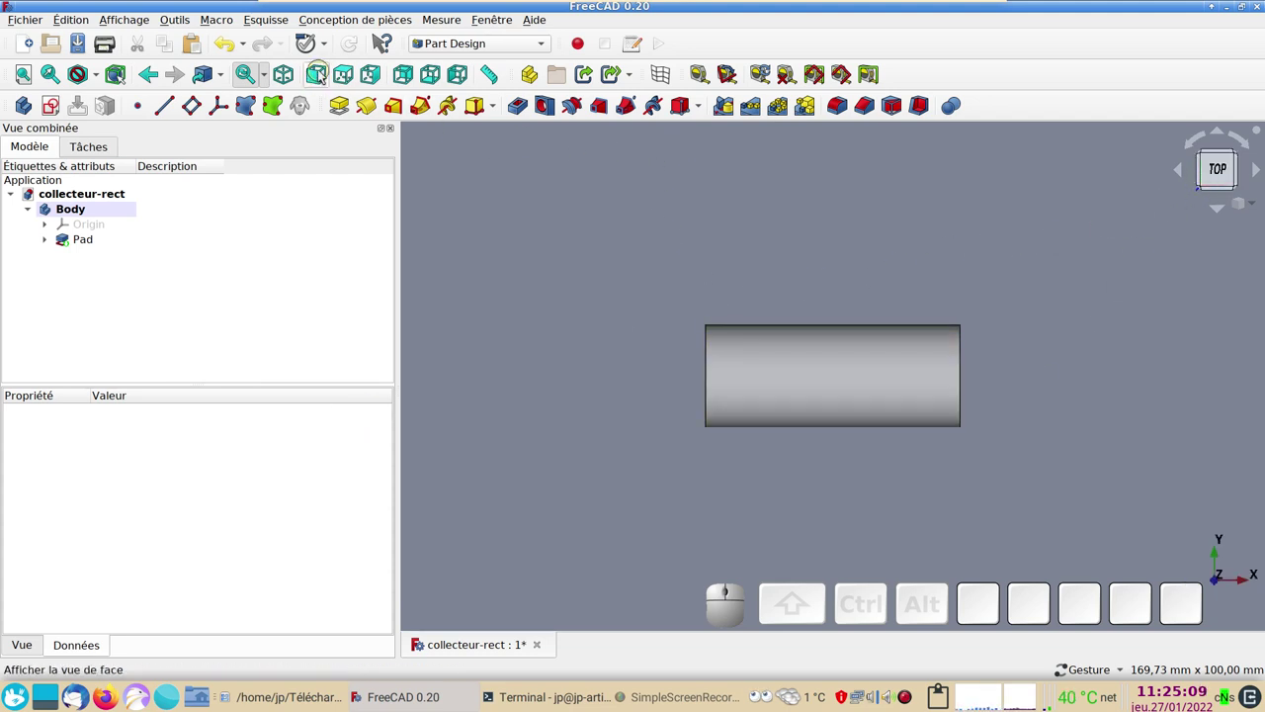
pyautogui.click(352, 74)
pyautogui.click(315, 73)
pyautogui.click(347, 78)
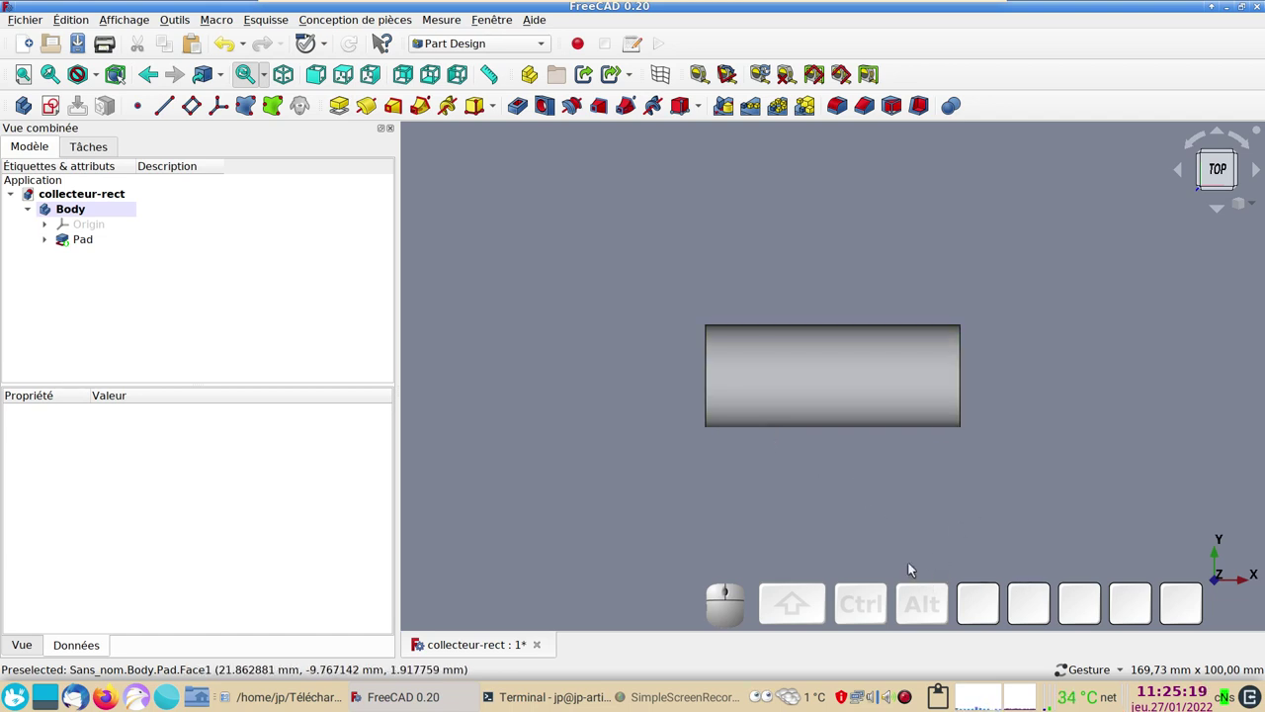
pyautogui.moveTo(674, 479); pyautogui.dragTo(269, 291)
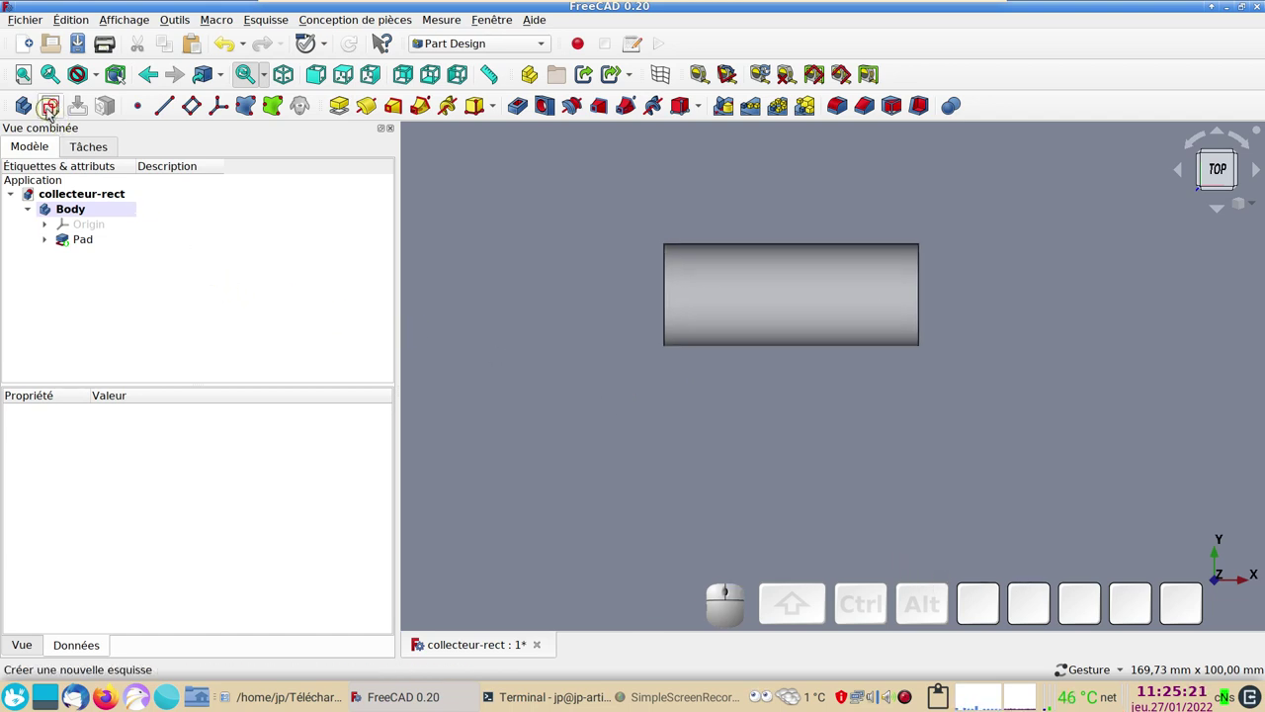
pyautogui.click(53, 114)
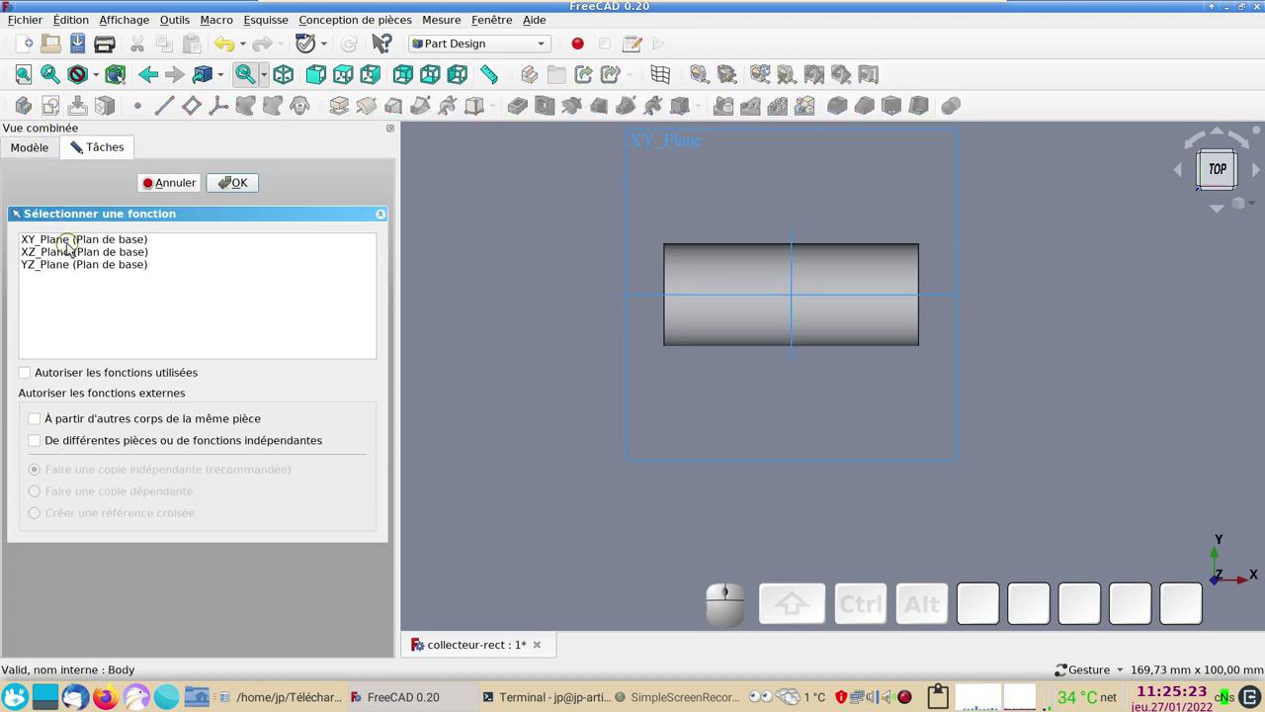
pyautogui.click(72, 247)
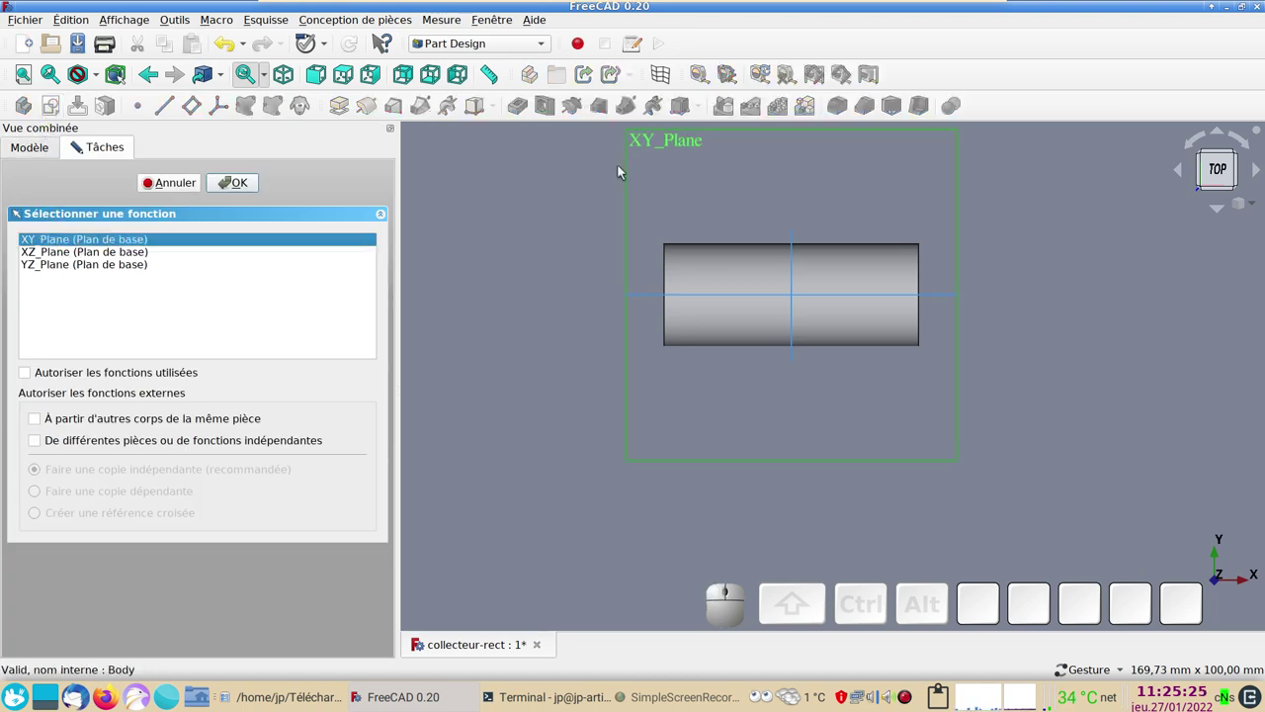
pyautogui.click(245, 183)
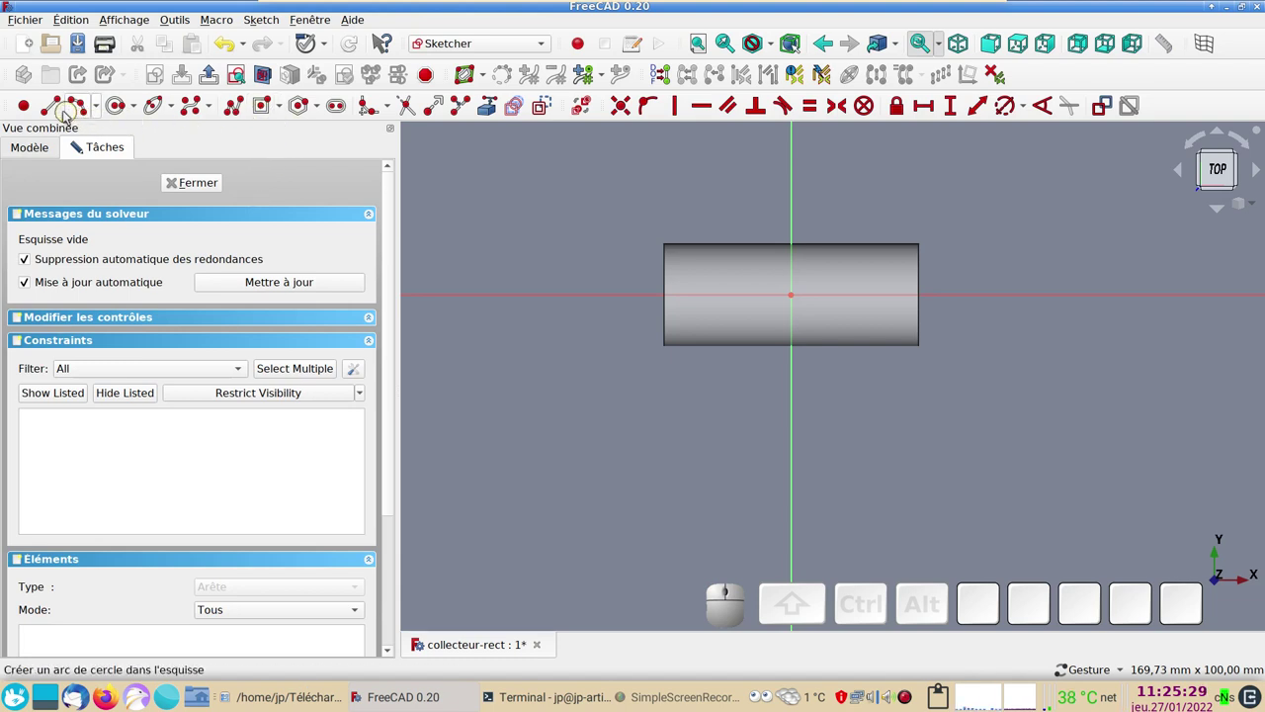
# - Draw an 80 mm horizontal line and a three-sided polyline profile with a 20 mm base
pyautogui.click(62, 113)
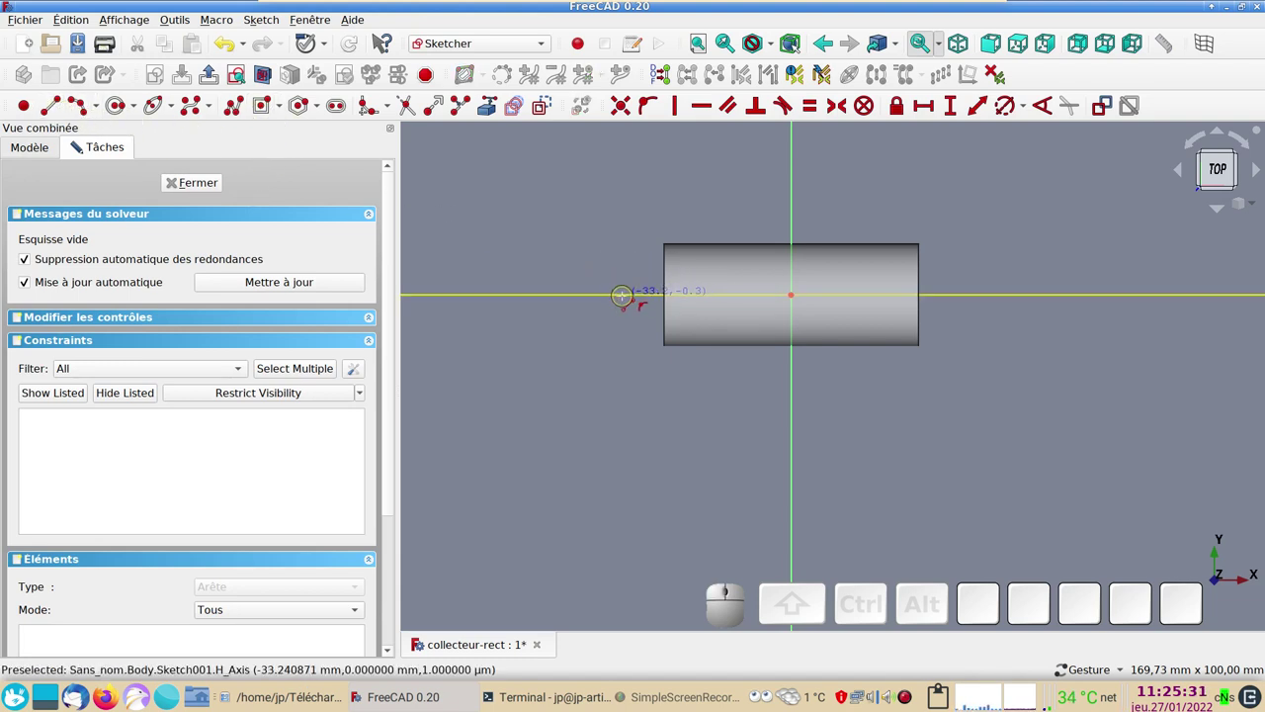
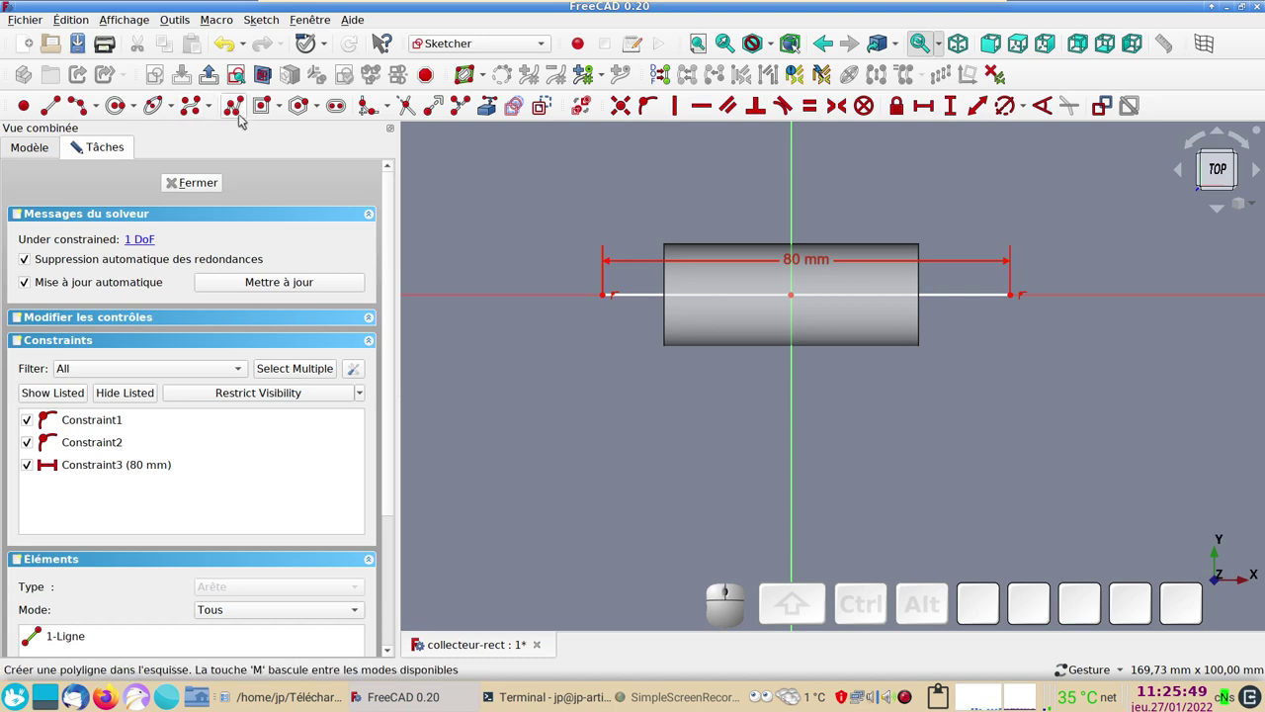
pyautogui.click(244, 117)
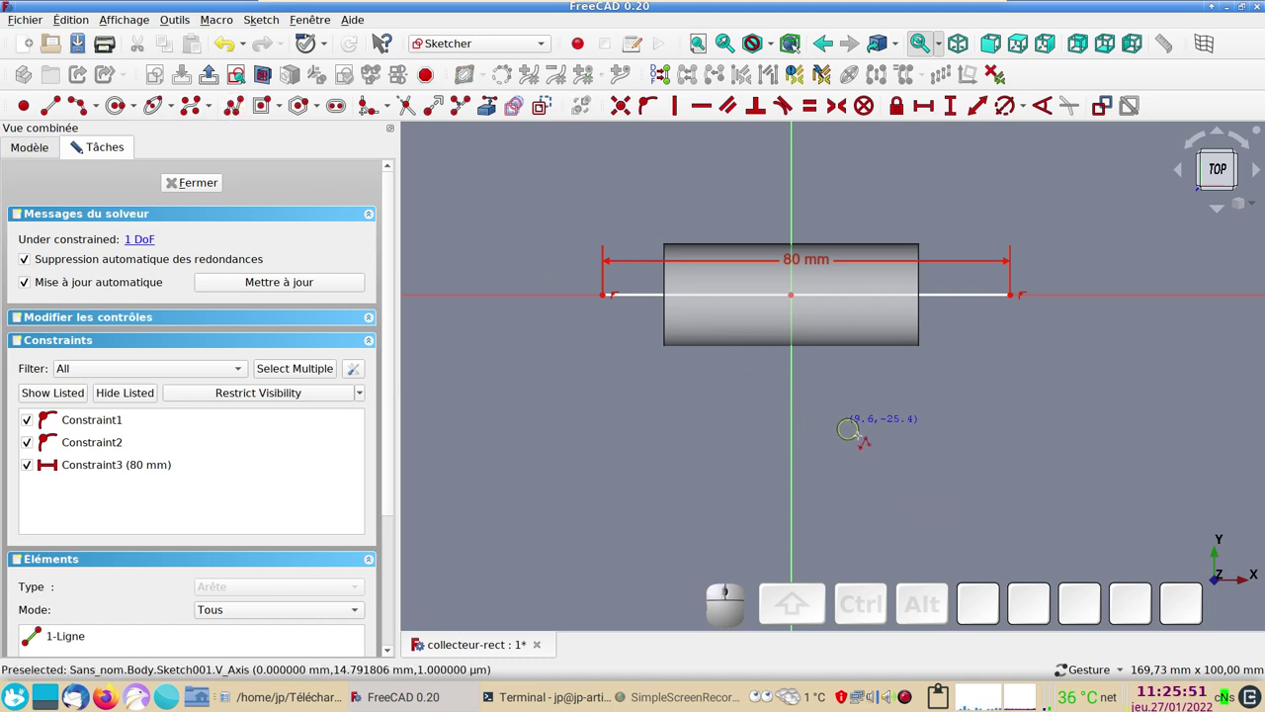
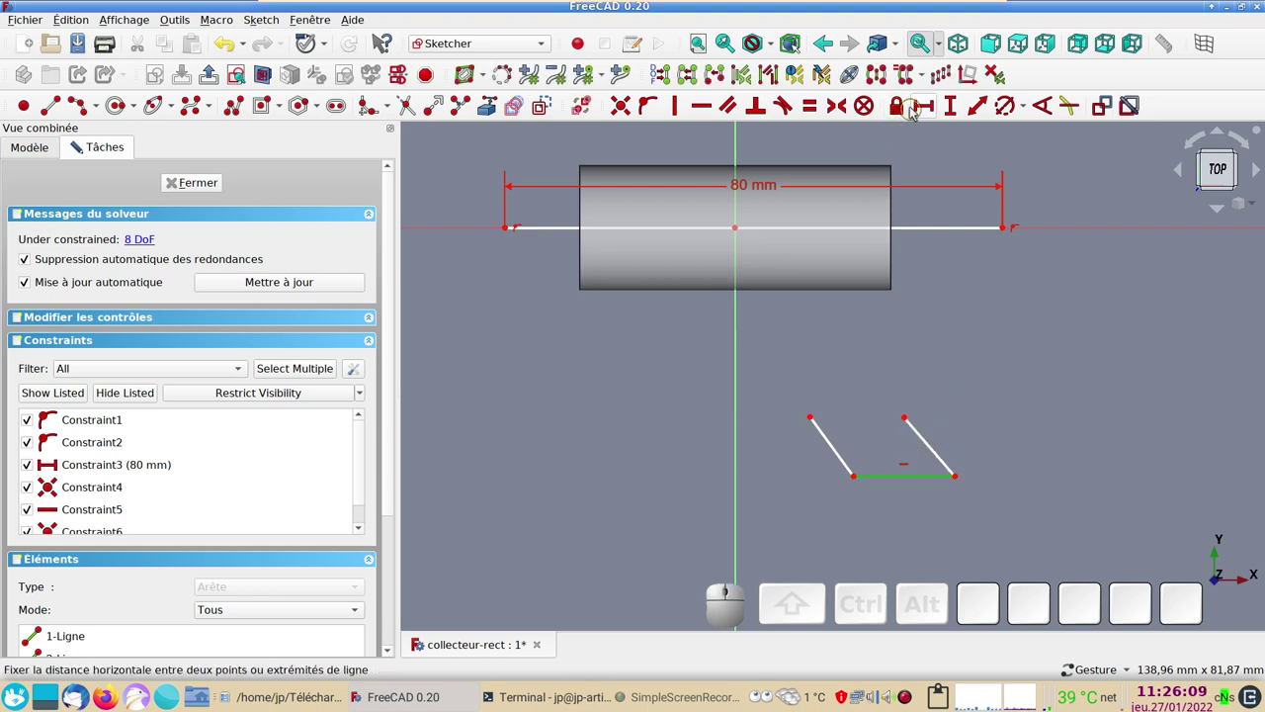
pyautogui.click(922, 106)
pyautogui.press('KP_2')
pyautogui.press('KP_0')
pyautogui.press('KP_Enter')
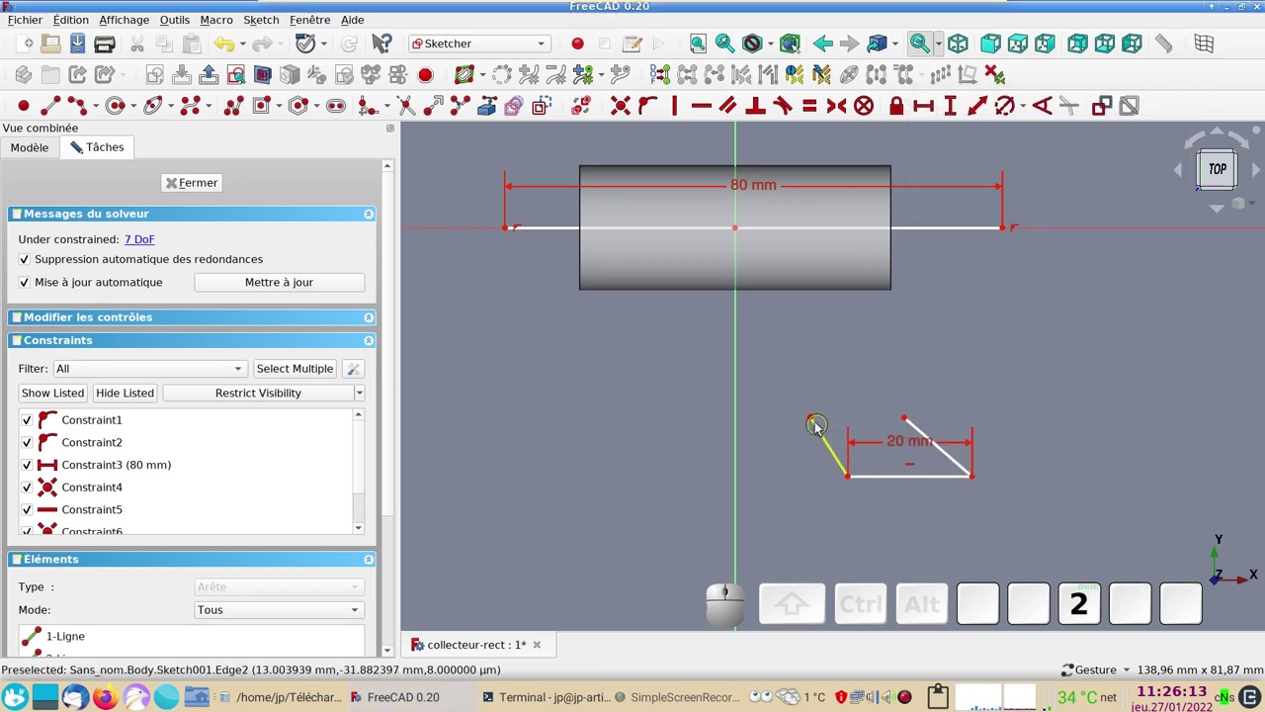
# - Make the profile's two slanted sides equal in length and parallel
pyautogui.click(819, 429)
pyautogui.click(826, 434)
pyautogui.click(925, 429)
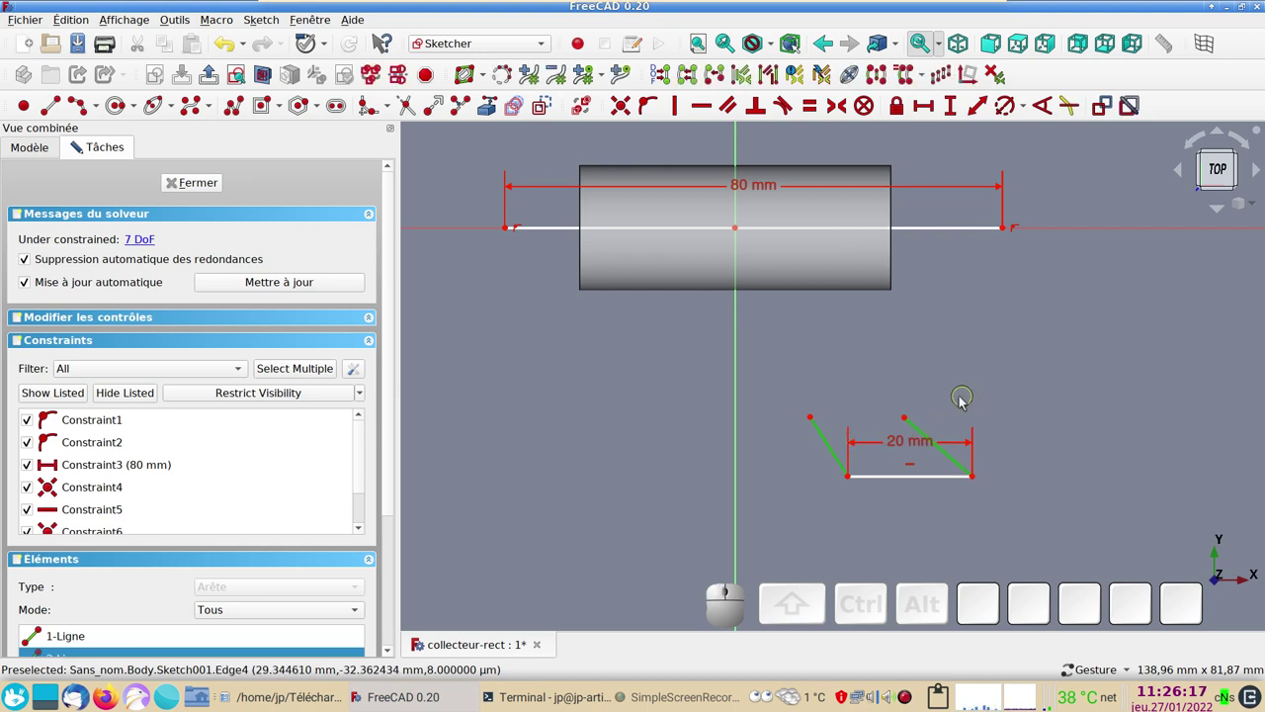
pyautogui.press('e')
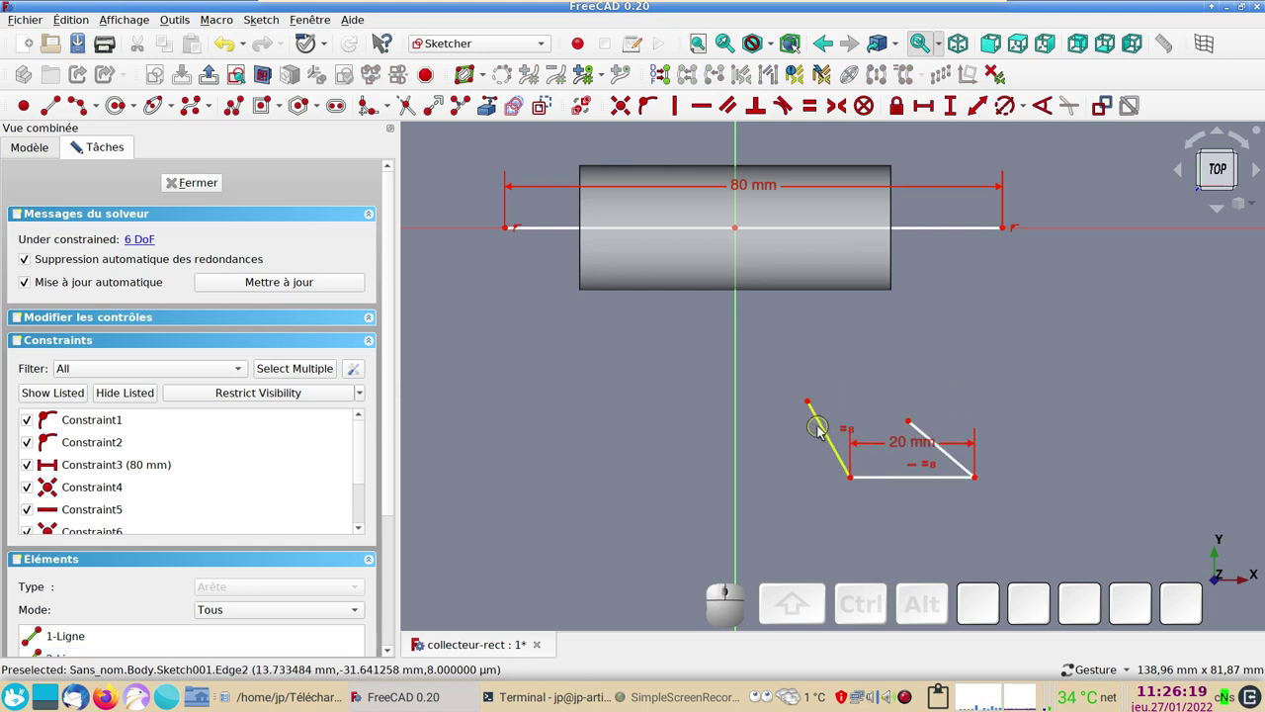
pyautogui.click(828, 428)
pyautogui.click(926, 431)
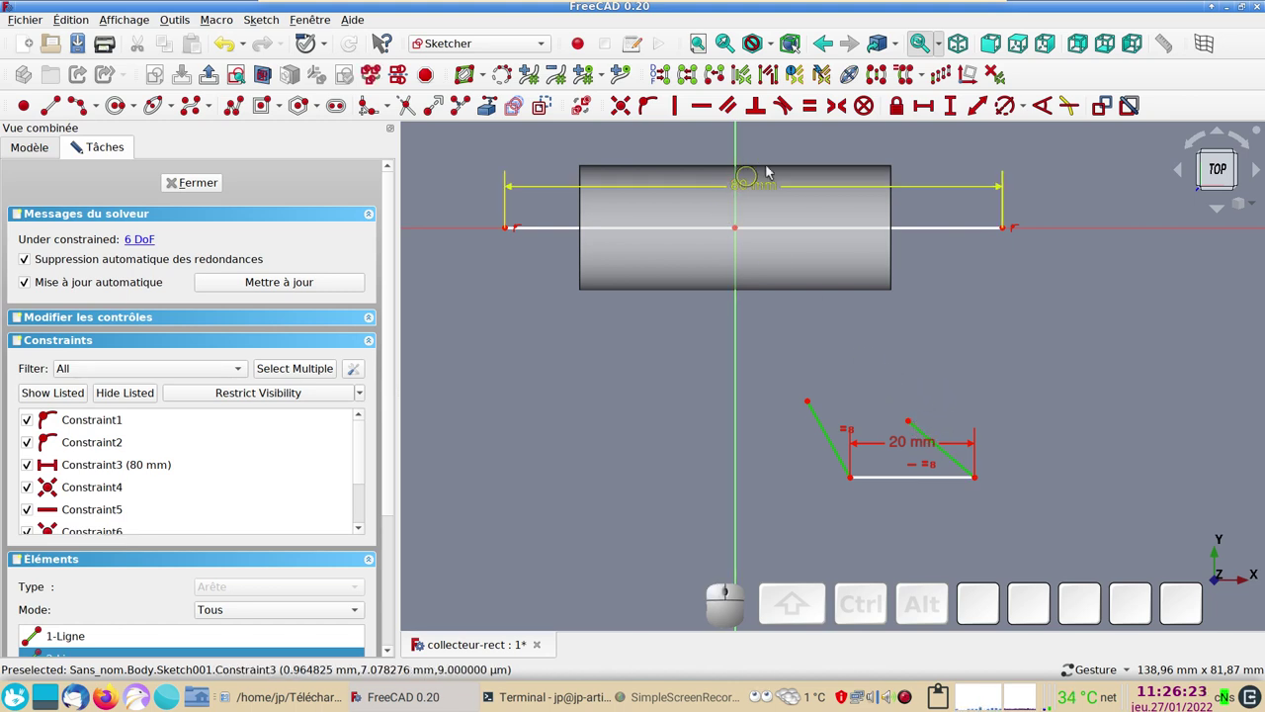
pyautogui.press('p')
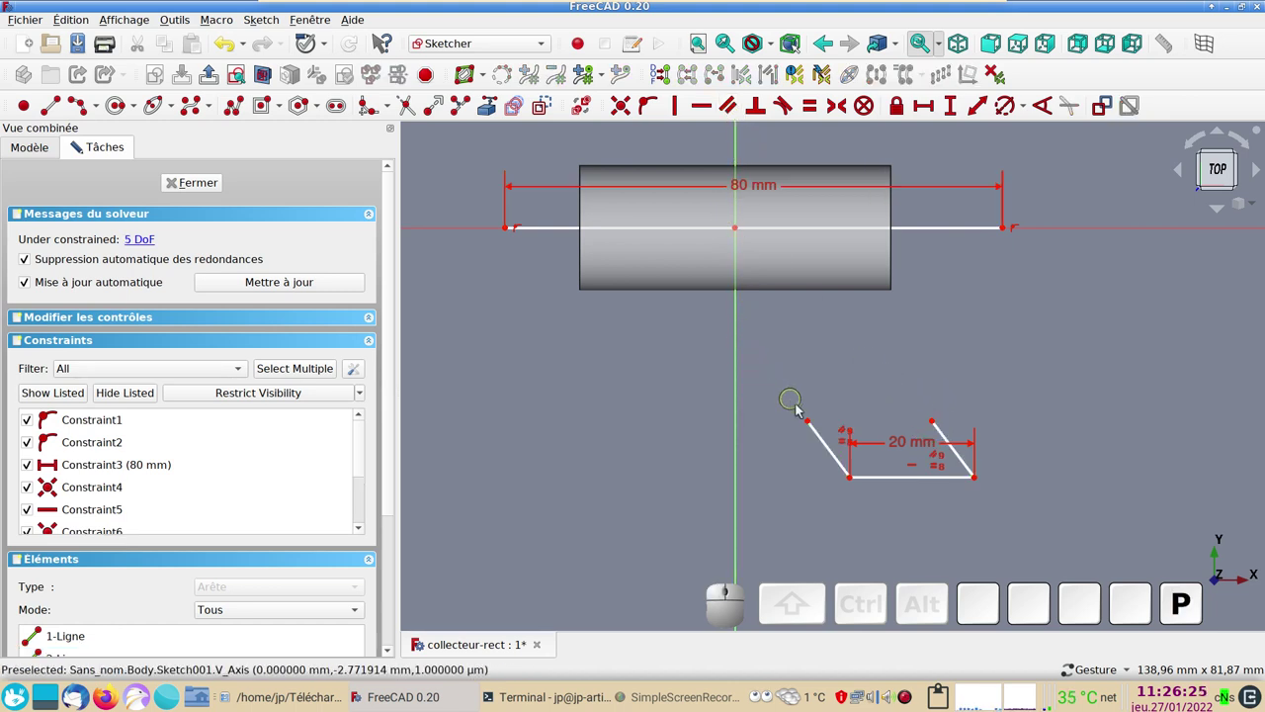
pyautogui.click(813, 421)
pyautogui.click(956, 384)
pyautogui.click(939, 423)
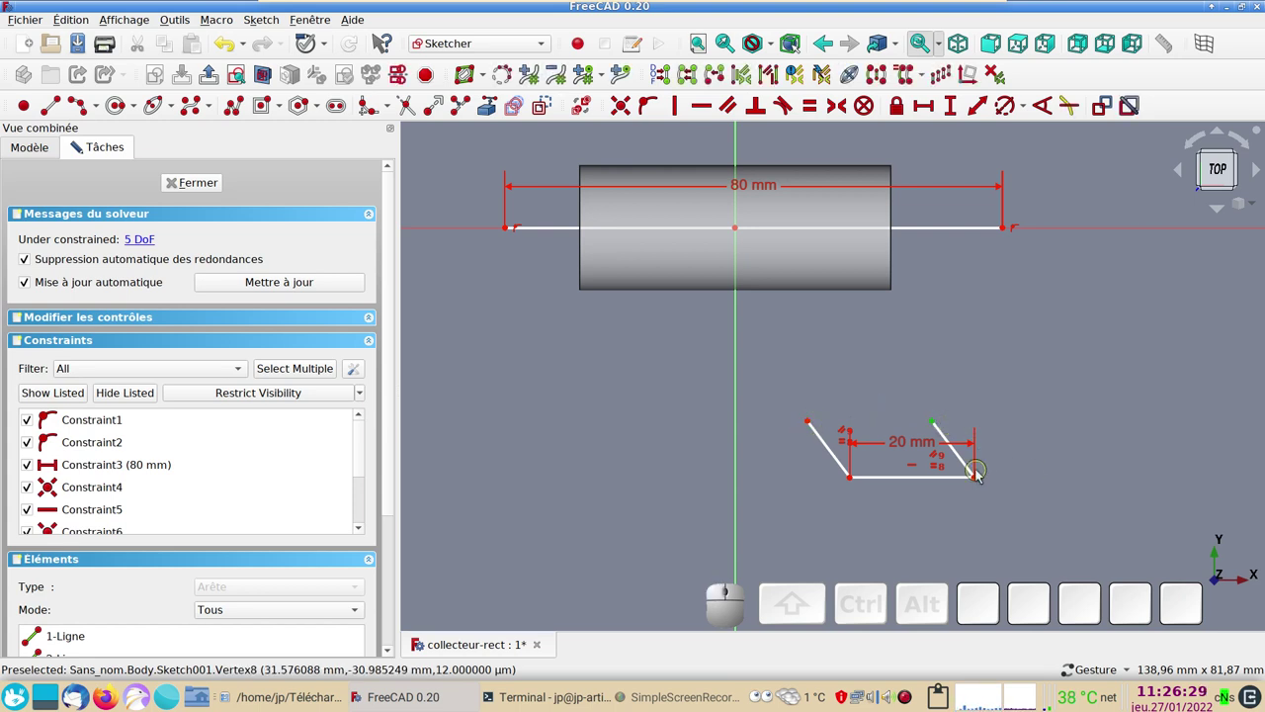
pyautogui.click(981, 482)
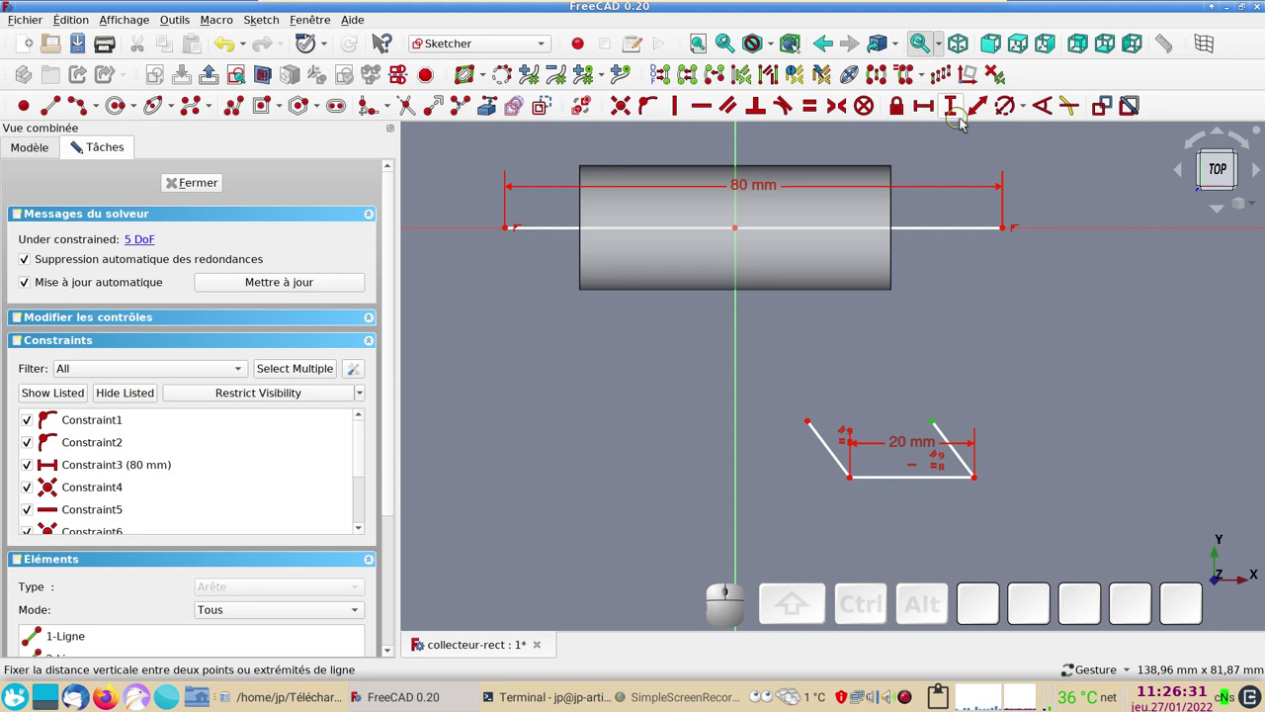
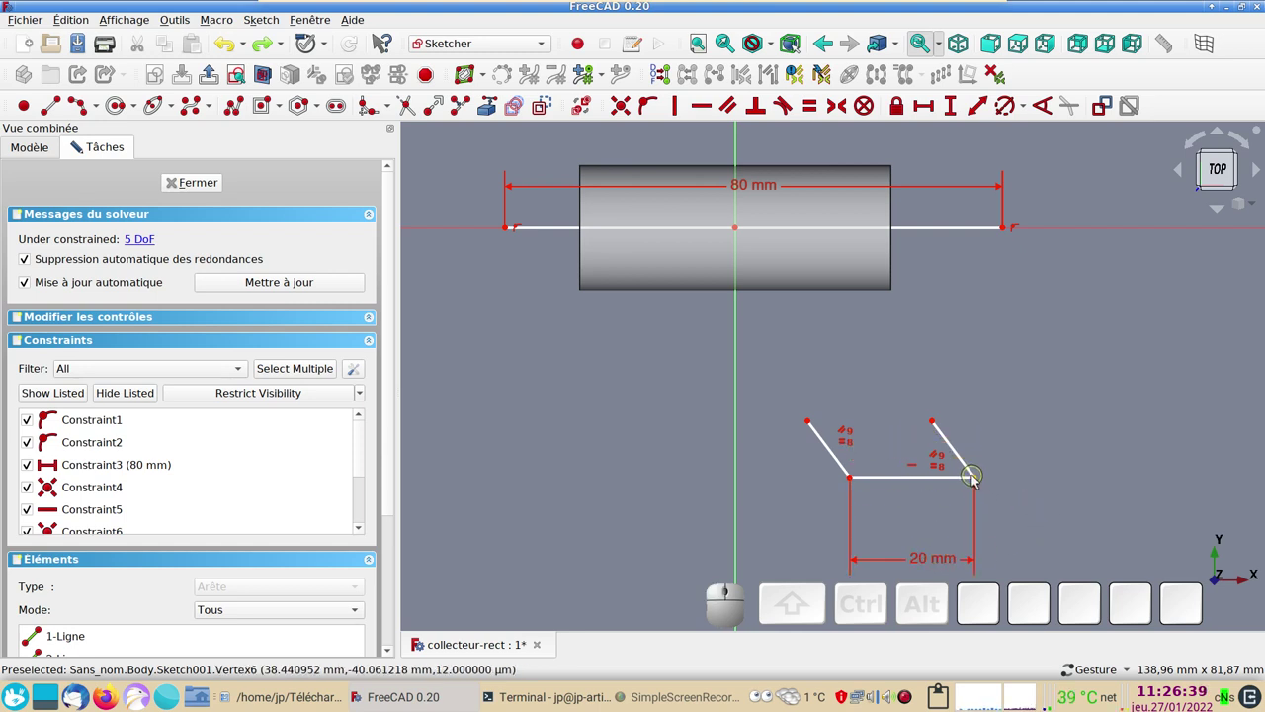
# - Set the profile height to 10 mm and move the dimension beside it
pyautogui.click(981, 483)
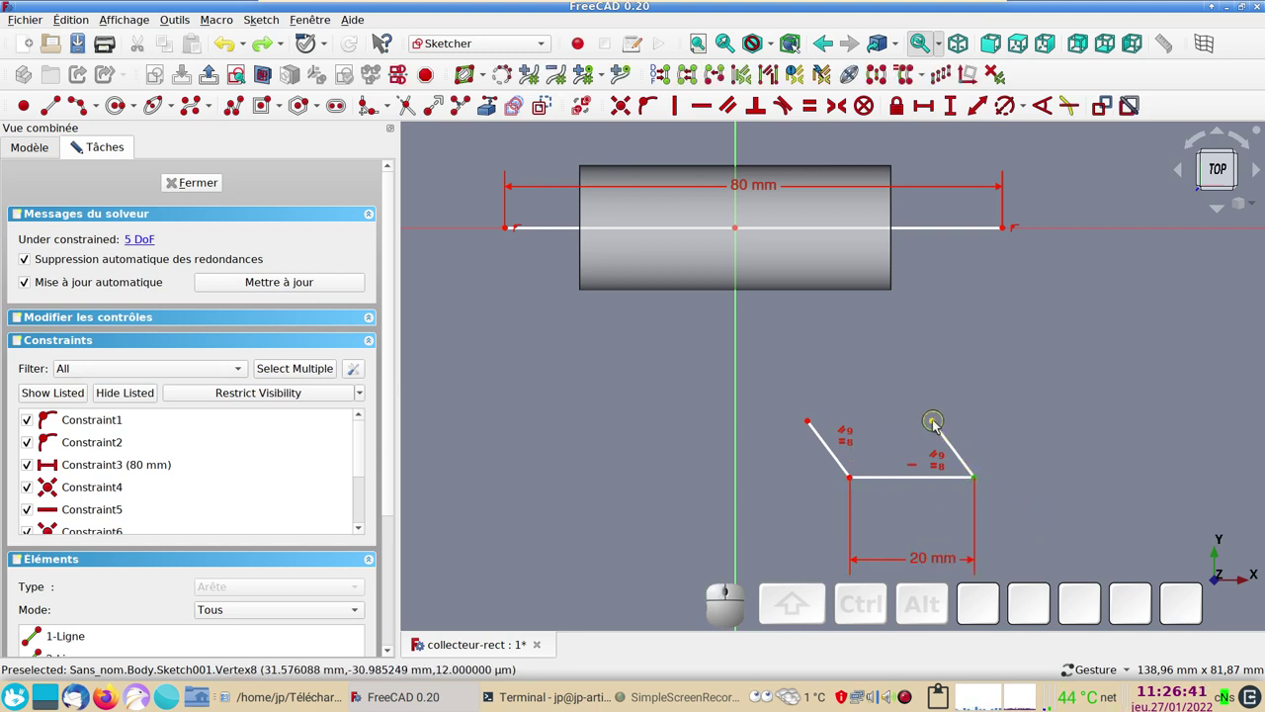
pyautogui.click(938, 422)
pyautogui.click(953, 110)
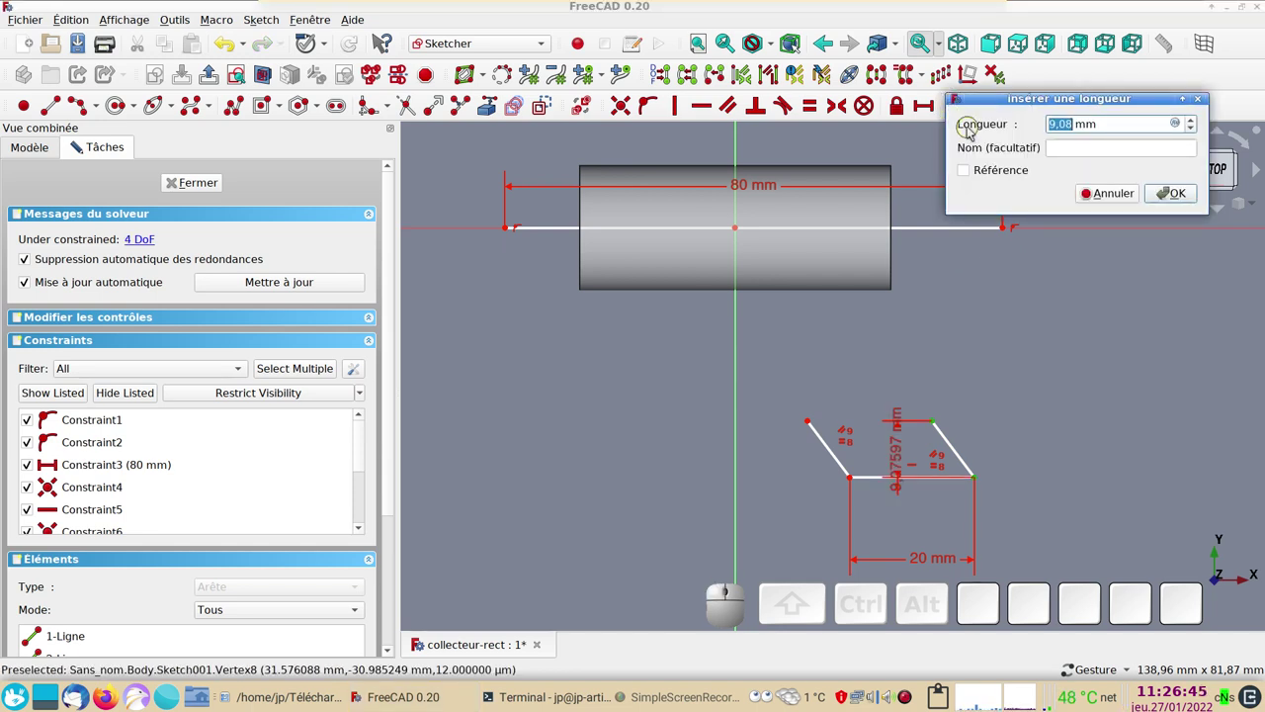
pyautogui.press('KP_1')
pyautogui.press('KP_0')
pyautogui.press('KP_Enter')
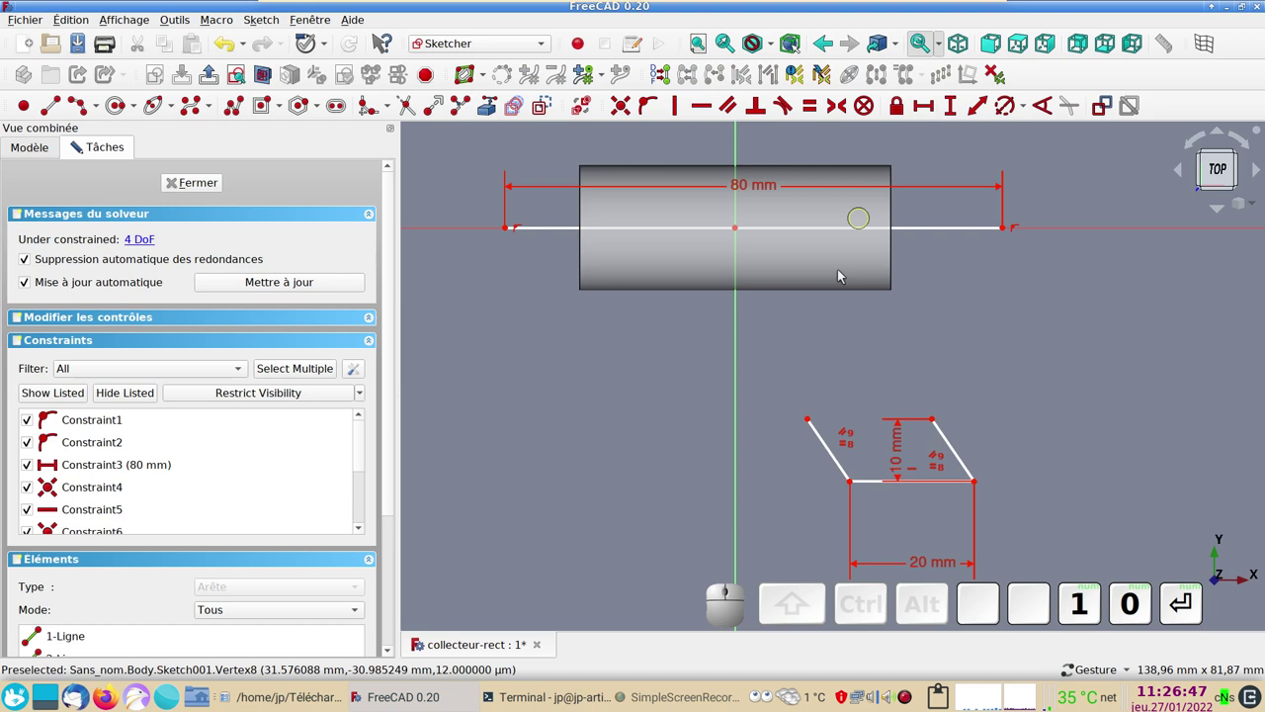
pyautogui.moveTo(902, 459); pyautogui.dragTo(933, 303)
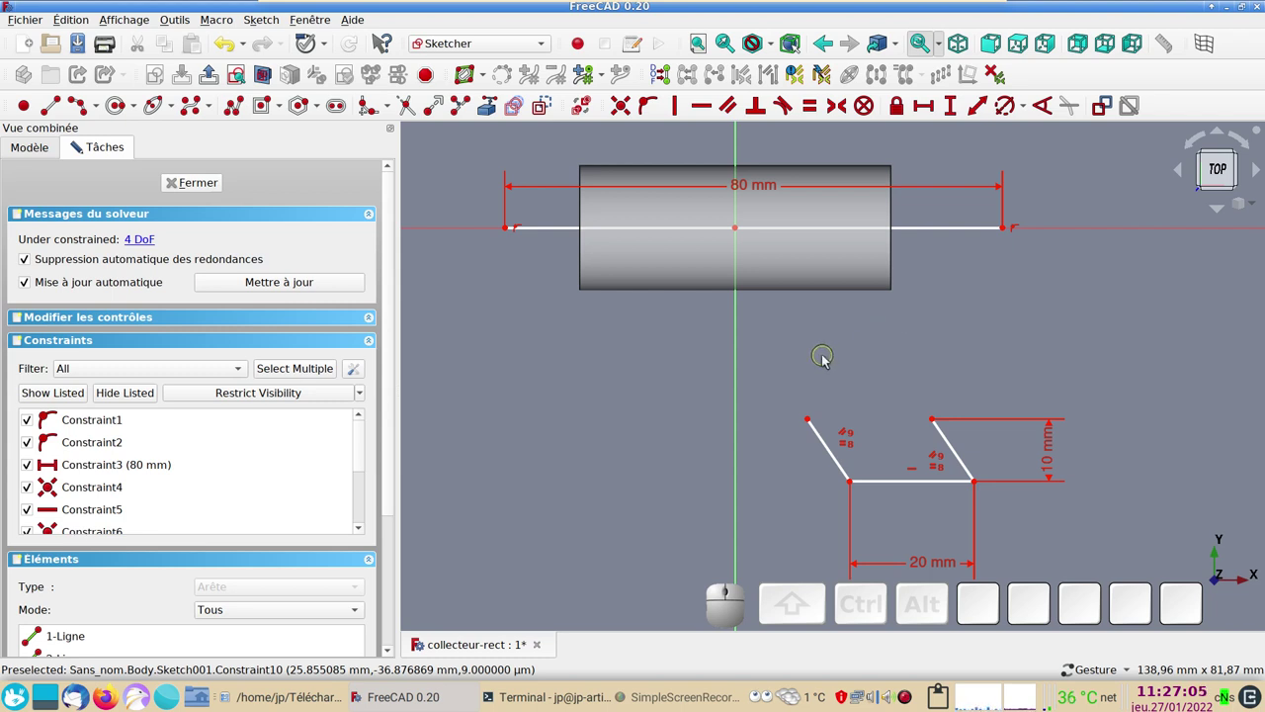
# - Place the profile's base 50 mm vertically below the horizontal line
pyautogui.click(980, 482)
pyautogui.click(1041, 228)
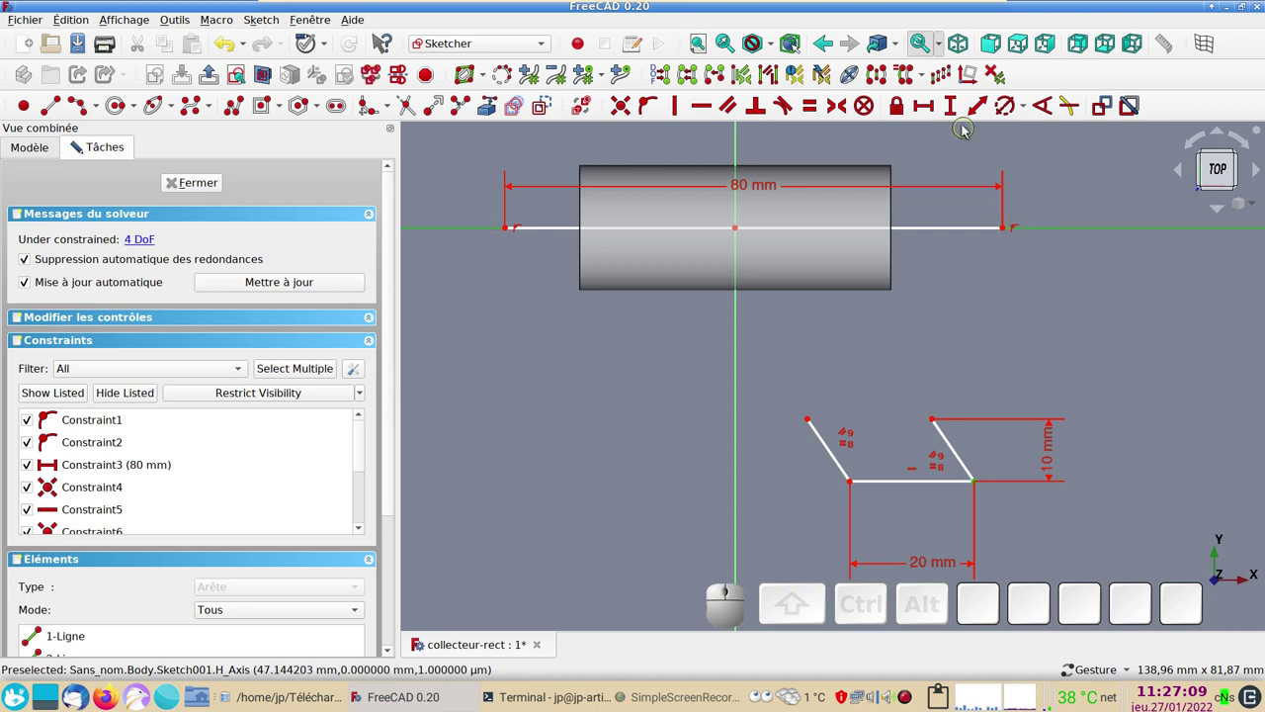
pyautogui.click(956, 111)
pyautogui.press('KP_5')
pyautogui.press('KP_0')
pyautogui.press('KP_Enter')
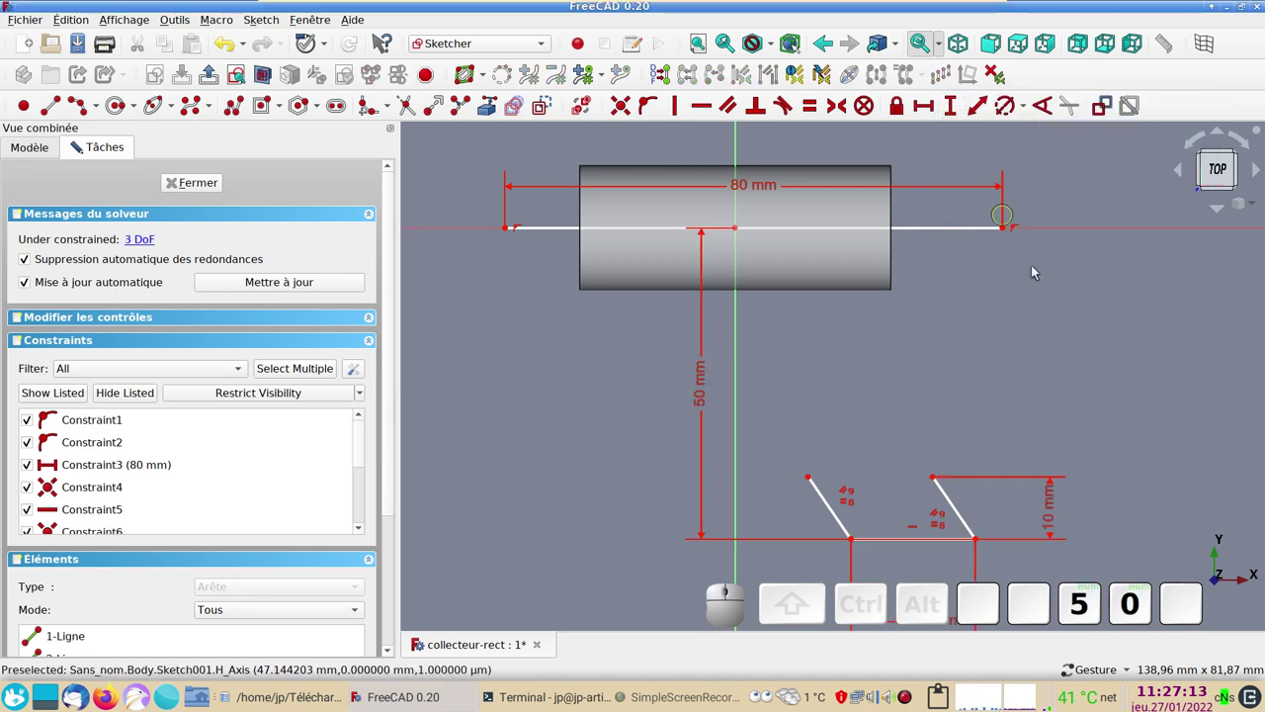
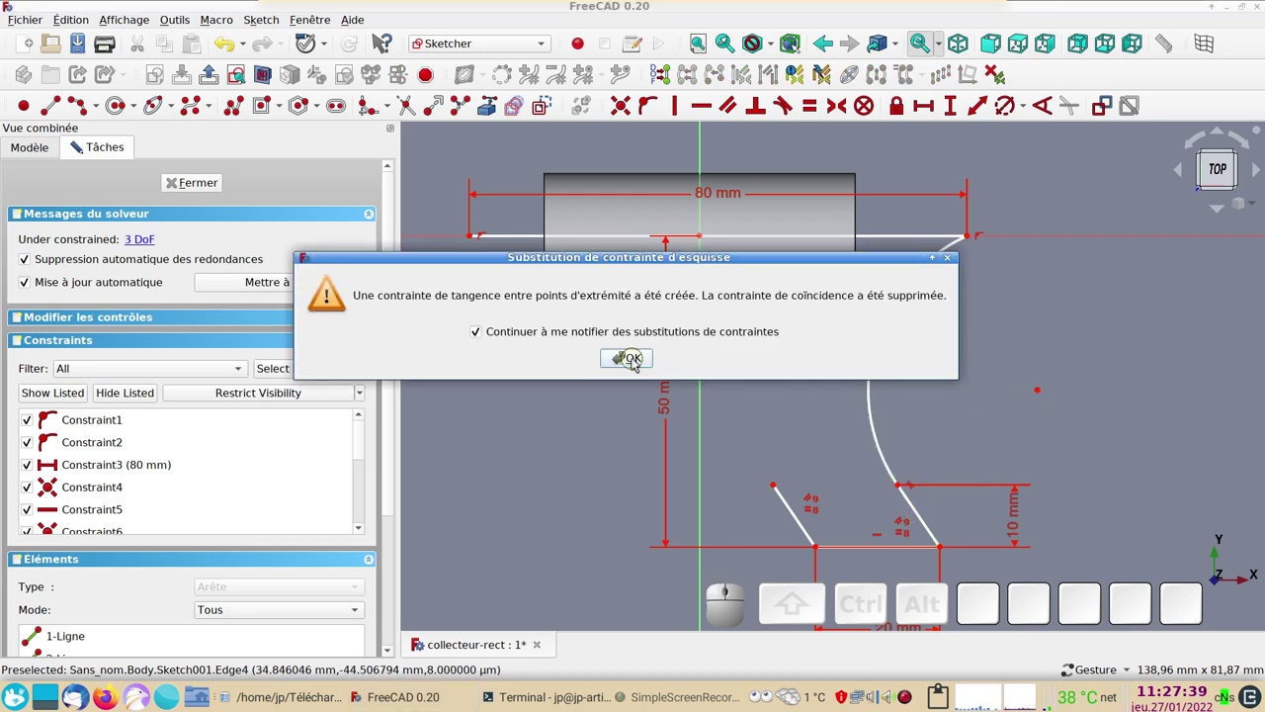
# - Draw a left-side arc from the top-left corner, tangent to the slanted line, and reshape the right arc
pyautogui.click(638, 363)
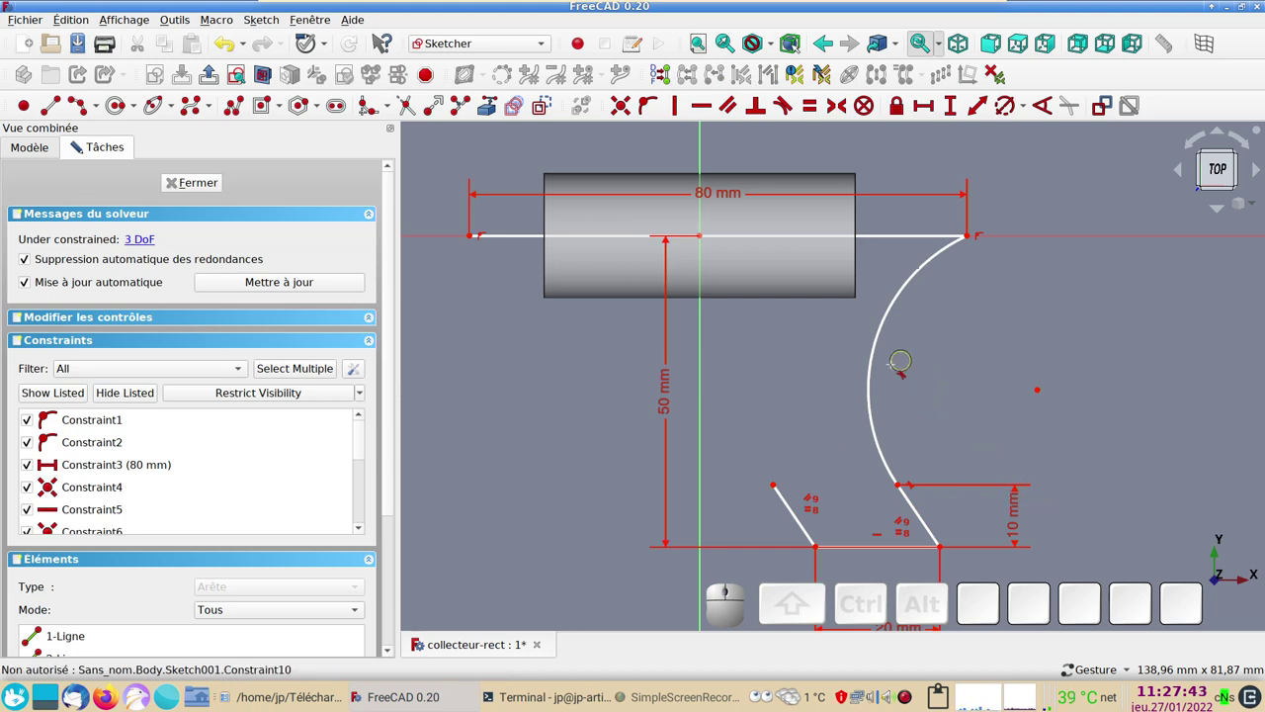
pyautogui.click(84, 108)
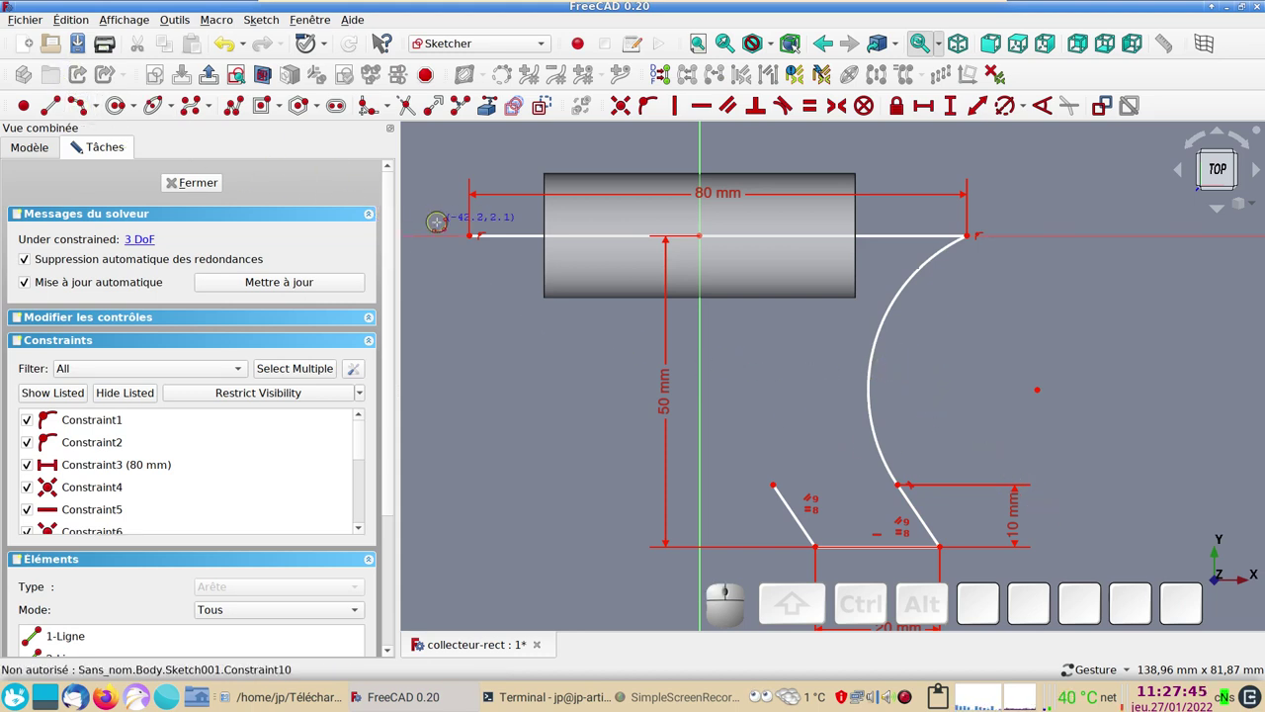
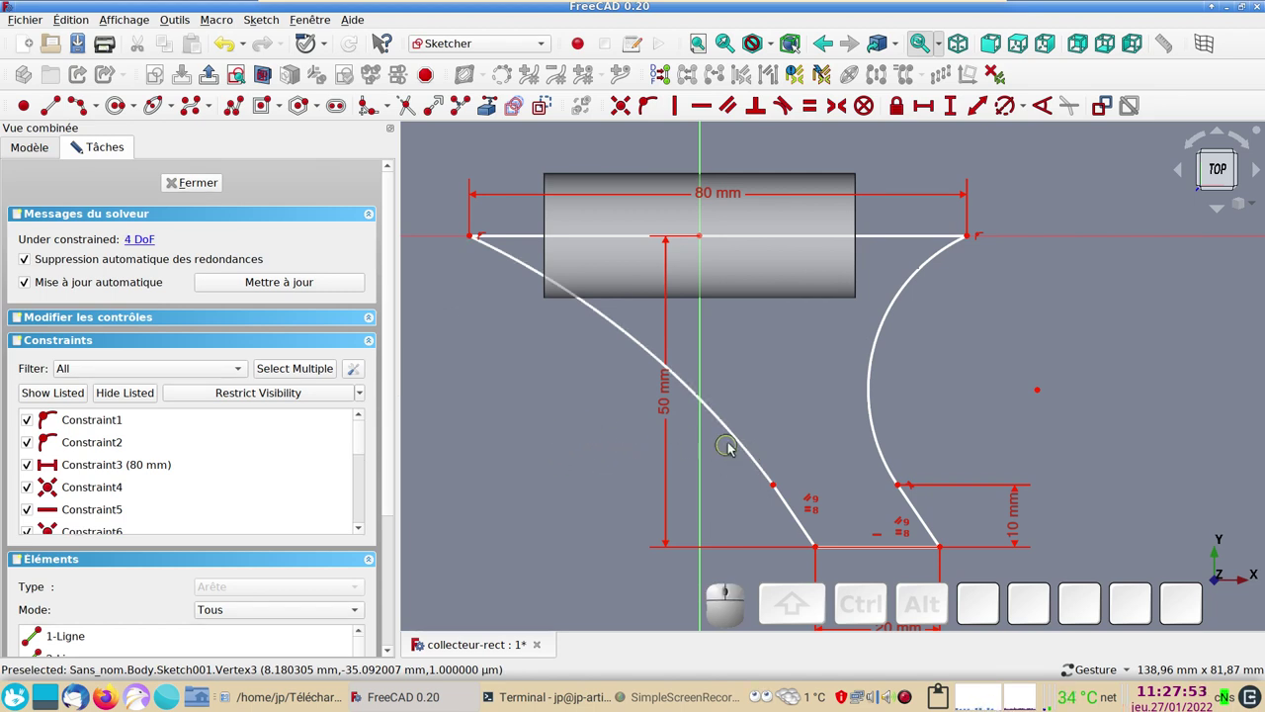
pyautogui.click(738, 448)
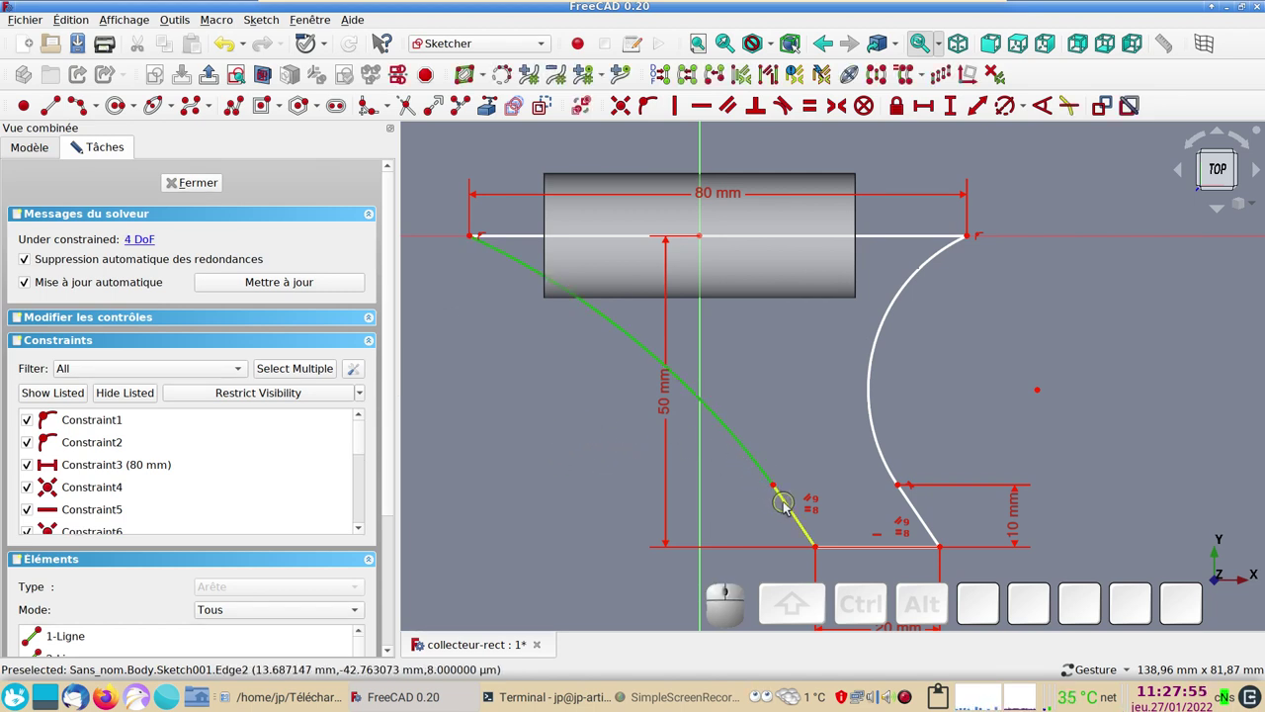
pyautogui.click(790, 513)
pyautogui.press('t')
pyautogui.click(638, 362)
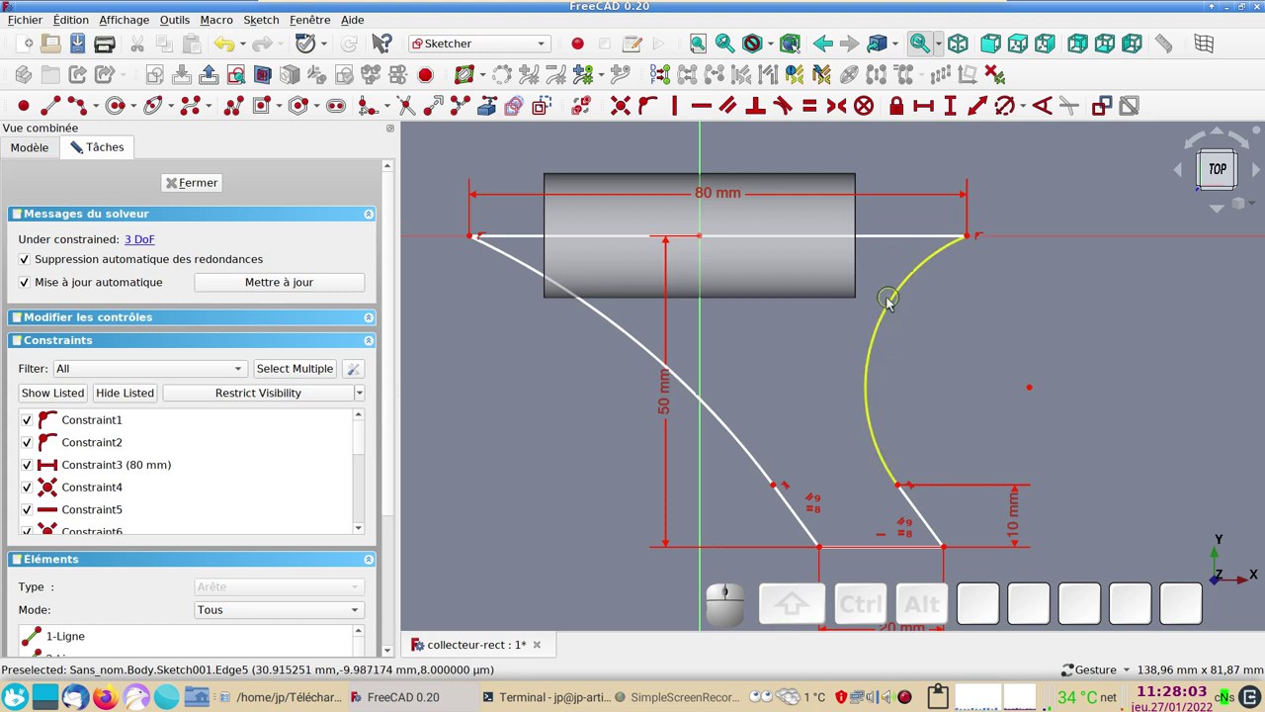
pyautogui.moveTo(896, 304); pyautogui.dragTo(712, 211)
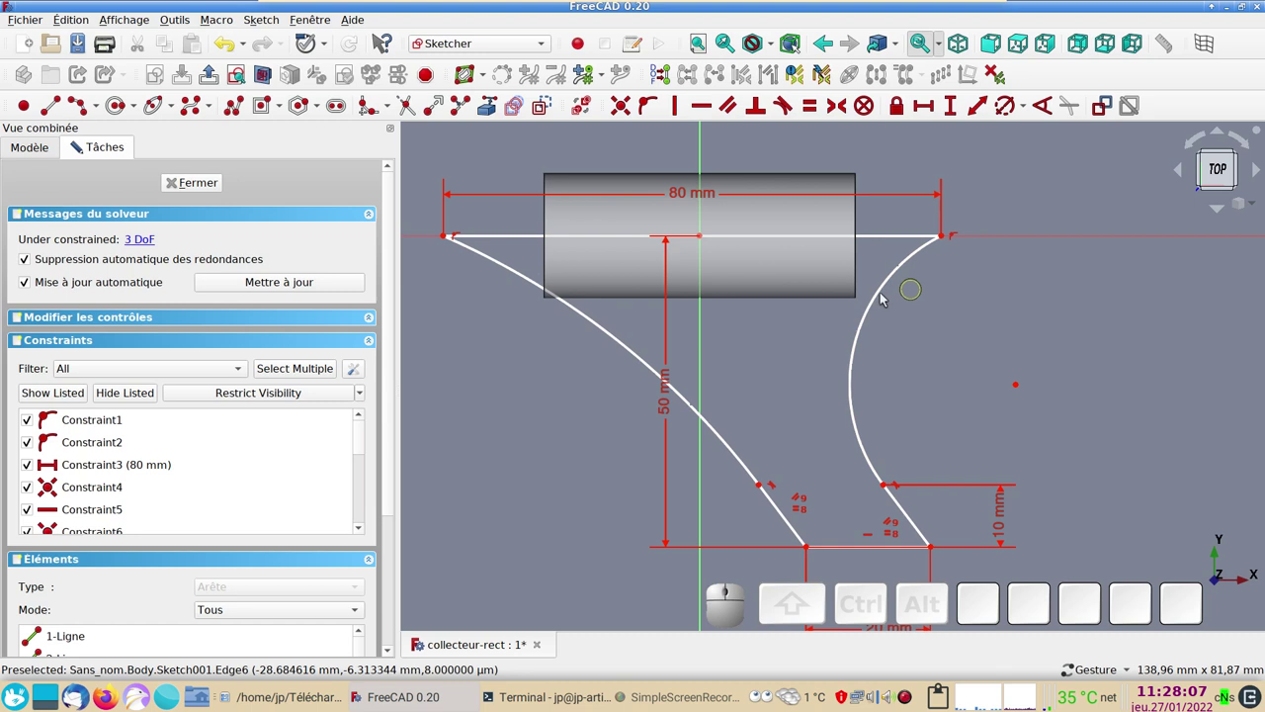
# - Reduce the top line width from 80 to 70, then to 60 mm, and shift the profile left
pyautogui.click(683, 193)
pyautogui.press('KP_7')
pyautogui.press('KP_0')
pyautogui.press('KP_Enter')
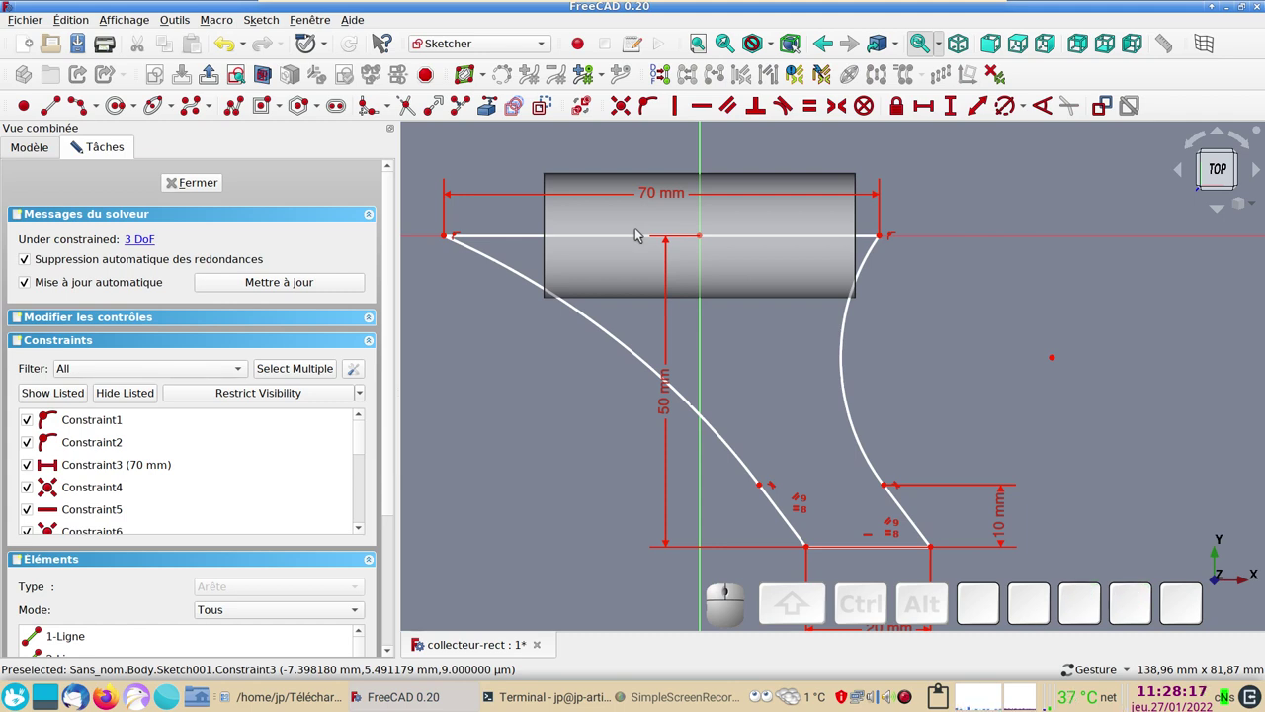
pyautogui.click(668, 199)
pyautogui.press('KP_6')
pyautogui.press('KP_0')
pyautogui.press('KP_Enter')
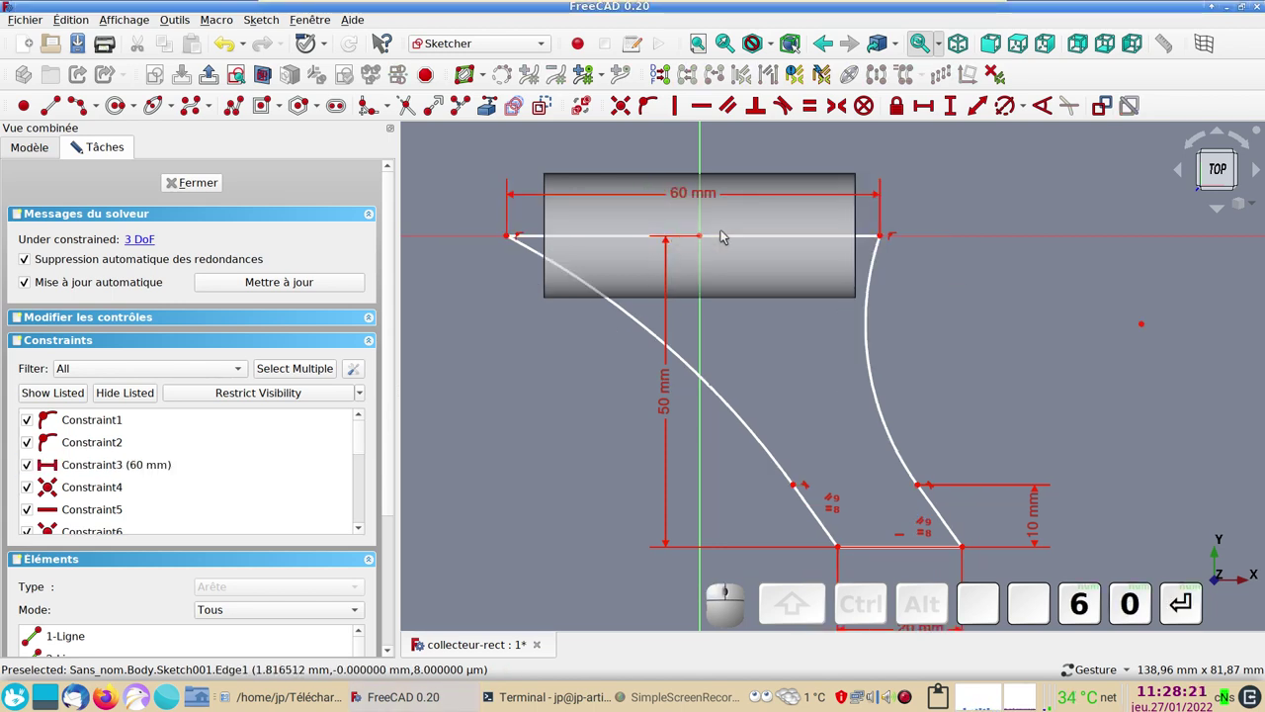
pyautogui.moveTo(729, 240); pyautogui.dragTo(564, 283)
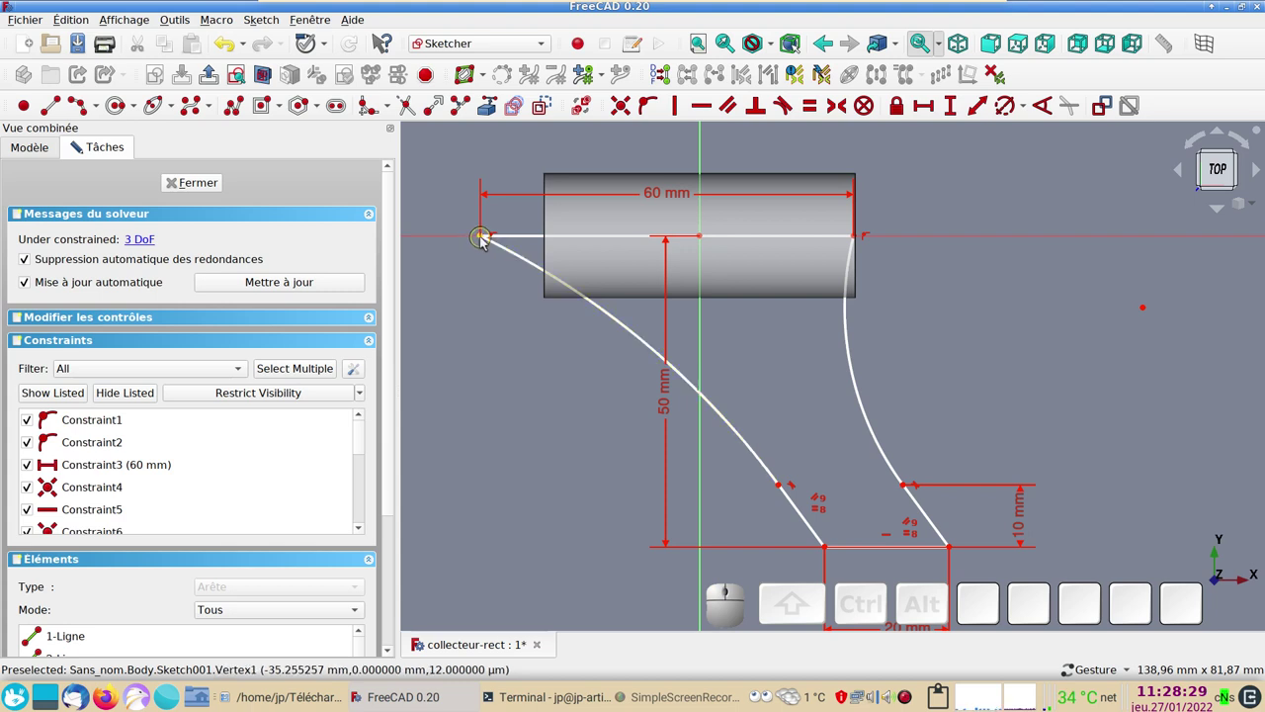
# - Add a 55 mm horizontal distance from the top-left endpoint to the origin, then undo it
pyautogui.click(485, 239)
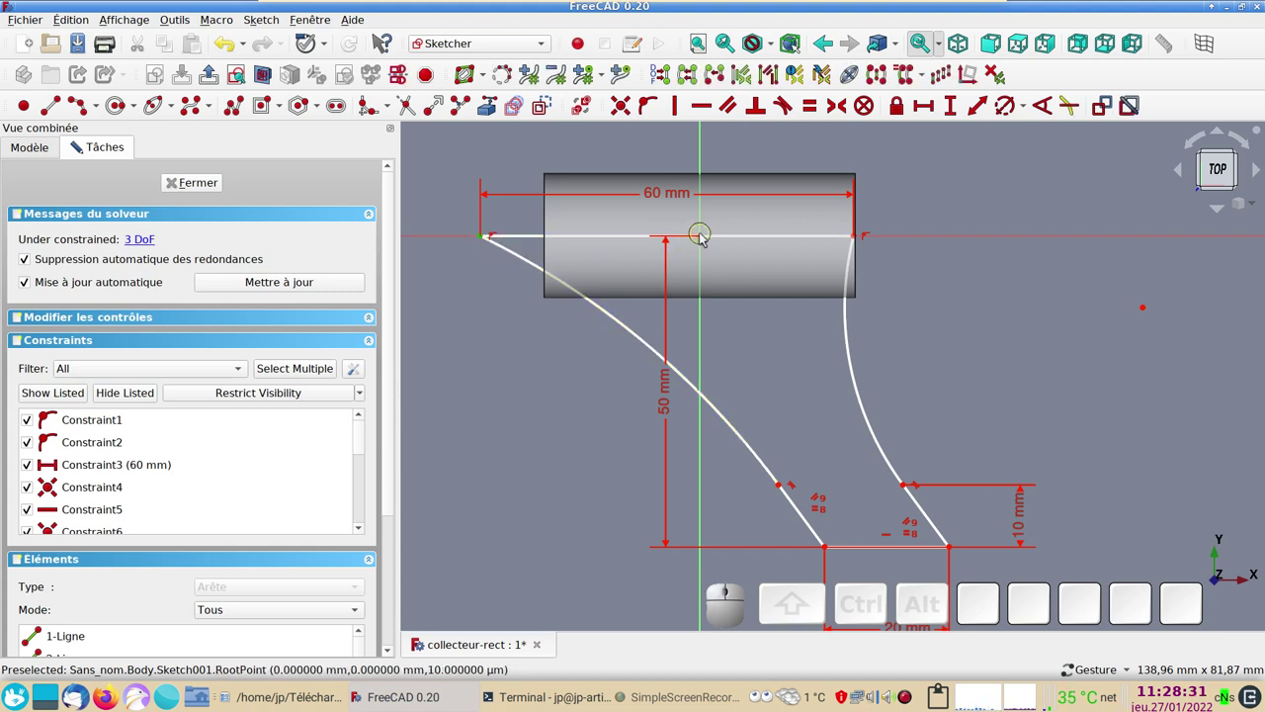
pyautogui.click(705, 235)
pyautogui.click(925, 105)
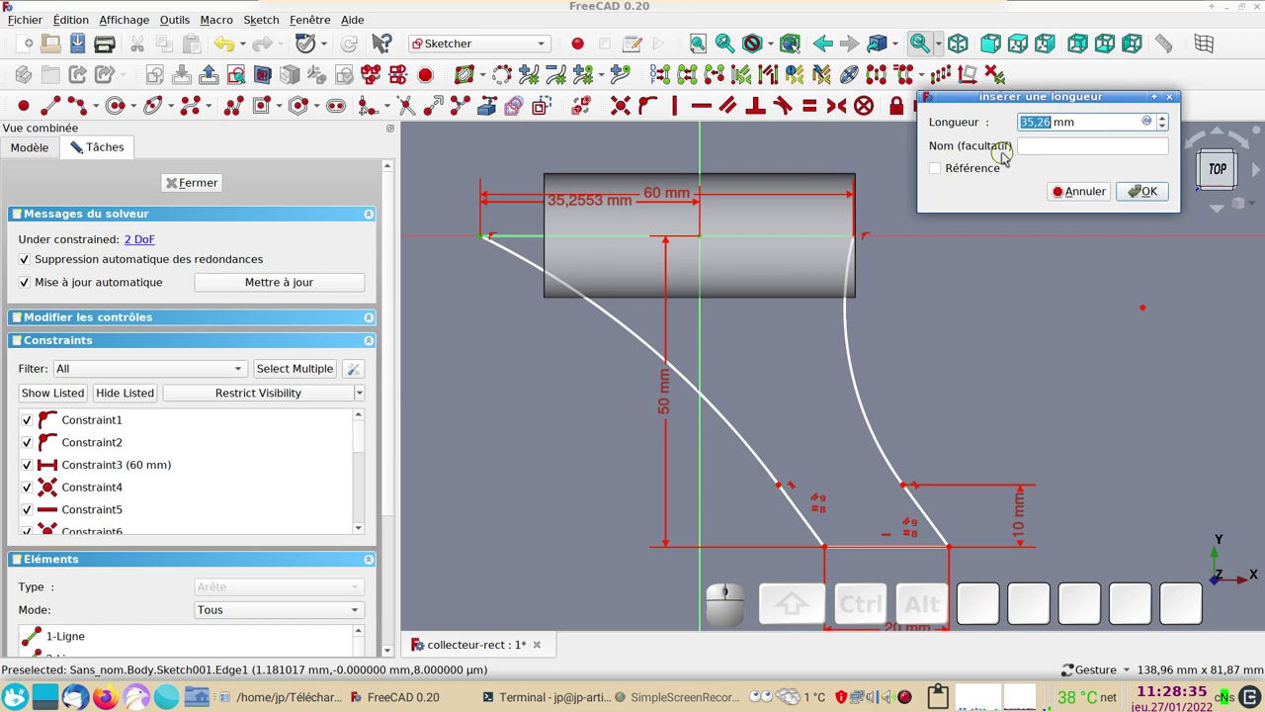
pyautogui.press('KP_5')
pyautogui.press('KP_5')
pyautogui.press('Return')
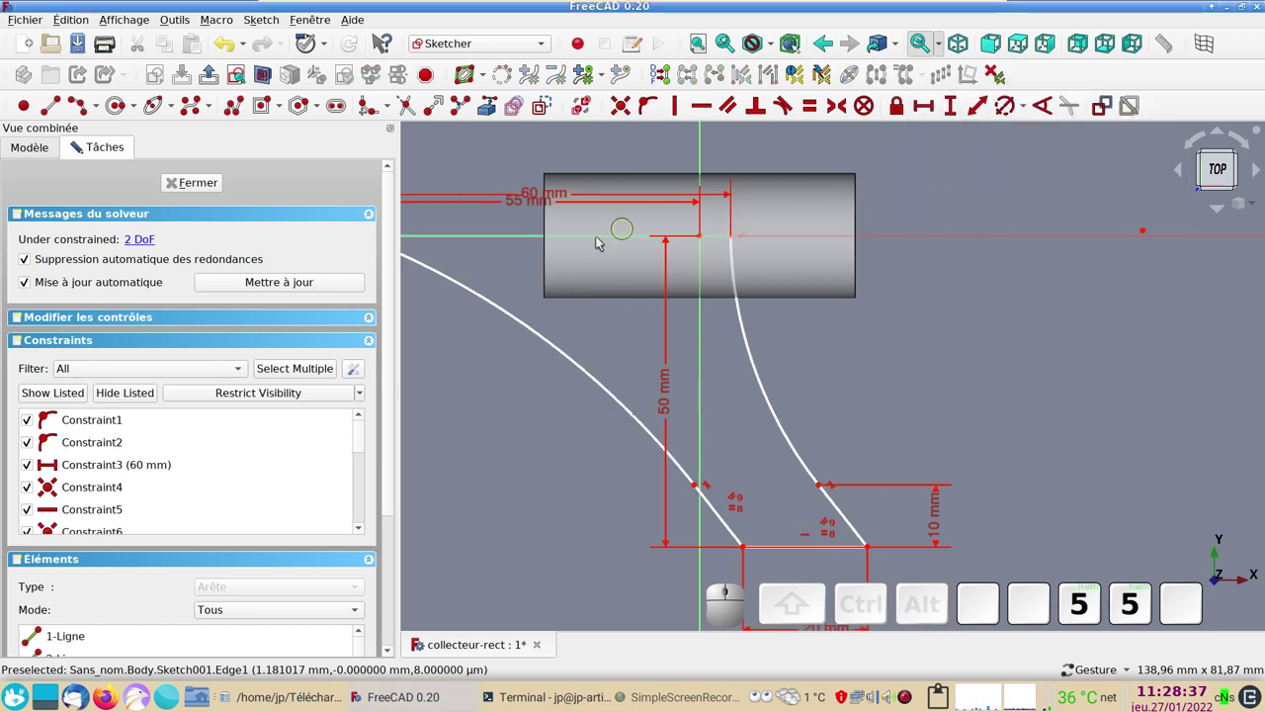
pyautogui.scroll(-3)
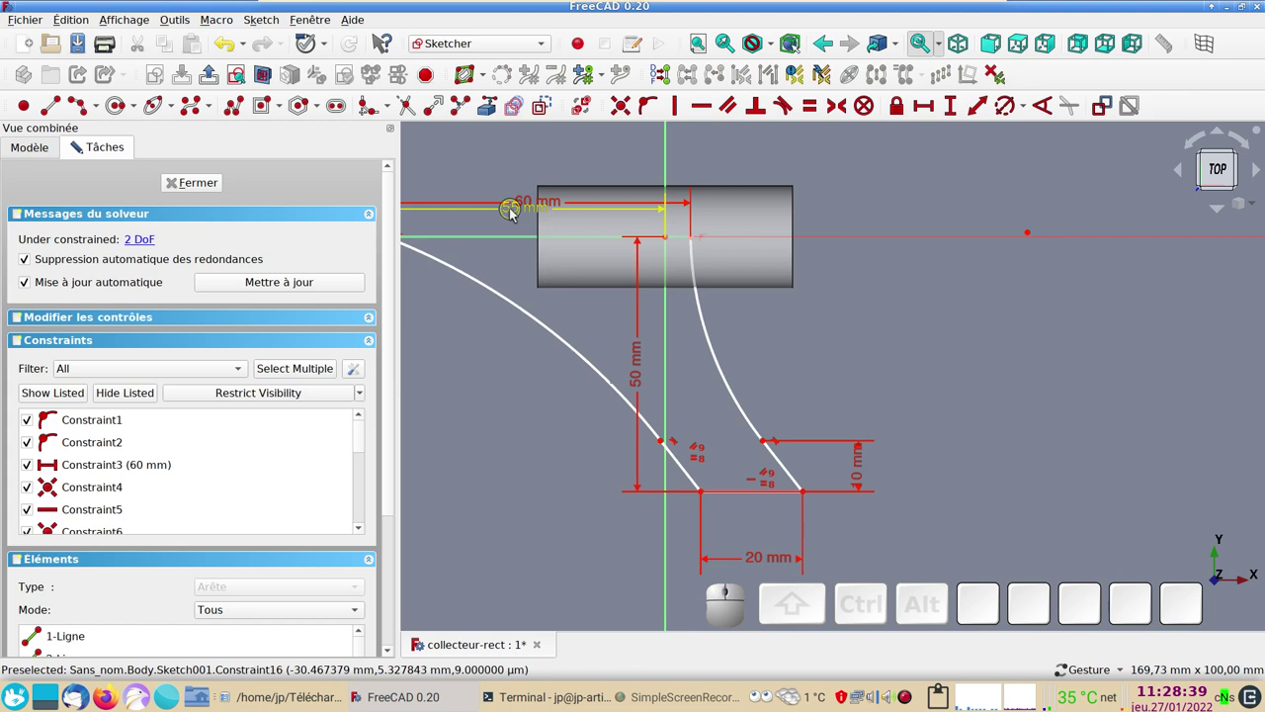
pyautogui.press('ctrl+z')
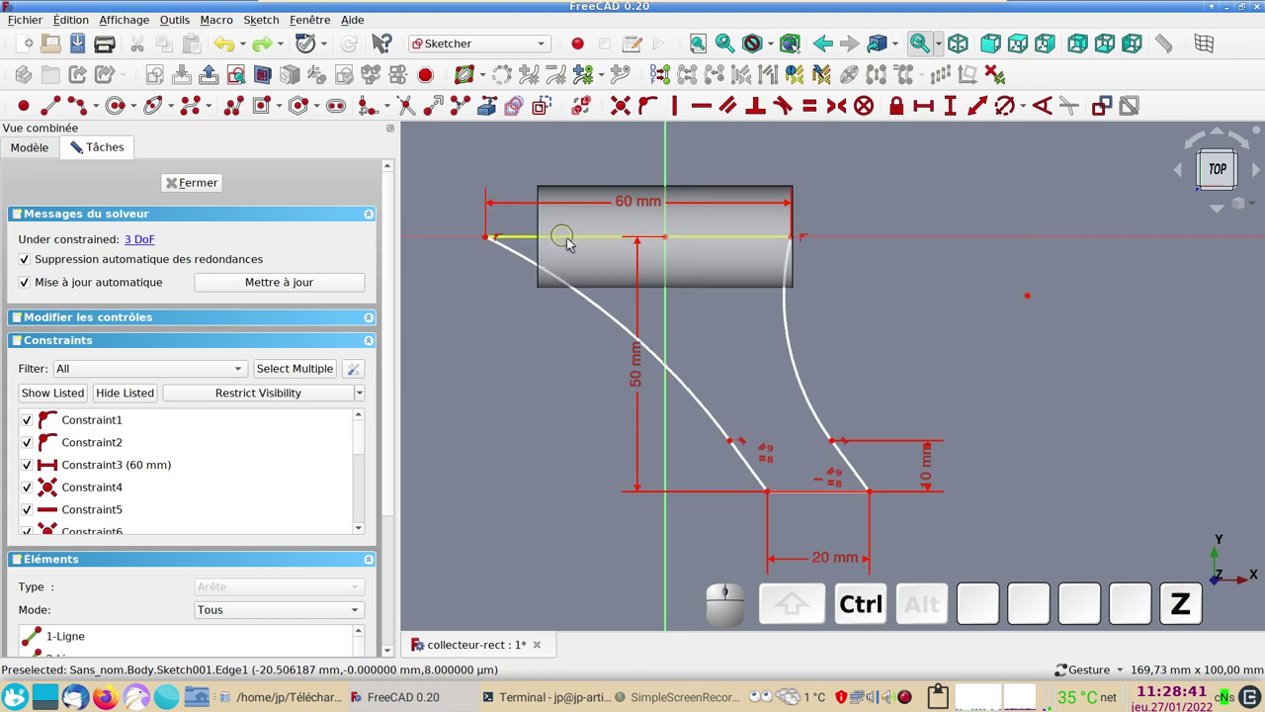
# - Fix the top-left endpoint 35 mm horizontally from the origin
pyautogui.click(669, 240)
pyautogui.click(491, 241)
pyautogui.click(921, 108)
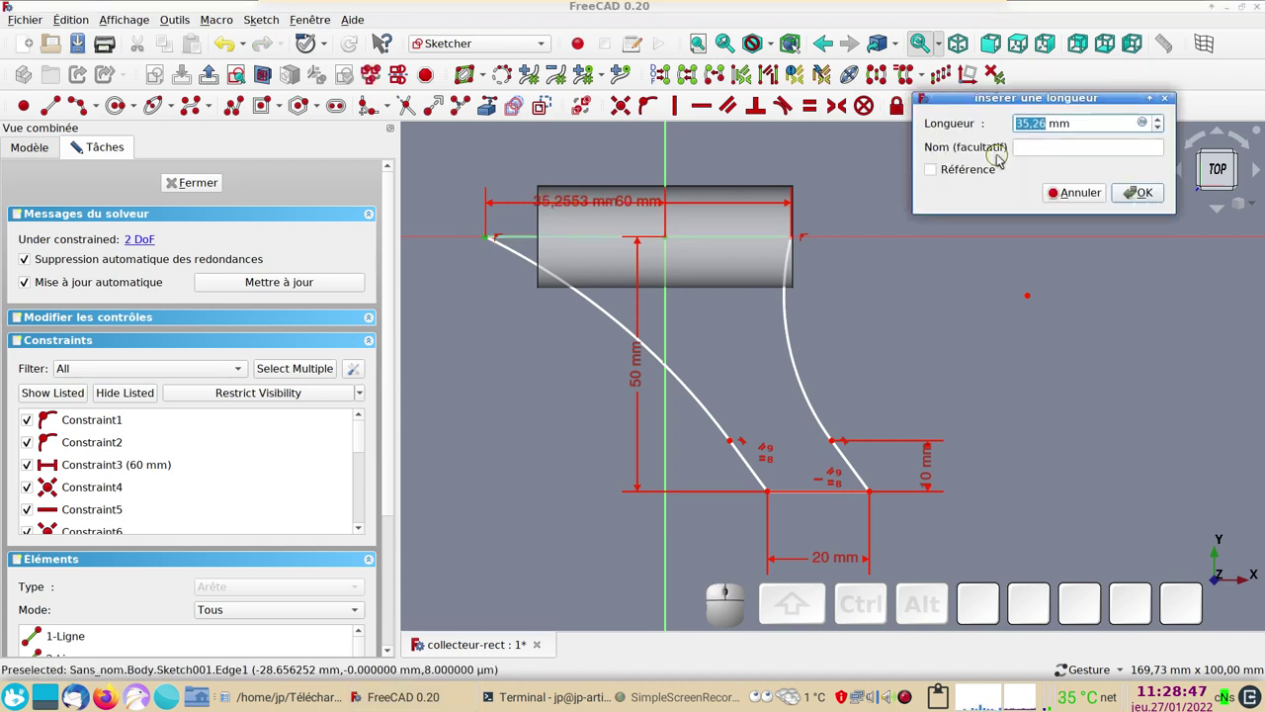
pyautogui.press('KP_5')
pyautogui.press('KP_Enter')
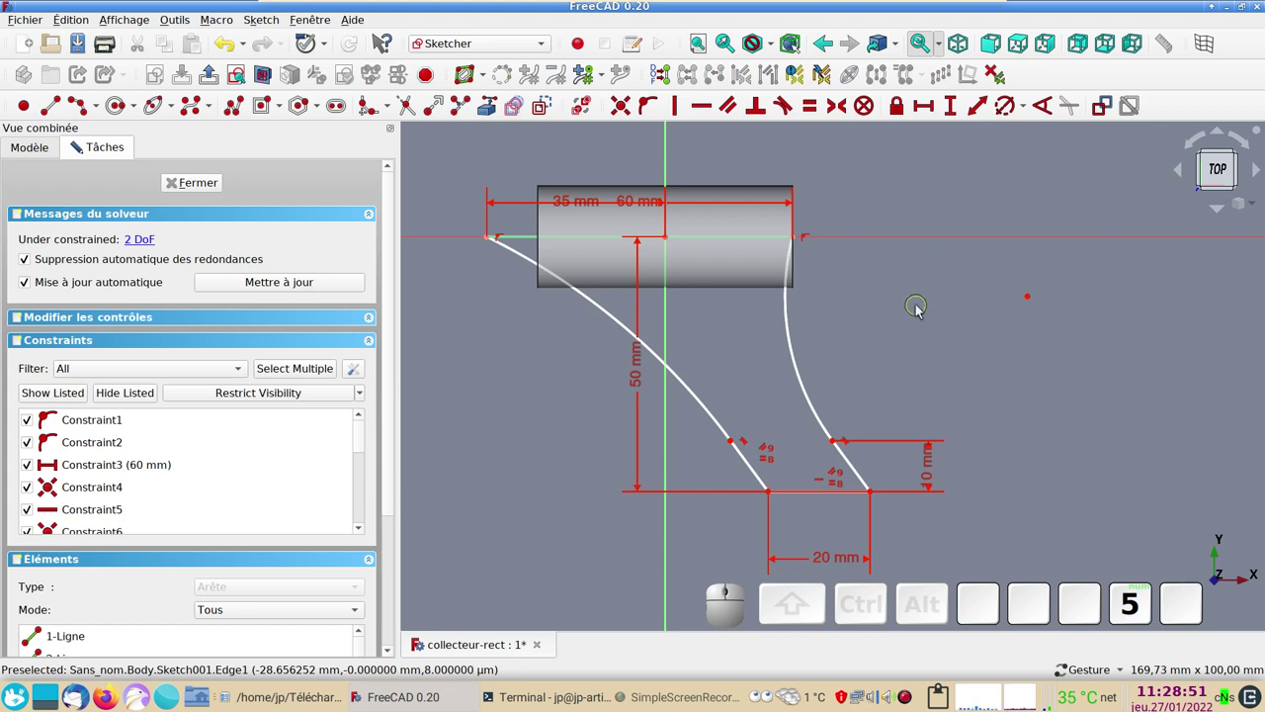
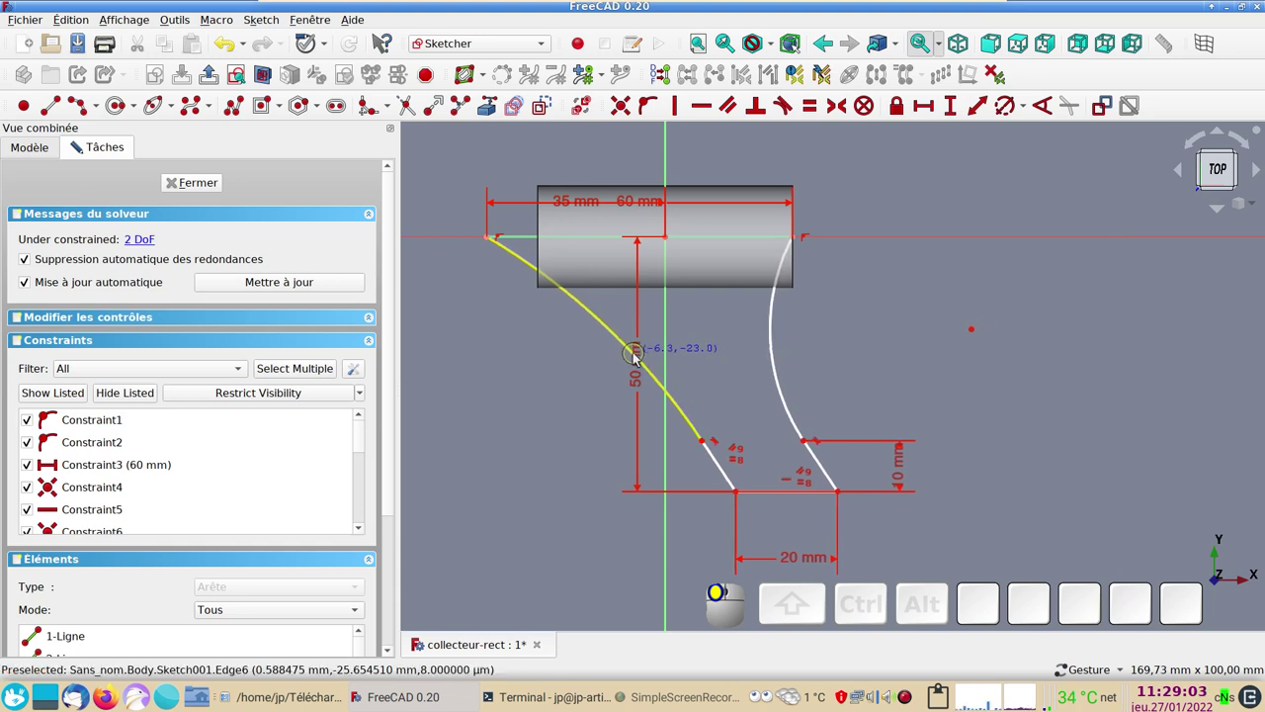
pyautogui.click(644, 356)
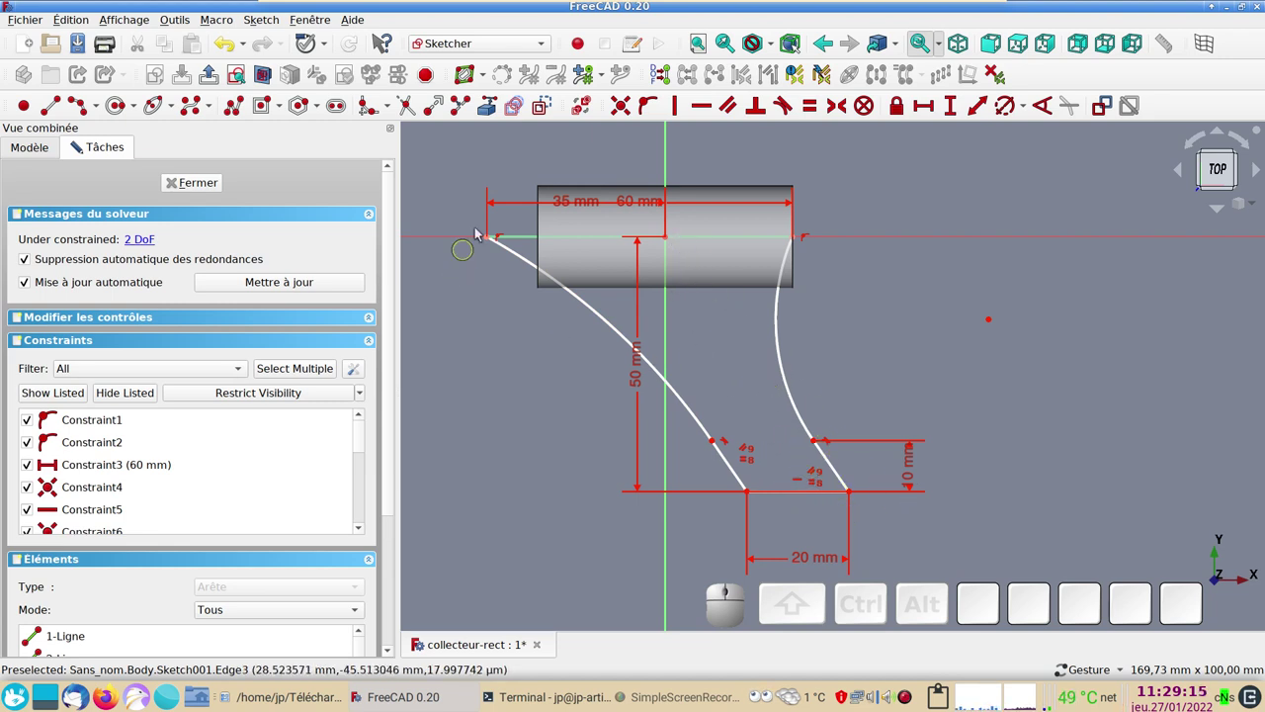
# - Draw a construction line from the origin with its lower end constrained onto the bottom line
pyautogui.click(552, 104)
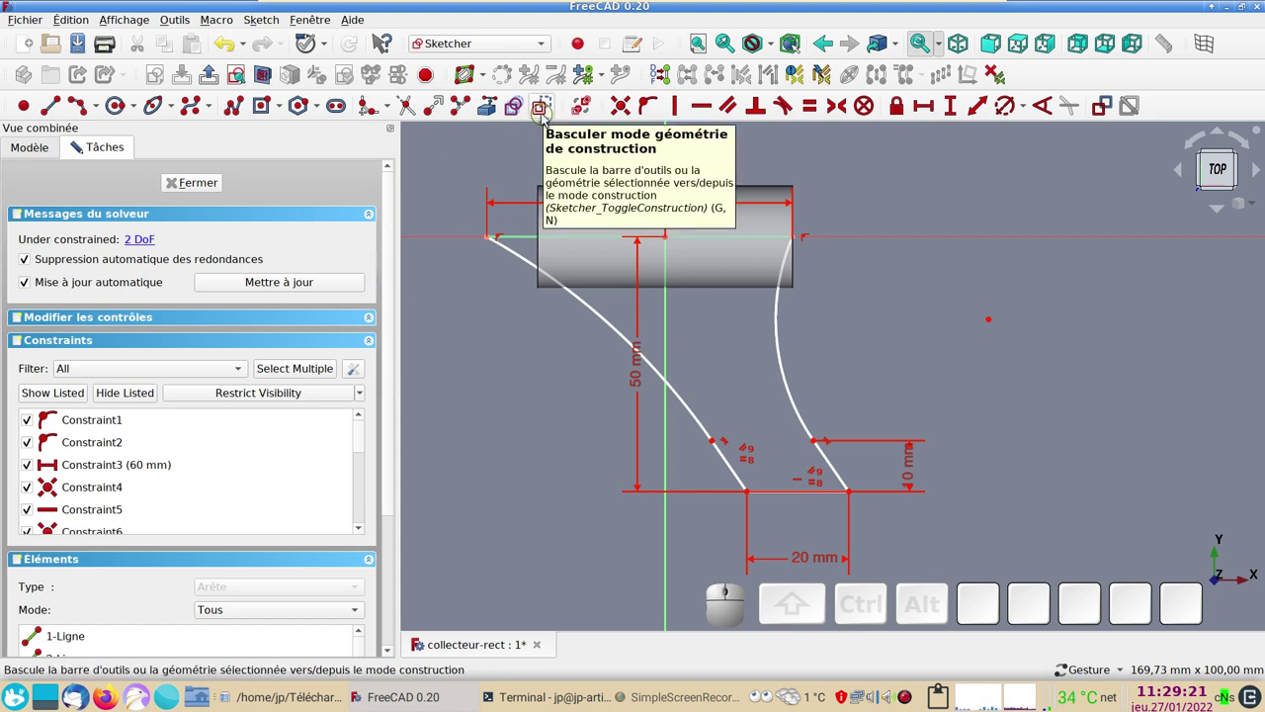
pyautogui.click(60, 104)
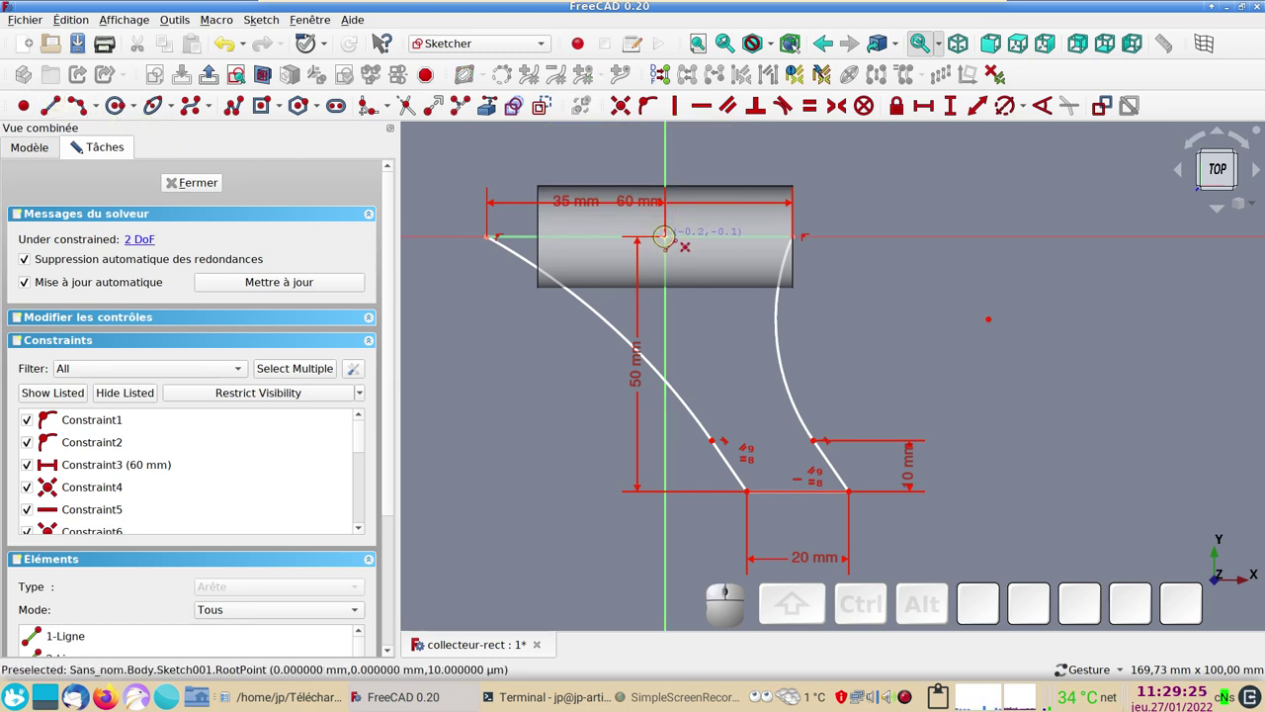
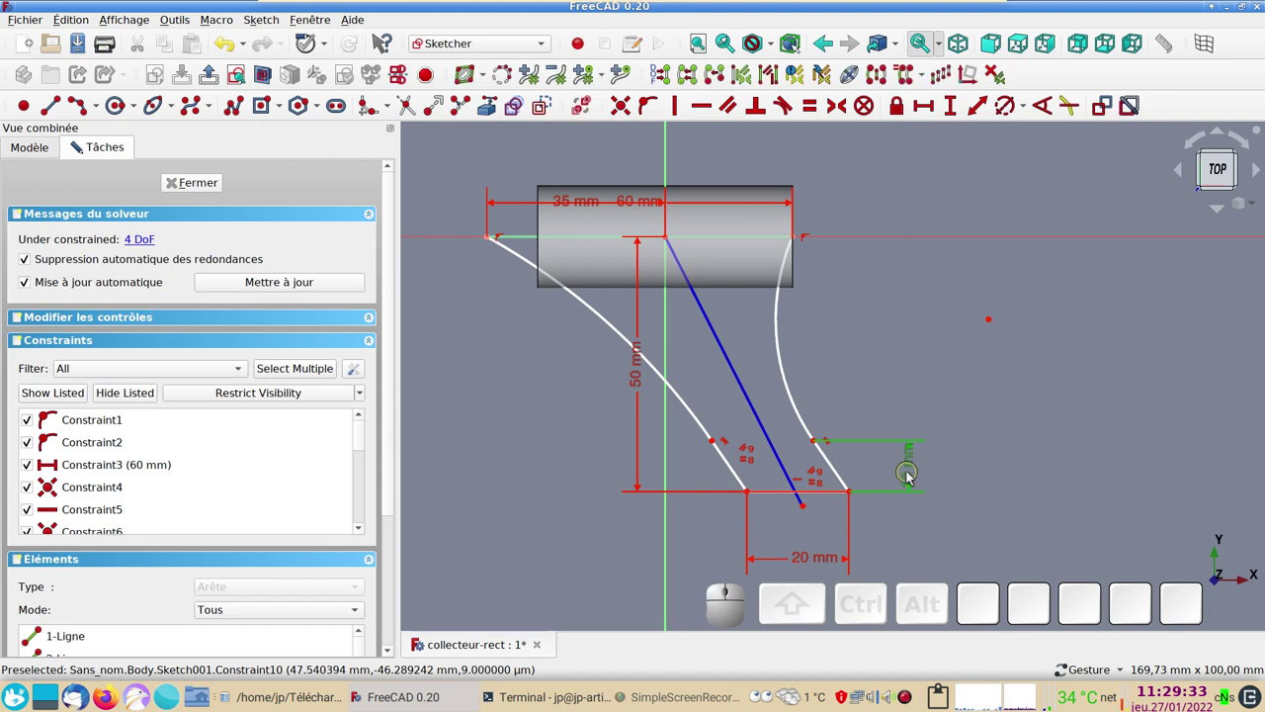
pyautogui.press('Delete')
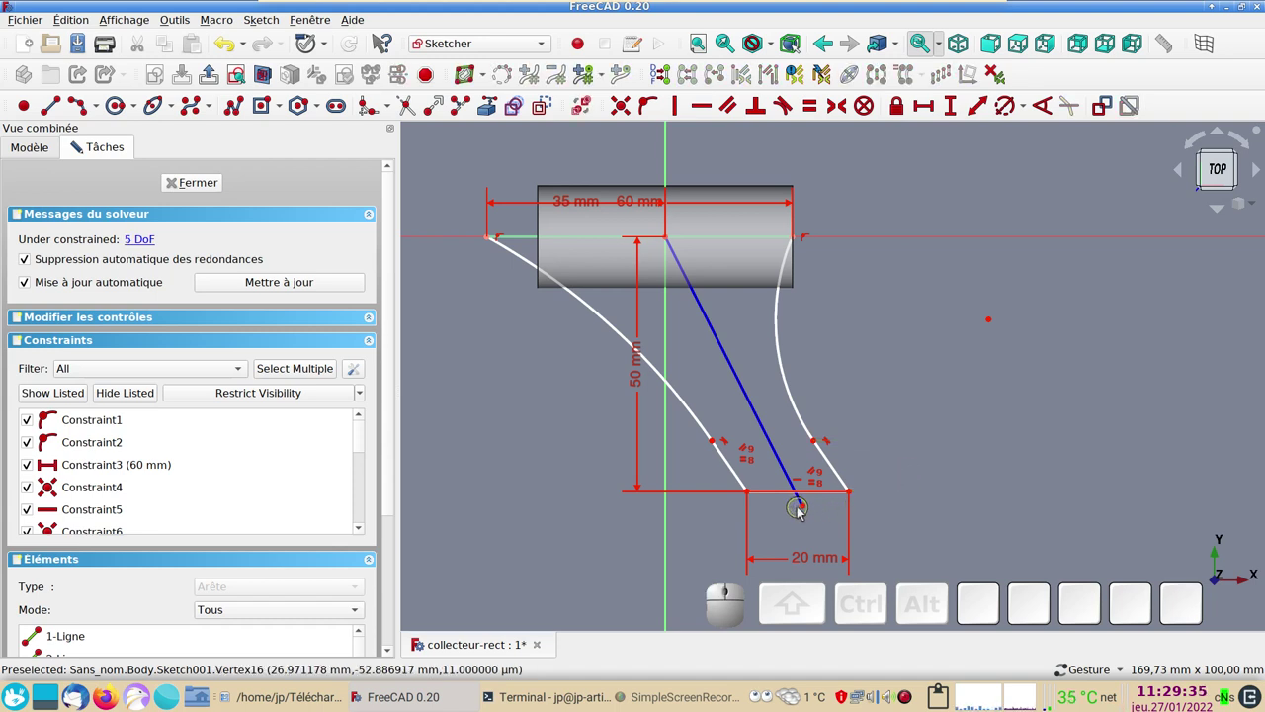
pyautogui.click(809, 510)
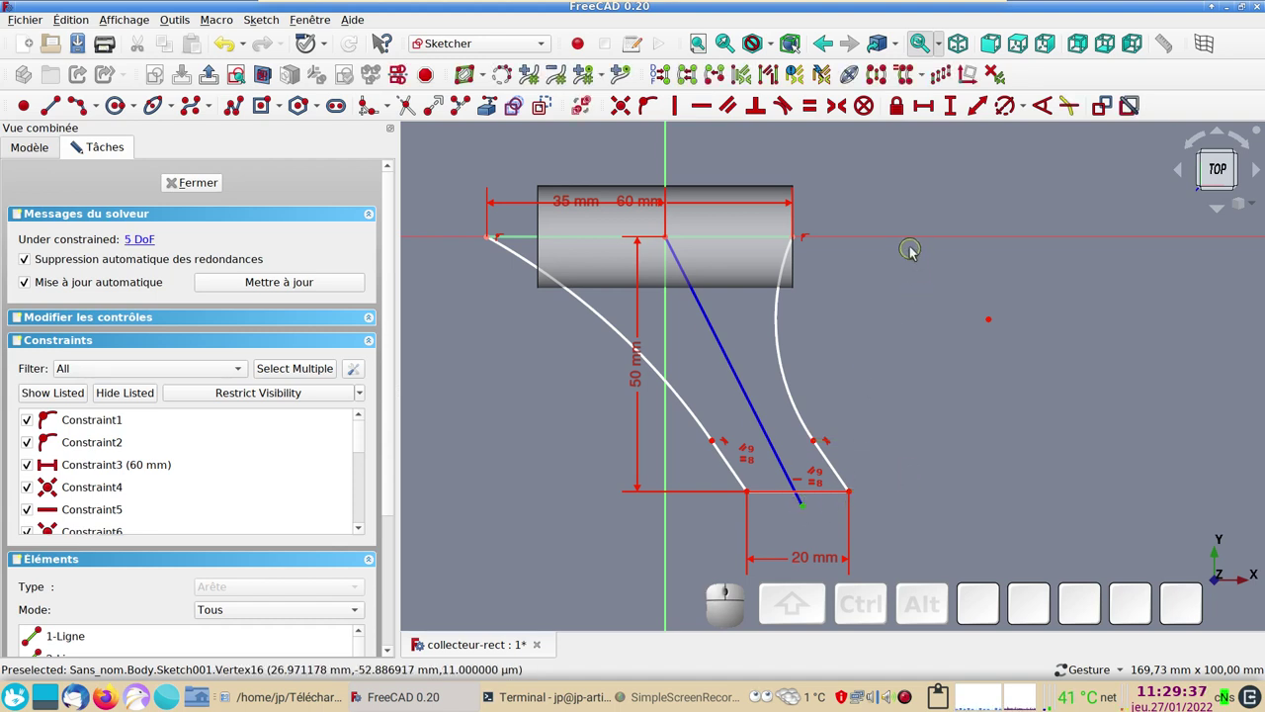
pyautogui.click(908, 238)
pyautogui.click(952, 101)
pyautogui.press('KP_5')
pyautogui.press('KP_0')
pyautogui.press('Return')
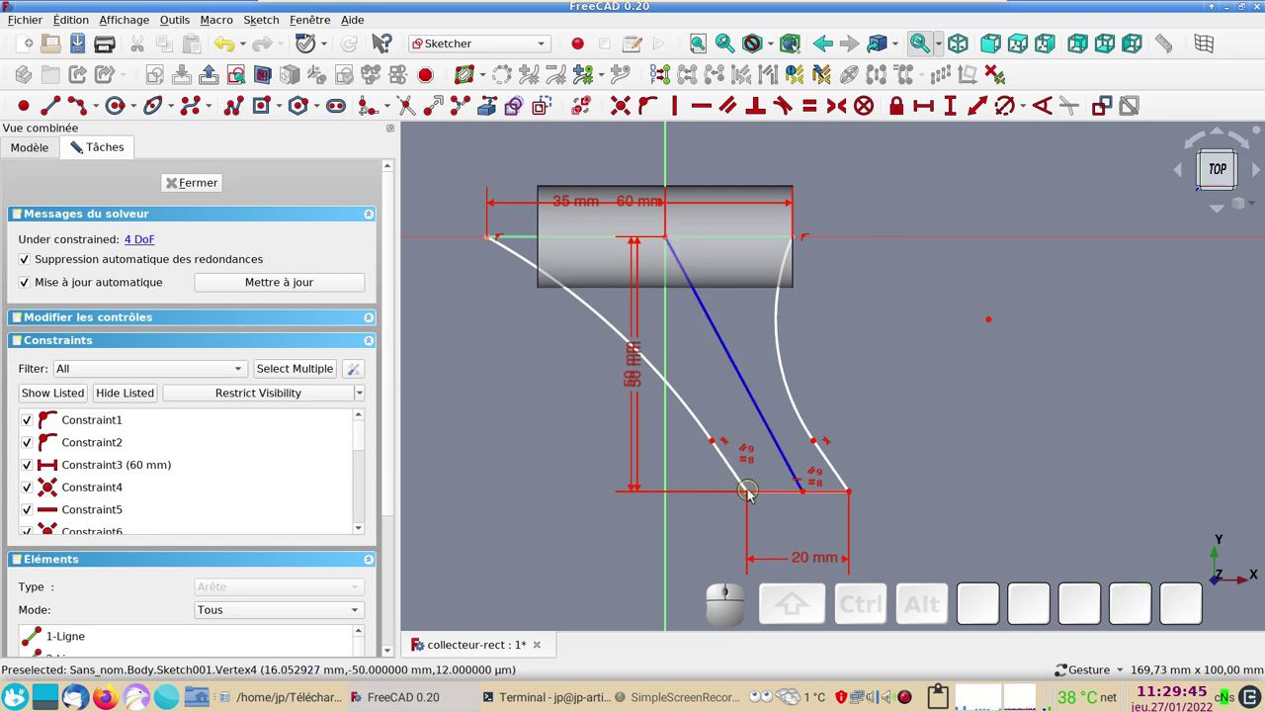
pyautogui.click(753, 493)
pyautogui.click(854, 493)
pyautogui.click(808, 494)
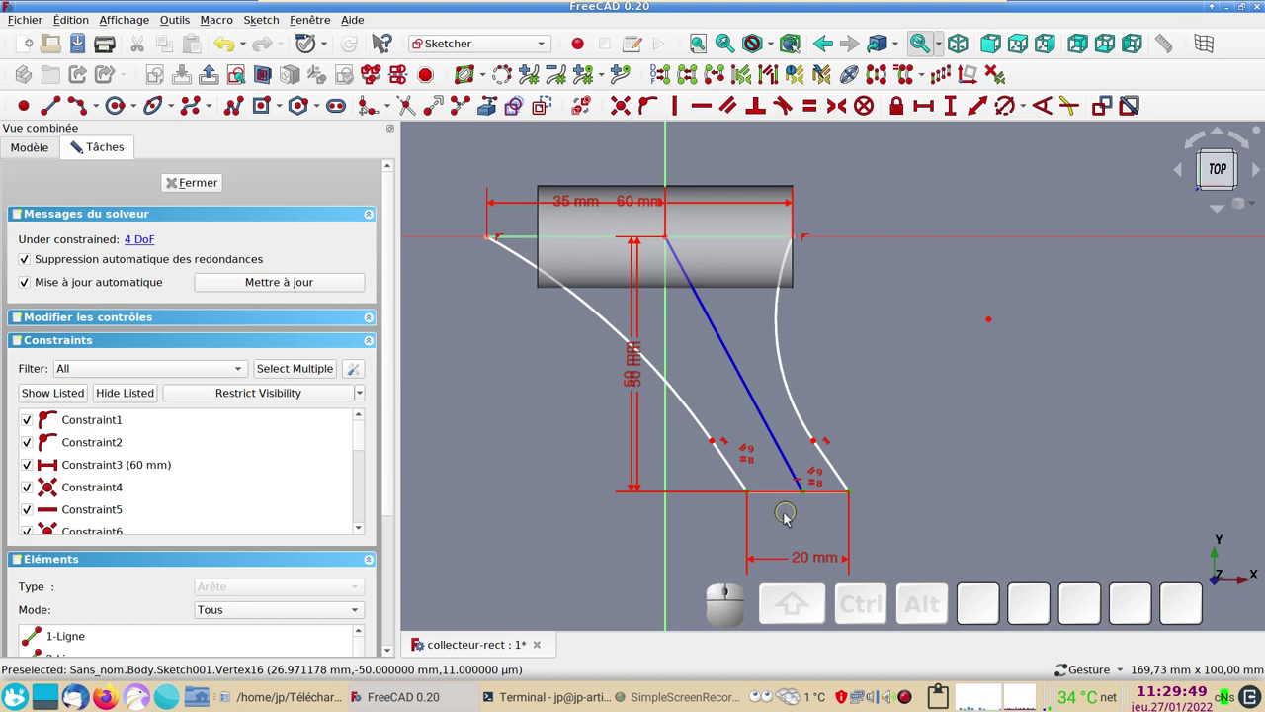
pyautogui.press('s')
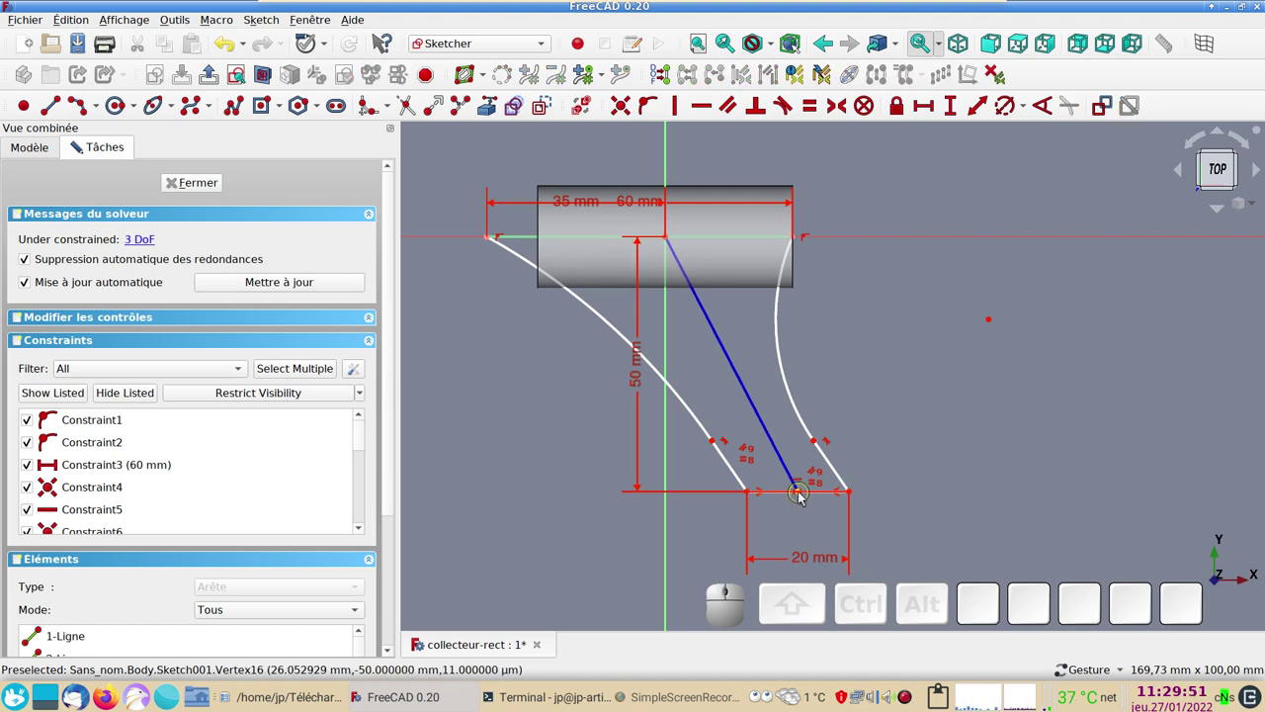
# - Set a 150° angle between the construction line and the vertical axis
pyautogui.moveTo(804, 494); pyautogui.dragTo(748, 438)
pyautogui.click(750, 379)
pyautogui.click(674, 420)
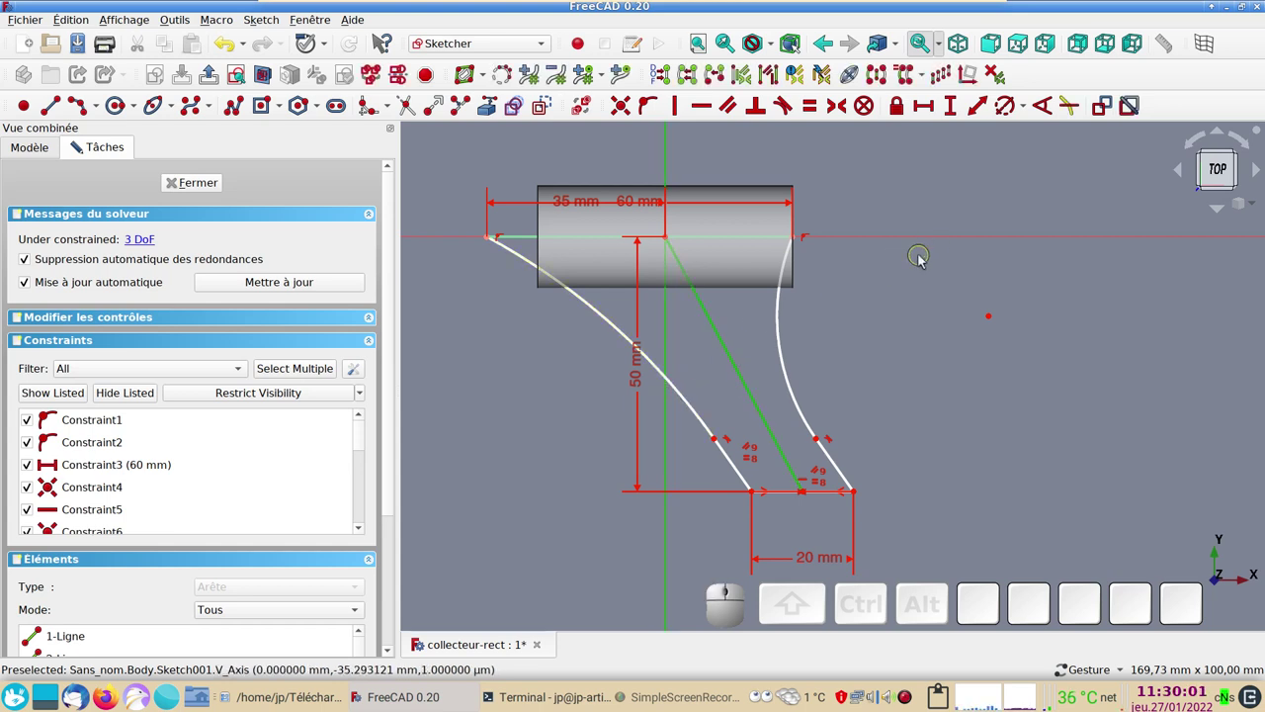
pyautogui.click(1059, 105)
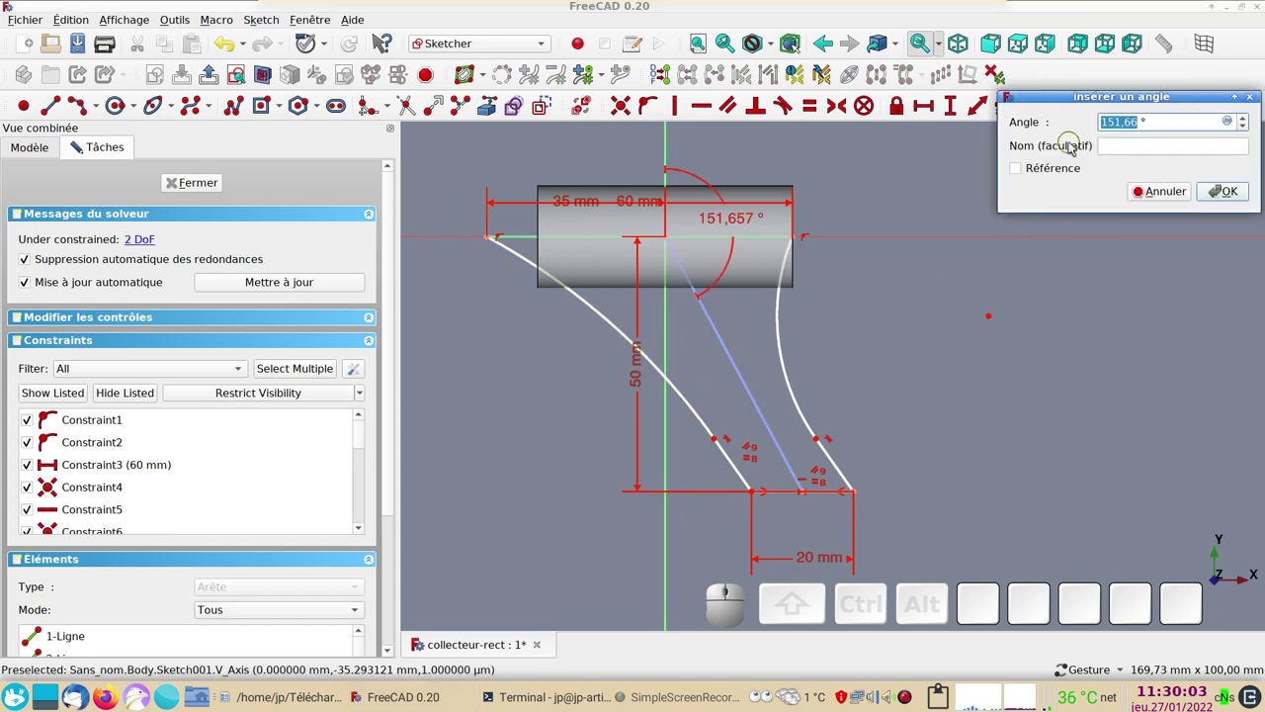
pyautogui.press('KP_1')
pyautogui.press('KP_5')
pyautogui.press('KP_0')
pyautogui.press('Return')
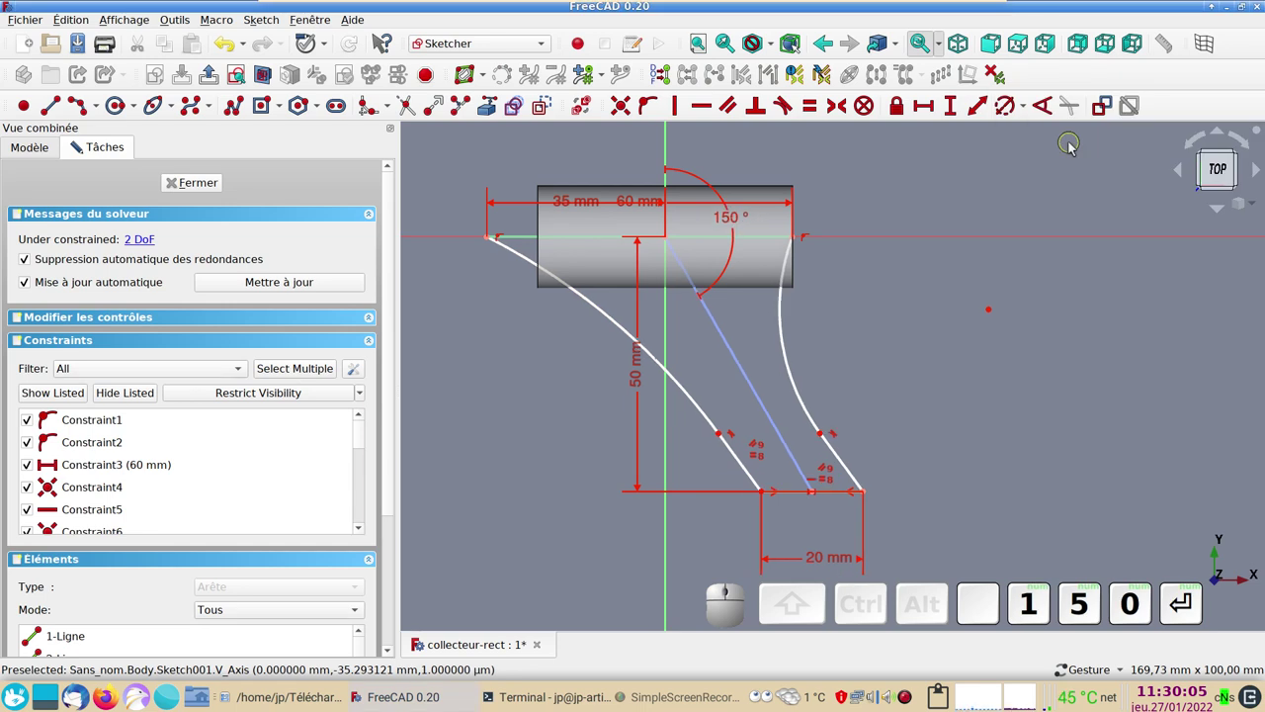
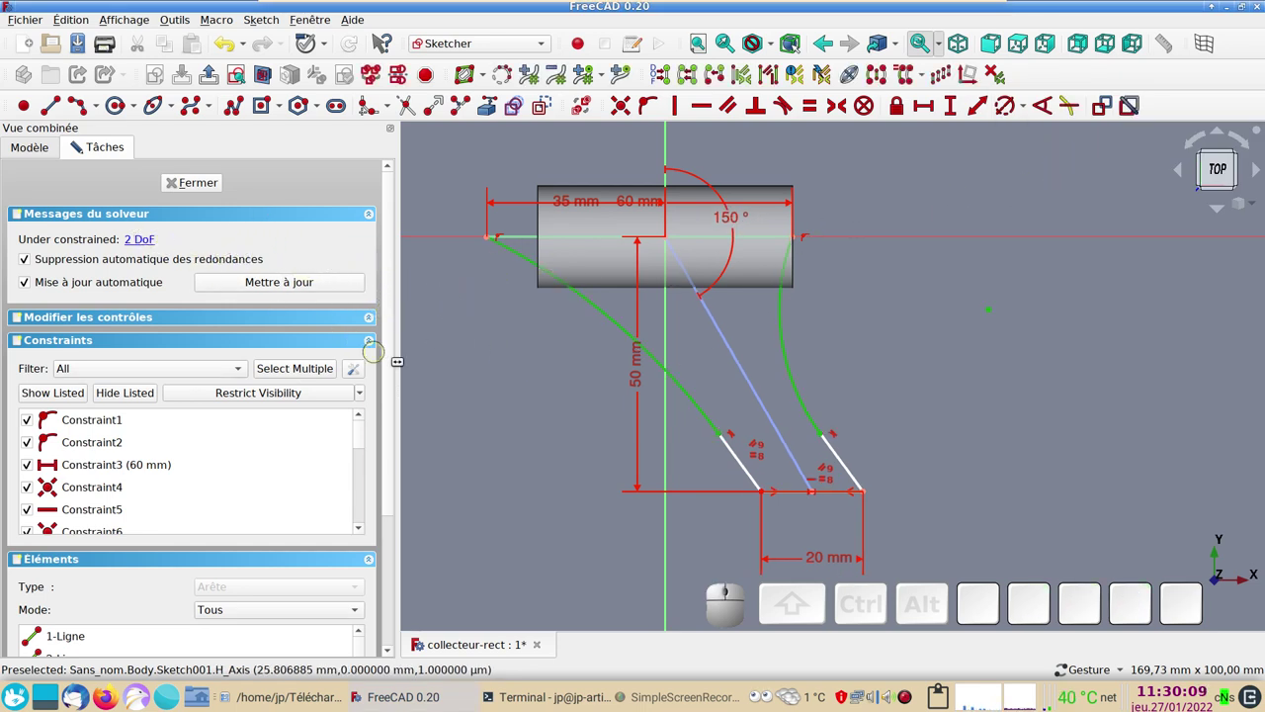
# - Re-dimension the lower profile at 10 mm and select the lower-left edge with the construction line
pyautogui.click(470, 380)
pyautogui.moveTo(601, 305); pyautogui.dragTo(923, 443)
pyautogui.click(930, 443)
pyautogui.click(834, 444)
pyautogui.click(867, 492)
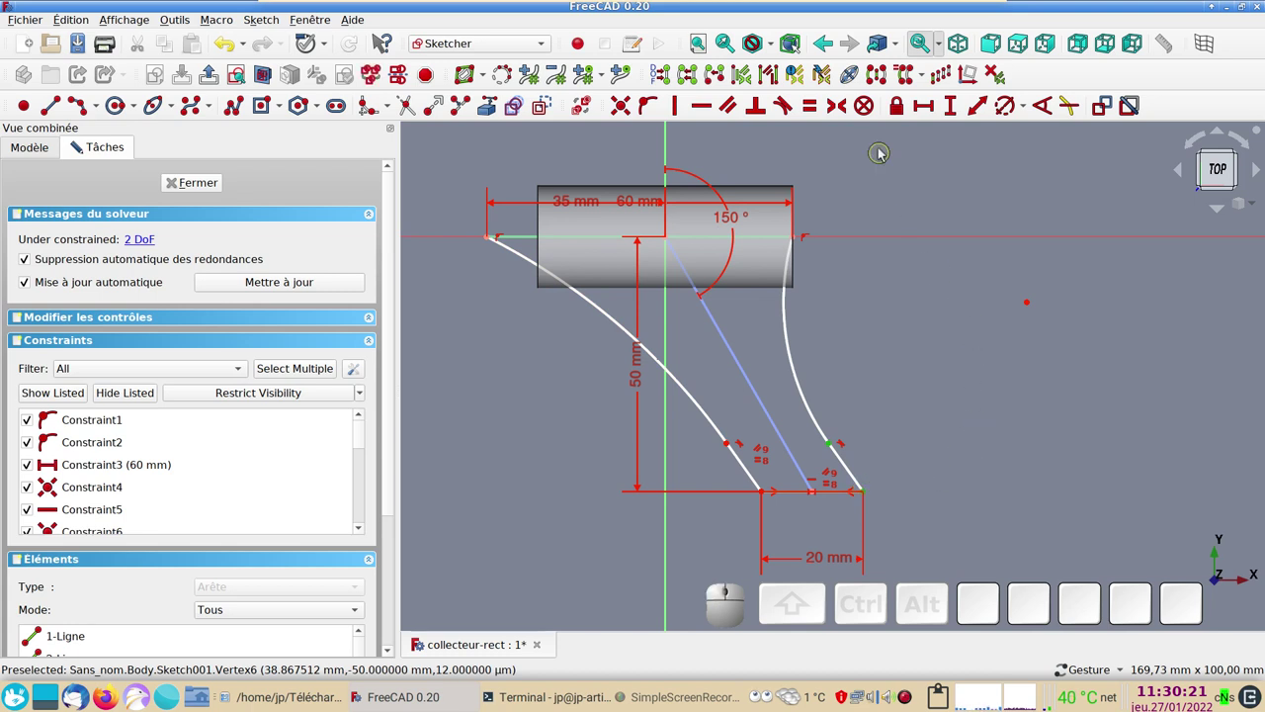
pyautogui.click(953, 112)
pyautogui.press('KP_1')
pyautogui.press('KP_0')
pyautogui.press('KP_Enter')
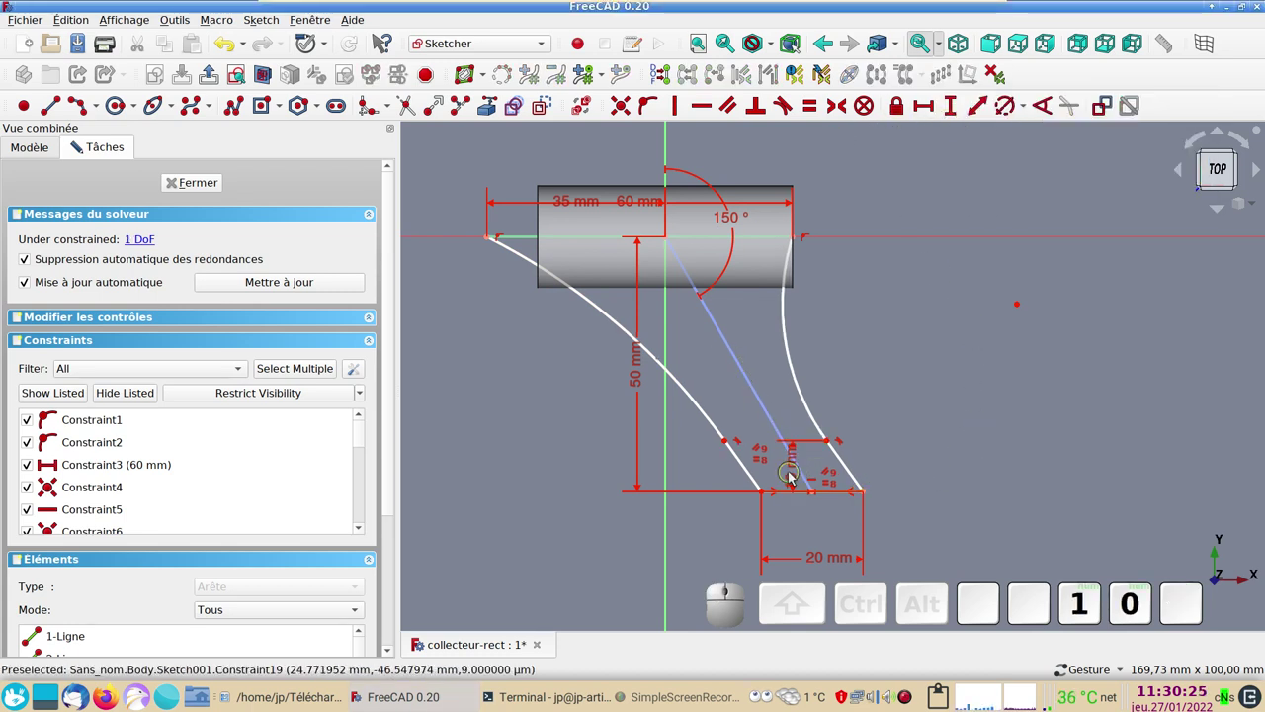
pyautogui.moveTo(799, 474); pyautogui.dragTo(811, 498)
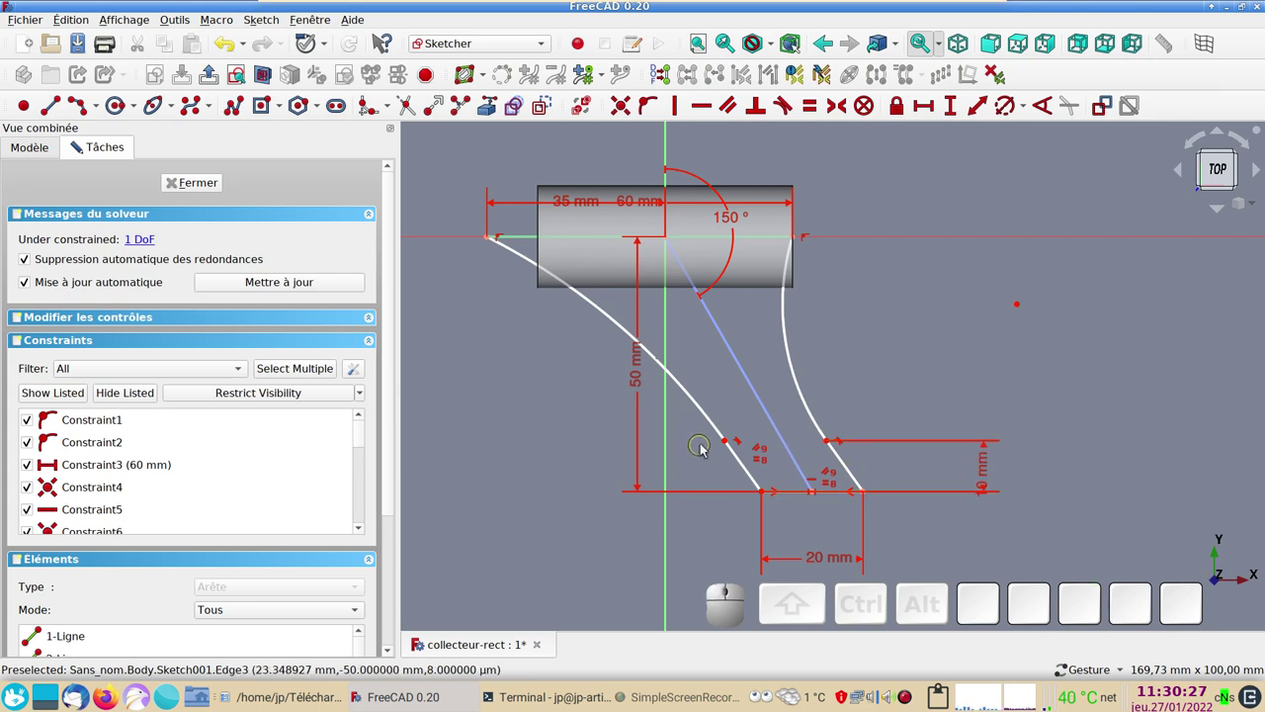
pyautogui.moveTo(731, 442); pyautogui.dragTo(739, 465)
pyautogui.click(741, 464)
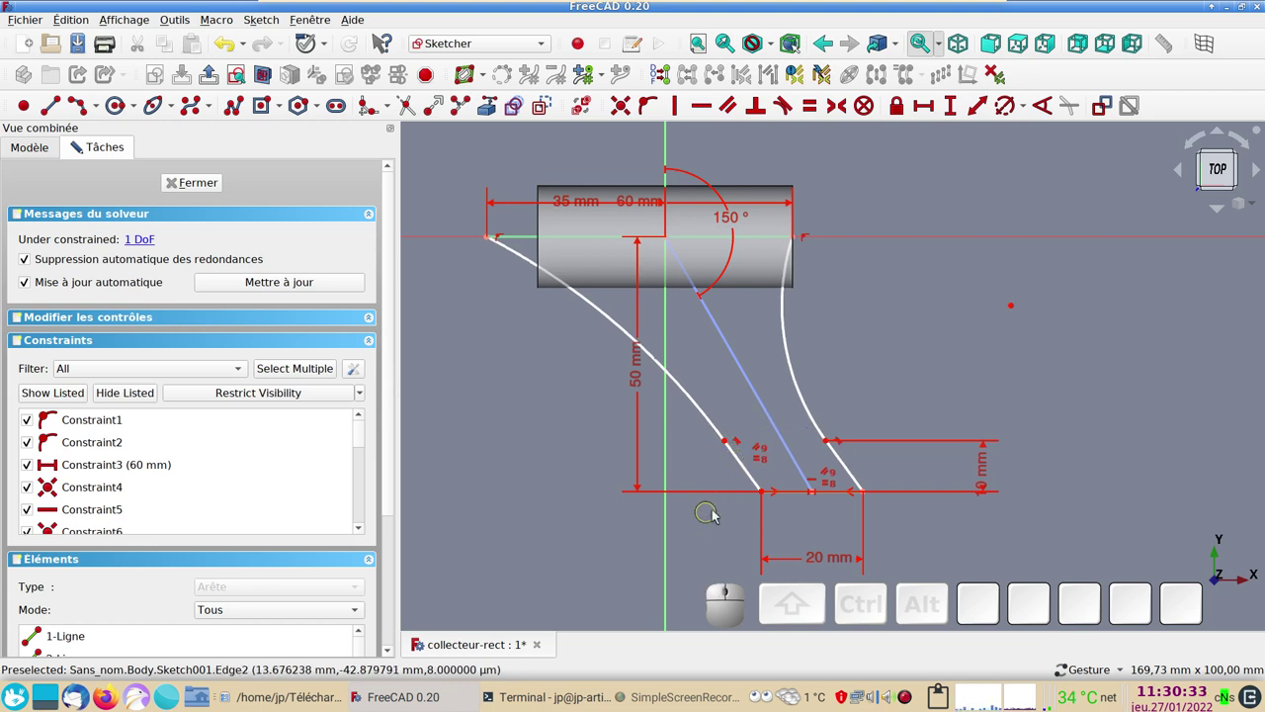
pyautogui.click(745, 461)
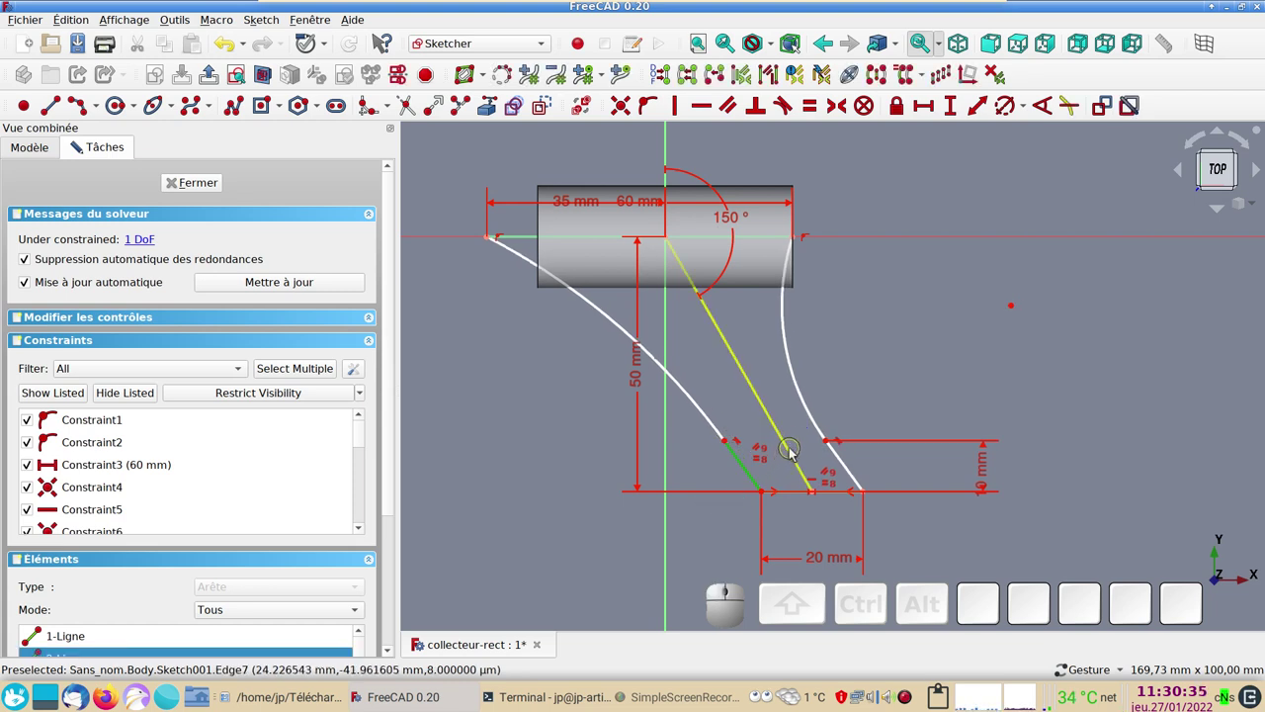
pyautogui.click(794, 451)
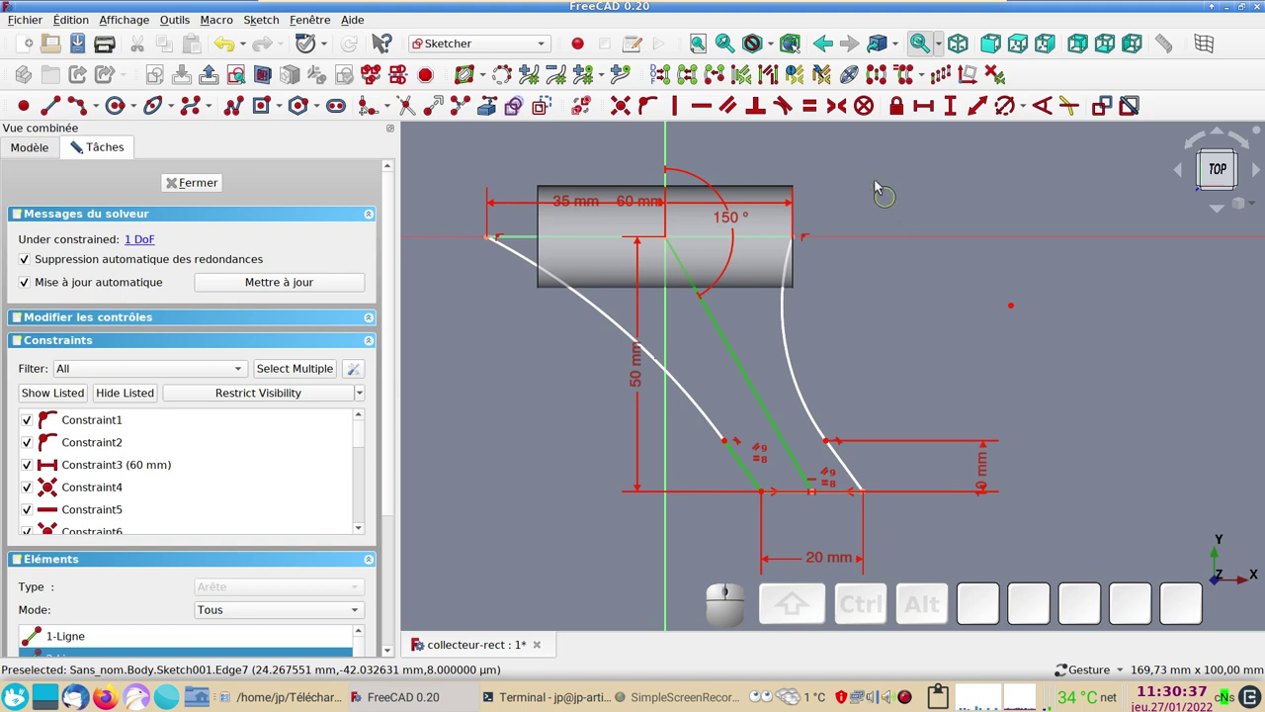
# - Apply the Parallel constraint, close the fully constrained sketch and create an empty Body001
pyautogui.press('p')
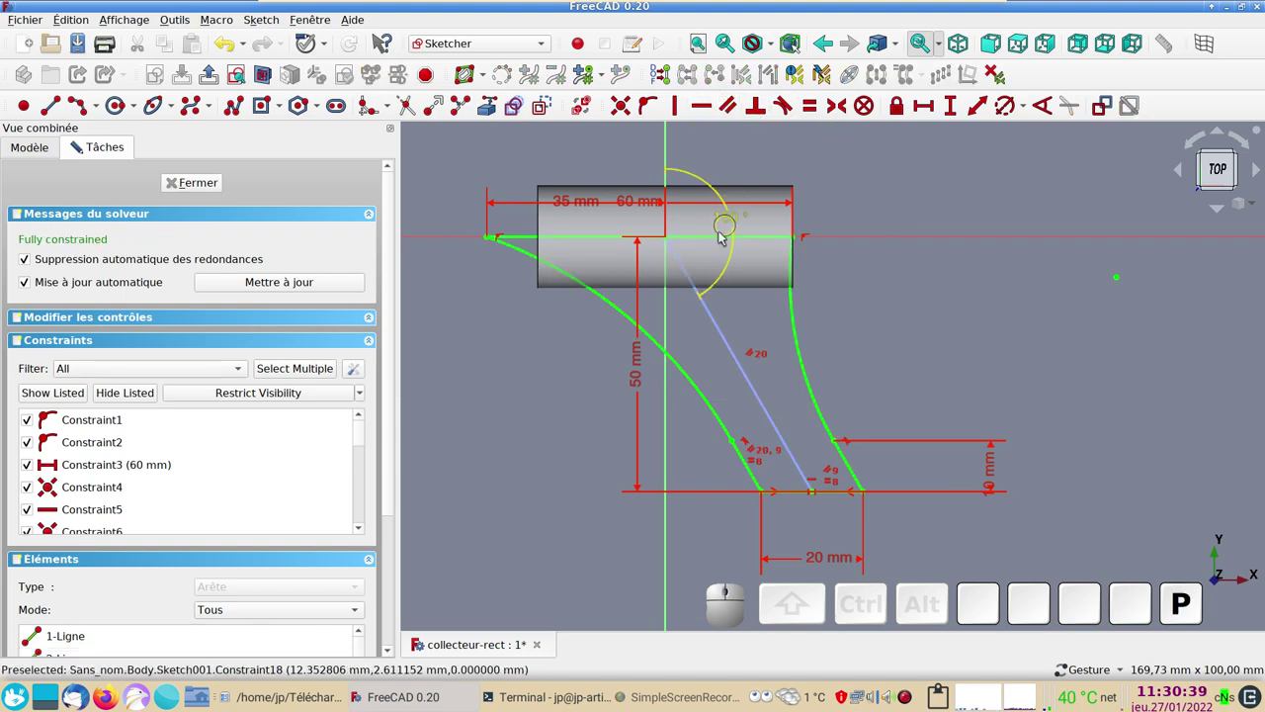
pyautogui.click(200, 190)
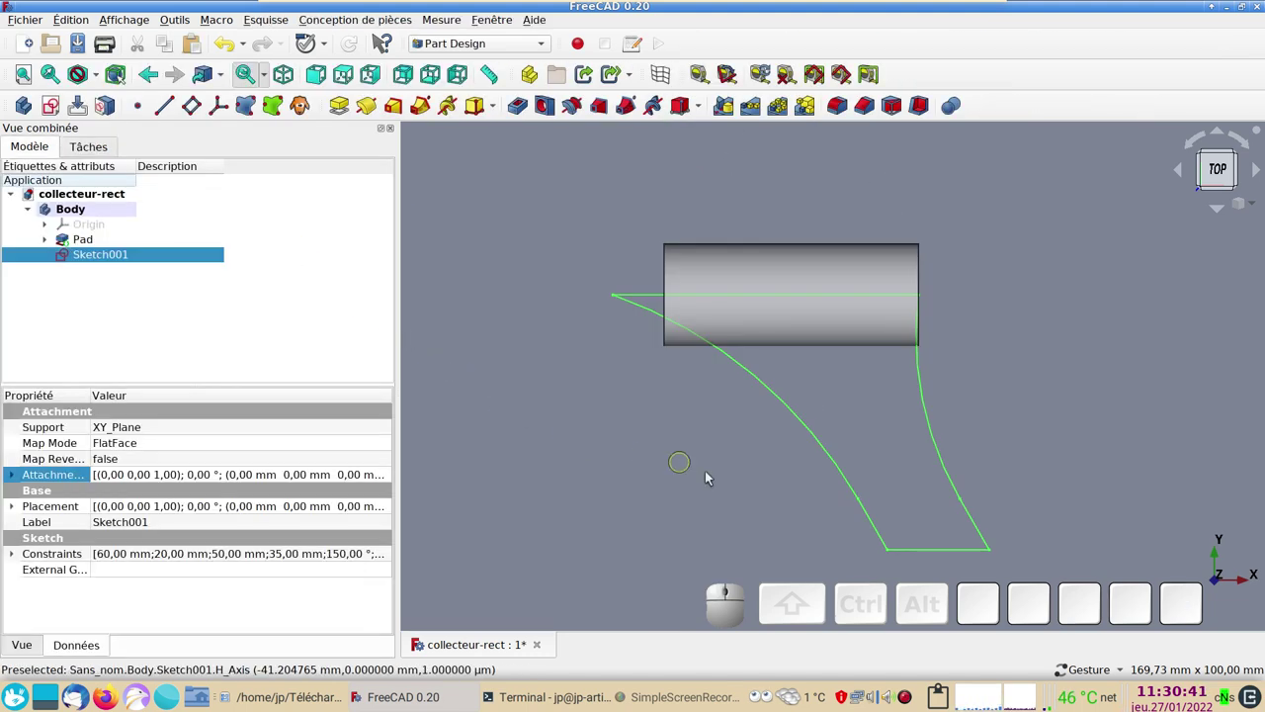
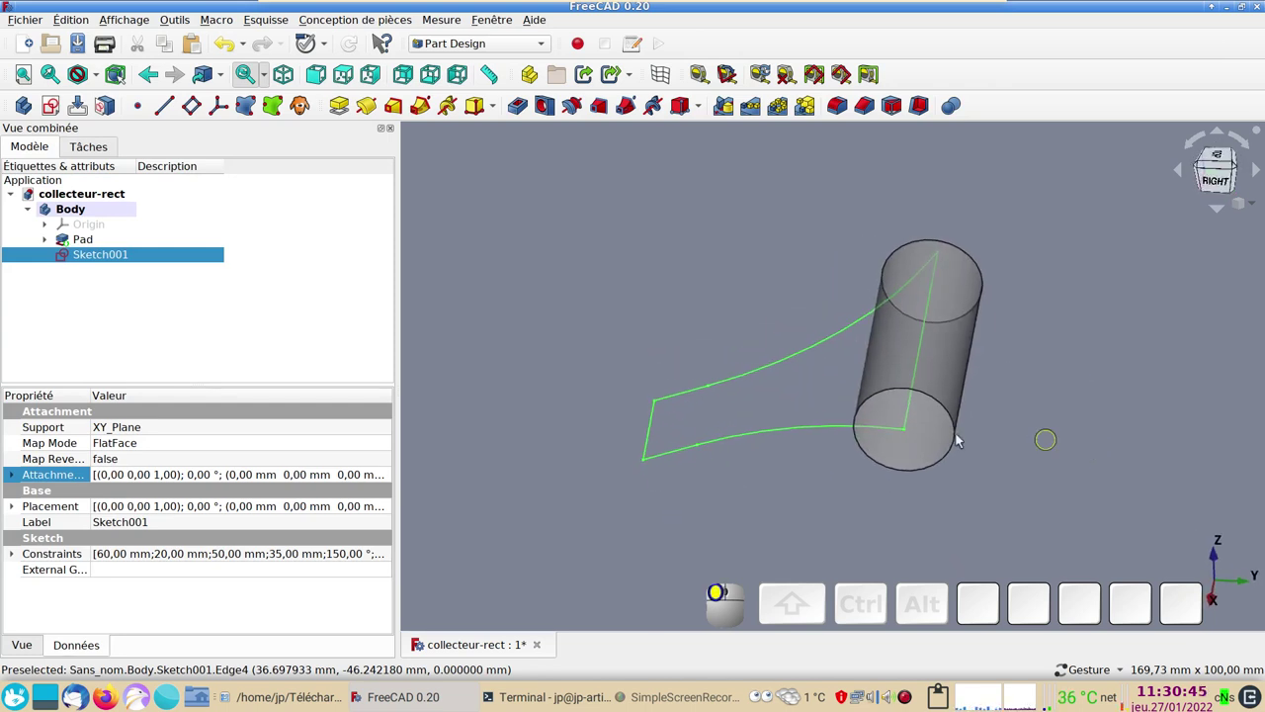
pyautogui.moveTo(708, 464); pyautogui.dragTo(657, 327)
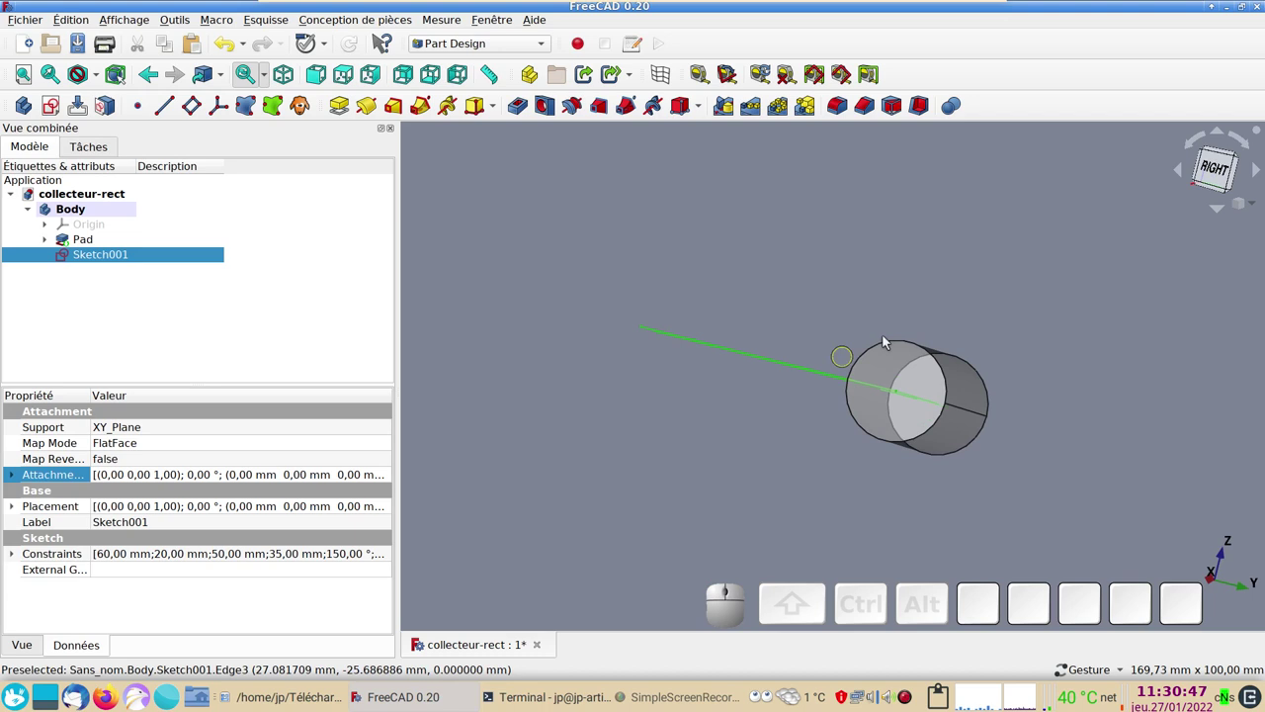
pyautogui.click(772, 471)
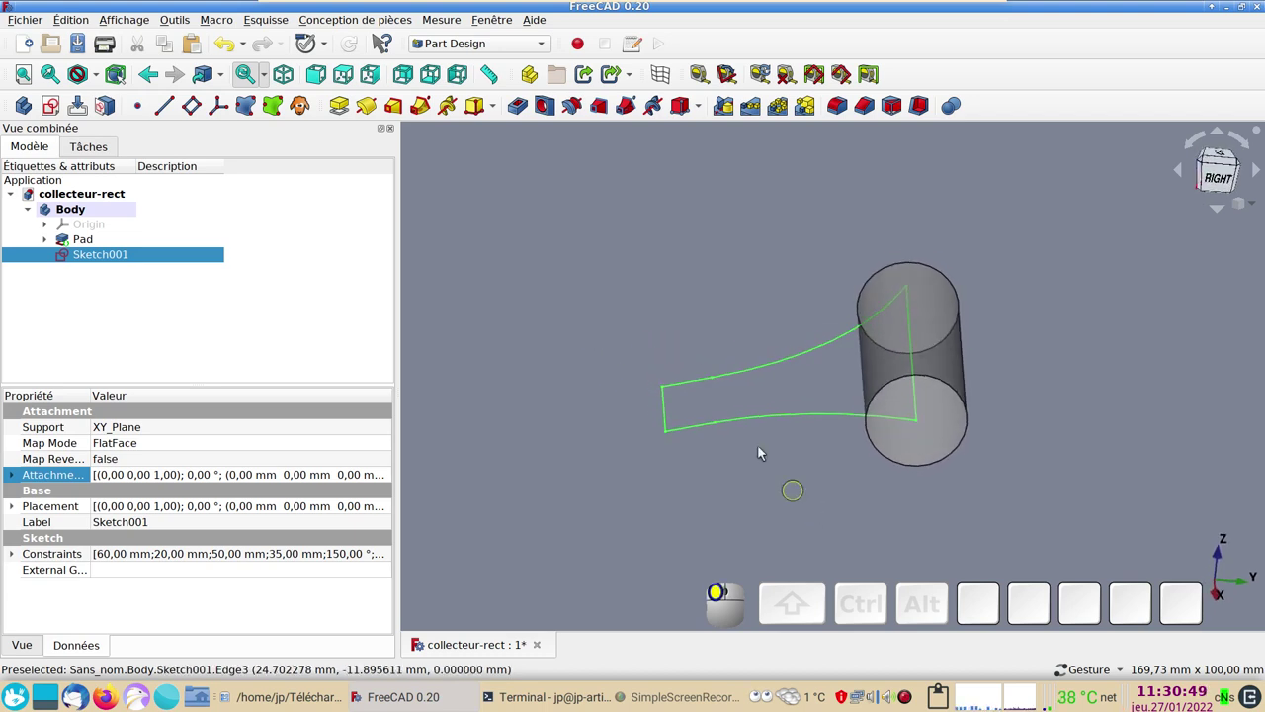
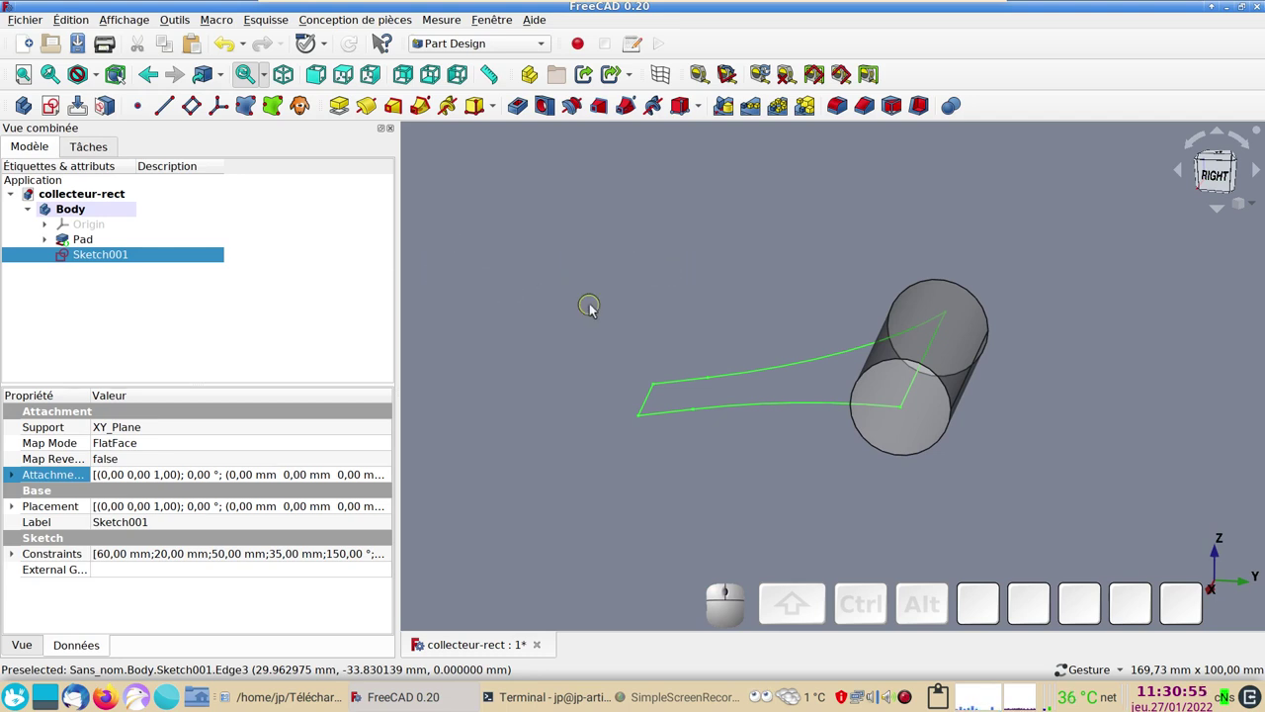
pyautogui.click(600, 306)
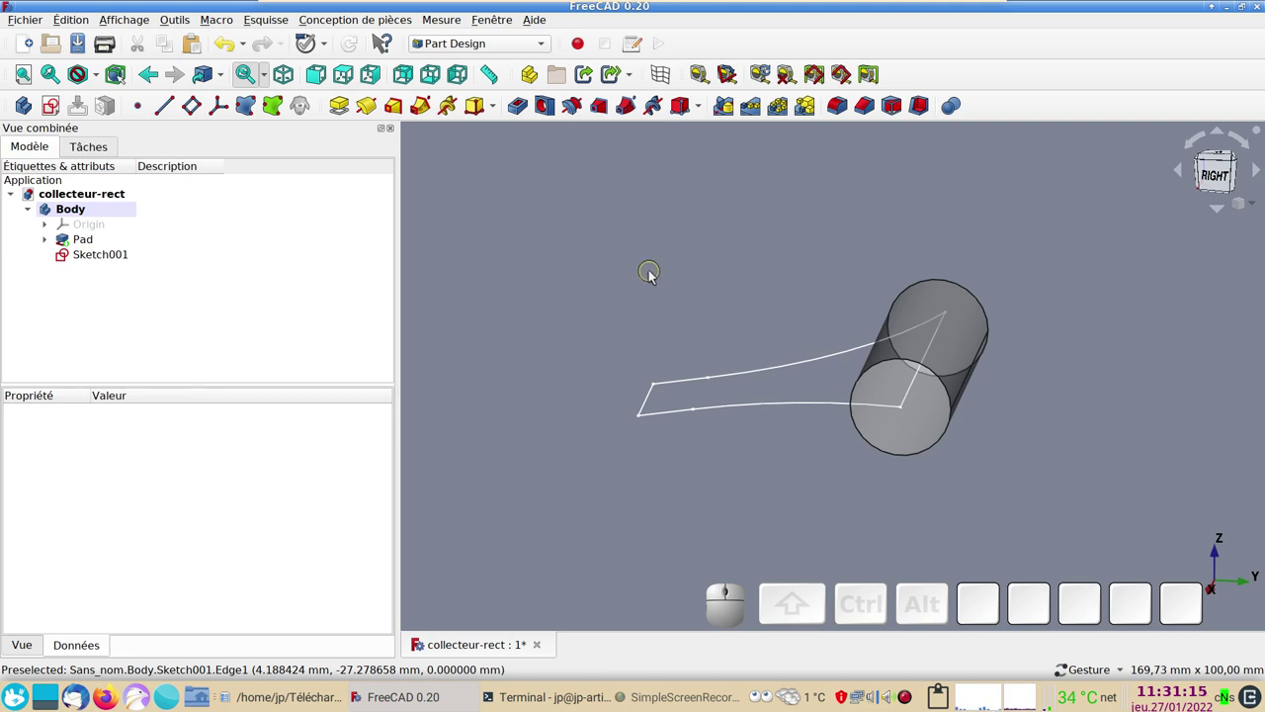
pyautogui.click(22, 111)
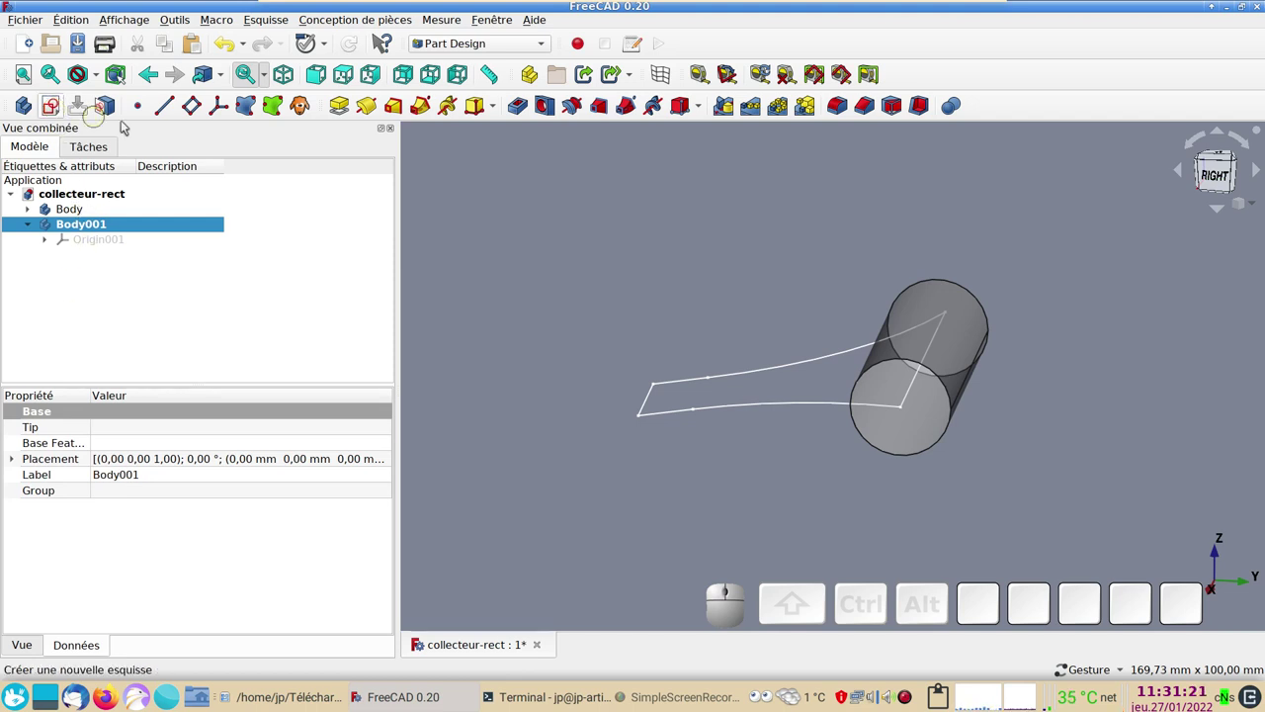
# - Start a new sketch in Body001 on YZ_Plane001 and frame the view on the cylinder section
pyautogui.click(609, 261)
pyautogui.click(58, 107)
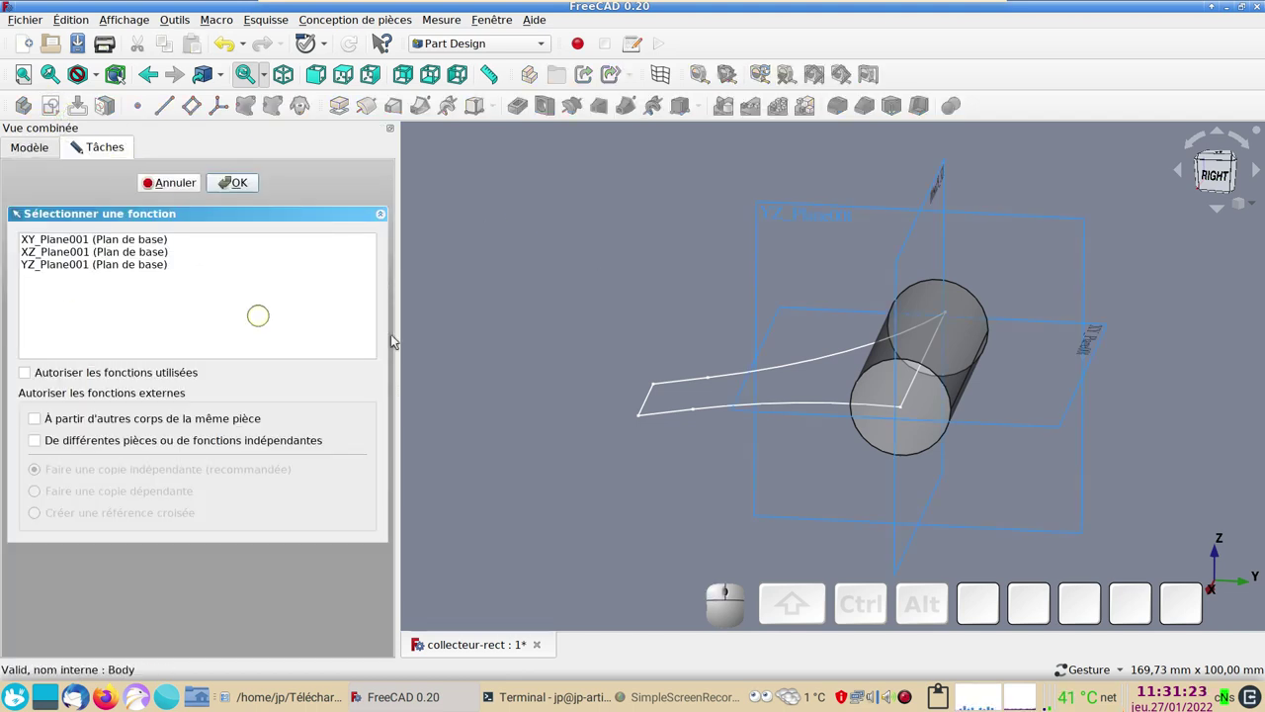
pyautogui.click(773, 210)
pyautogui.click(43, 261)
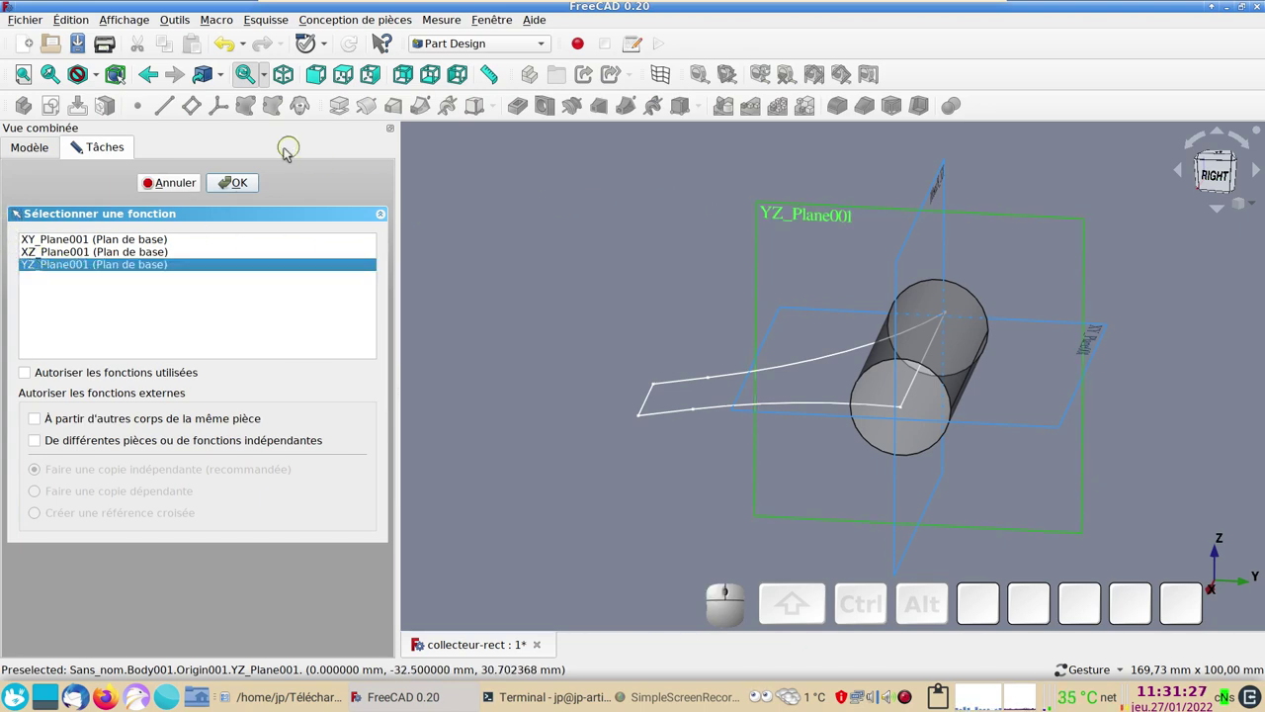
pyautogui.click(253, 188)
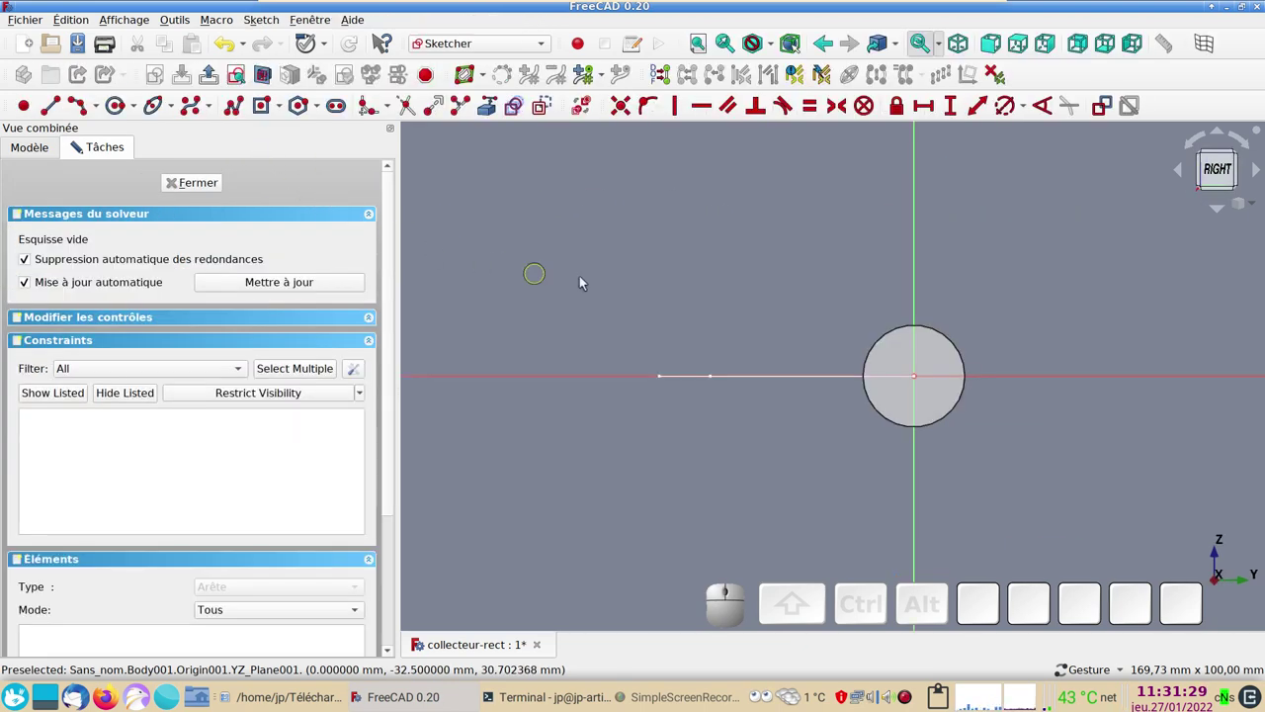
pyautogui.scroll(3)
pyautogui.moveTo(697, 266); pyautogui.dragTo(570, 223)
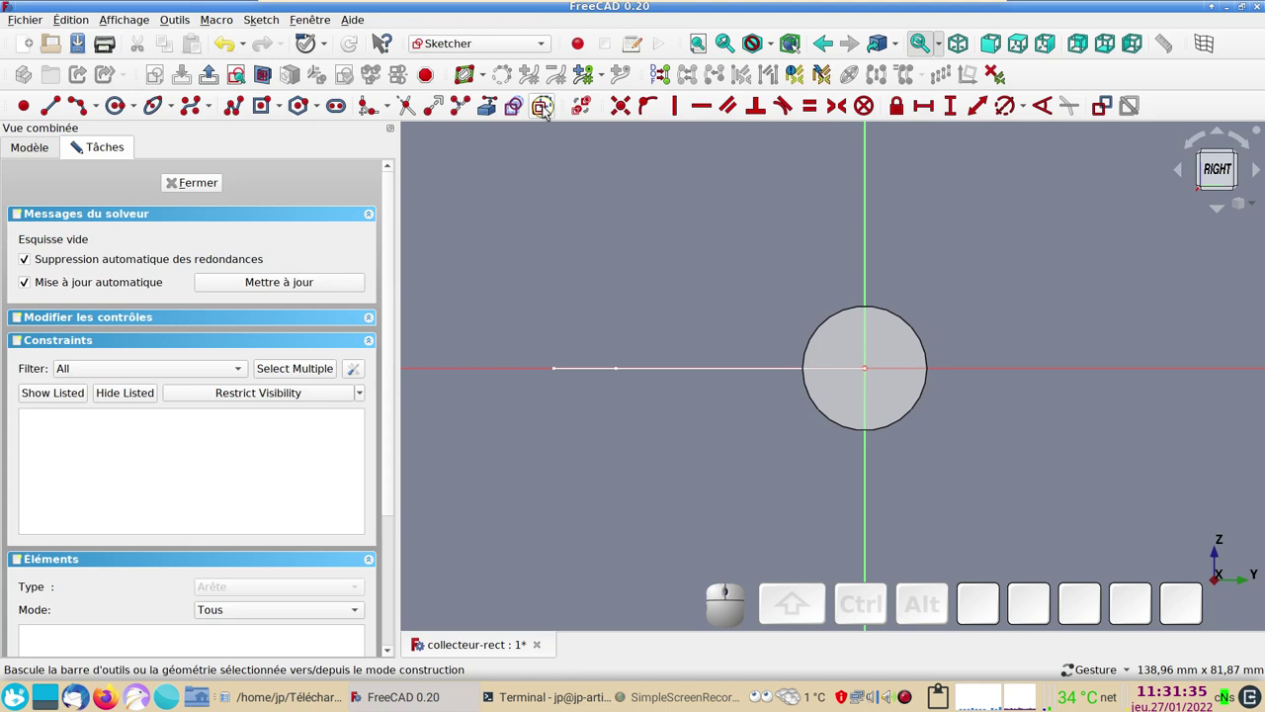
# - Draw the U-shaped polyline with a vertical left edge, its corners symmetric about the horizontal axis
pyautogui.click(549, 112)
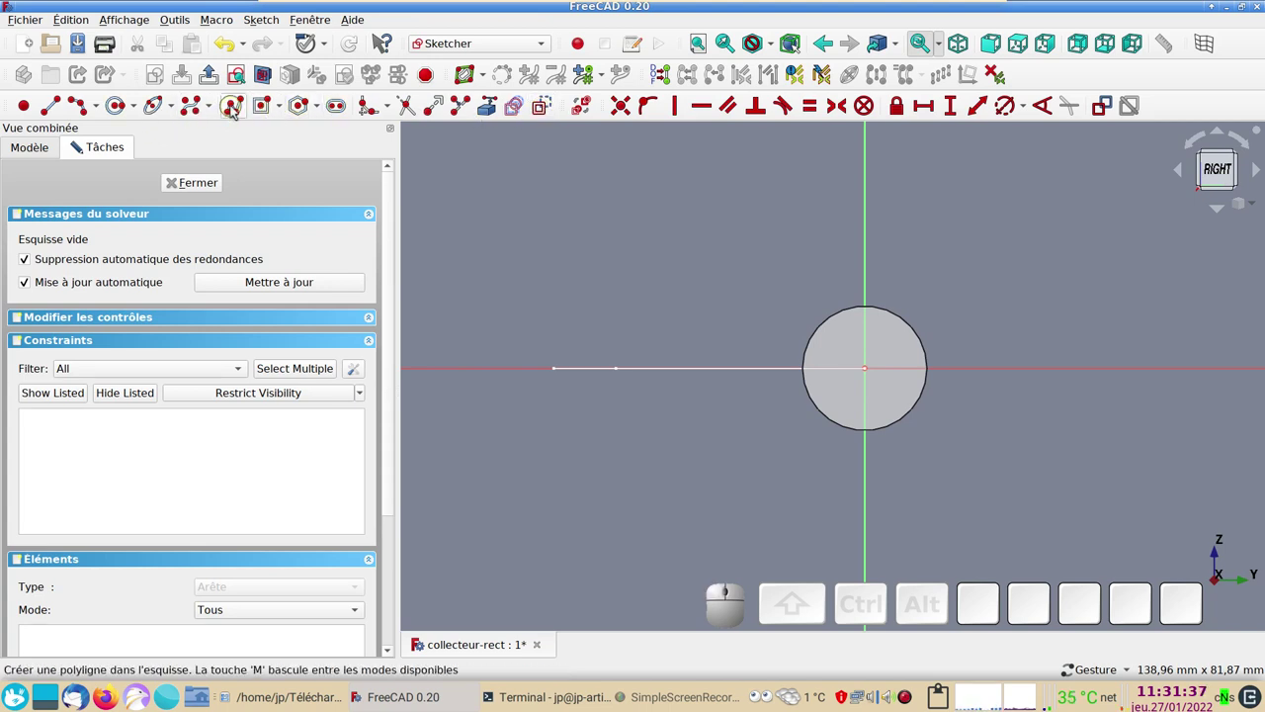
pyautogui.click(237, 111)
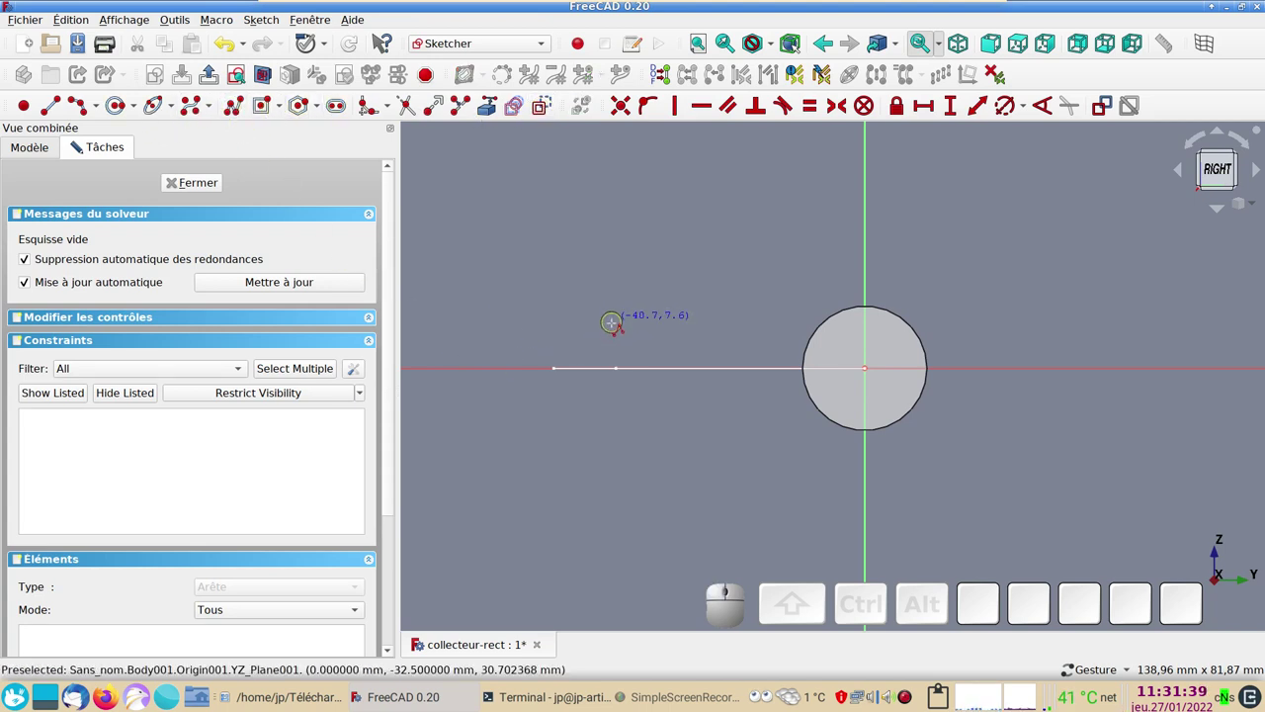
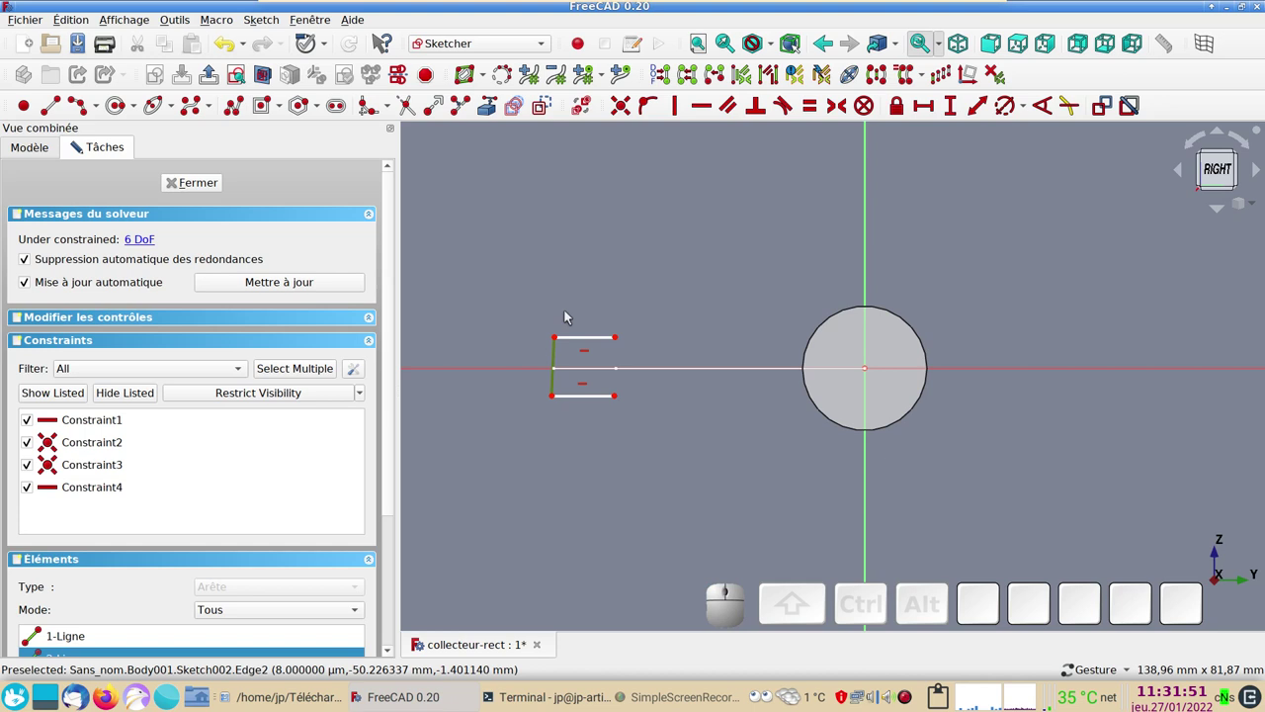
pyautogui.press('v')
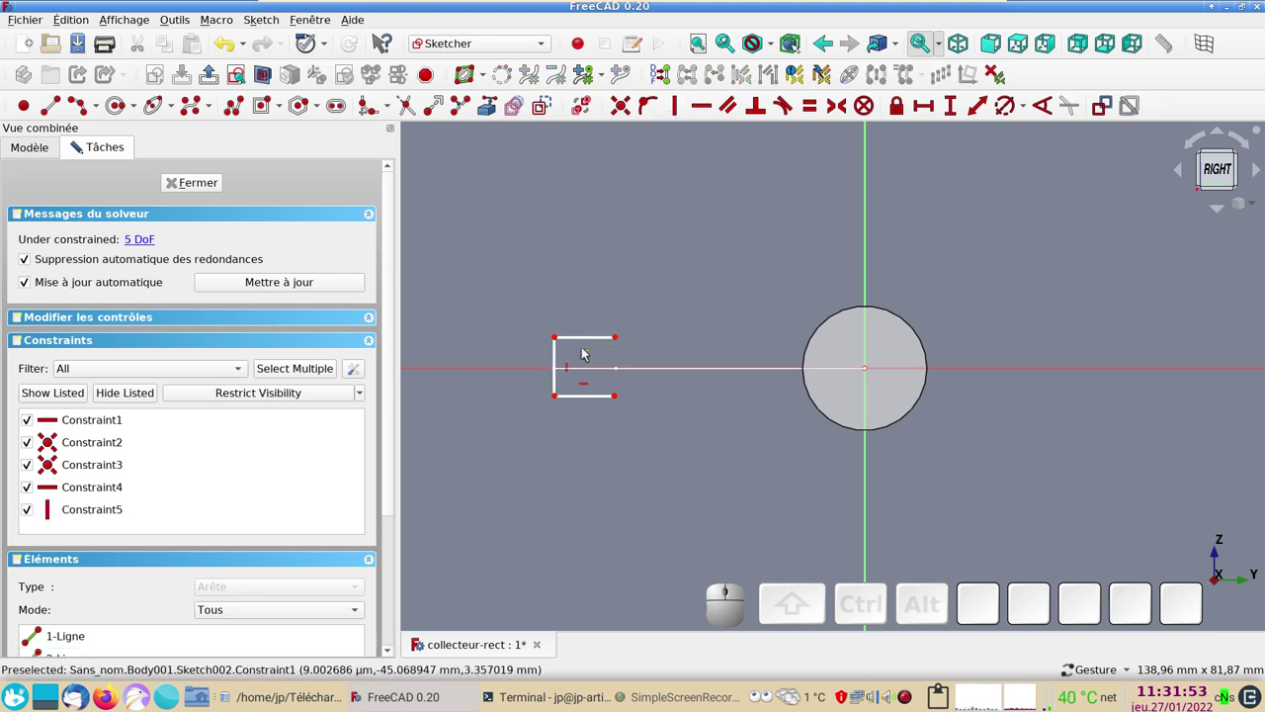
pyautogui.click(560, 345)
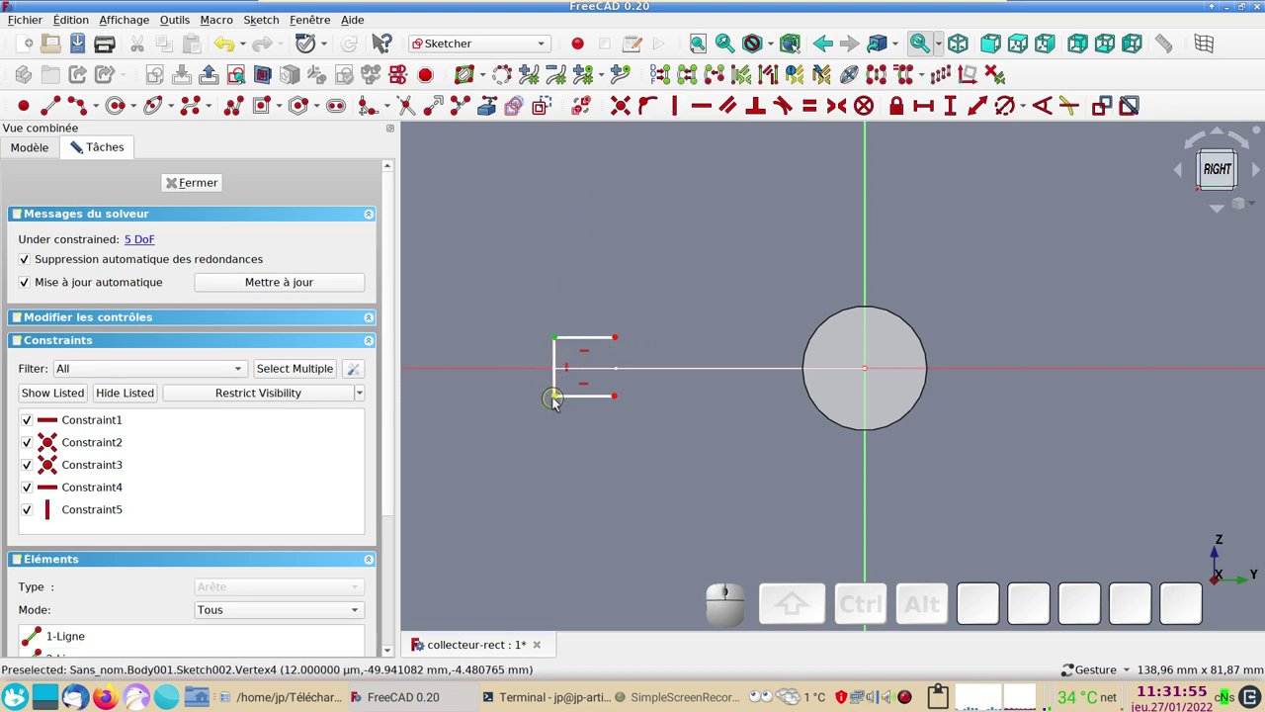
pyautogui.click(559, 406)
pyautogui.click(525, 377)
pyautogui.press('s')
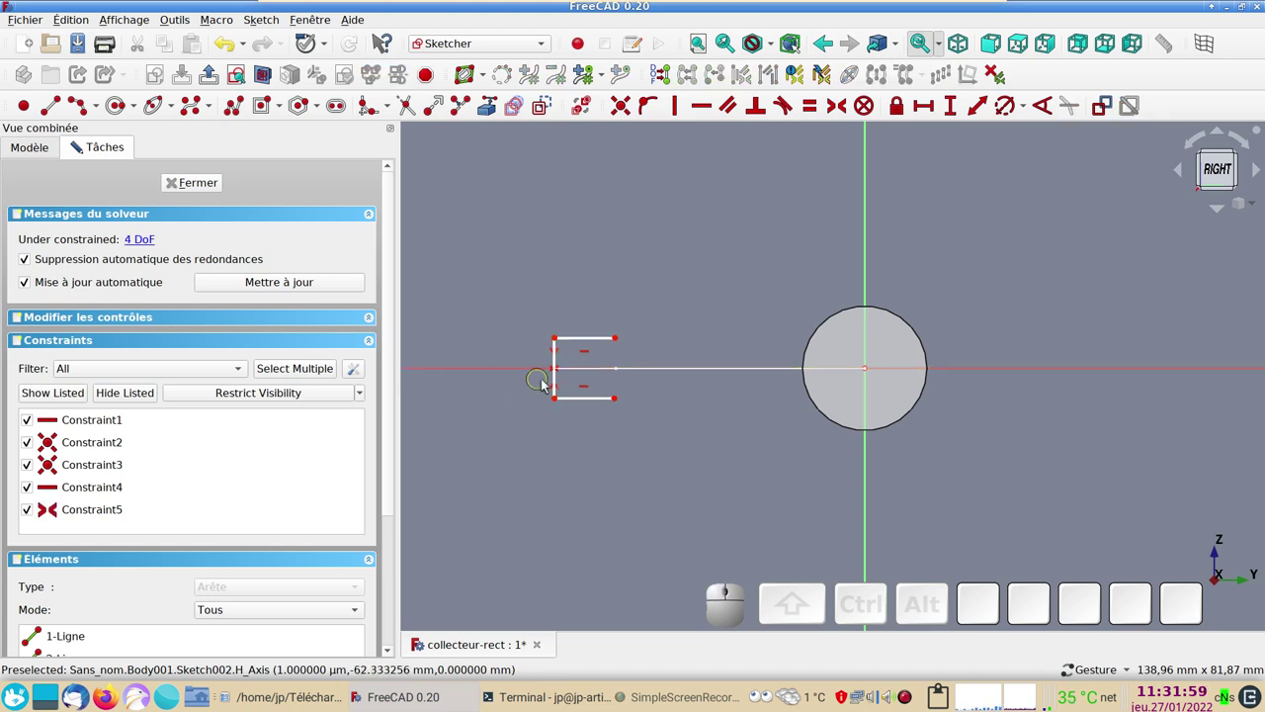
# - Give the left edge a 10 mm vertical length and make the top and bottom edges equal
pyautogui.click(559, 381)
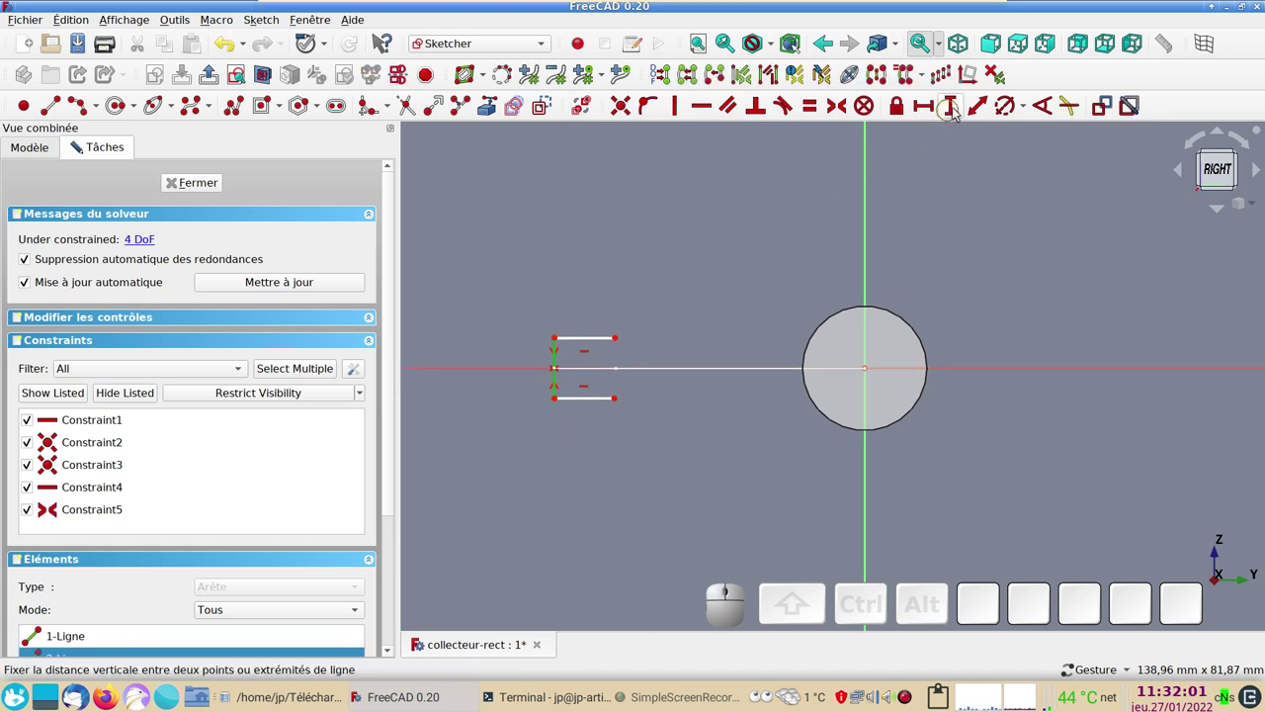
pyautogui.click(959, 111)
pyautogui.press('KP_1')
pyautogui.press('KP_0')
pyautogui.press('KP_Enter')
pyautogui.click(600, 402)
pyautogui.click(592, 339)
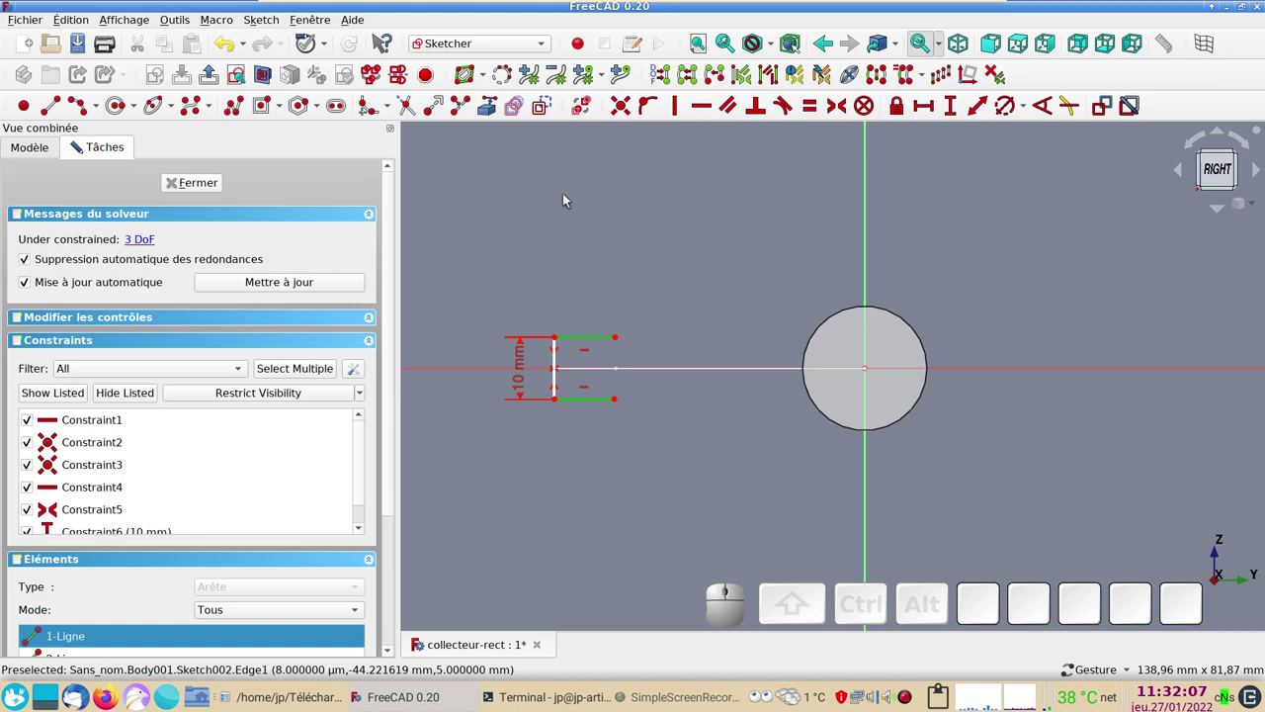
pyautogui.press('e')
# - Set the profile's horizontal width to 10 mm
pyautogui.click(606, 402)
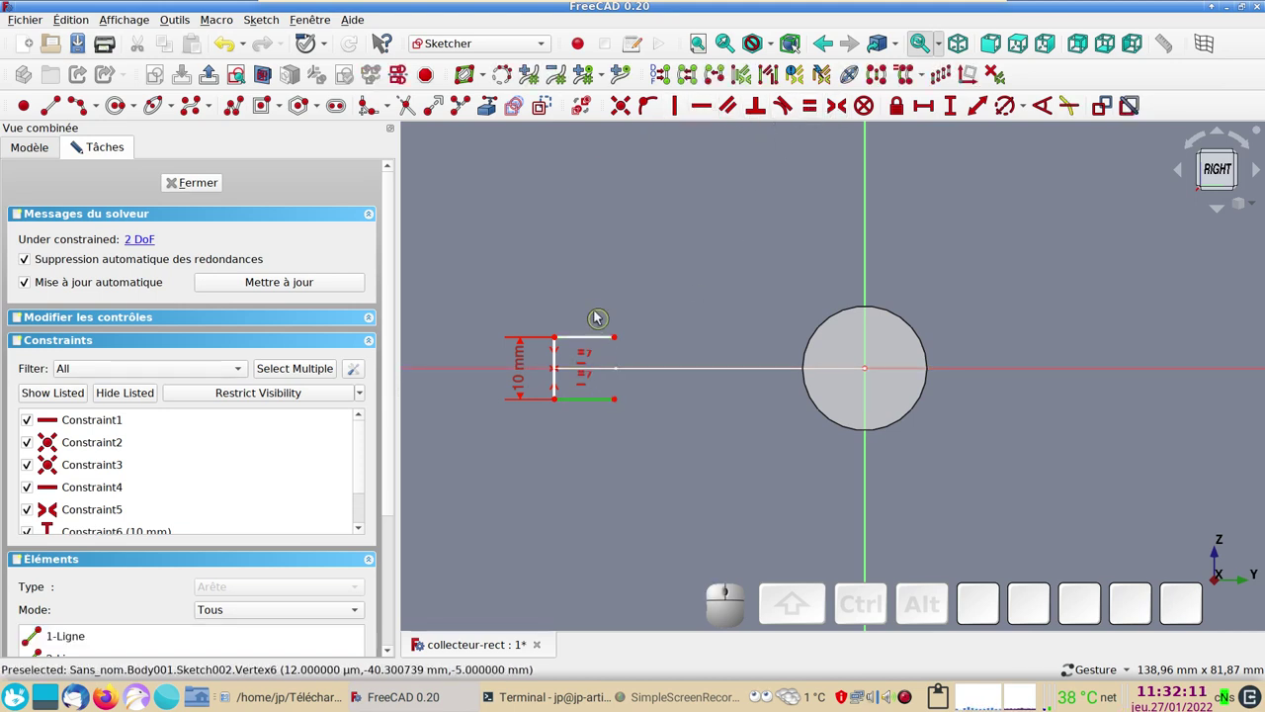
pyautogui.click(605, 305)
pyautogui.click(592, 339)
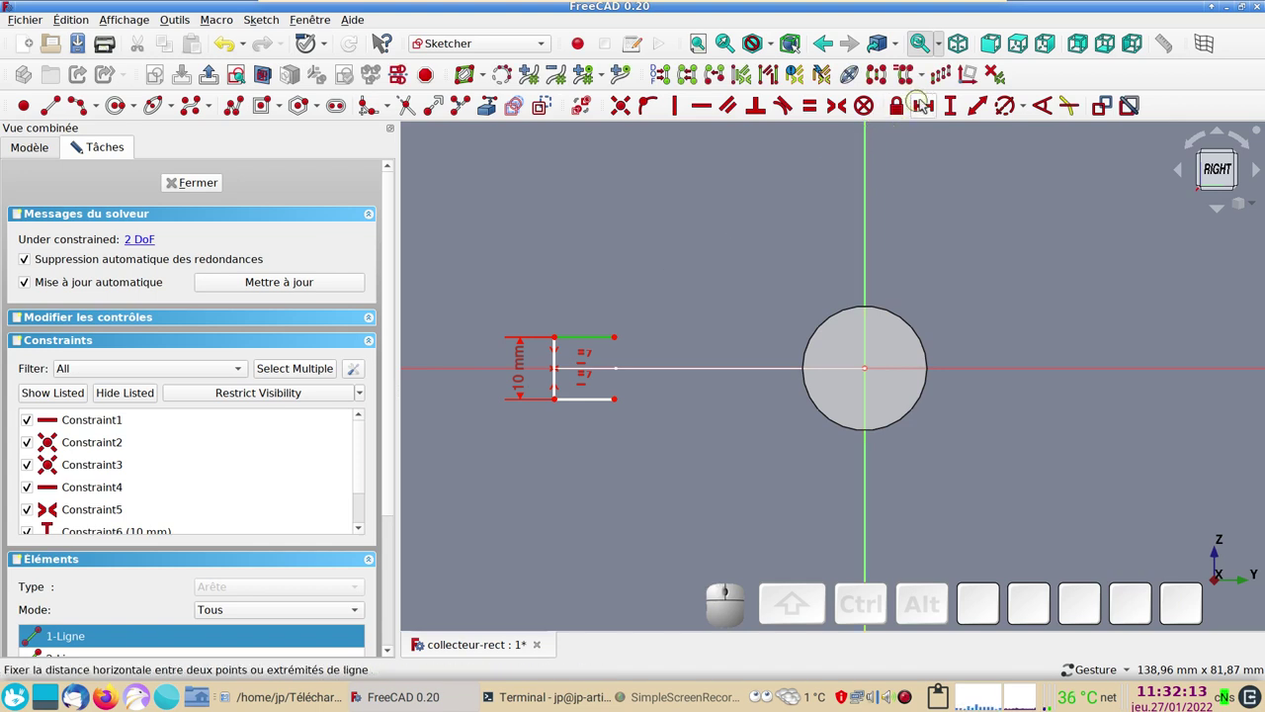
pyautogui.click(926, 101)
pyautogui.press('KP_1')
pyautogui.press('KP_0')
pyautogui.press('KP_Enter')
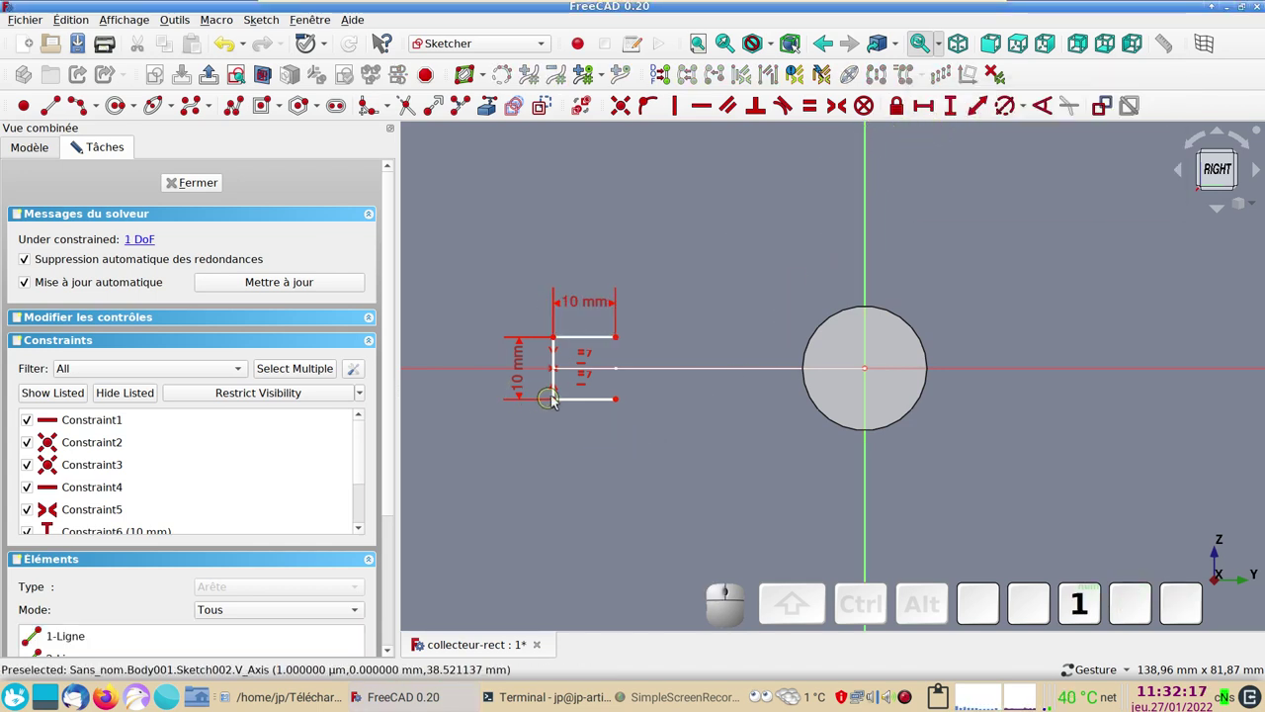
# - Place the profile 50 mm horizontally from the sketch's vertical axis
pyautogui.click(558, 401)
pyautogui.click(870, 481)
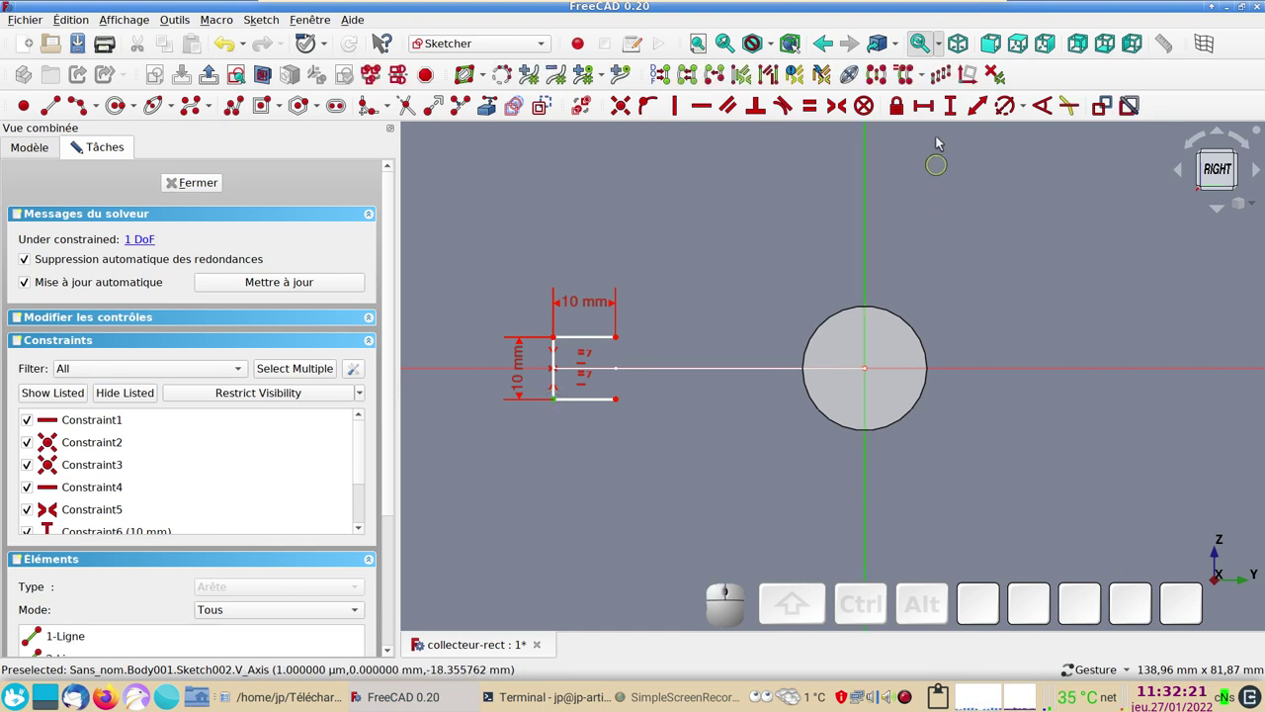
pyautogui.click(932, 111)
pyautogui.press('KP_5')
pyautogui.press('KP_0')
pyautogui.press('Return')
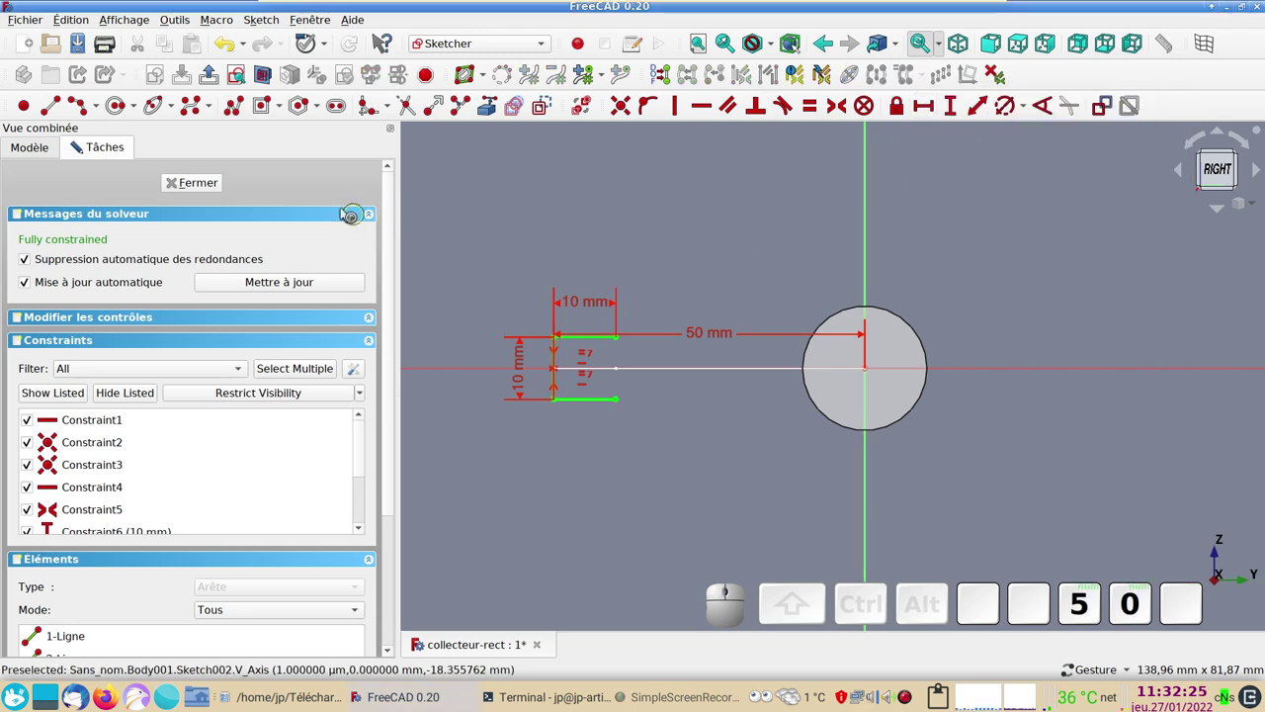
# - Draw a line at the circle, symmetric about the horizontal axis, joining the profile end
pyautogui.click(62, 116)
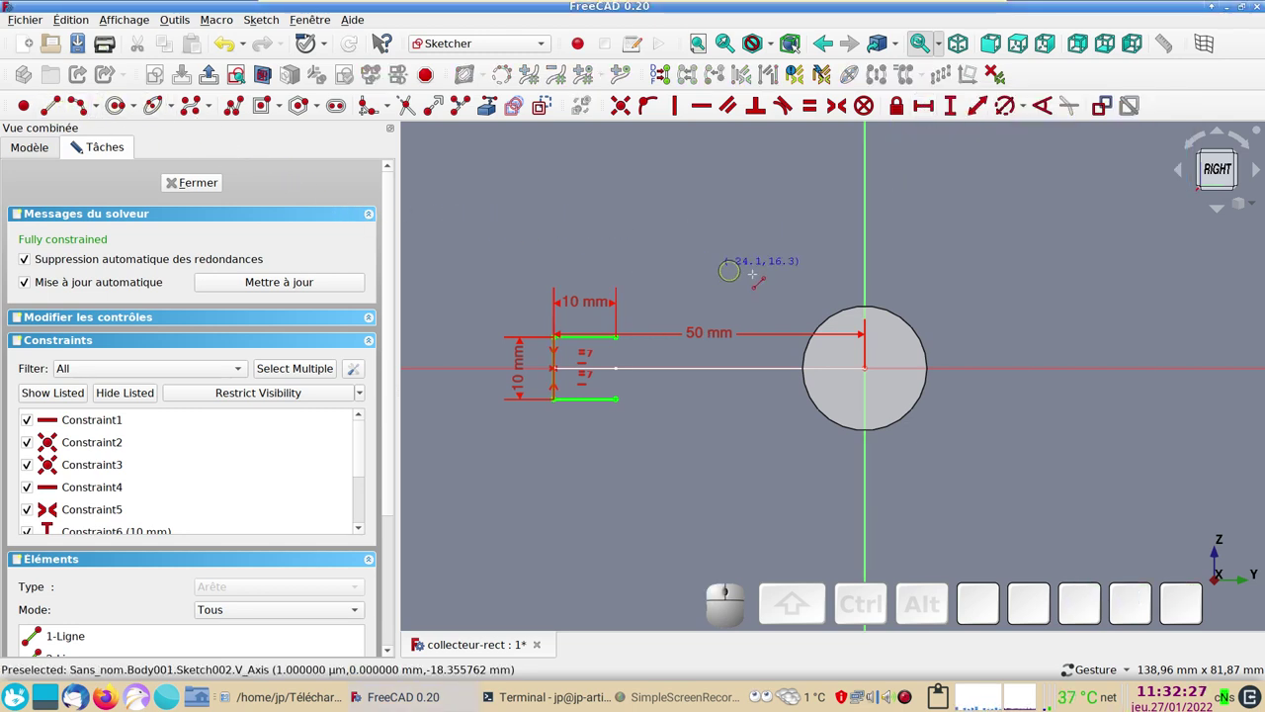
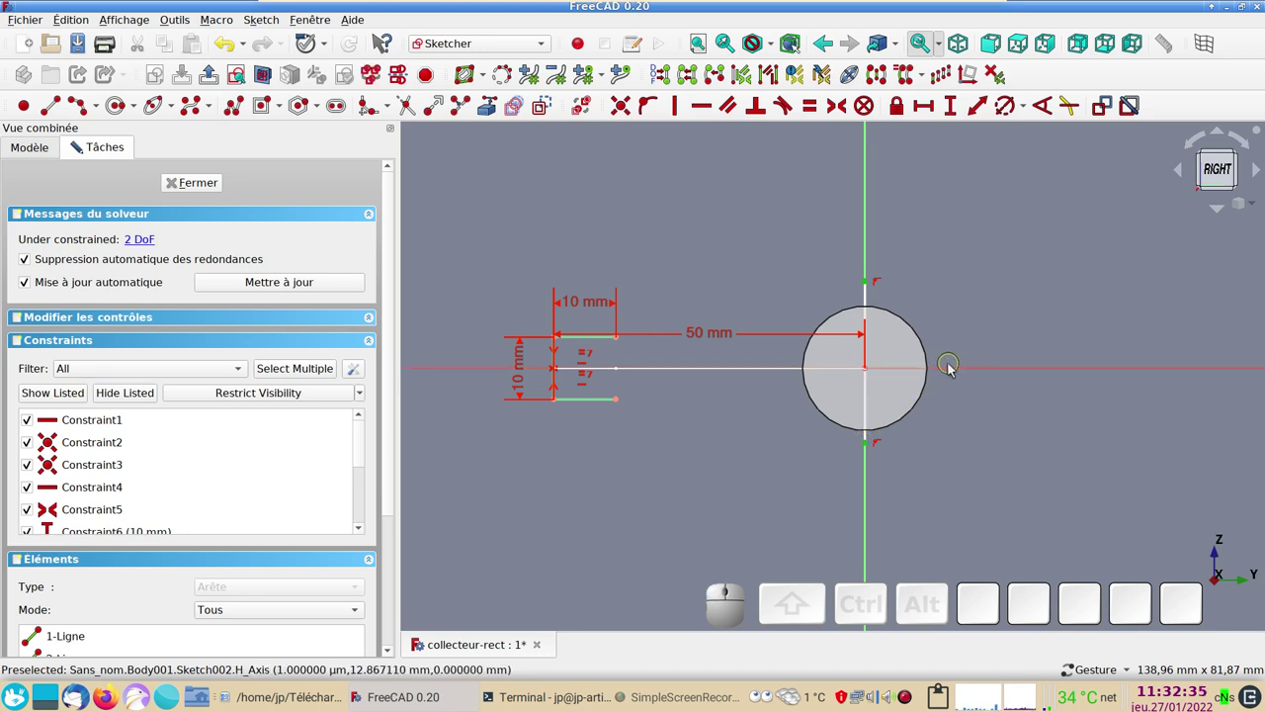
pyautogui.click(955, 367)
pyautogui.press('s')
pyautogui.click(869, 311)
# - Give the new vertical line a 20 mm length across the cylinder section
pyautogui.click(951, 112)
pyautogui.press('KP_2')
pyautogui.press('KP_0')
pyautogui.press('KP_Enter')
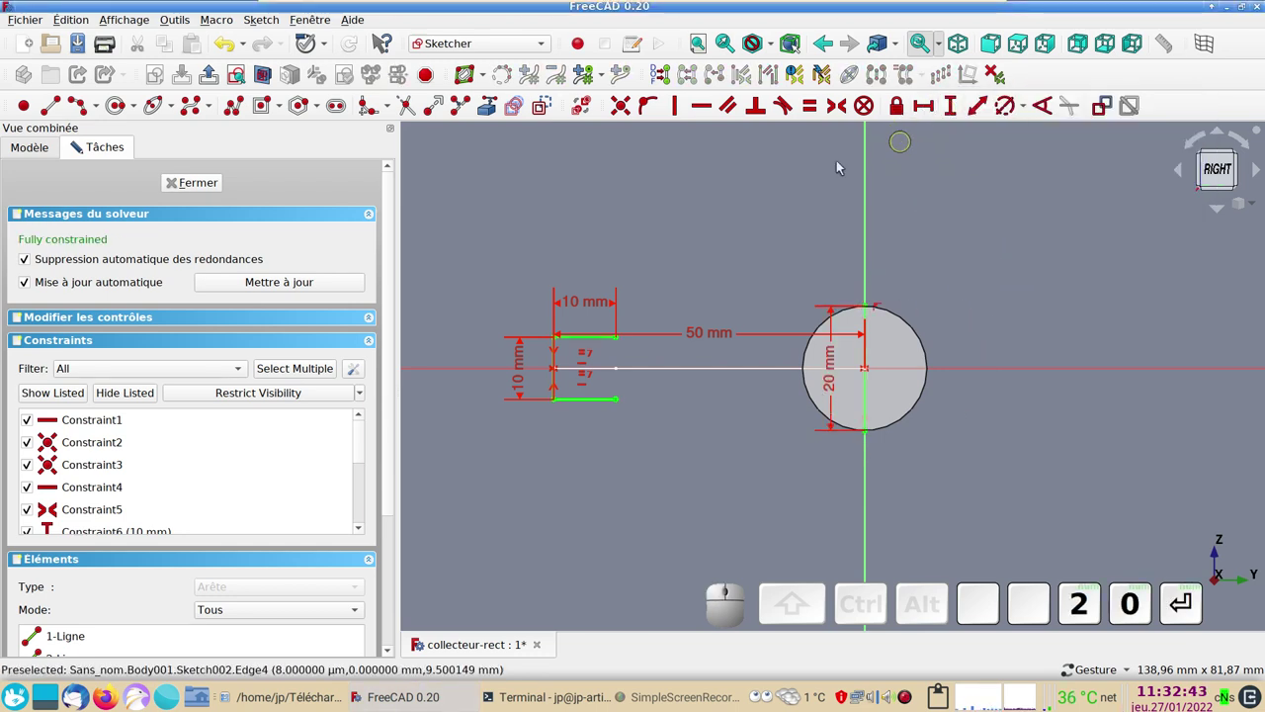
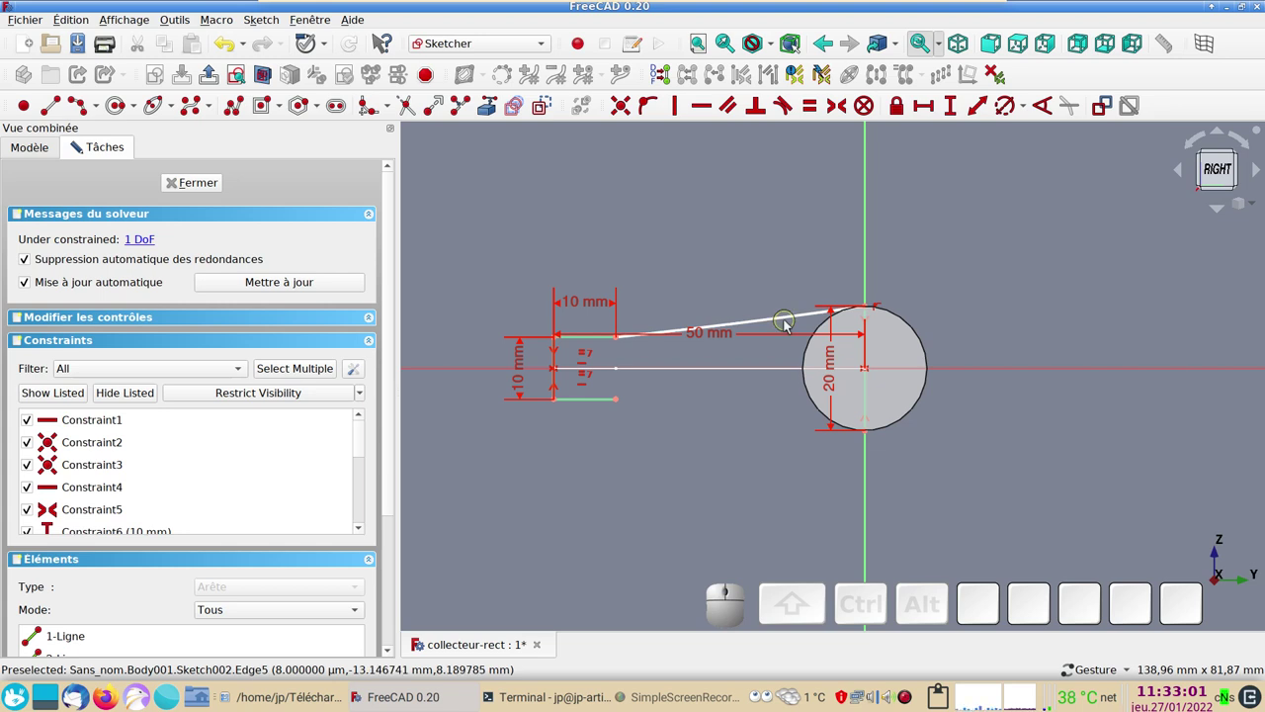
# - Mirror the upper connector across the horizontal axis, then remove the mirrored lower line
pyautogui.click(788, 323)
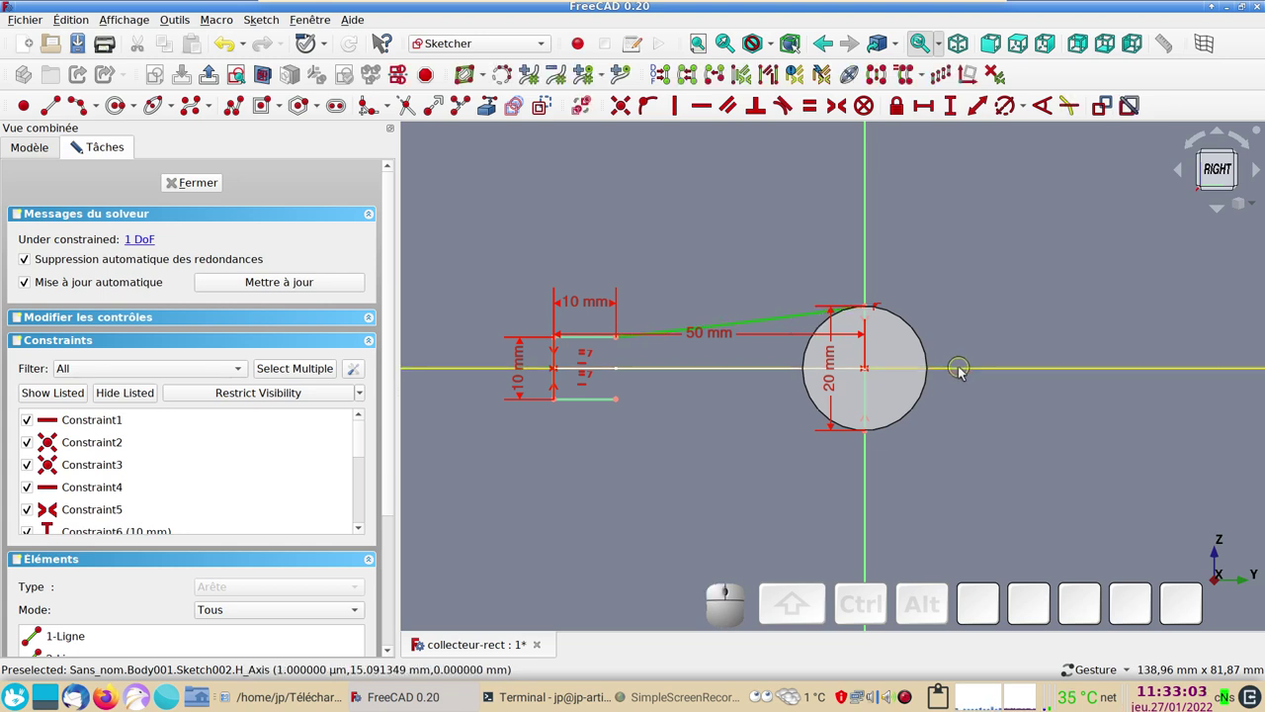
pyautogui.click(965, 372)
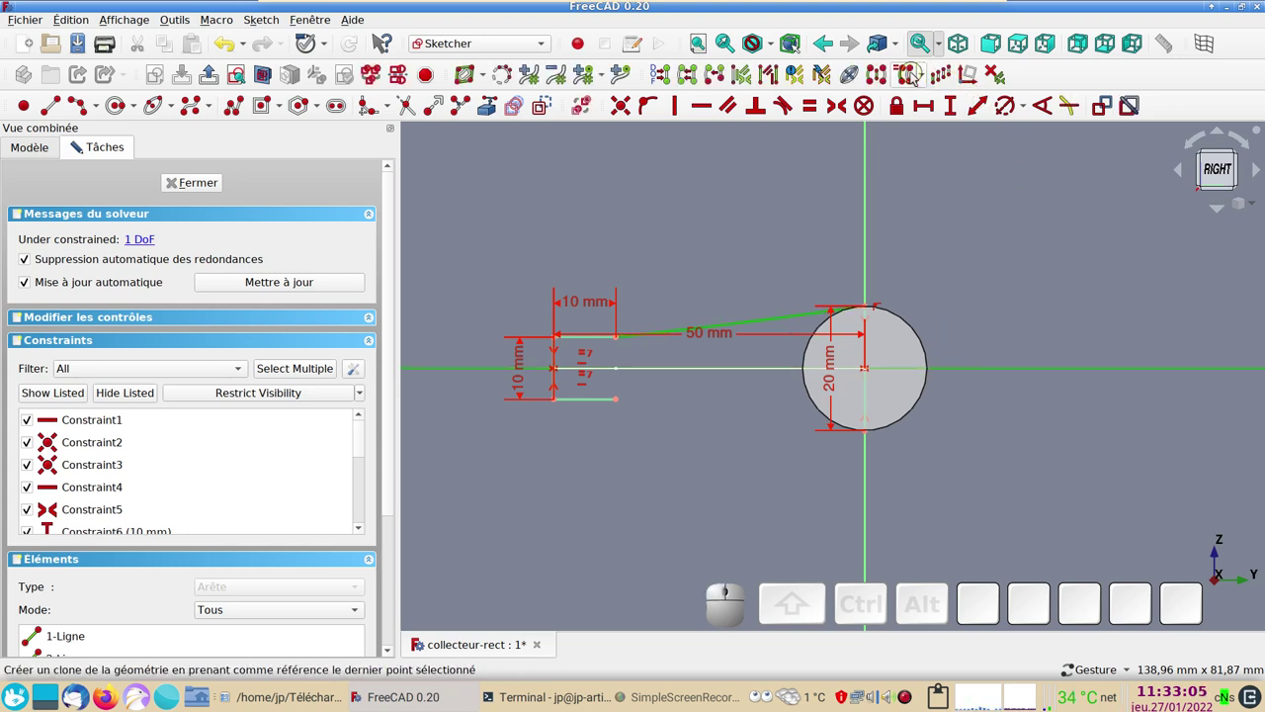
pyautogui.click(885, 75)
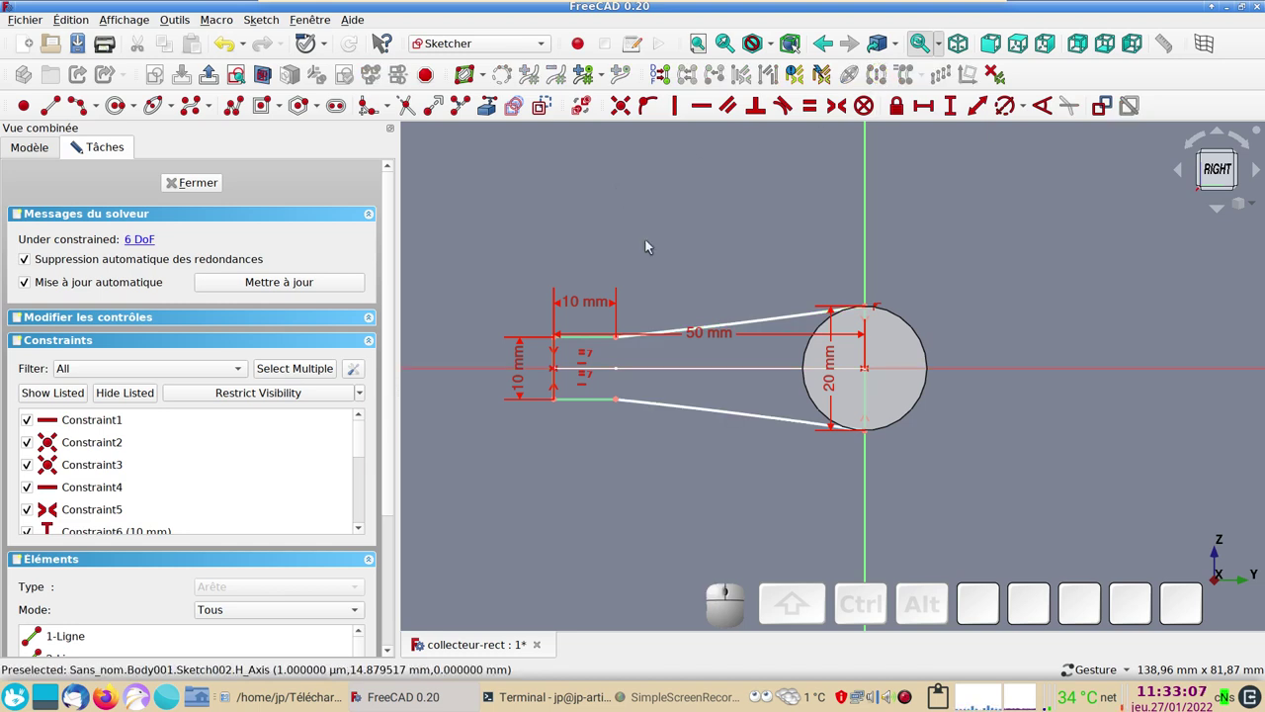
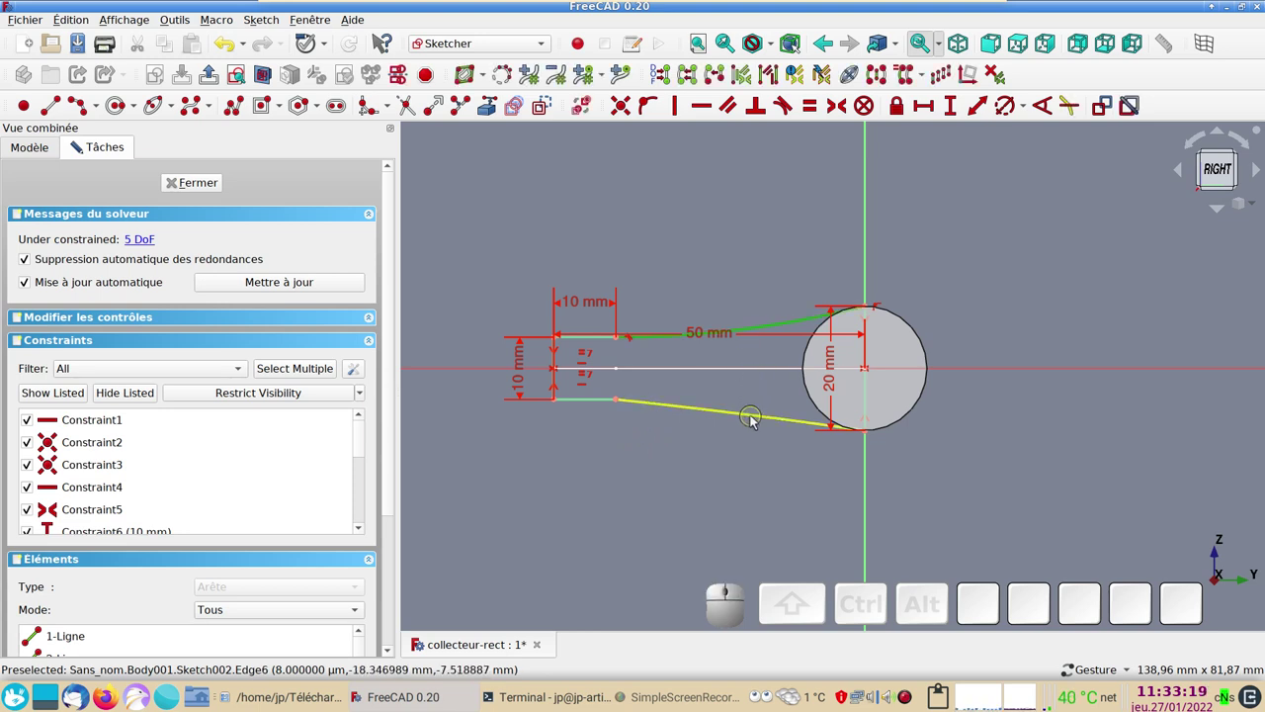
pyautogui.click(756, 418)
pyautogui.press('e')
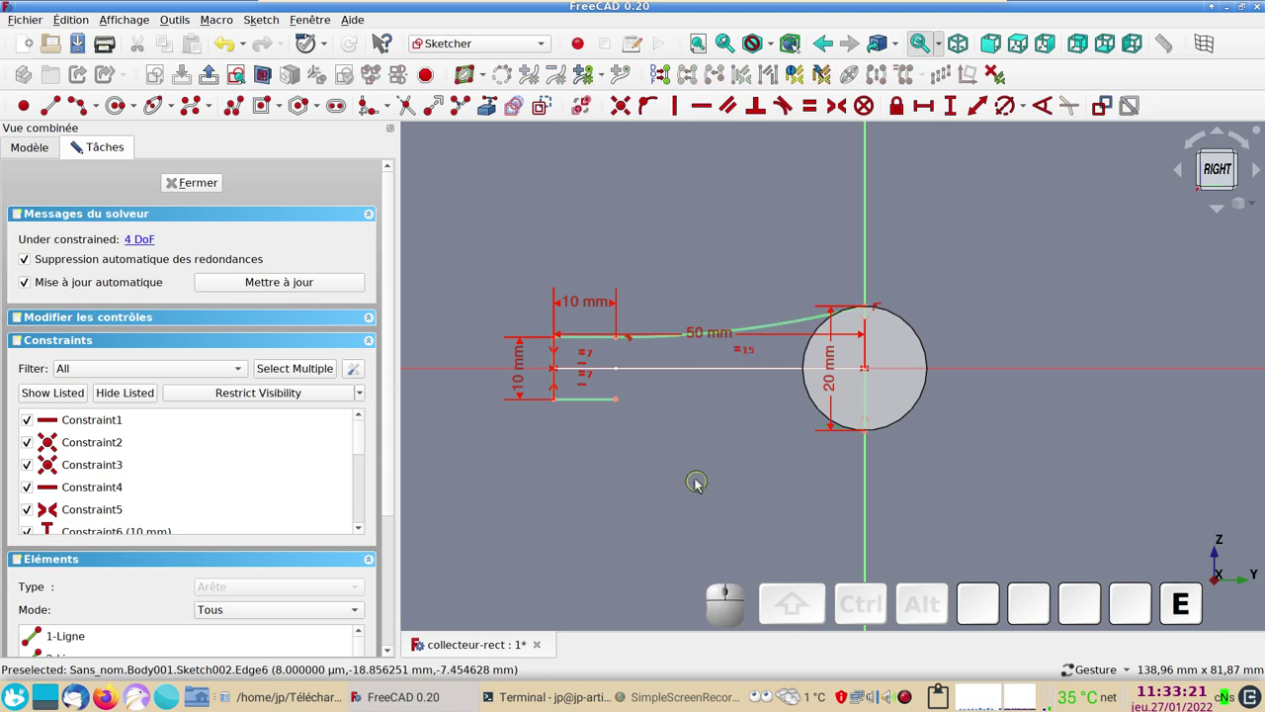
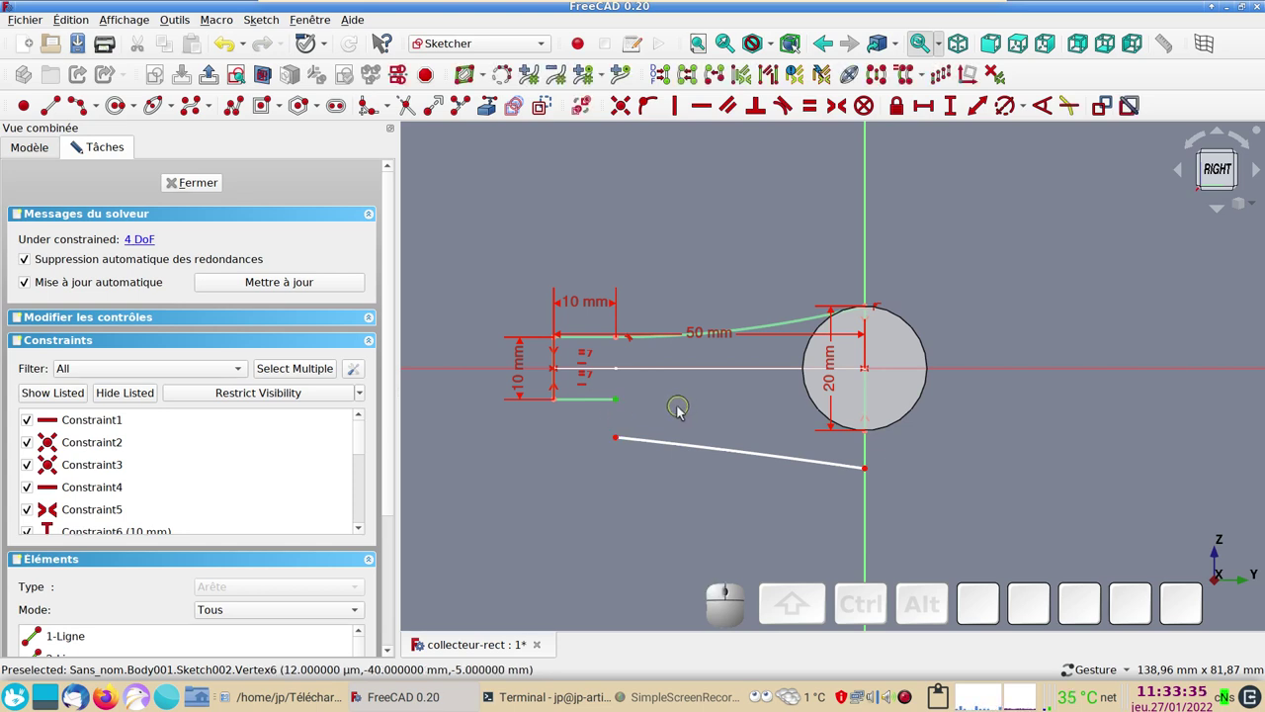
# - Redraw the lower connector and make it tangent at the lower 10 mm edge's endpoint
pyautogui.press('c')
pyautogui.click(759, 345)
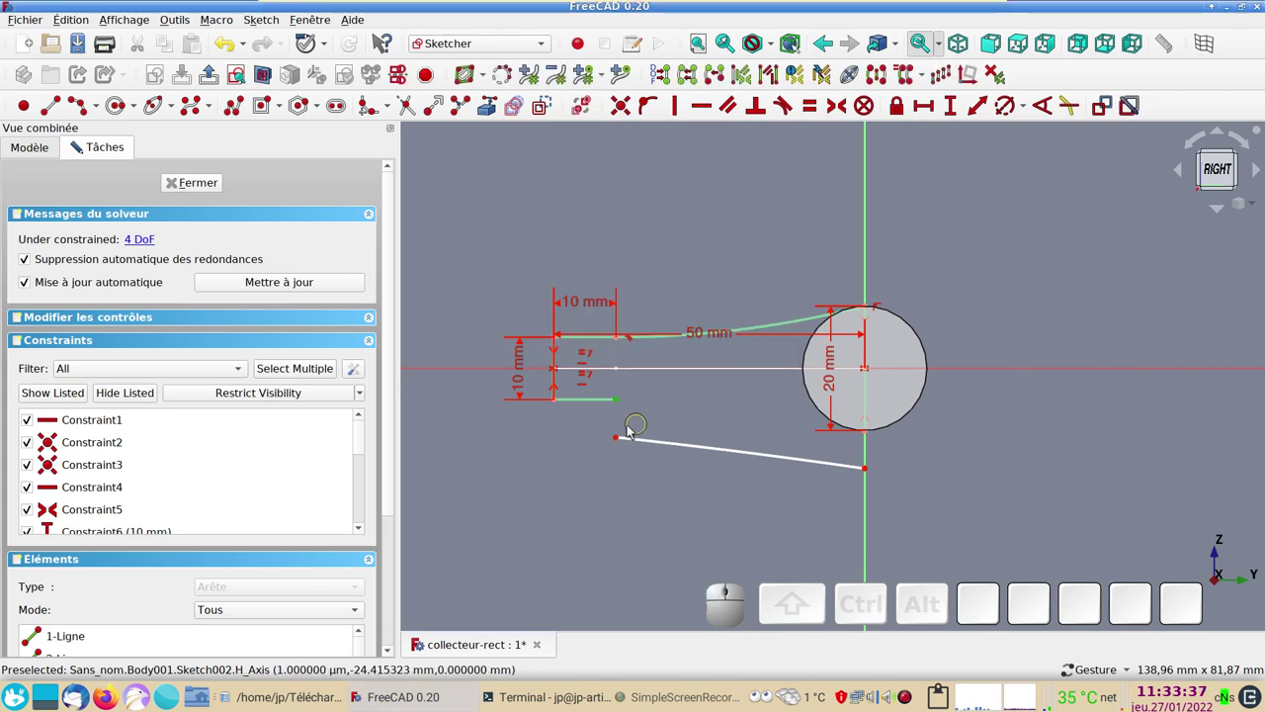
pyautogui.click(620, 440)
pyautogui.press('c')
pyautogui.click(627, 352)
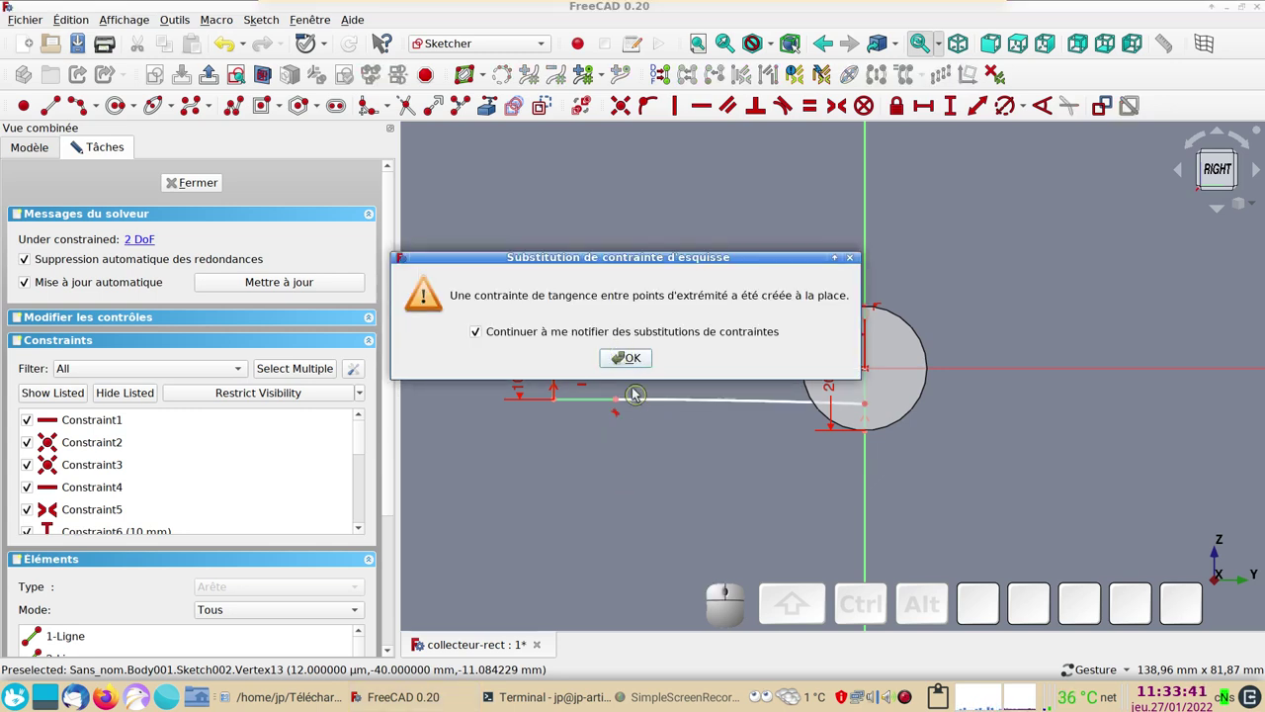
pyautogui.click(635, 368)
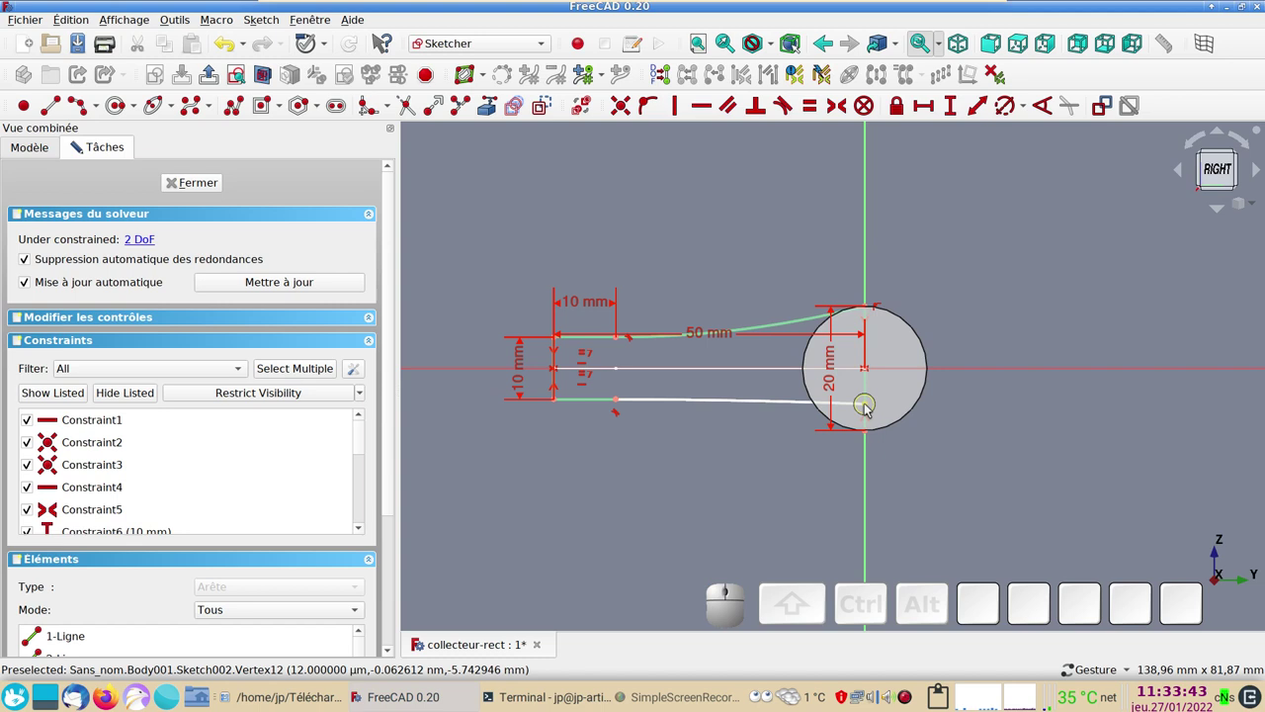
# - Join the lower curve's other end to the circle's bottom point so the sketch is fully constrained
pyautogui.moveTo(873, 406); pyautogui.dragTo(890, 432)
pyautogui.click(879, 407)
pyautogui.click(874, 432)
pyautogui.press('c')
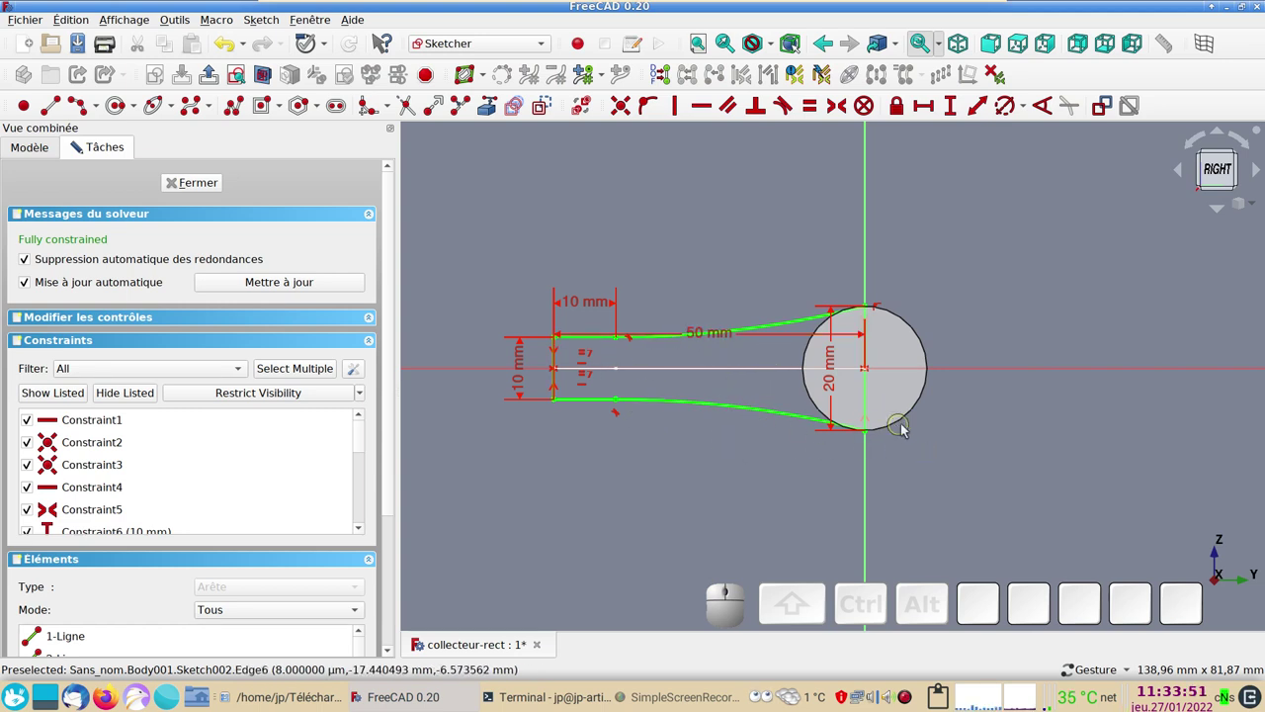
pyautogui.scroll(3)
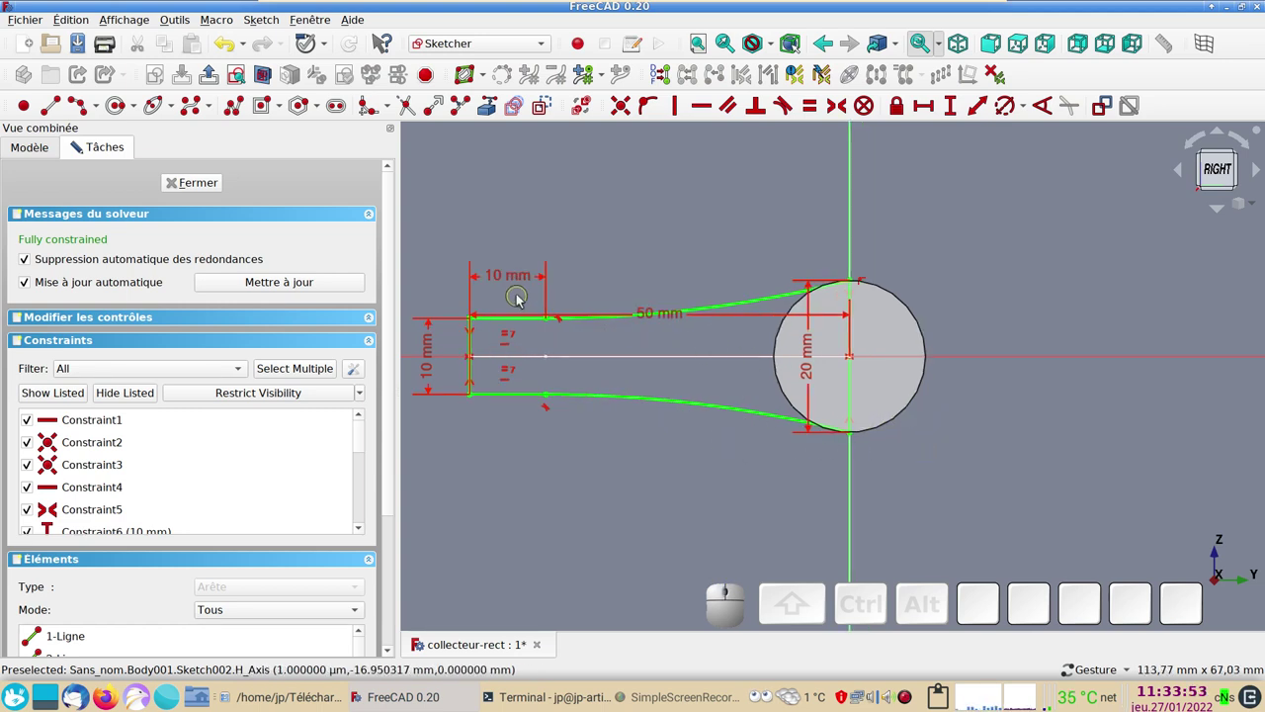
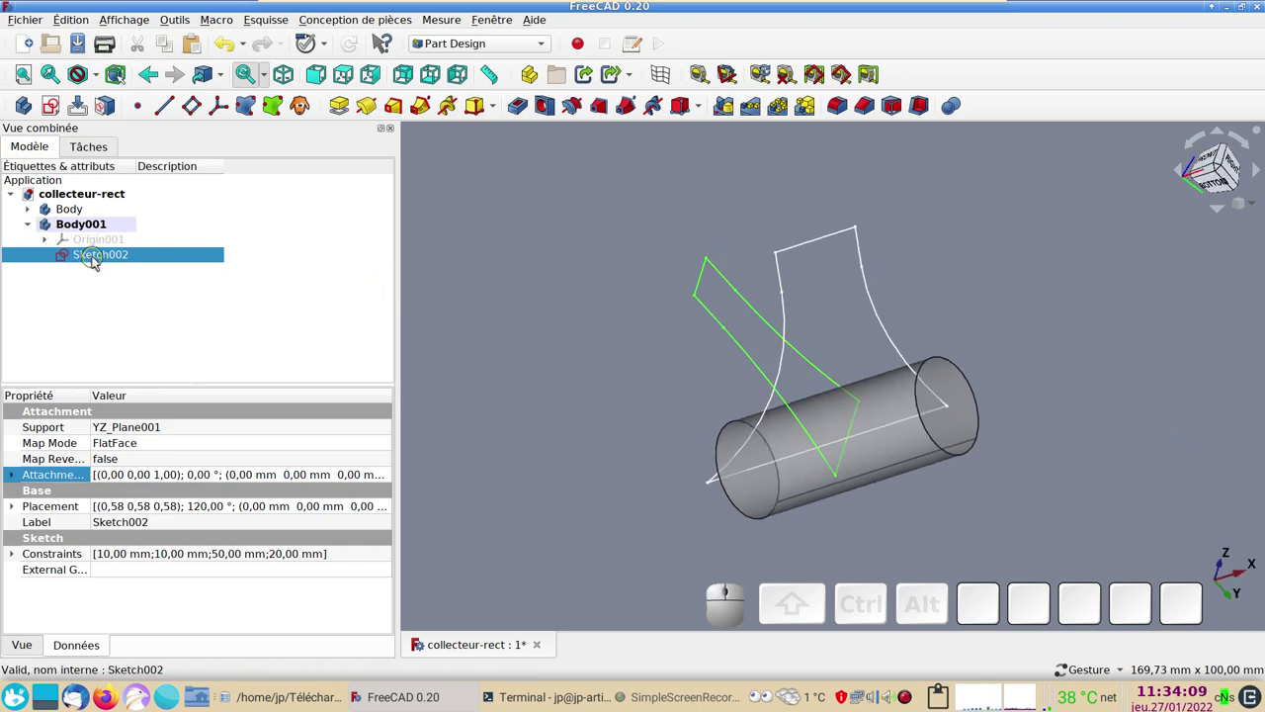
# - Pad the Body001 funnel sketch symmetric to its plane with a larger length
pyautogui.click(98, 261)
pyautogui.click(340, 101)
pyautogui.click(596, 329)
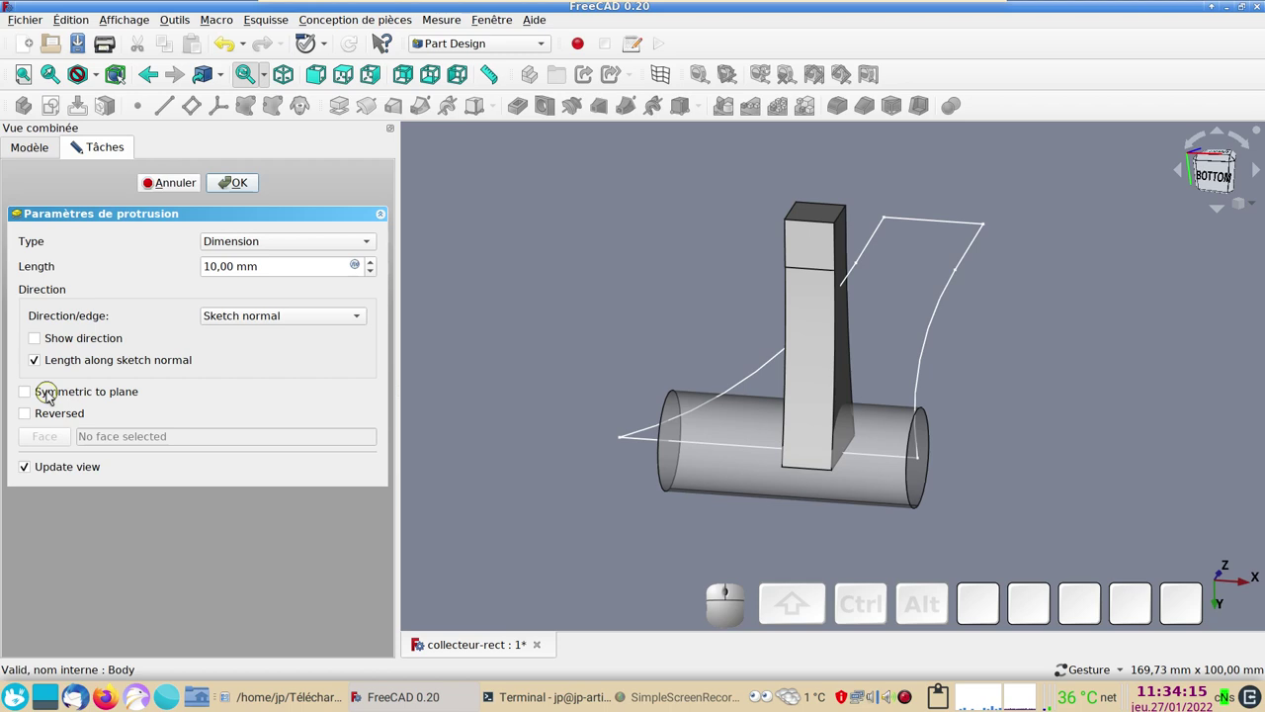
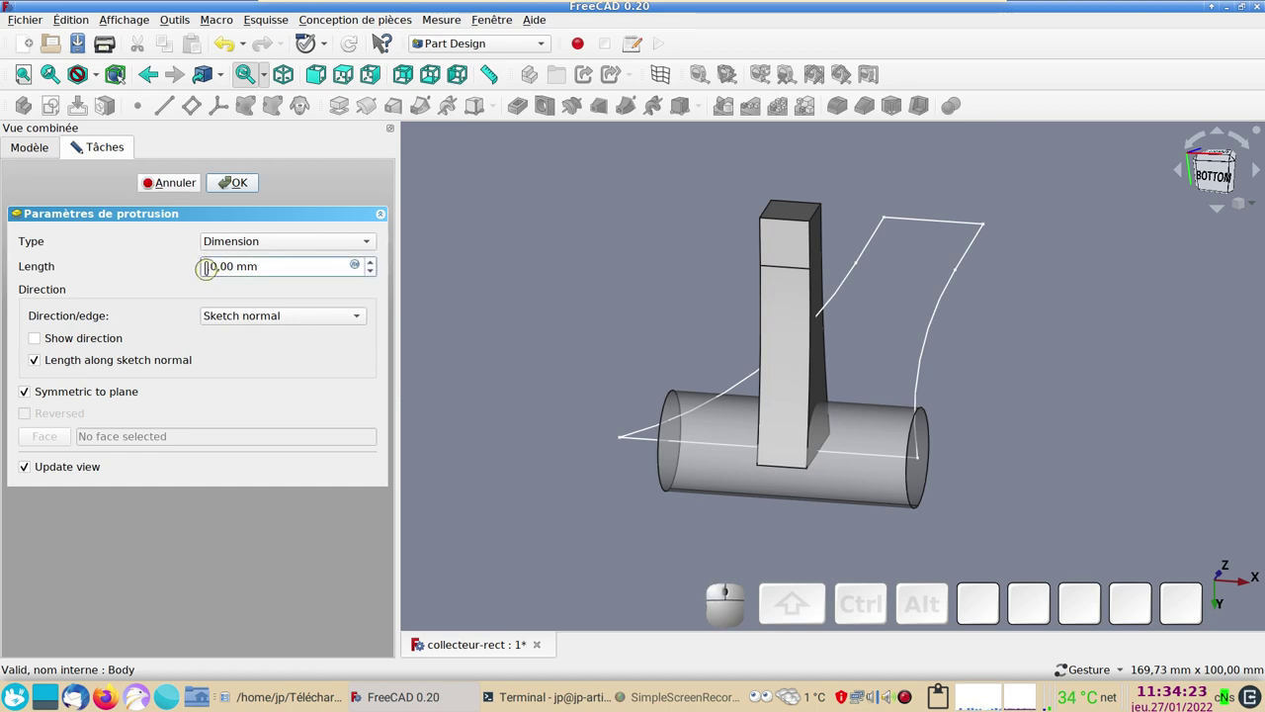
pyautogui.press('KP_0')
# - Confirm Pad001, inspect the block and reveal its funnel sketch in the tree
pyautogui.press('Return')
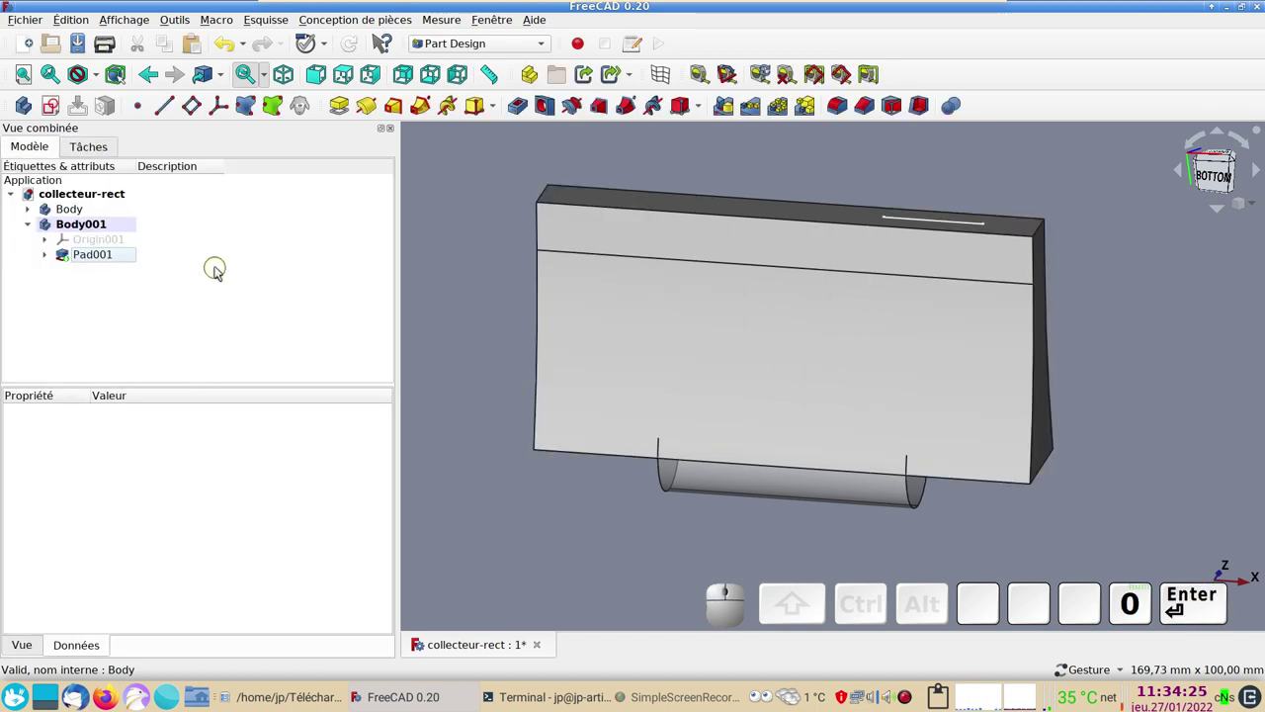
pyautogui.moveTo(968, 383); pyautogui.dragTo(358, 329)
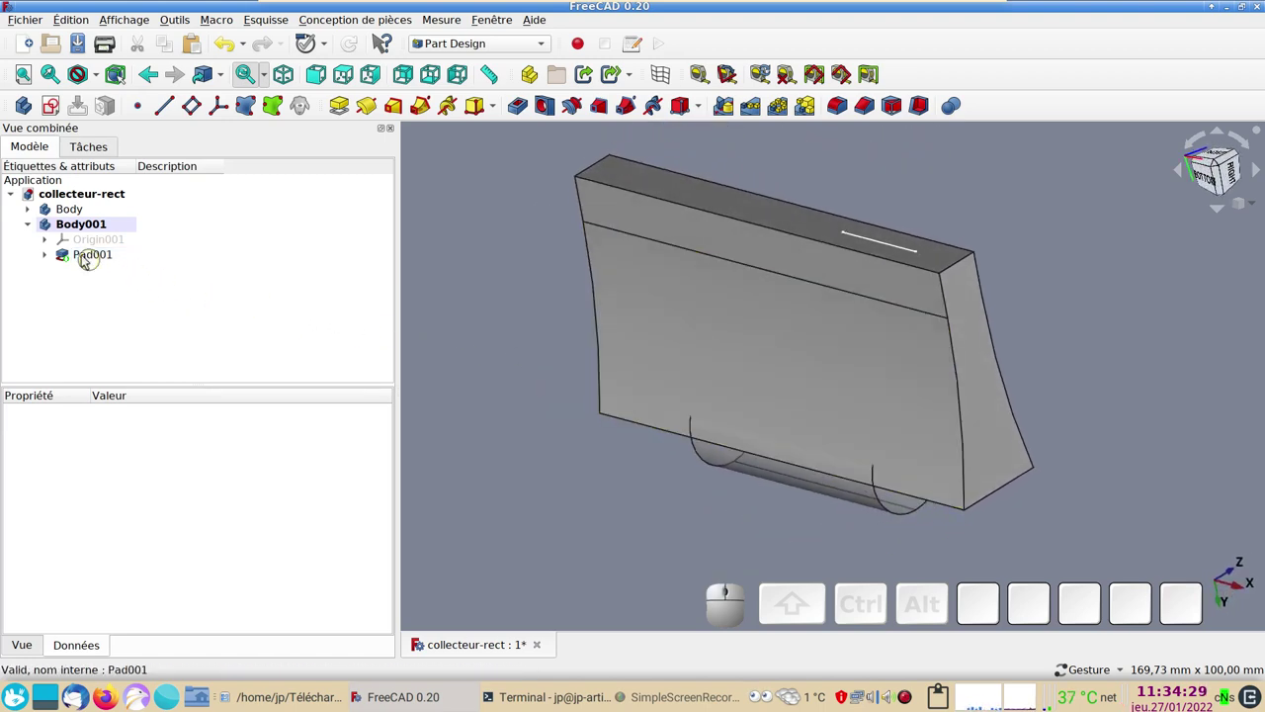
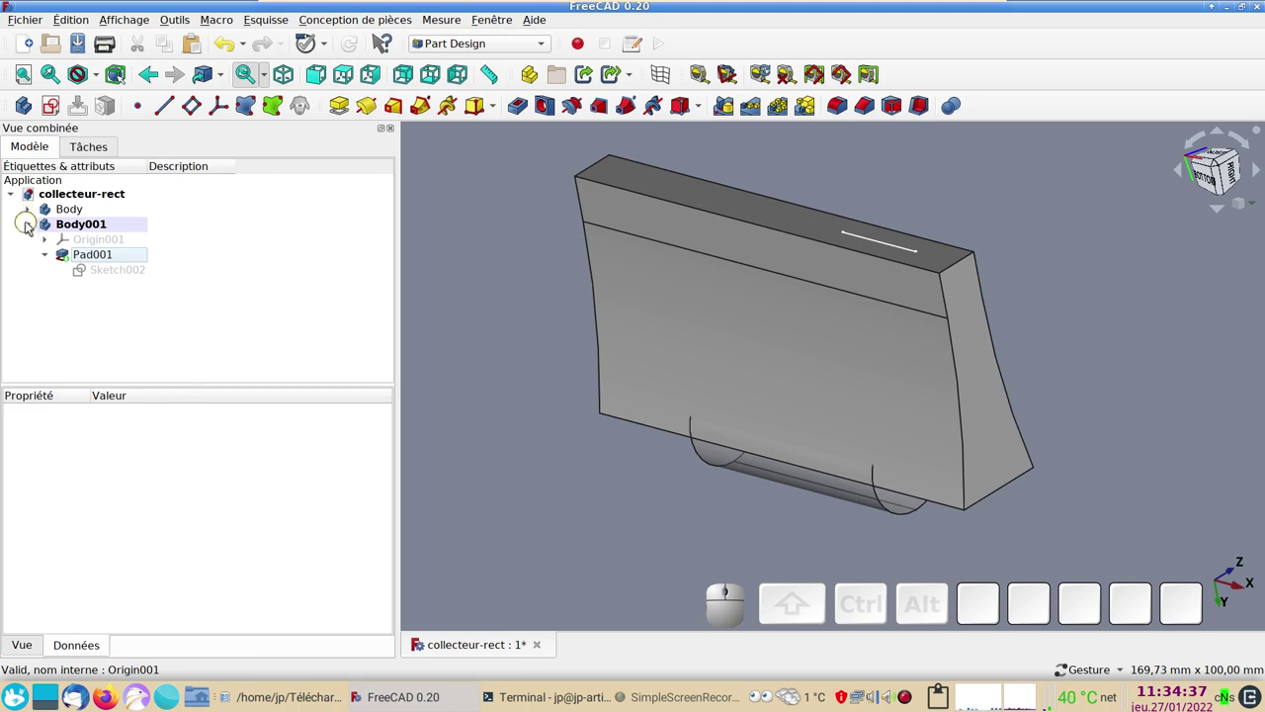
pyautogui.click(30, 224)
pyautogui.click(31, 224)
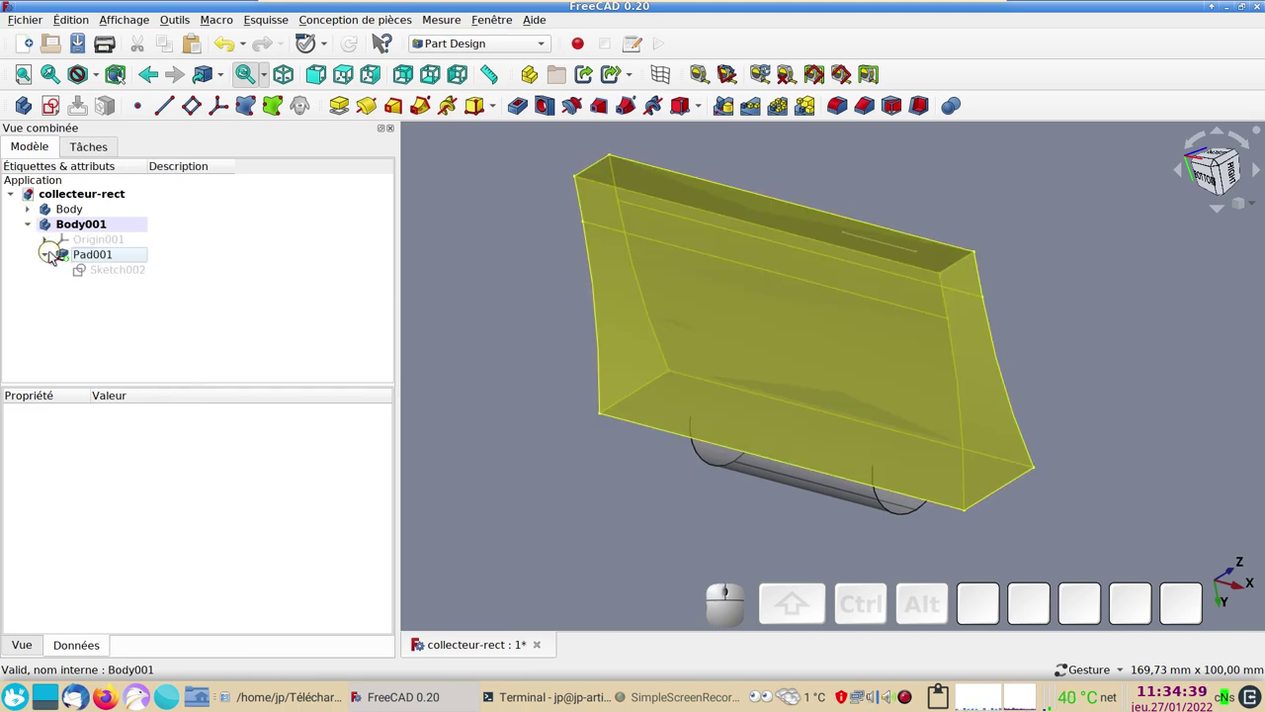
pyautogui.click(104, 273)
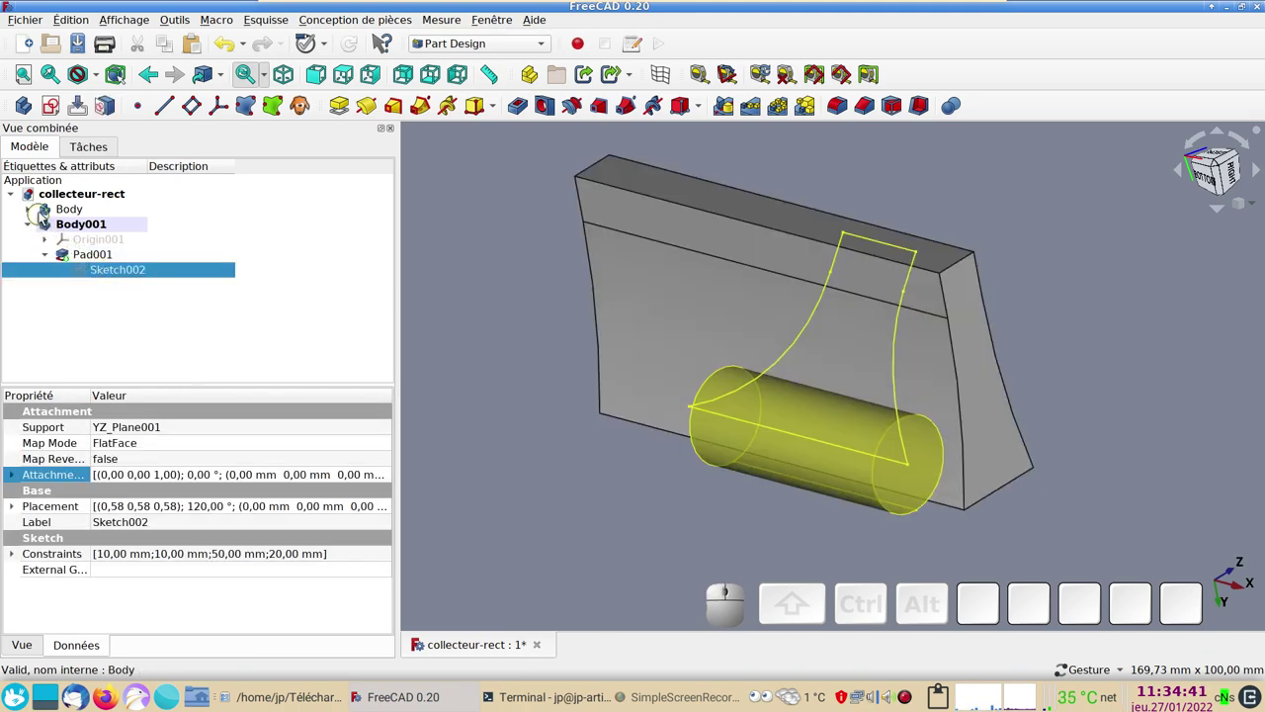
# - Select Sketch001 in the first Body and toggle its visibility off and on
pyautogui.click(34, 208)
pyautogui.click(80, 262)
pyautogui.press('space')
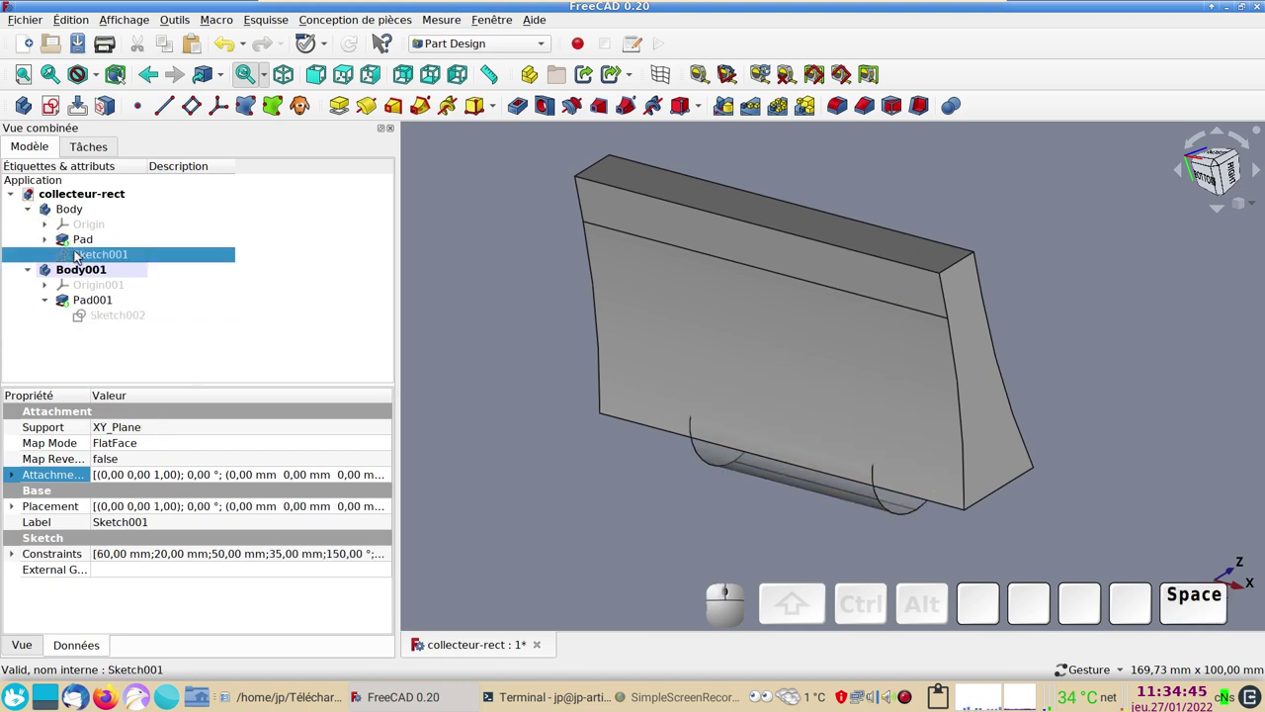
pyautogui.press('space')
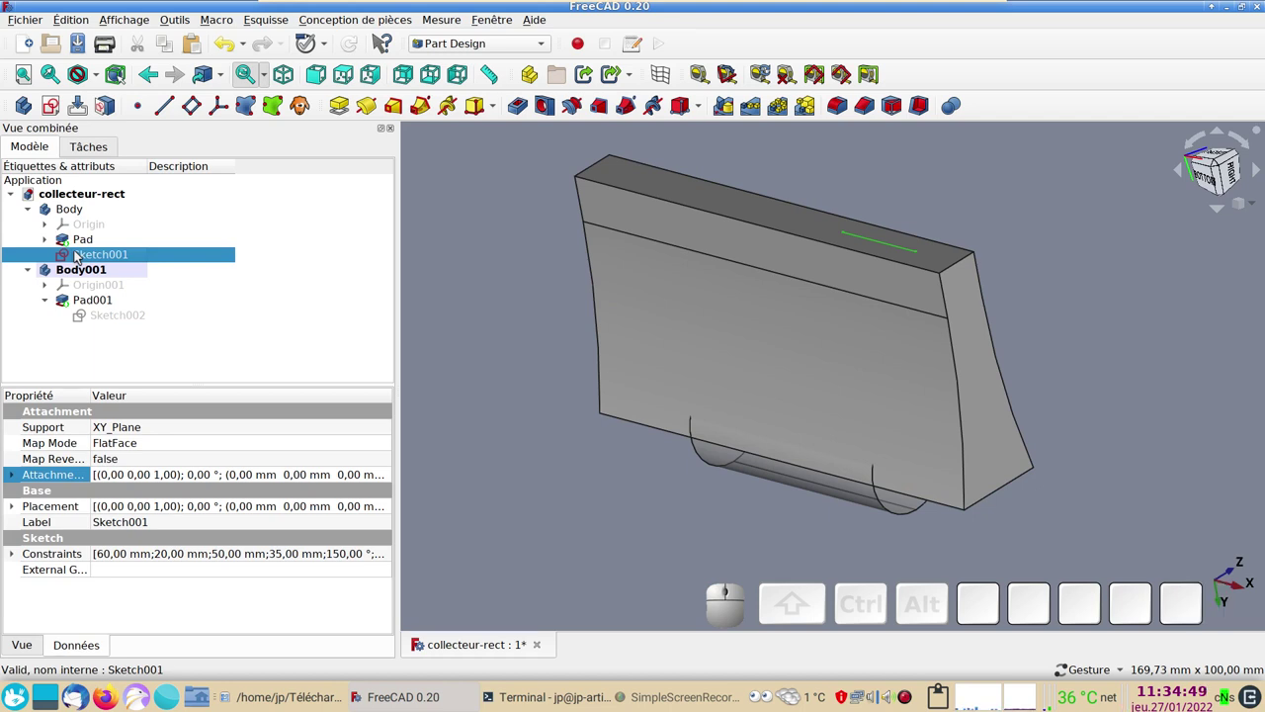
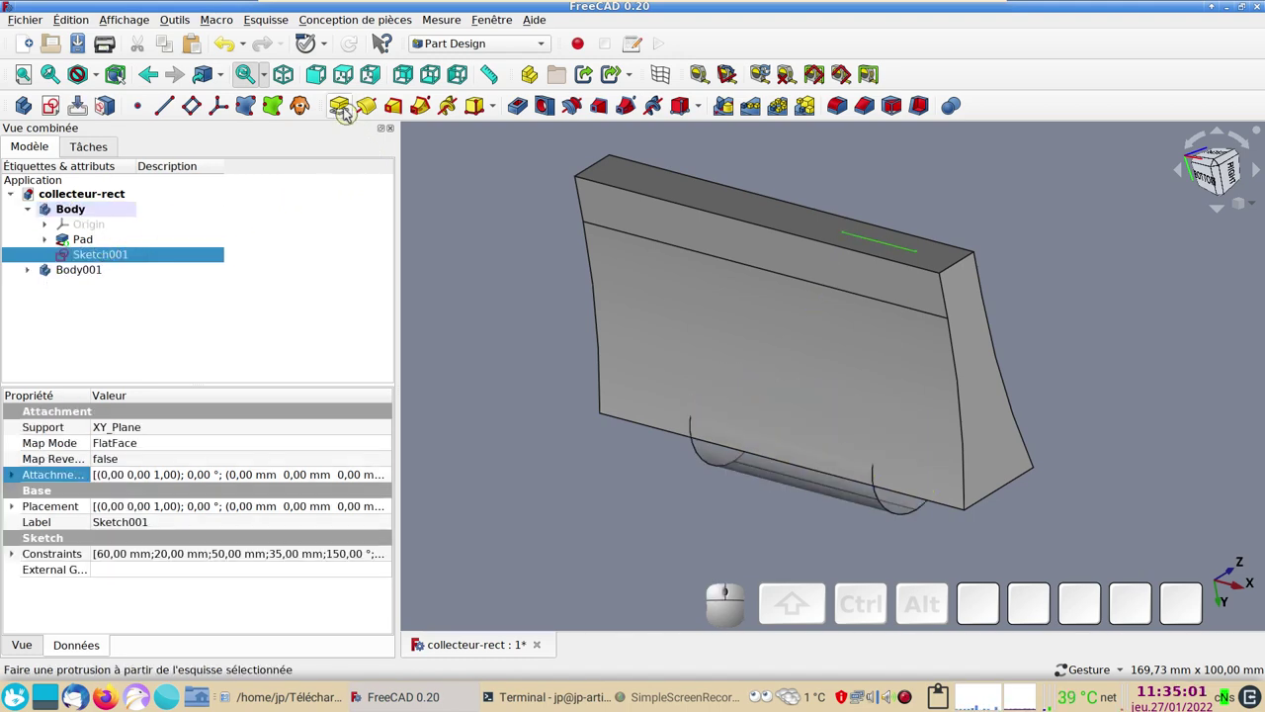
pyautogui.click(344, 111)
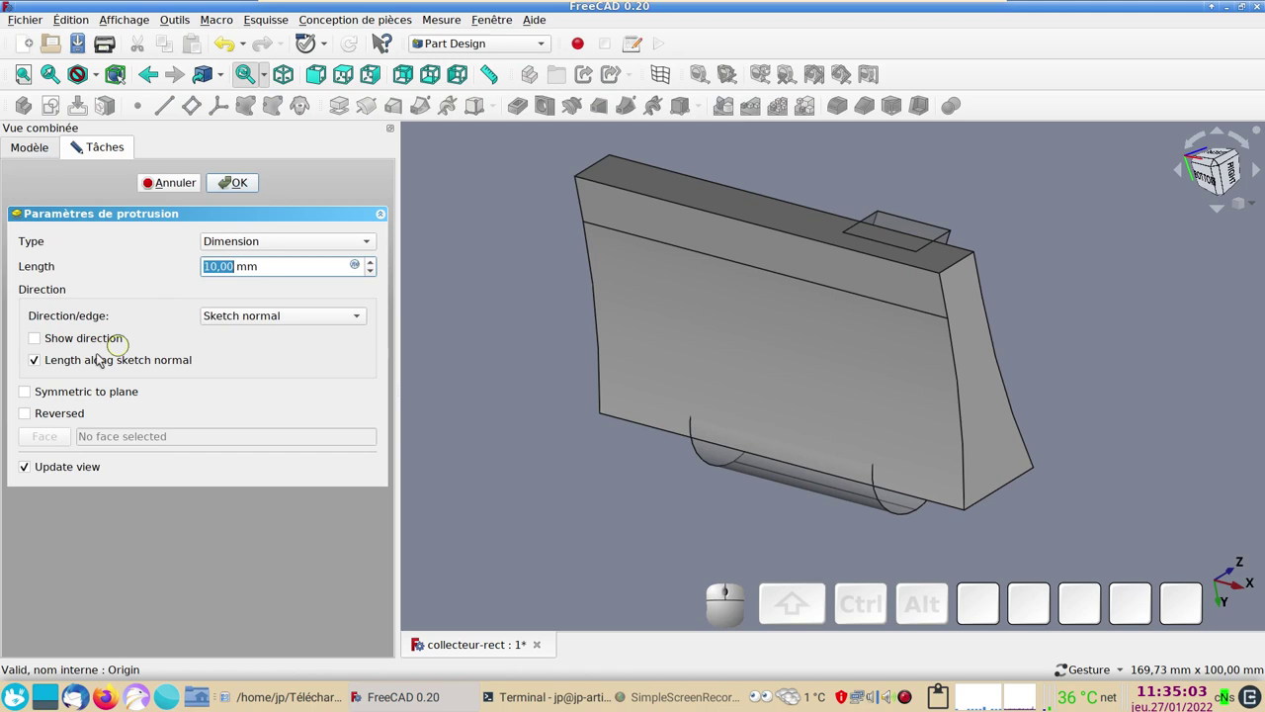
pyautogui.click(54, 390)
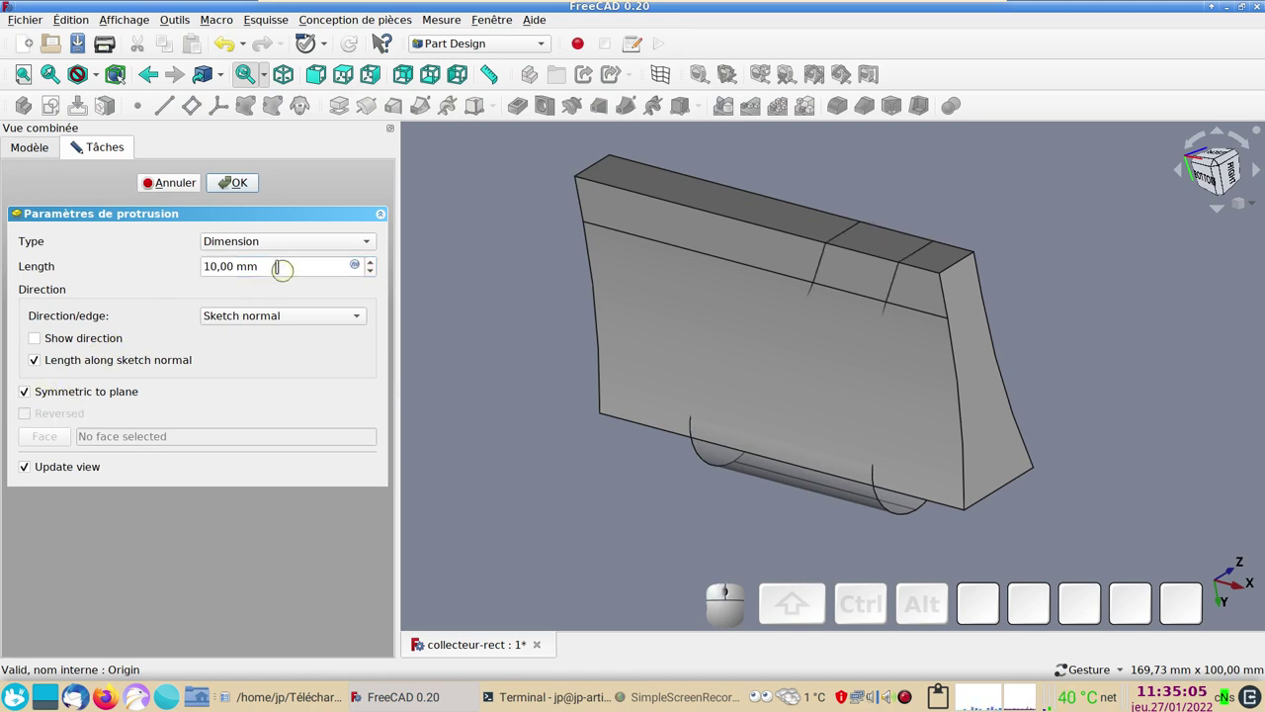
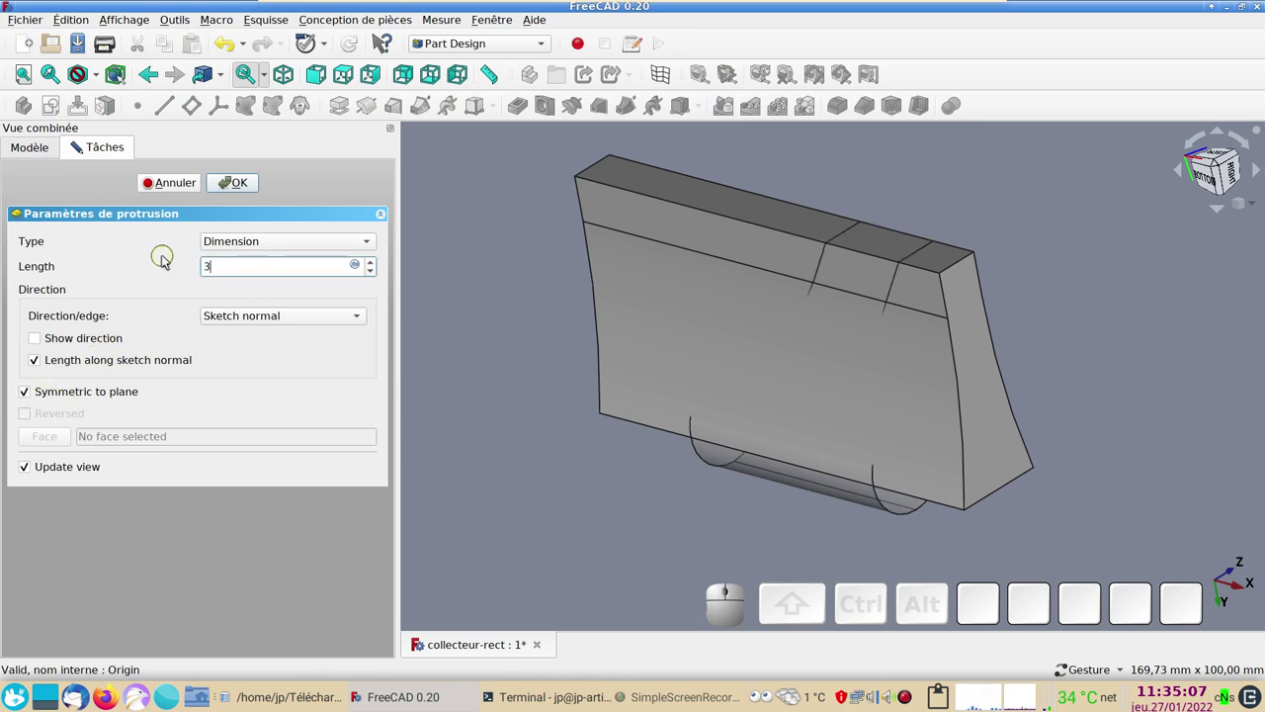
pyautogui.press('KP_0')
pyautogui.press('KP_Enter')
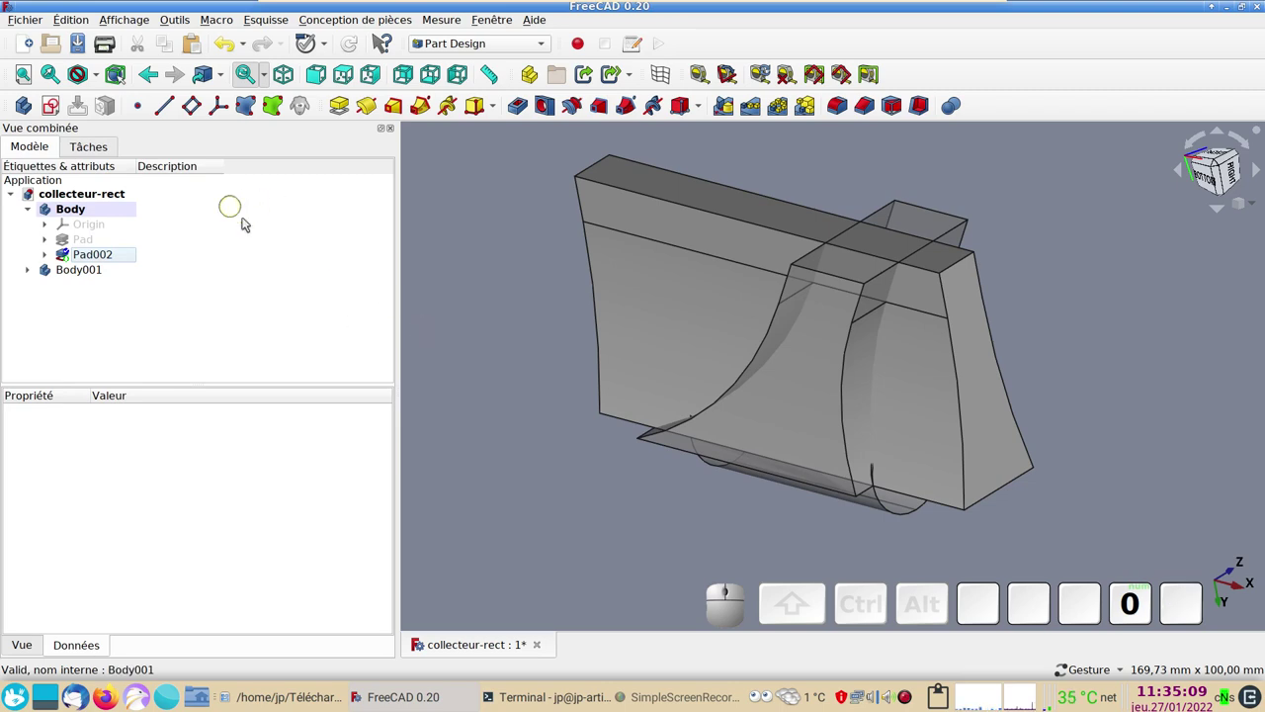
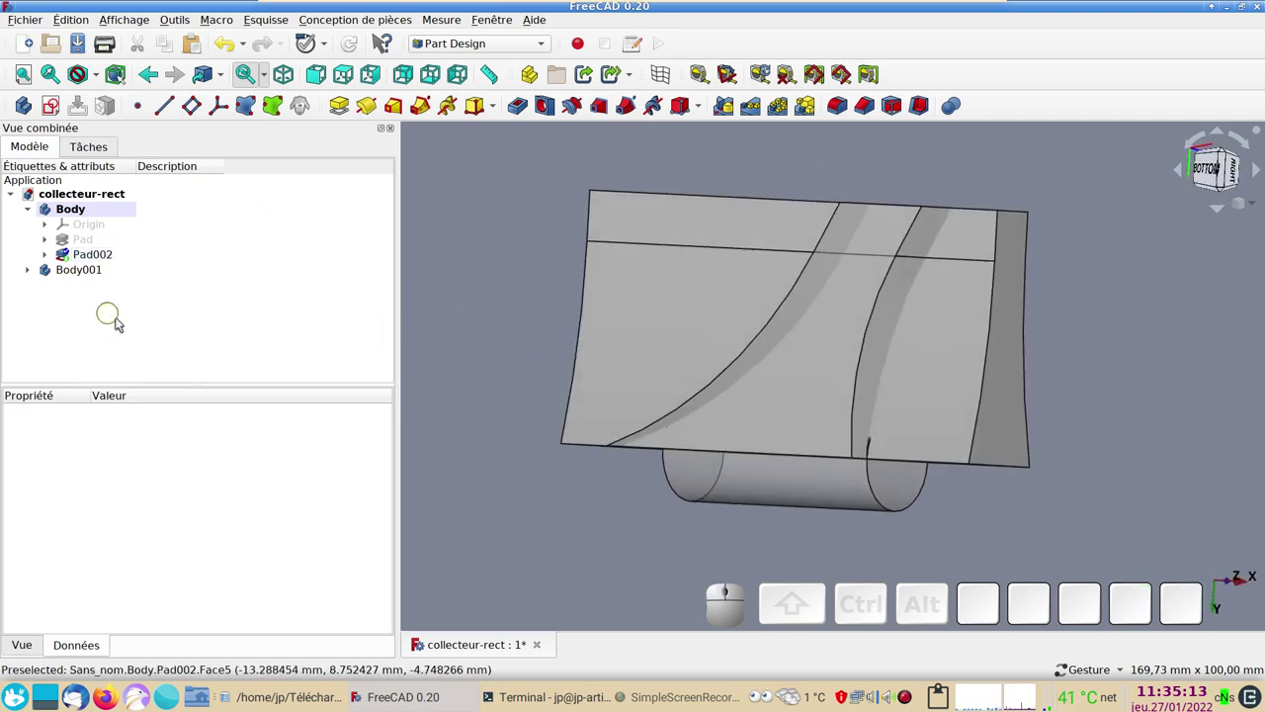
pyautogui.click(749, 492)
pyautogui.press('space')
pyautogui.press('space')
pyautogui.click(49, 259)
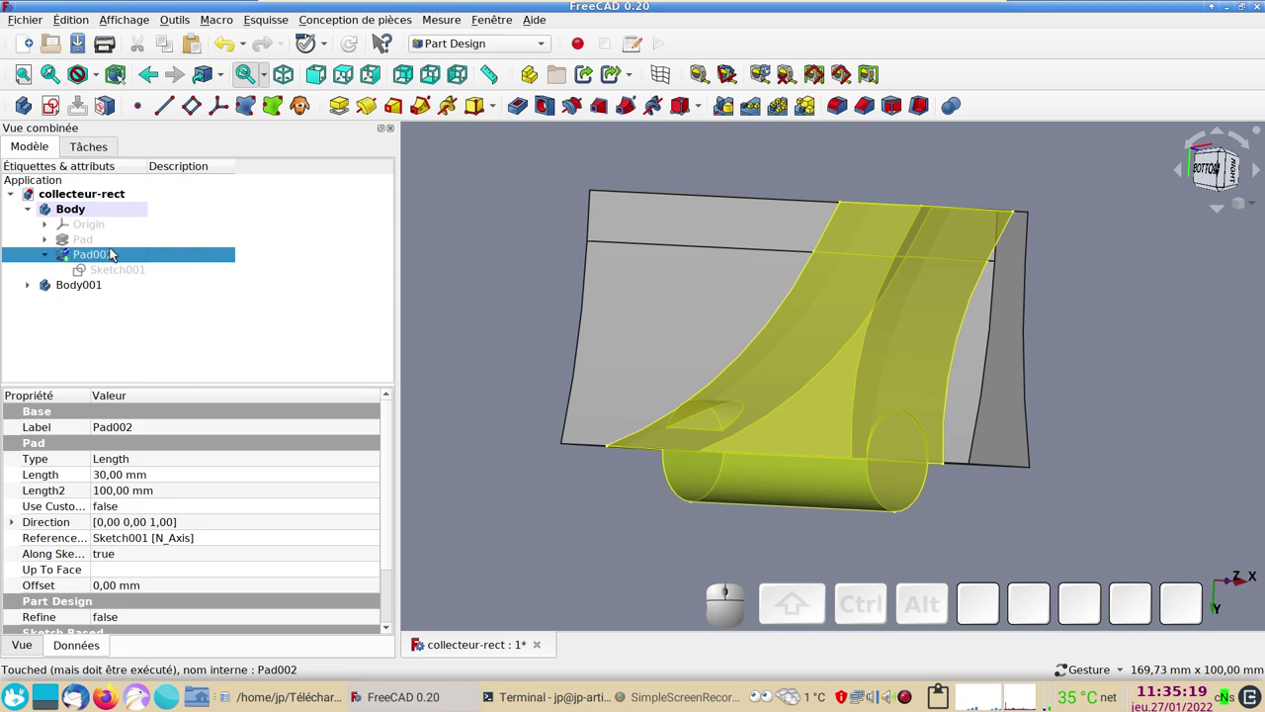
pyautogui.click(490, 502)
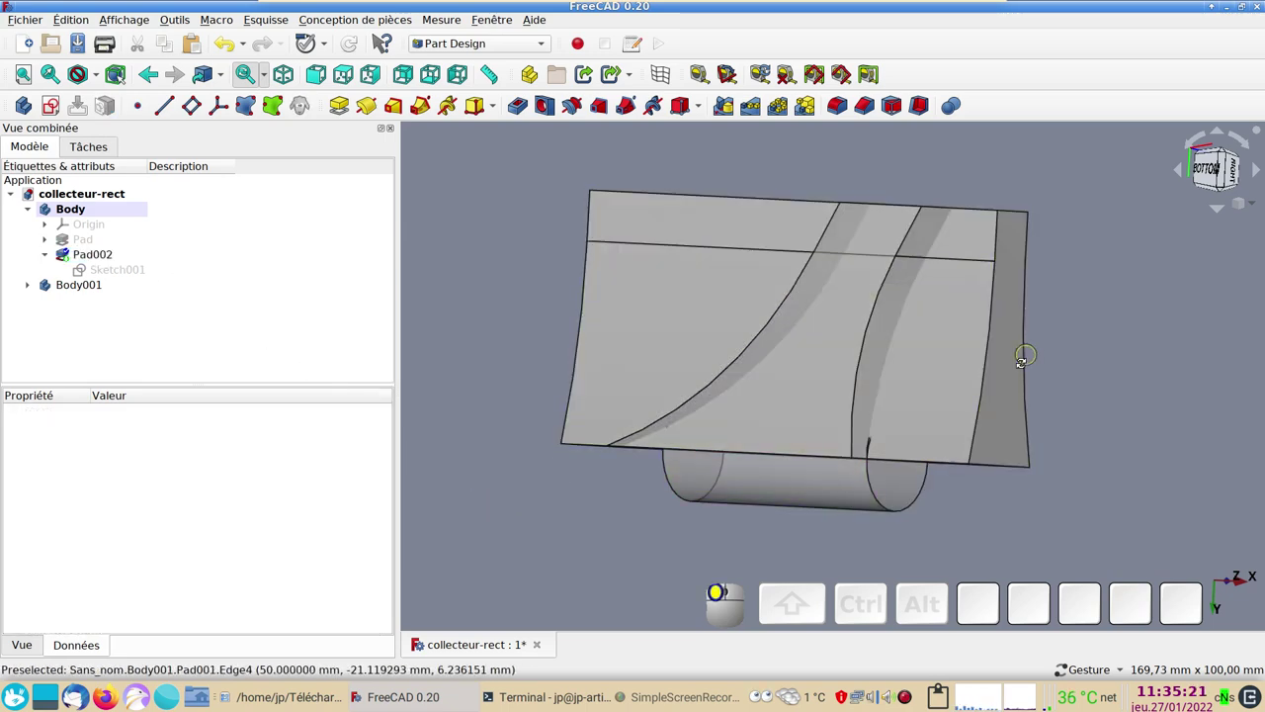
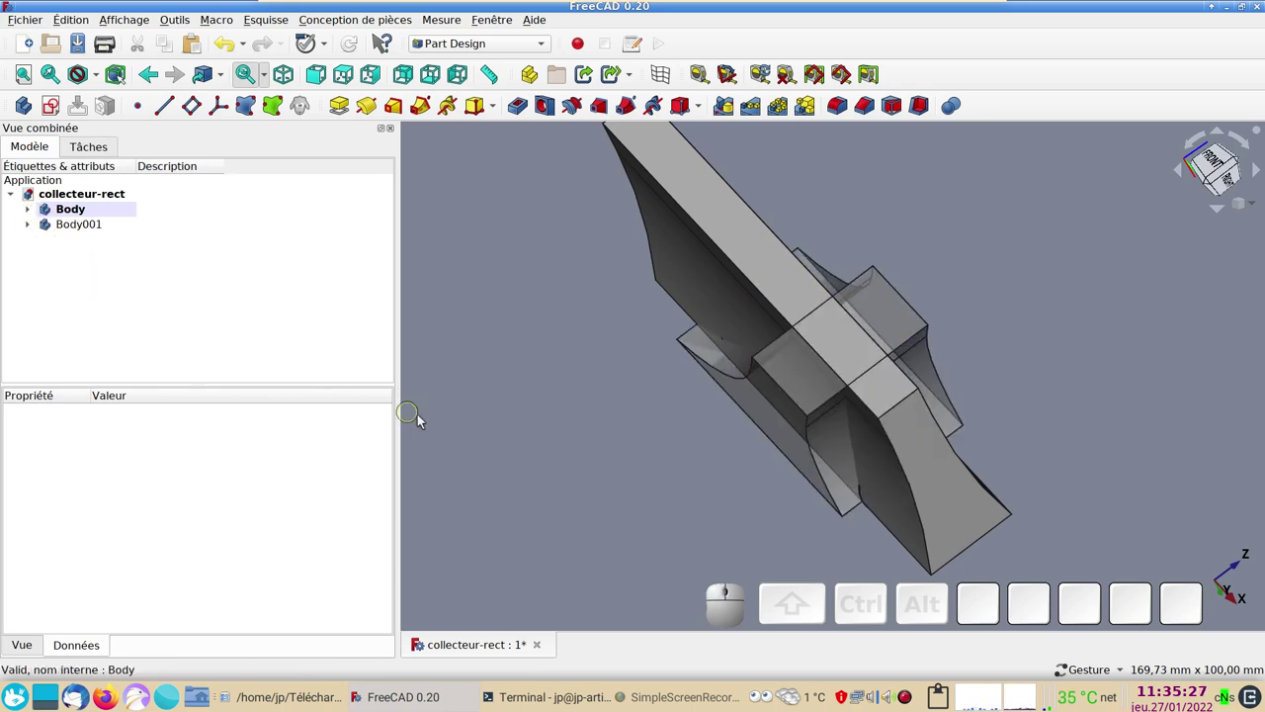
pyautogui.moveTo(550, 474); pyautogui.dragTo(657, 381)
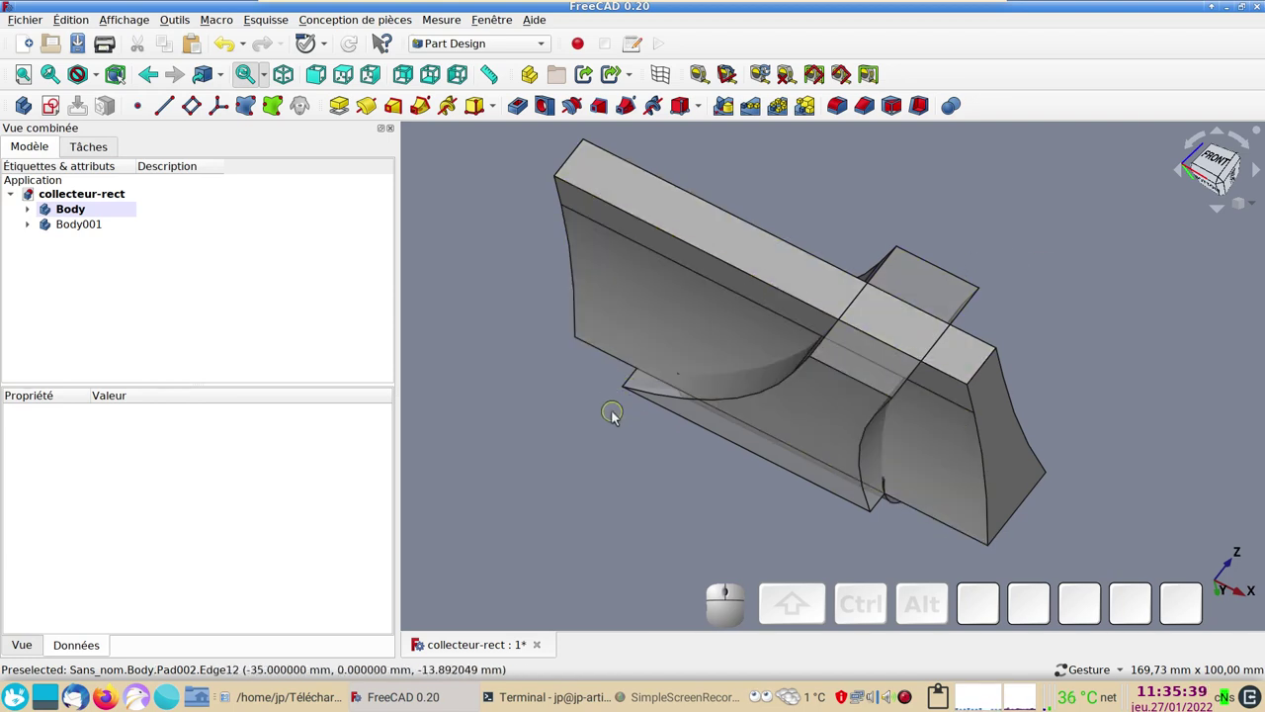
pyautogui.moveTo(651, 475); pyautogui.dragTo(639, 471)
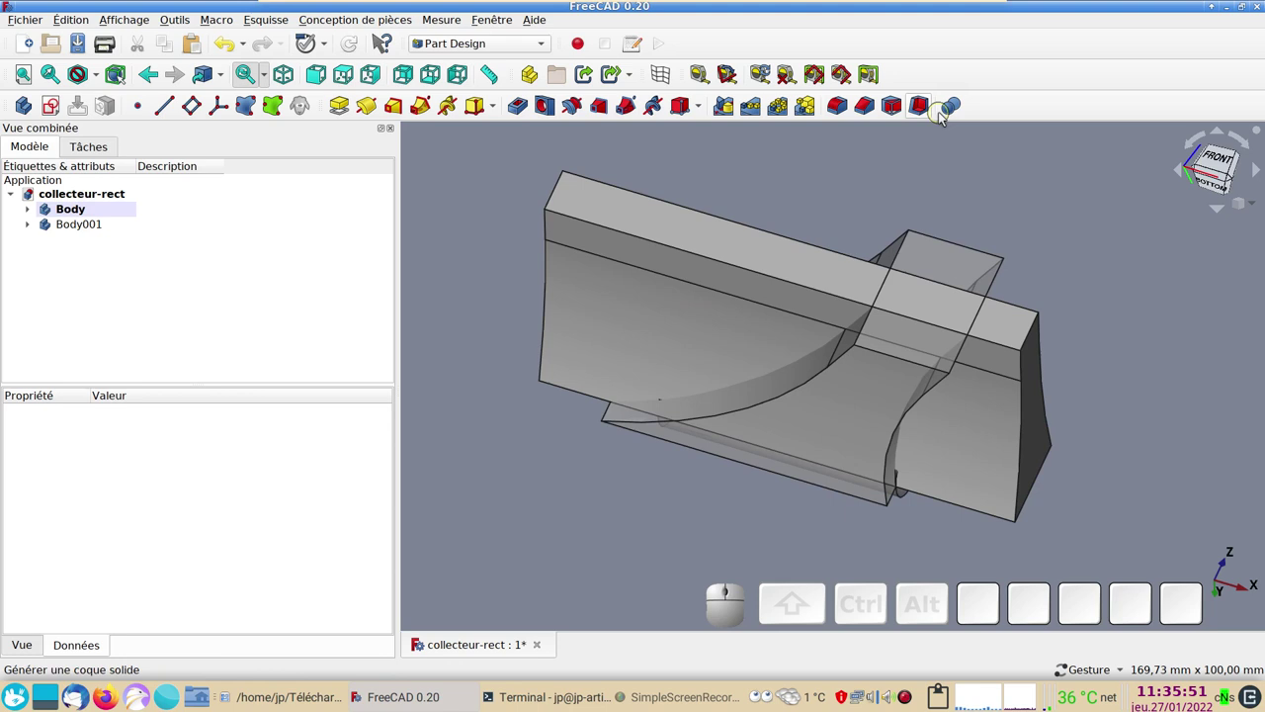
# - Apply a Boolean intersection of Body with Body001, keeping only the collector shape
pyautogui.click(955, 110)
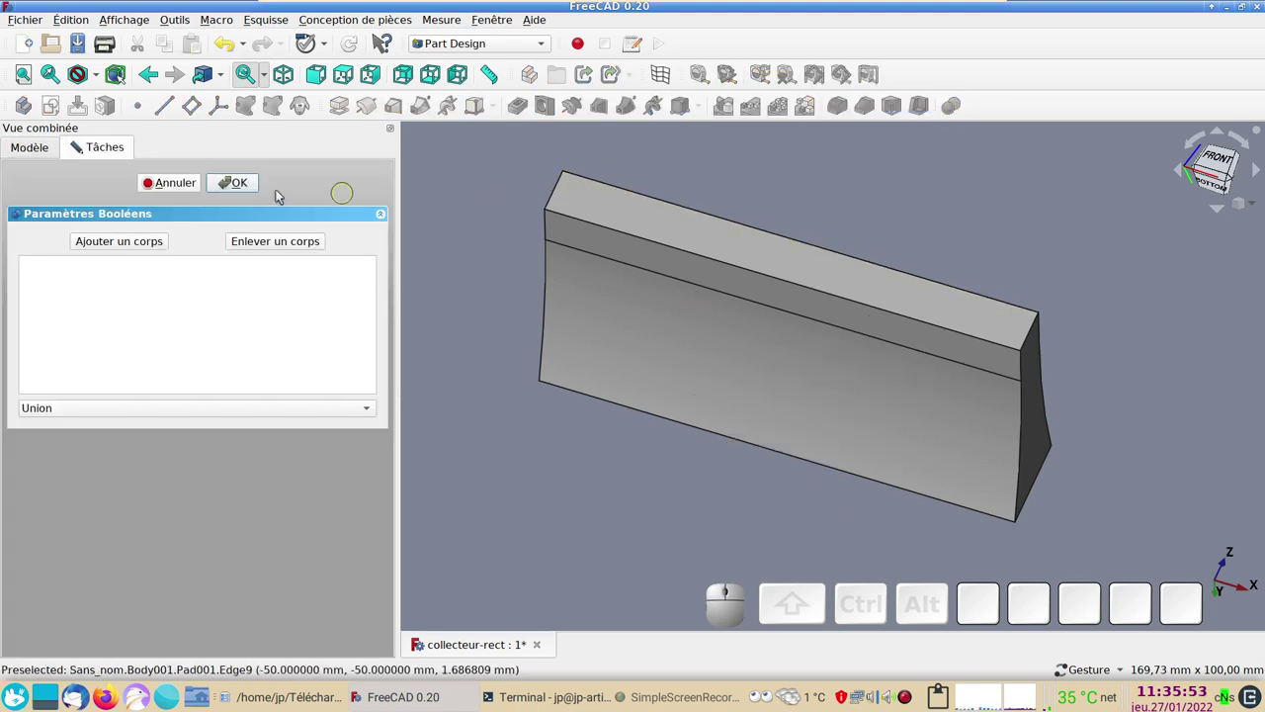
pyautogui.click(226, 173)
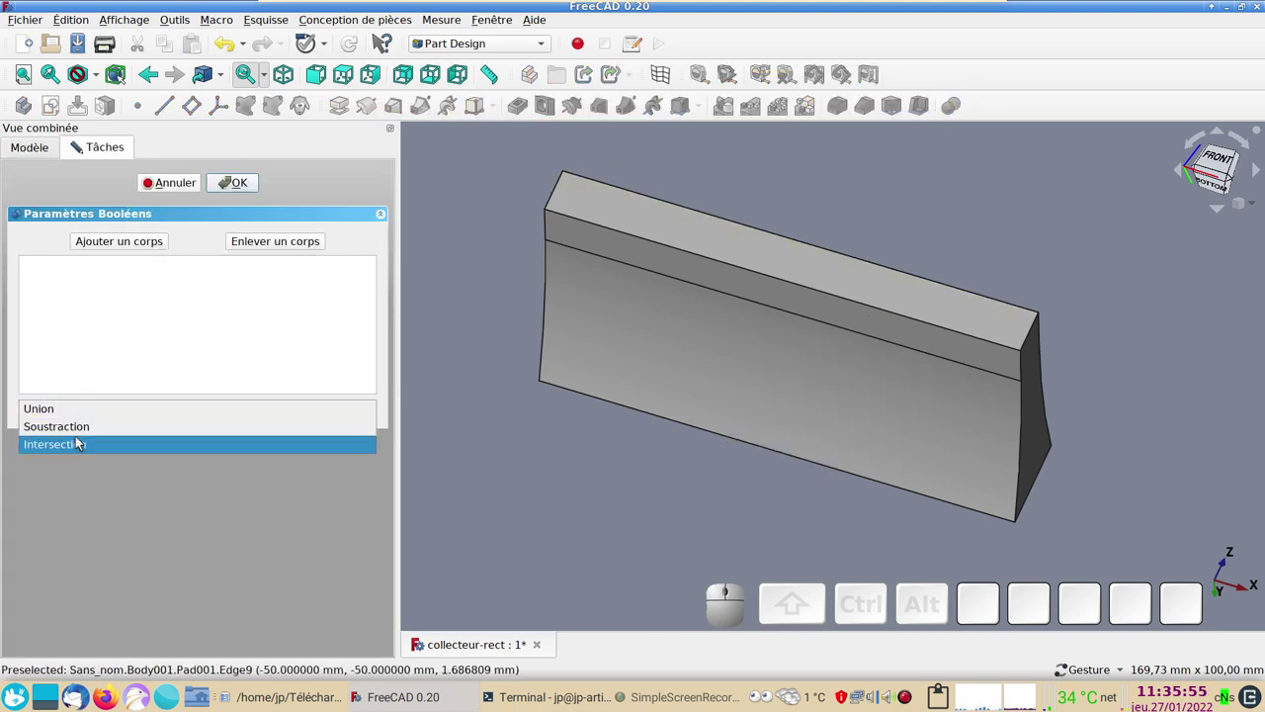
pyautogui.click(81, 441)
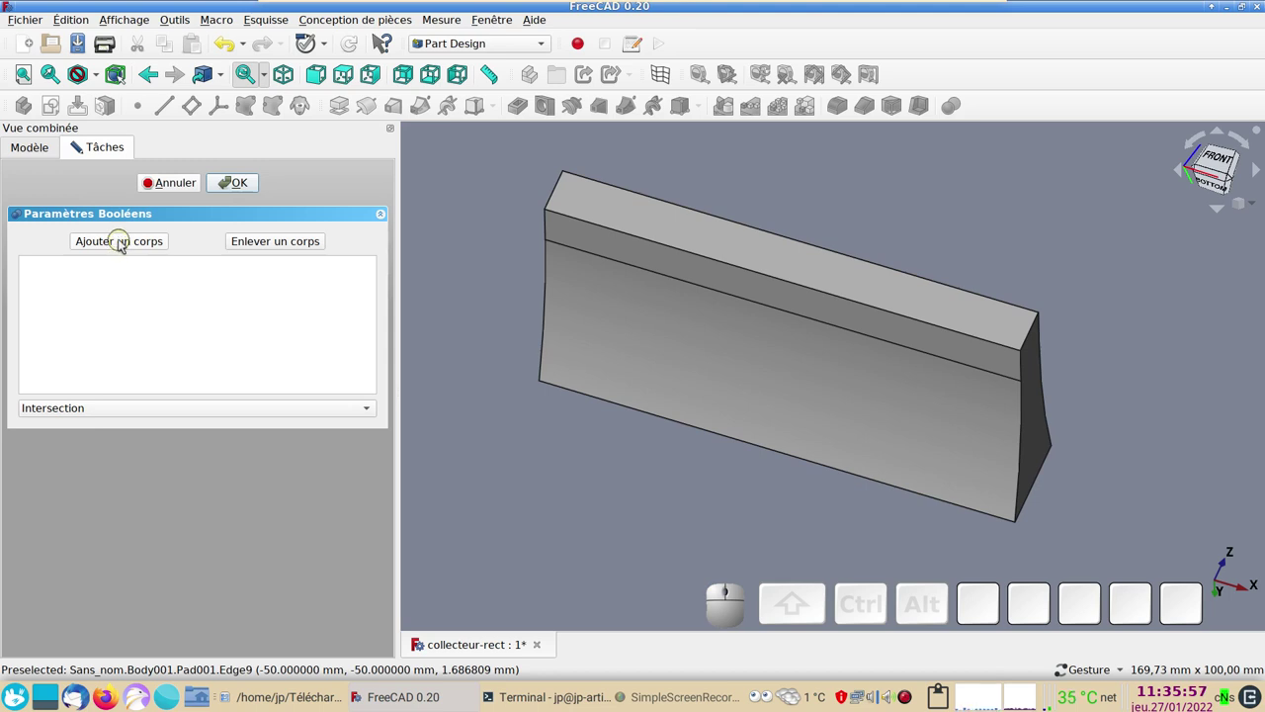
pyautogui.click(126, 249)
pyautogui.click(641, 344)
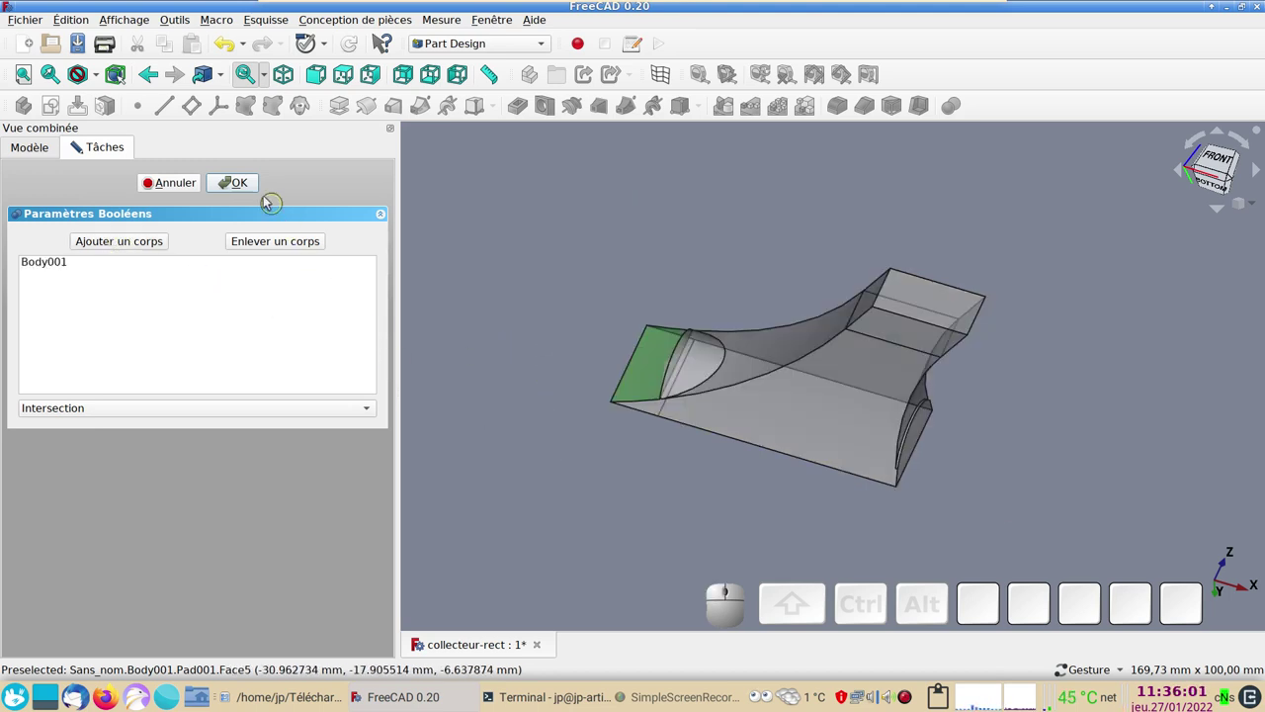
pyautogui.click(253, 187)
# - Inspect the intersected collector and select the Boolean feature
pyautogui.moveTo(1088, 425); pyautogui.dragTo(732, 431)
pyautogui.moveTo(786, 448); pyautogui.dragTo(1057, 430)
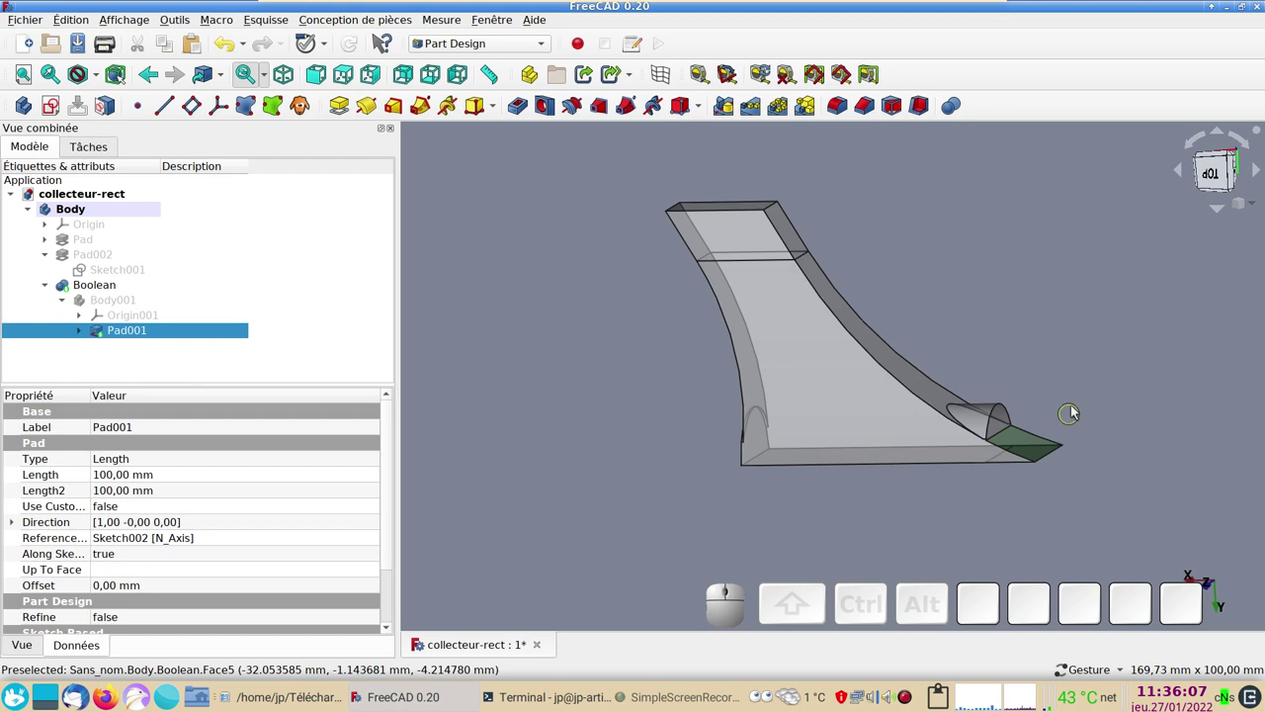
pyautogui.moveTo(1084, 390); pyautogui.dragTo(1054, 345)
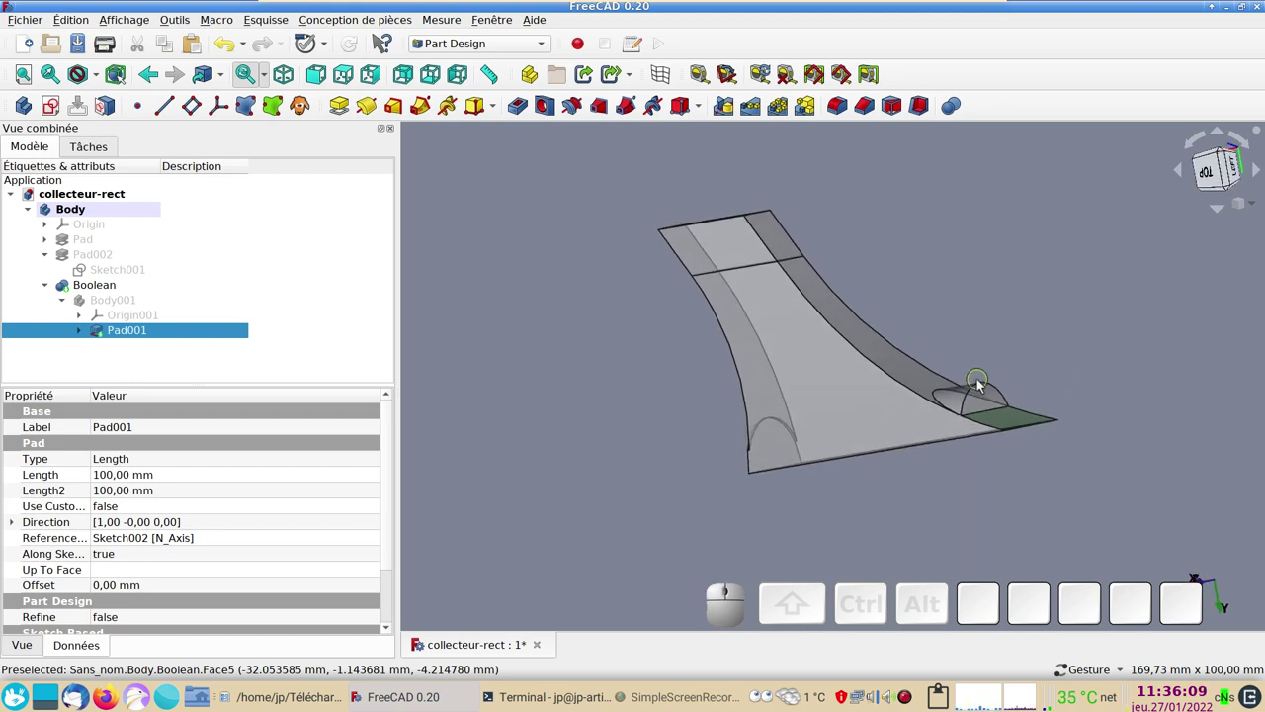
pyautogui.click(990, 401)
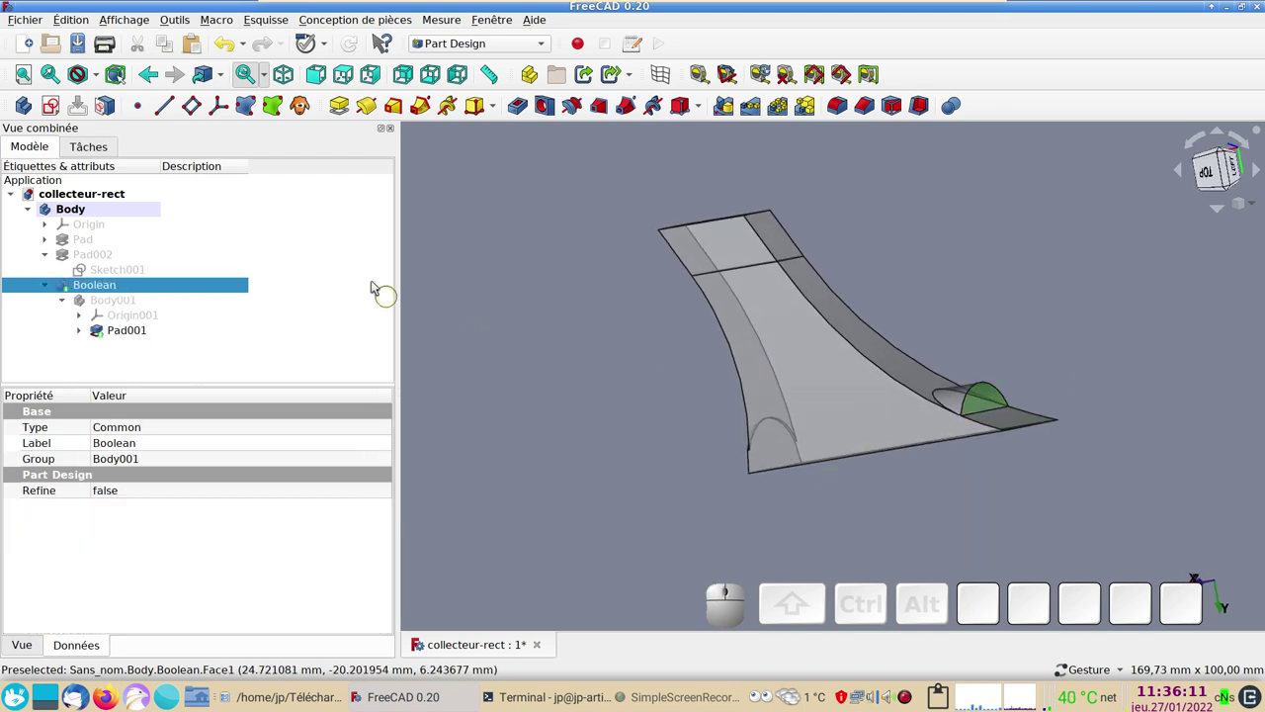
# - Create a datum plane on the collector's end face and select it
pyautogui.click(201, 107)
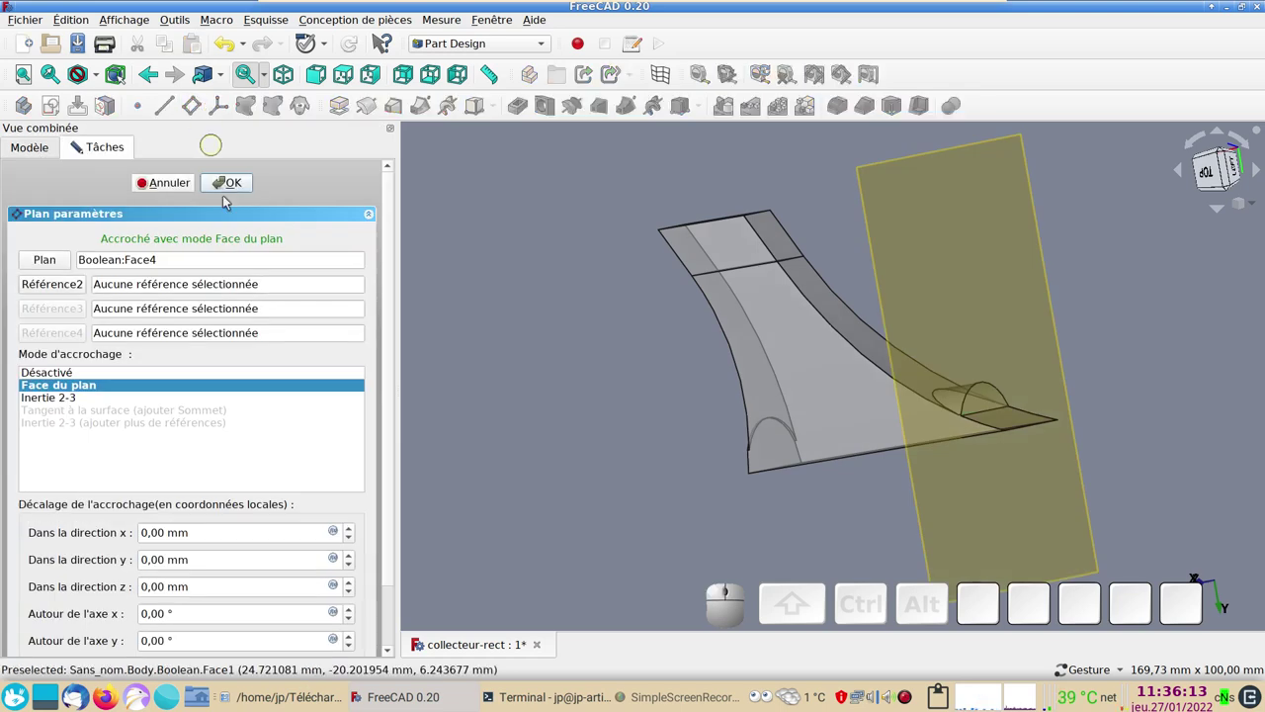
pyautogui.click(237, 185)
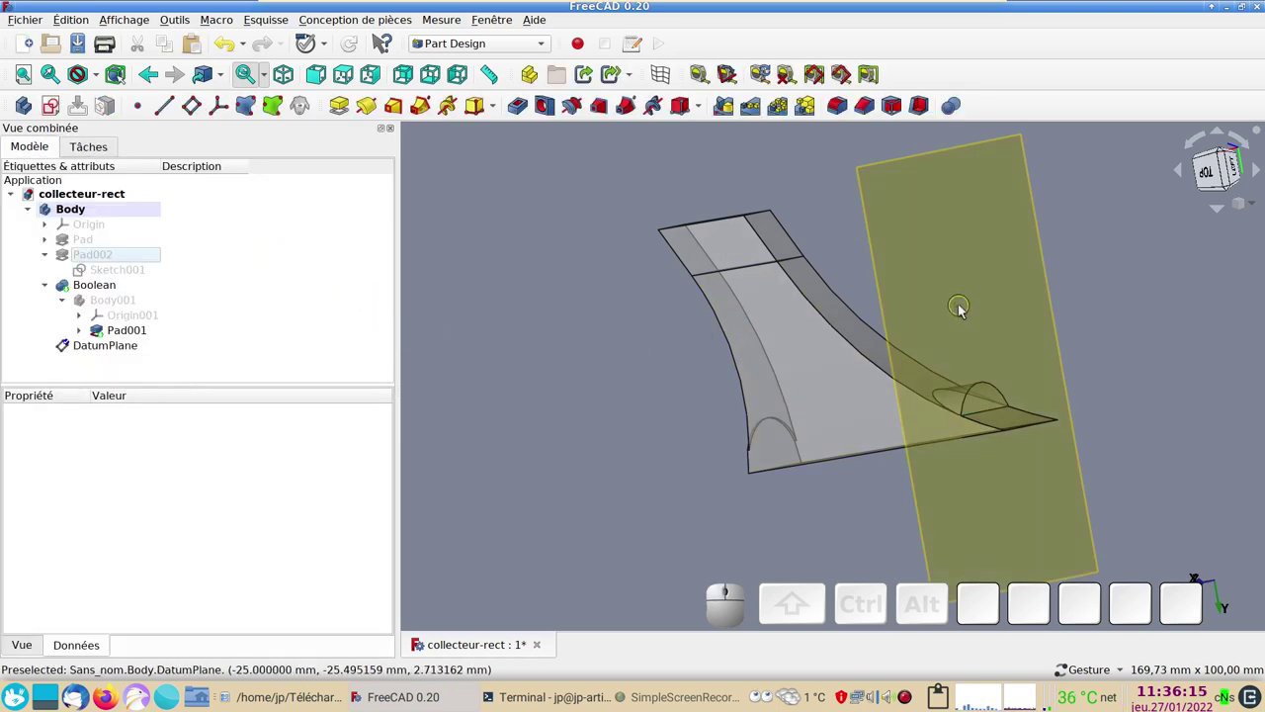
pyautogui.click(965, 312)
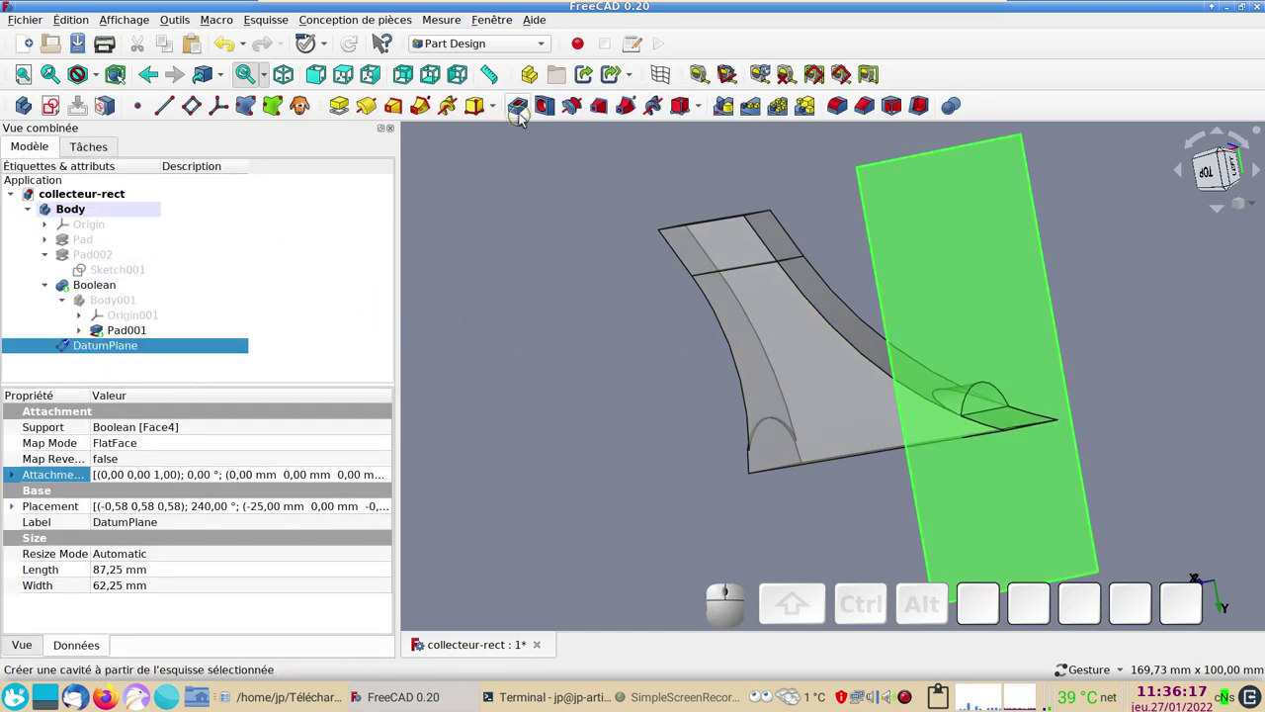
# - Cut a reversed through-all pocket from the datum plane to trim the excess wedge
pyautogui.click(525, 114)
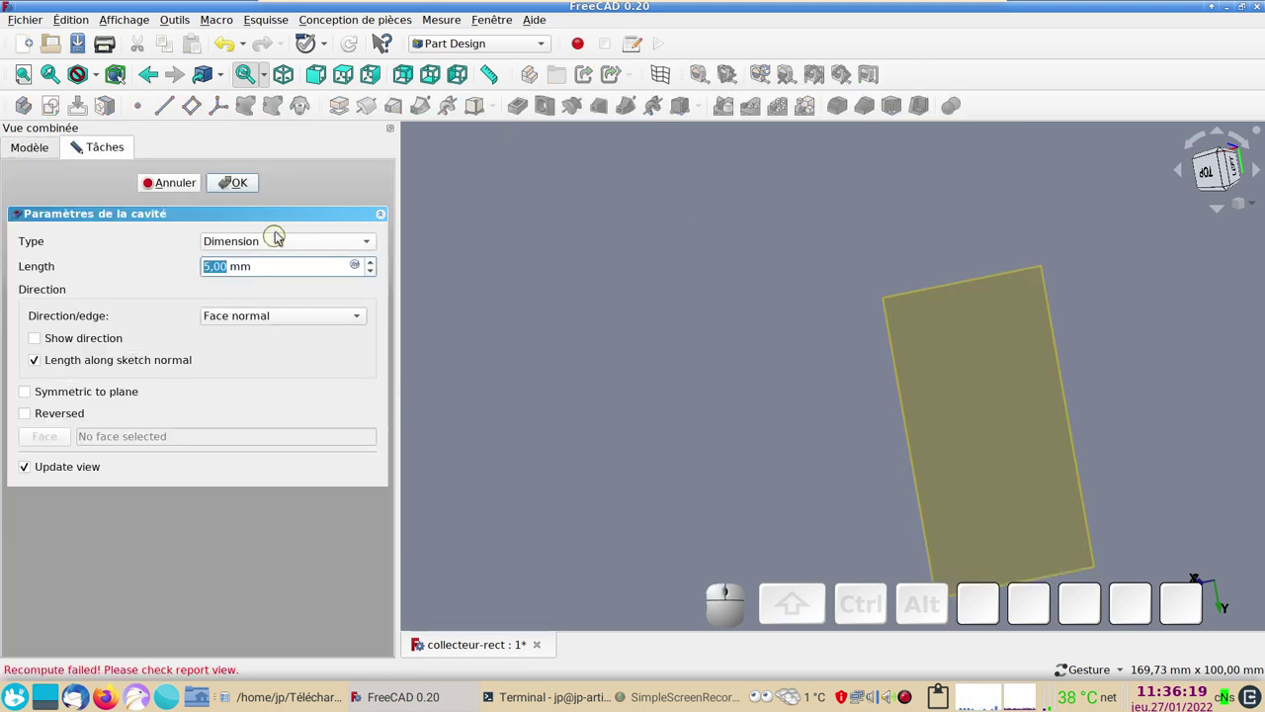
pyautogui.click(283, 237)
pyautogui.click(277, 257)
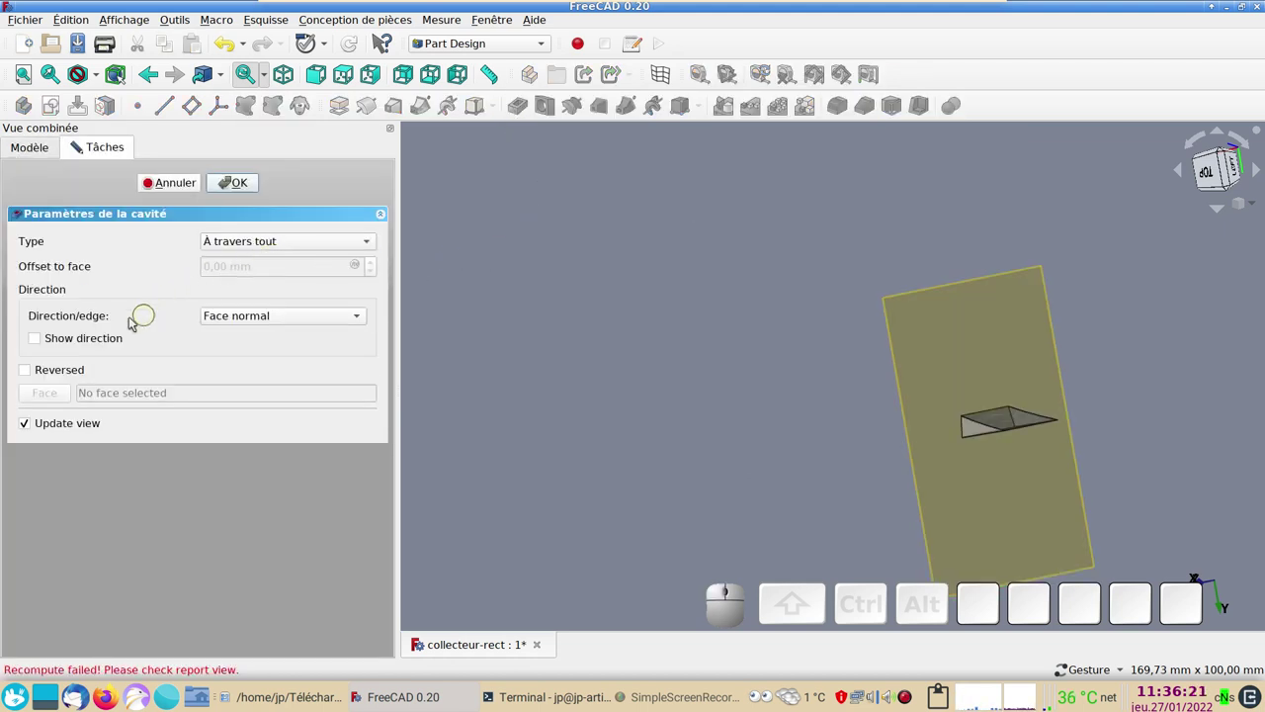
pyautogui.click(22, 373)
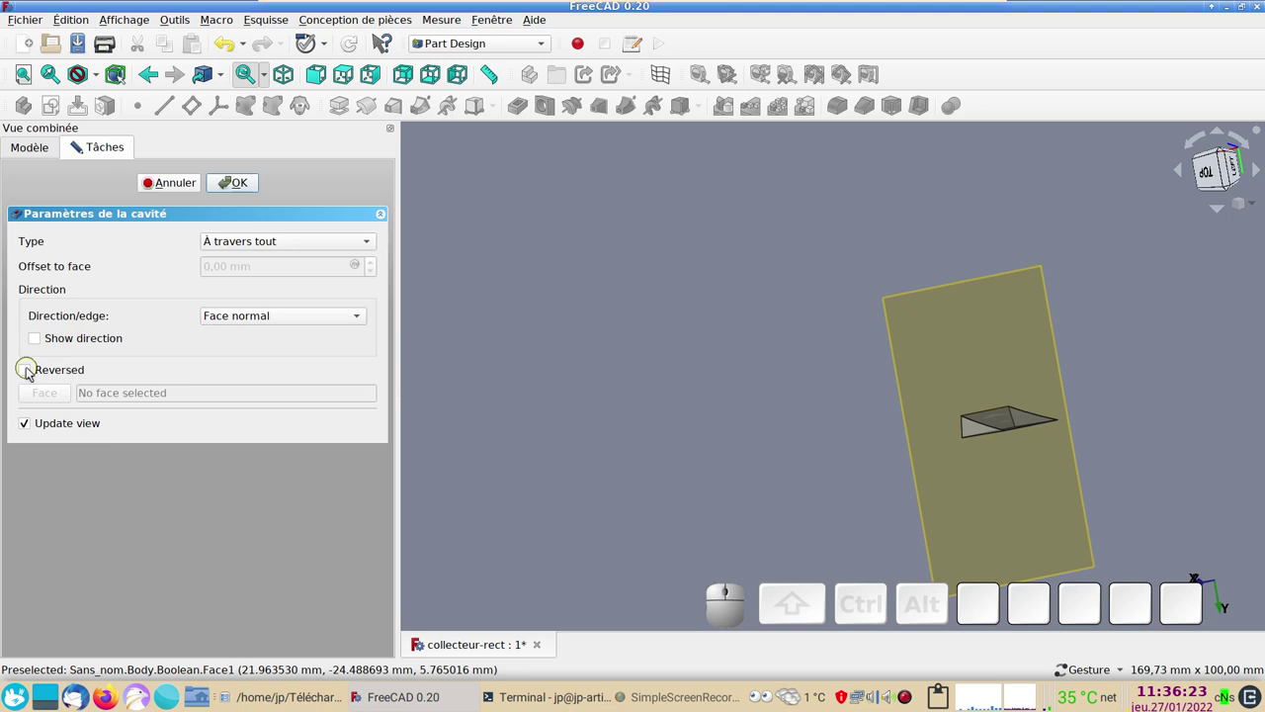
pyautogui.click(31, 370)
pyautogui.click(236, 188)
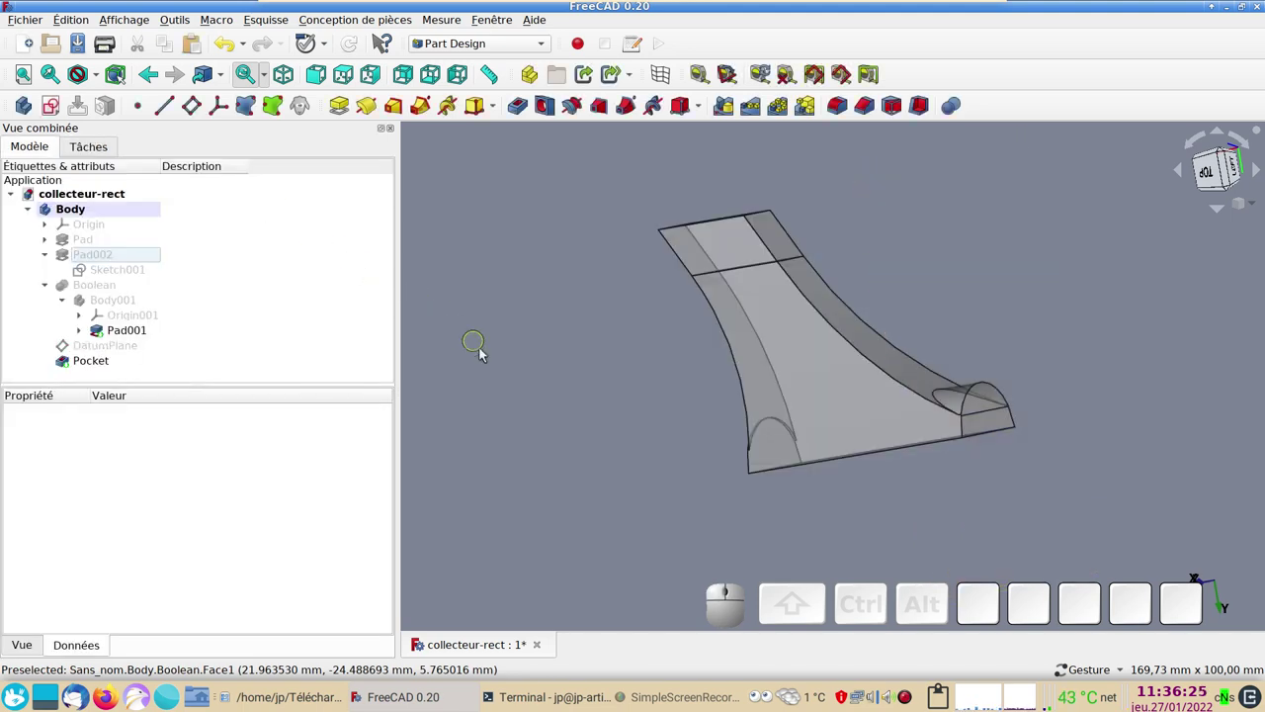
# - Inspect the trimmed collector from the right and save collecteur-rect
pyautogui.moveTo(509, 366); pyautogui.dragTo(872, 292)
pyautogui.click(914, 262)
pyautogui.moveTo(939, 249); pyautogui.dragTo(716, 357)
pyautogui.press('KP_1')
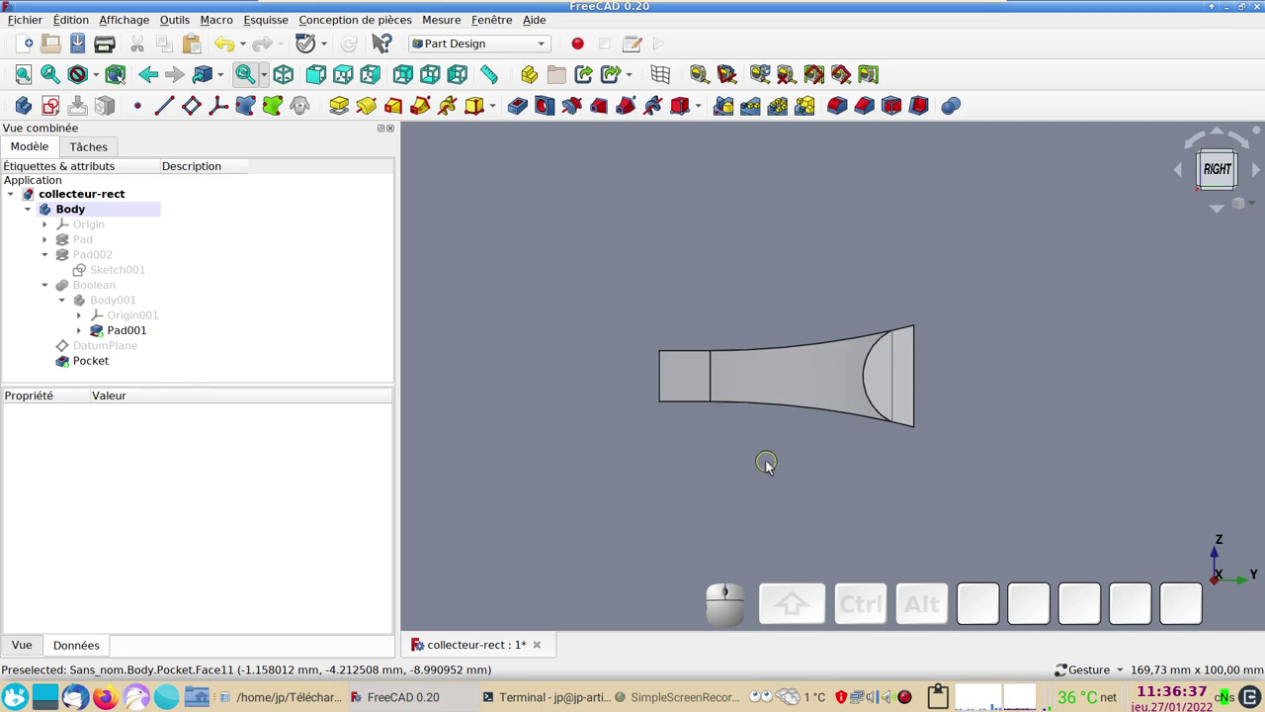
pyautogui.press('ctrl+s')
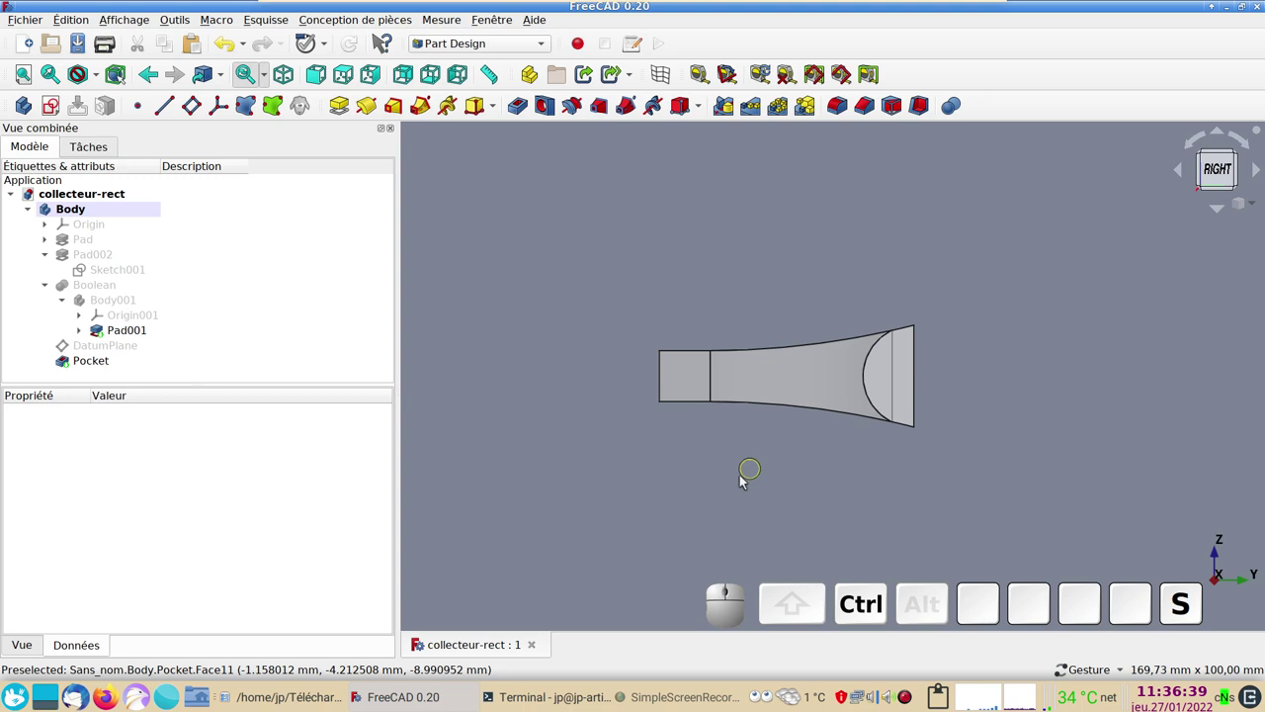
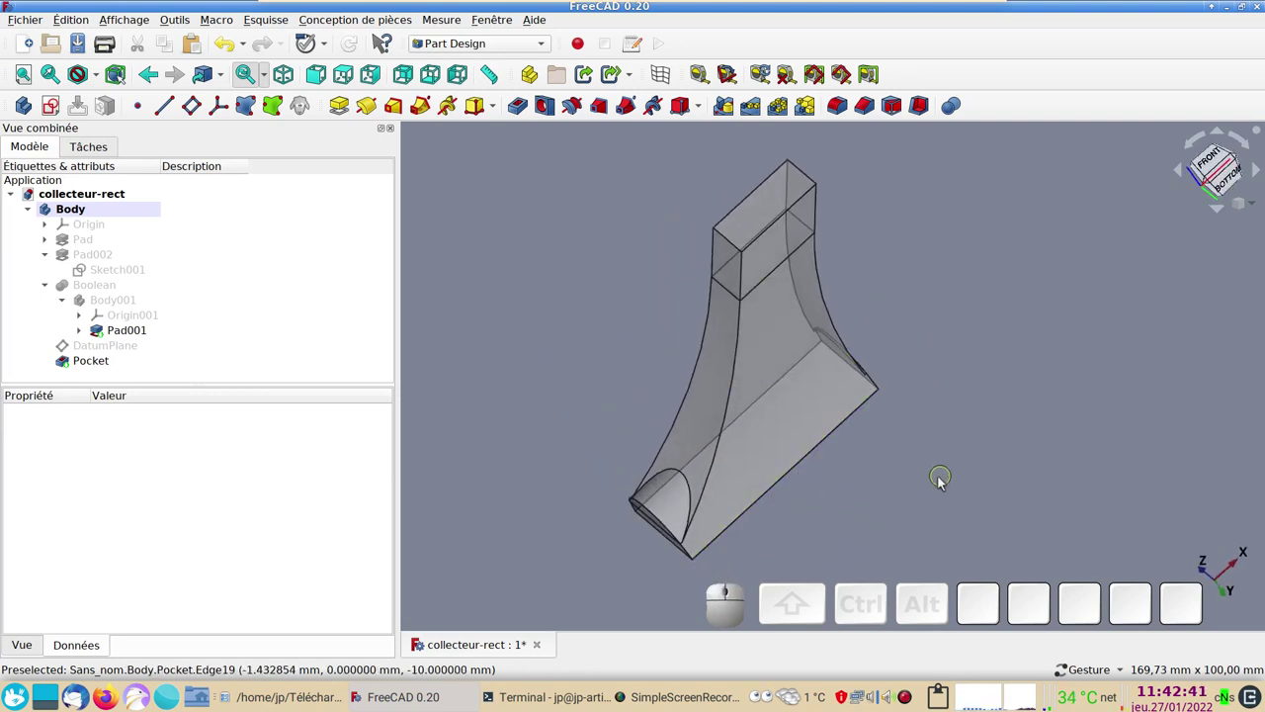
# - Round four long edges of the collector with a 4 mm fillet
pyautogui.moveTo(963, 454); pyautogui.dragTo(704, 441)
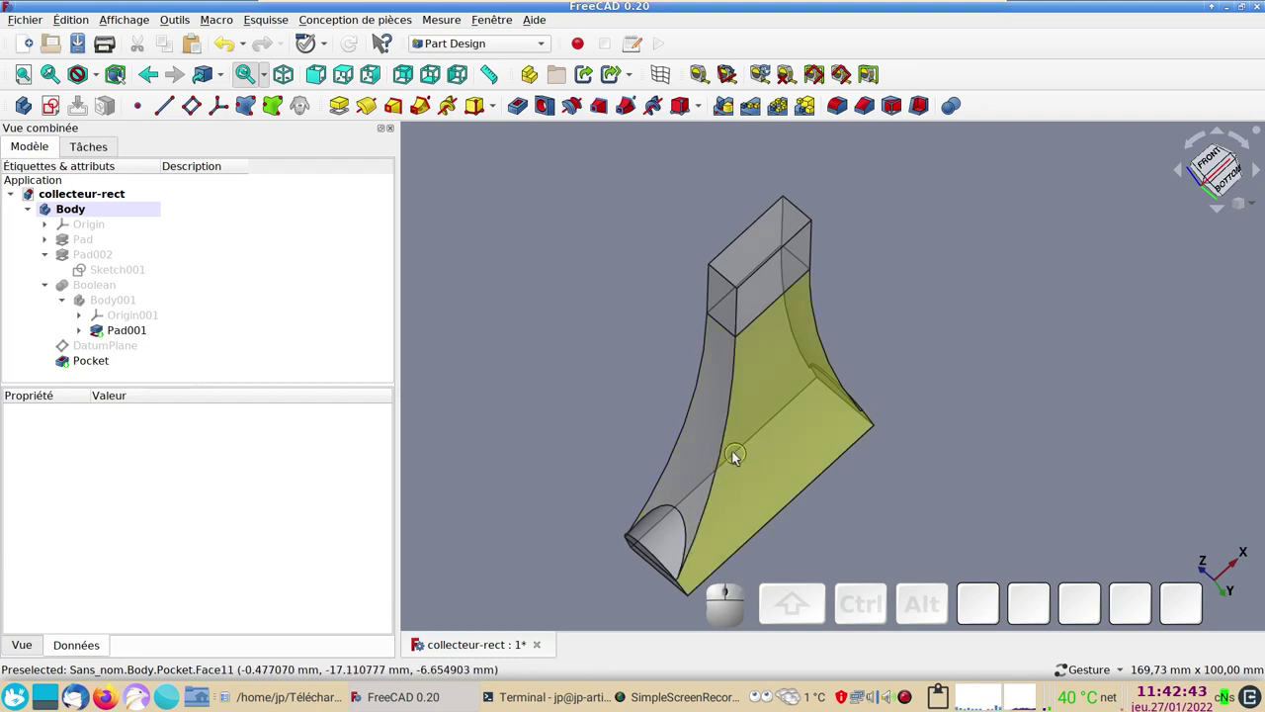
pyautogui.click(727, 449)
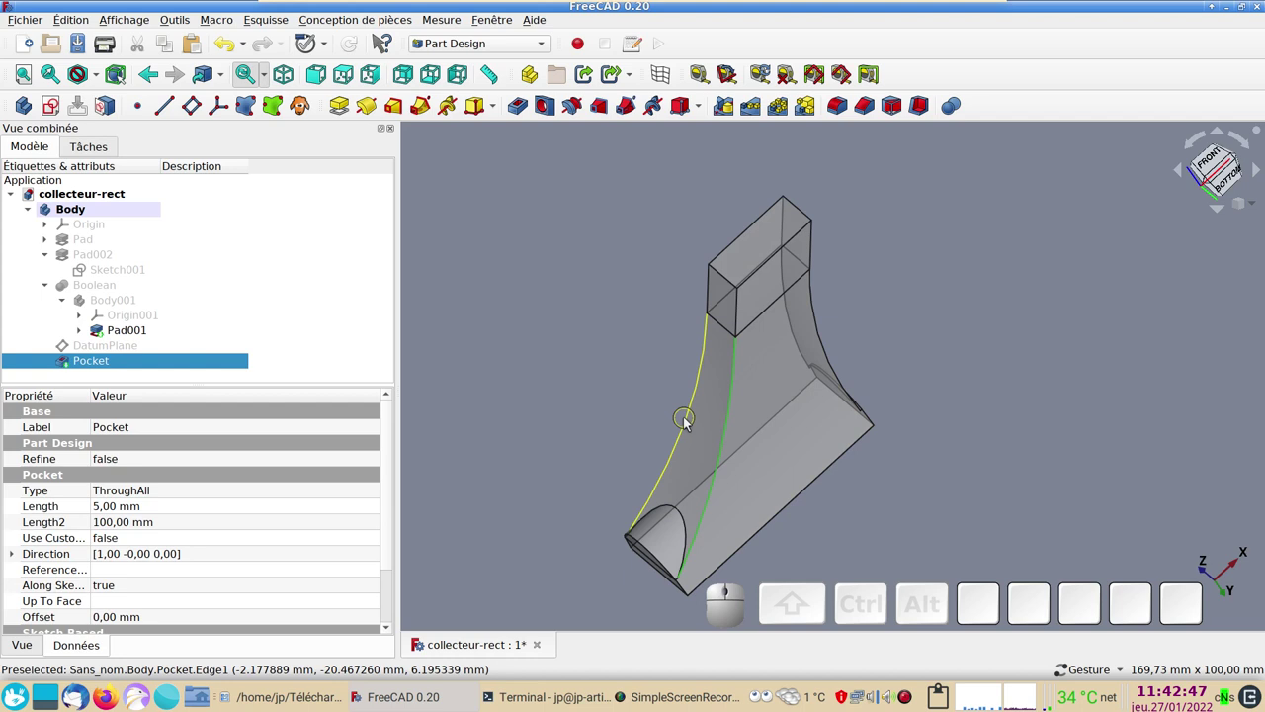
pyautogui.click(689, 420)
pyautogui.click(836, 362)
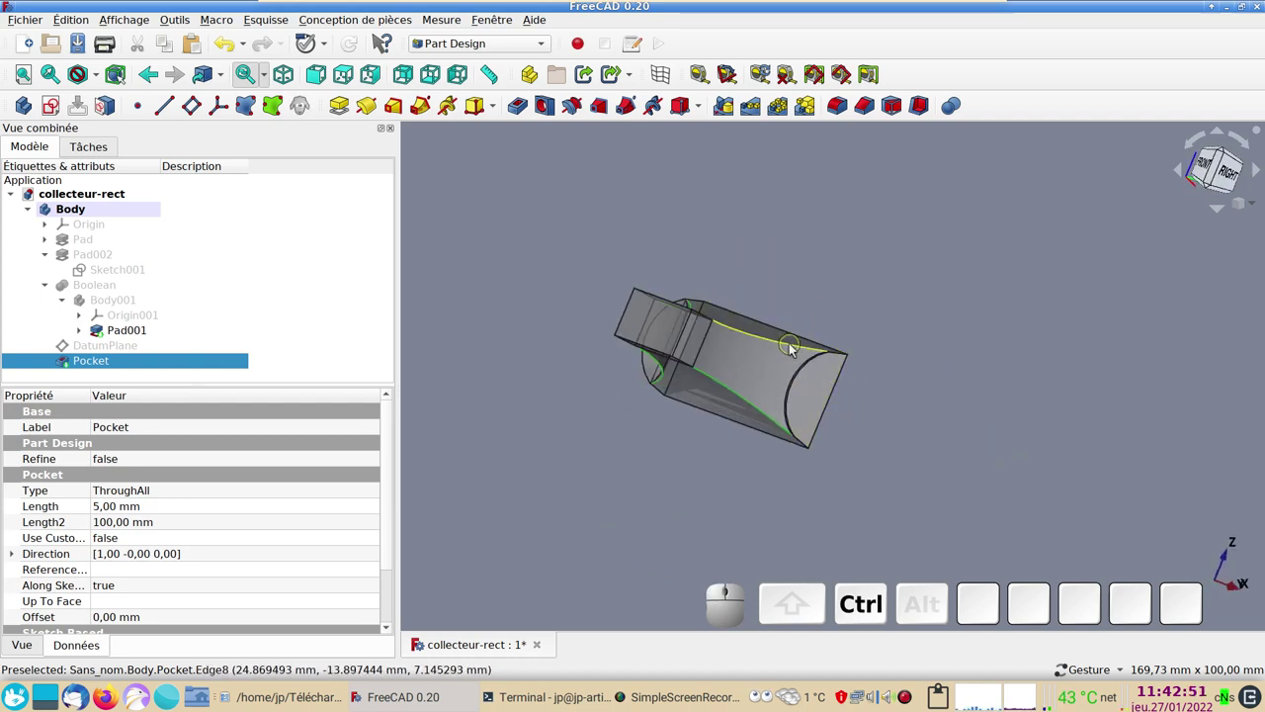
pyautogui.click(794, 346)
pyautogui.click(836, 109)
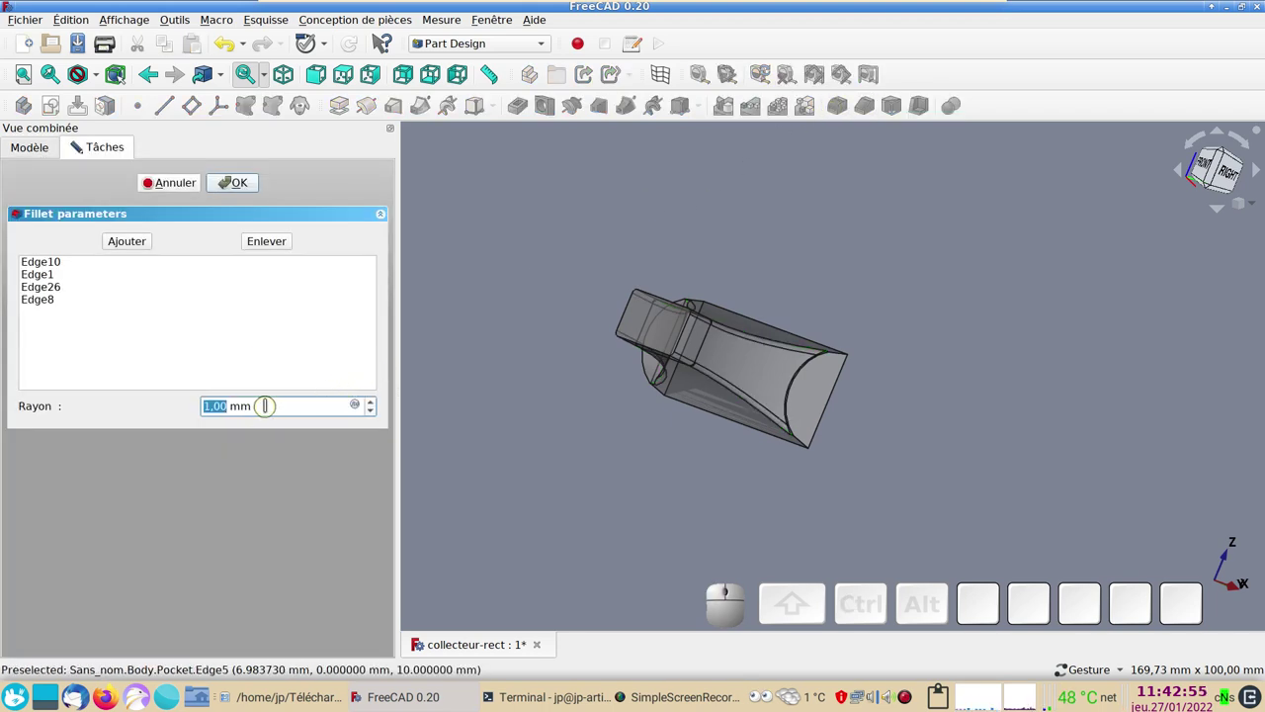
pyautogui.scroll(3)
pyautogui.scroll(3)
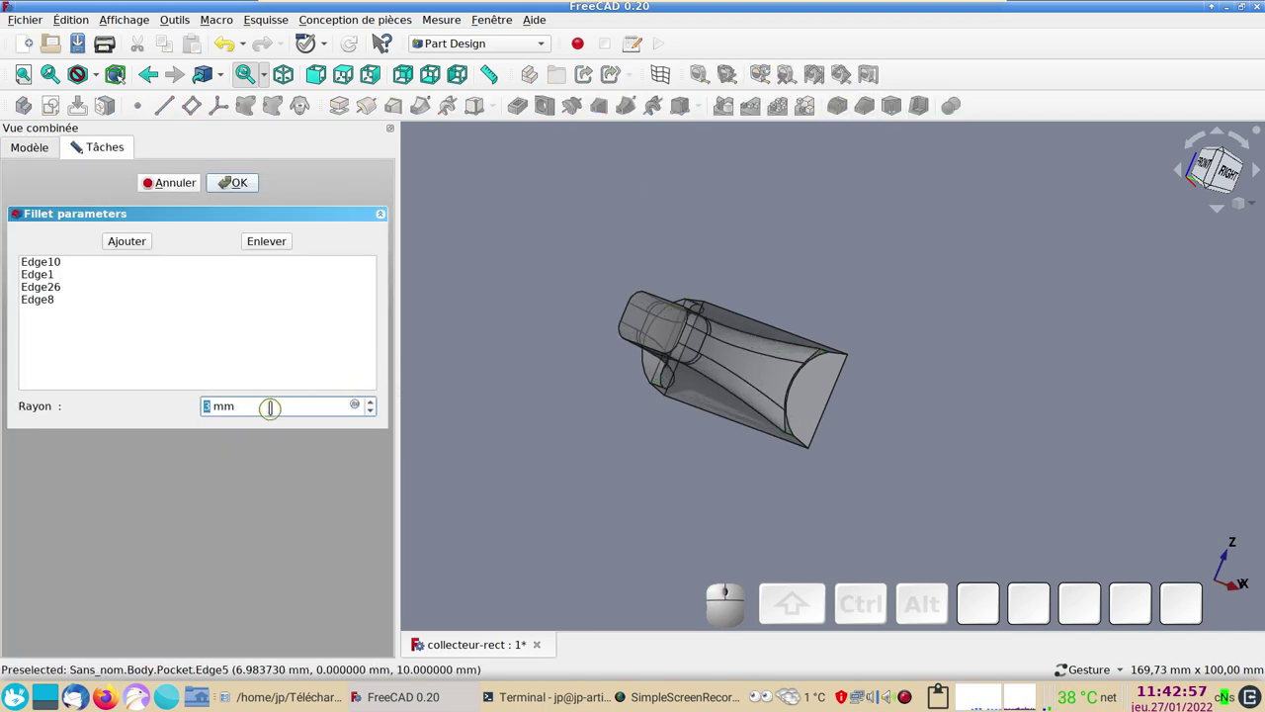
pyautogui.scroll(3)
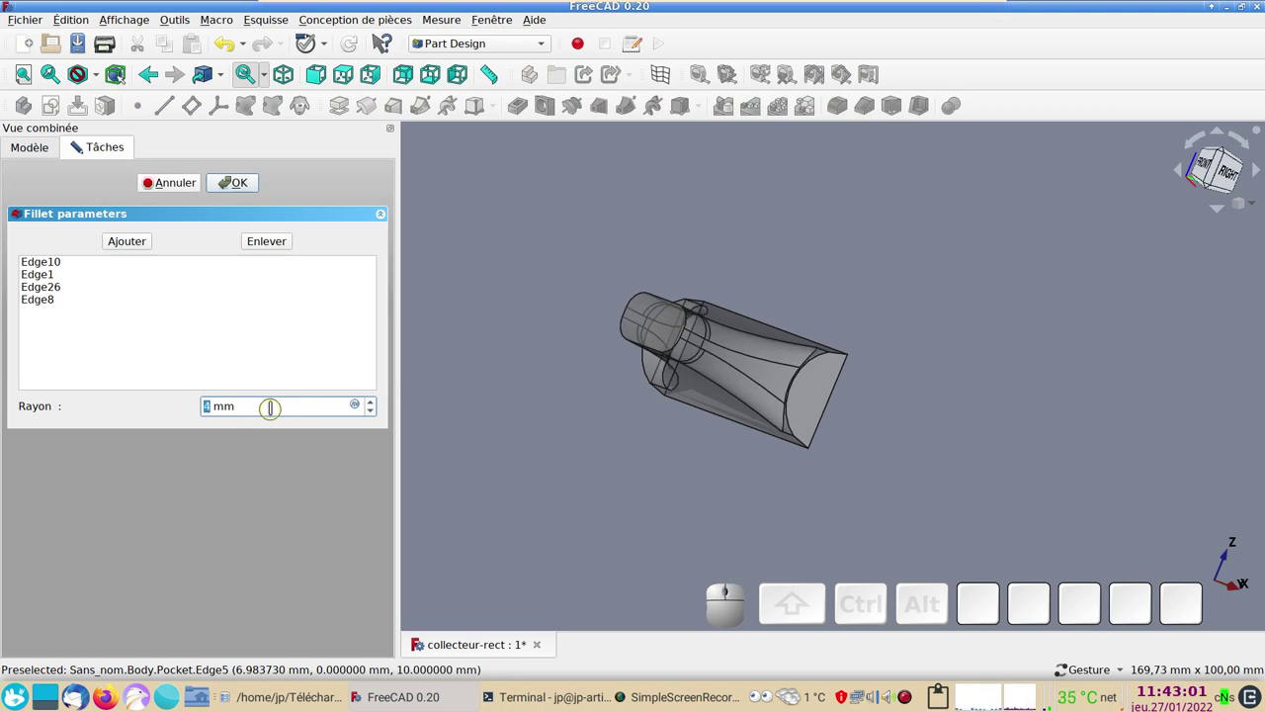
pyautogui.scroll(3)
pyautogui.scroll(-3)
pyautogui.click(249, 195)
# - Inspect the rounded collector, then open collecteur-circ.FCStd from Dolphin into FreeCAD
pyautogui.moveTo(801, 312); pyautogui.dragTo(778, 458)
pyautogui.click(788, 468)
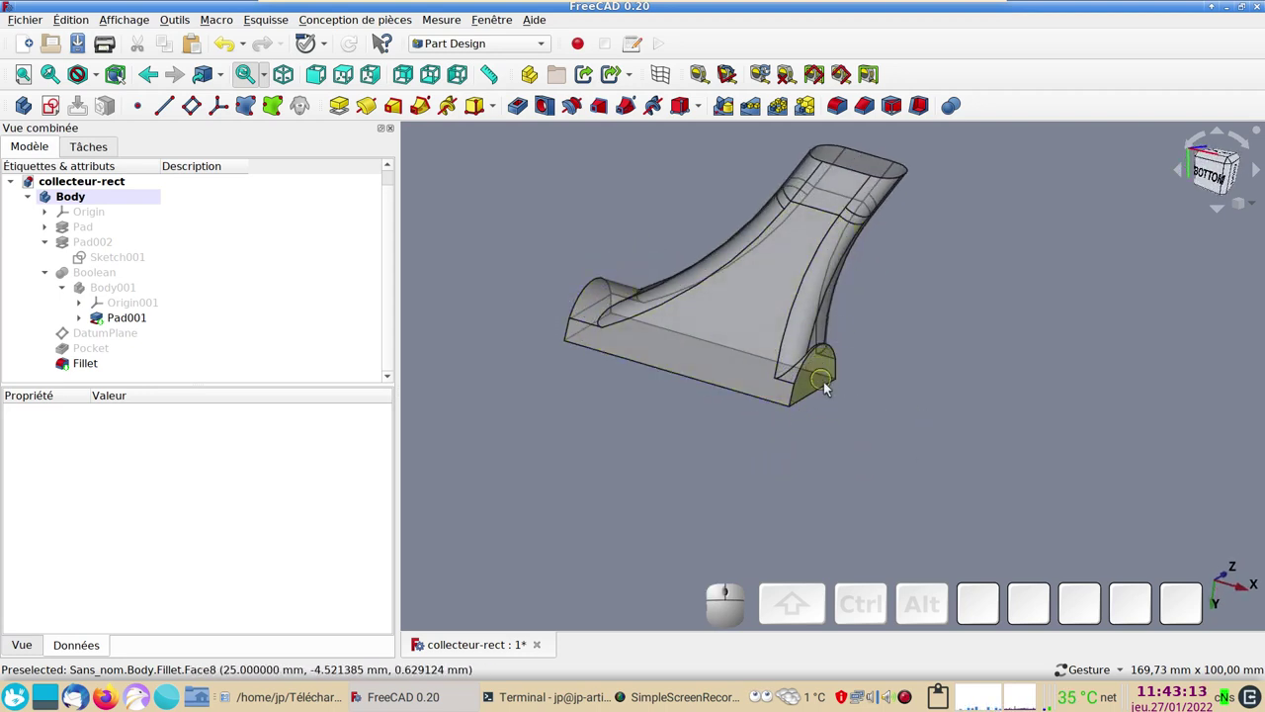
pyautogui.moveTo(723, 501); pyautogui.dragTo(853, 494)
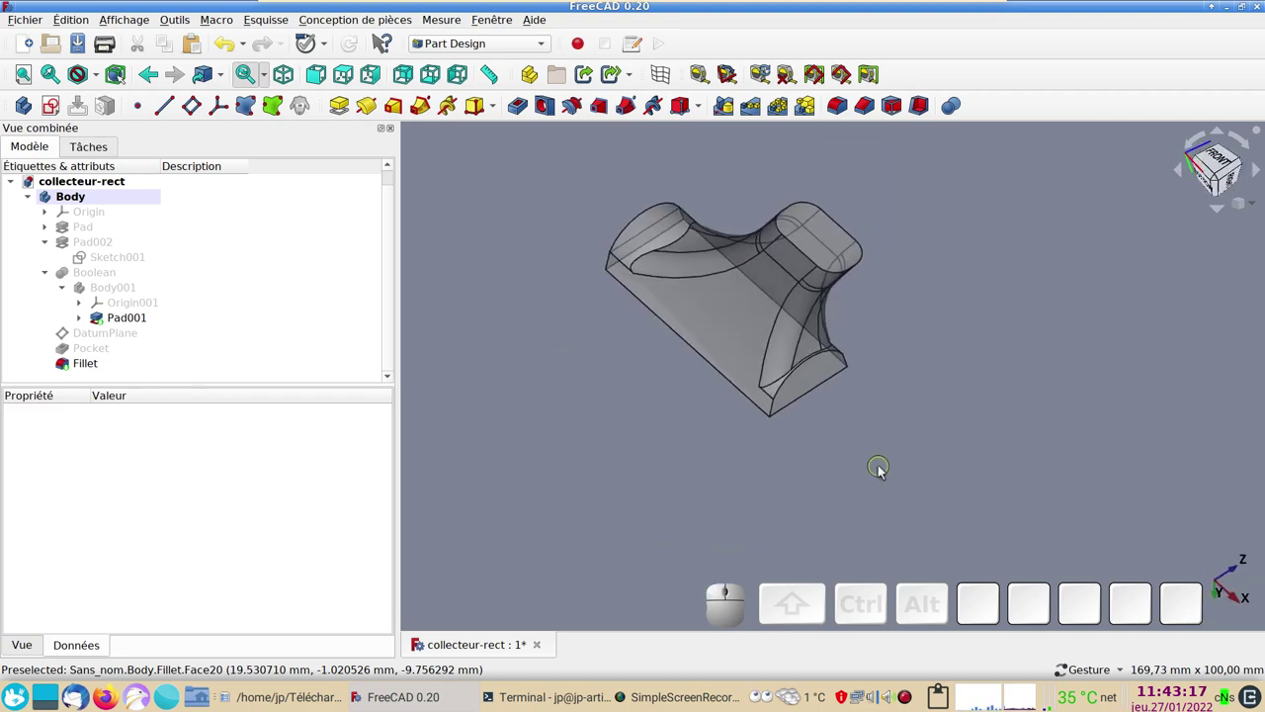
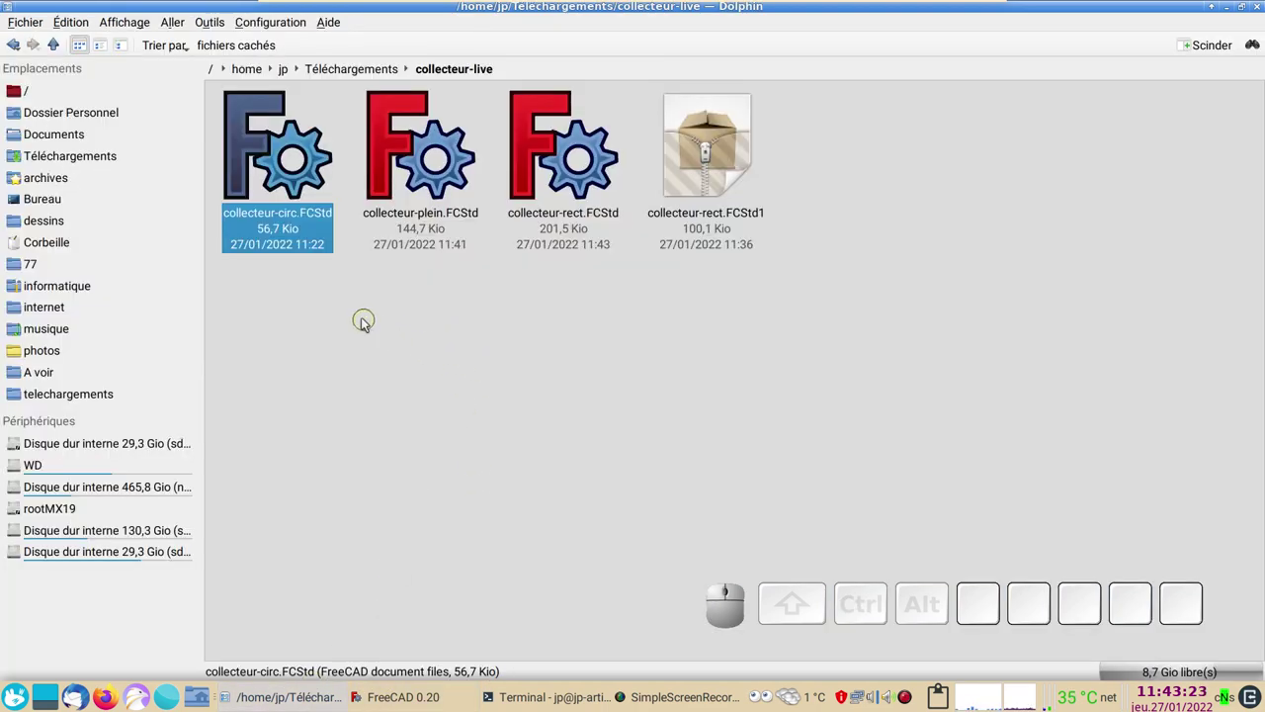
pyautogui.click(365, 327)
pyautogui.moveTo(302, 166); pyautogui.dragTo(615, 649)
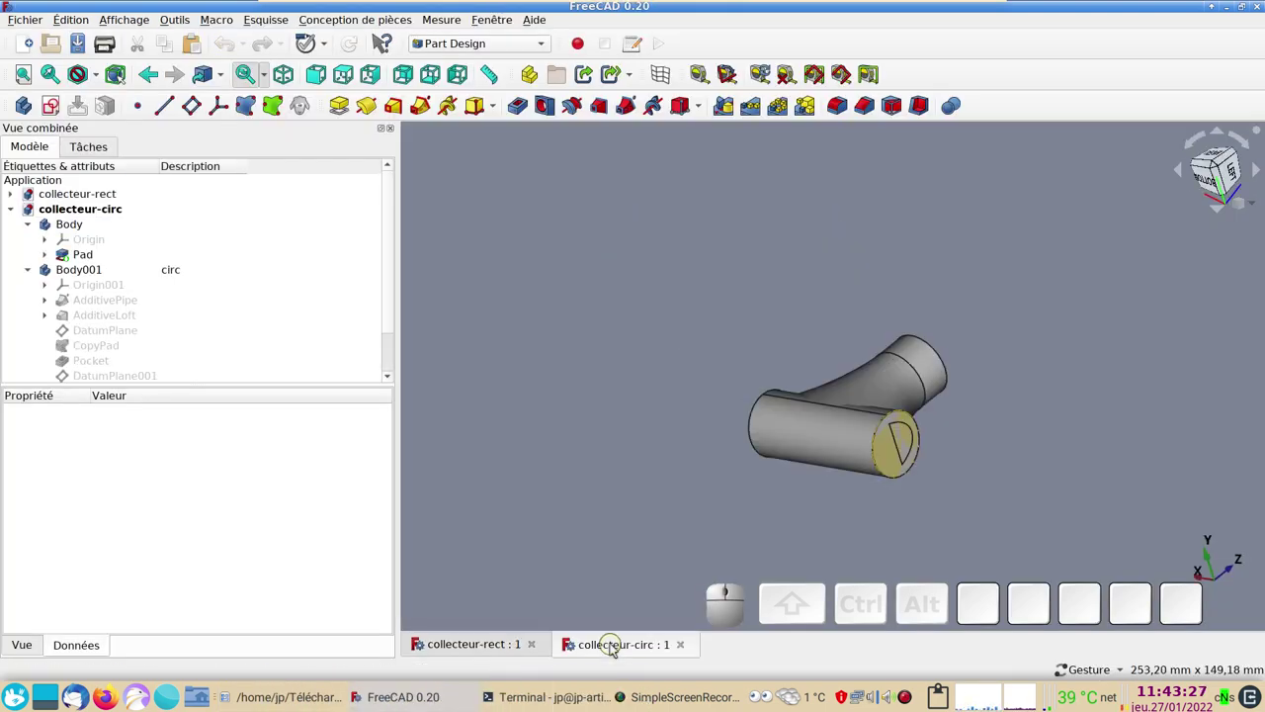
# - View the circular collector from the front and the right
pyautogui.moveTo(652, 480); pyautogui.dragTo(572, 448)
pyautogui.click(320, 79)
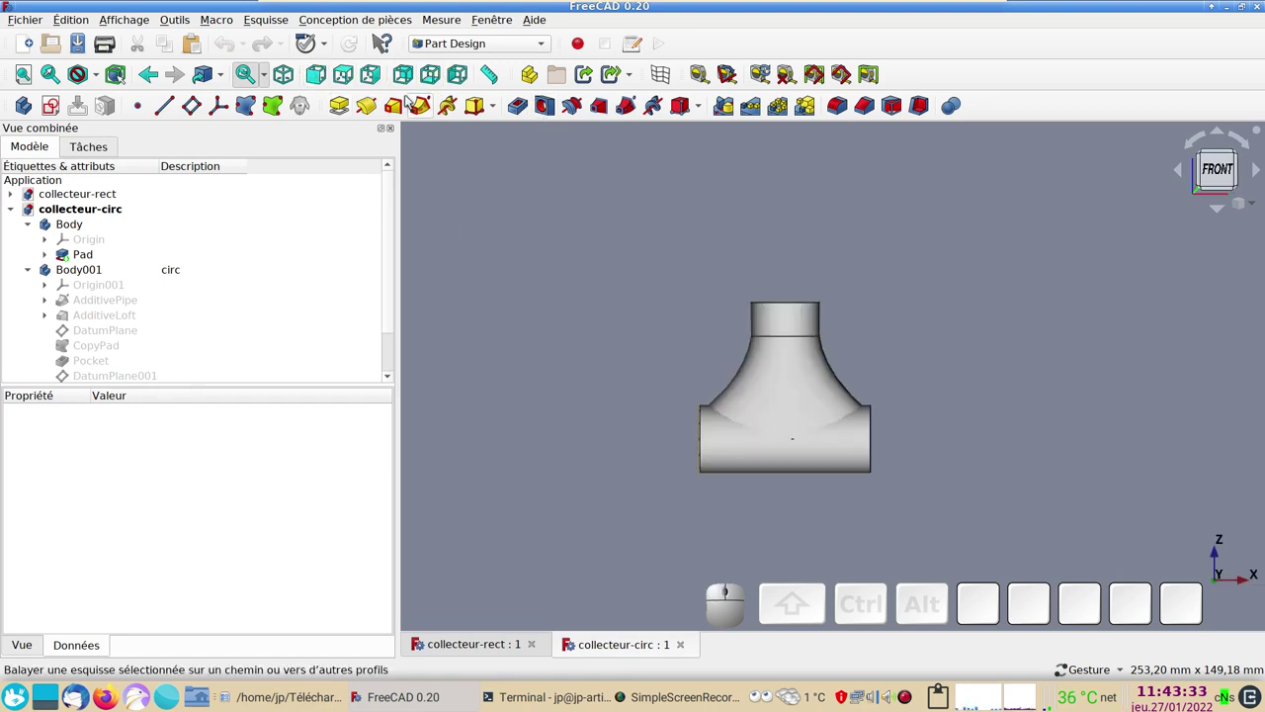
pyautogui.click(381, 77)
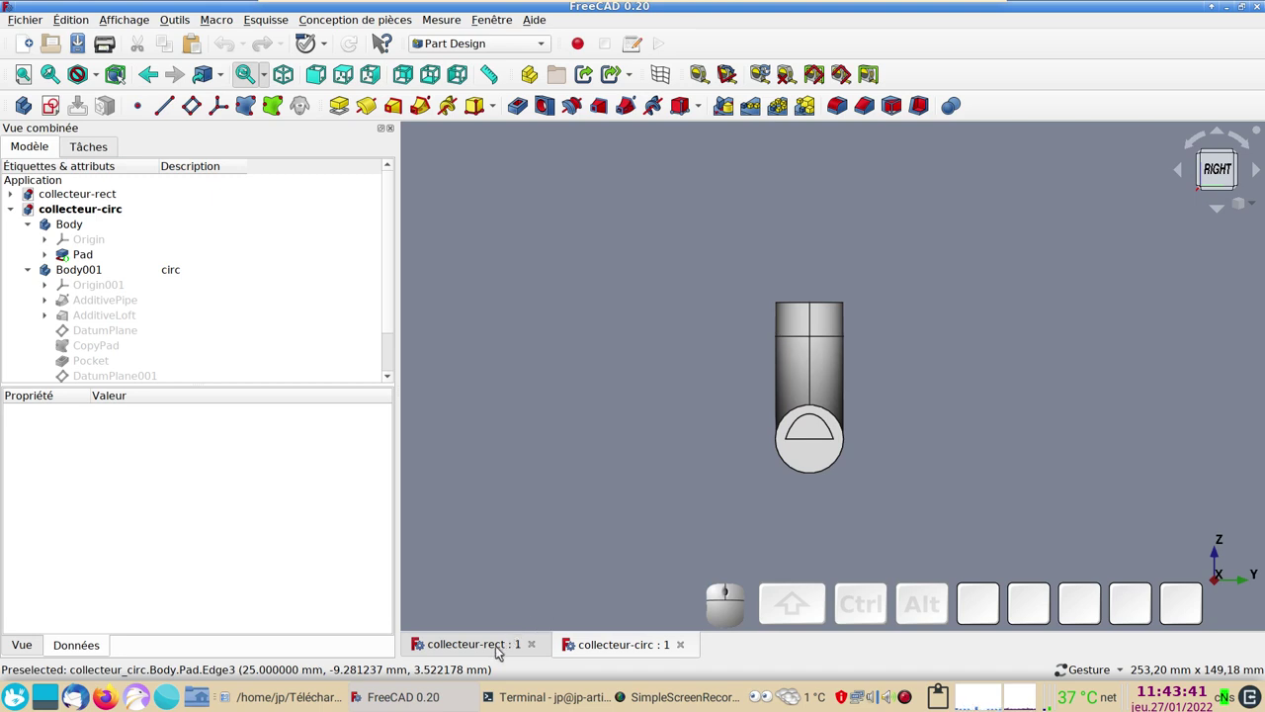
# - Return to collecteur-rect and select its Fillet feature
pyautogui.click(501, 648)
pyautogui.click(728, 323)
pyautogui.press('space')
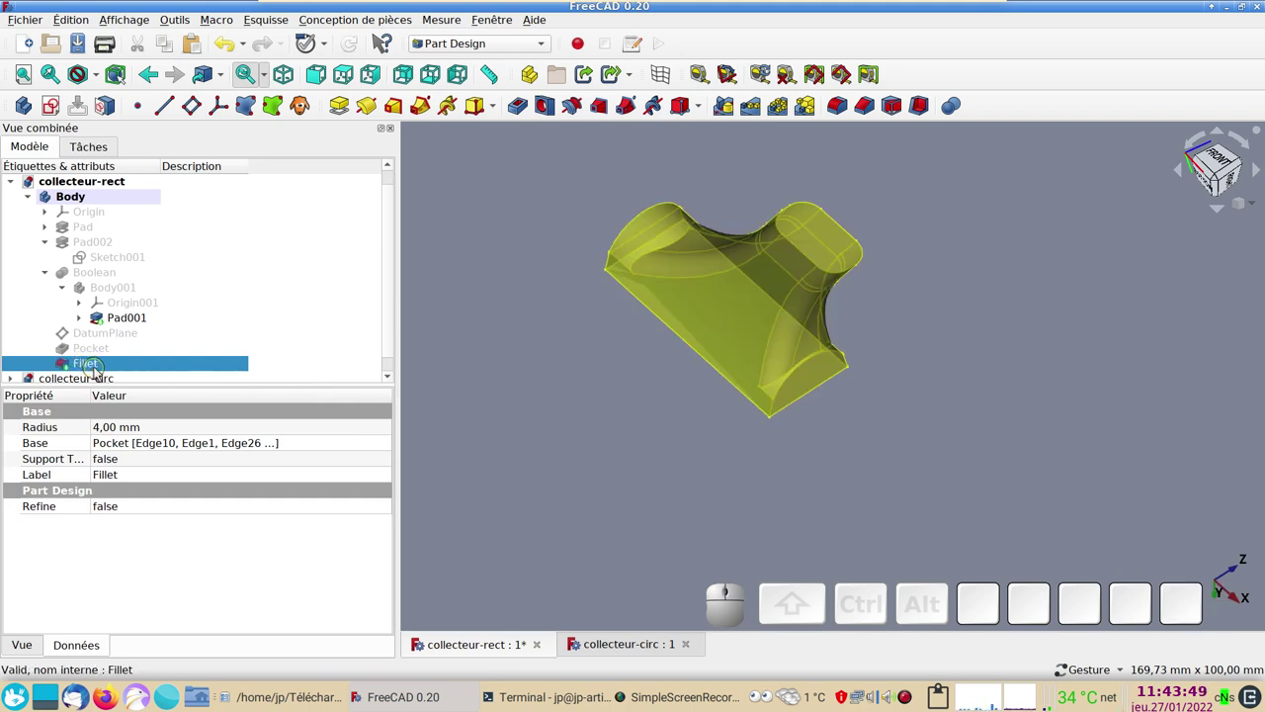
# - Copy the filleted rectangular collector Body from collecteur-rect with all dependencies
pyautogui.press('ctrl+c')
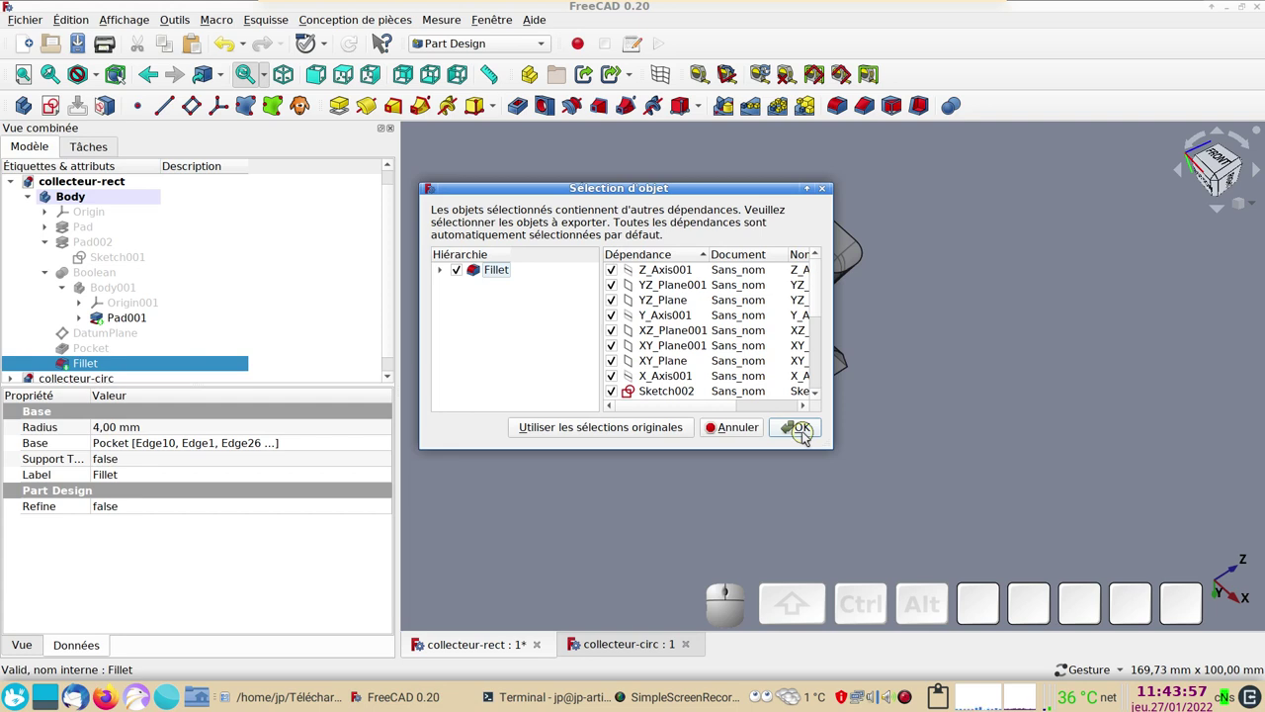
pyautogui.click(745, 436)
pyautogui.click(101, 199)
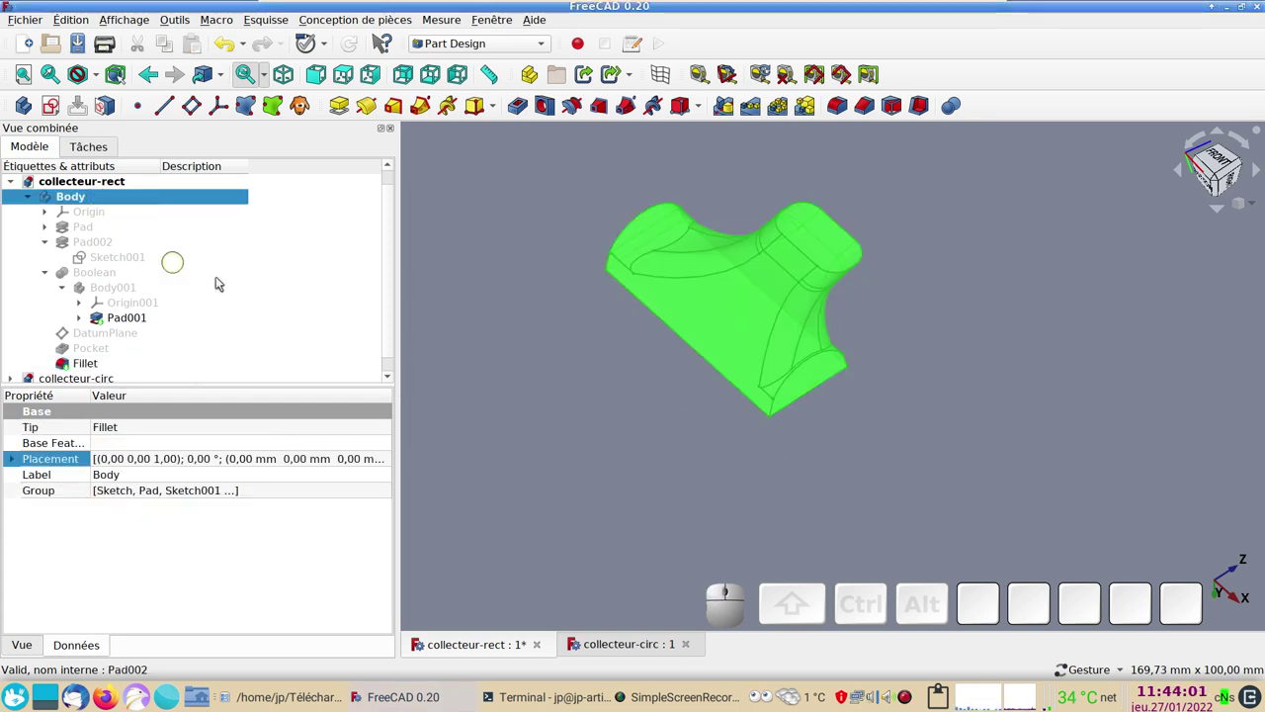
pyautogui.press('space')
pyautogui.press('space')
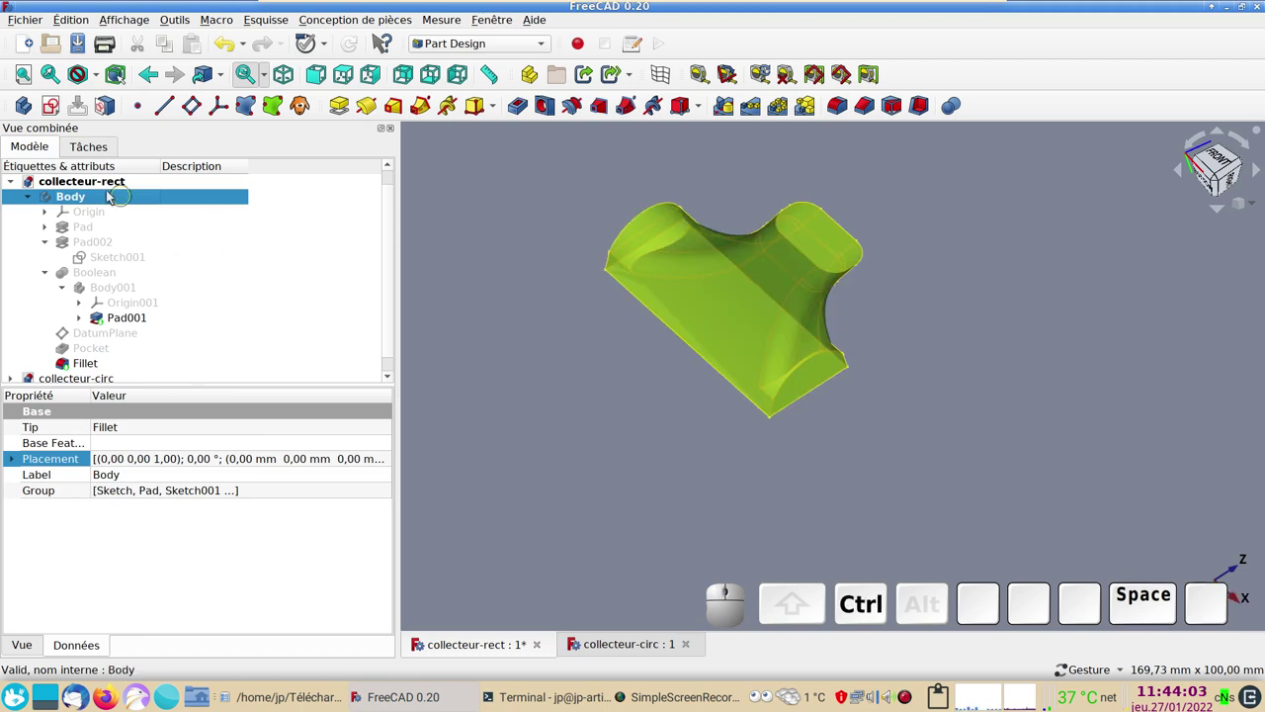
pyautogui.press('ctrl+c')
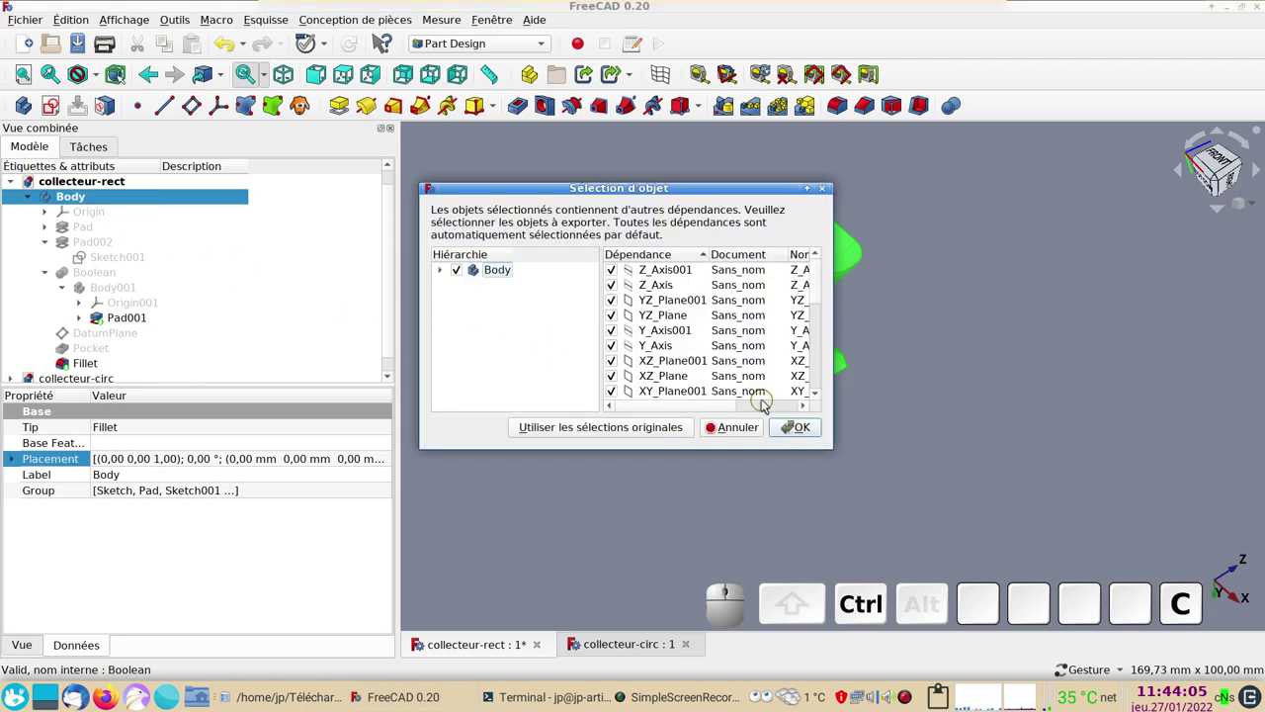
pyautogui.click(793, 422)
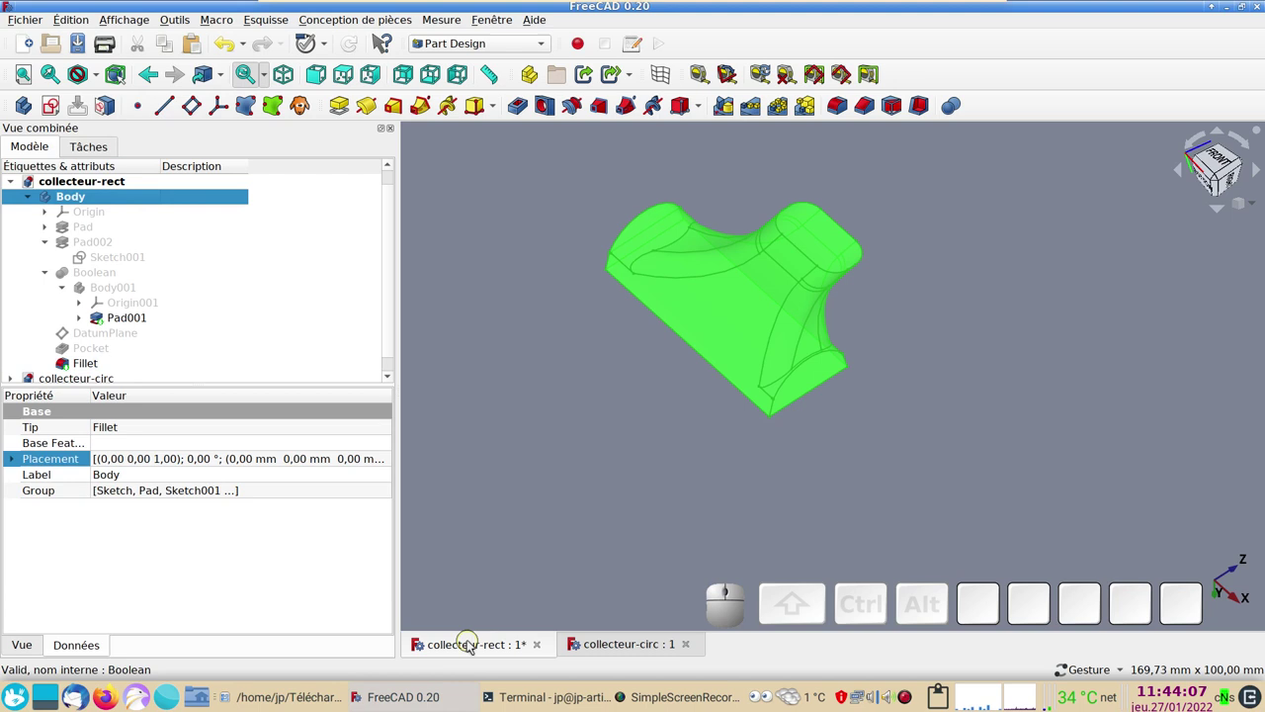
# - Paste the rectangular collector into the untitled Sans nom1 document and inspect it
pyautogui.click(33, 47)
pyautogui.press('ctrl+v')
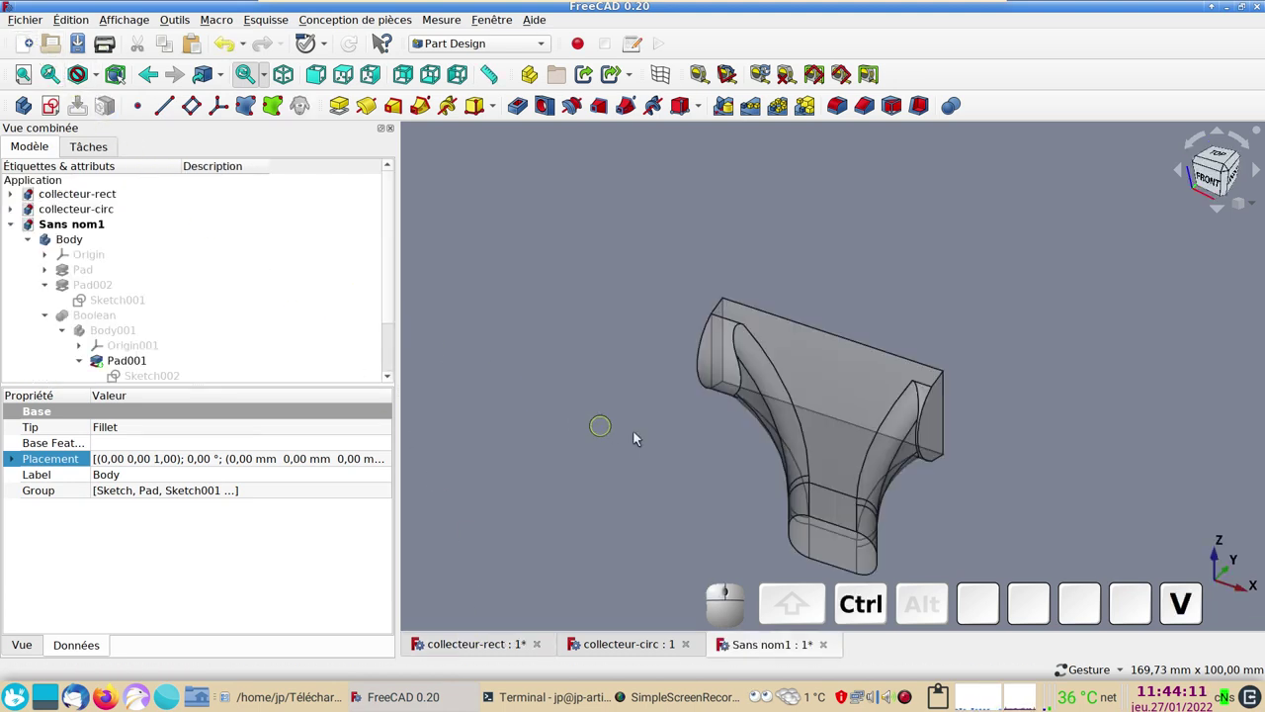
pyautogui.moveTo(1038, 487); pyautogui.dragTo(920, 444)
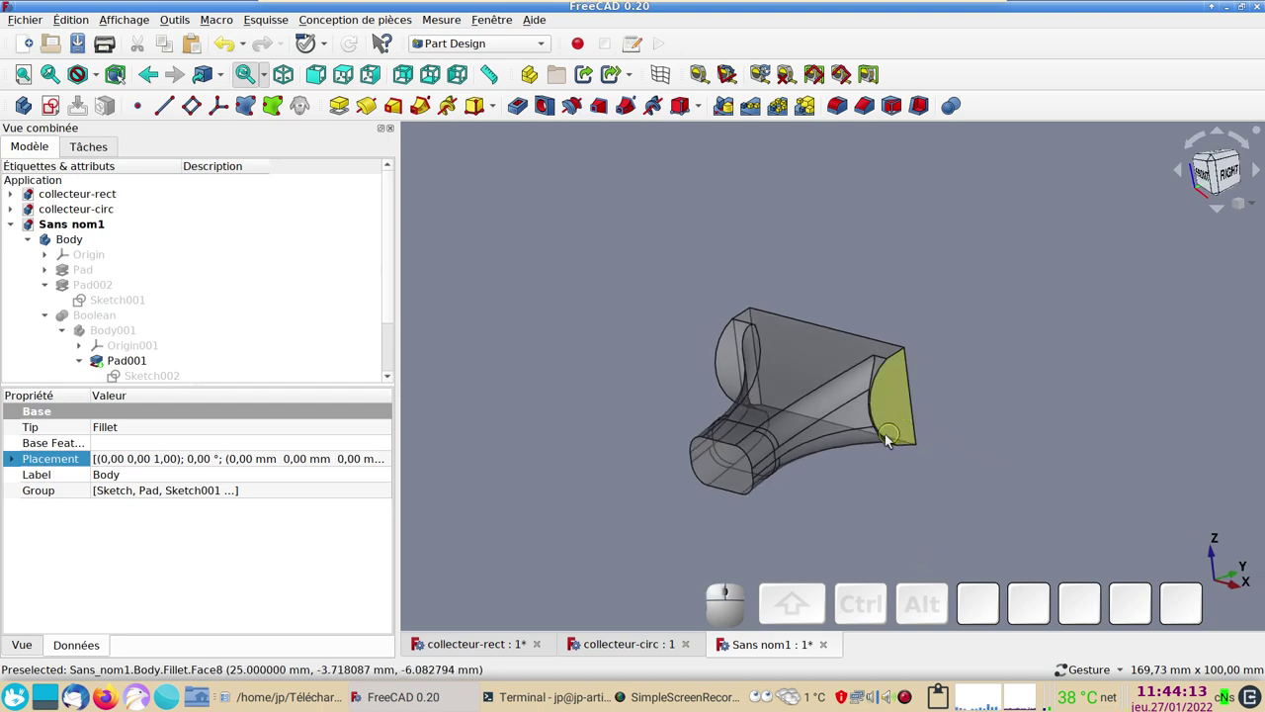
pyautogui.moveTo(554, 441); pyautogui.dragTo(602, 468)
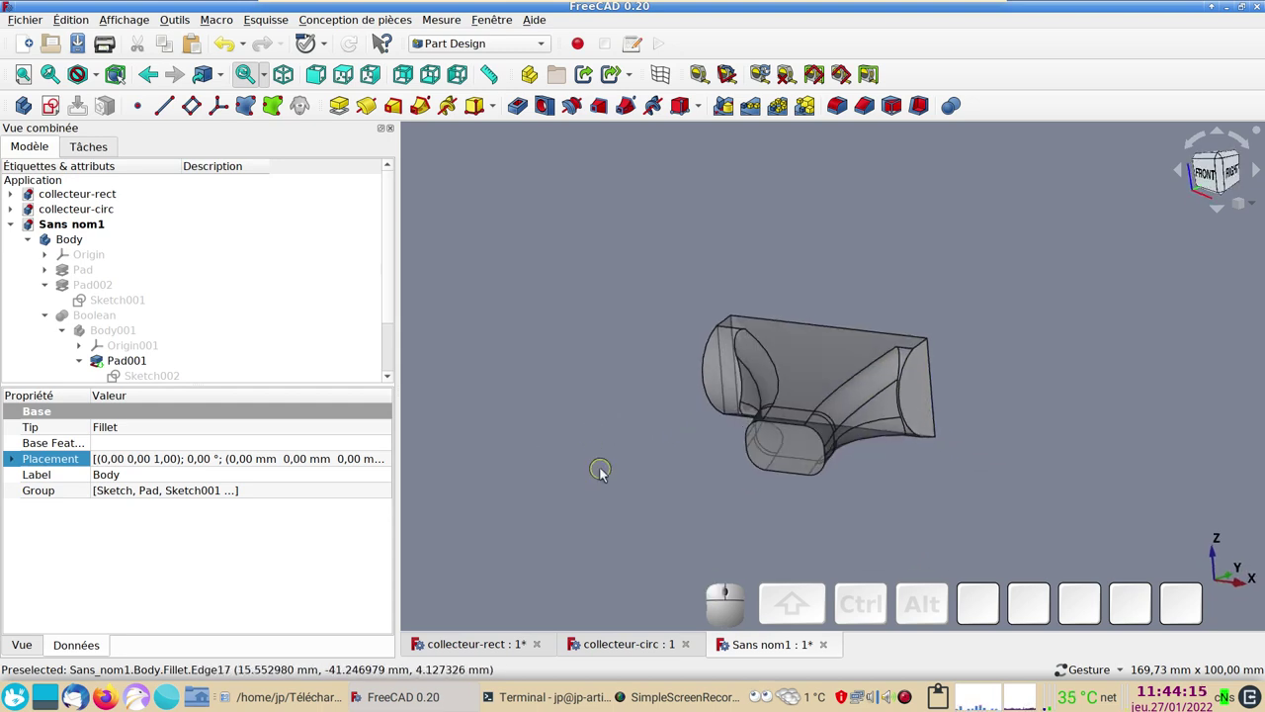
pyautogui.moveTo(632, 476); pyautogui.dragTo(613, 611)
# - Copy Body001 from collecteur-circ with dependencies and paste it into Sans nom1
pyautogui.click(627, 649)
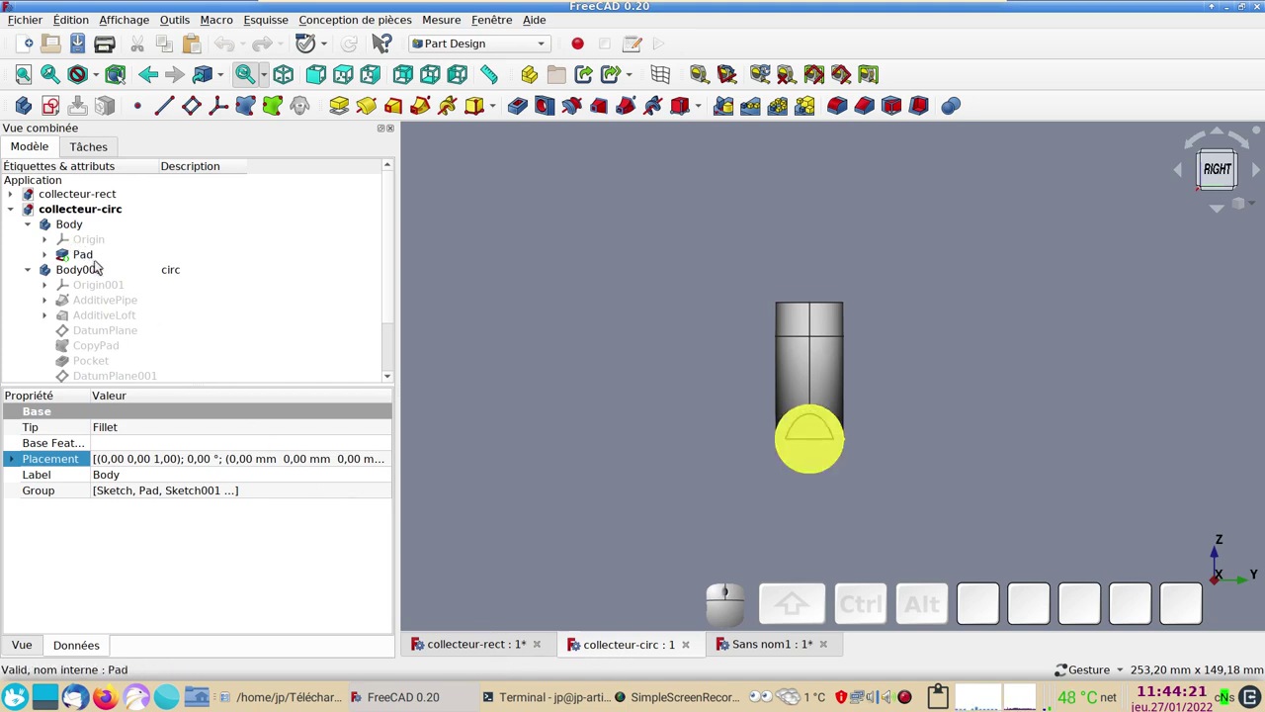
pyautogui.click(93, 272)
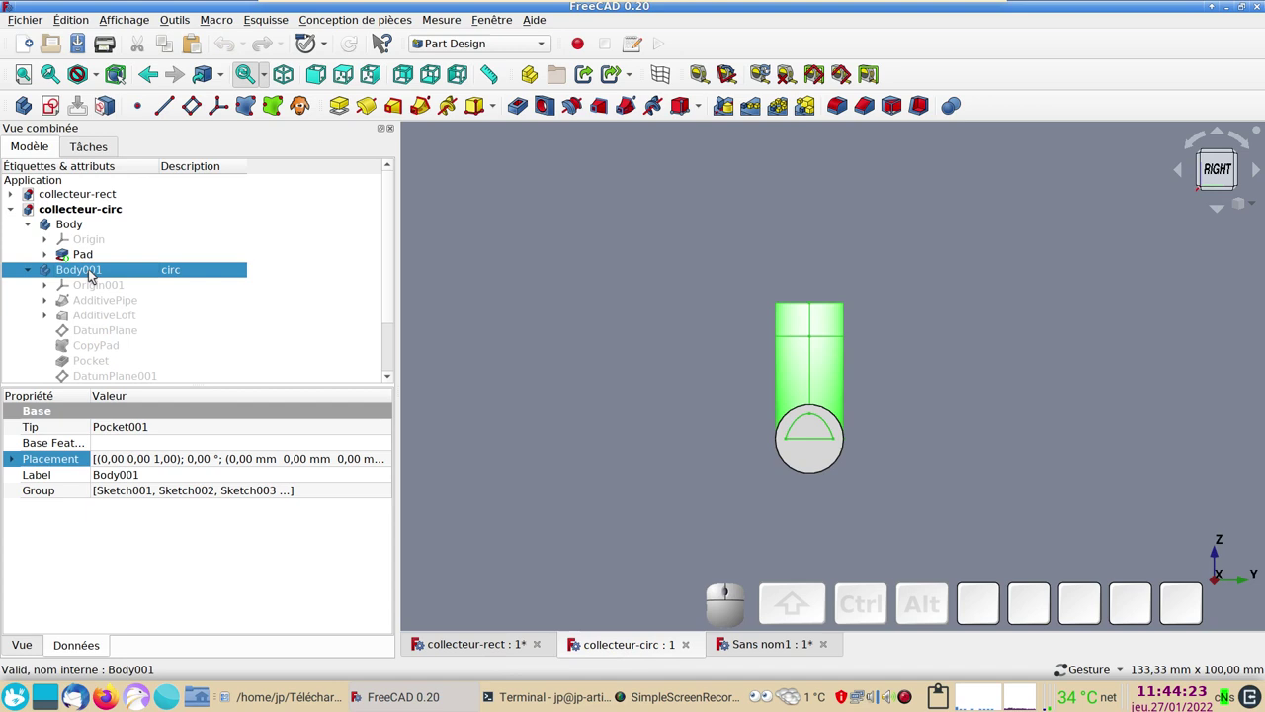
pyautogui.press('ctrl+c')
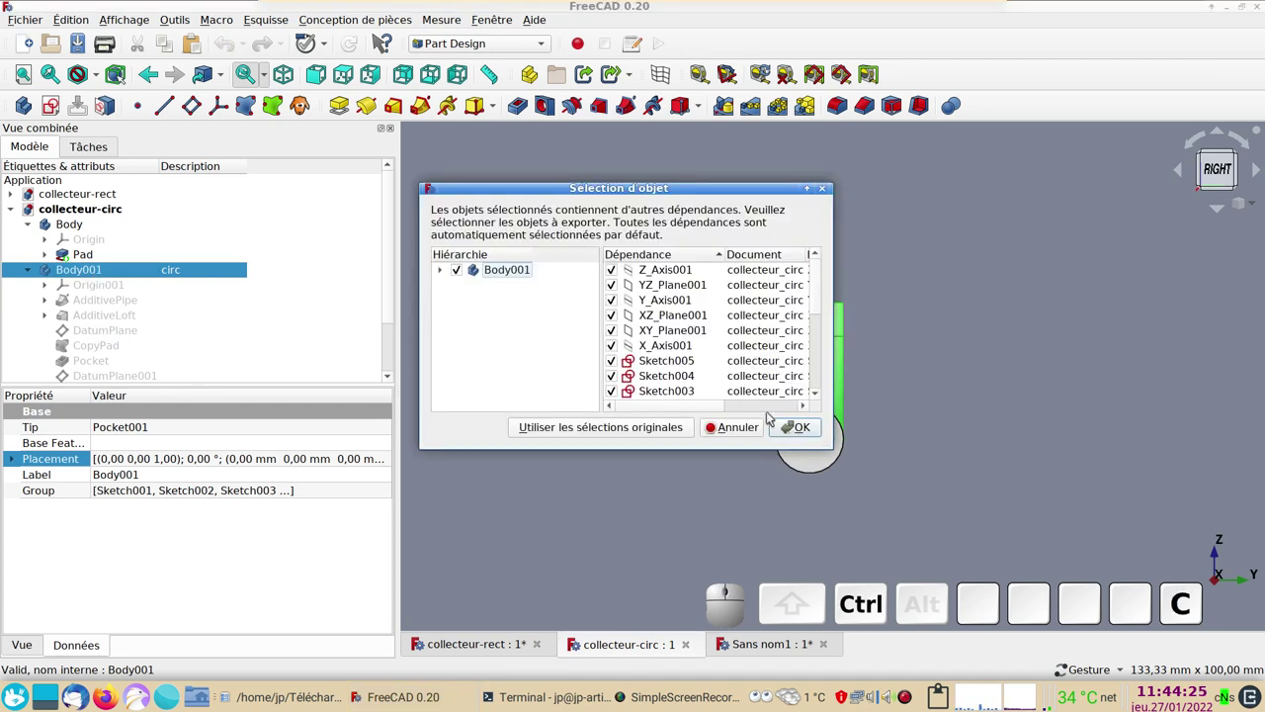
pyautogui.click(798, 428)
pyautogui.click(776, 646)
pyautogui.press('ctrl+v')
# - Adjust the view of the two pasted collector bodies in Sans nom1
pyautogui.moveTo(985, 432); pyautogui.dragTo(1210, 185)
pyautogui.click(1212, 179)
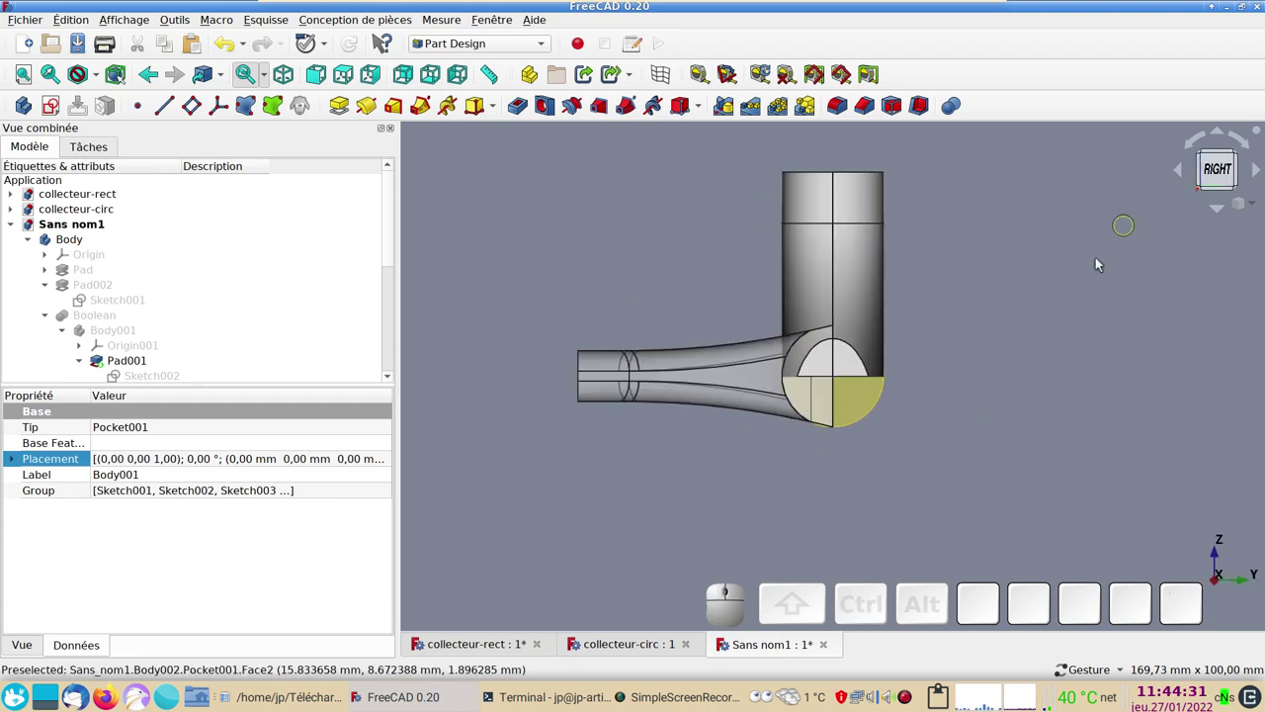
pyautogui.click(1030, 428)
pyautogui.click(875, 409)
# - Tilt the rectangular collector body around the X axis with the interactive Transformer dragger
pyautogui.press('space')
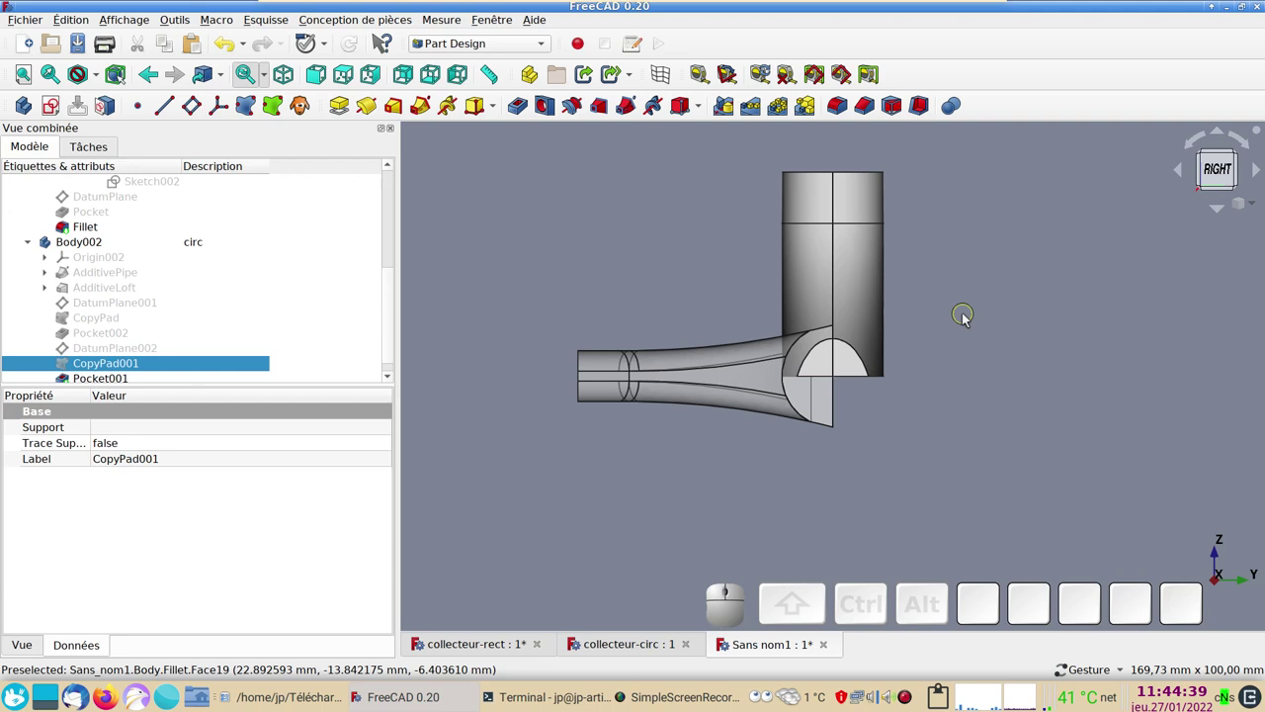
pyautogui.click(680, 371)
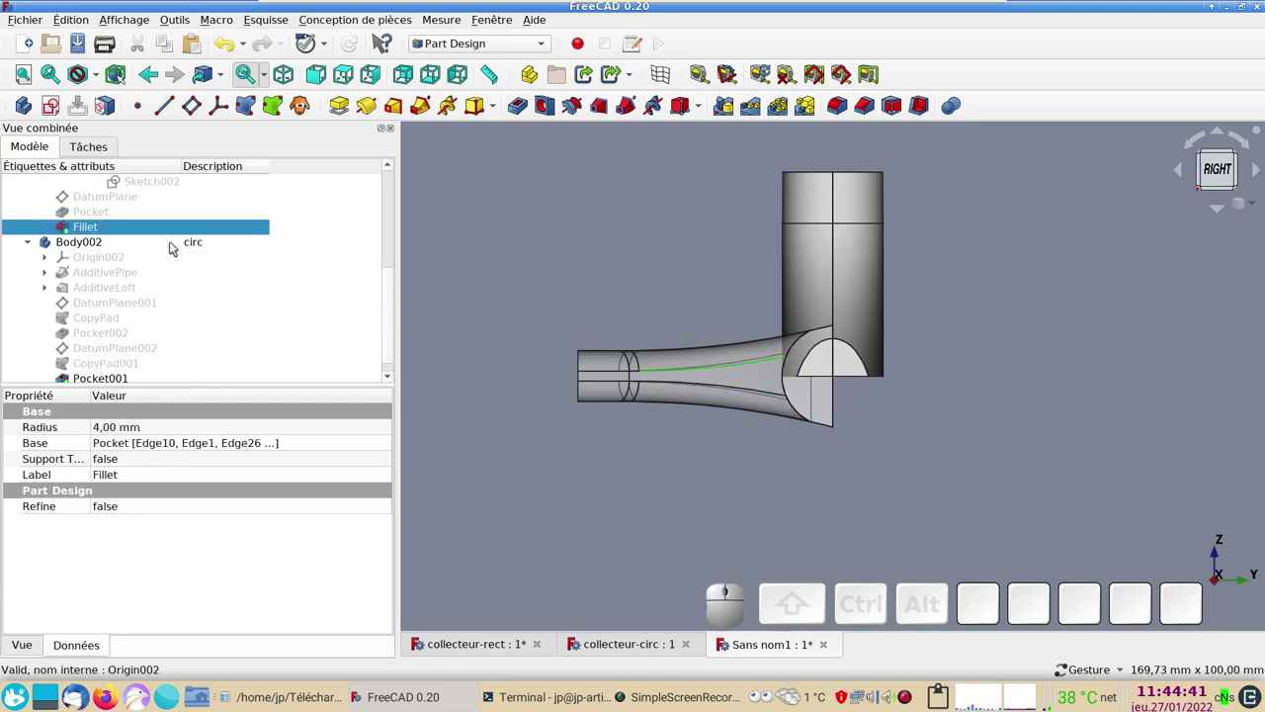
pyautogui.scroll(3)
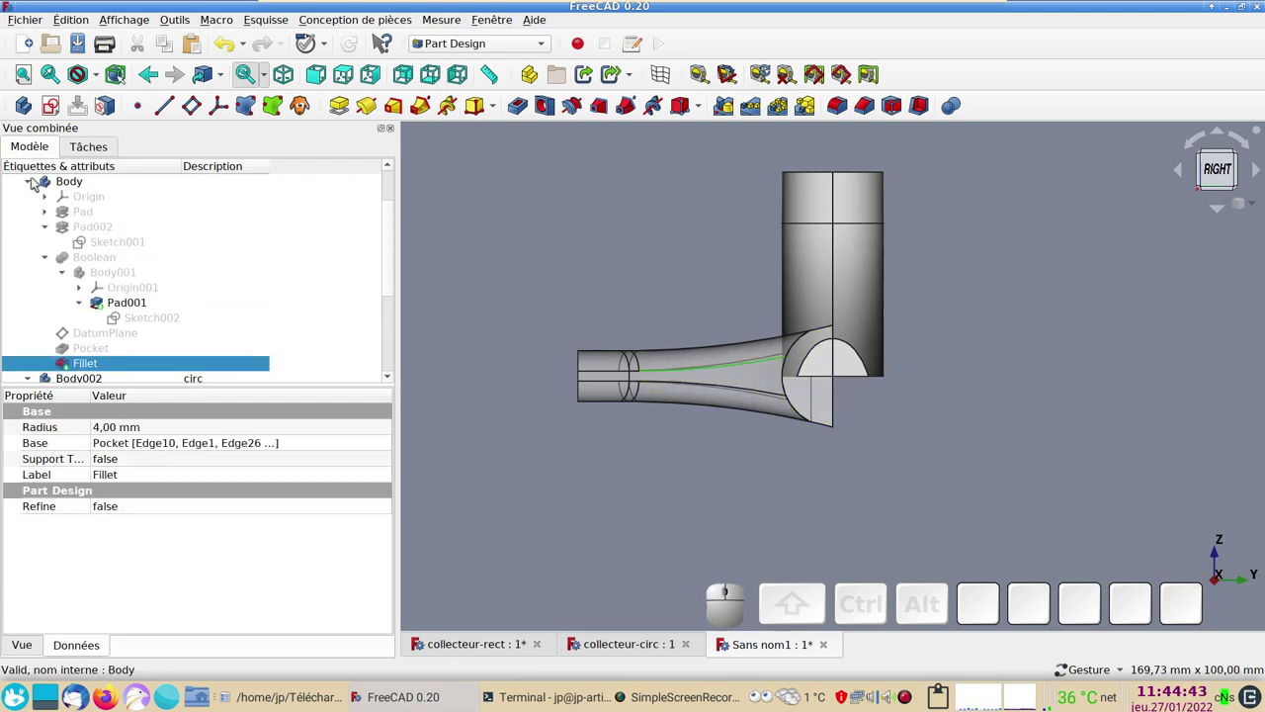
pyautogui.click(60, 187)
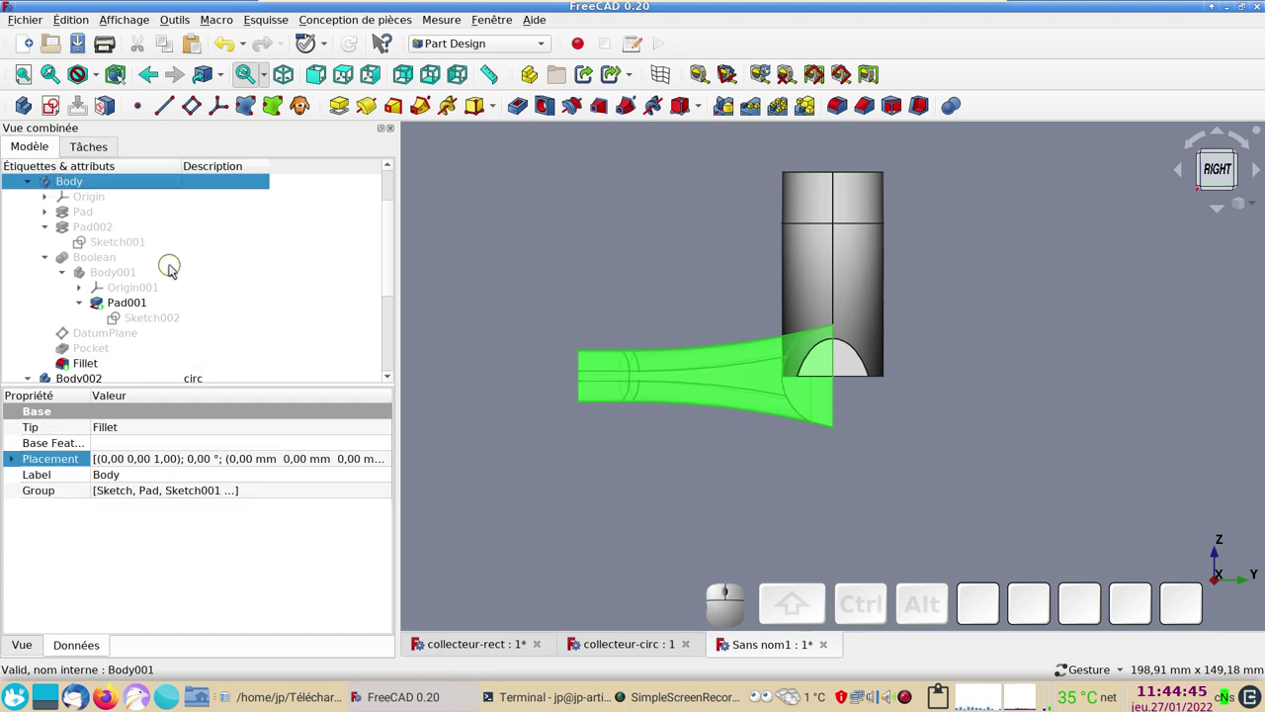
pyautogui.rightClick(123, 180)
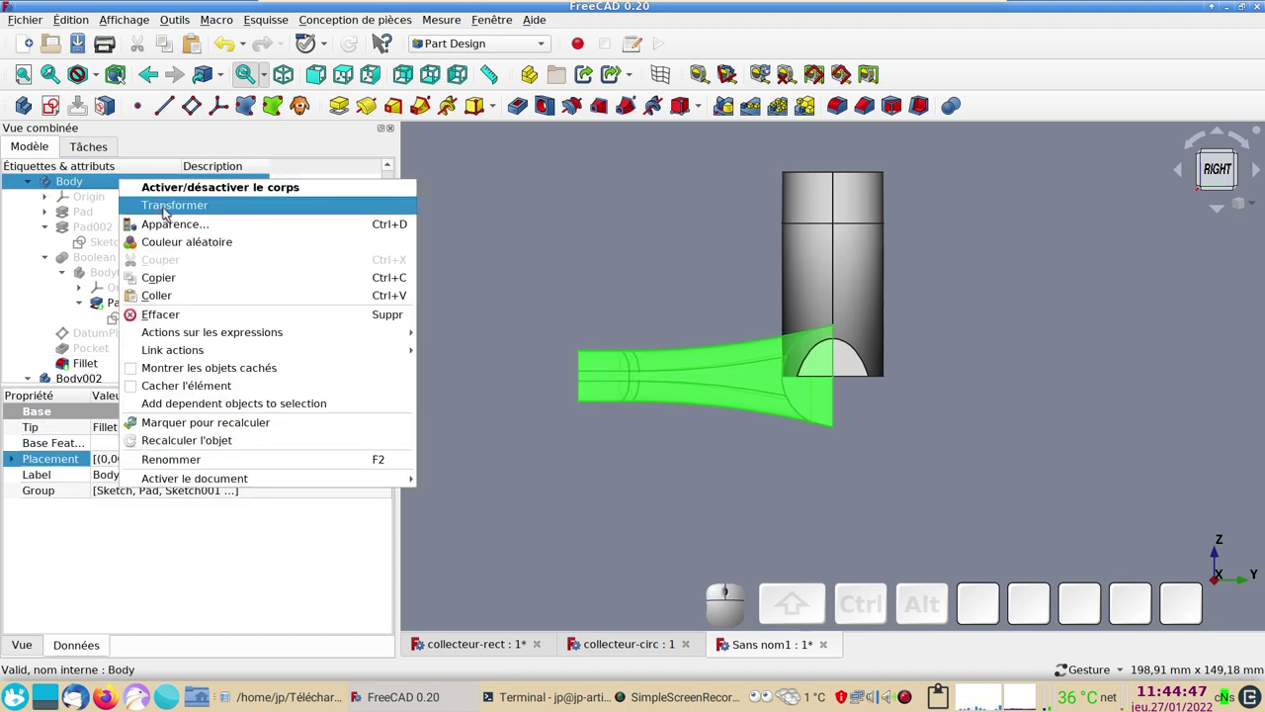
pyautogui.click(169, 212)
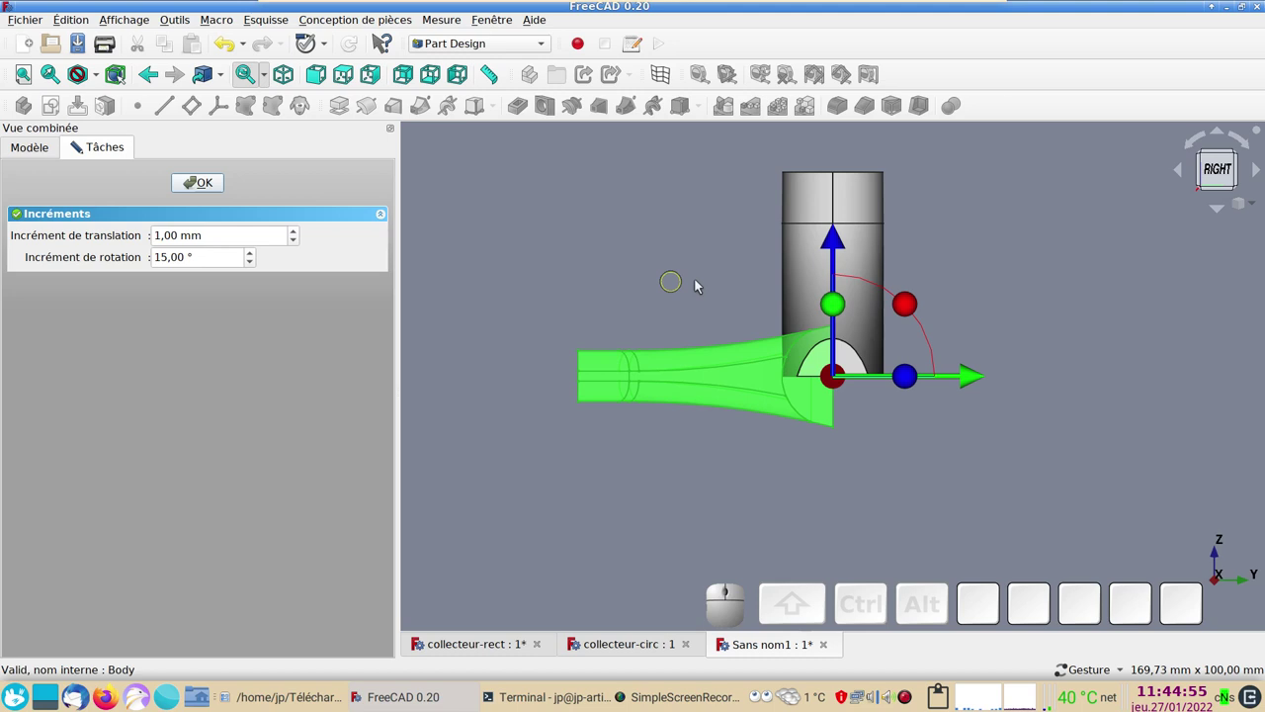
pyautogui.moveTo(912, 306); pyautogui.dragTo(424, 226)
pyautogui.click(213, 182)
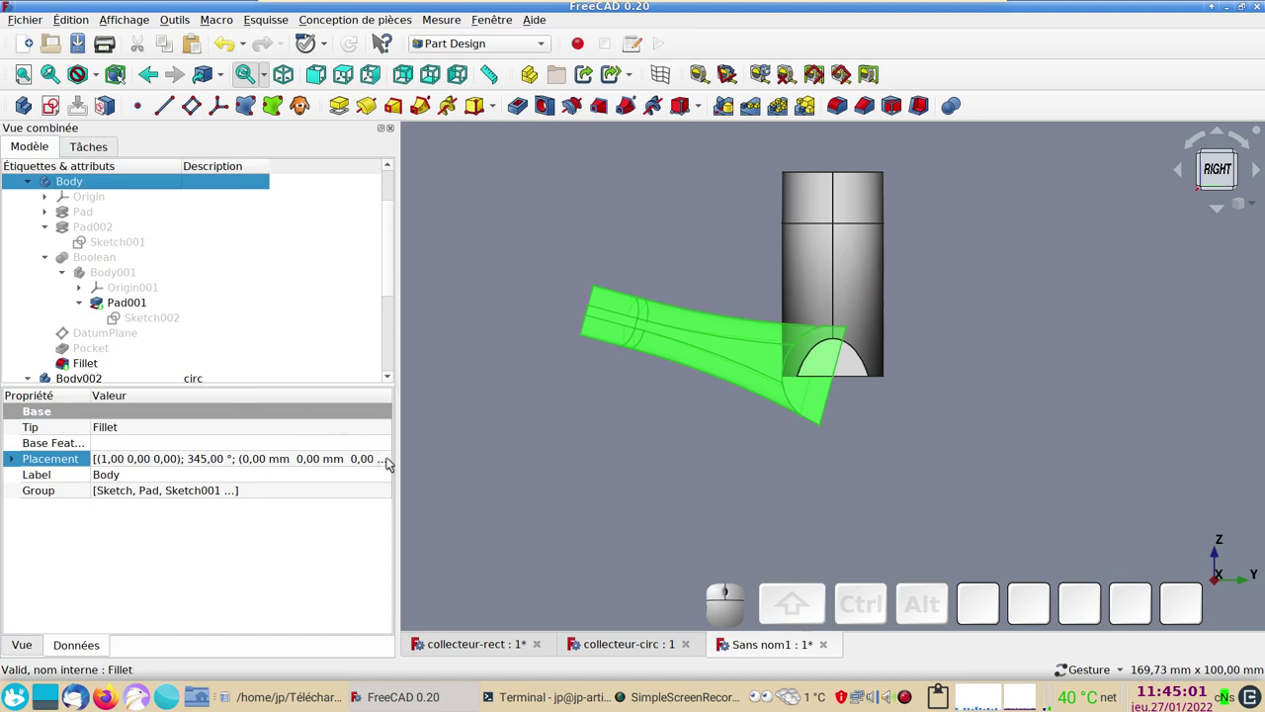
# - Set the body's placement rotation angle to 345° and confirm
pyautogui.click(391, 460)
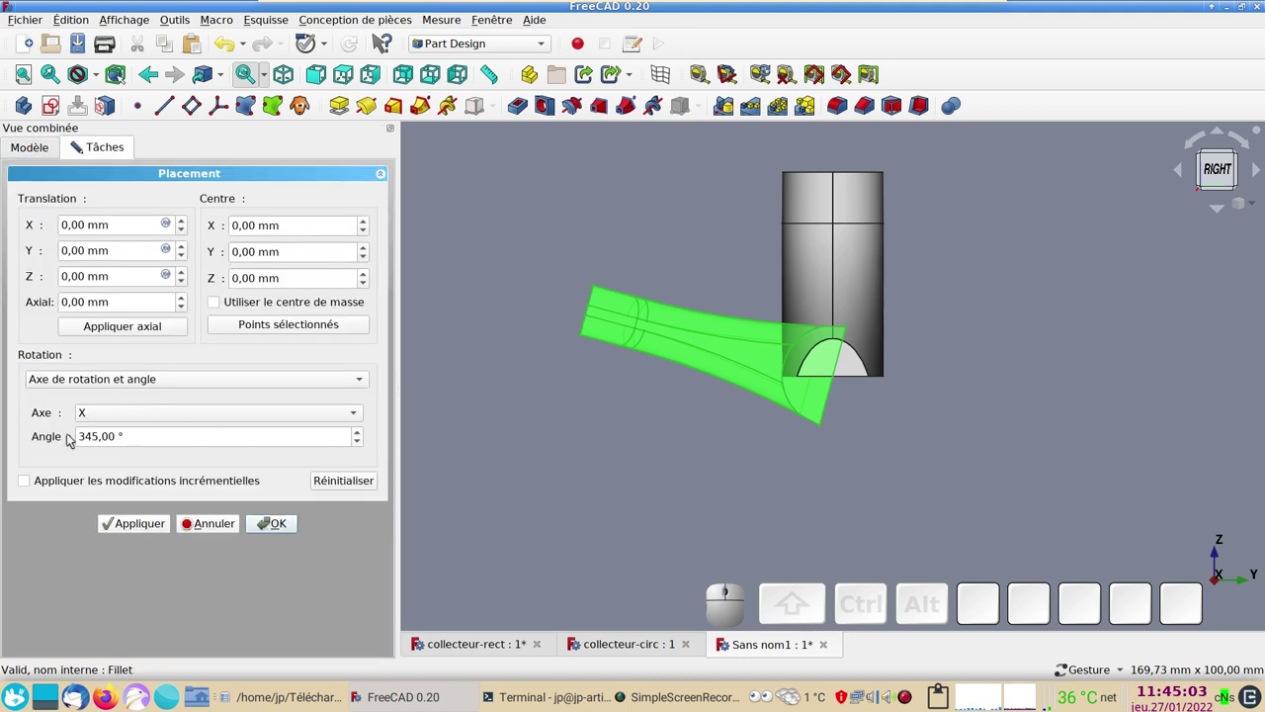
pyautogui.click(210, 523)
pyautogui.click(552, 429)
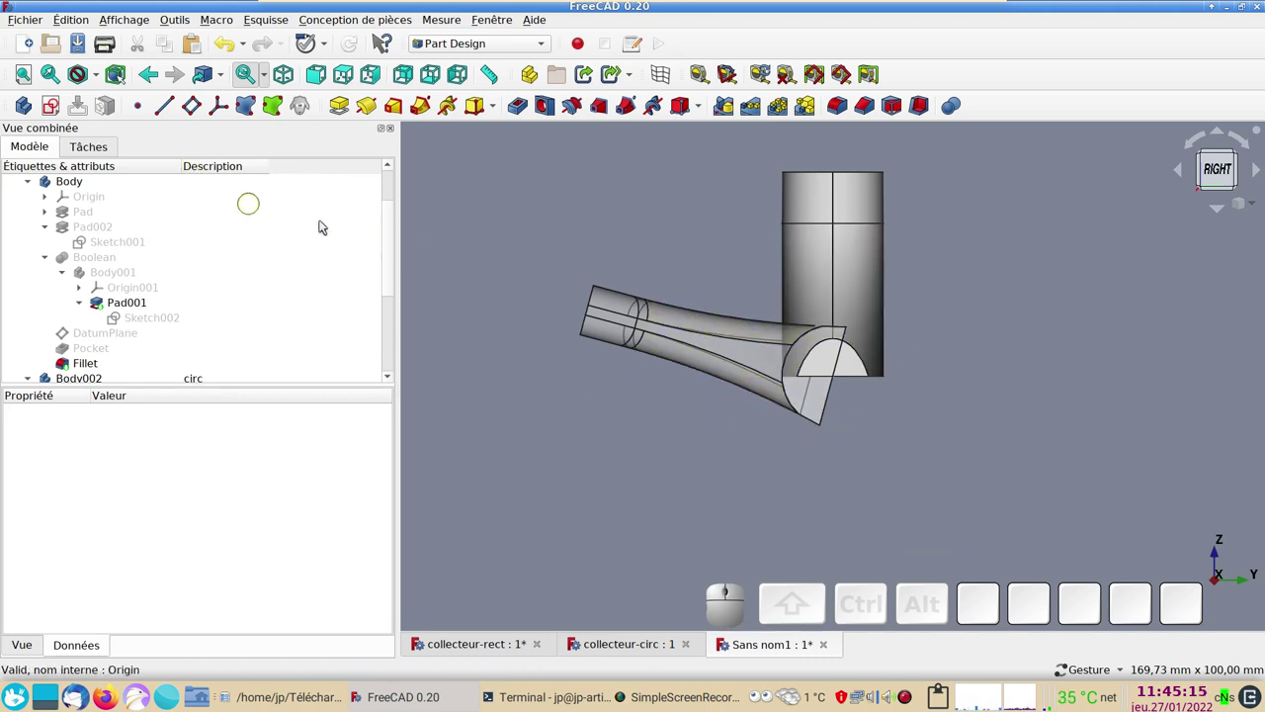
pyautogui.click(492, 226)
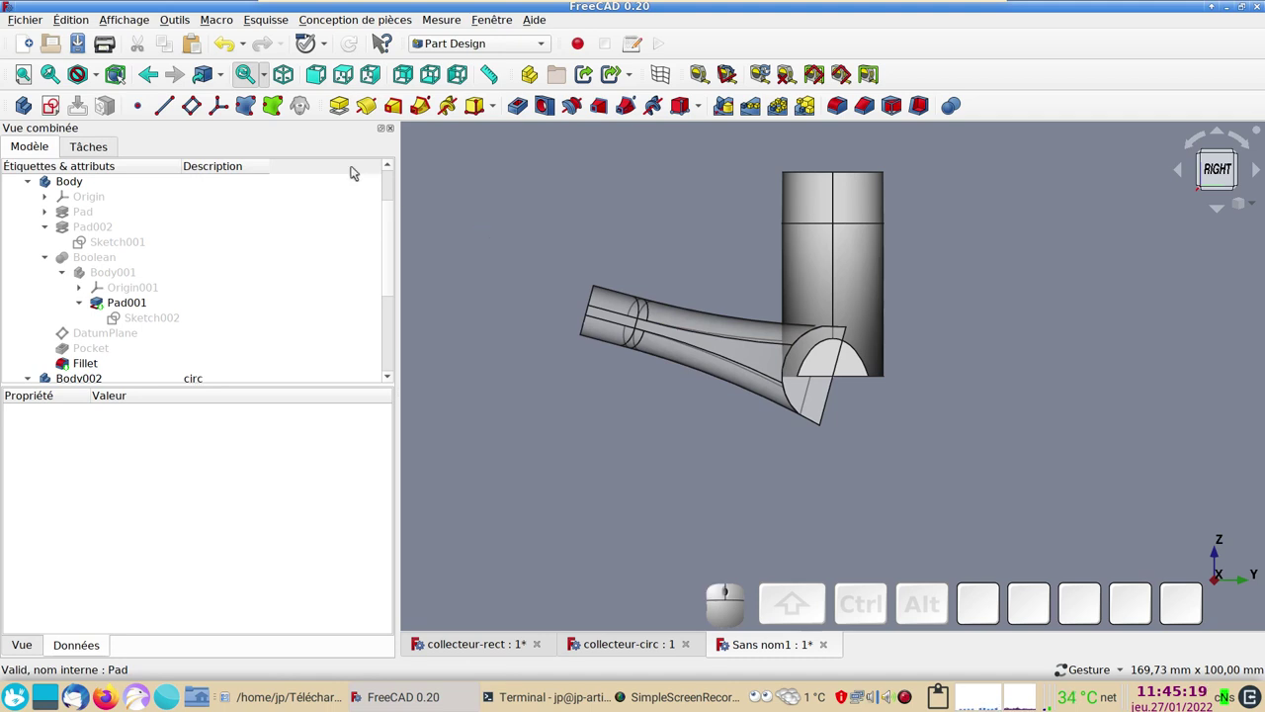
# - Create a new body and start a sketch on its YZ plane
pyautogui.click(518, 234)
pyautogui.click(26, 108)
pyautogui.click(54, 111)
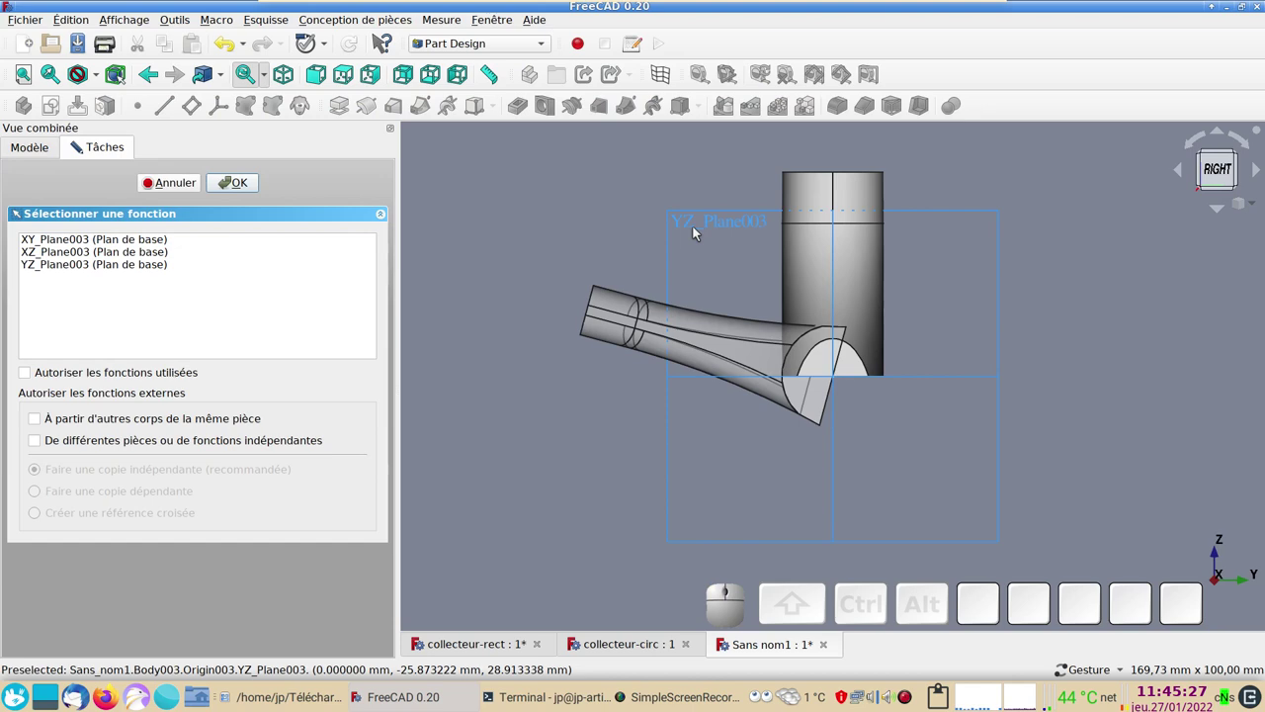
pyautogui.click(128, 244)
pyautogui.click(134, 256)
pyautogui.click(136, 270)
pyautogui.click(238, 187)
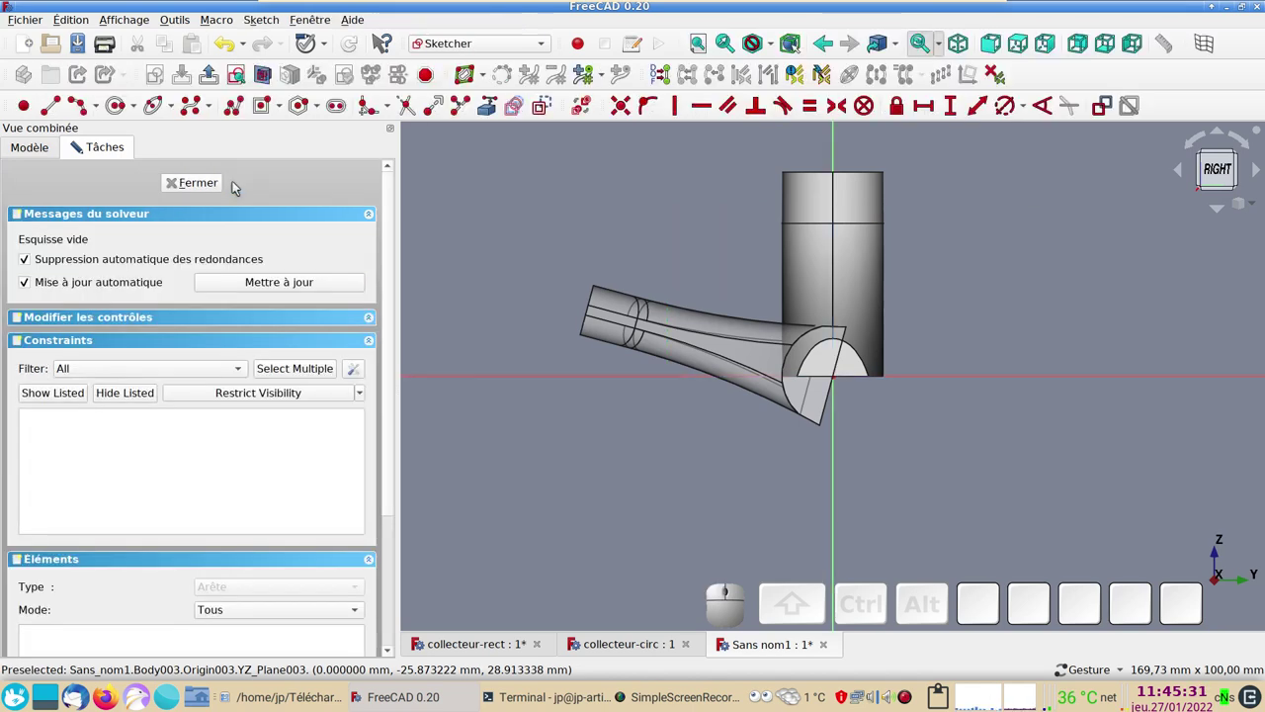
# - Draw a 20 mm circle centred on the origin and close the sketch
pyautogui.click(118, 107)
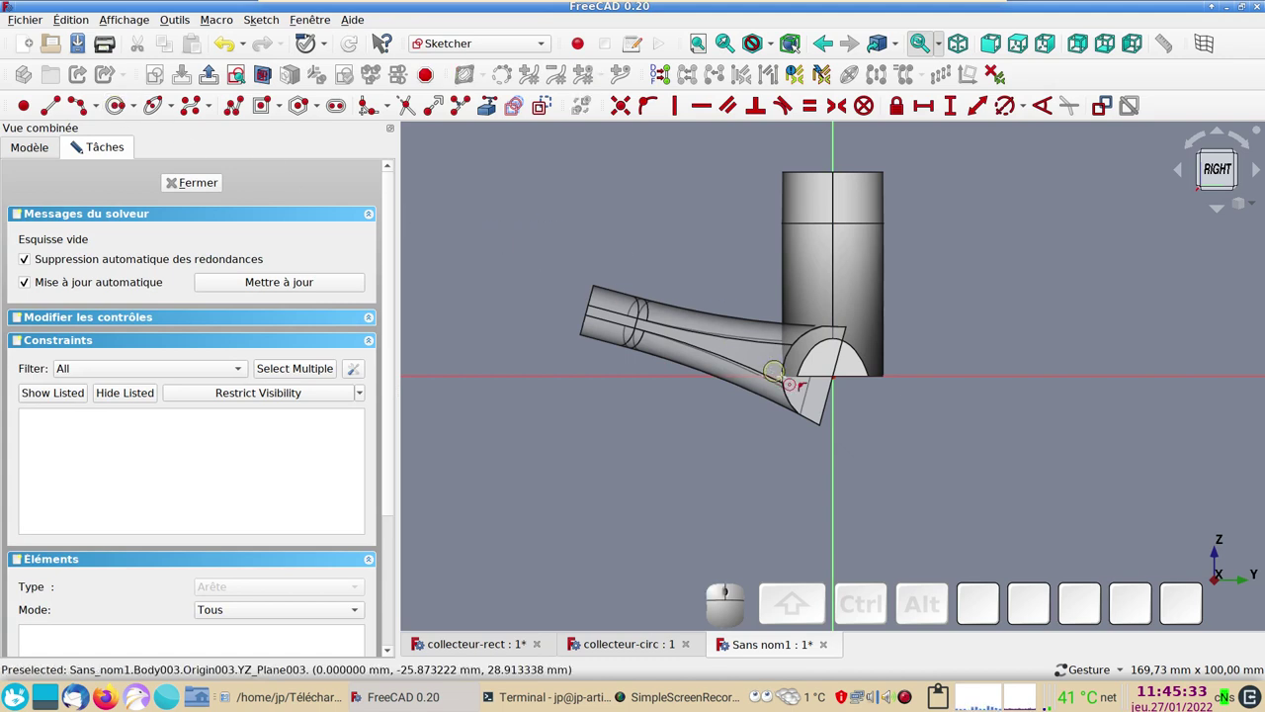
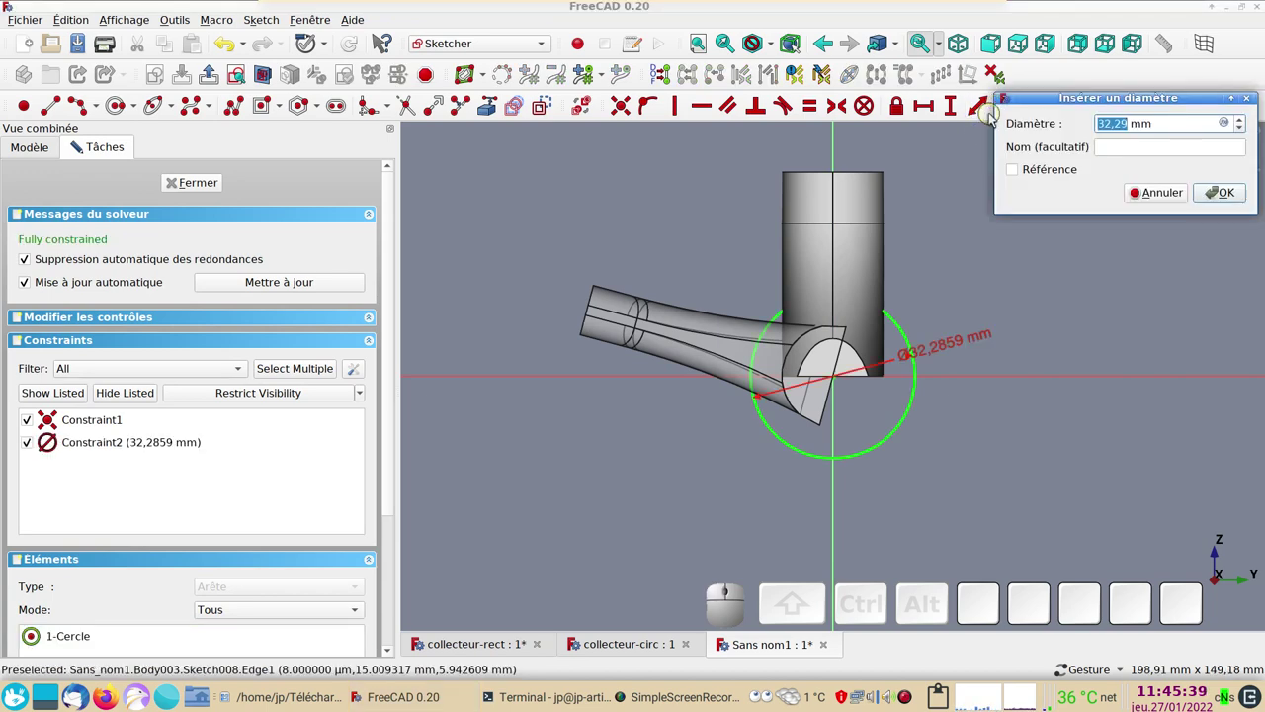
pyautogui.press('Return')
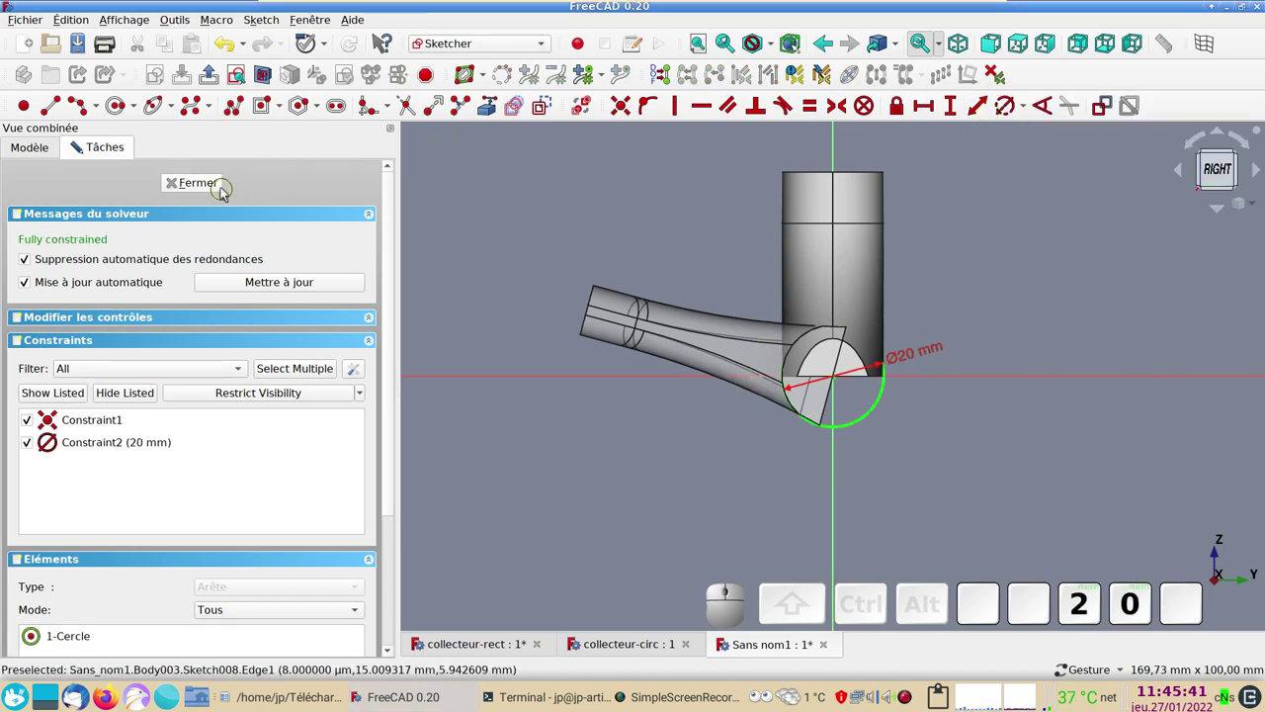
pyautogui.click(225, 187)
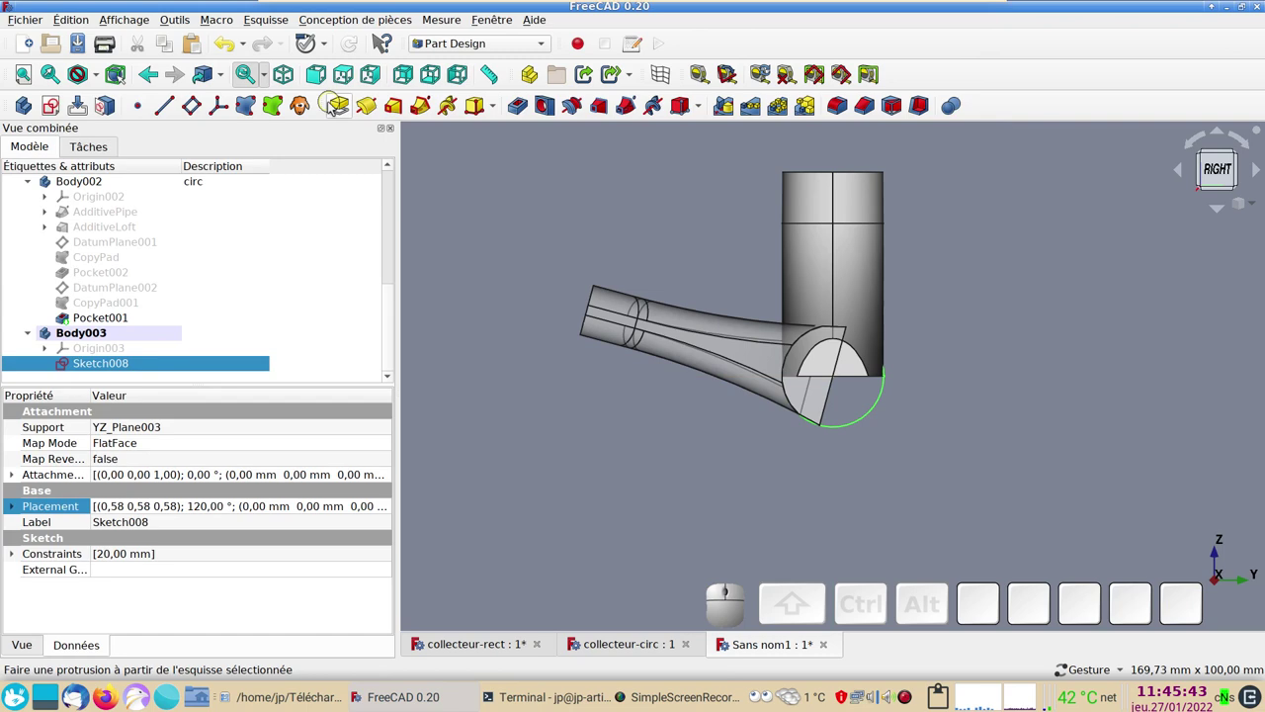
# - Pad the 20 mm circle symmetrically into a cylinder across the collector junction
pyautogui.click(339, 110)
pyautogui.moveTo(543, 288); pyautogui.dragTo(320, 323)
pyautogui.click(47, 397)
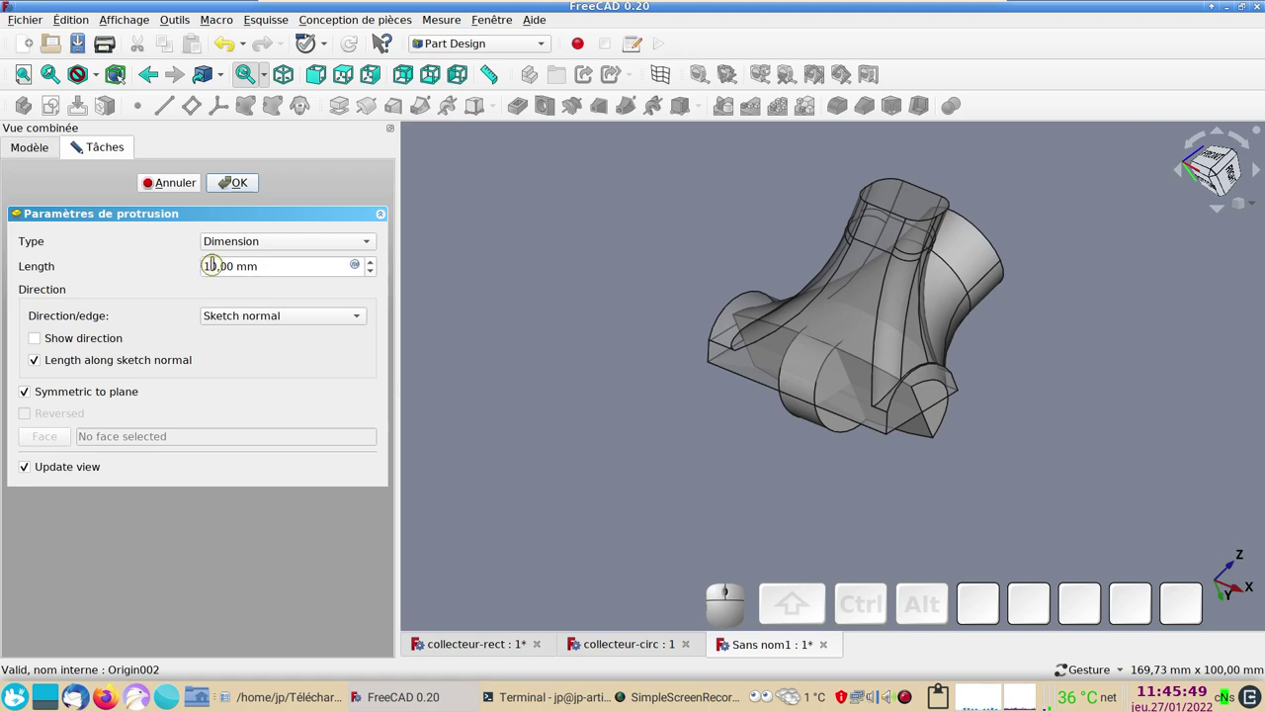
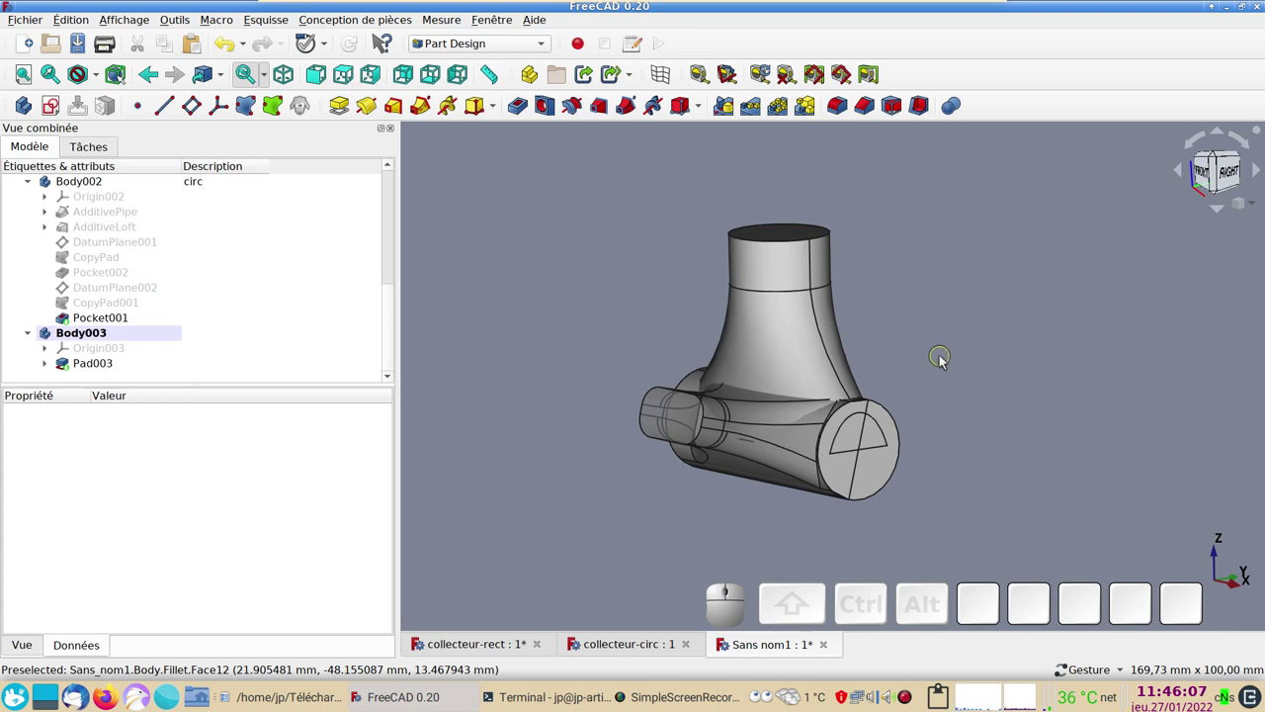
pyautogui.moveTo(904, 308); pyautogui.dragTo(873, 344)
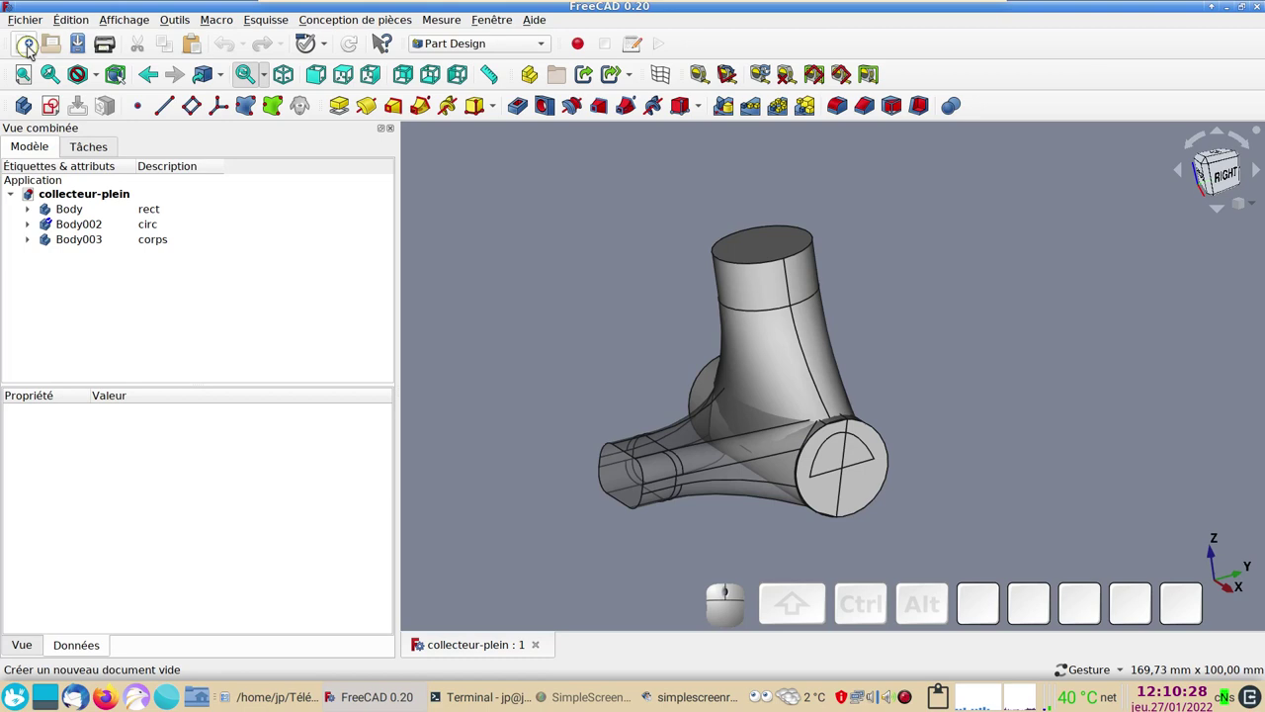
# - Create a new document and save it as collecteur-moules, replacing the existing file
pyautogui.click(27, 49)
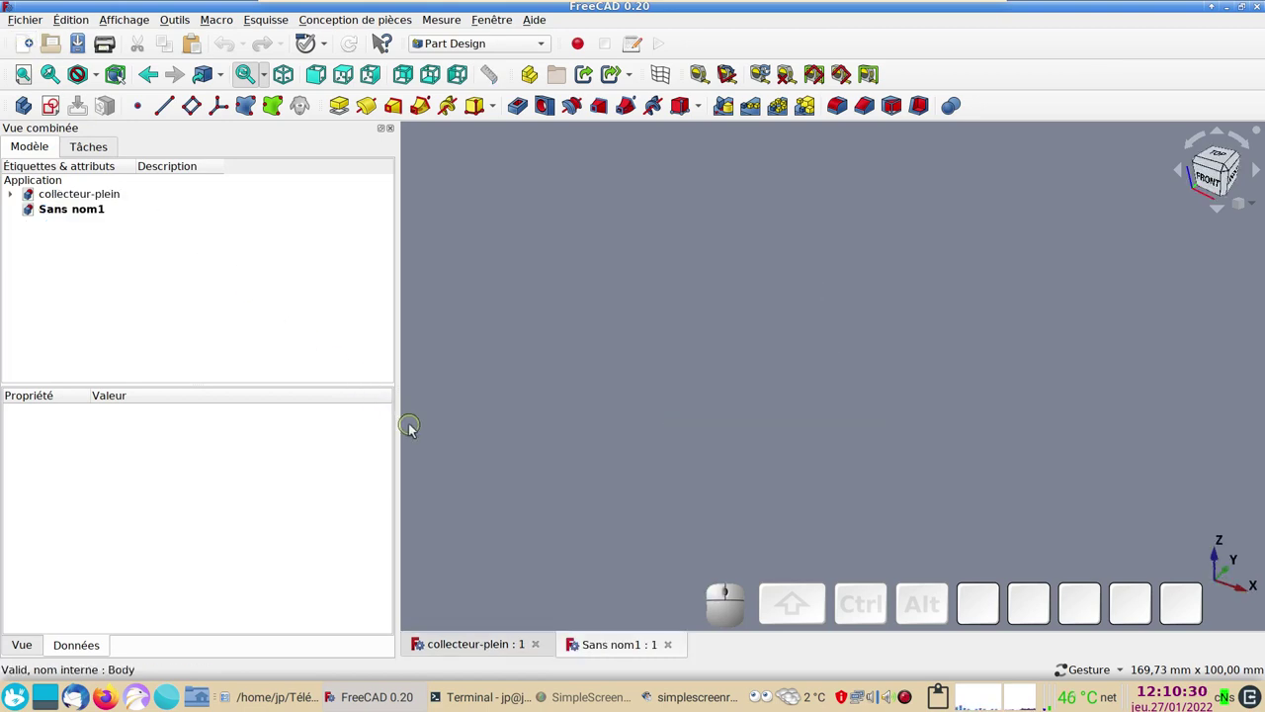
pyautogui.press('ctrl+s')
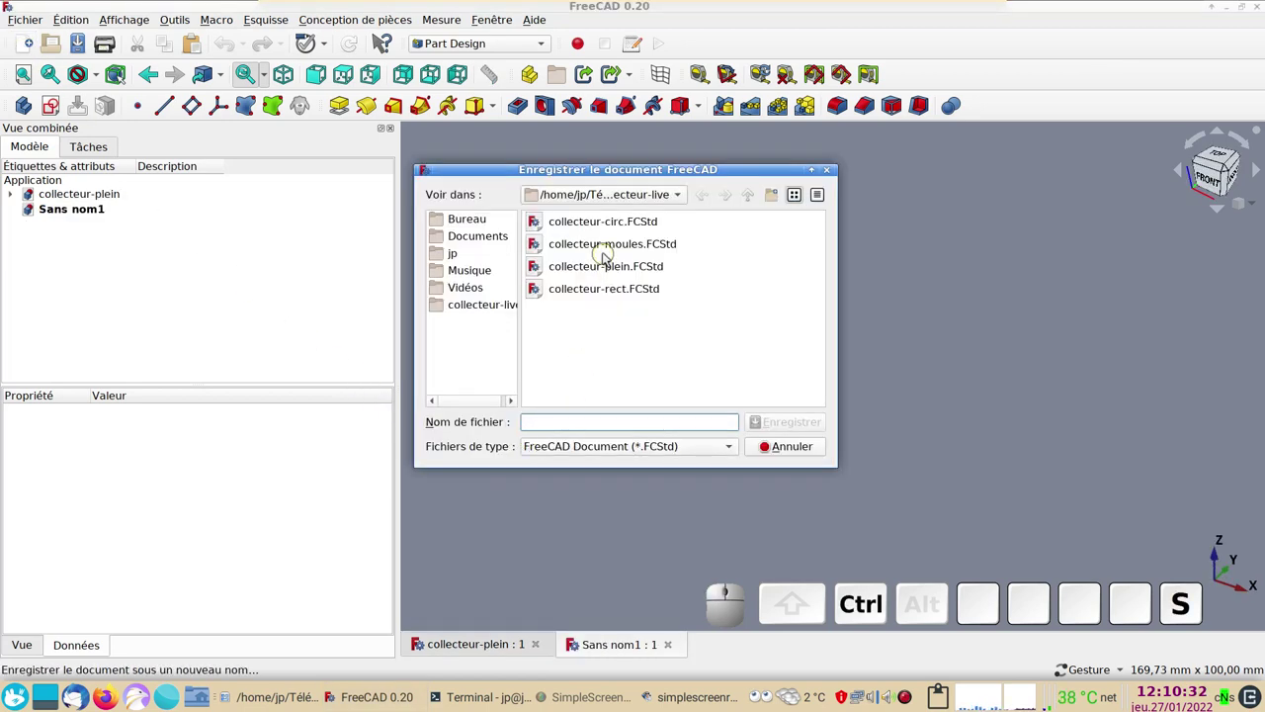
pyautogui.click(602, 246)
pyautogui.click(782, 423)
pyautogui.click(740, 336)
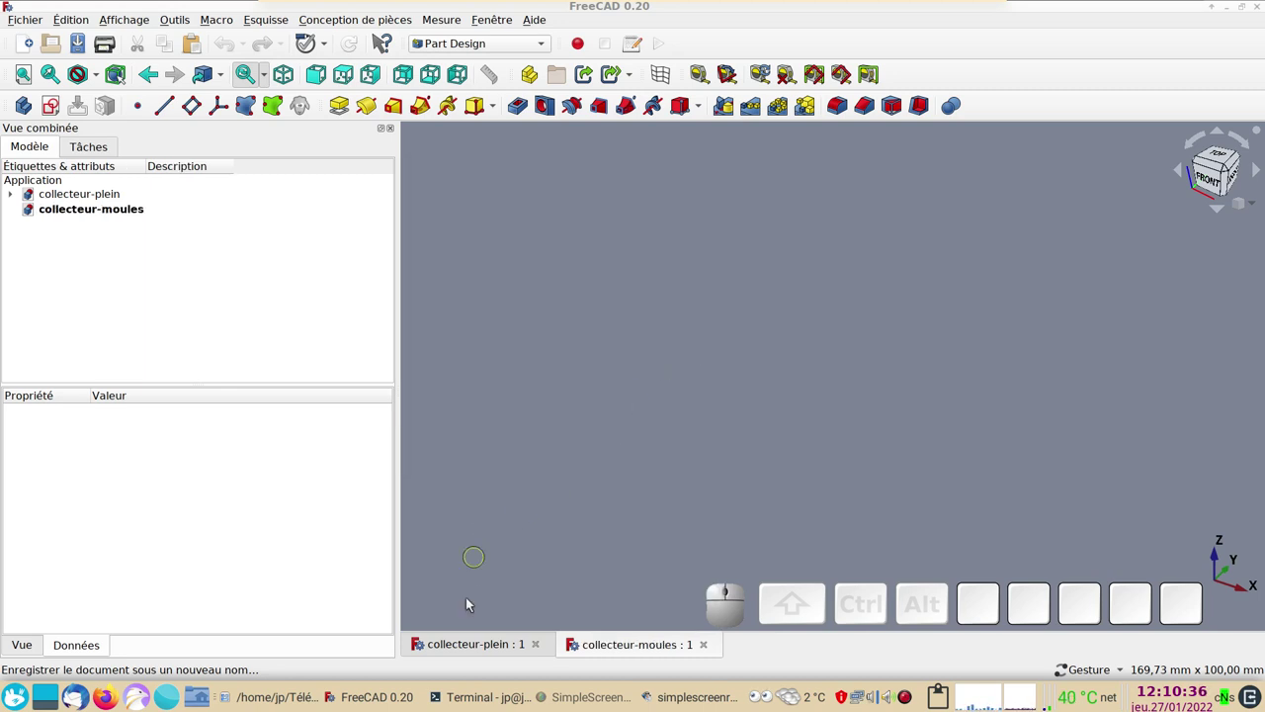
# - Copy the rect, circ and corps bodies with dependencies from collecteur-plein
pyautogui.click(481, 648)
pyautogui.click(78, 213)
pyautogui.click(83, 226)
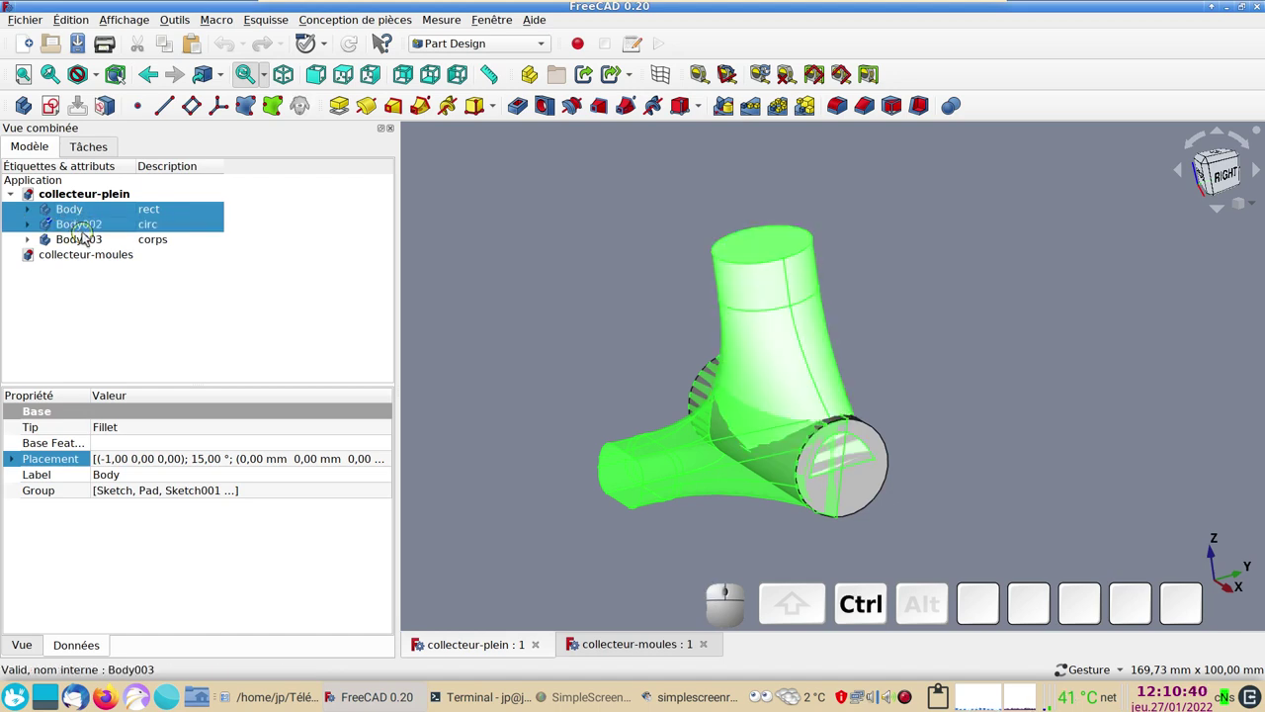
pyautogui.click(89, 237)
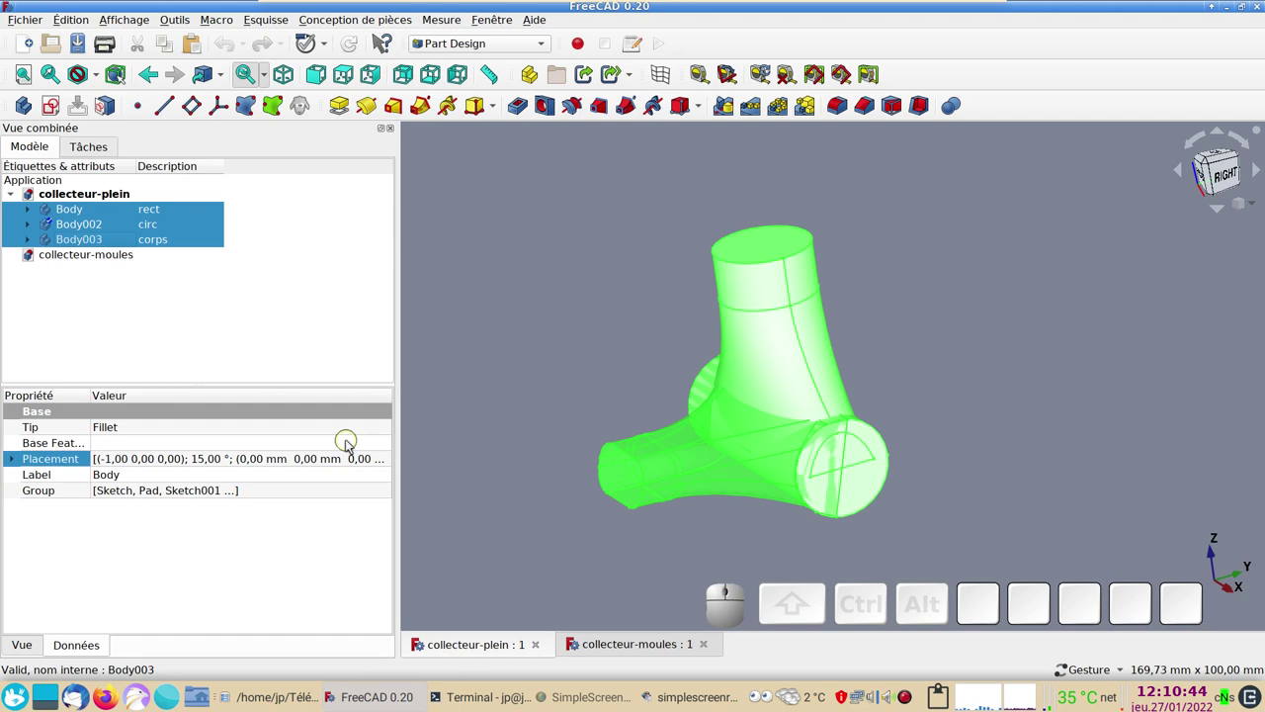
pyautogui.press('ctrl+c')
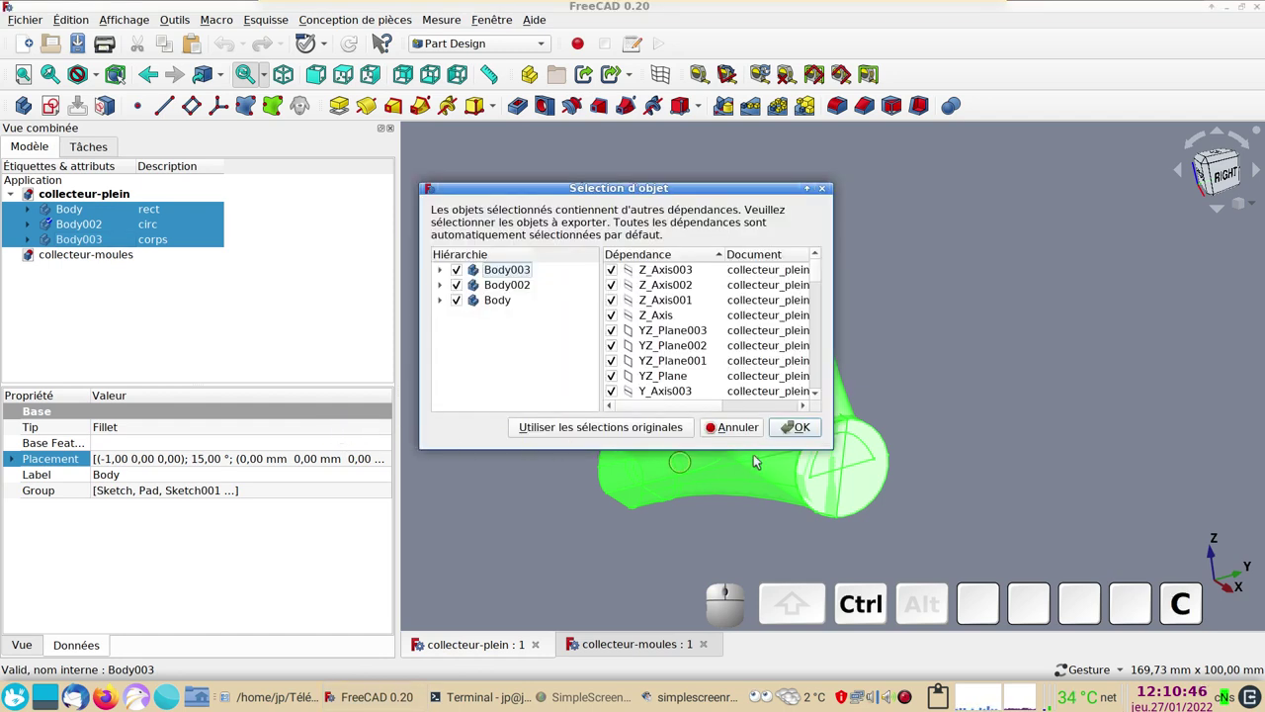
pyautogui.click(801, 430)
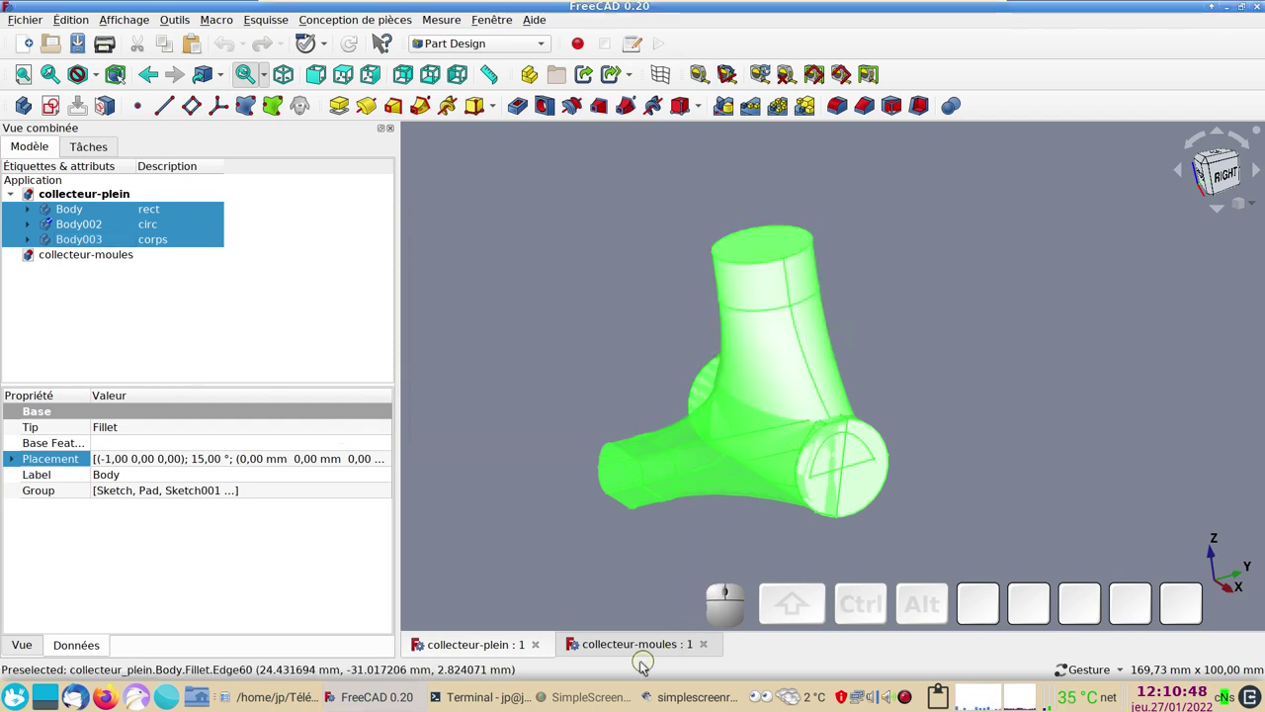
# - Paste the three bodies into collecteur-moules and close collecteur-plein
pyautogui.click(628, 652)
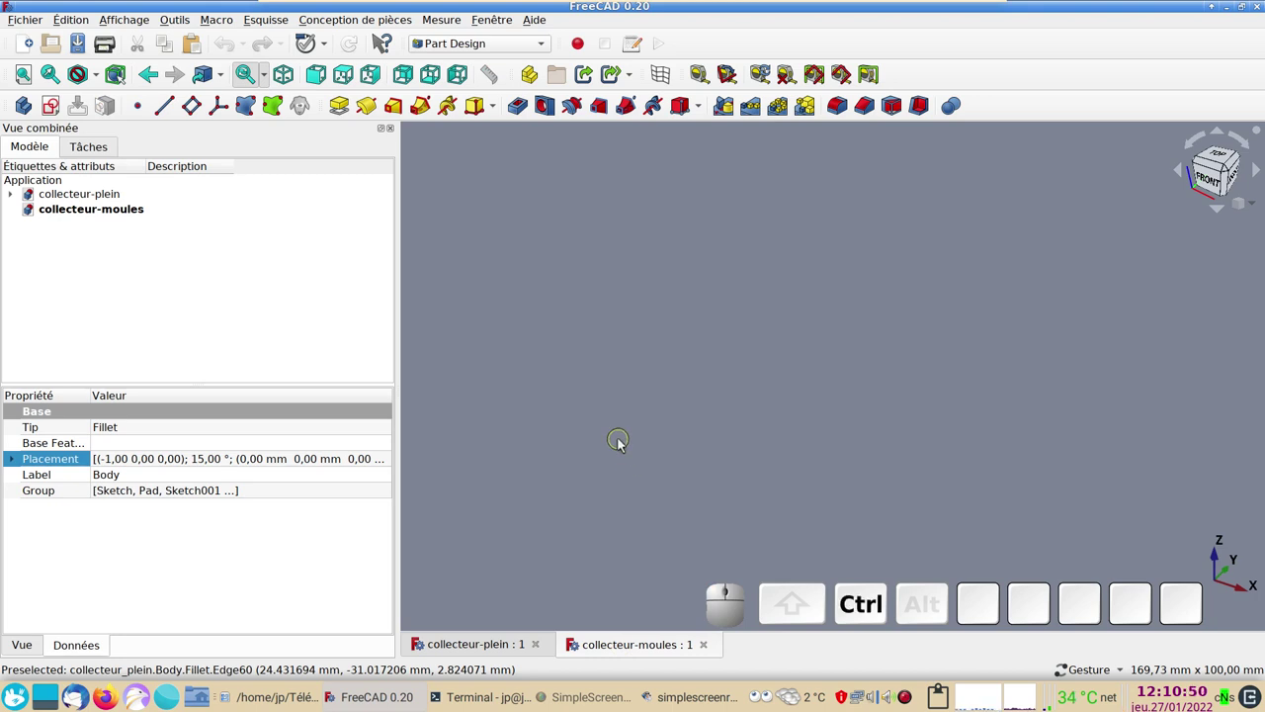
pyautogui.press('ctrl+v')
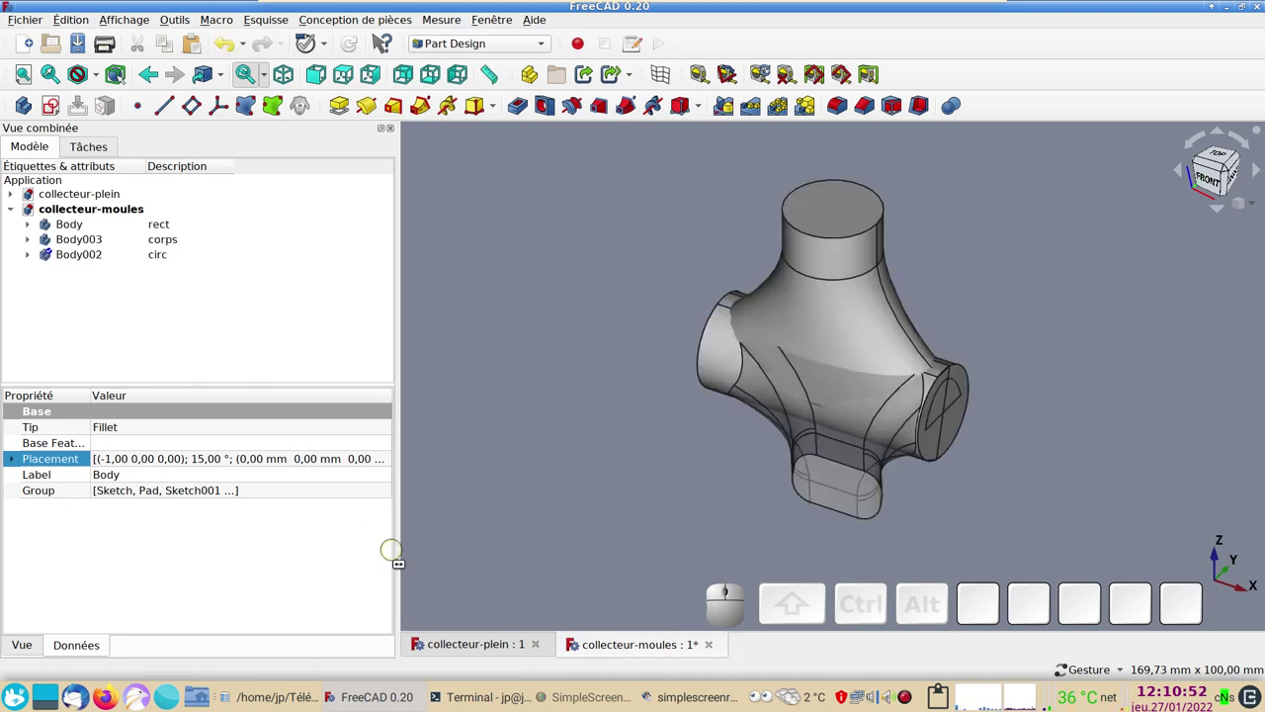
pyautogui.click(543, 647)
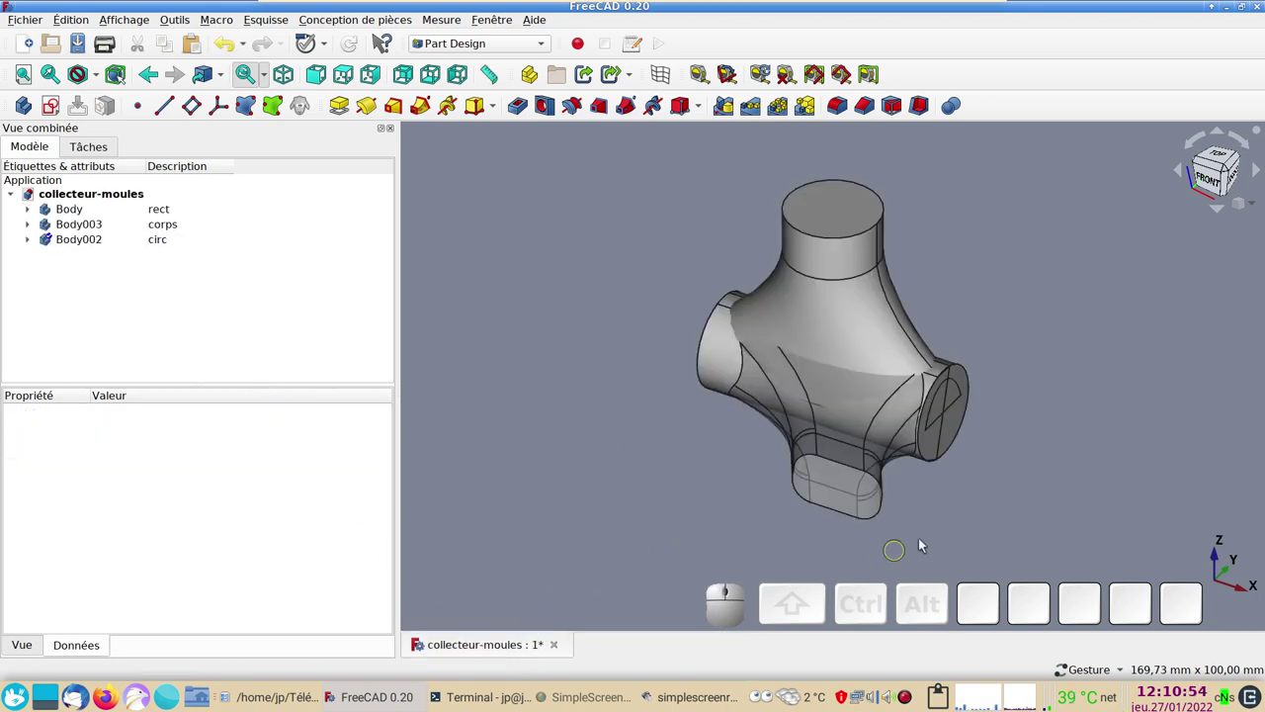
pyautogui.moveTo(962, 533); pyautogui.dragTo(987, 423)
# - Check front and right views, then make Body002 (circ) the active body
pyautogui.press('2')
pyautogui.press('1')
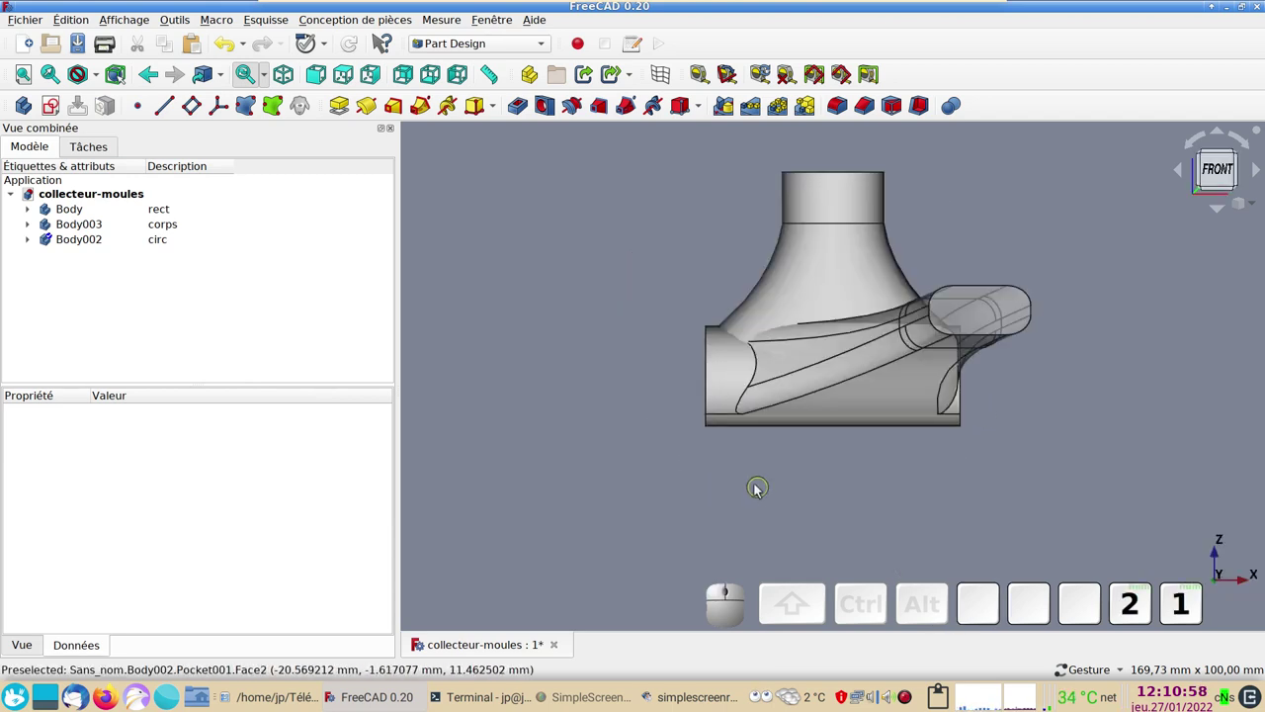
pyautogui.rightClick(744, 484)
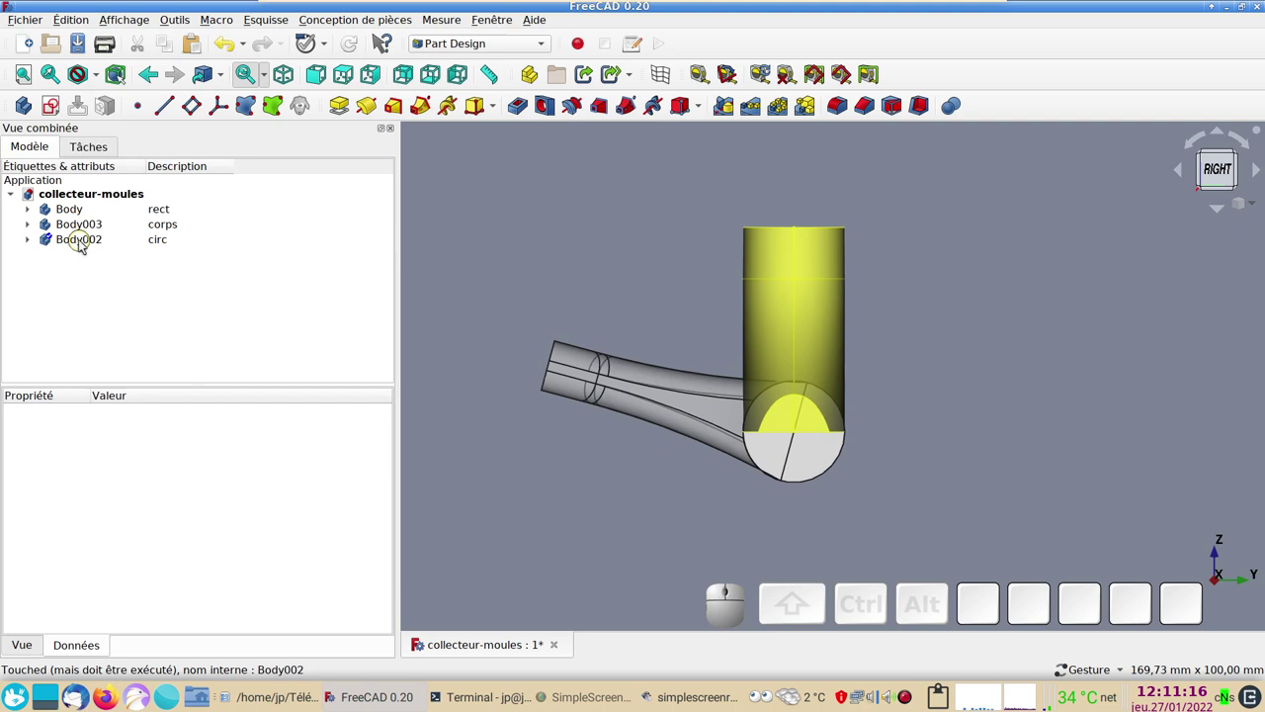
pyautogui.click(85, 245)
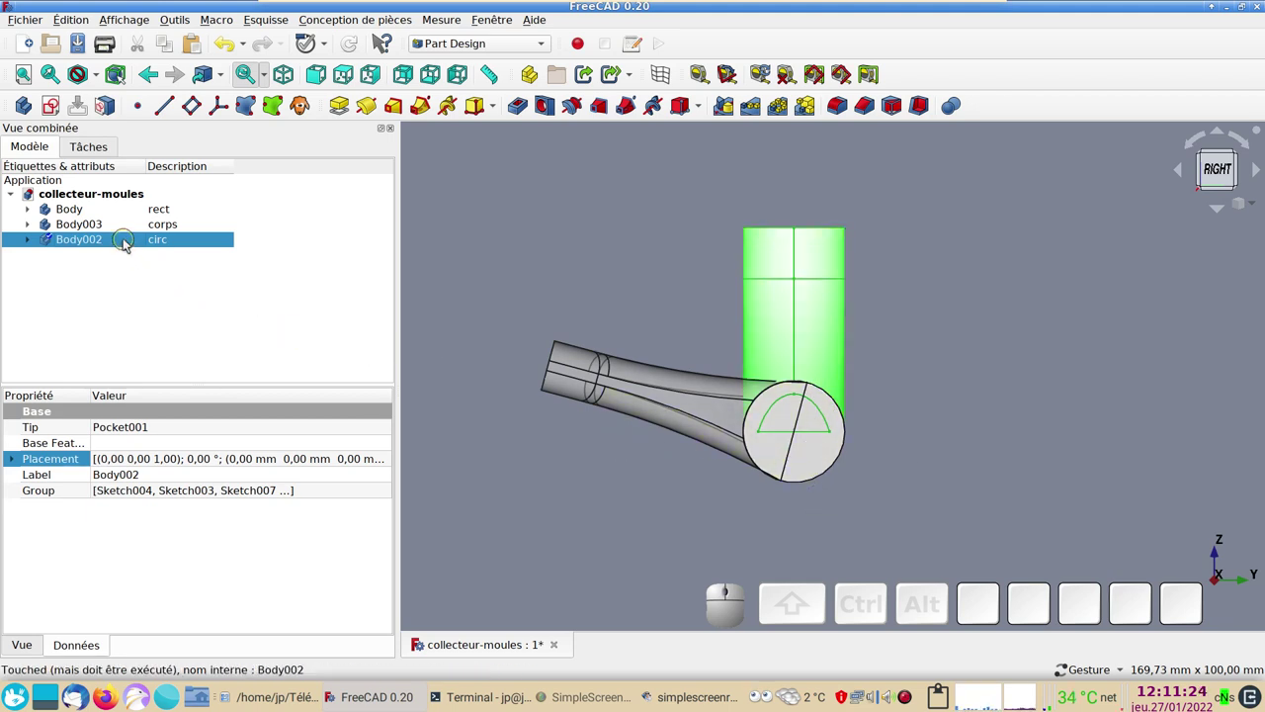
pyautogui.rightClick(129, 241)
pyautogui.click(171, 250)
pyautogui.click(31, 242)
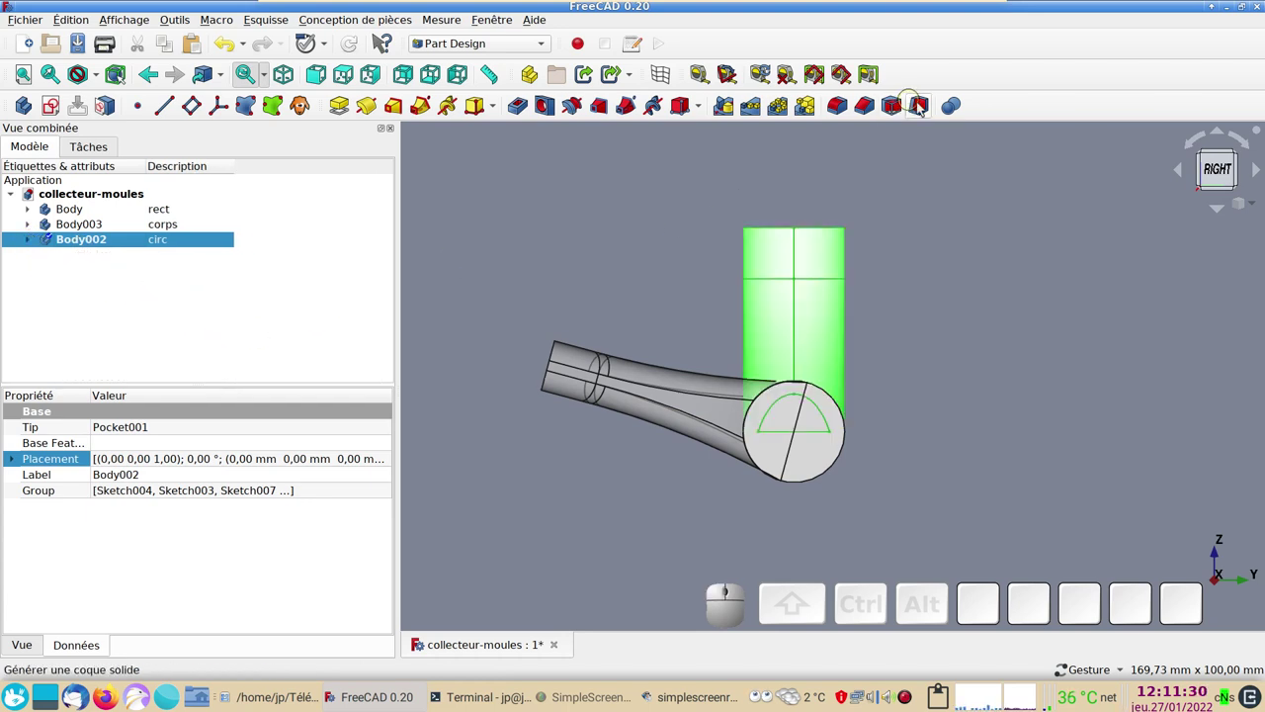
# - Fuse Body003 (corps) and Body (rect) into Body002 with a Boolean union
pyautogui.click(956, 108)
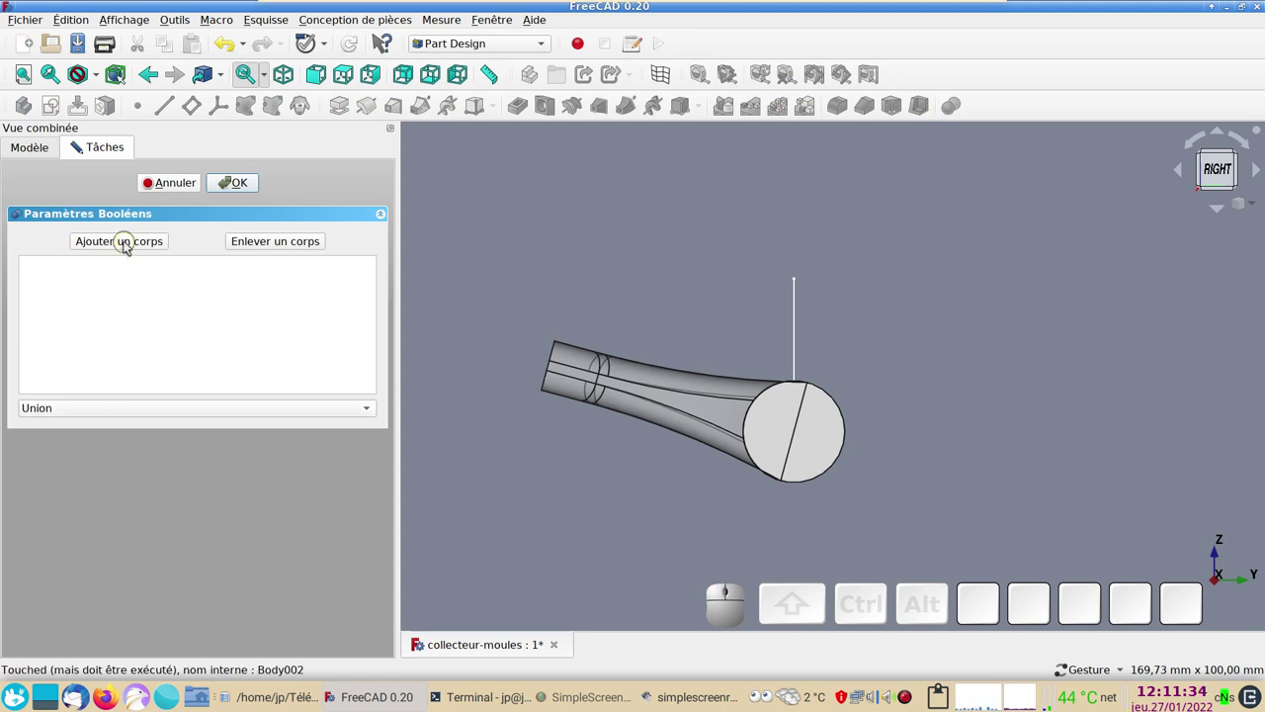
pyautogui.click(129, 244)
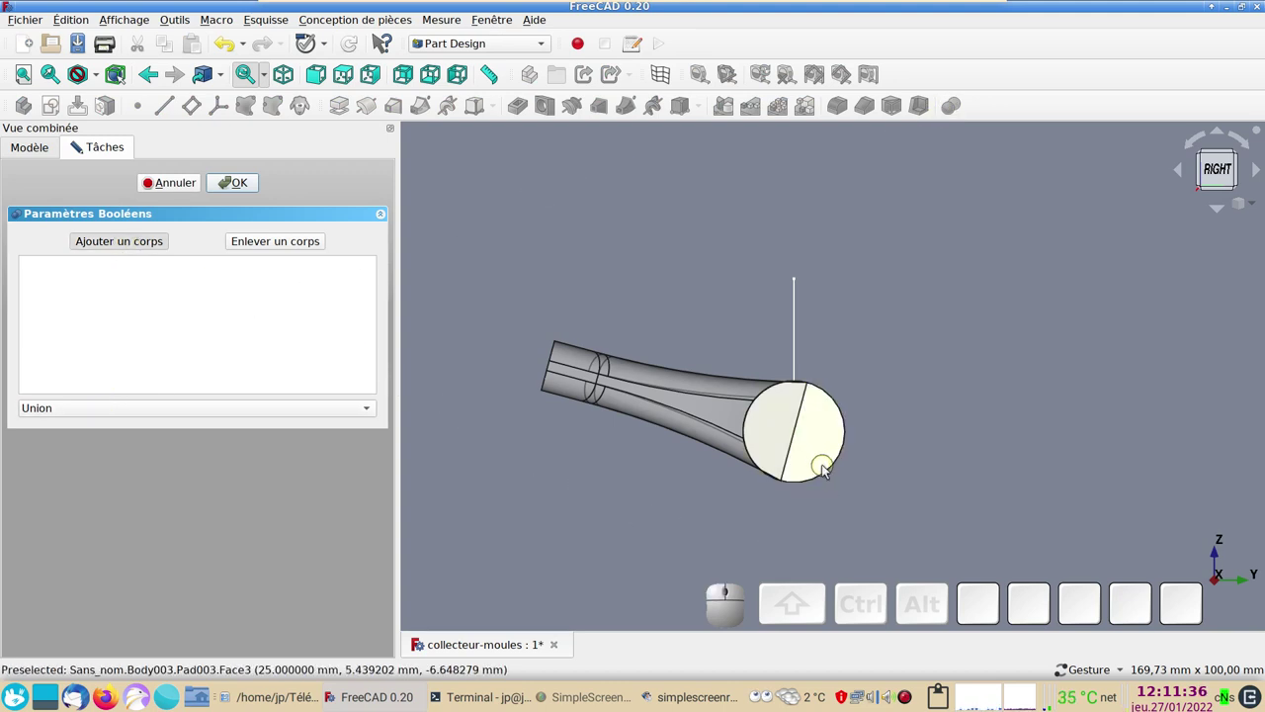
pyautogui.click(831, 468)
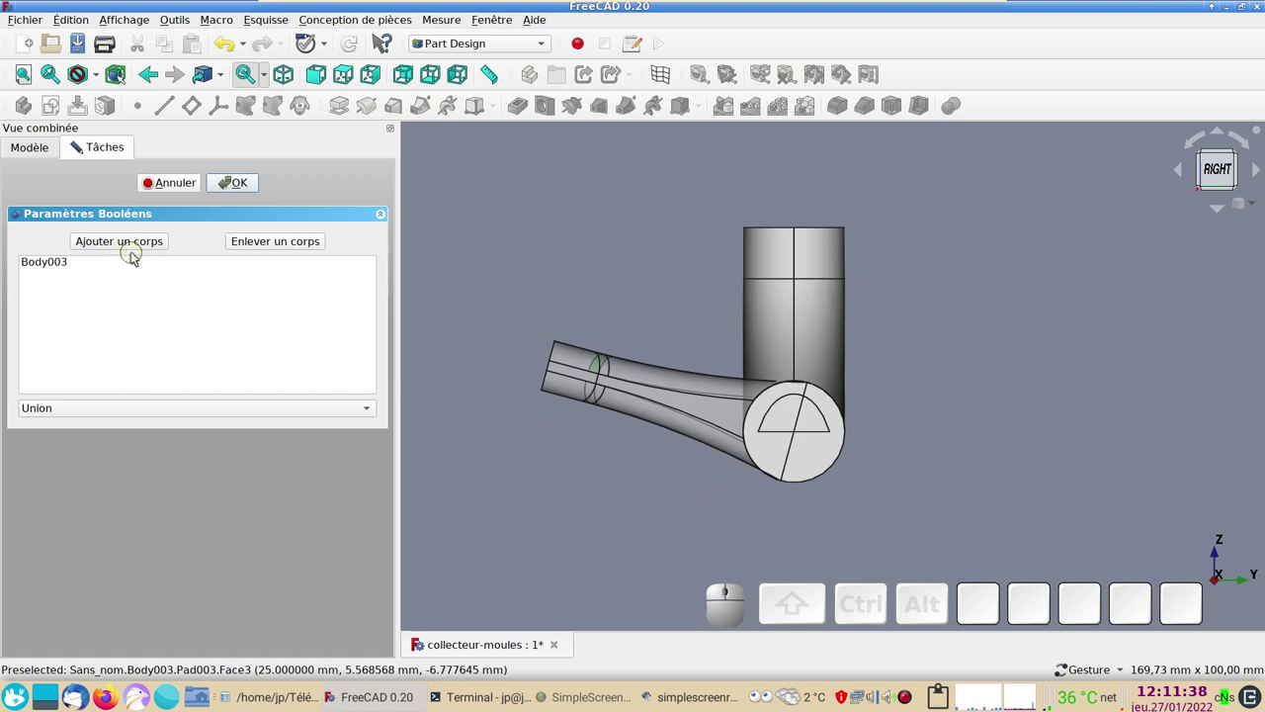
pyautogui.click(127, 245)
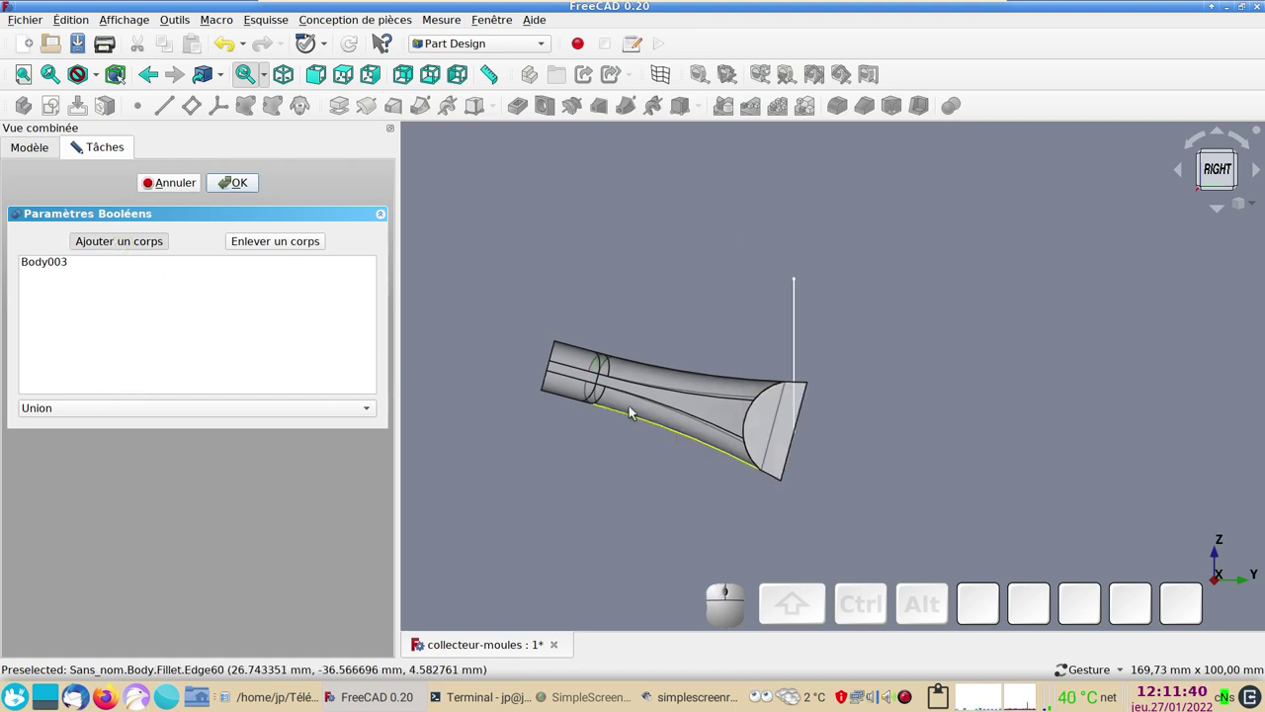
pyautogui.click(677, 409)
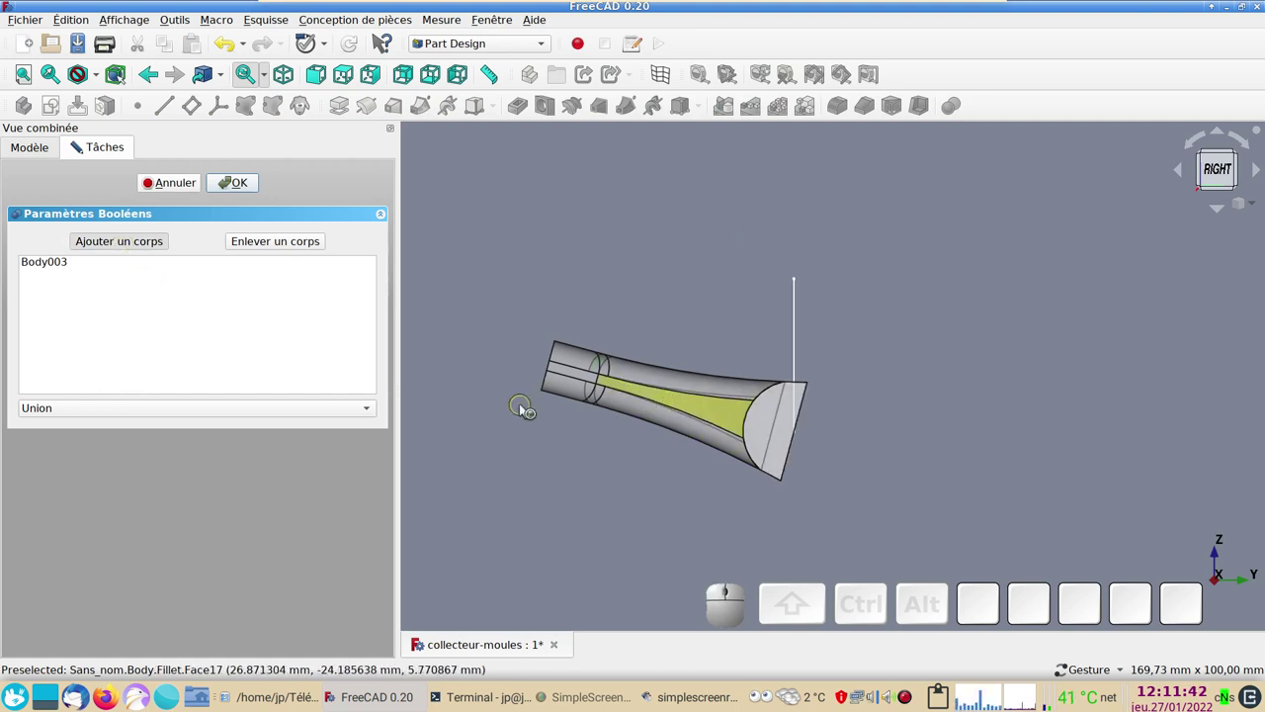
pyautogui.click(254, 192)
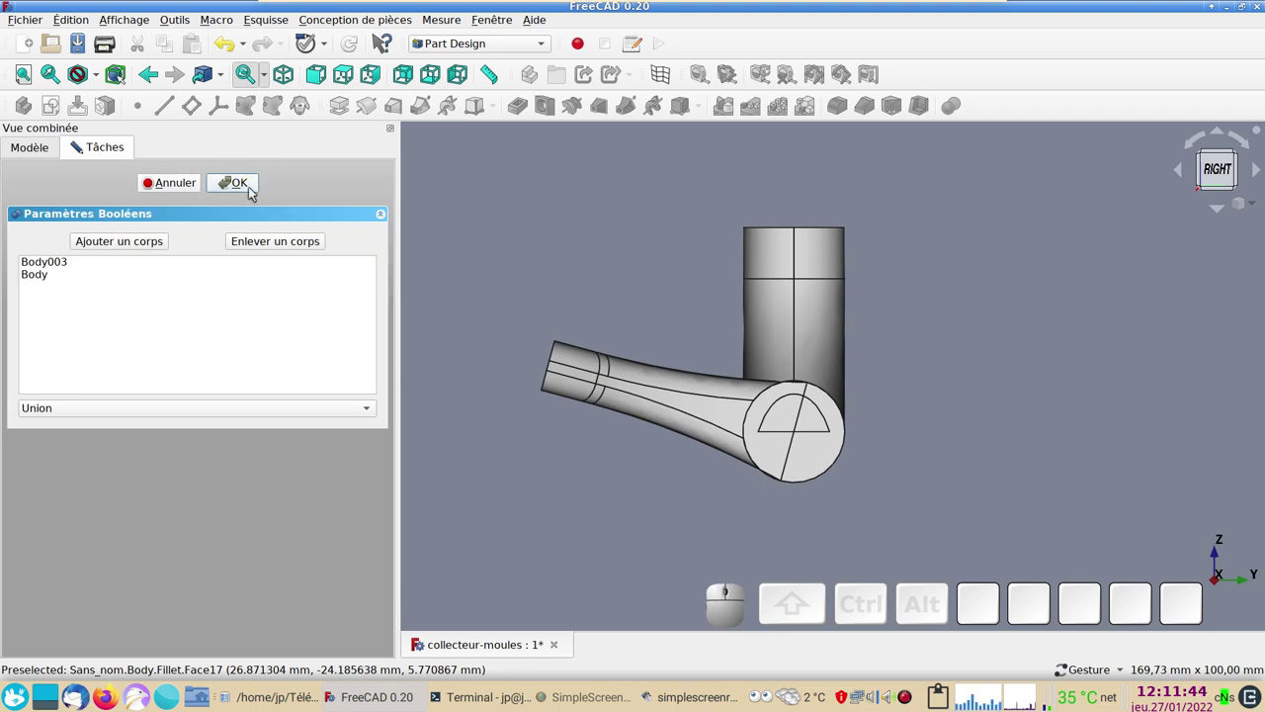
pyautogui.click(48, 198)
# - Toggle visibility to inspect the fused Body002, then save collecteur-moules
pyautogui.click(29, 207)
pyautogui.click(66, 212)
pyautogui.press('space')
pyautogui.press('space')
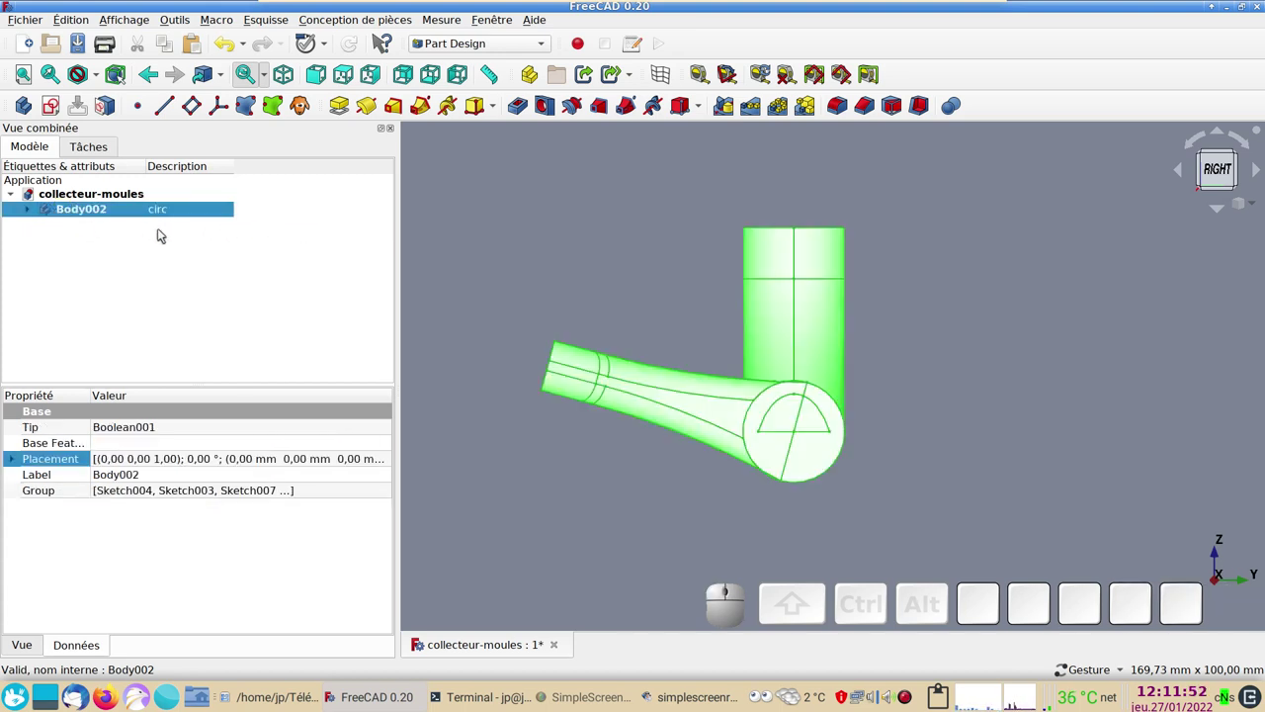
pyautogui.press('space')
pyautogui.press('space')
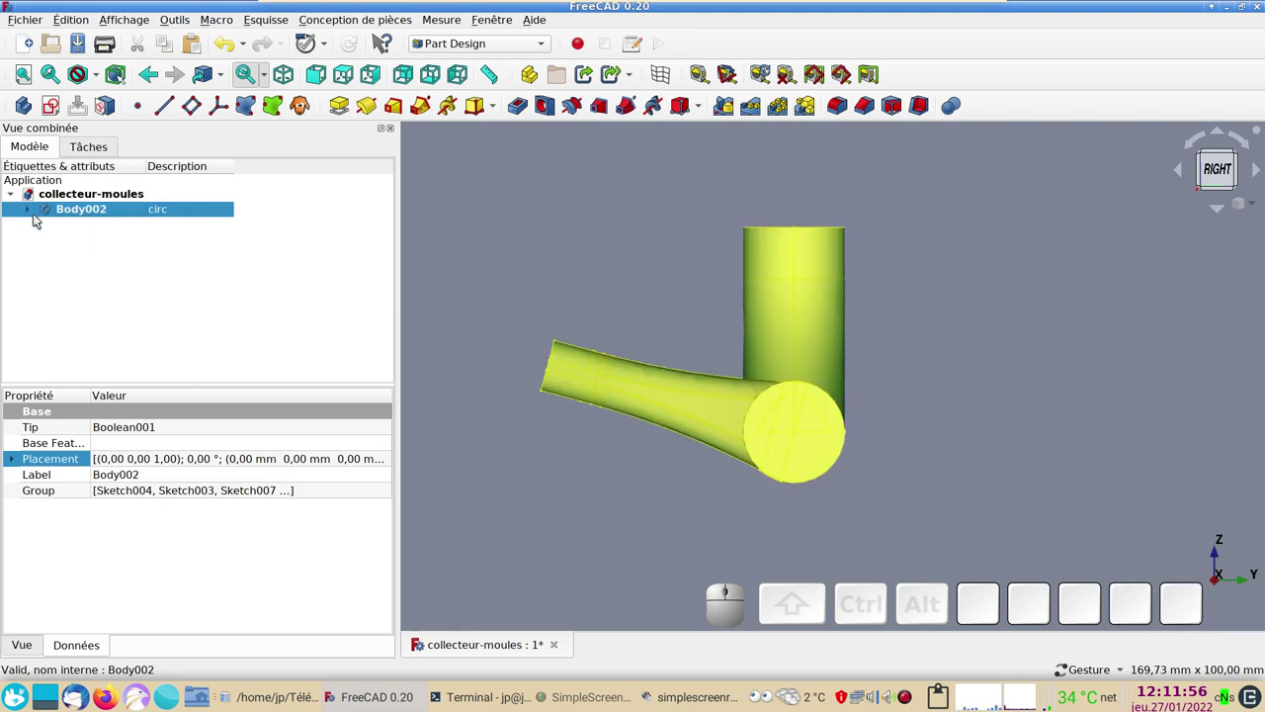
pyautogui.click(31, 213)
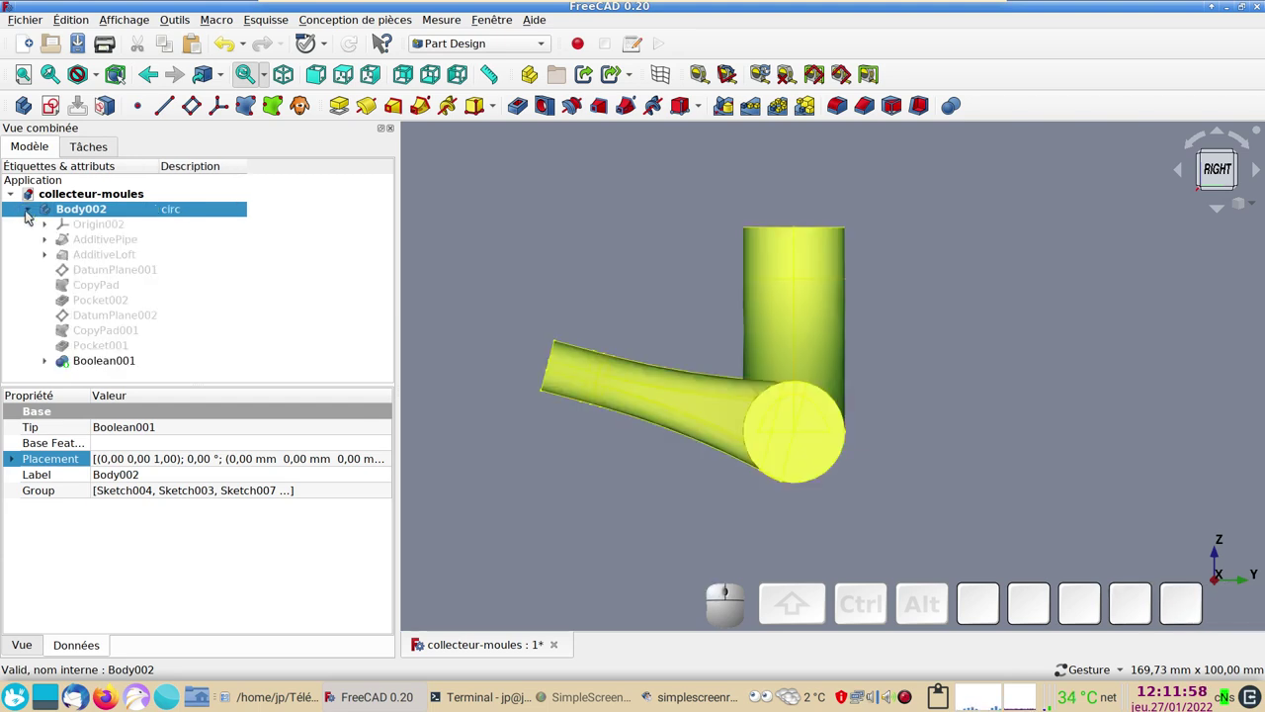
pyautogui.click(31, 213)
pyautogui.click(516, 282)
pyautogui.press('ctrl+s')
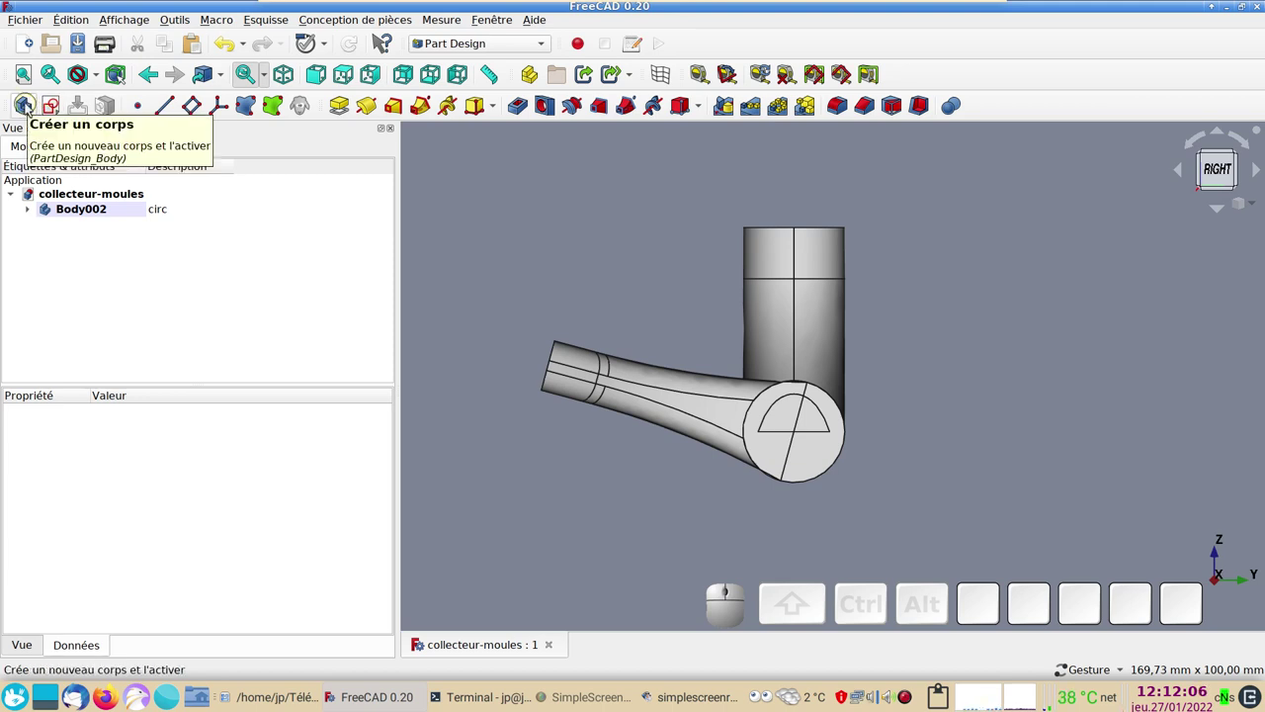
# - Create a new empty body Body004 and describe it as moule-01
pyautogui.click(33, 106)
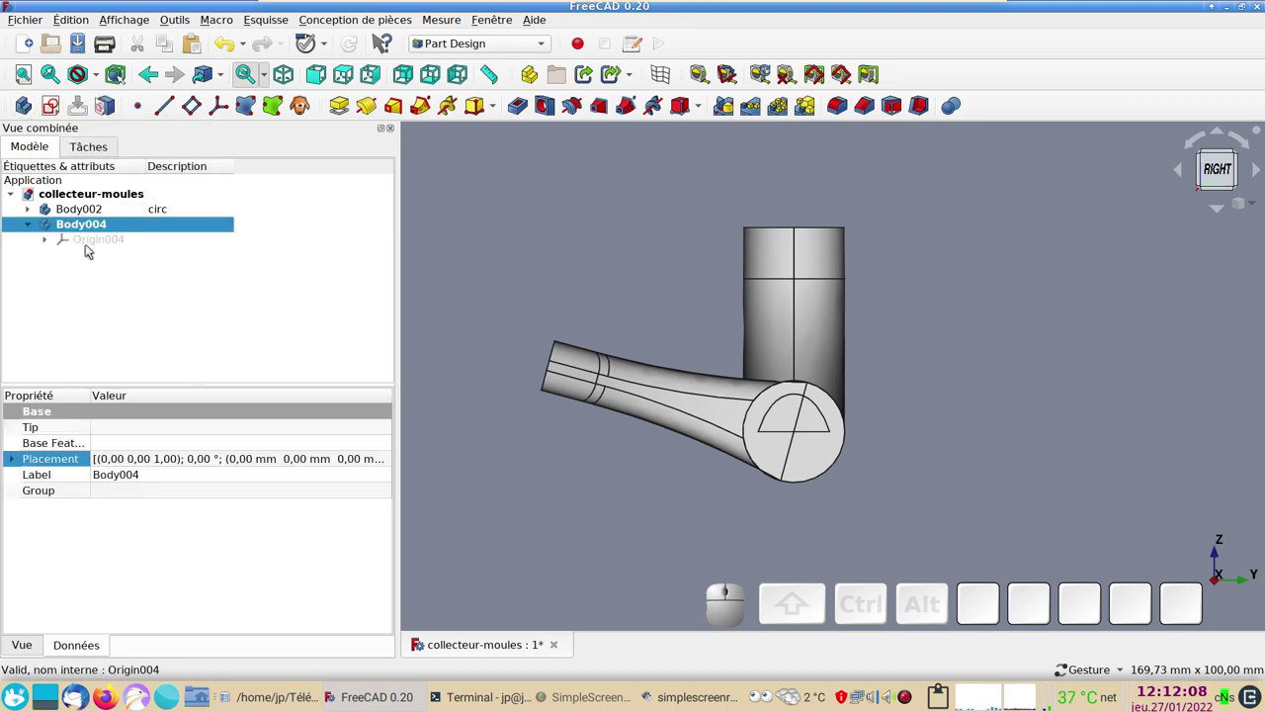
pyautogui.click(185, 228)
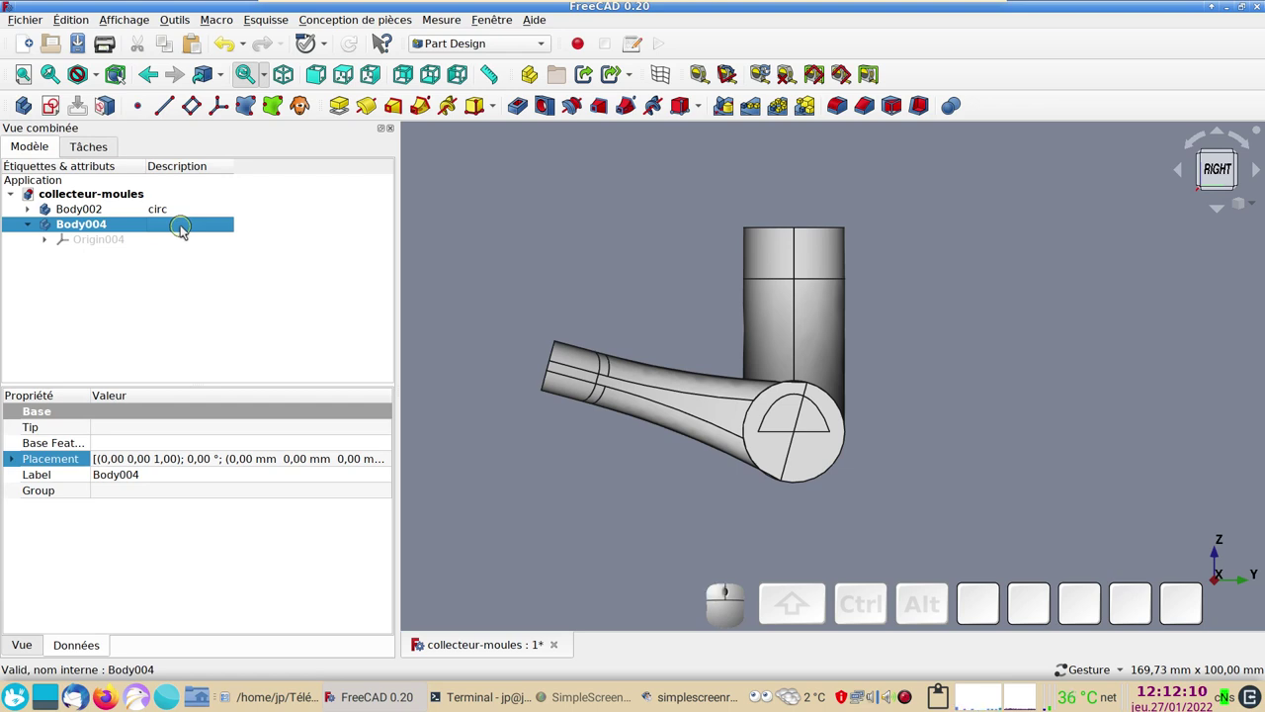
pyautogui.press('F2')
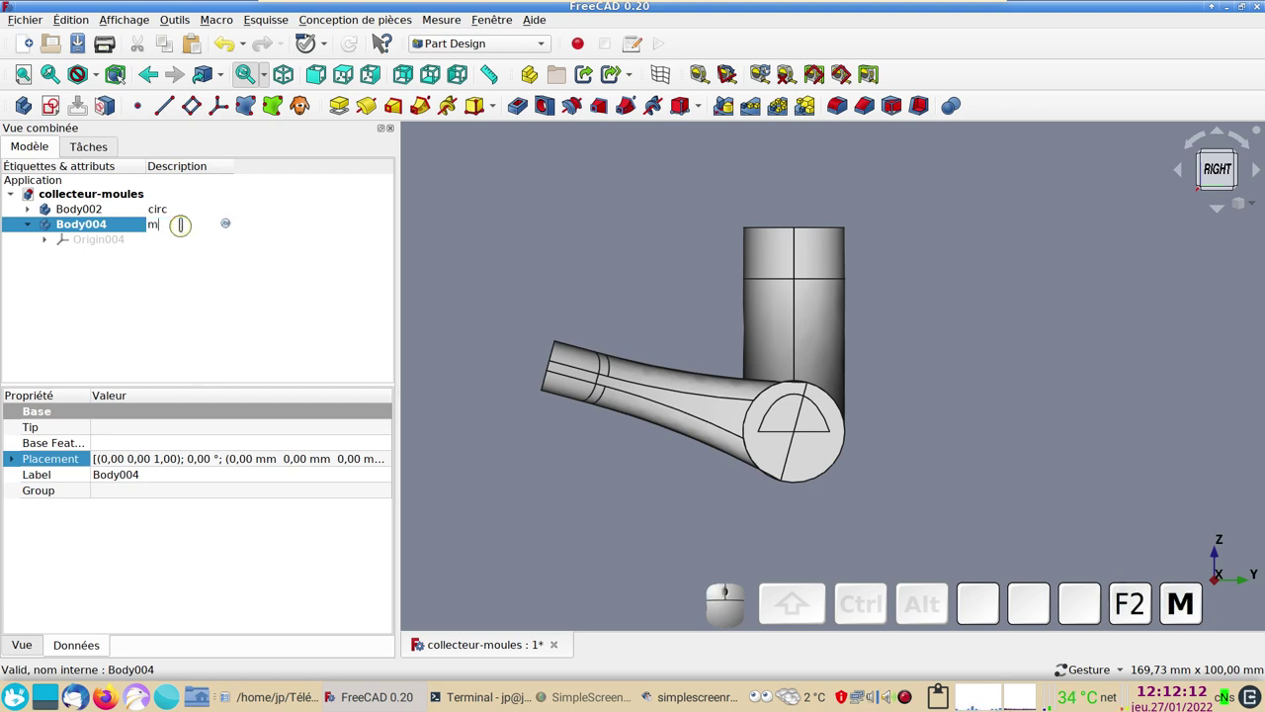
pyautogui.press('KP_0')
pyautogui.press('KP_1')
pyautogui.press('KP_Enter')
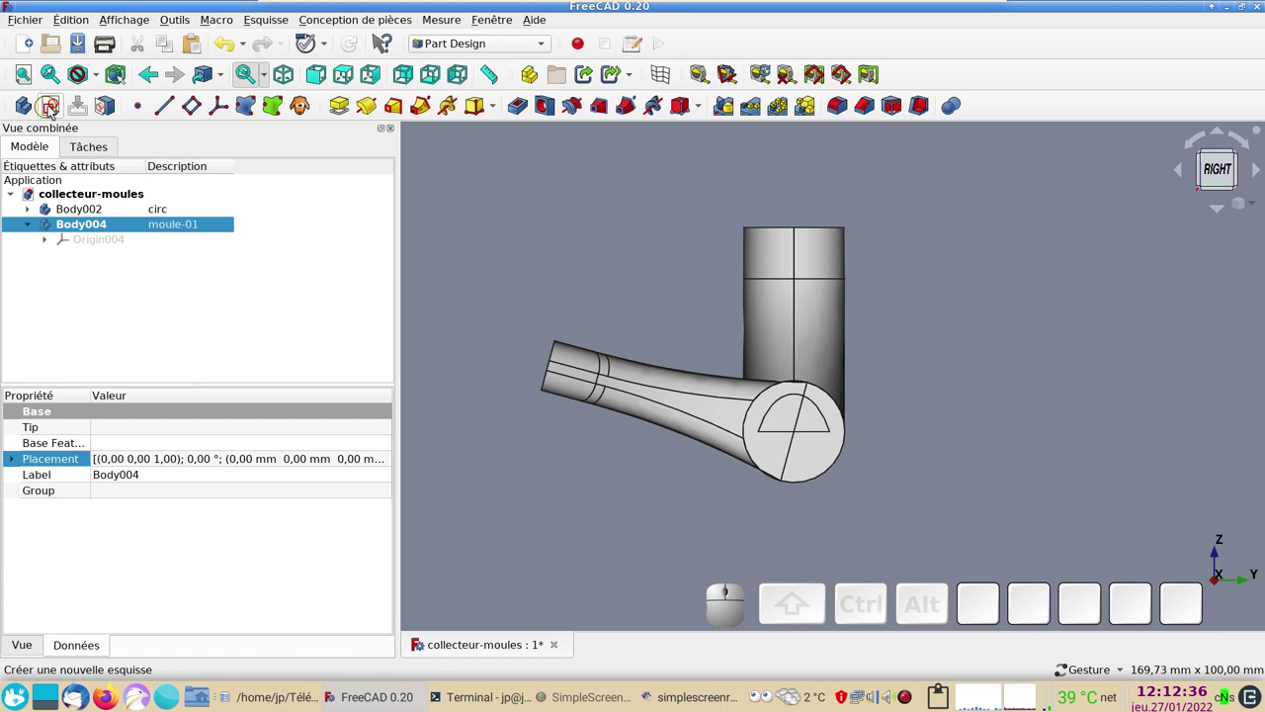
# - Start a sketch on Body004's YZ plane with a rectangle 20 mm wide
pyautogui.click(54, 107)
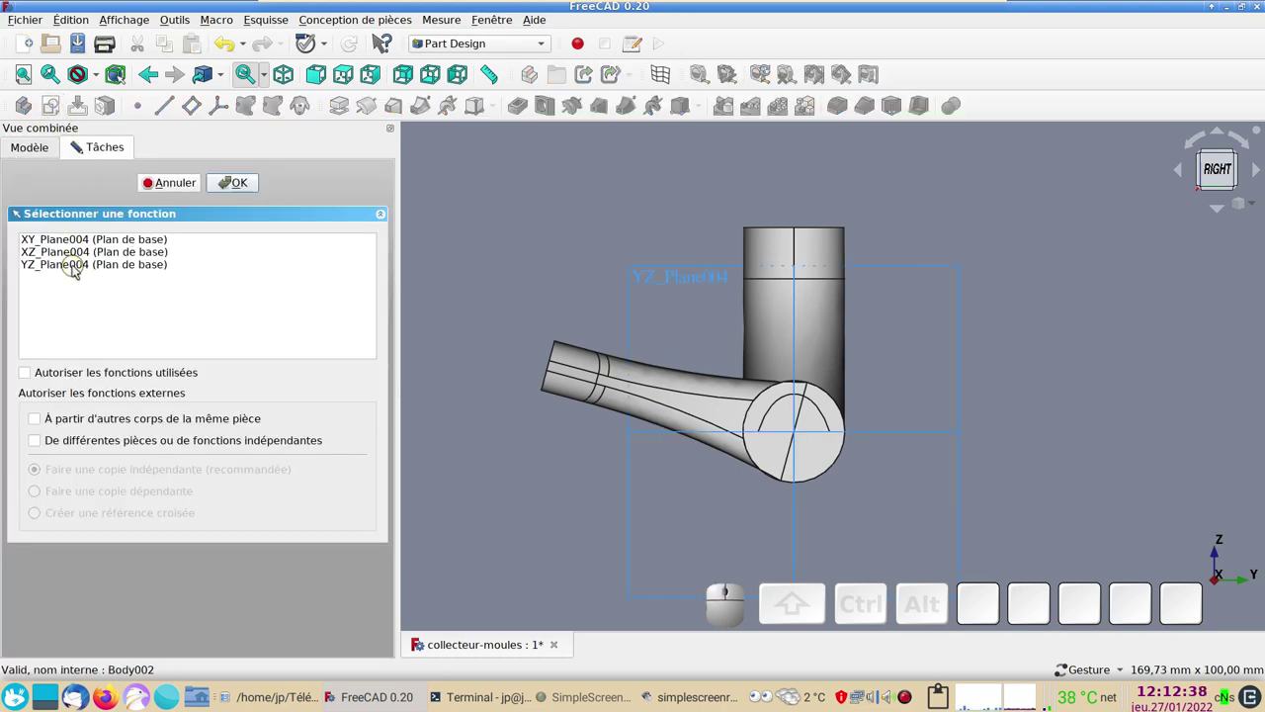
pyautogui.click(78, 267)
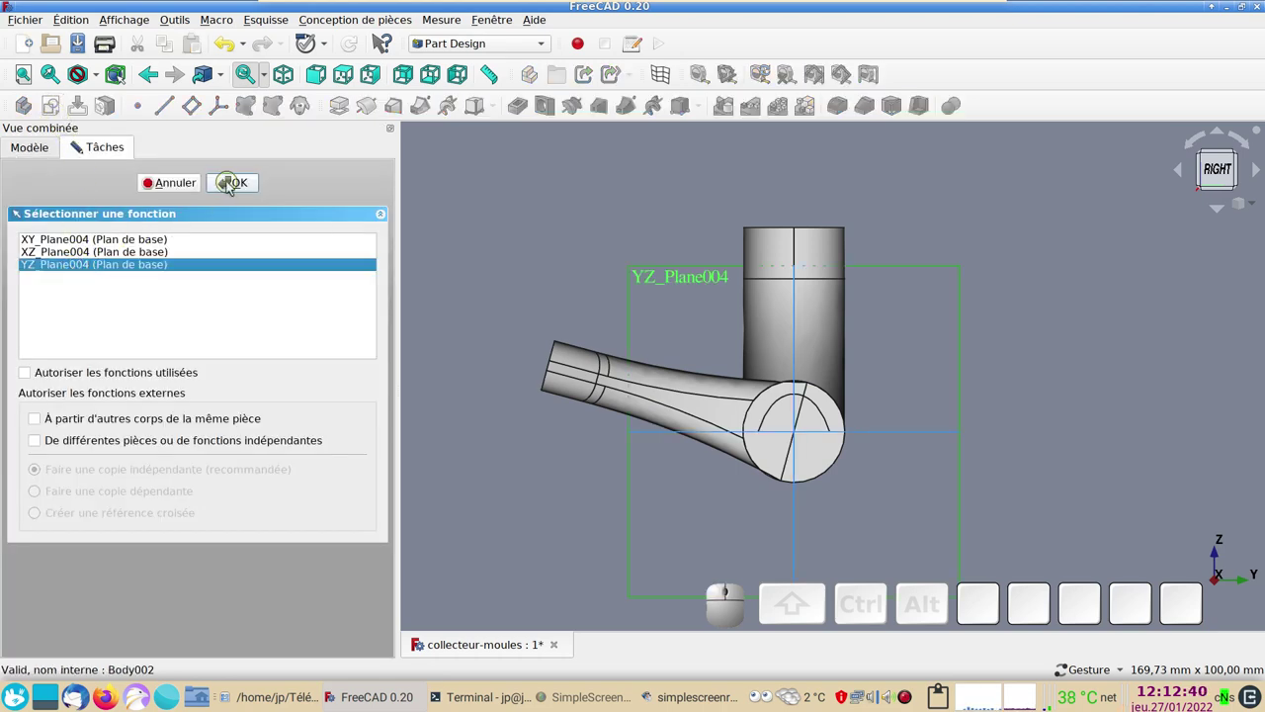
pyautogui.click(232, 186)
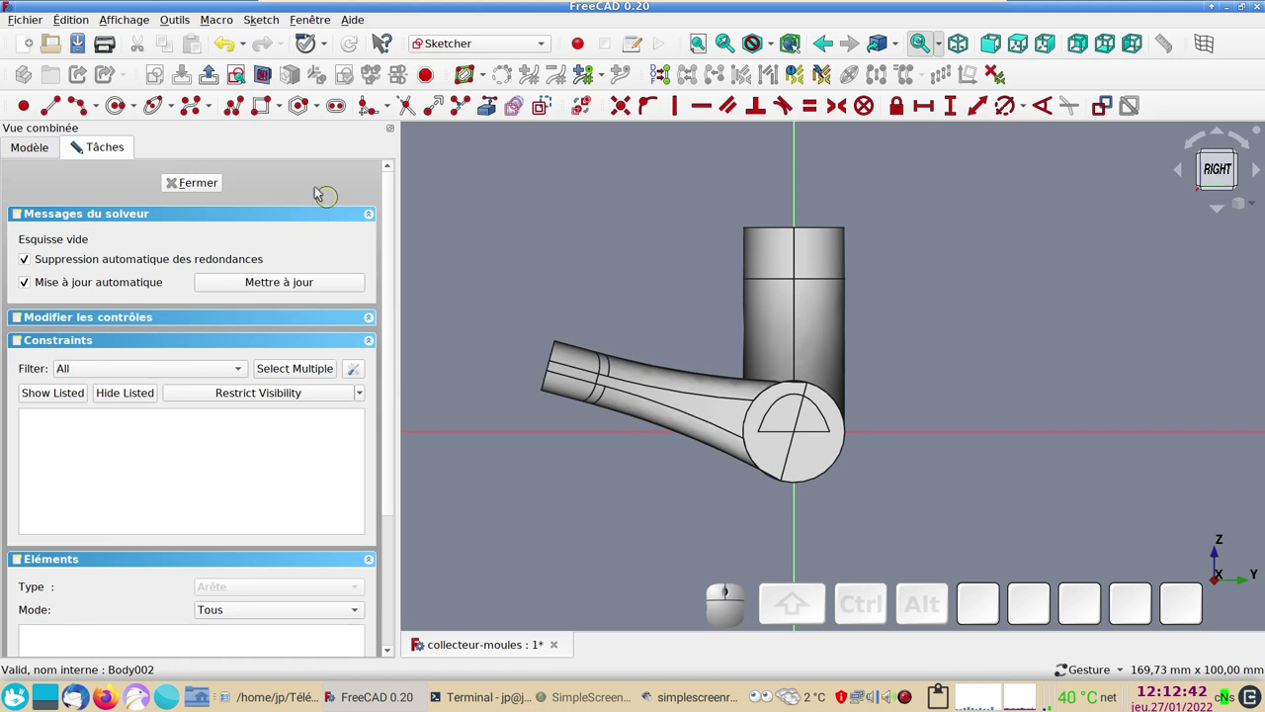
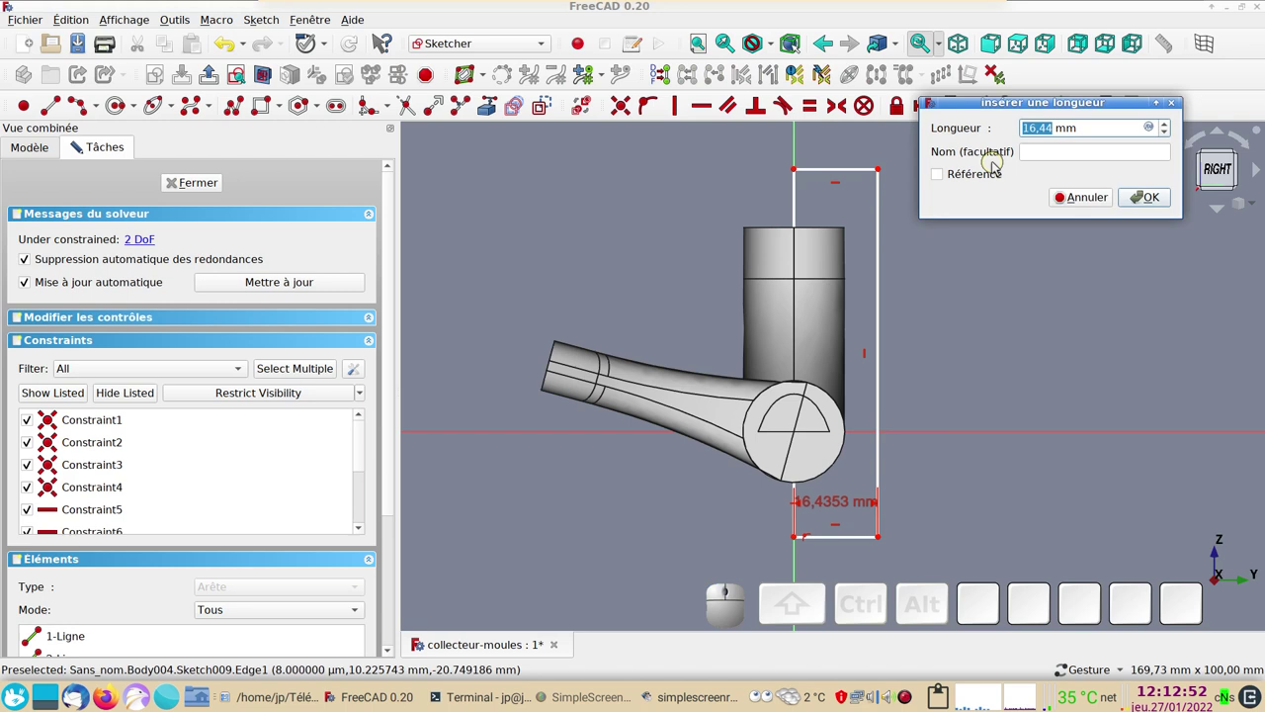
pyautogui.press('KP_2')
pyautogui.press('KP_0')
pyautogui.press('KP_Enter')
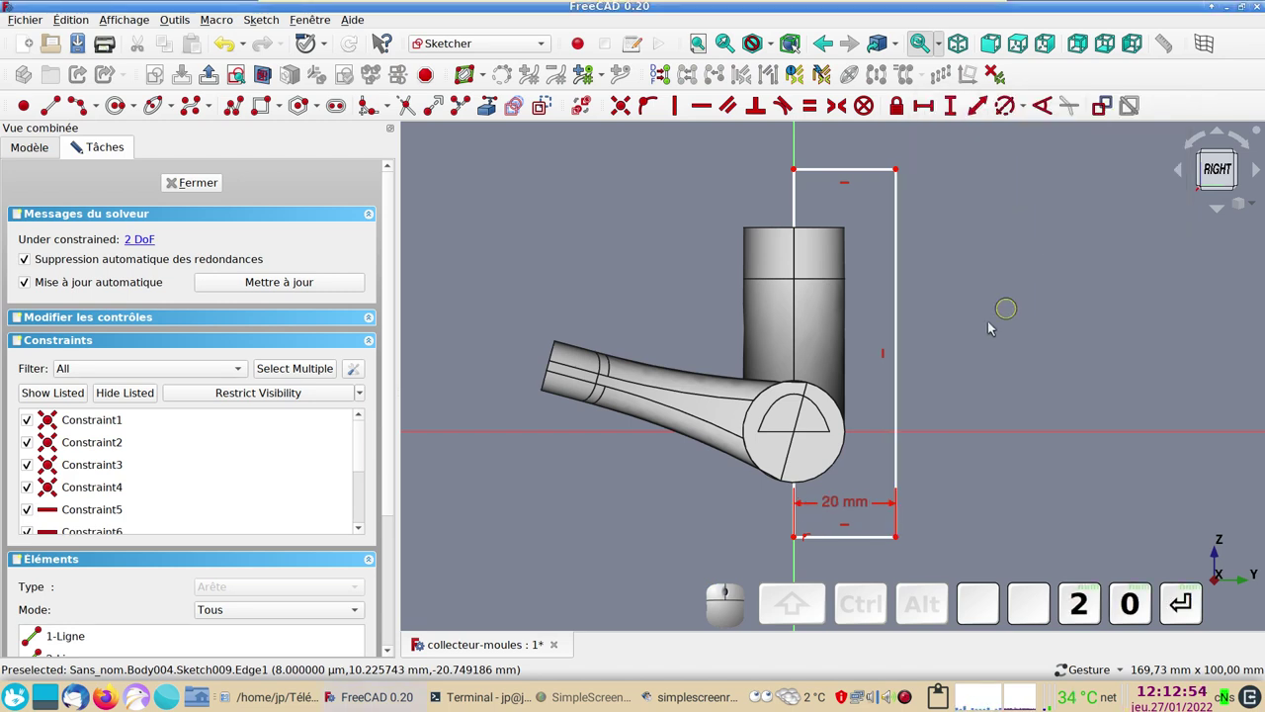
# - Constrain the rectangle's right vertical edge to 70 mm
pyautogui.click(901, 343)
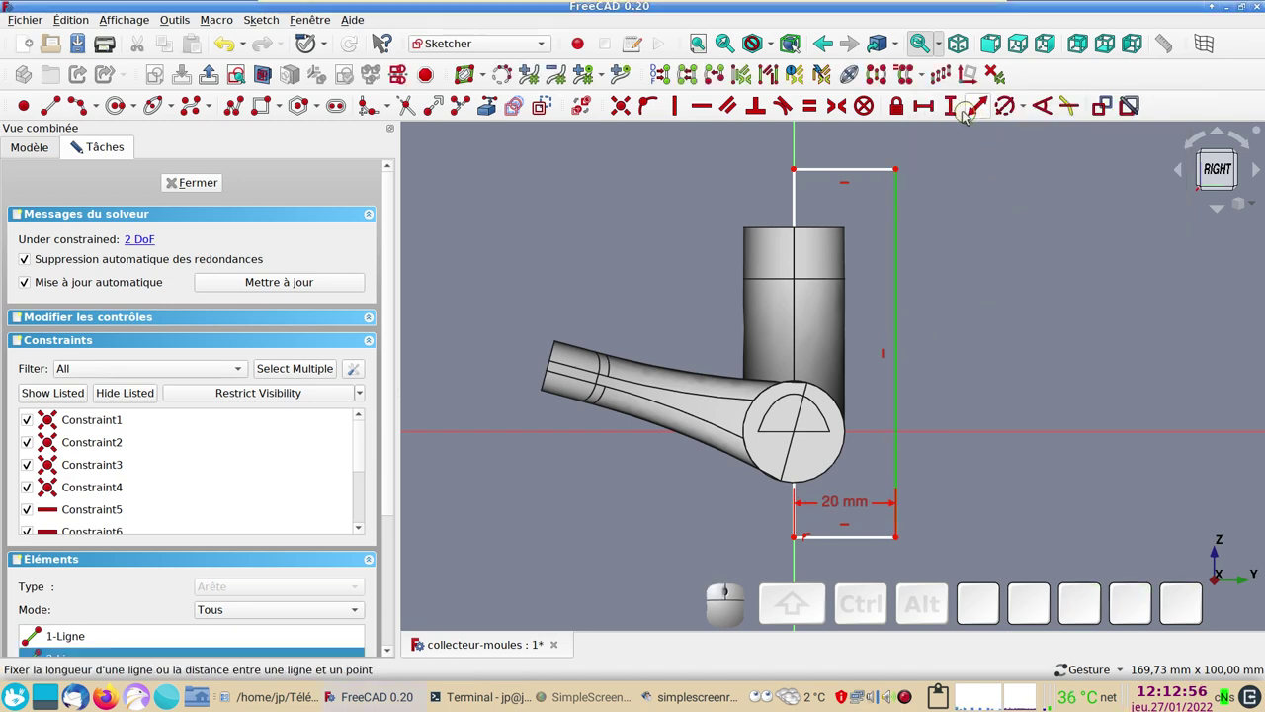
pyautogui.click(960, 118)
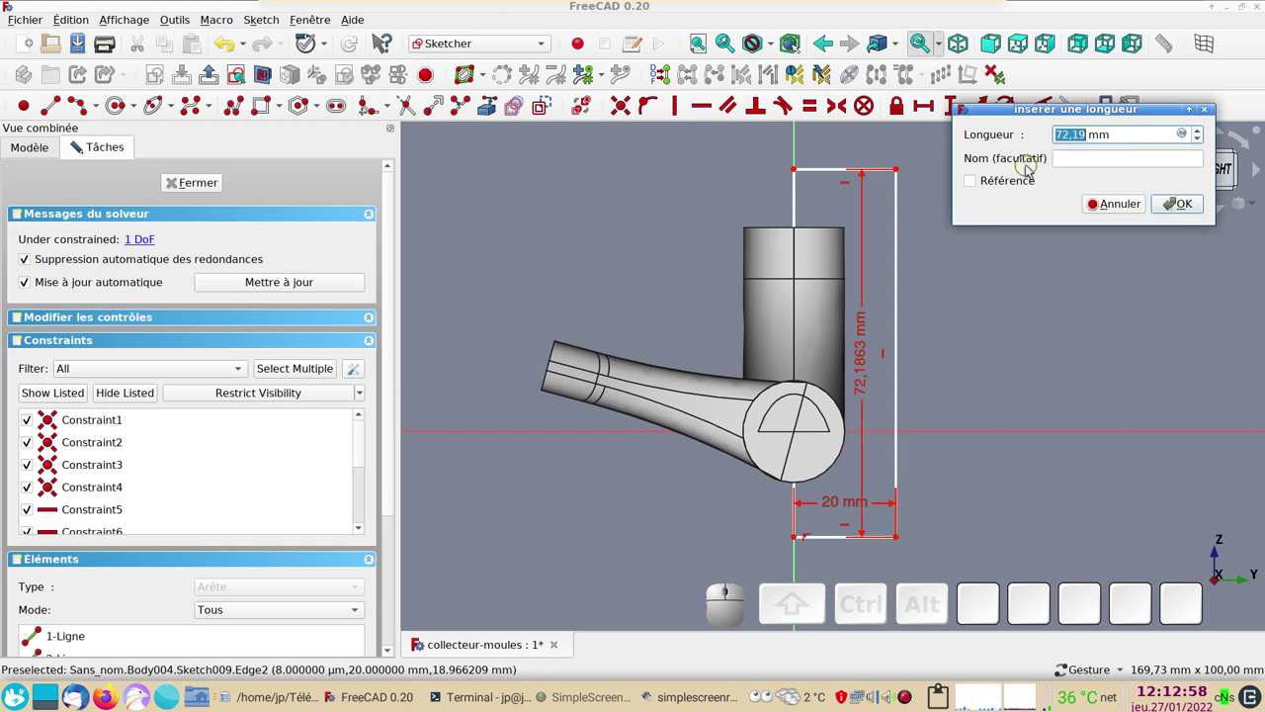
pyautogui.press('KP_7')
pyautogui.press('KP_0')
pyautogui.press('KP_Enter')
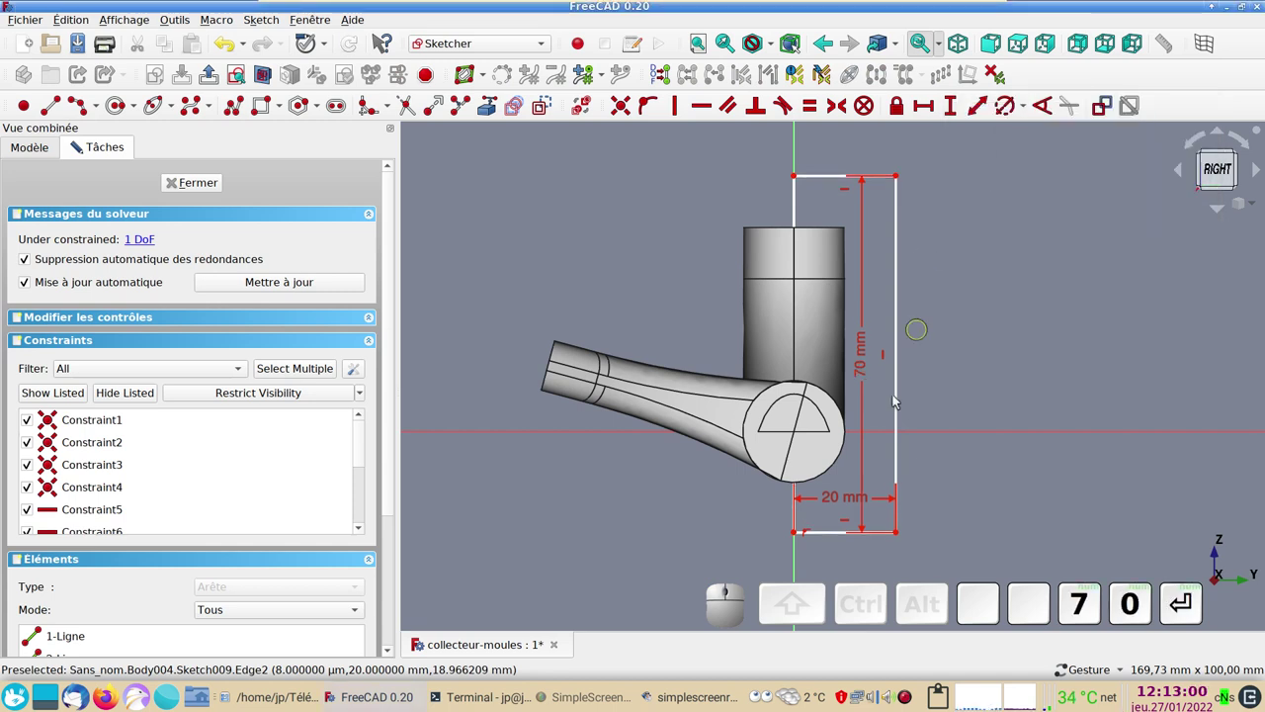
pyautogui.click(902, 536)
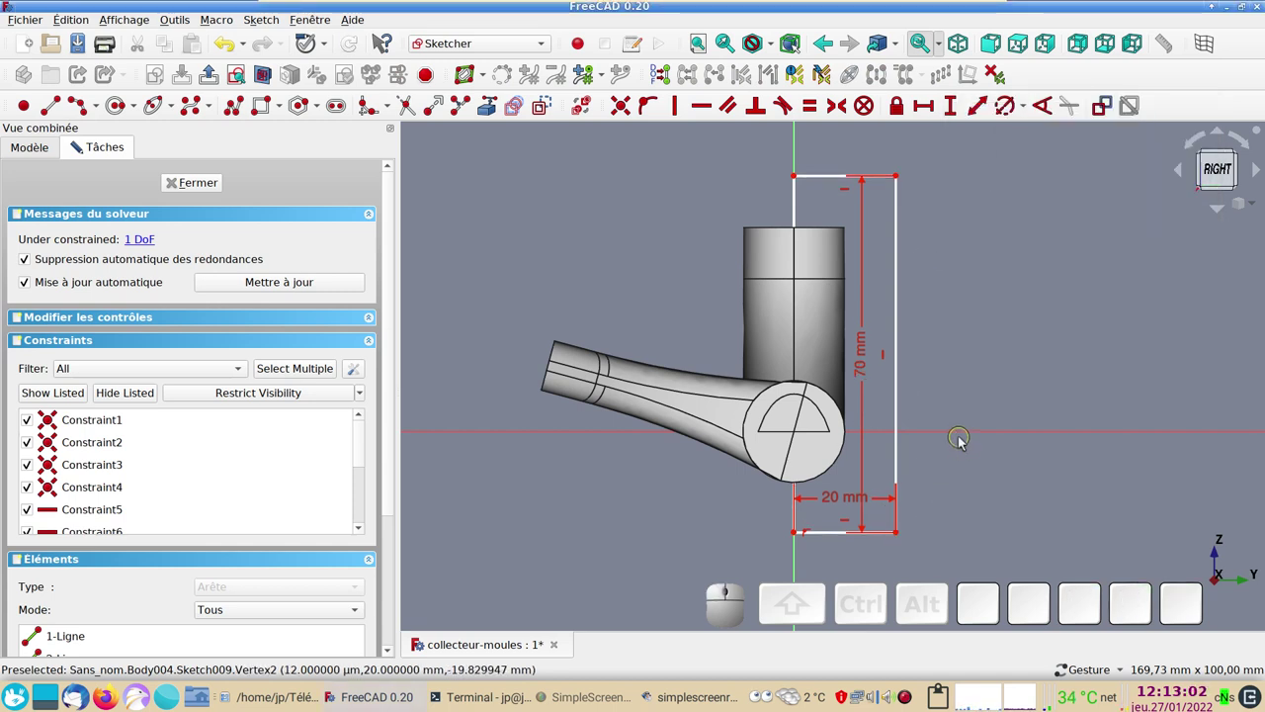
# - Add the 20 mm offset constraint to fully constrain the rectangle and close the sketch
pyautogui.click(966, 436)
pyautogui.click(956, 108)
pyautogui.click(777, 340)
pyautogui.click(1017, 408)
pyautogui.click(902, 535)
pyautogui.click(1006, 435)
pyautogui.click(954, 114)
pyautogui.press('KP_2')
pyautogui.press('KP_0')
pyautogui.press('KP_Enter')
pyautogui.moveTo(843, 504); pyautogui.dragTo(640, 431)
pyautogui.click(189, 185)
pyautogui.click(499, 279)
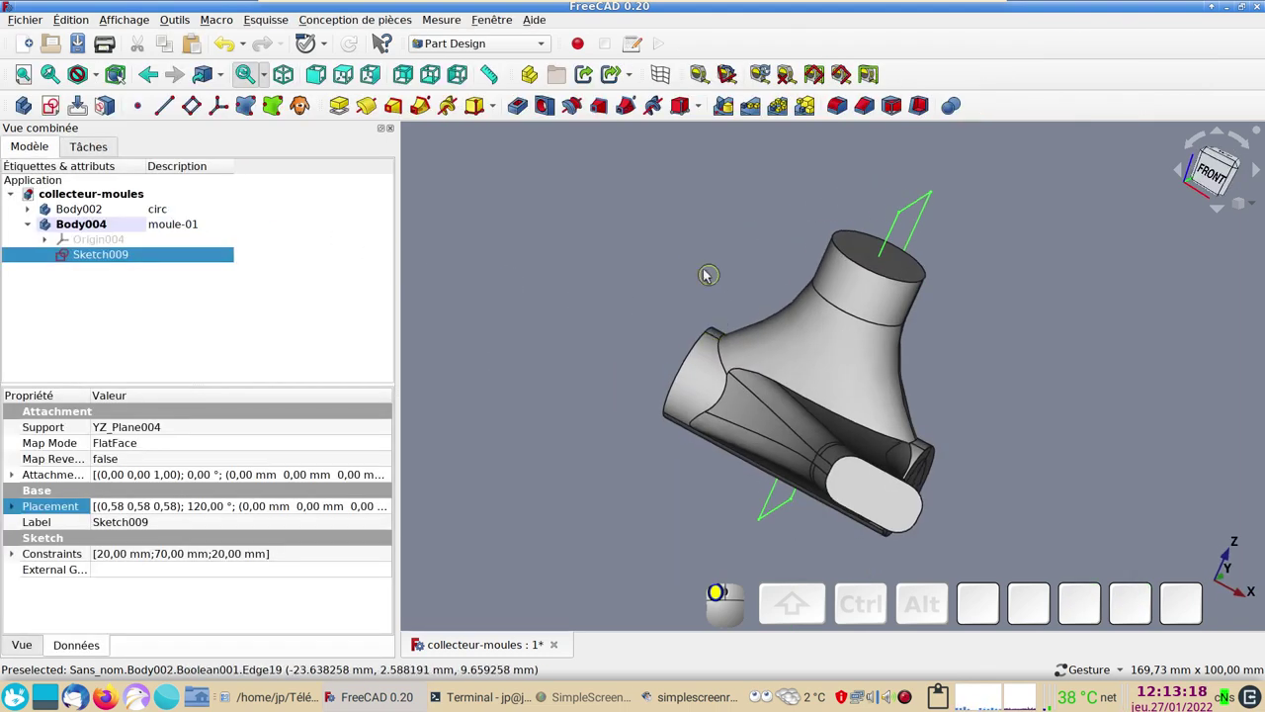
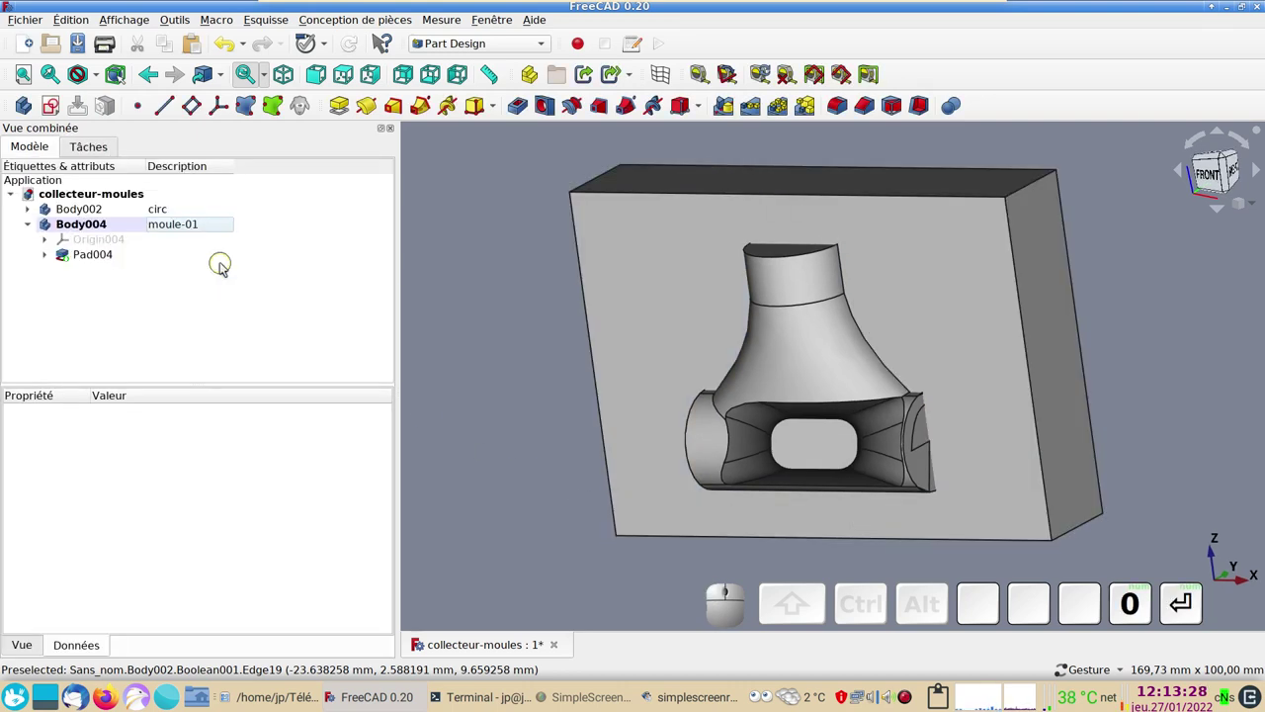
# - Save the document, view the mould block from the right and select the circ body
pyautogui.press('ctrl+s')
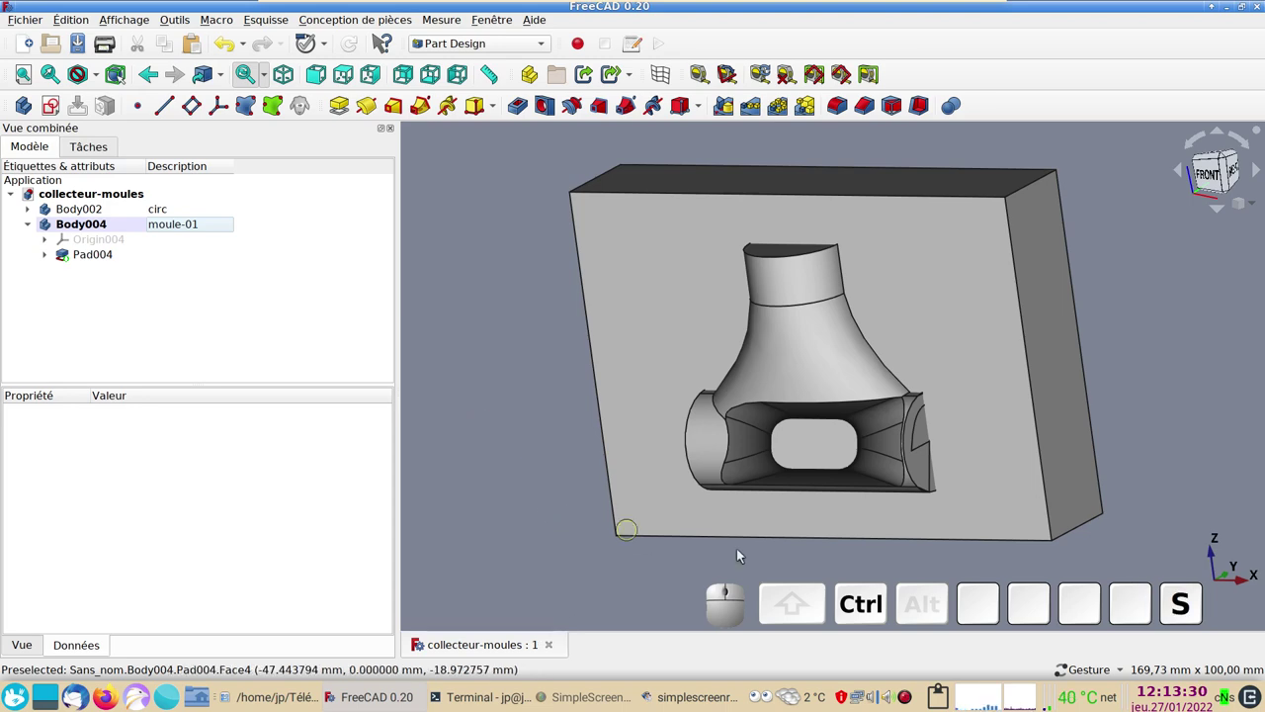
pyautogui.click(1127, 492)
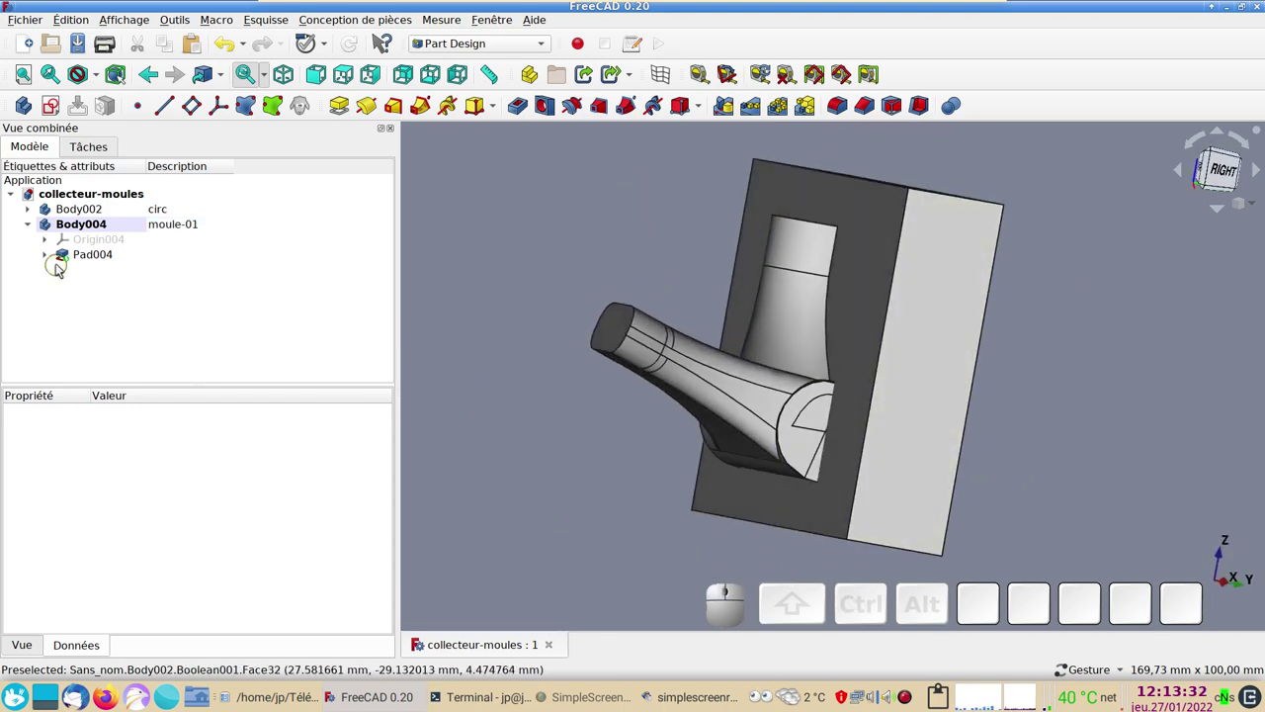
pyautogui.click(90, 214)
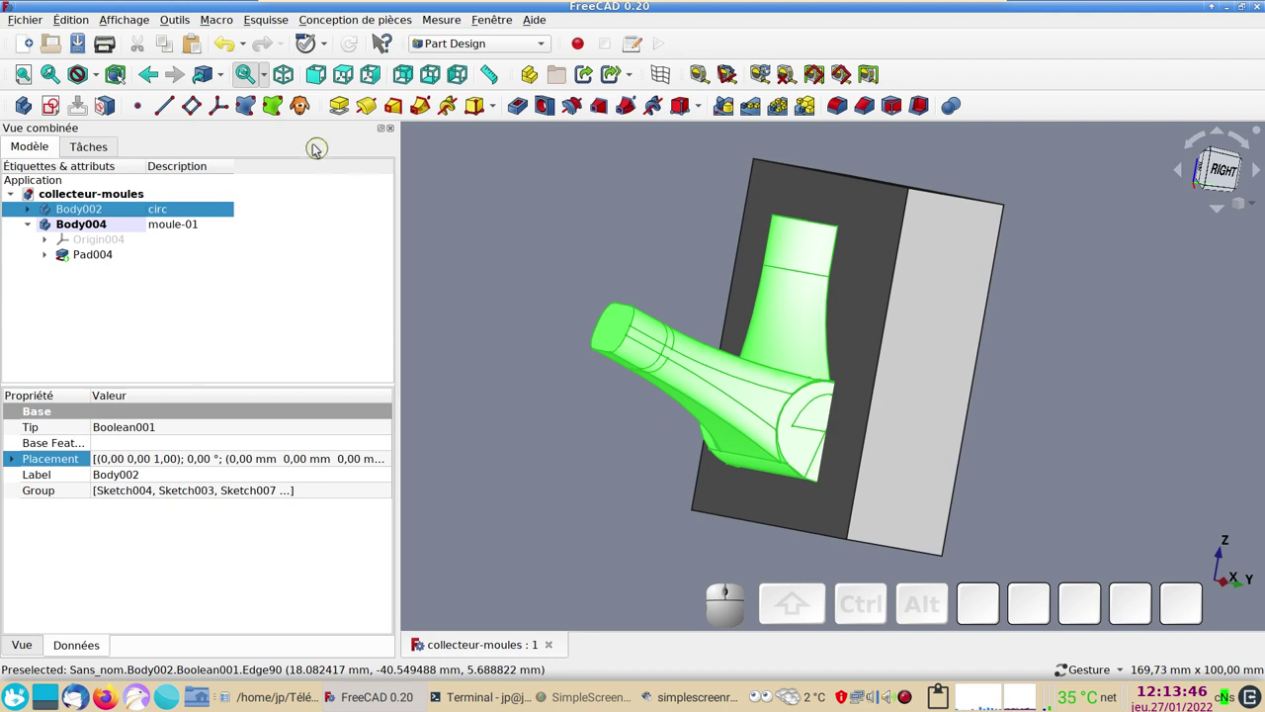
# - Make three clones of the collector and name the first one clone-01
pyautogui.click(305, 106)
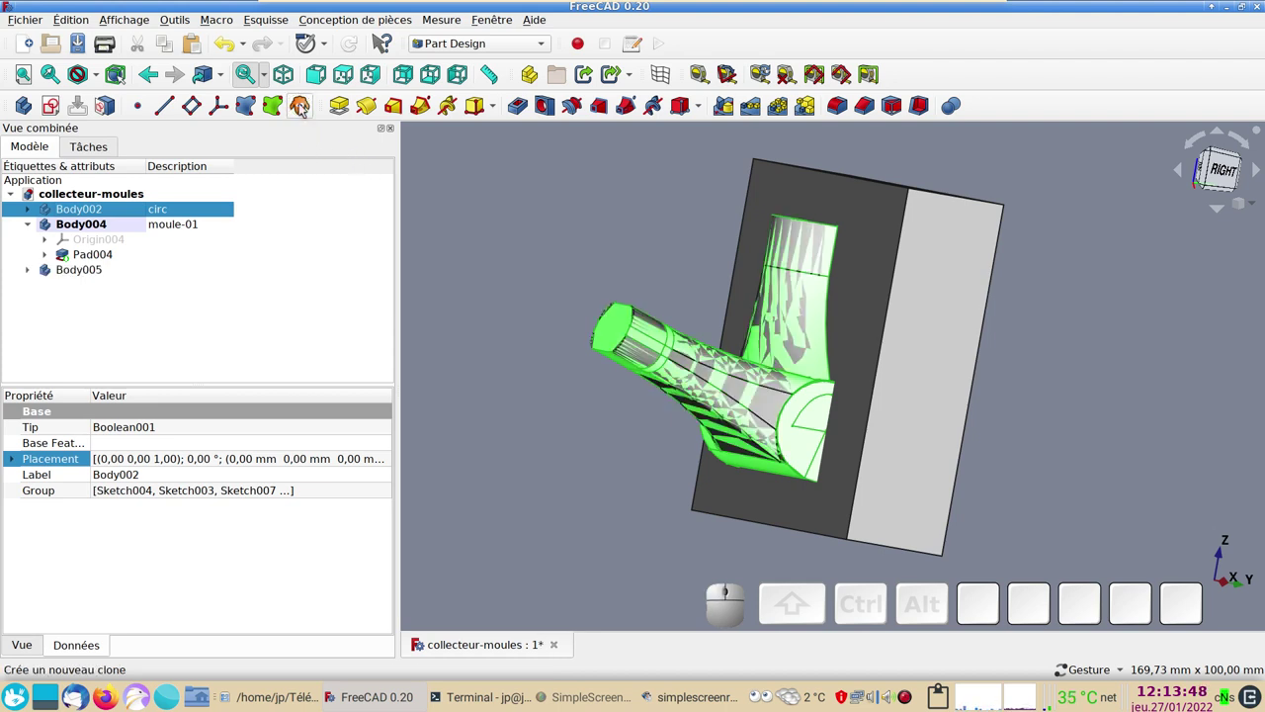
pyautogui.click(304, 106)
pyautogui.click(304, 106)
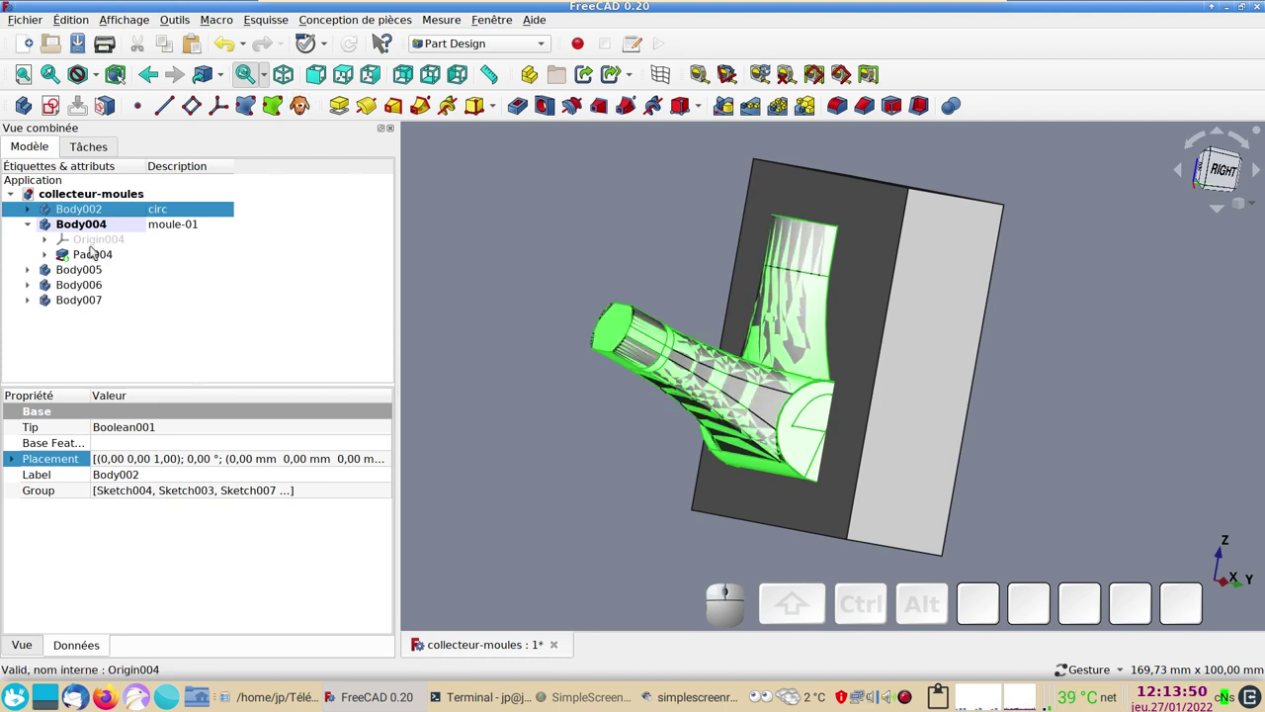
pyautogui.click(81, 267)
pyautogui.click(169, 271)
pyautogui.press('F2')
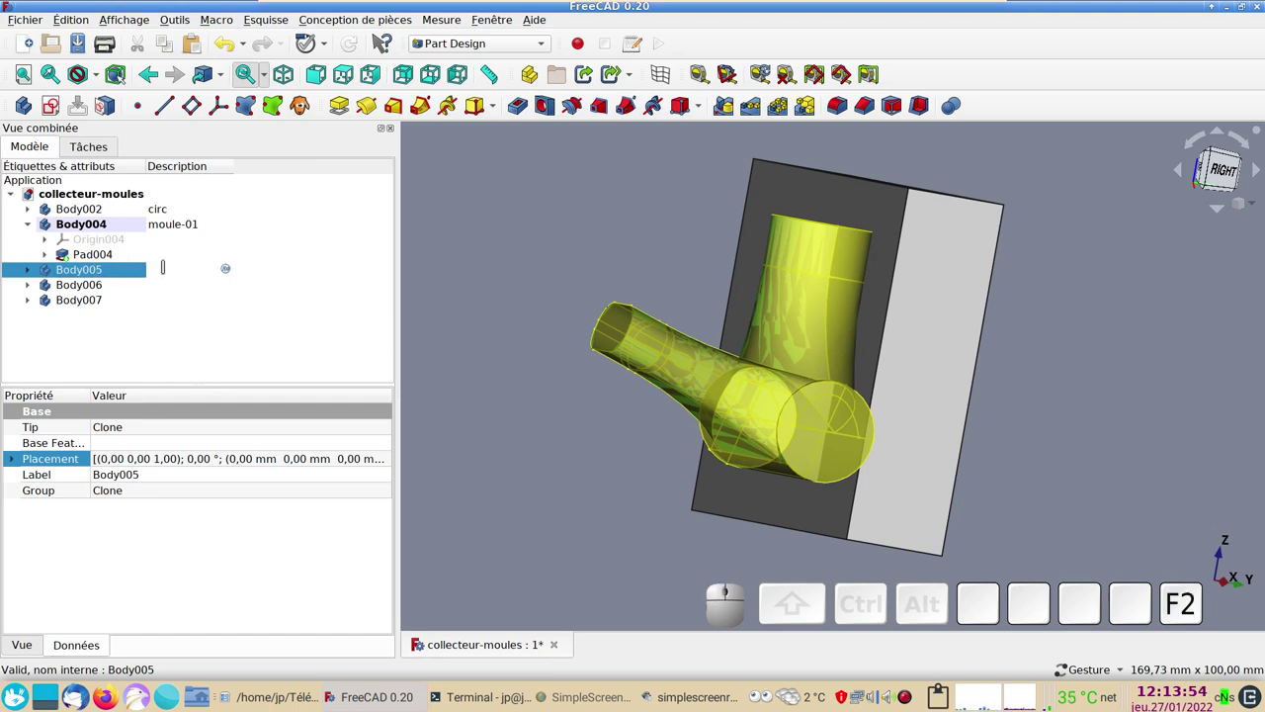
pyautogui.press('KP_0')
pyautogui.press('KP_1')
pyautogui.press('KP_Enter')
# - Name the second and third clones clone-02 and clone-03
pyautogui.click(179, 286)
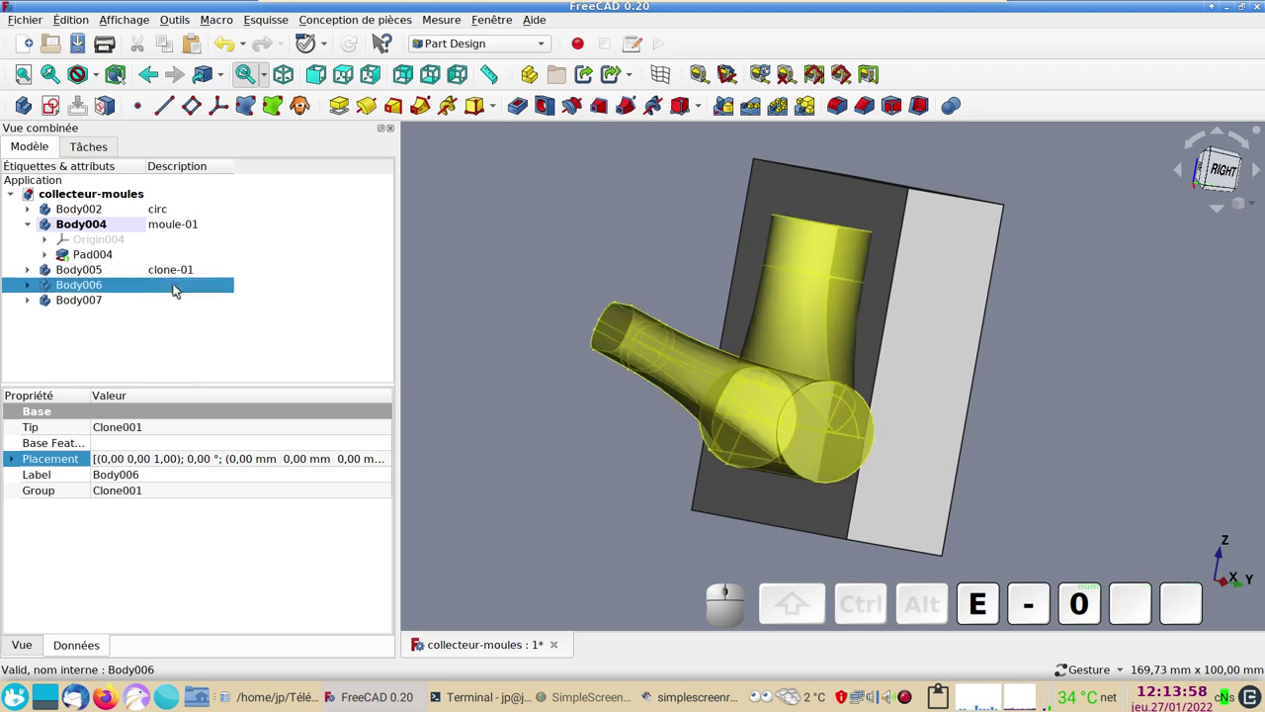
pyautogui.press('F2')
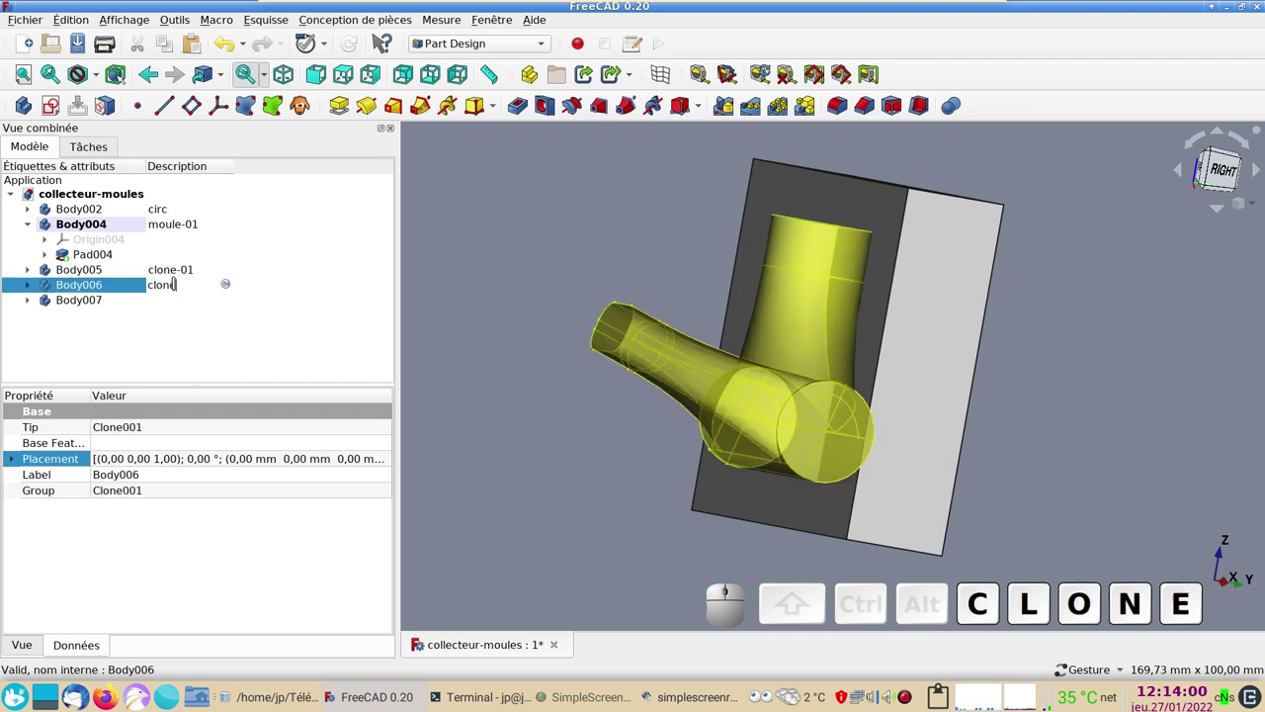
pyautogui.press('-')
pyautogui.press('KP_0')
pyautogui.press('KP_2')
pyautogui.press('Return')
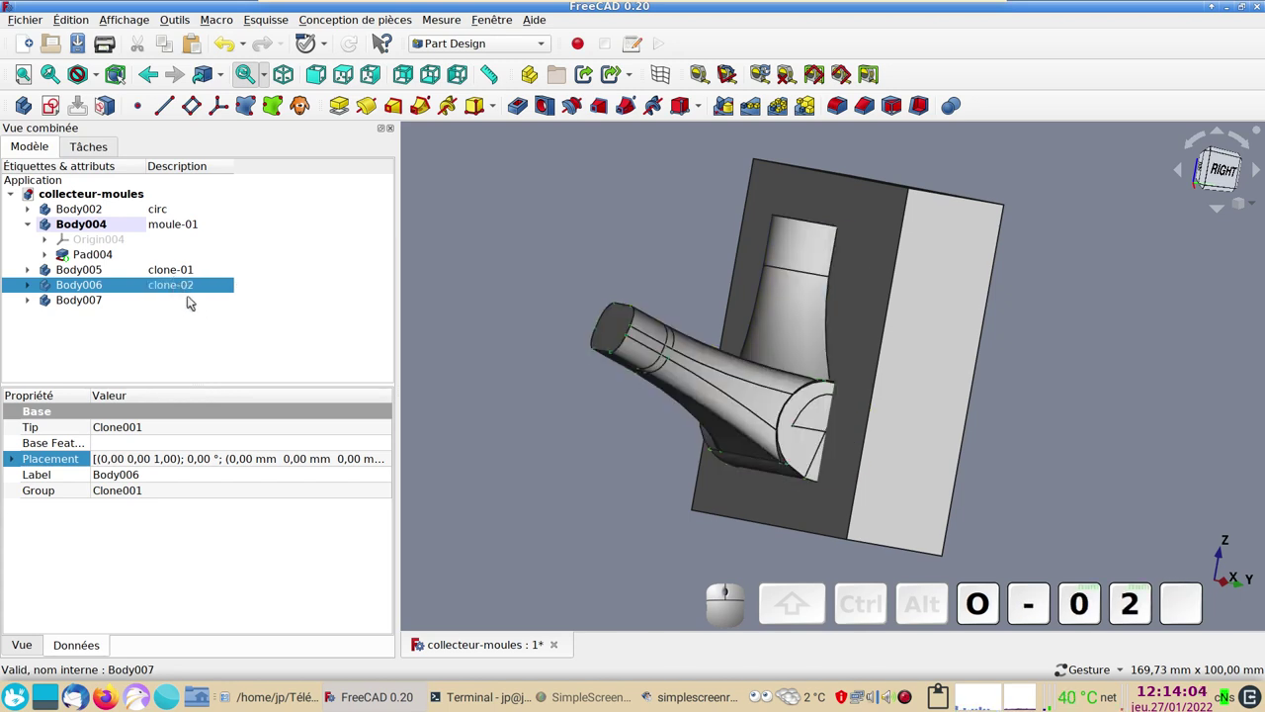
pyautogui.click(193, 302)
pyautogui.press('F2')
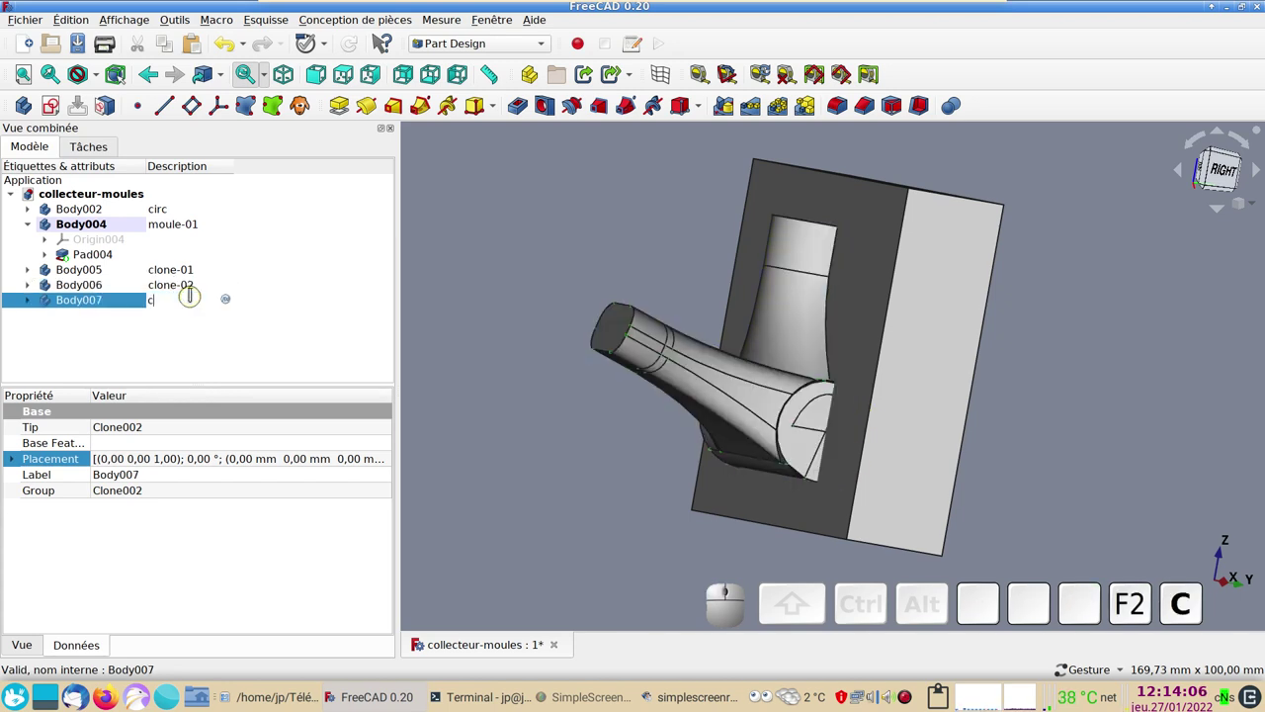
pyautogui.press('e')
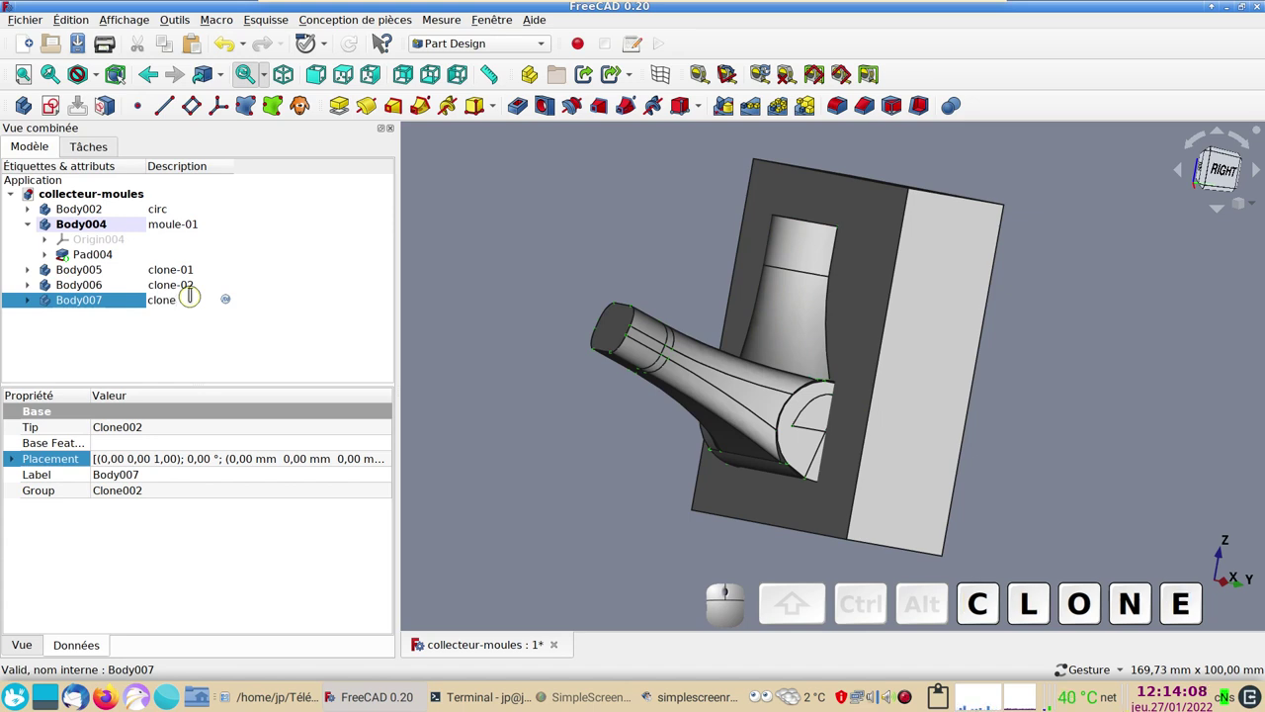
pyautogui.press('-')
pyautogui.press('KP_0')
pyautogui.press('KP_Enter')
pyautogui.press('space')
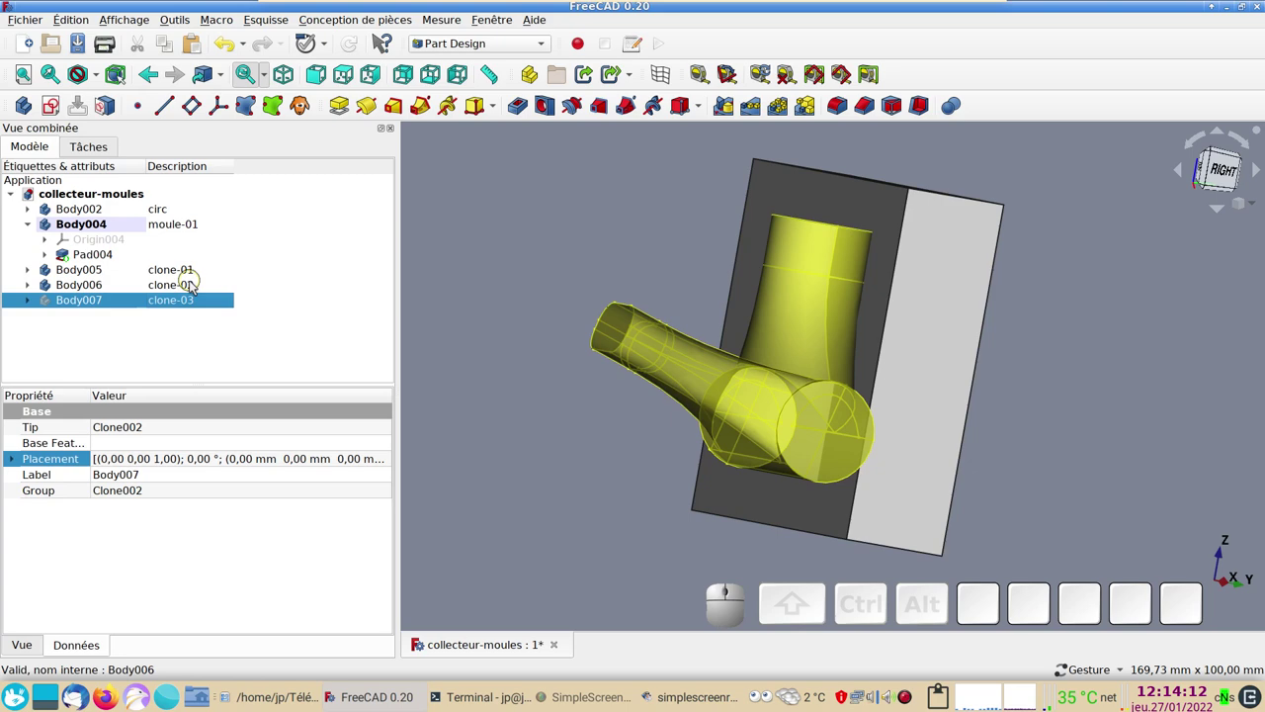
# - Hide clone-02, clone-03 and the original circ collector body
pyautogui.click(195, 287)
pyautogui.press('space')
pyautogui.click(117, 207)
pyautogui.press('space')
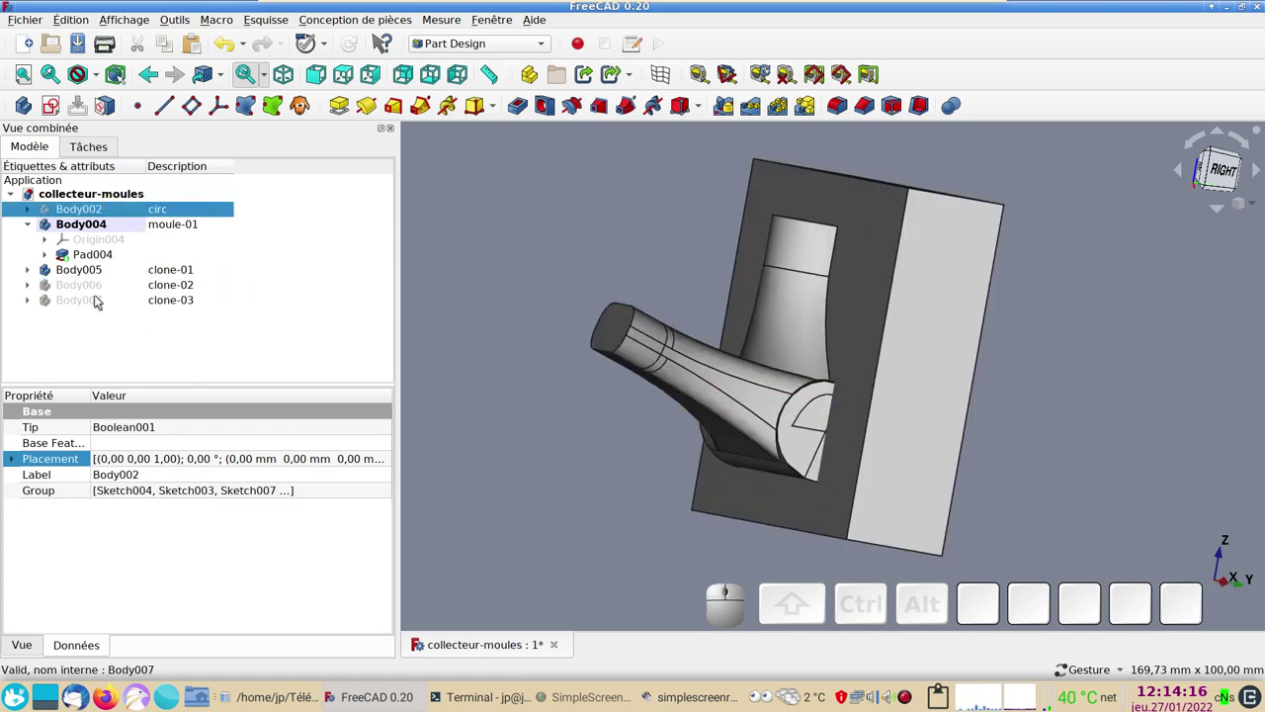
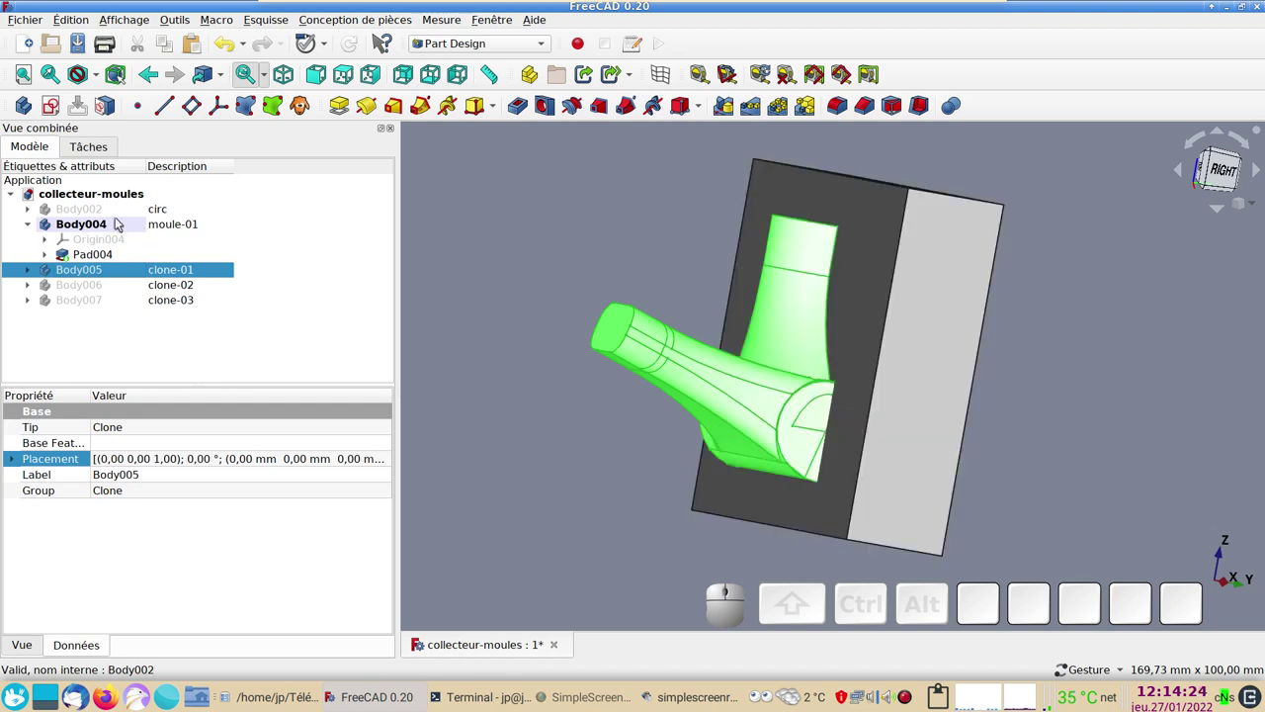
pyautogui.click(960, 104)
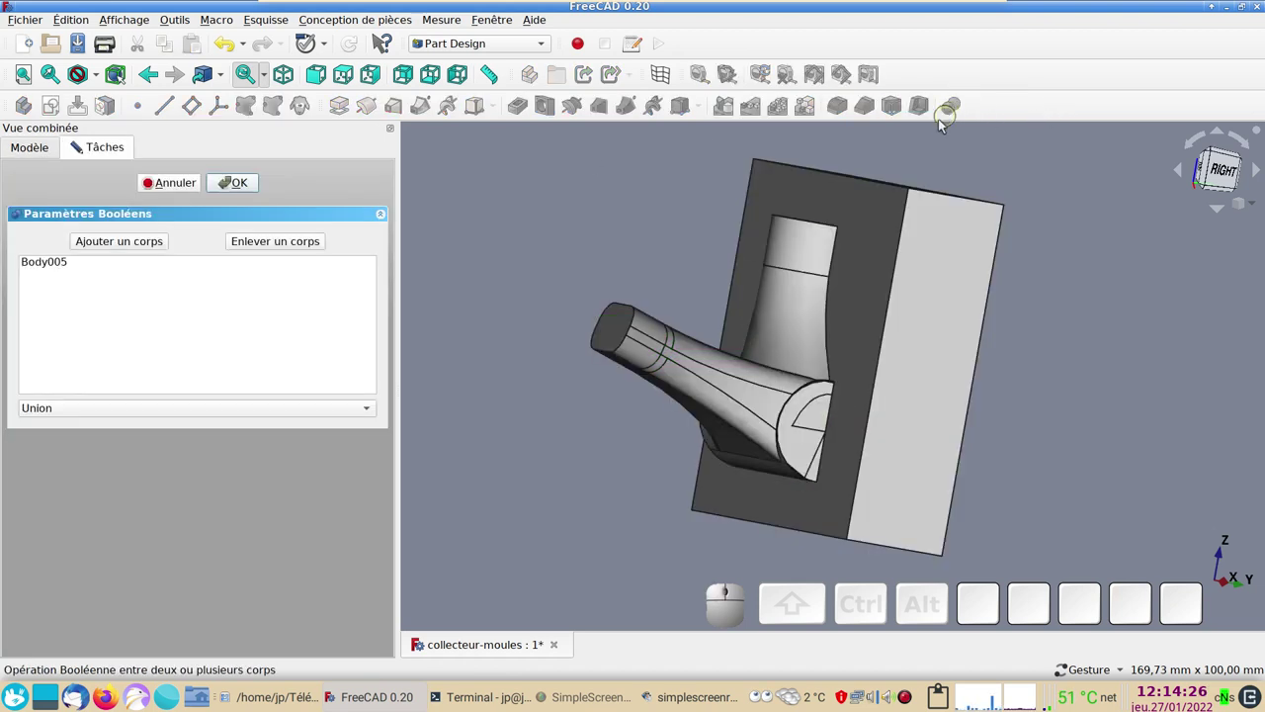
pyautogui.click(98, 410)
pyautogui.click(110, 427)
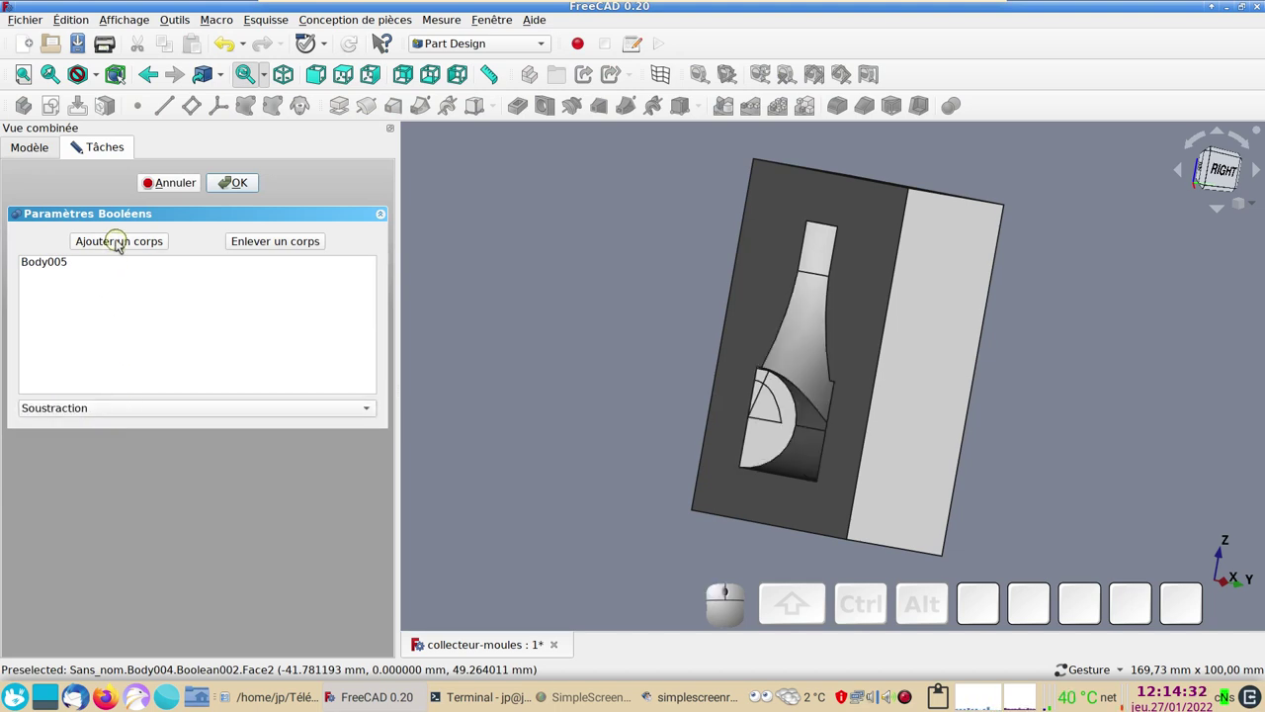
pyautogui.click(163, 182)
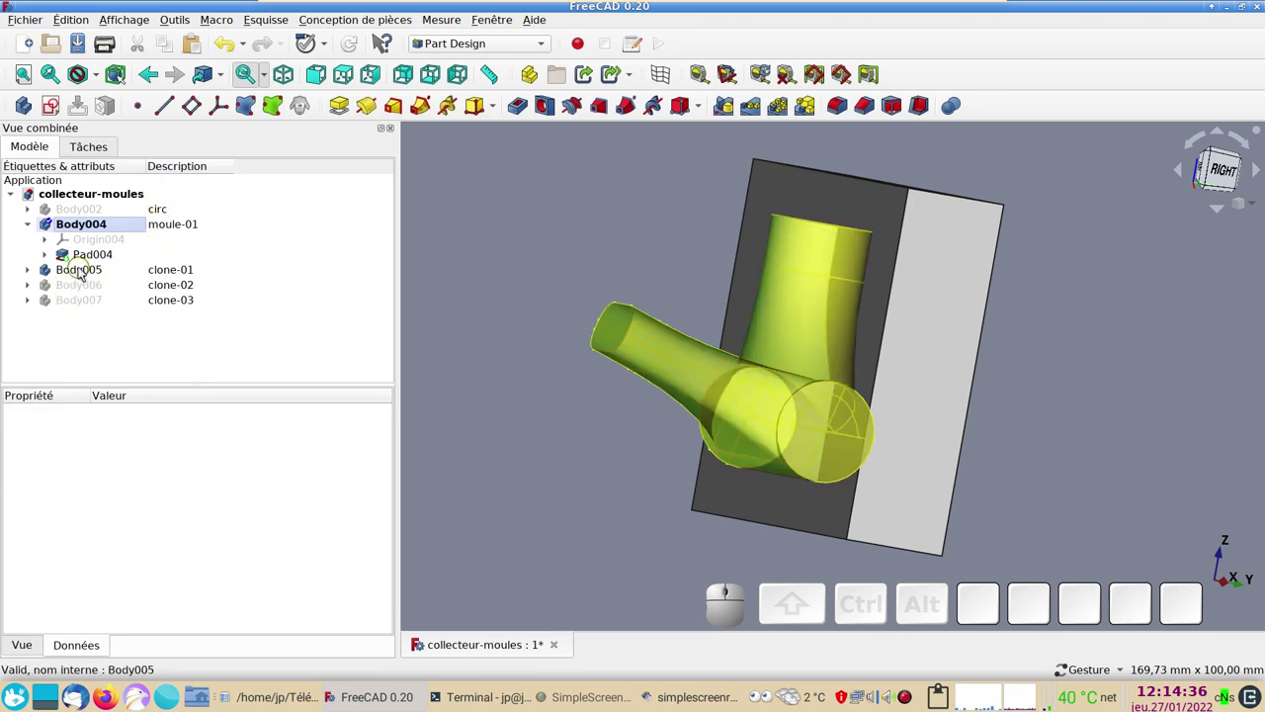
pyautogui.click(84, 272)
pyautogui.click(89, 223)
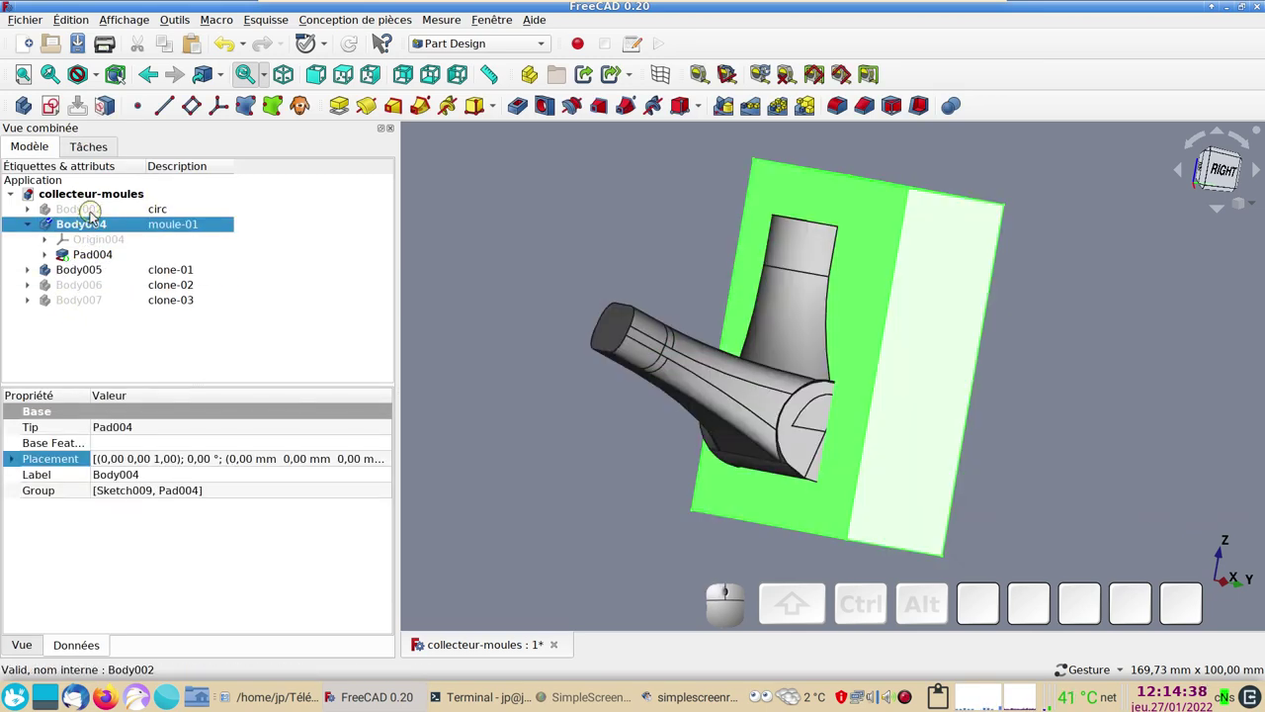
pyautogui.click(522, 315)
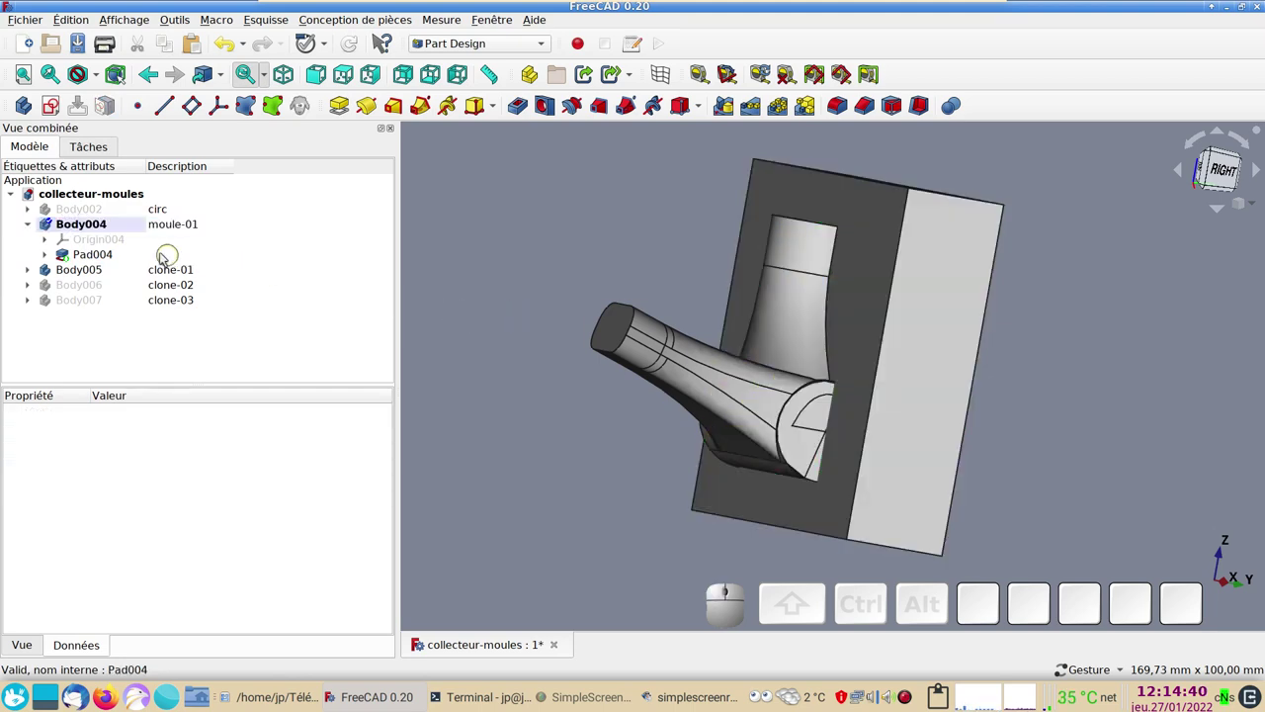
pyautogui.click(101, 225)
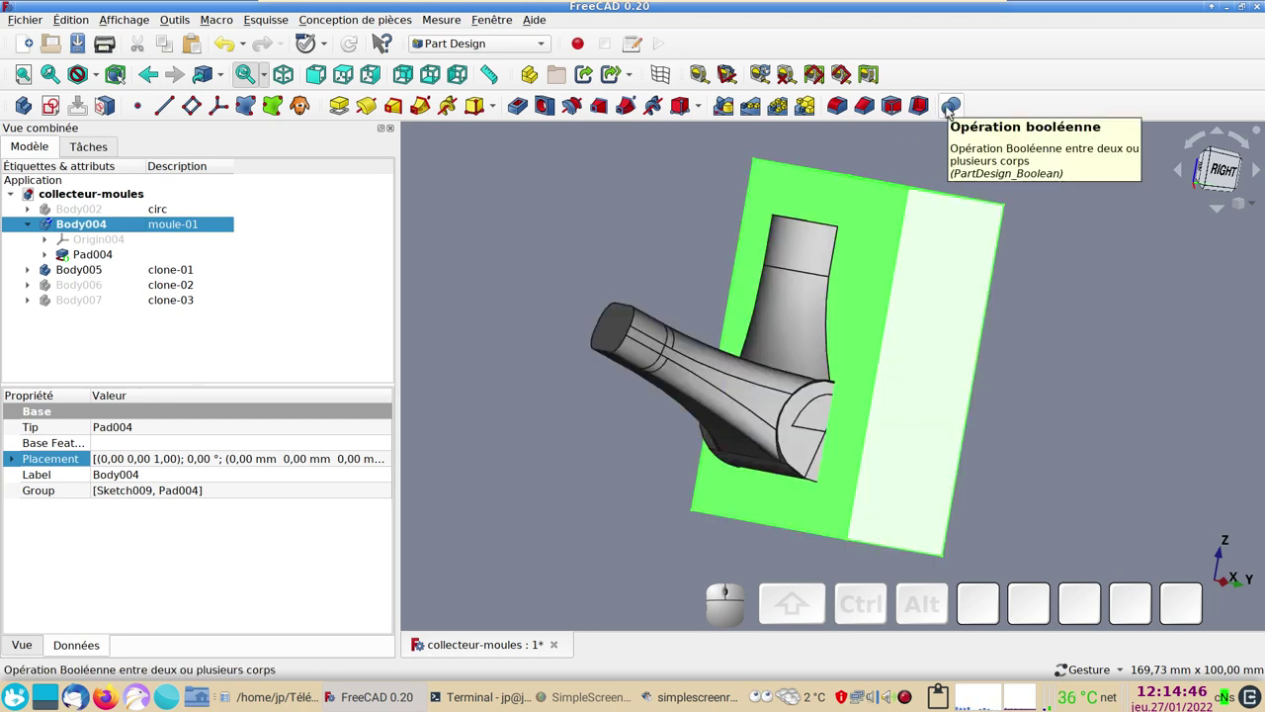
# - Subtract clone-01 from moule-01 with a Boolean Soustraction, cutting the collector cavity into the block
pyautogui.click(952, 112)
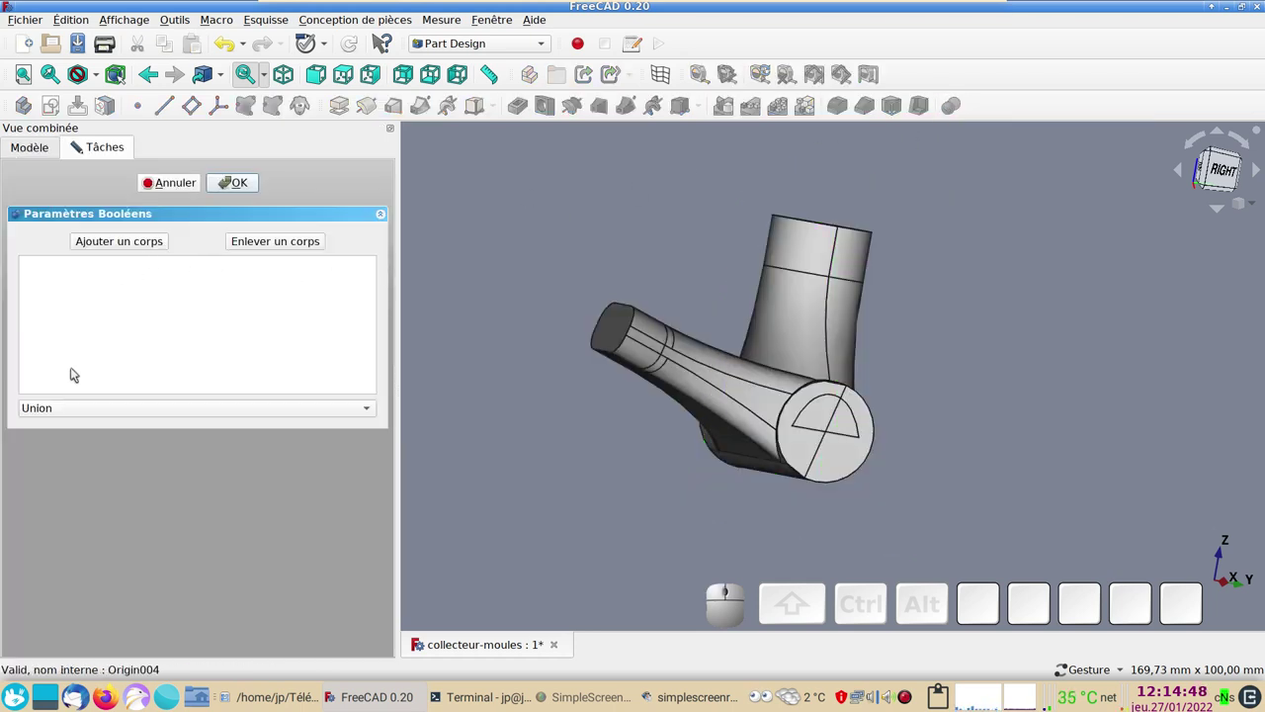
pyautogui.click(93, 410)
pyautogui.click(87, 431)
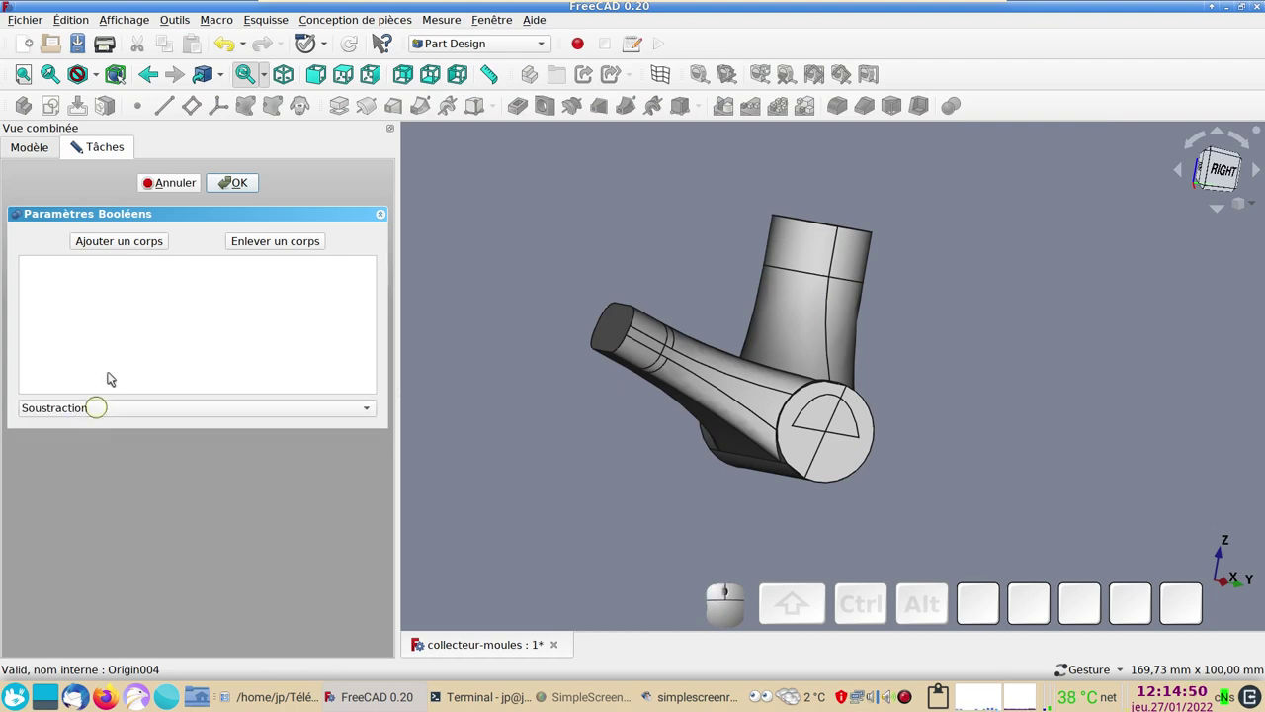
pyautogui.click(135, 247)
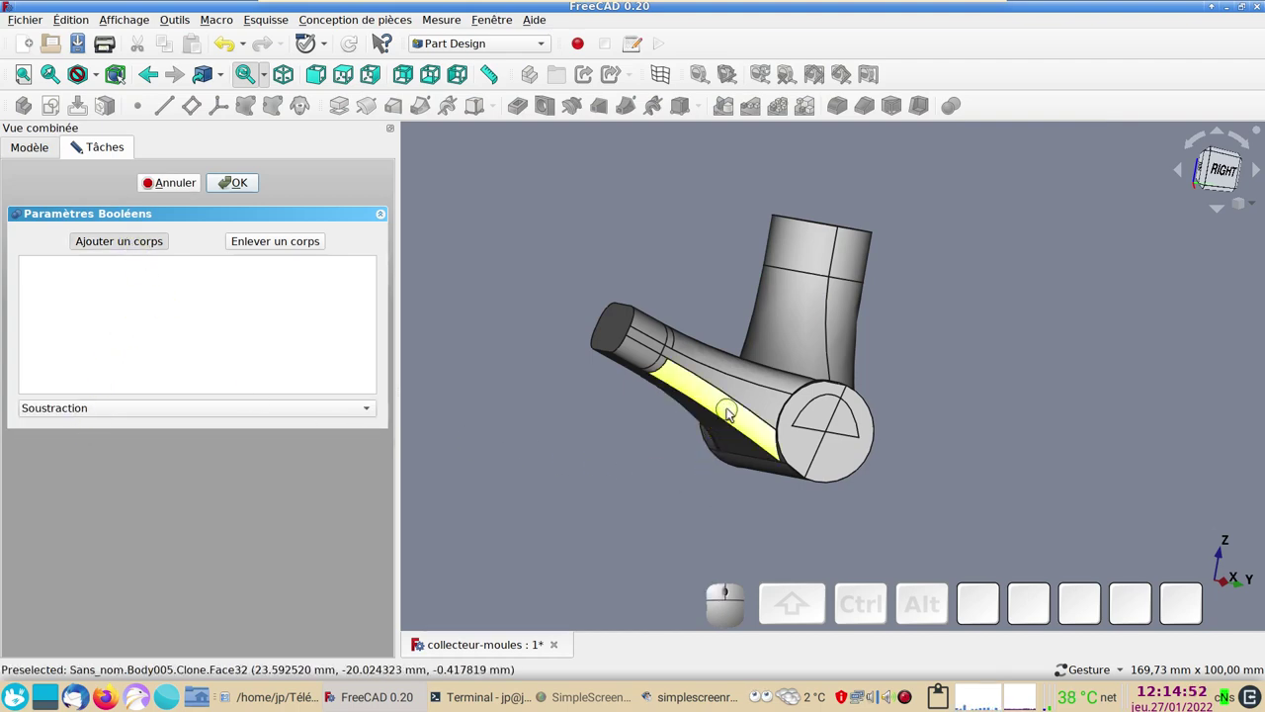
pyautogui.click(733, 412)
pyautogui.moveTo(601, 448); pyautogui.dragTo(239, 229)
pyautogui.click(251, 190)
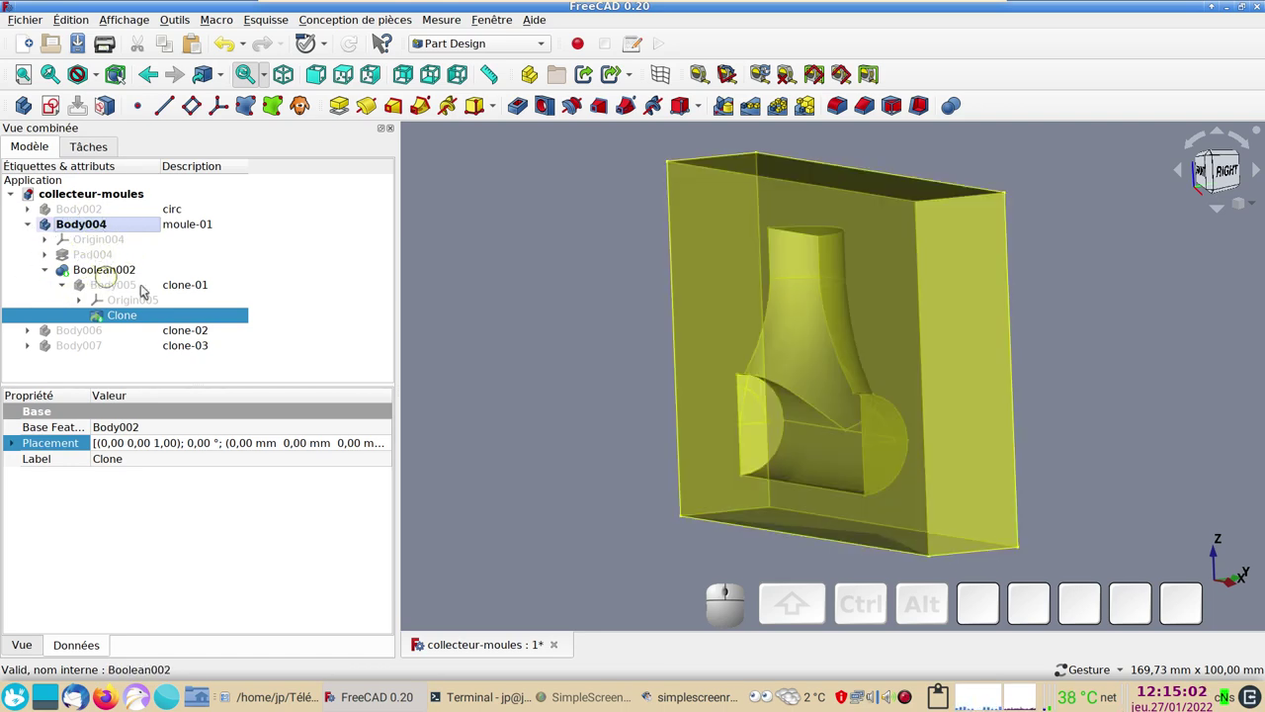
pyautogui.click(32, 226)
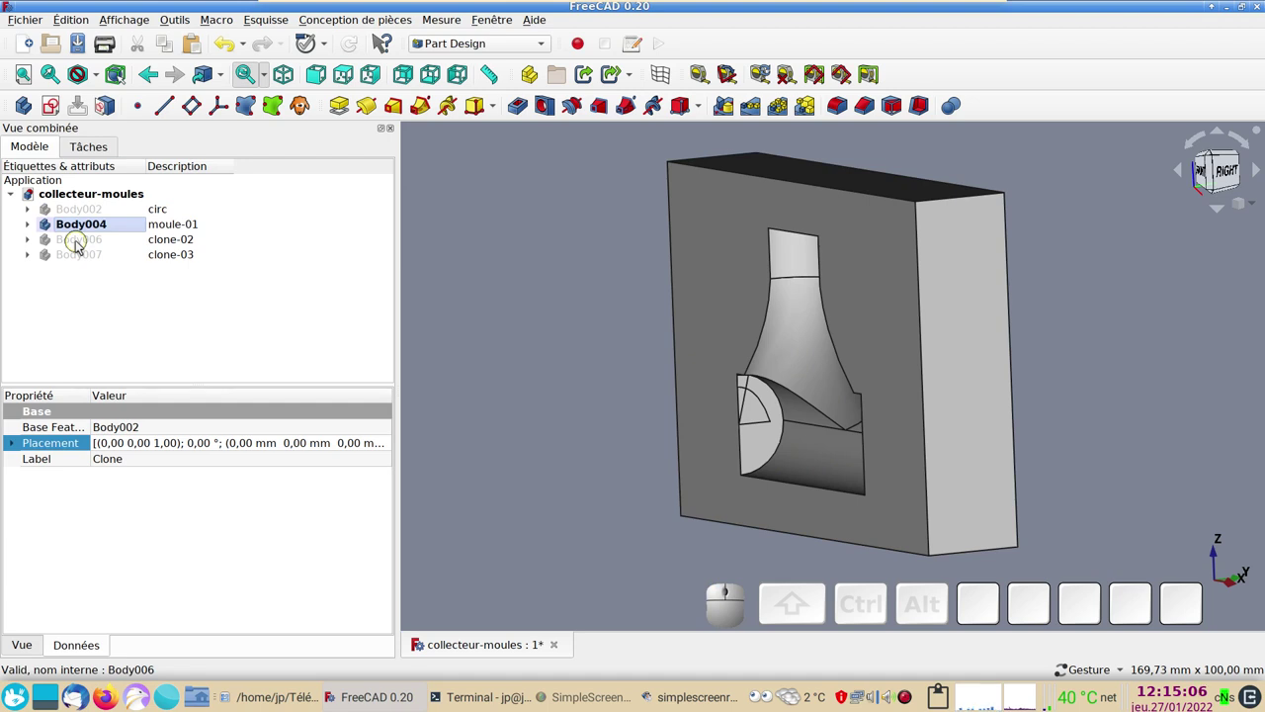
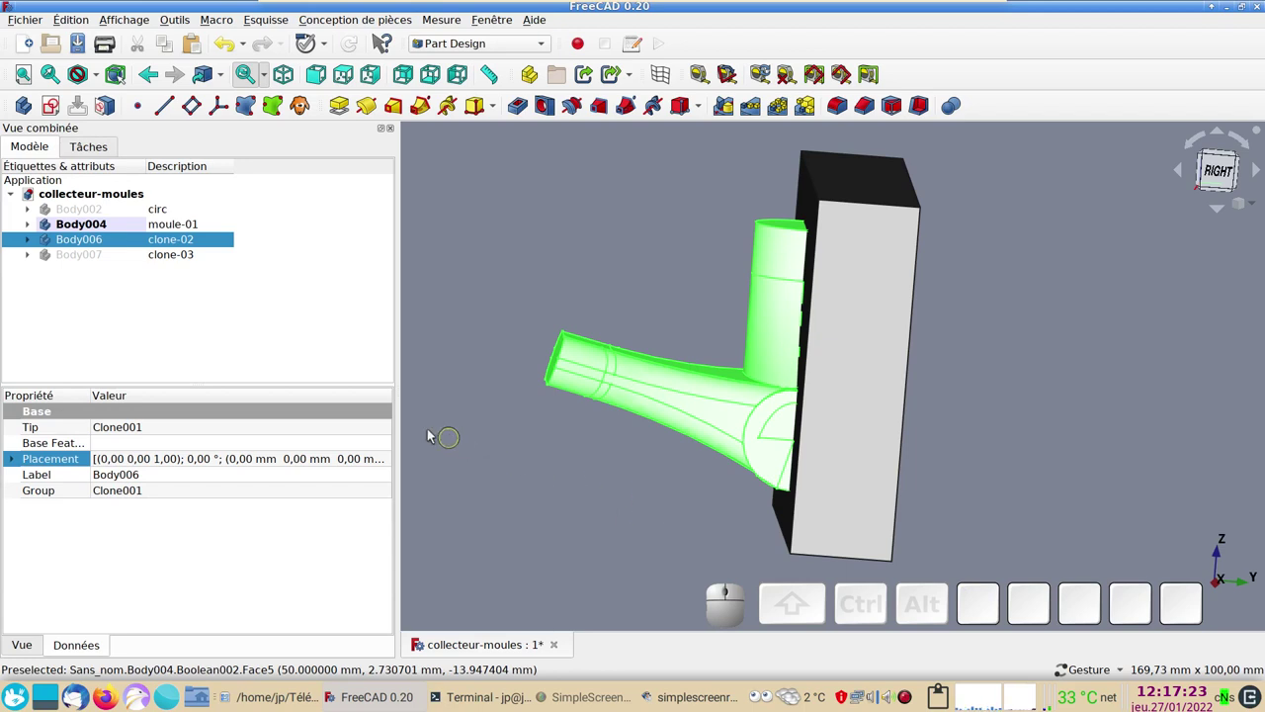
# - Create a new empty Body008 and align the view squarely to the right side
pyautogui.click(826, 625)
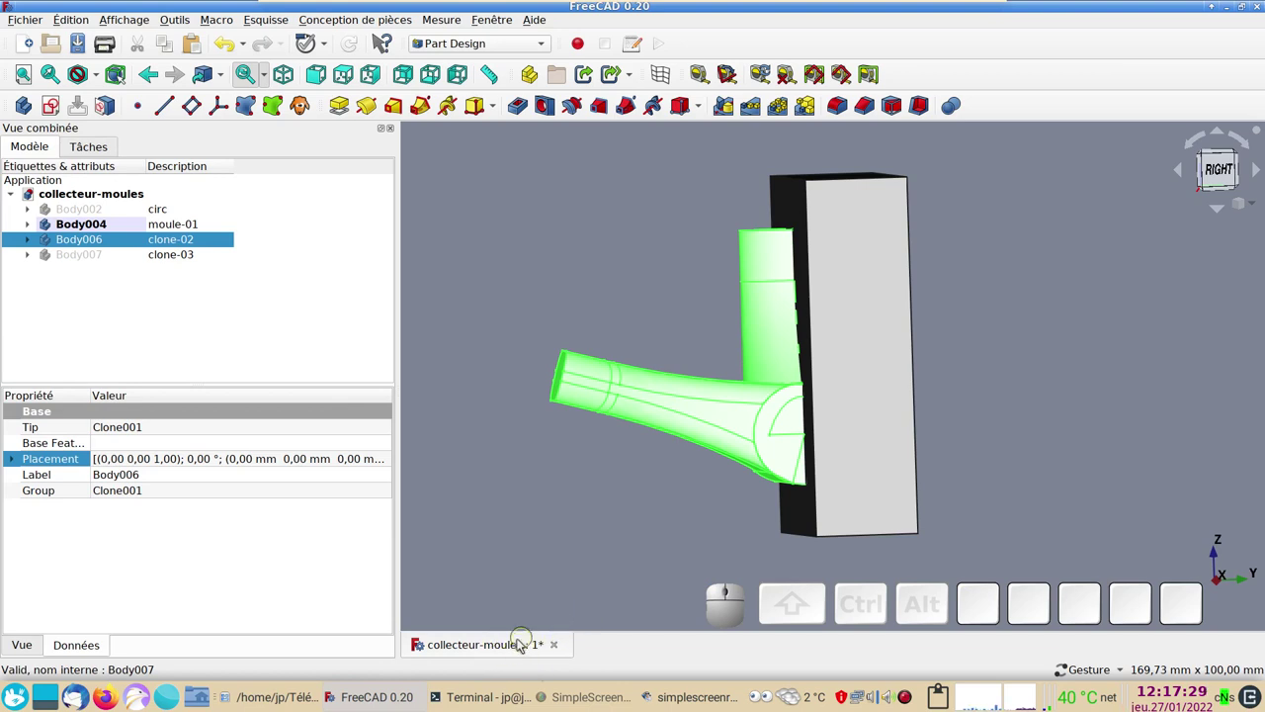
pyautogui.click(729, 566)
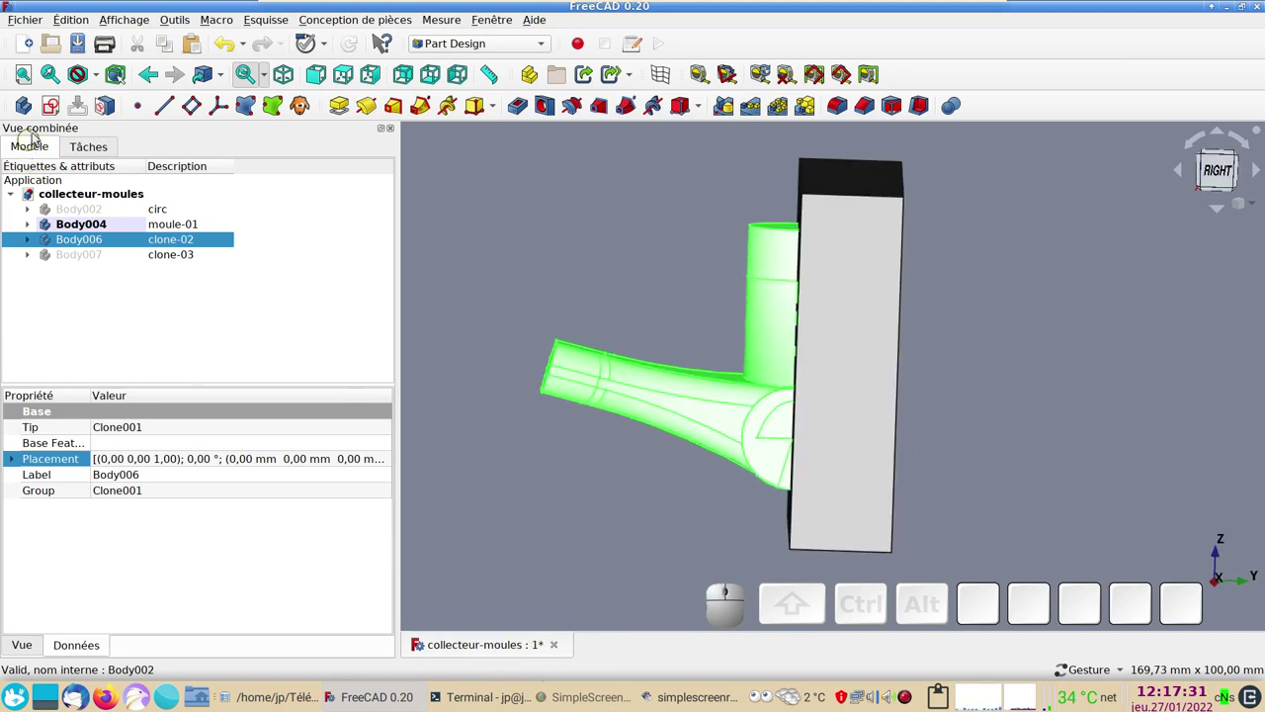
pyautogui.click(34, 111)
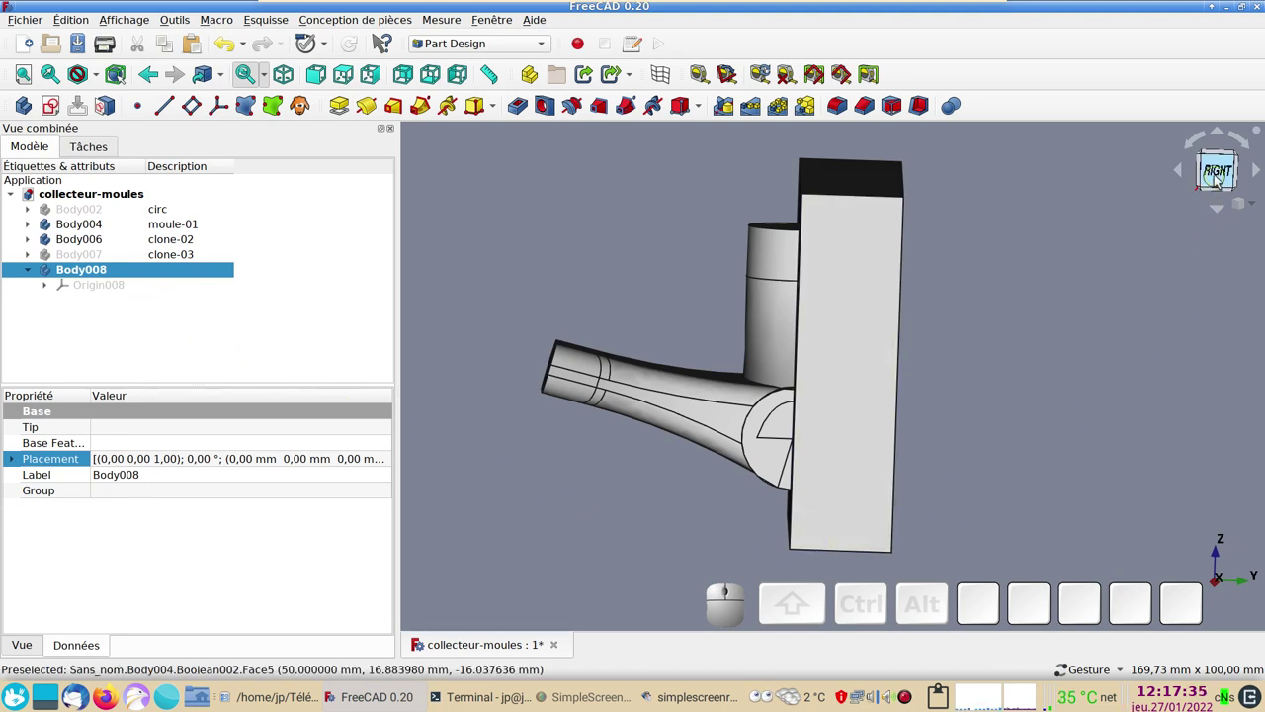
pyautogui.click(1220, 186)
pyautogui.click(382, 73)
pyautogui.moveTo(570, 242); pyautogui.dragTo(440, 181)
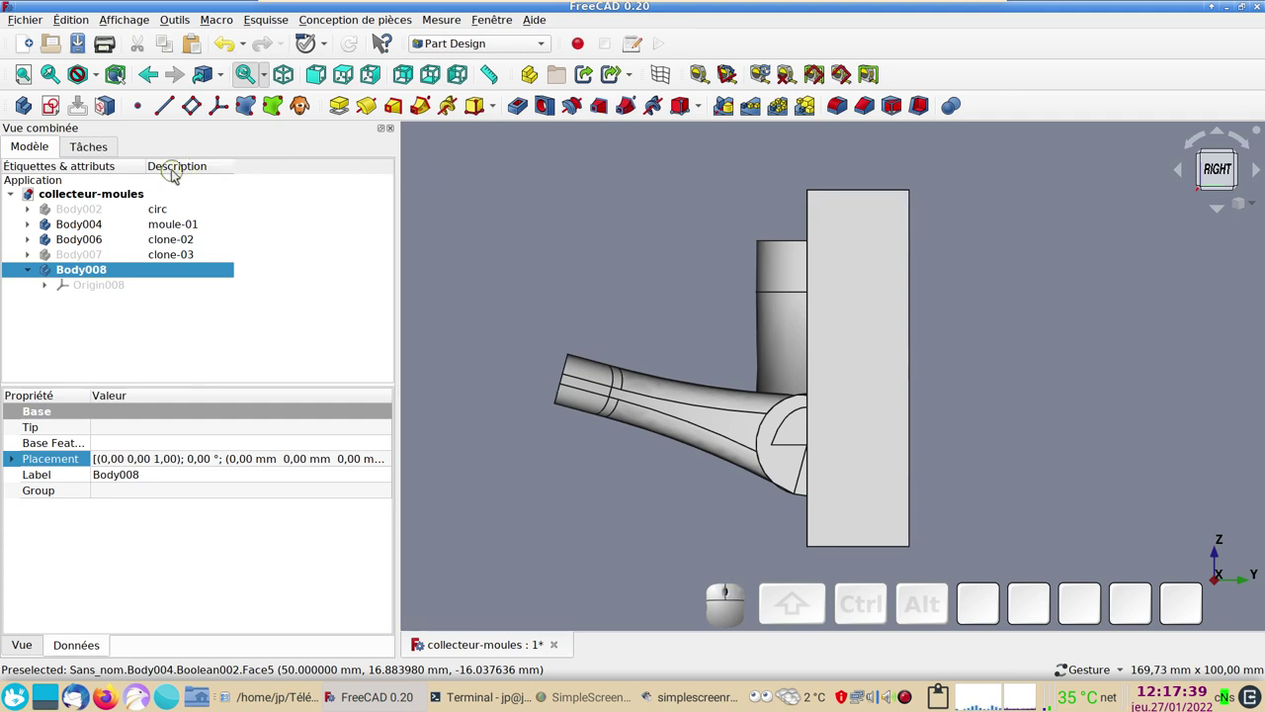
# - Start Sketch010 in Body008 on the YZ plane
pyautogui.click(61, 111)
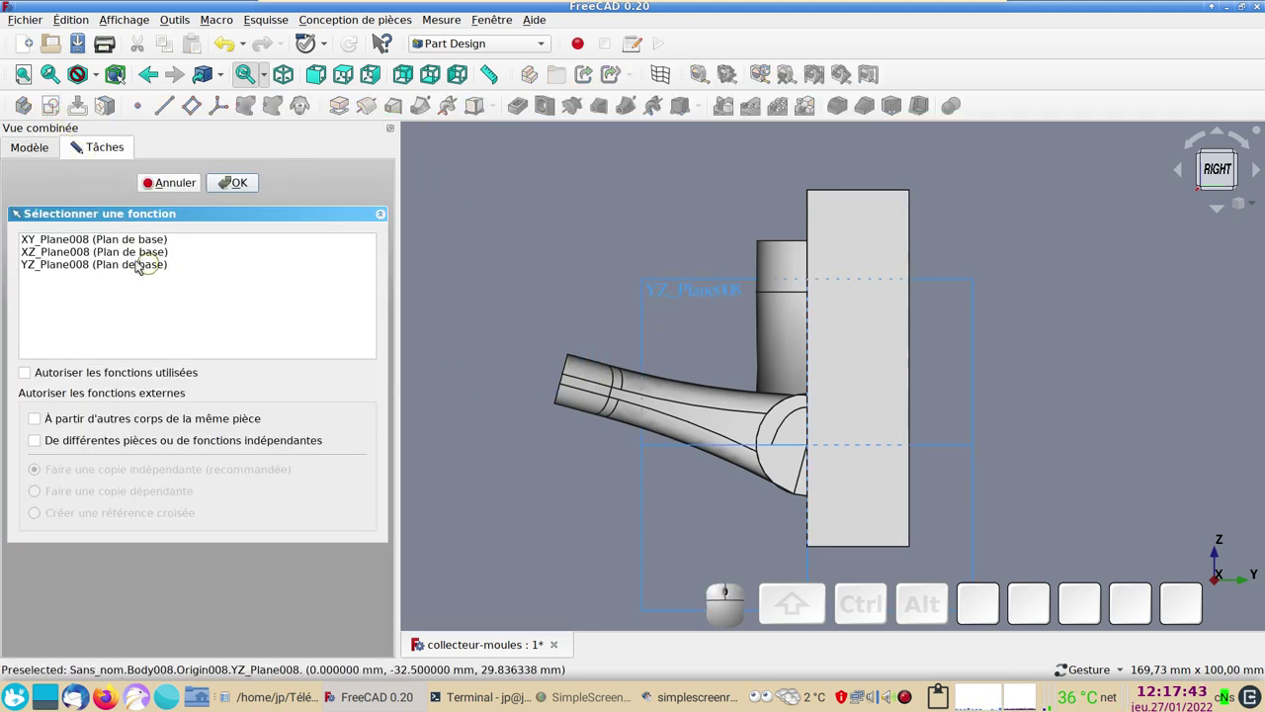
pyautogui.click(119, 269)
pyautogui.click(249, 187)
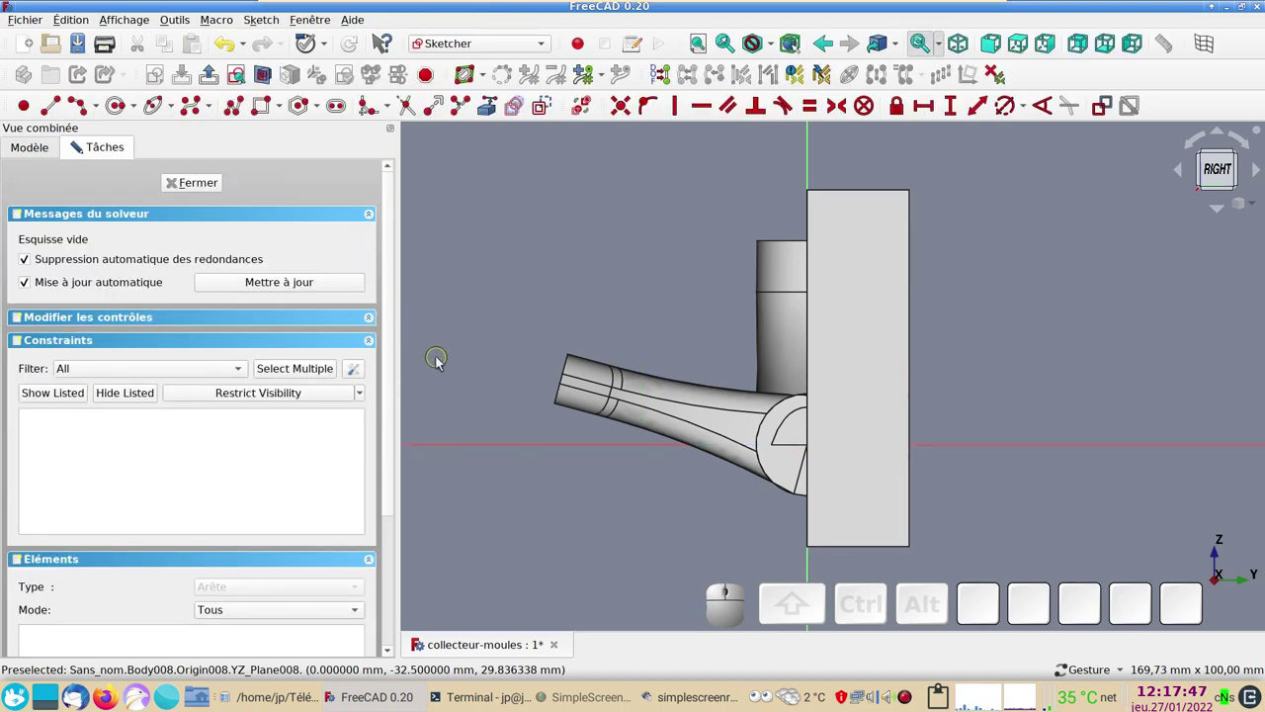
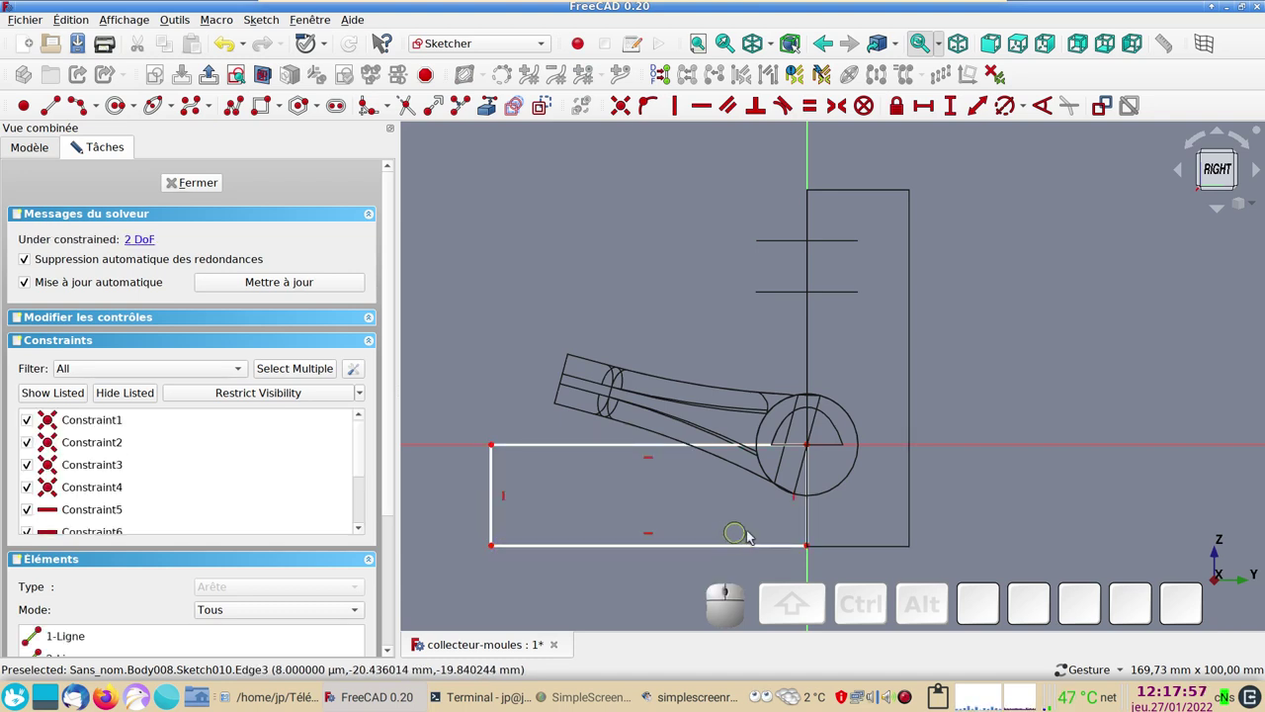
# - Dimension the profile's vertical edge to 20 mm and its bottom edge to 60 mm
pyautogui.click(817, 525)
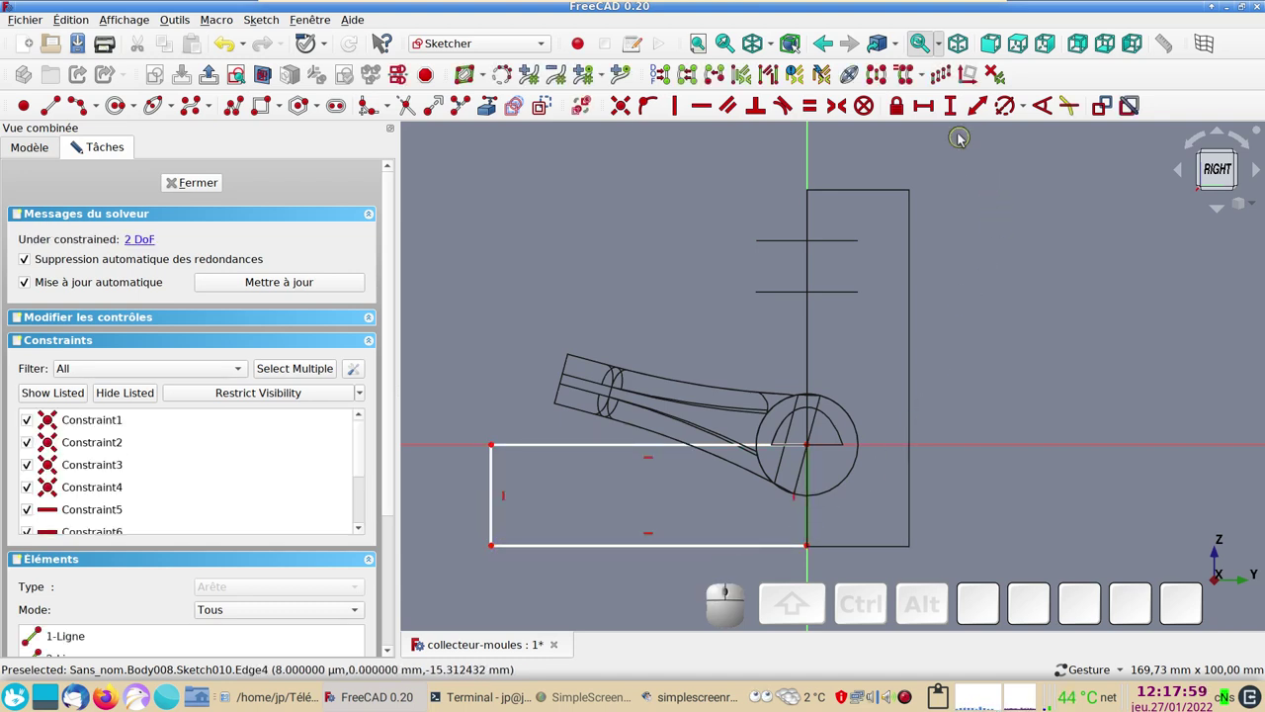
pyautogui.click(958, 117)
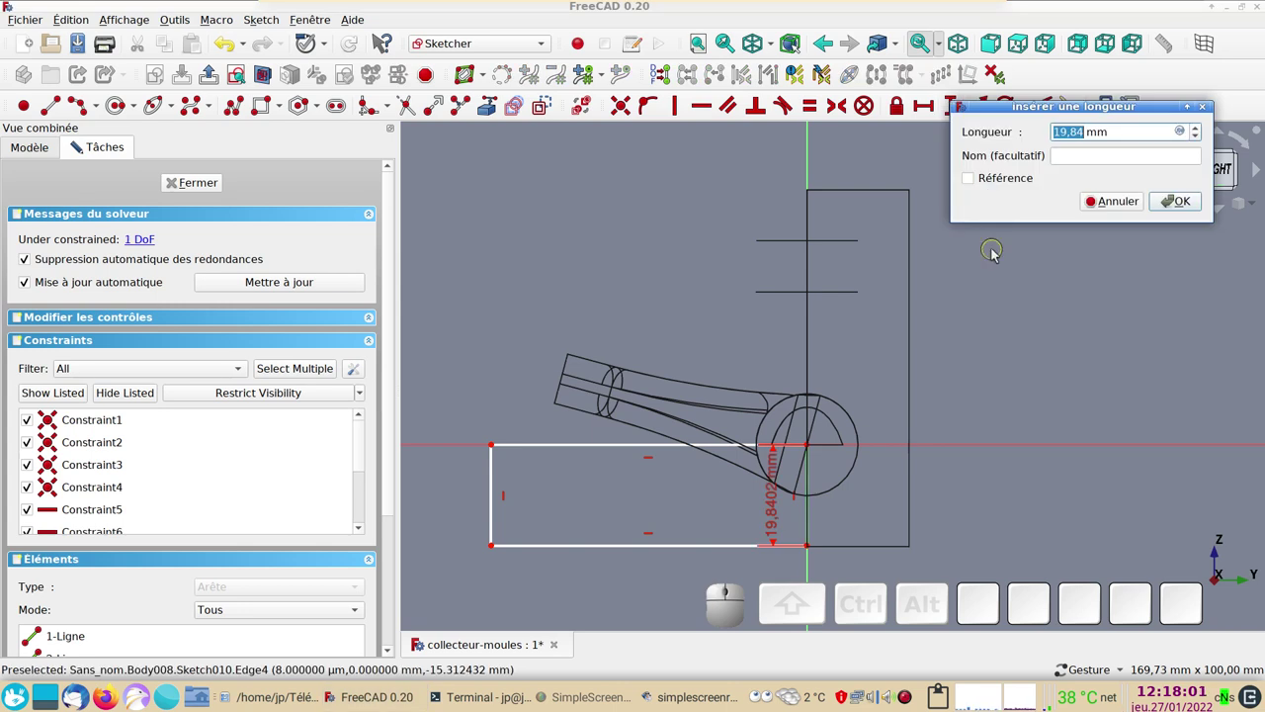
pyautogui.press('KP_2')
pyautogui.press('KP_0')
pyautogui.press('KP_Enter')
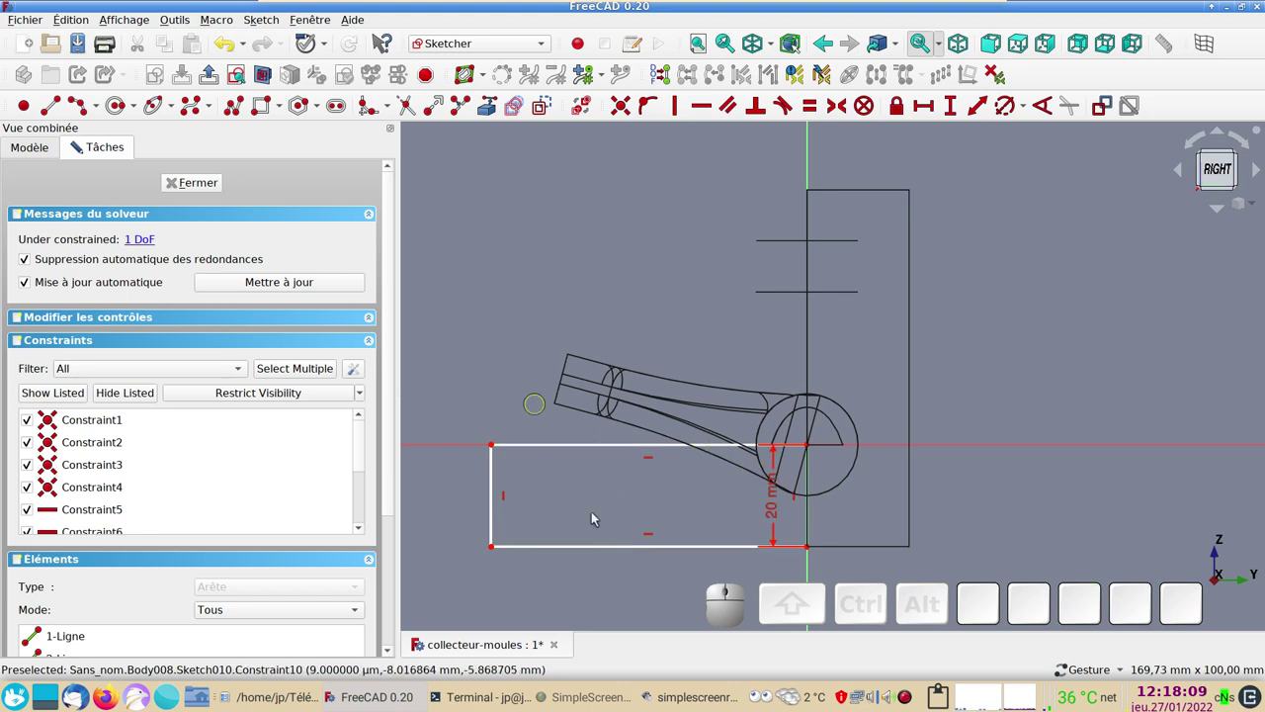
pyautogui.click(613, 549)
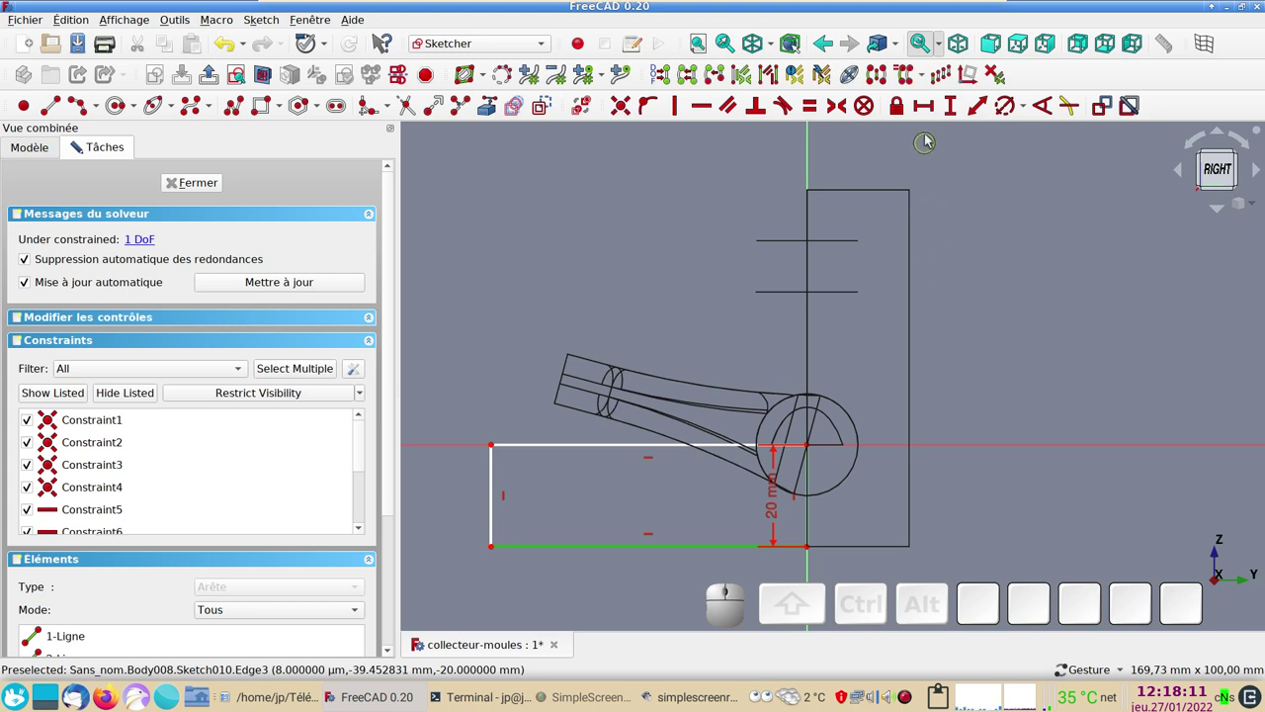
pyautogui.click(935, 113)
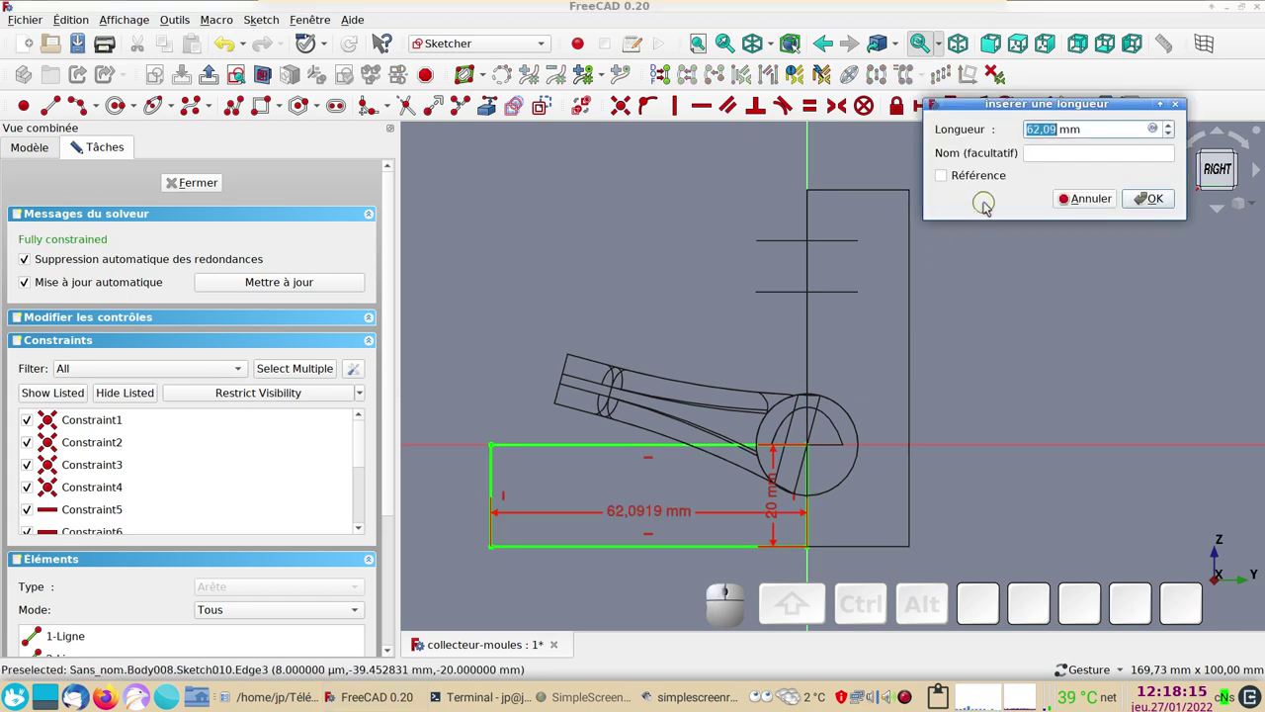
pyautogui.press('KP_6')
pyautogui.press('KP_0')
pyautogui.press('KP_Enter')
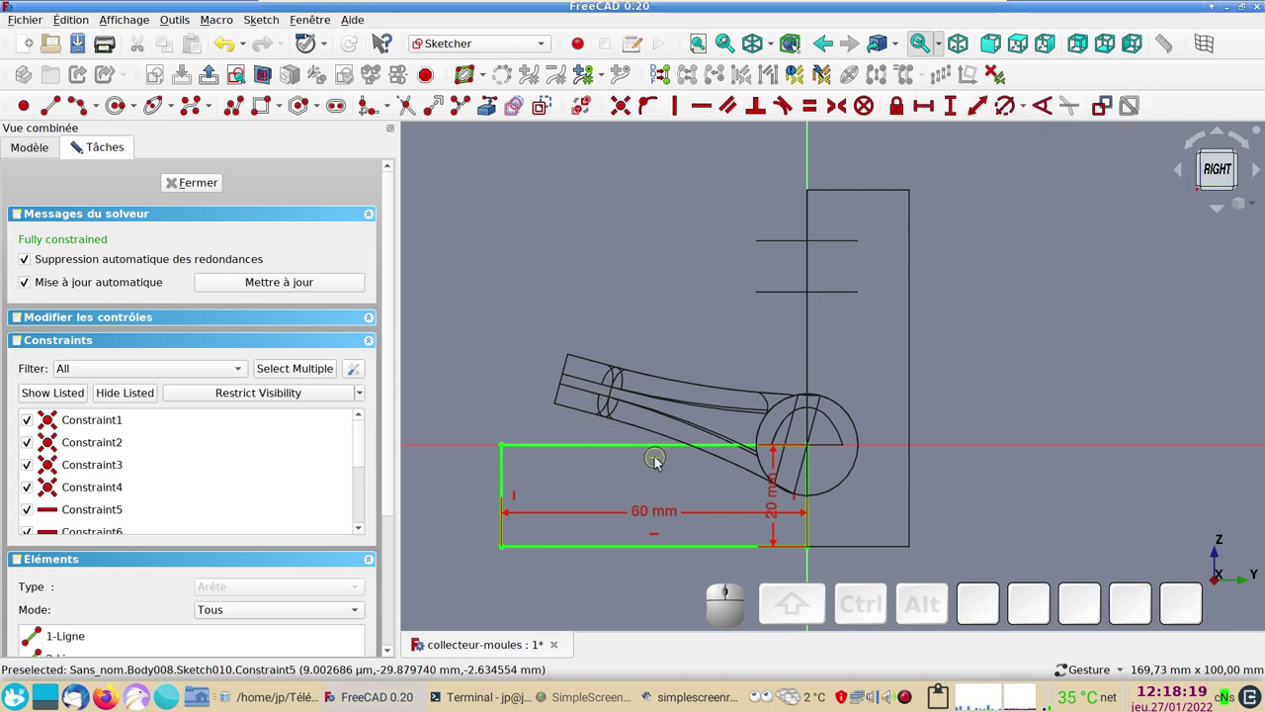
# - Remove the top edge's horizontal constraint, tilt it and set a 165° angle to the horizontal axis
pyautogui.click(660, 460)
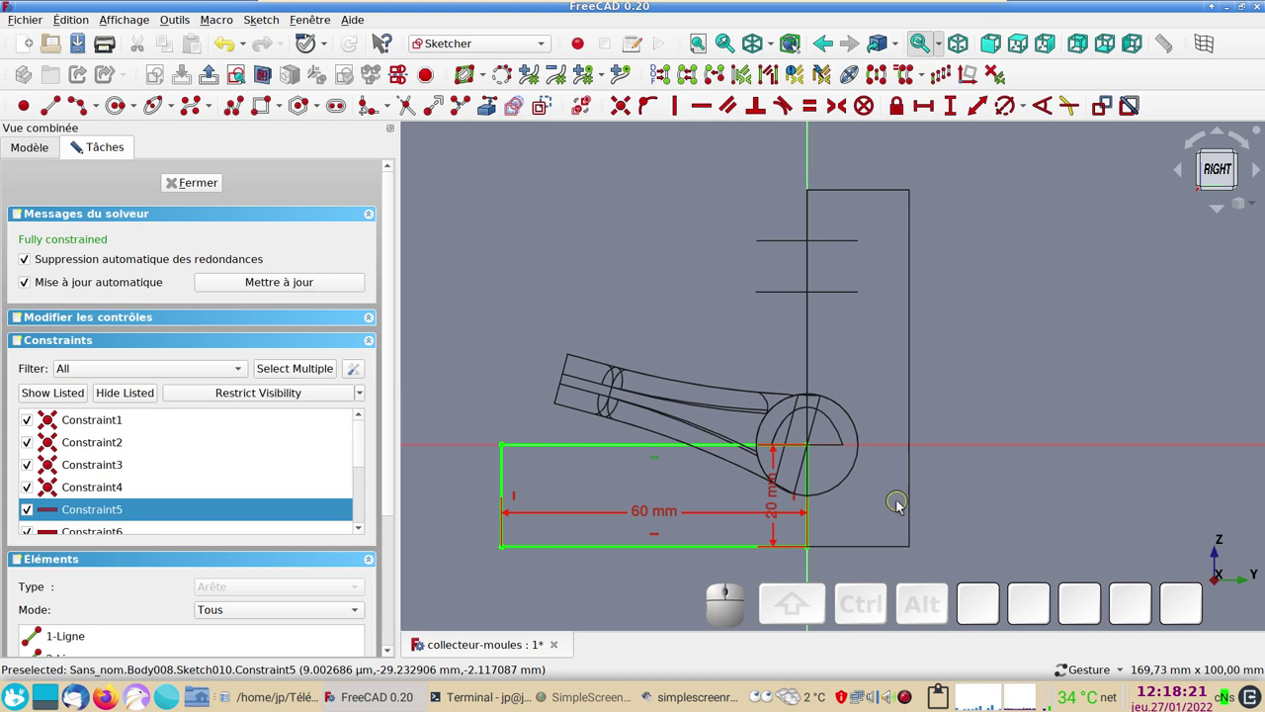
pyautogui.press('Home')
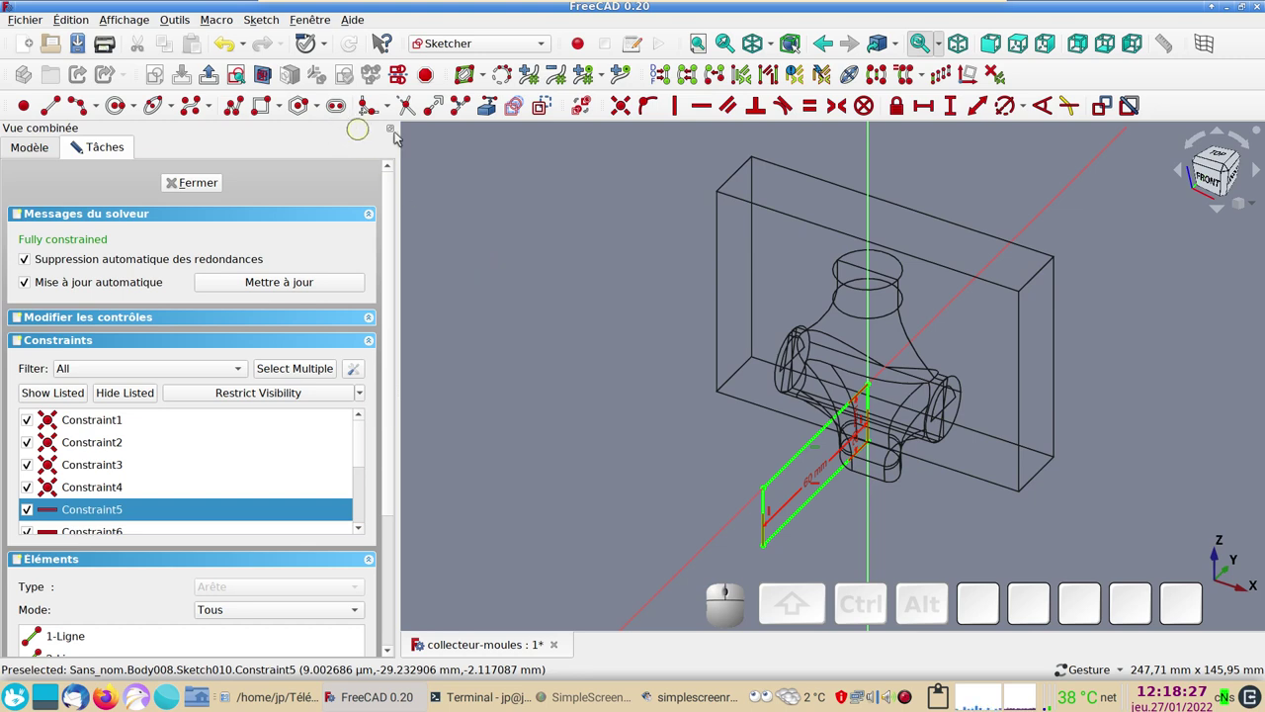
pyautogui.click(239, 81)
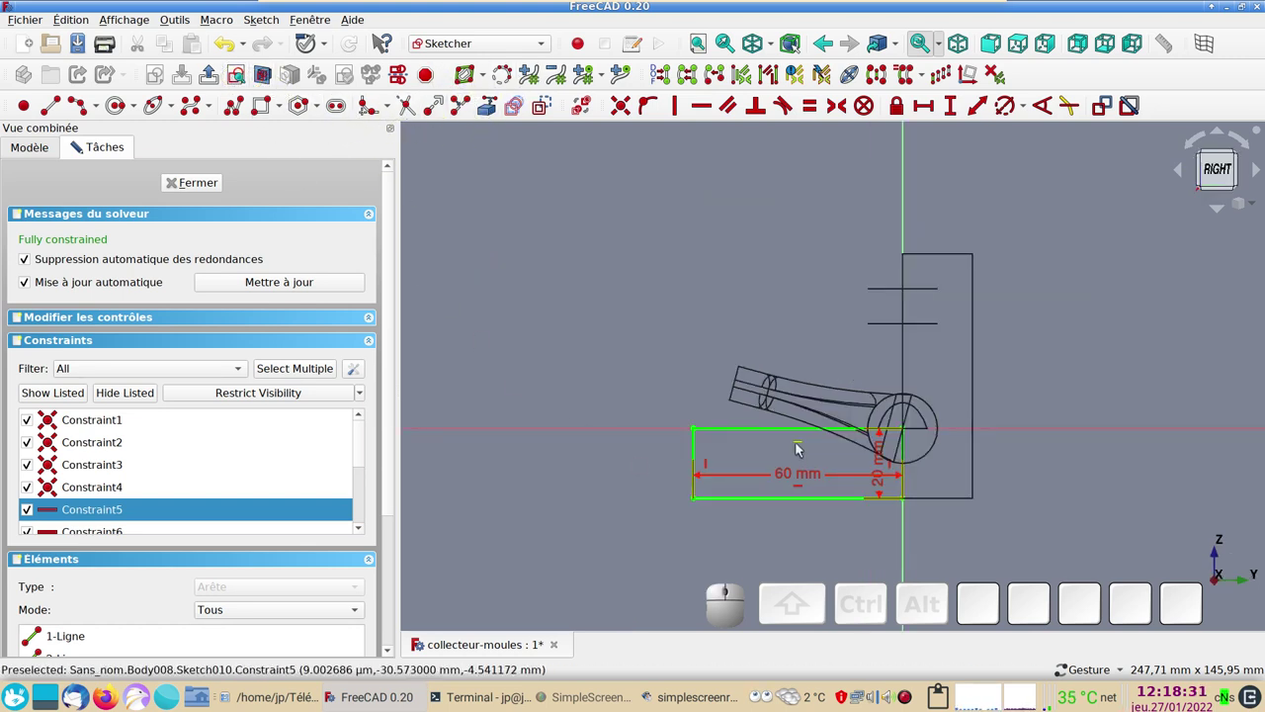
pyautogui.click(805, 446)
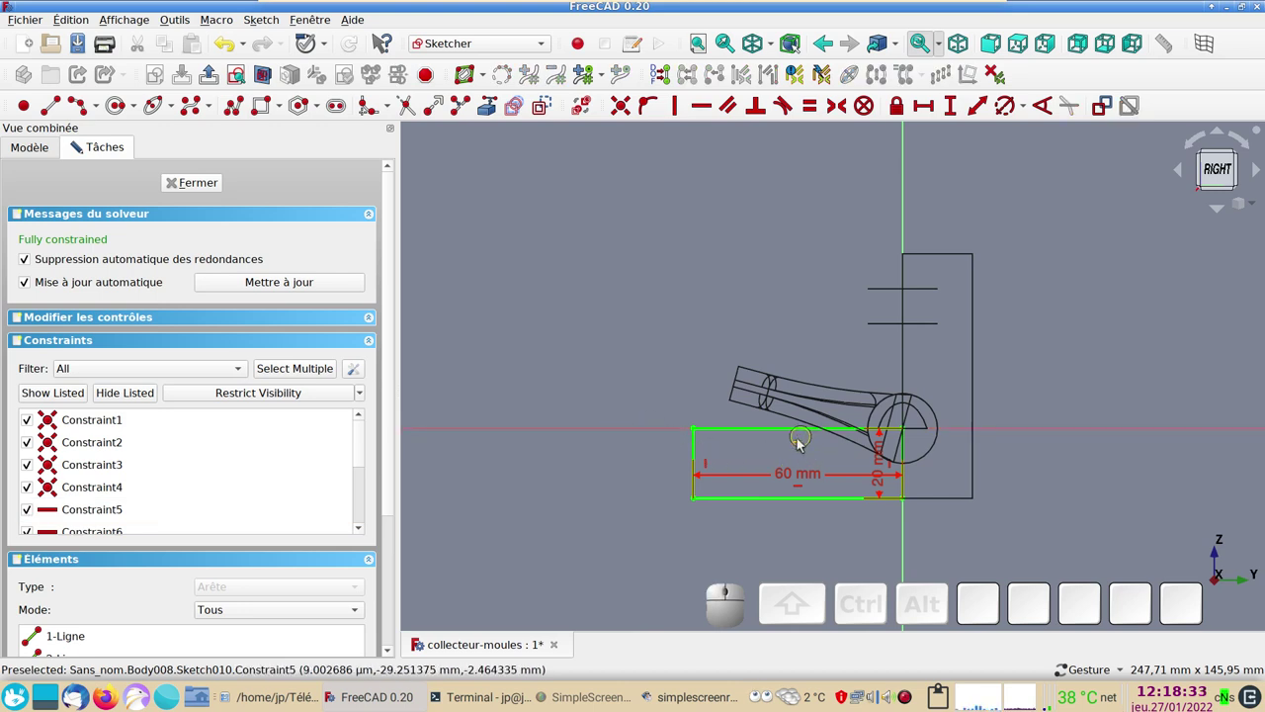
pyautogui.click(806, 443)
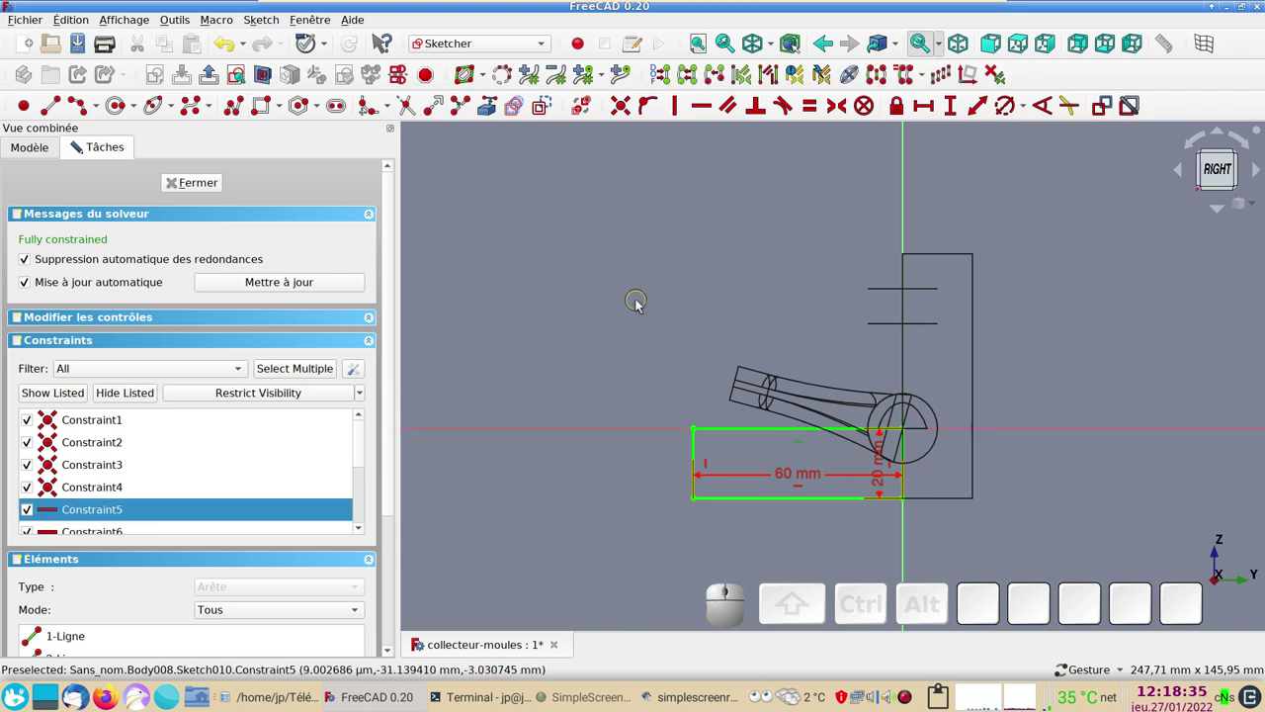
pyautogui.press('Delete')
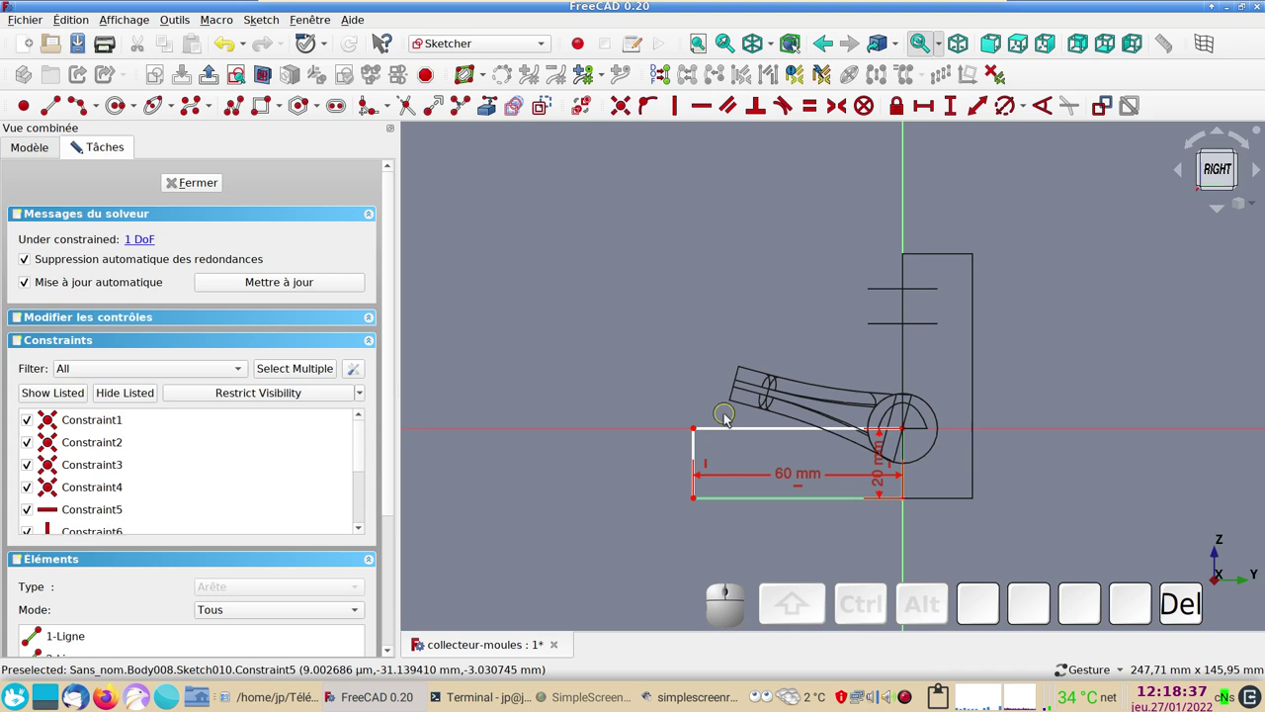
pyautogui.moveTo(702, 430); pyautogui.dragTo(961, 445)
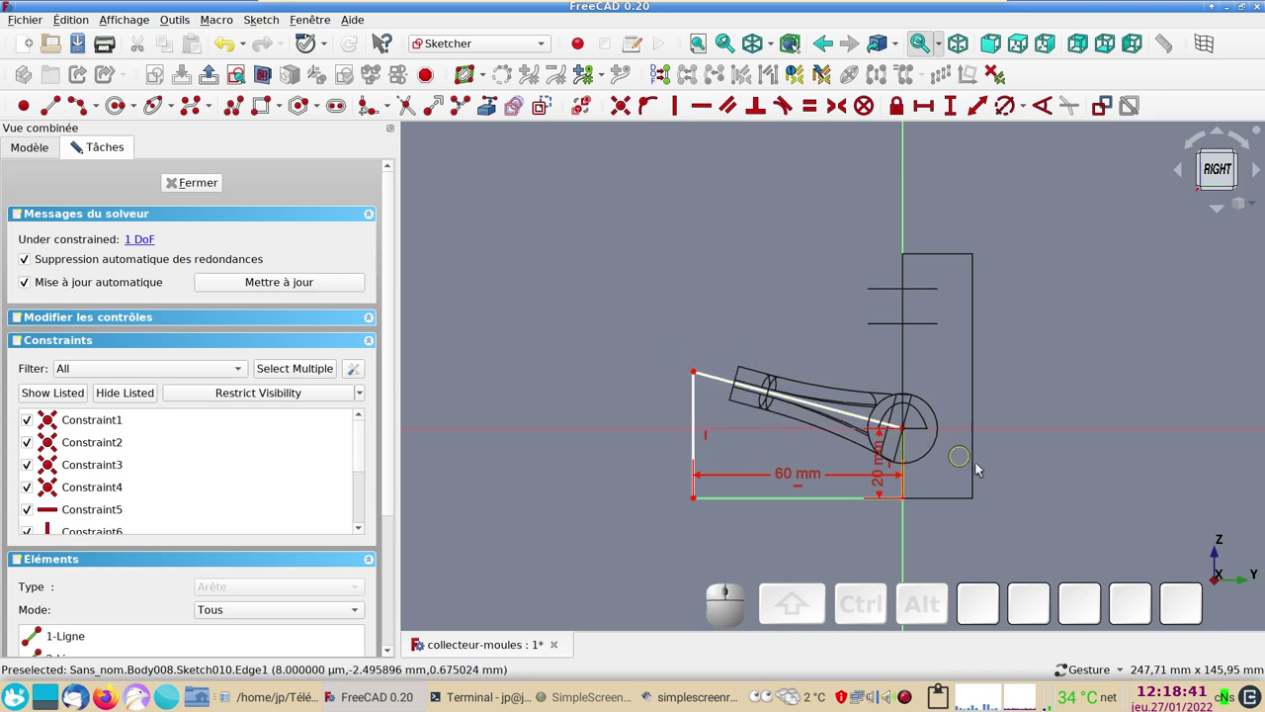
pyautogui.scroll(3)
pyautogui.click(704, 351)
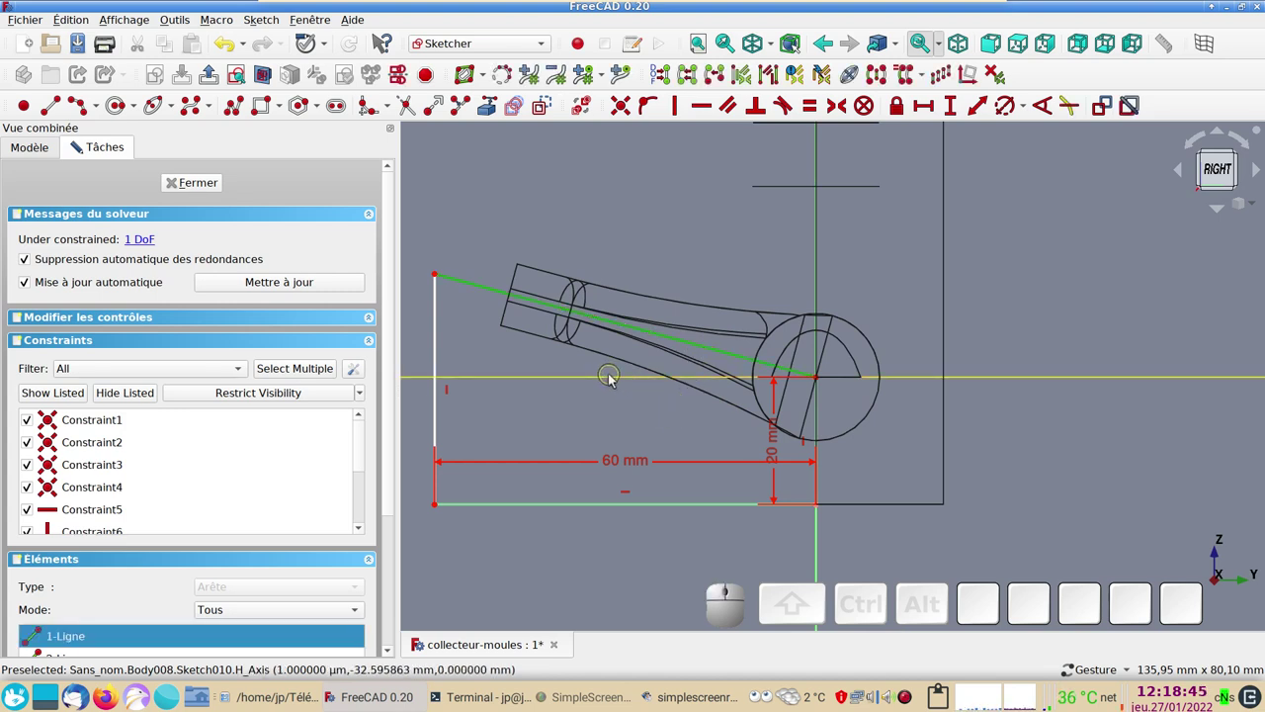
pyautogui.click(618, 376)
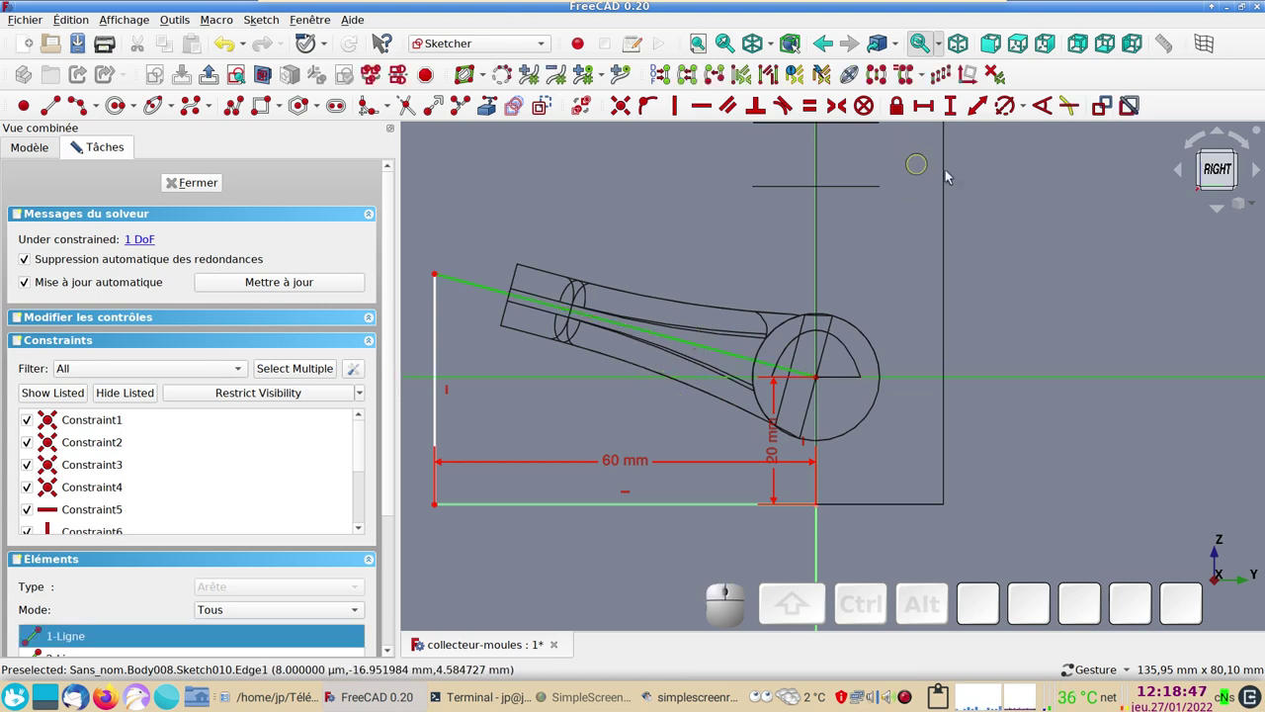
pyautogui.click(1040, 109)
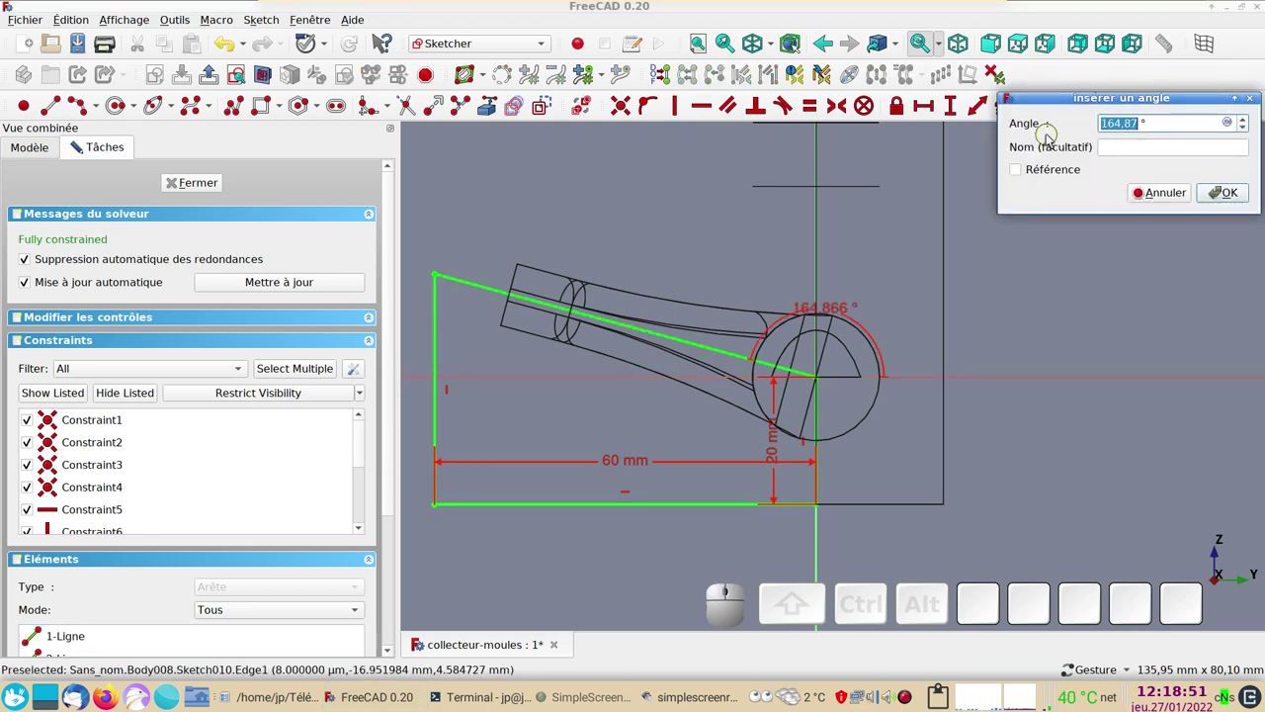
pyautogui.press('KP_1')
pyautogui.press('KP_6')
pyautogui.press('KP_5')
pyautogui.press('KP_Enter')
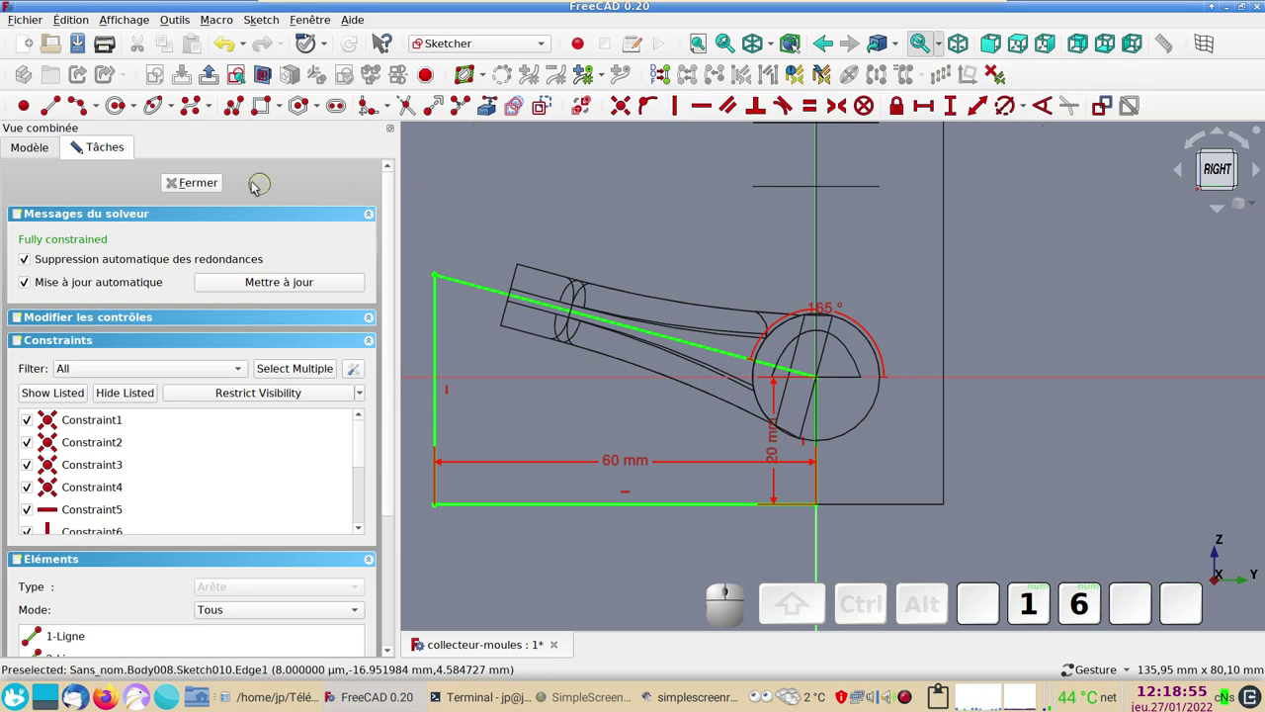
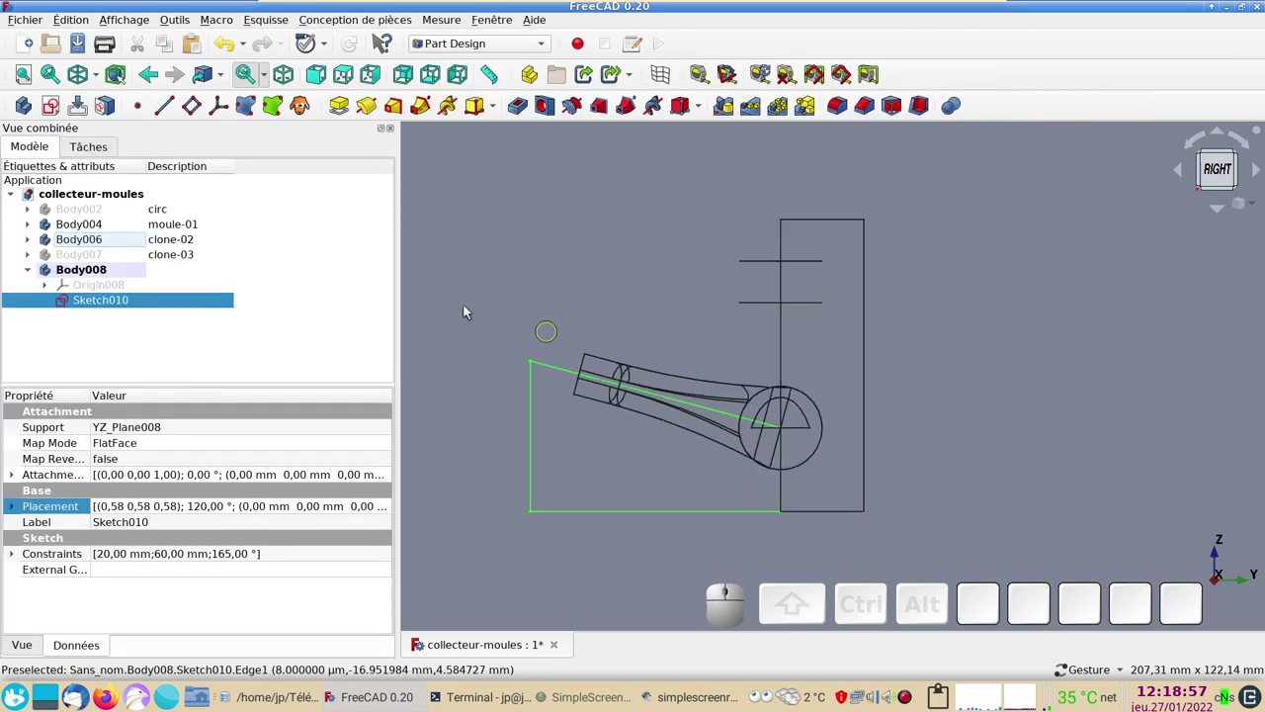
# - Re-edit Sketch010 to move the 165° label outward, close it and view the sketch edge-on
pyautogui.click(117, 307)
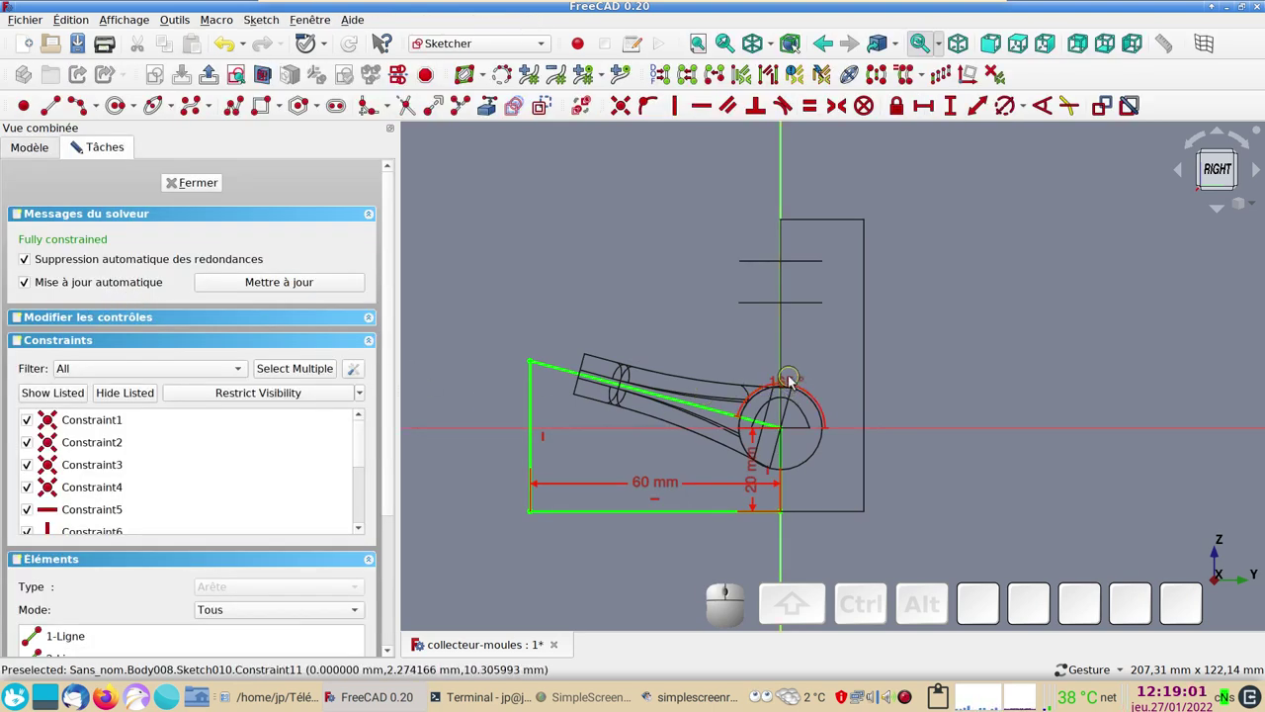
pyautogui.moveTo(797, 388); pyautogui.dragTo(685, 422)
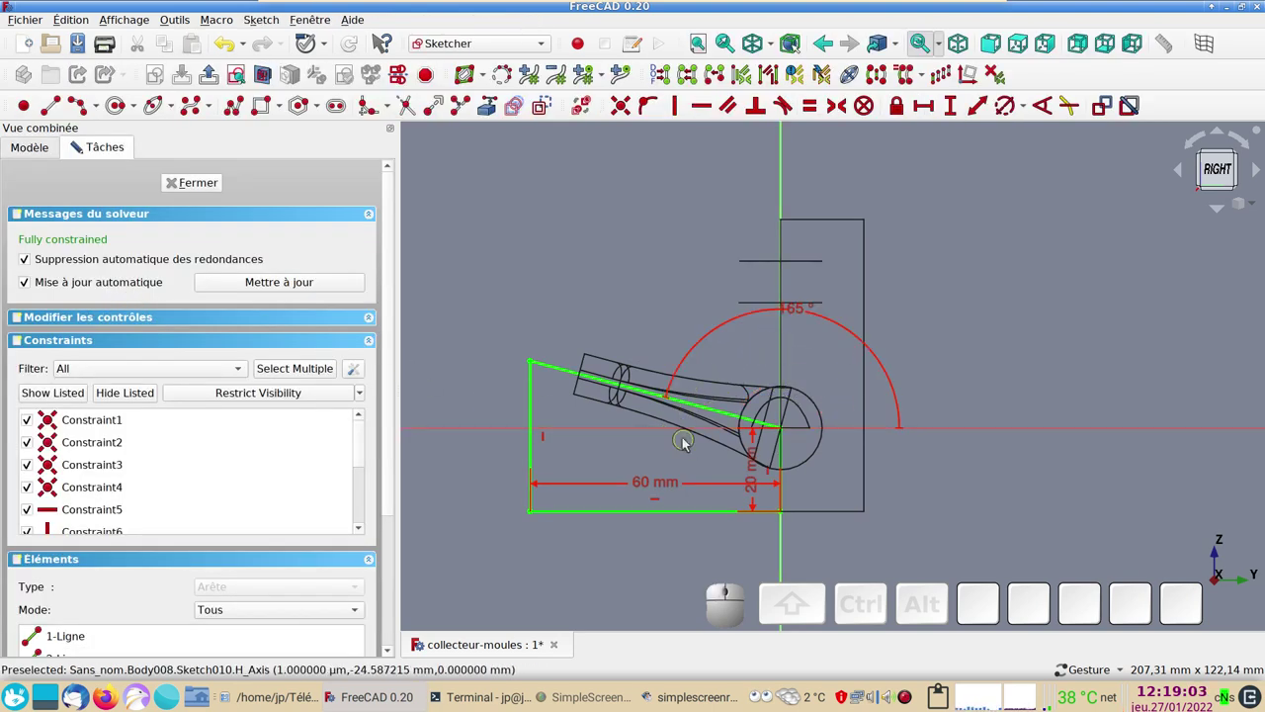
pyautogui.click(199, 187)
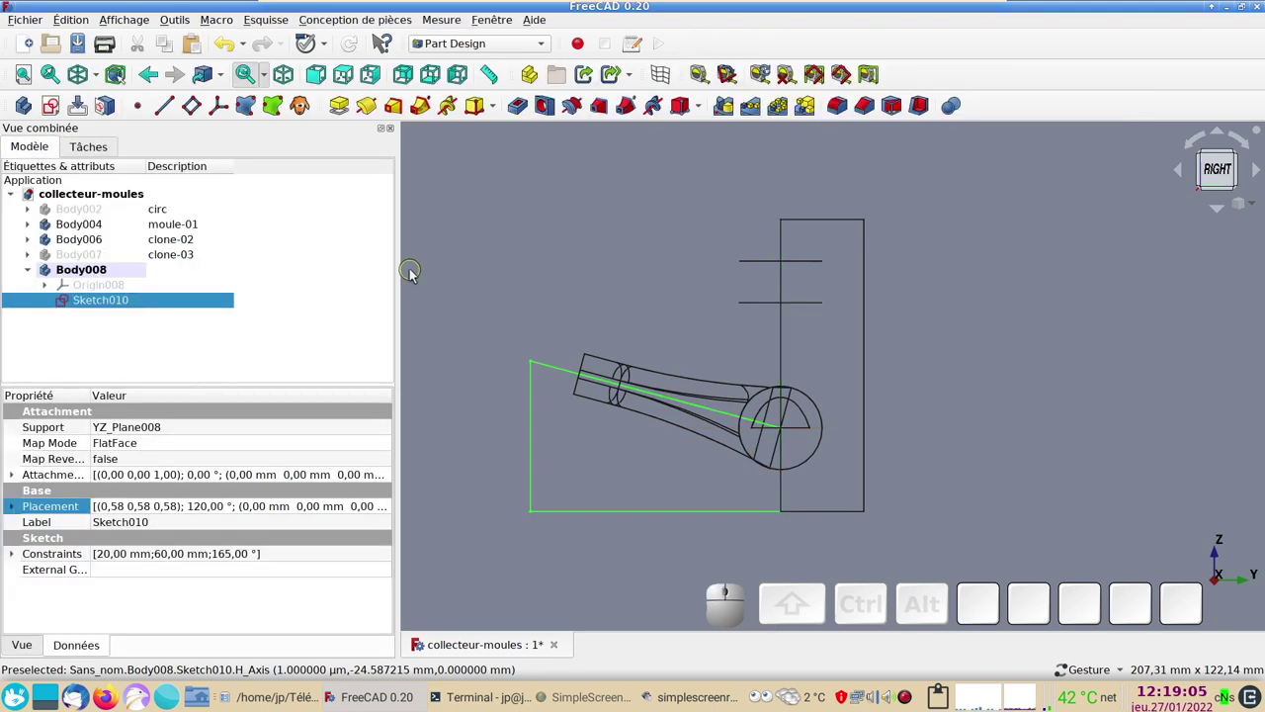
pyautogui.scroll(3)
pyautogui.moveTo(626, 463); pyautogui.dragTo(554, 394)
pyautogui.moveTo(434, 309); pyautogui.dragTo(508, 321)
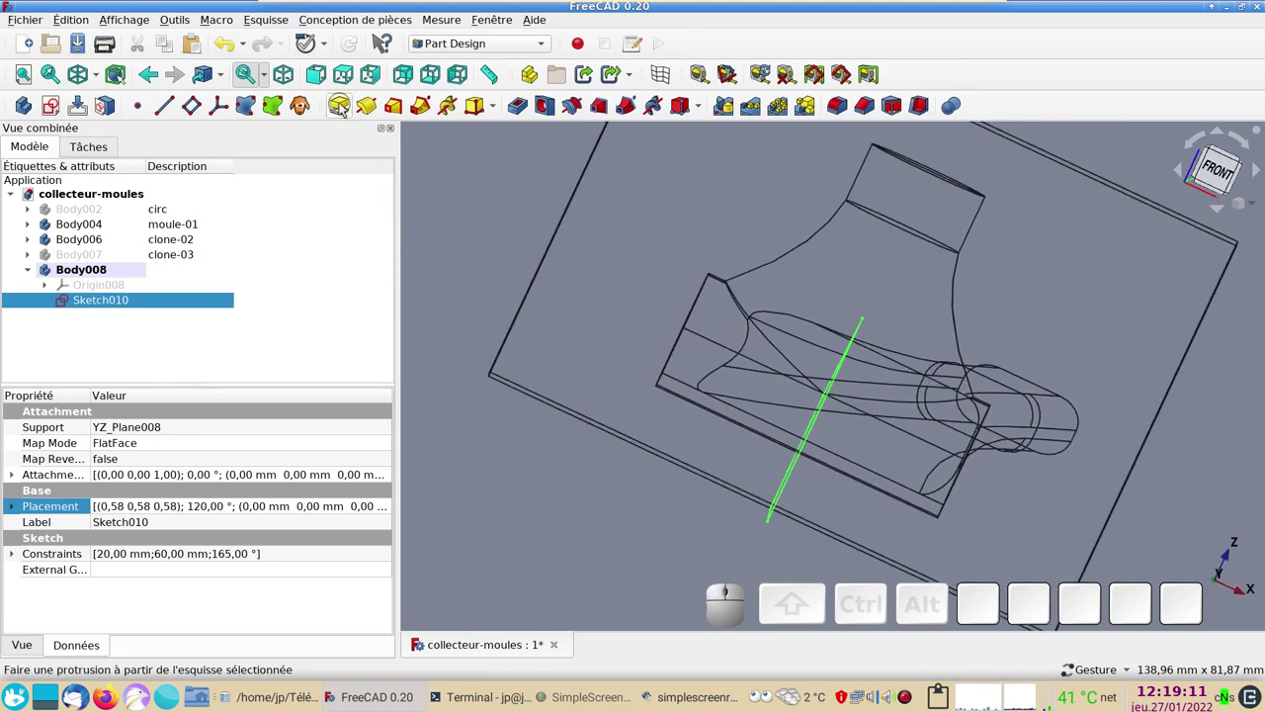
# - Pad Sketch010 into a 10 mm solid, symmetric to the sketch plane
pyautogui.click(346, 111)
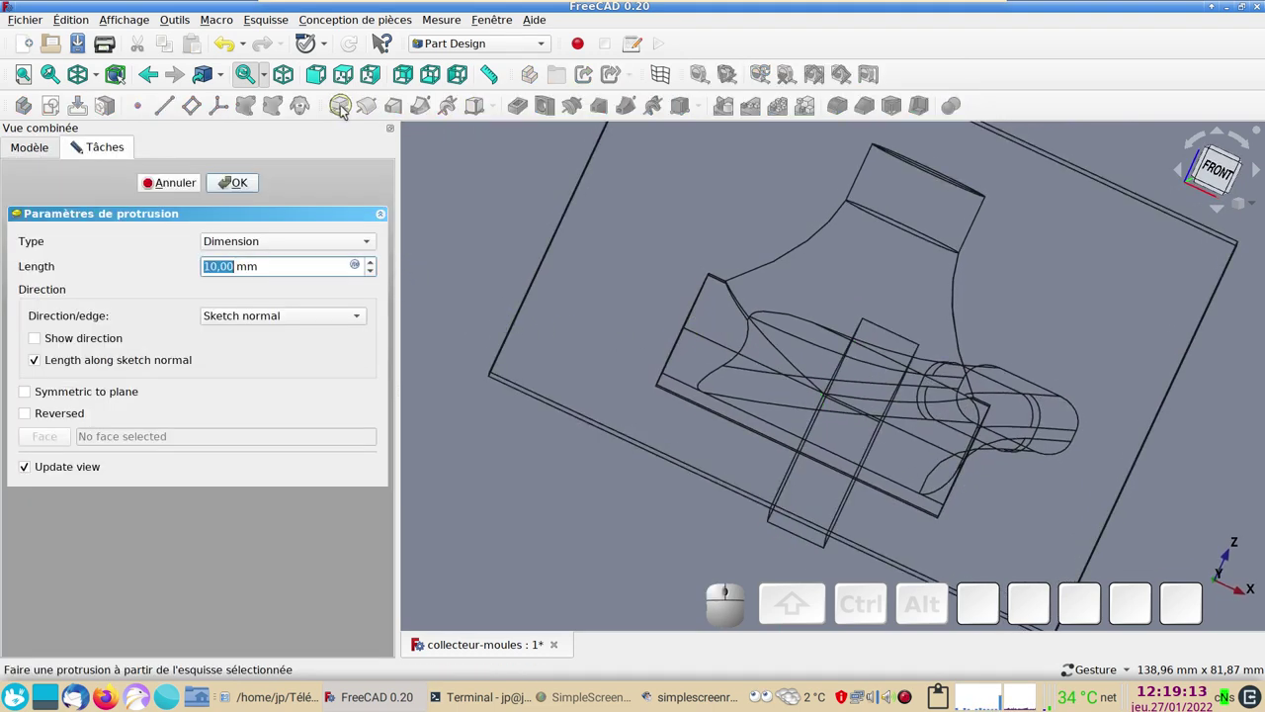
pyautogui.click(74, 394)
pyautogui.click(293, 244)
pyautogui.click(295, 244)
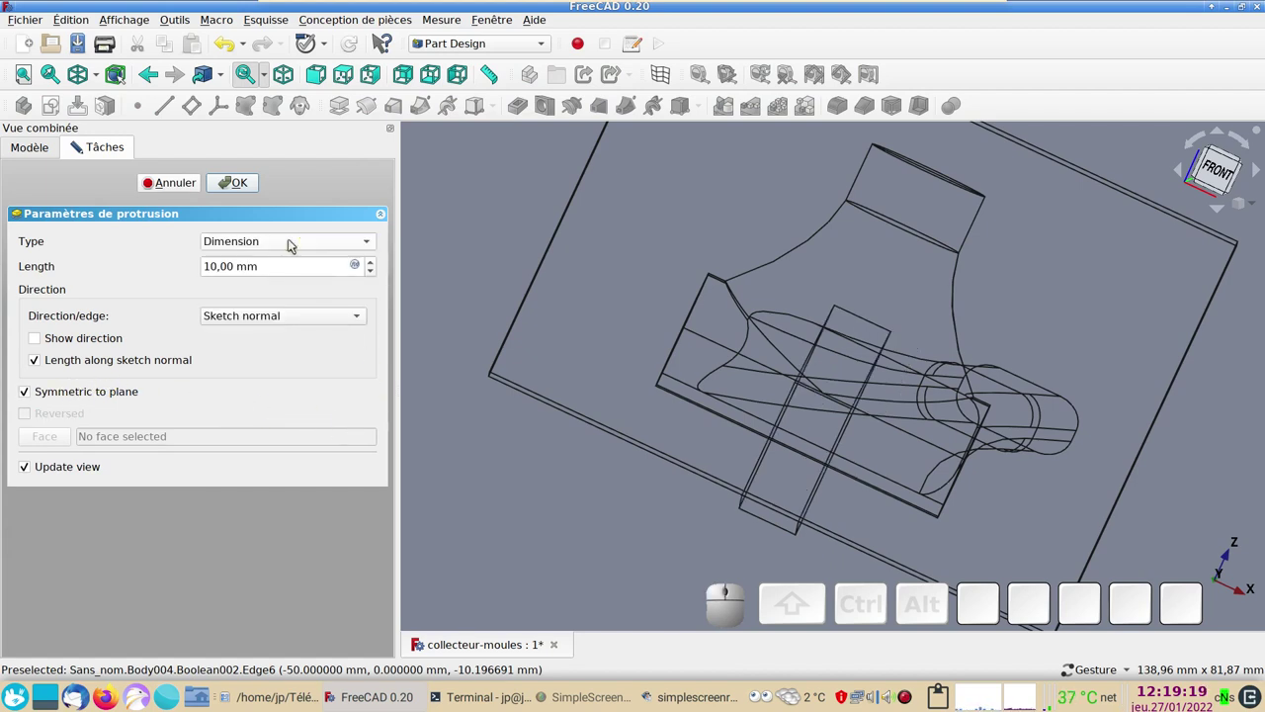
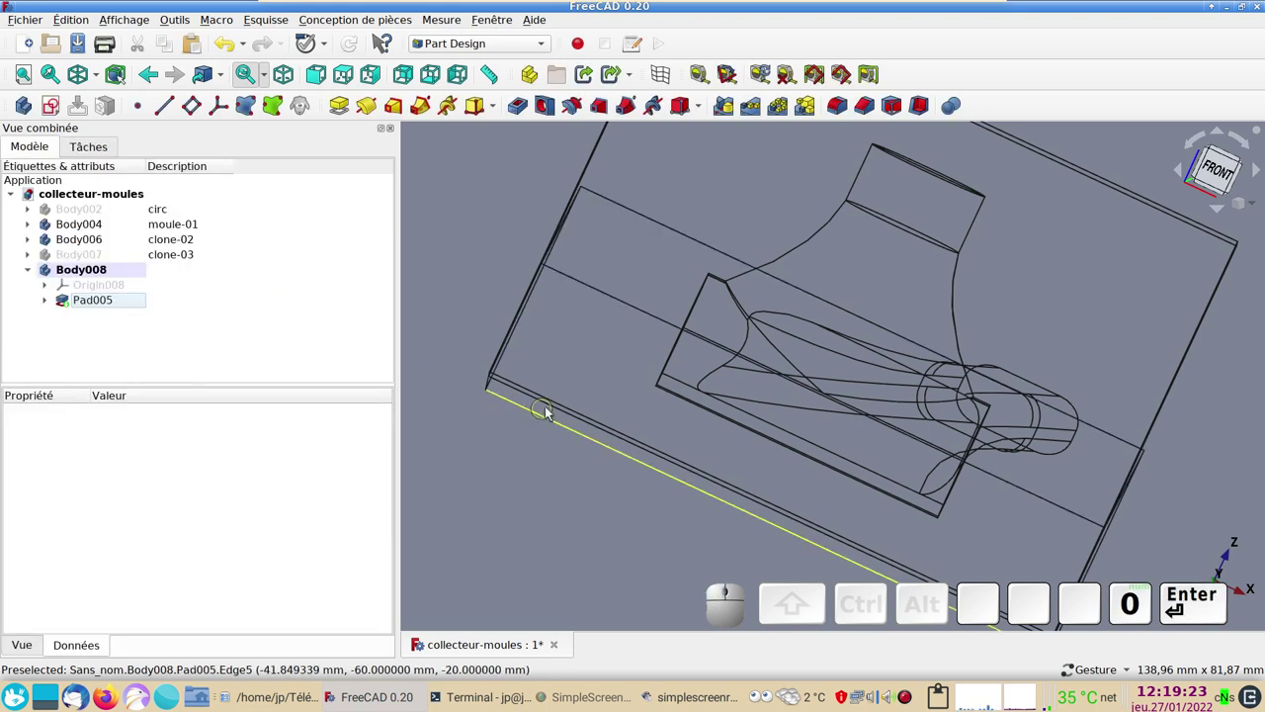
# - Toggle the visibility of moule-01, clone-02 and clone-03 bodies while orbiting to inspect the block
pyautogui.scroll(-3)
pyautogui.scroll(3)
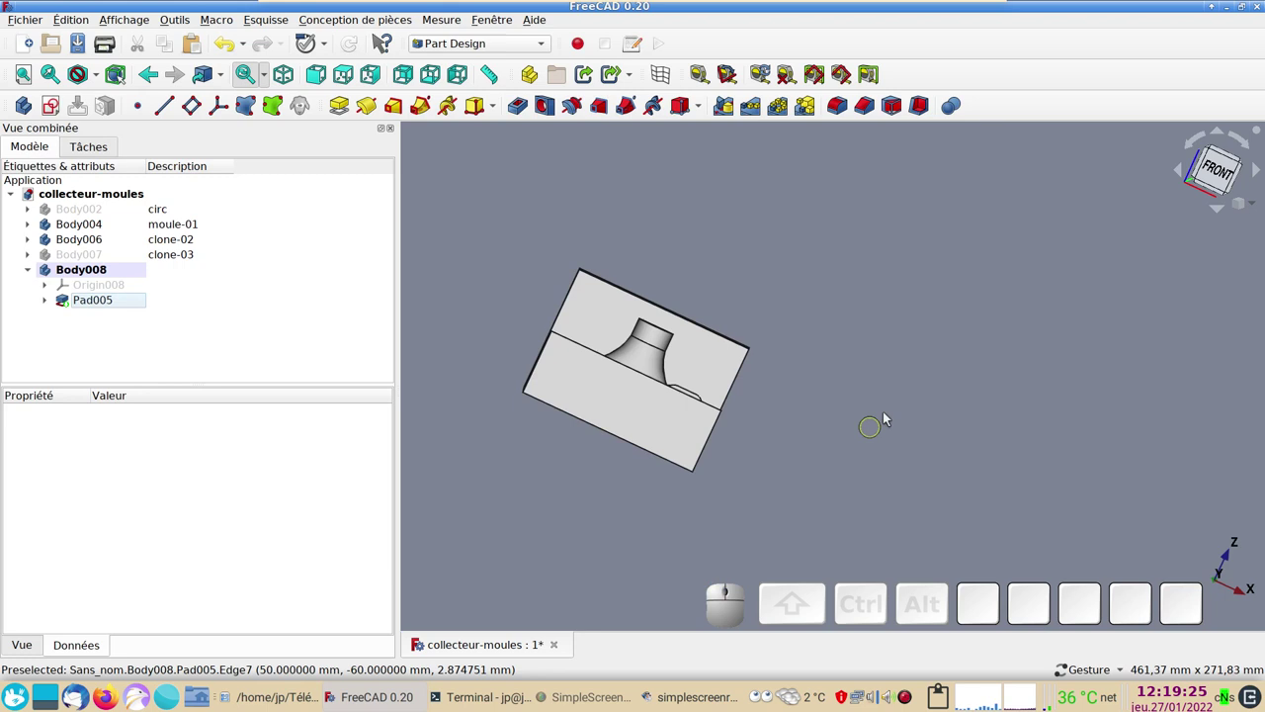
pyautogui.moveTo(892, 413); pyautogui.dragTo(207, 310)
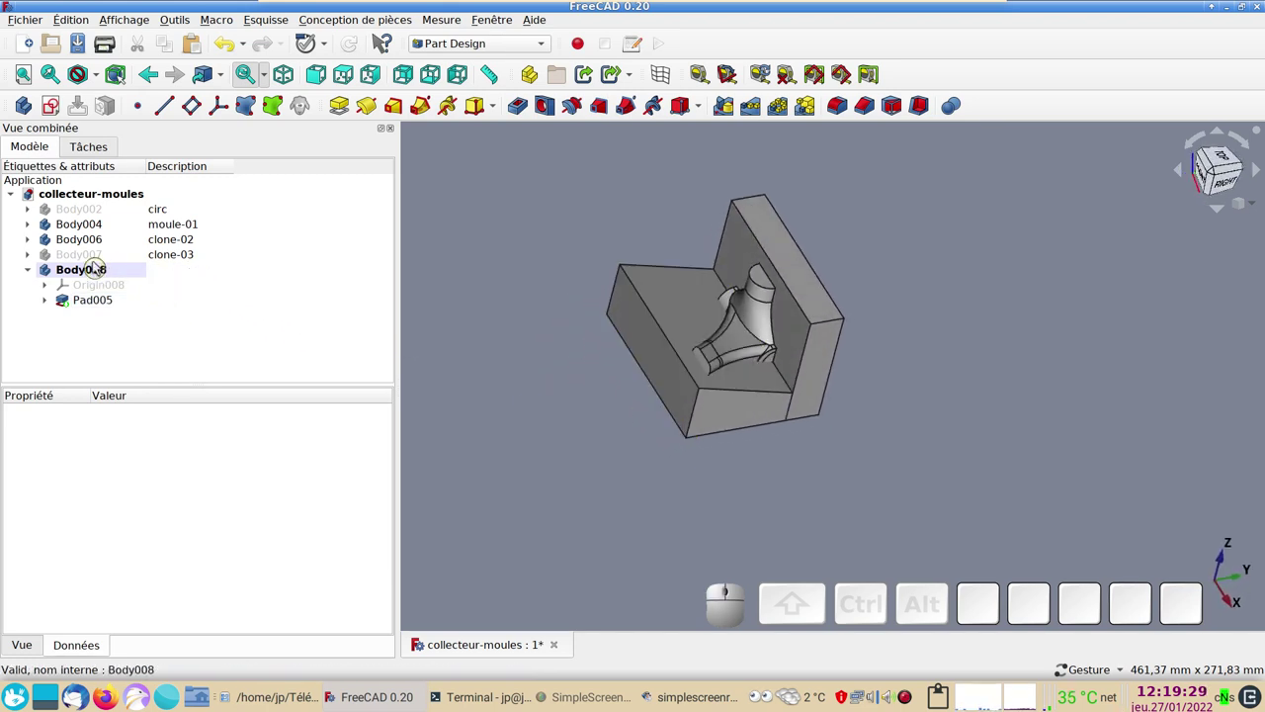
pyautogui.click(83, 242)
pyautogui.press('space')
pyautogui.click(76, 229)
pyautogui.press('space')
pyautogui.press('space')
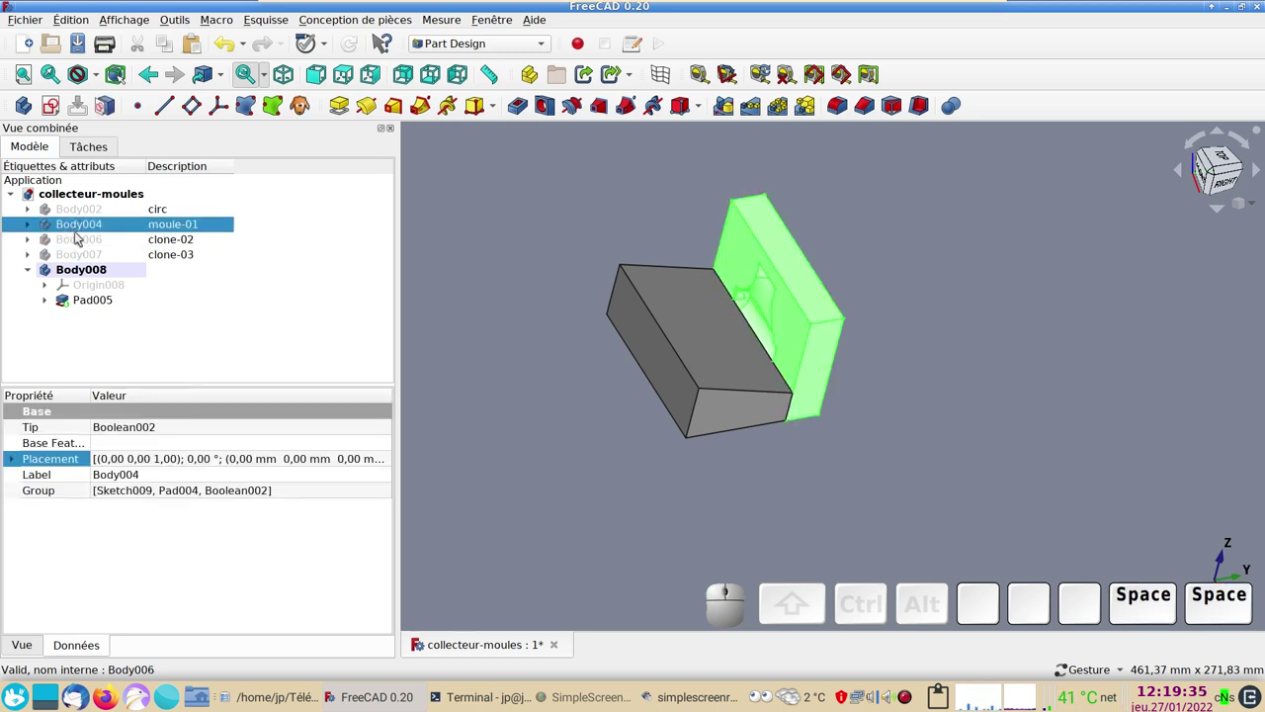
pyautogui.click(72, 238)
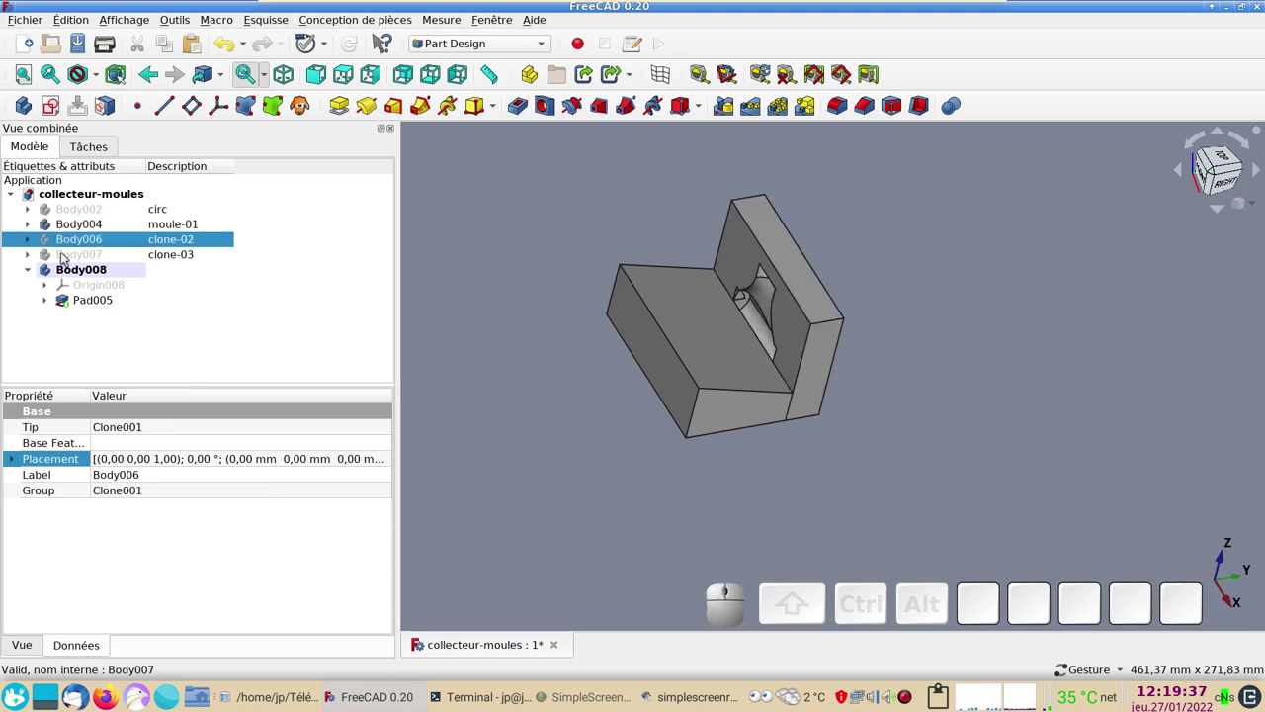
pyautogui.click(67, 258)
pyautogui.press('space')
pyautogui.press('space')
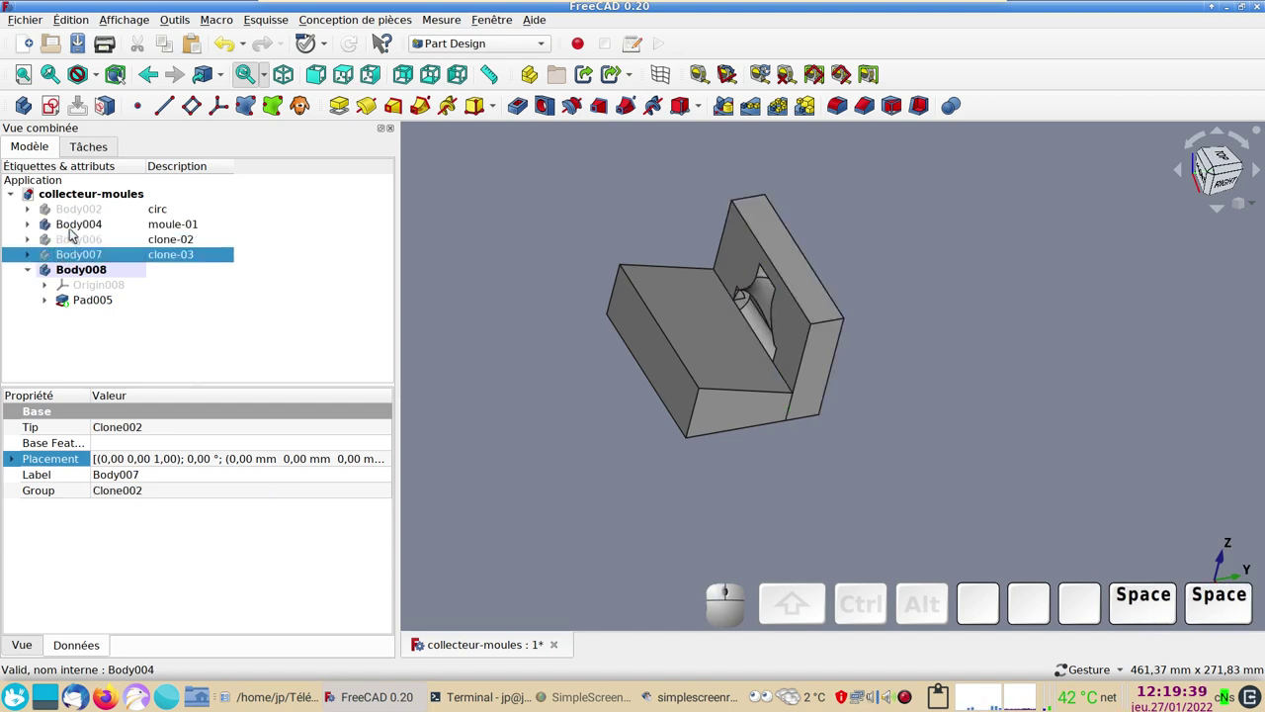
pyautogui.click(77, 227)
pyautogui.press('space')
pyautogui.press('space')
pyautogui.click(77, 239)
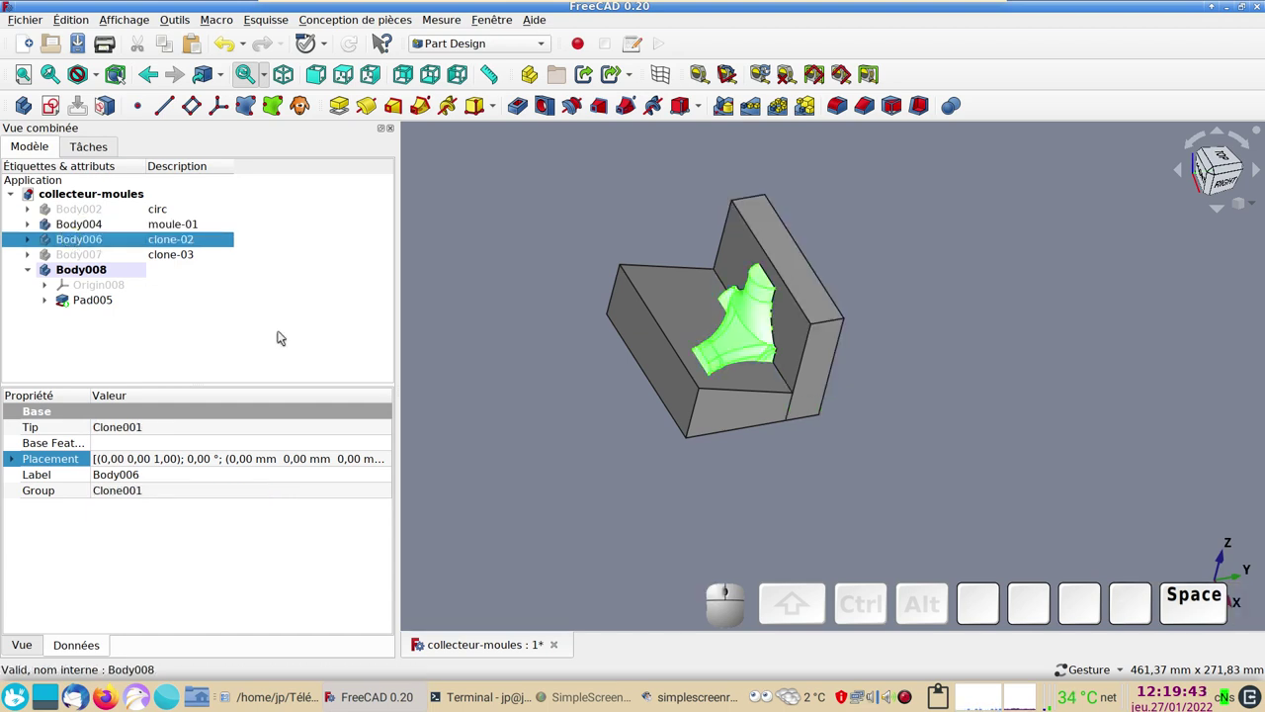
pyautogui.moveTo(1043, 463); pyautogui.dragTo(991, 470)
pyautogui.press('space')
pyautogui.press('space')
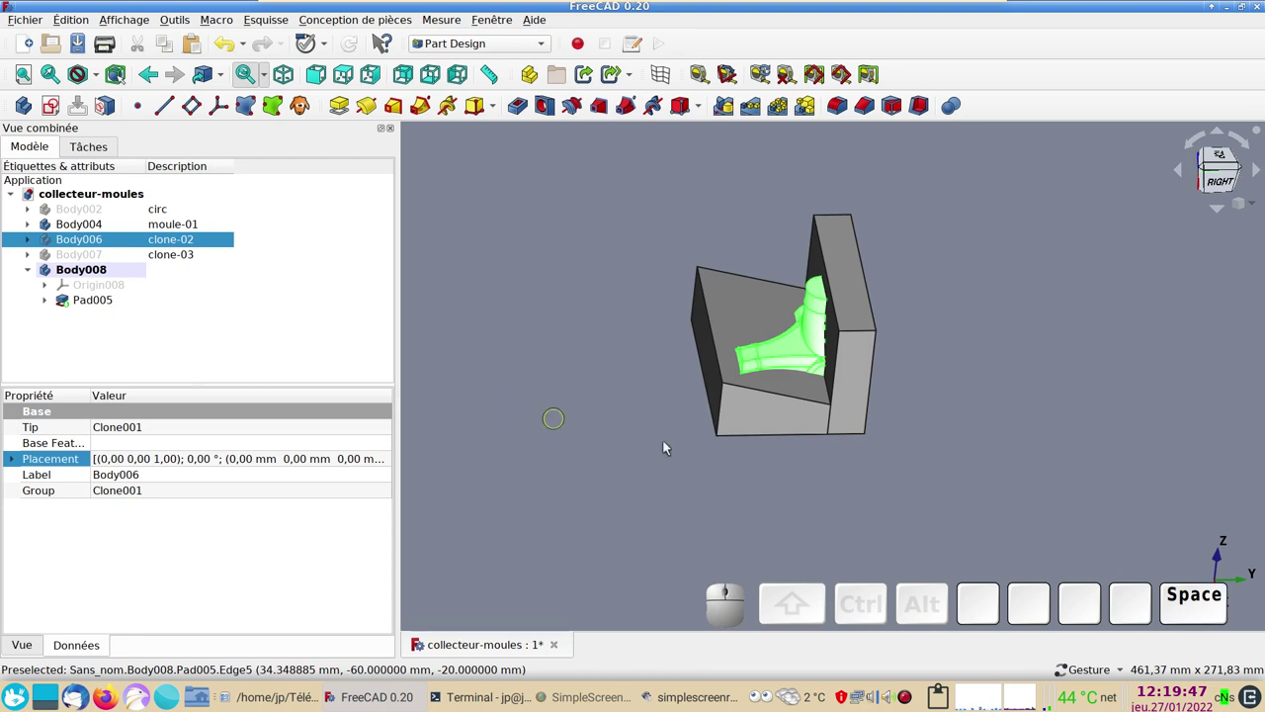
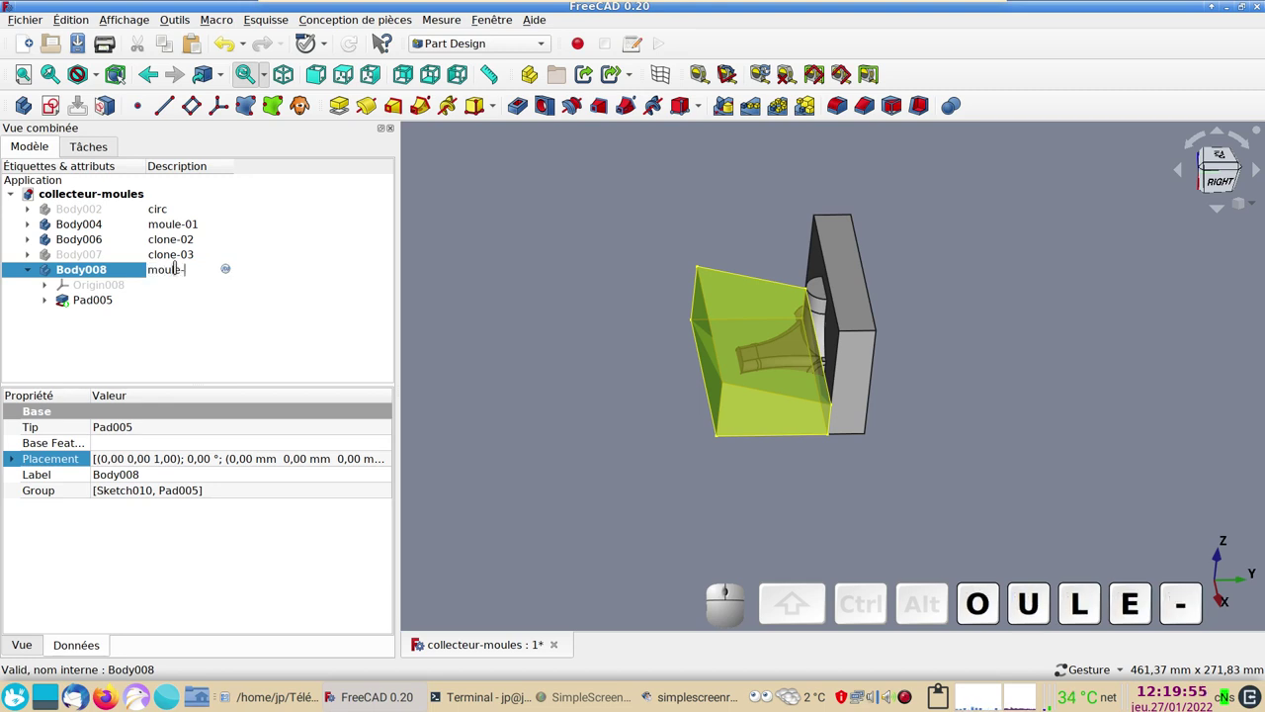
# - Give Body008 the description moule-02
pyautogui.press('KP_0')
pyautogui.press('KP_2')
pyautogui.press('KP_Enter')
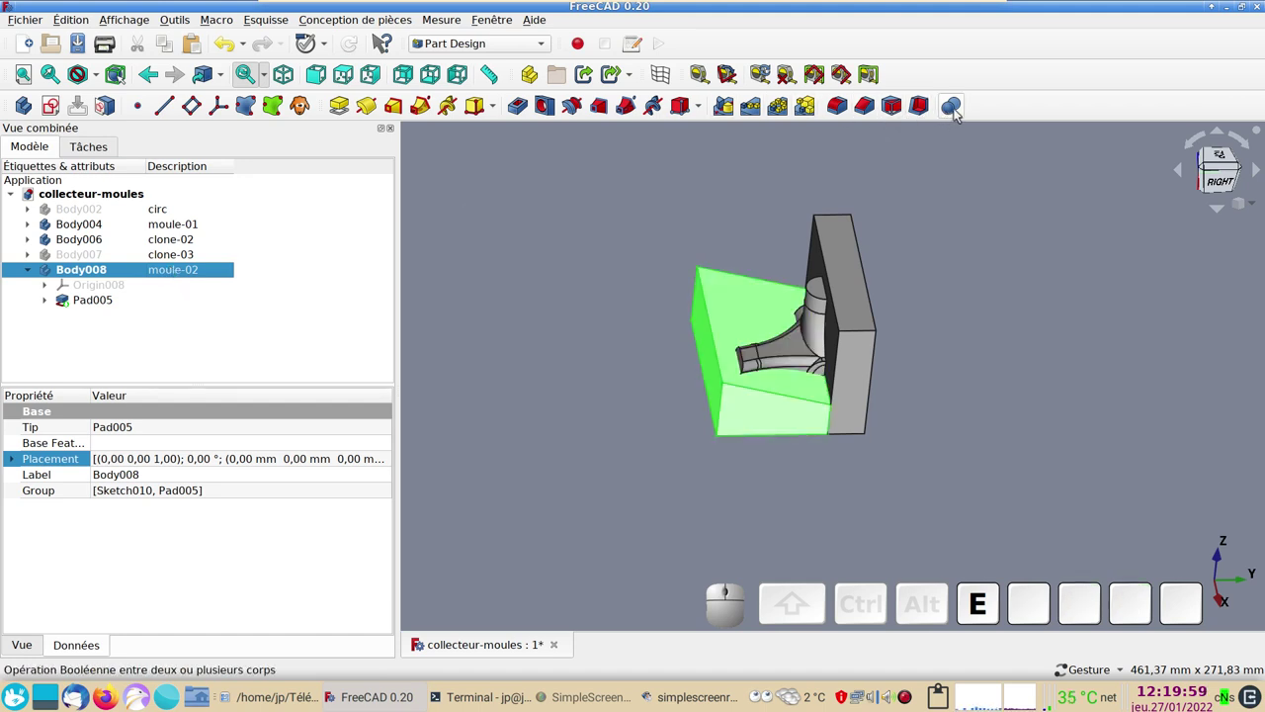
# - Start a Boolean Soustraction on moule-02 and begin adding the body to subtract
pyautogui.click(958, 111)
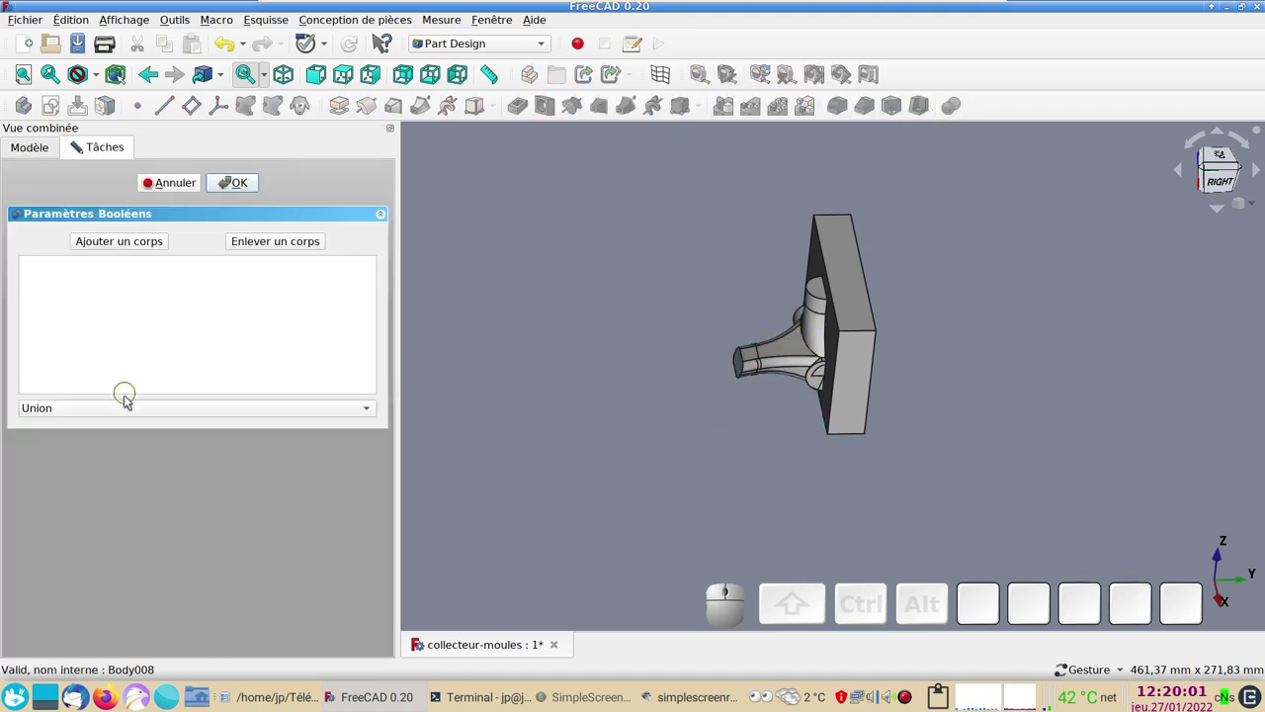
pyautogui.click(135, 411)
pyautogui.click(121, 423)
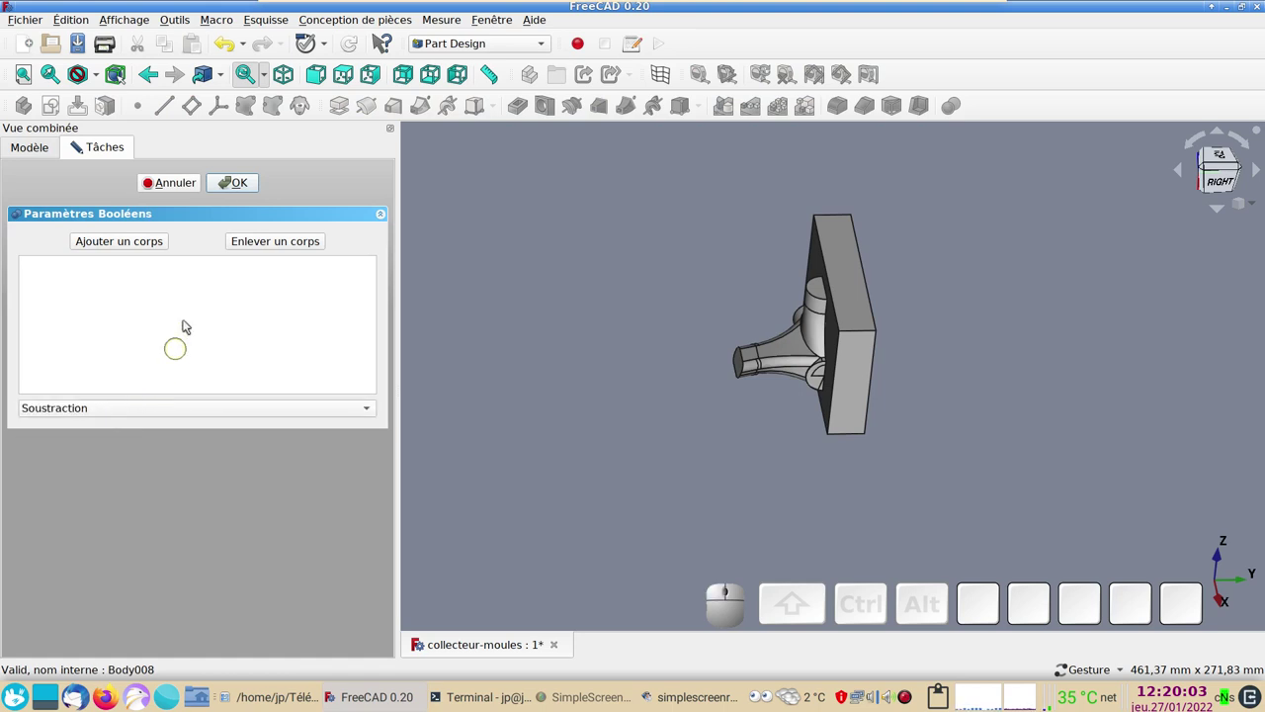
pyautogui.click(142, 247)
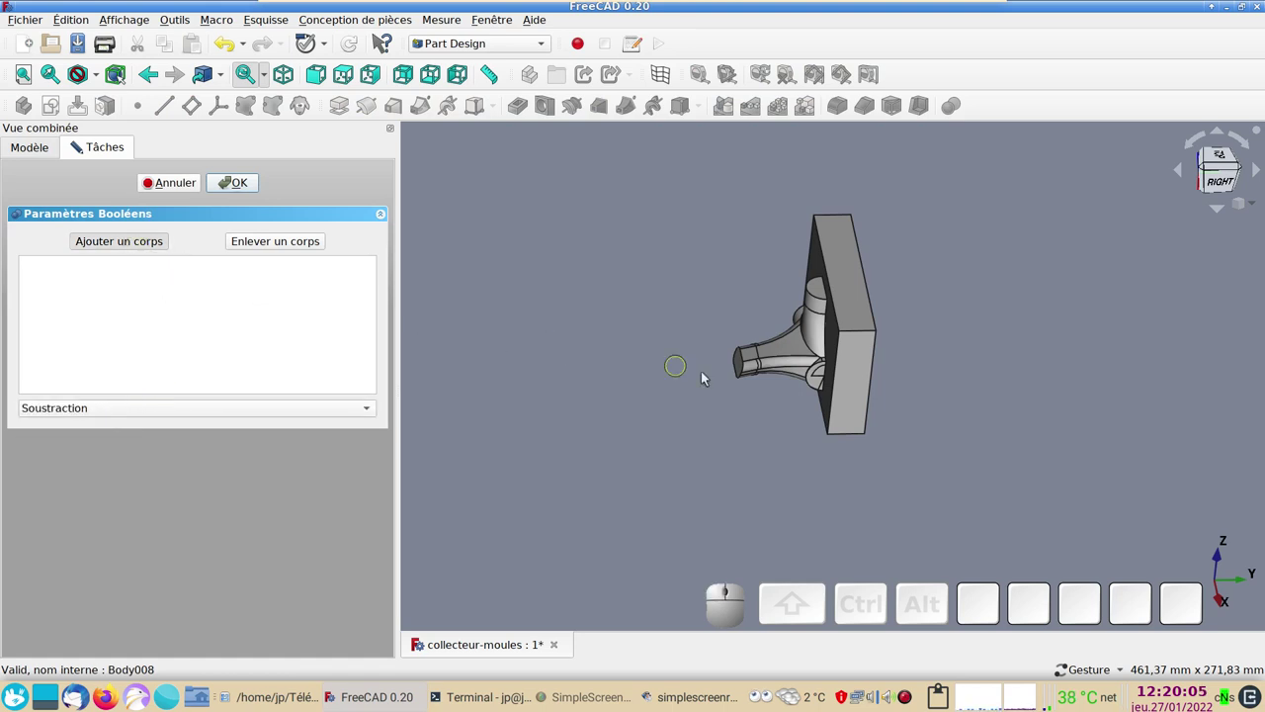
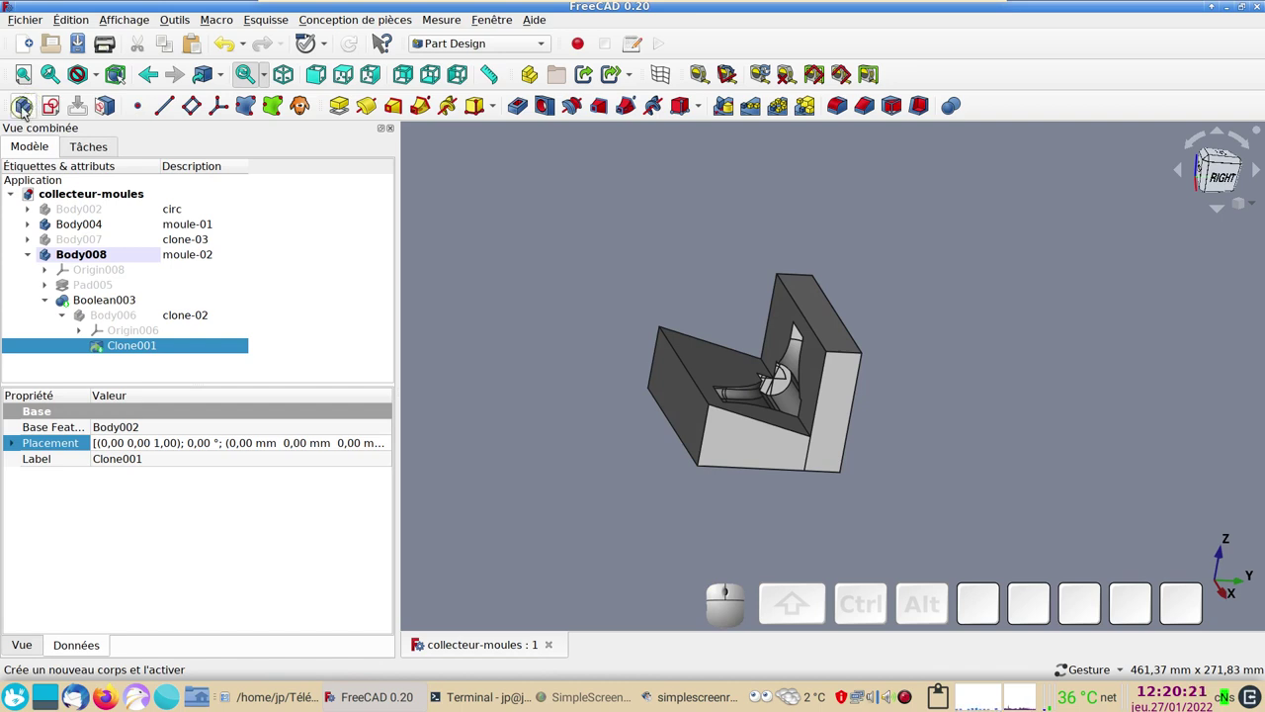
# - Create a new Body009, dismissing the base feature warning
pyautogui.click(27, 111)
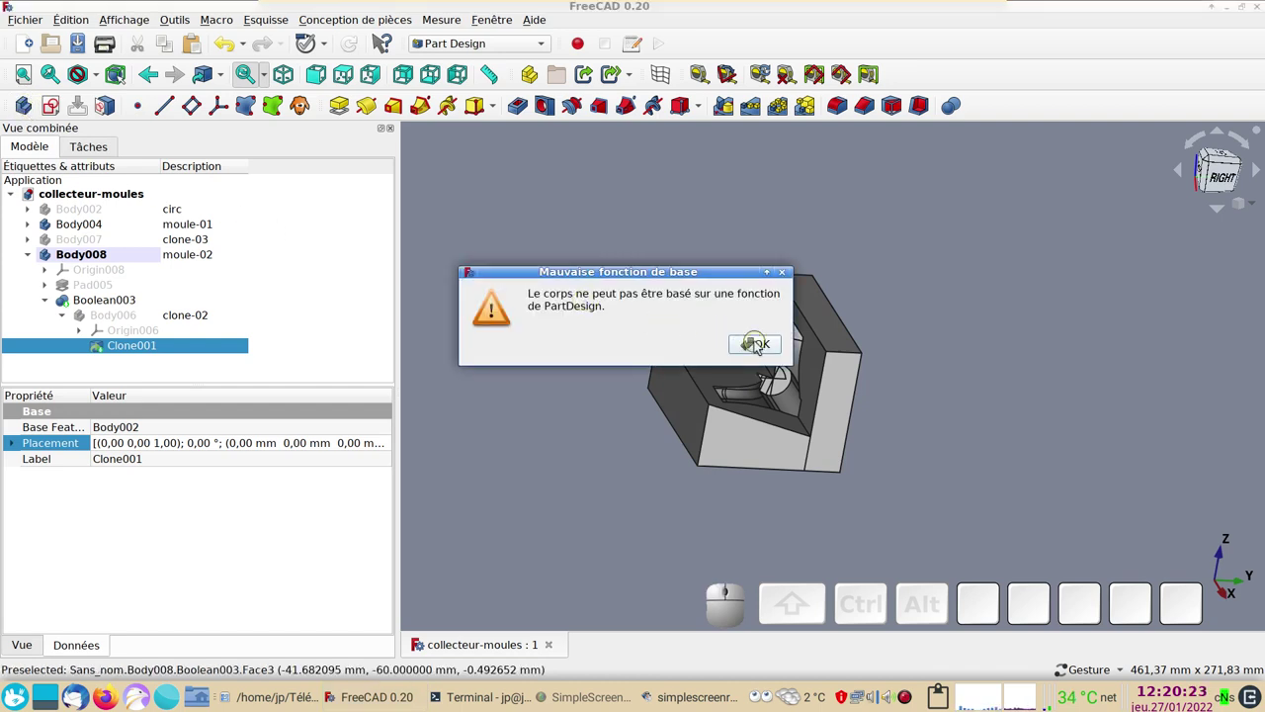
pyautogui.click(760, 346)
pyautogui.click(558, 317)
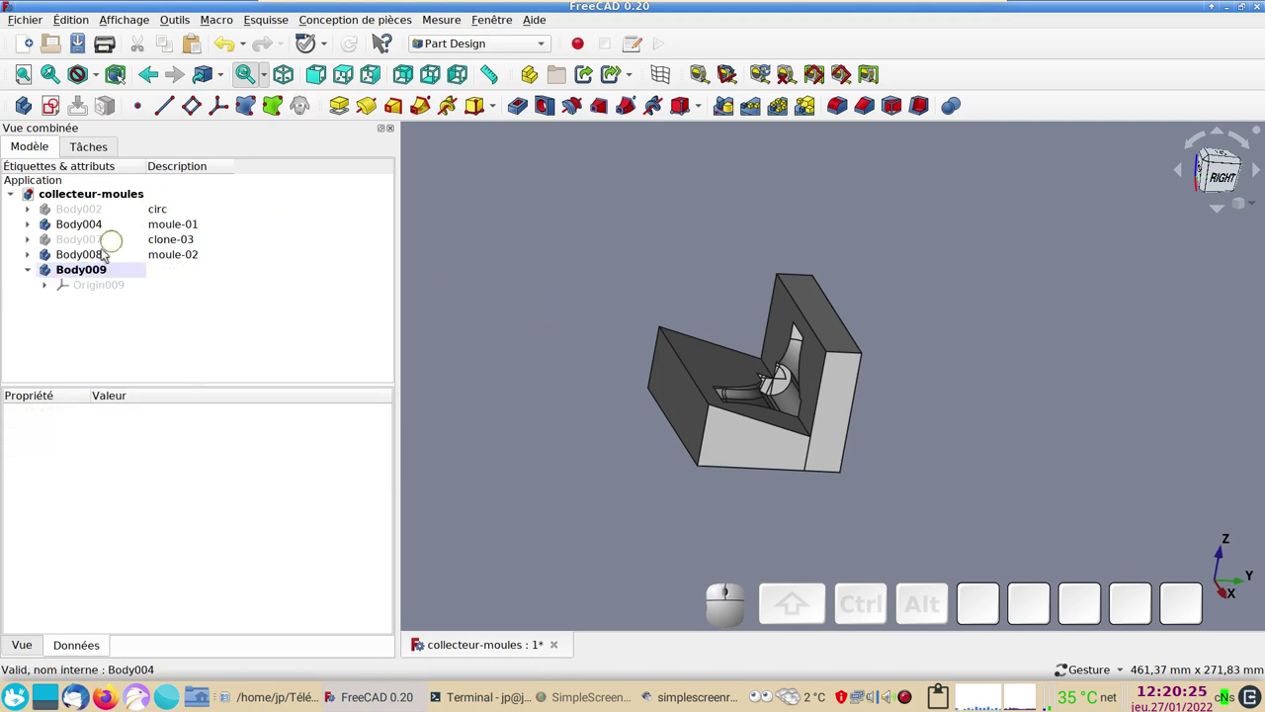
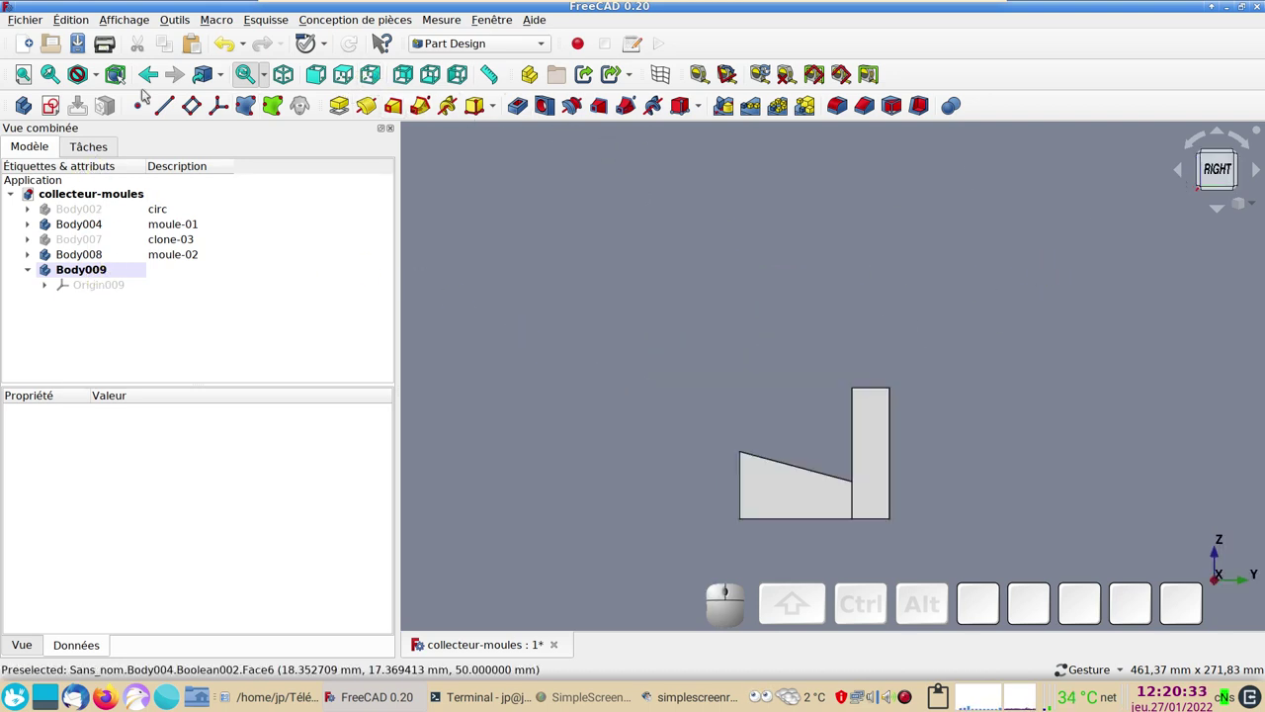
# - Start a new sketch in Body009 on YZ_Plane009
pyautogui.click(54, 107)
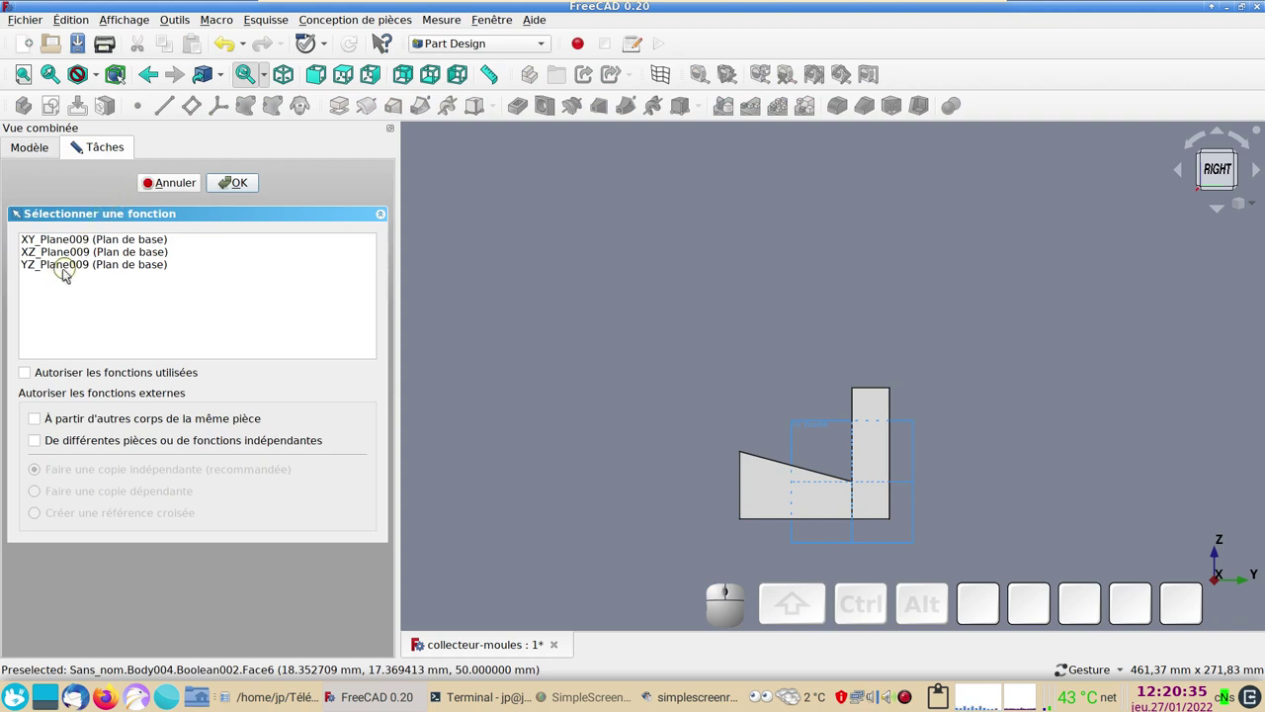
pyautogui.click(66, 269)
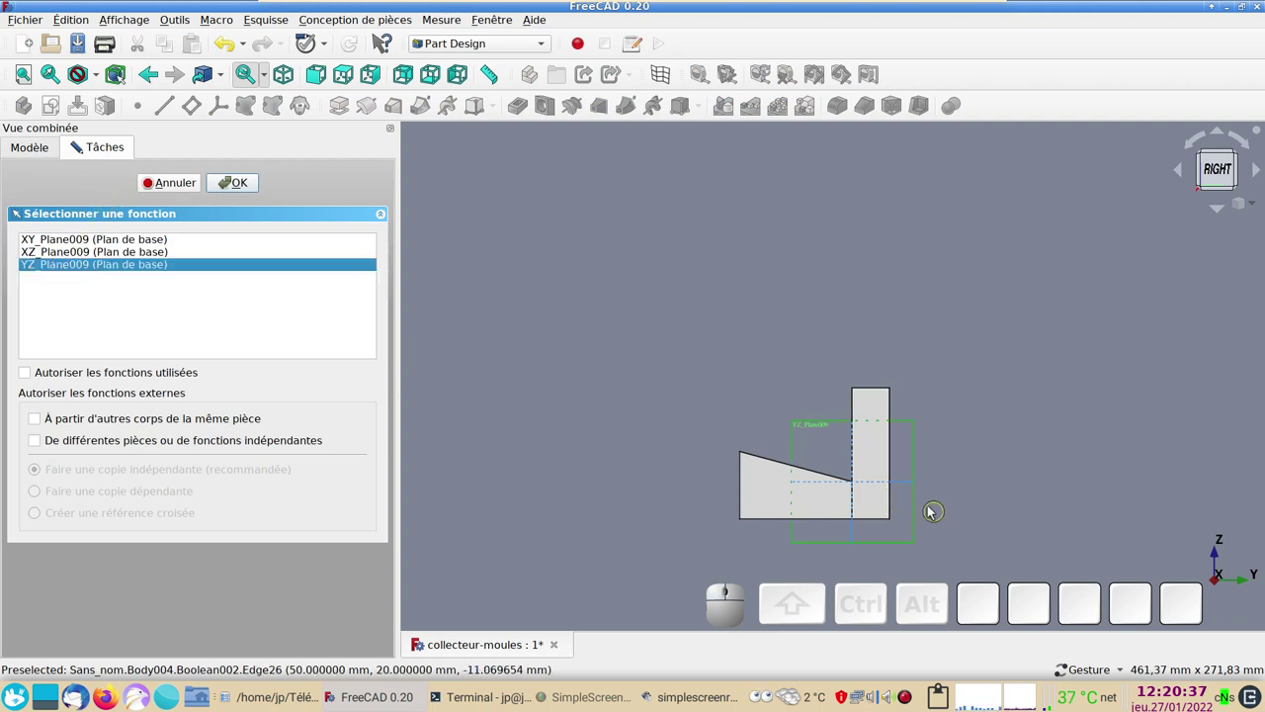
pyautogui.click(245, 189)
pyautogui.scroll(3)
# - Draw the polyline outline and set its right vertical edge to 50 mm
pyautogui.moveTo(663, 378); pyautogui.dragTo(490, 224)
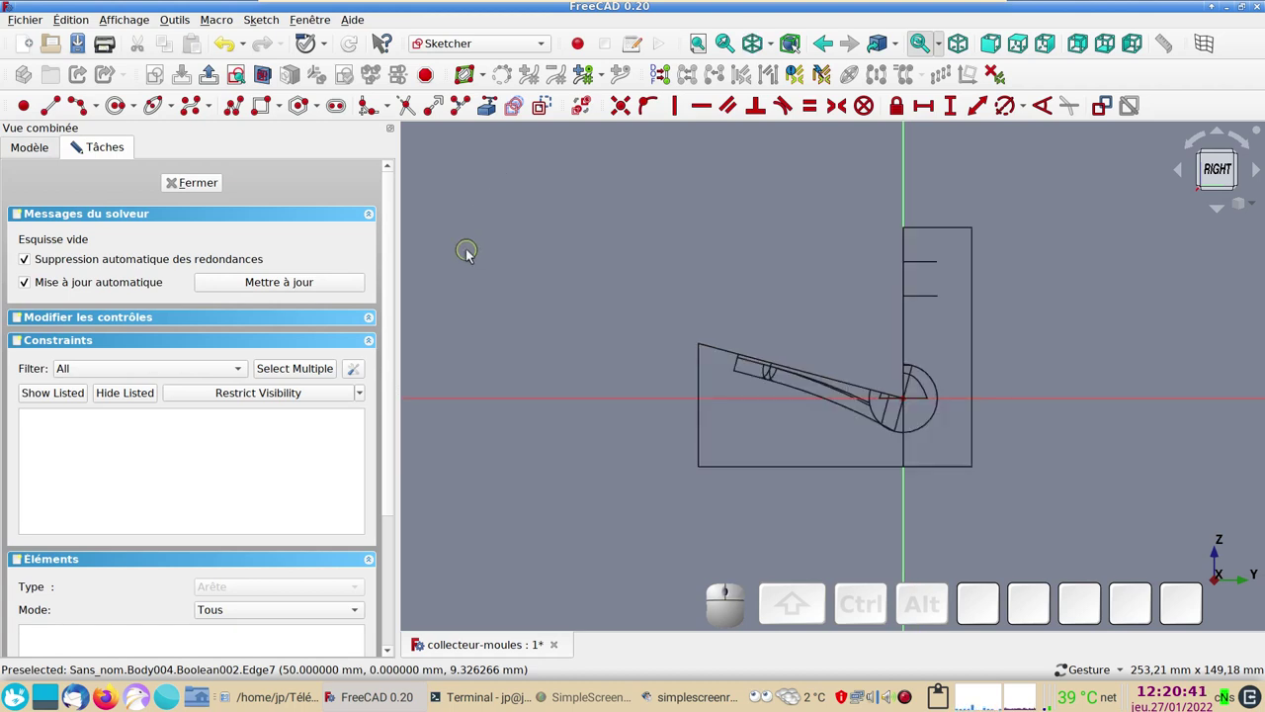
pyautogui.click(270, 113)
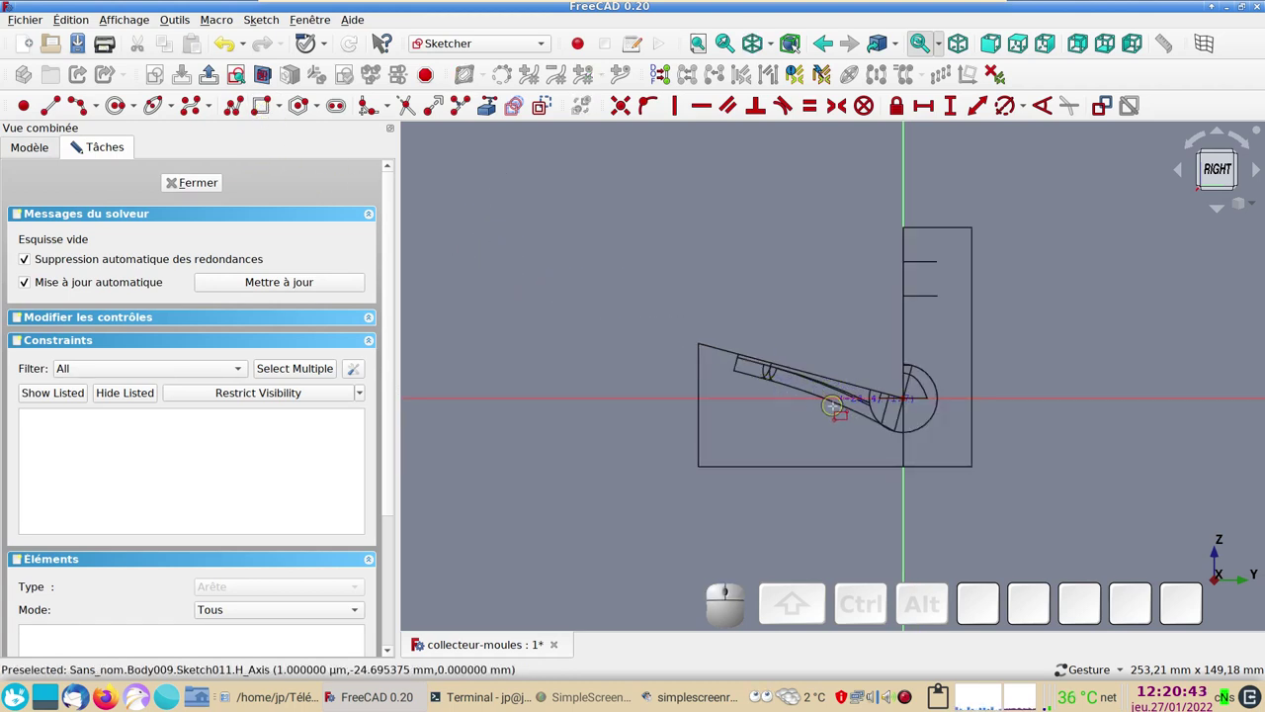
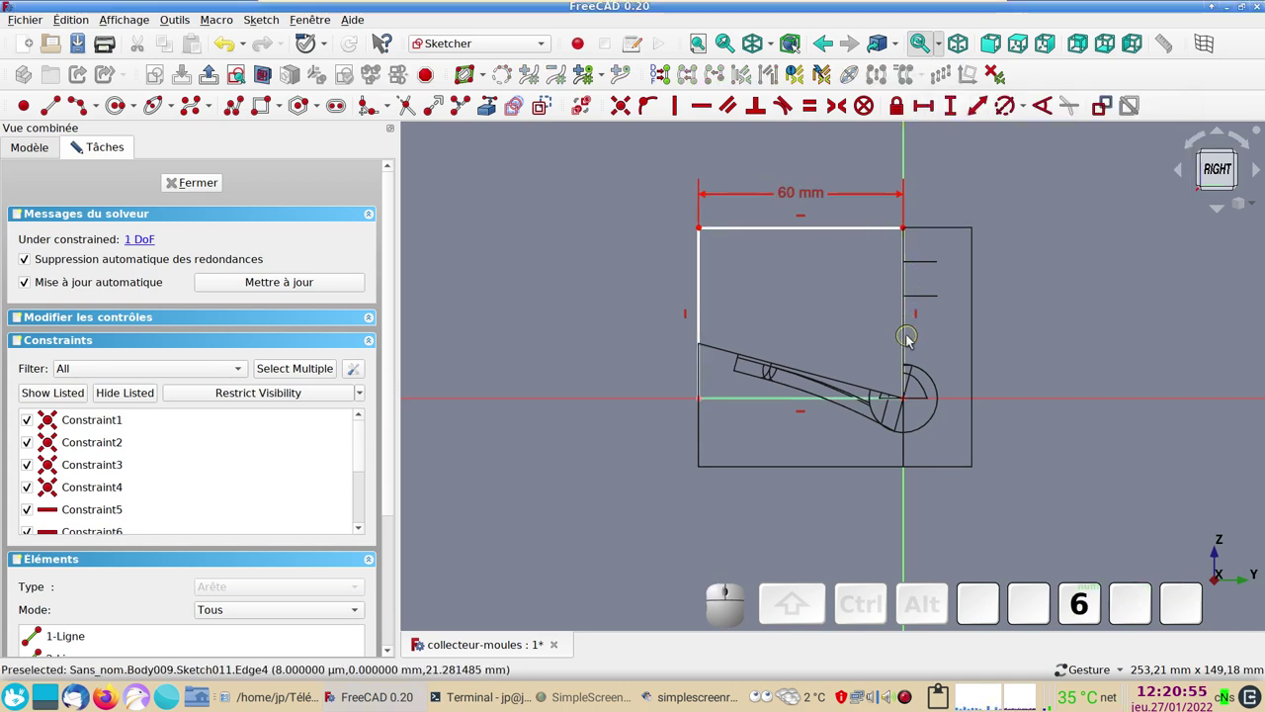
pyautogui.click(915, 339)
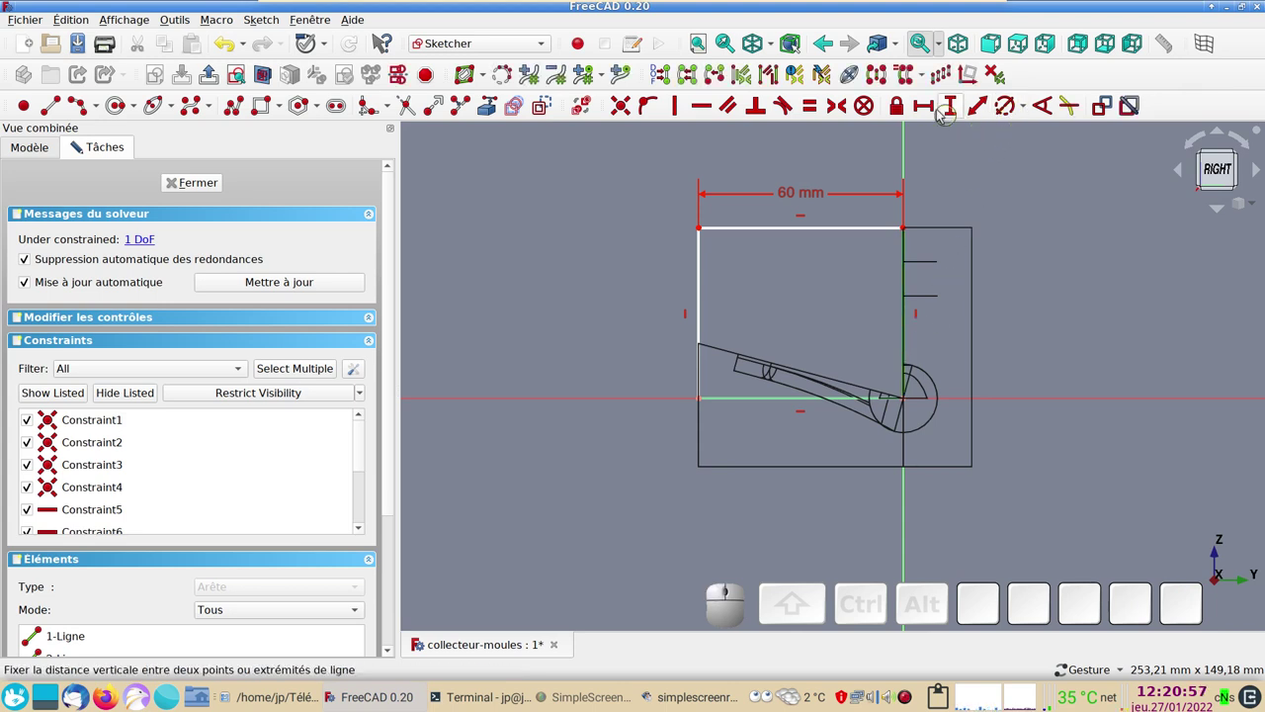
pyautogui.click(956, 114)
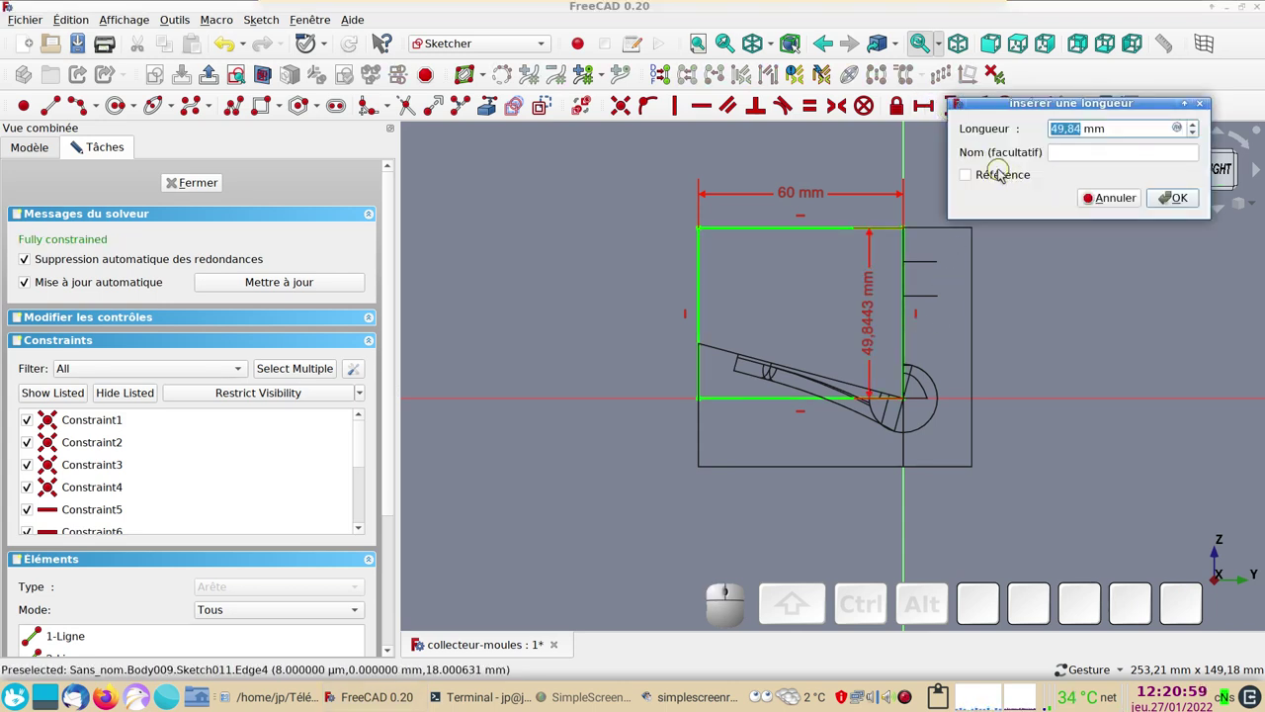
pyautogui.press('KP_5')
pyautogui.press('KP_0')
pyautogui.press('KP_Enter')
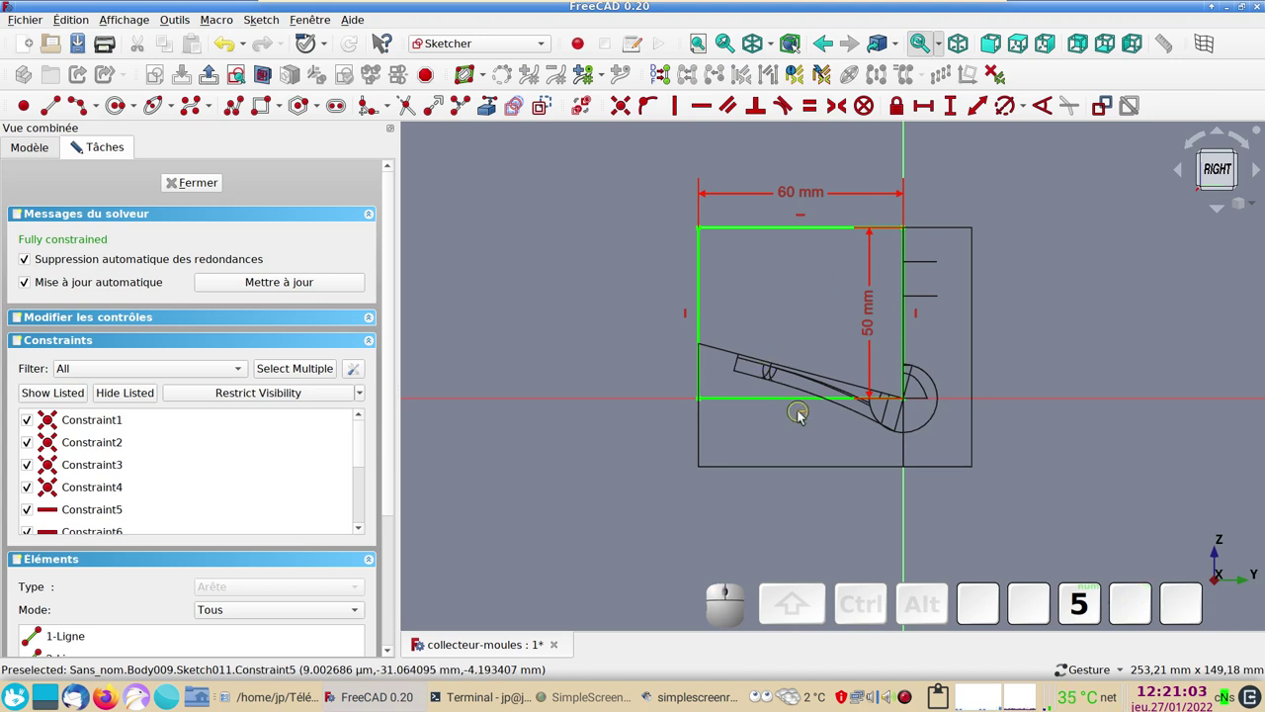
# - Remove a redundant lower-edge constraint and set a 165° angle between the sloped edge and the base
pyautogui.click(804, 416)
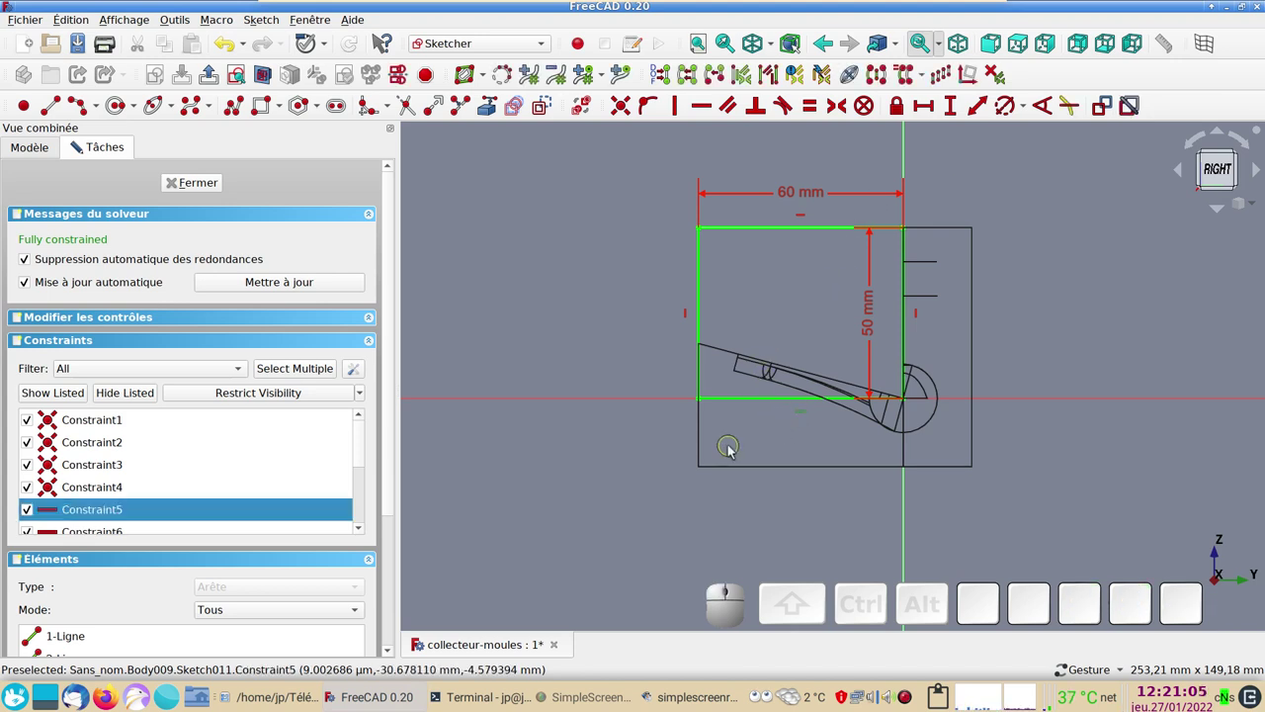
pyautogui.press('Delete')
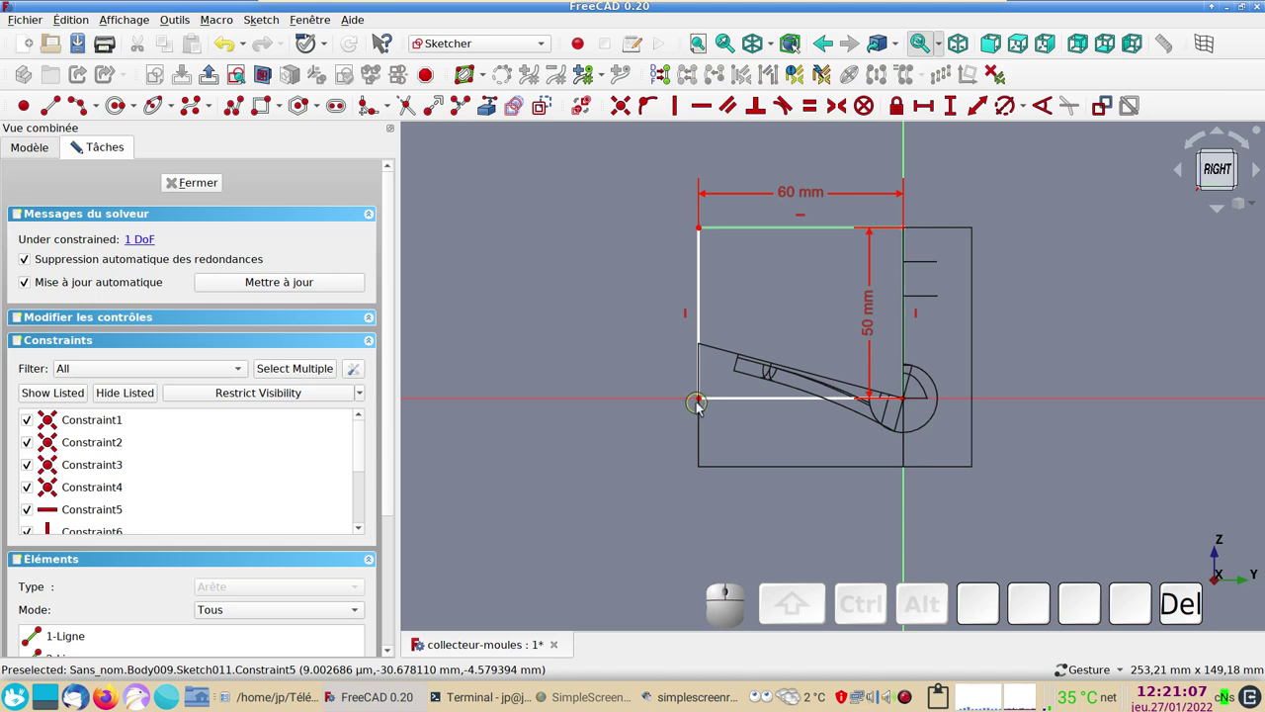
pyautogui.moveTo(706, 404); pyautogui.dragTo(693, 379)
pyautogui.scroll(3)
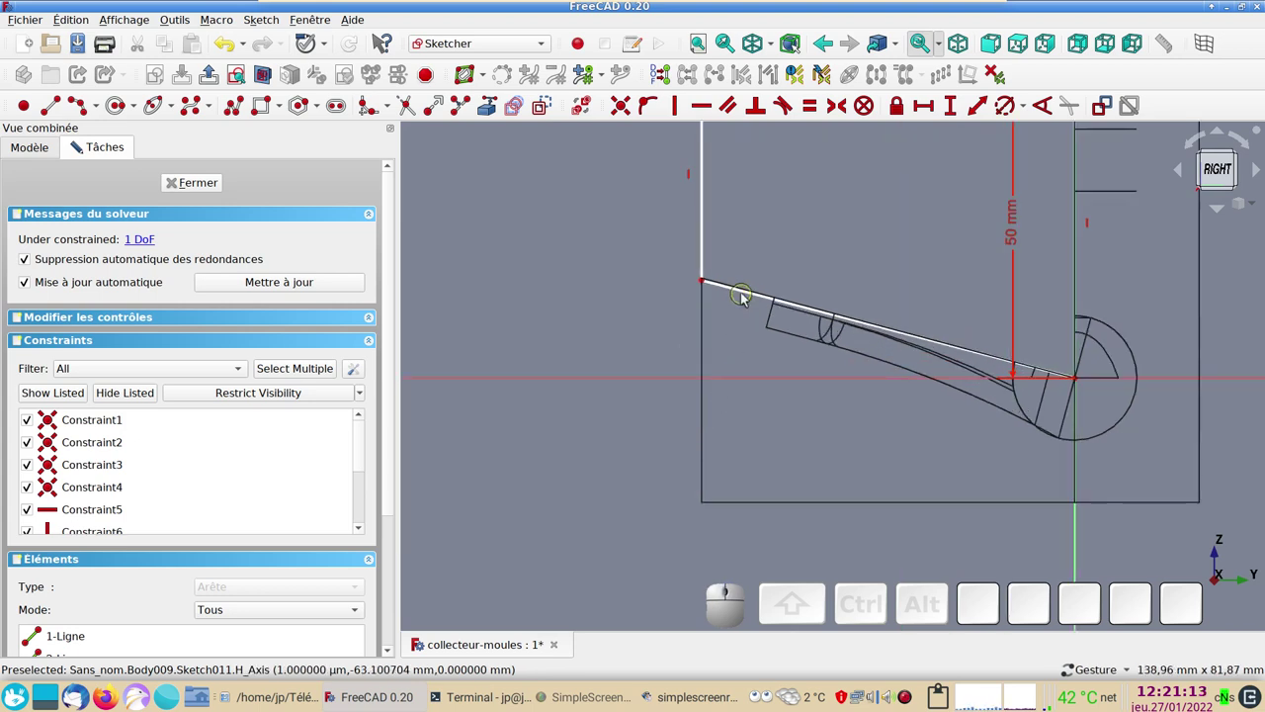
pyautogui.click(748, 297)
pyautogui.click(743, 378)
pyautogui.click(1052, 114)
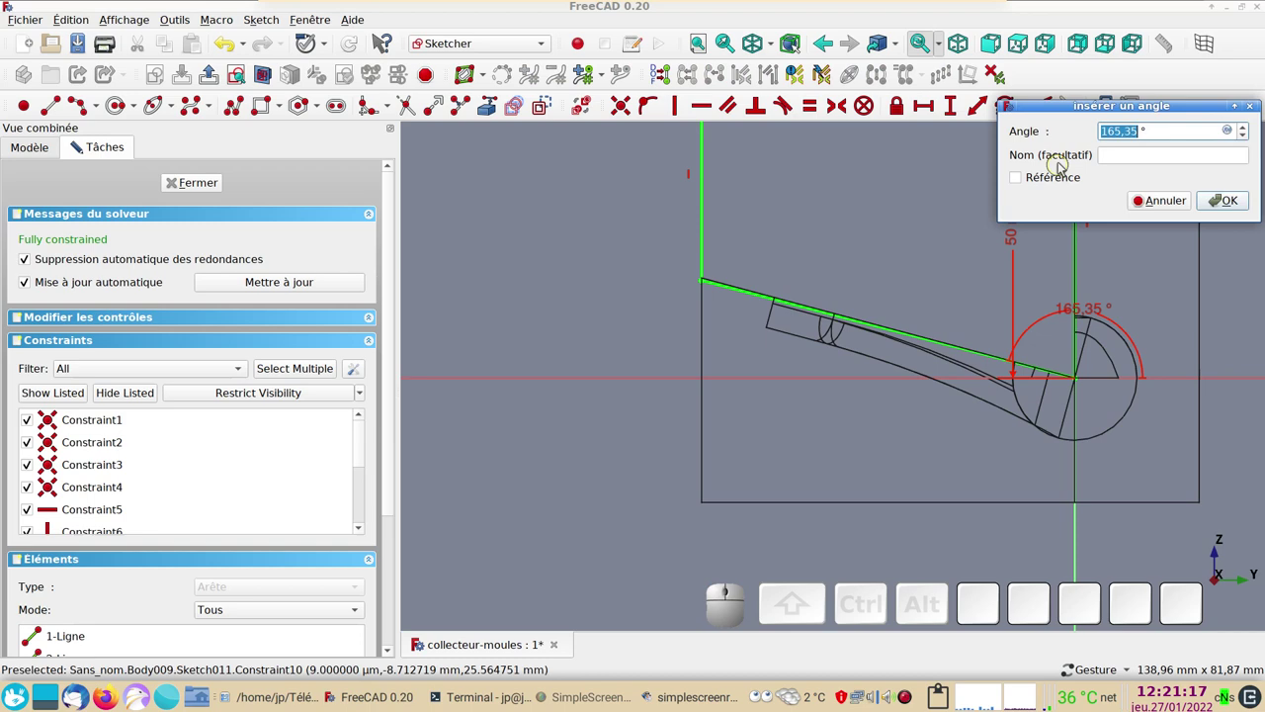
pyautogui.press('KP_1')
pyautogui.press('KP_6')
pyautogui.press('KP_5')
pyautogui.press('Return')
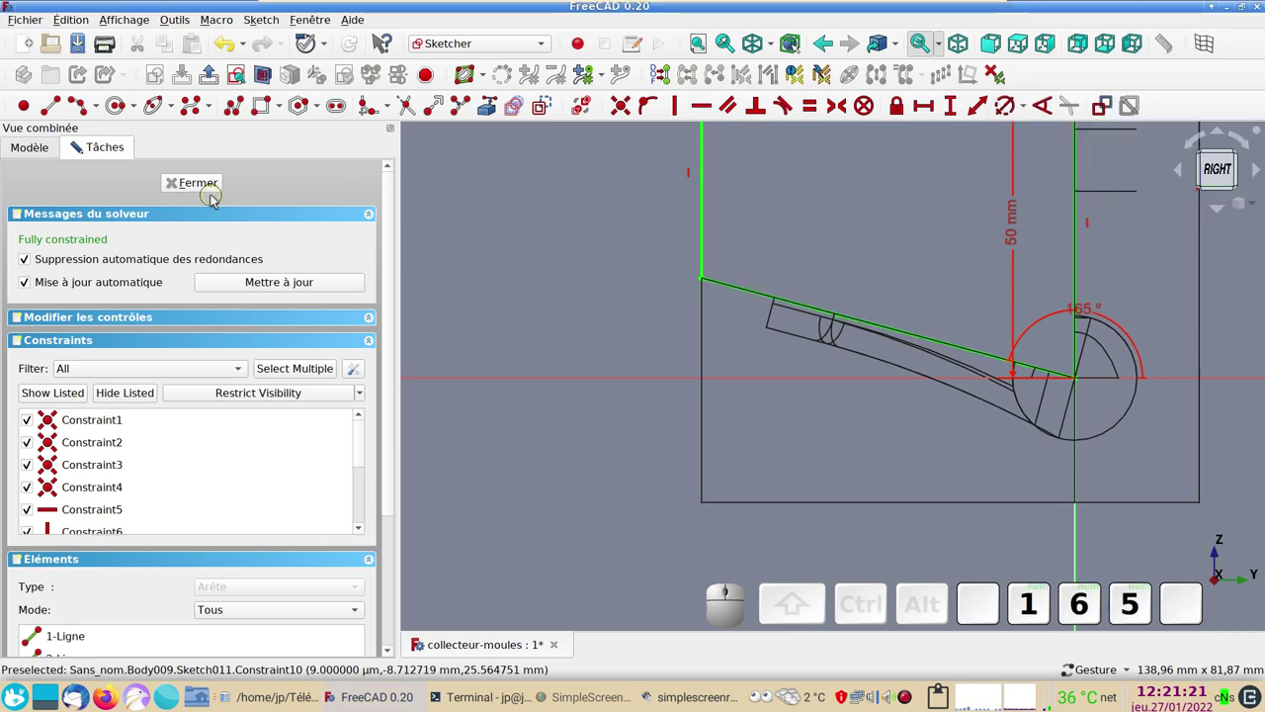
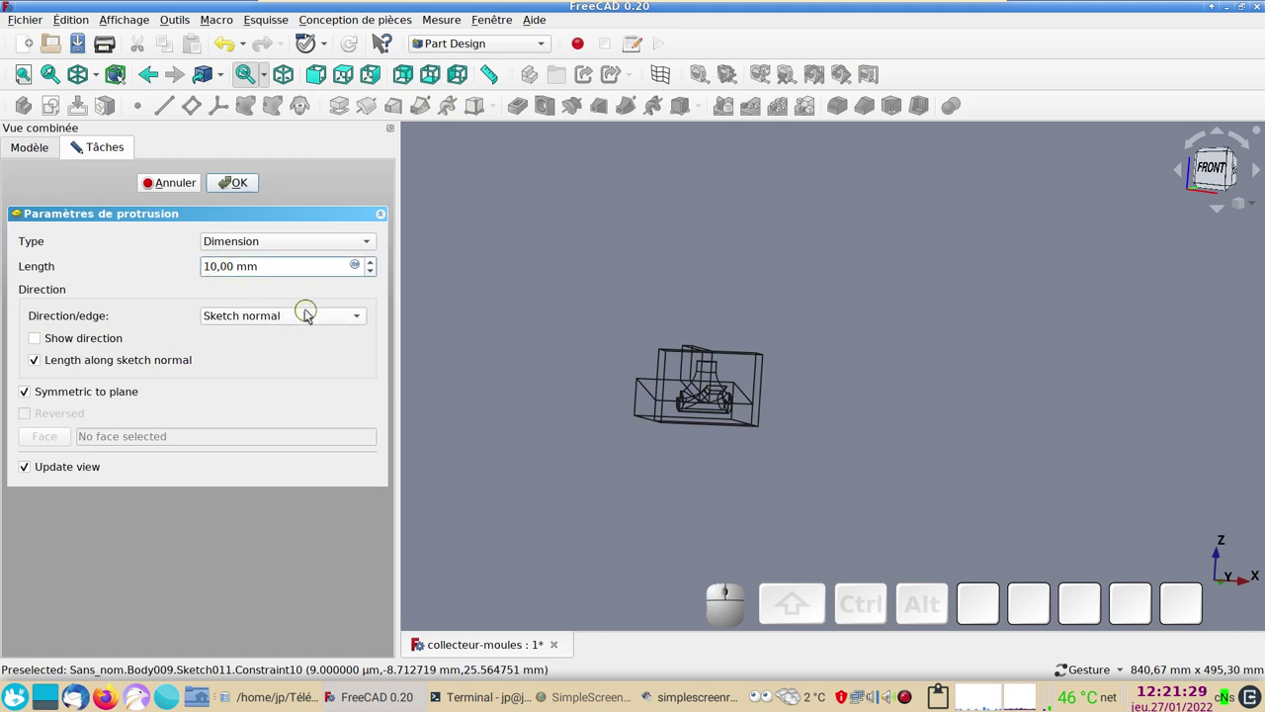
# - Accept the pad settings, creating Pad006 as a solid block in Body009
pyautogui.press('KP_0')
pyautogui.press('Return')
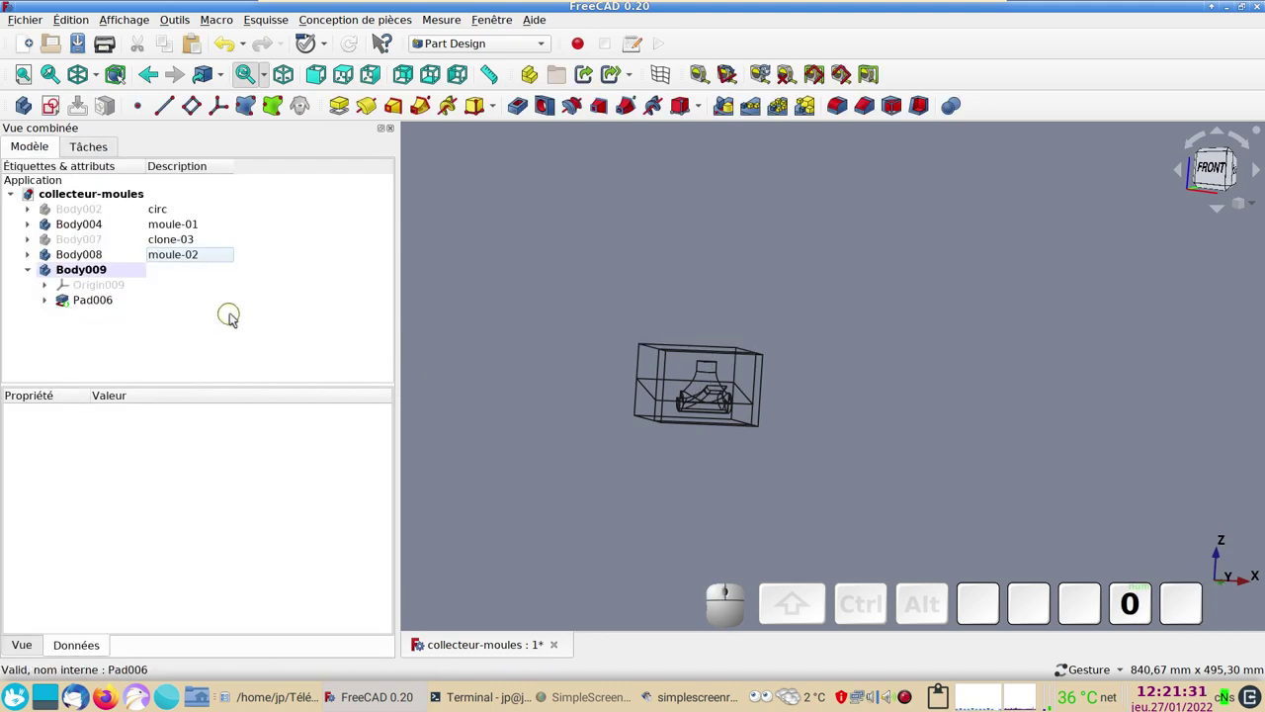
pyautogui.click(949, 426)
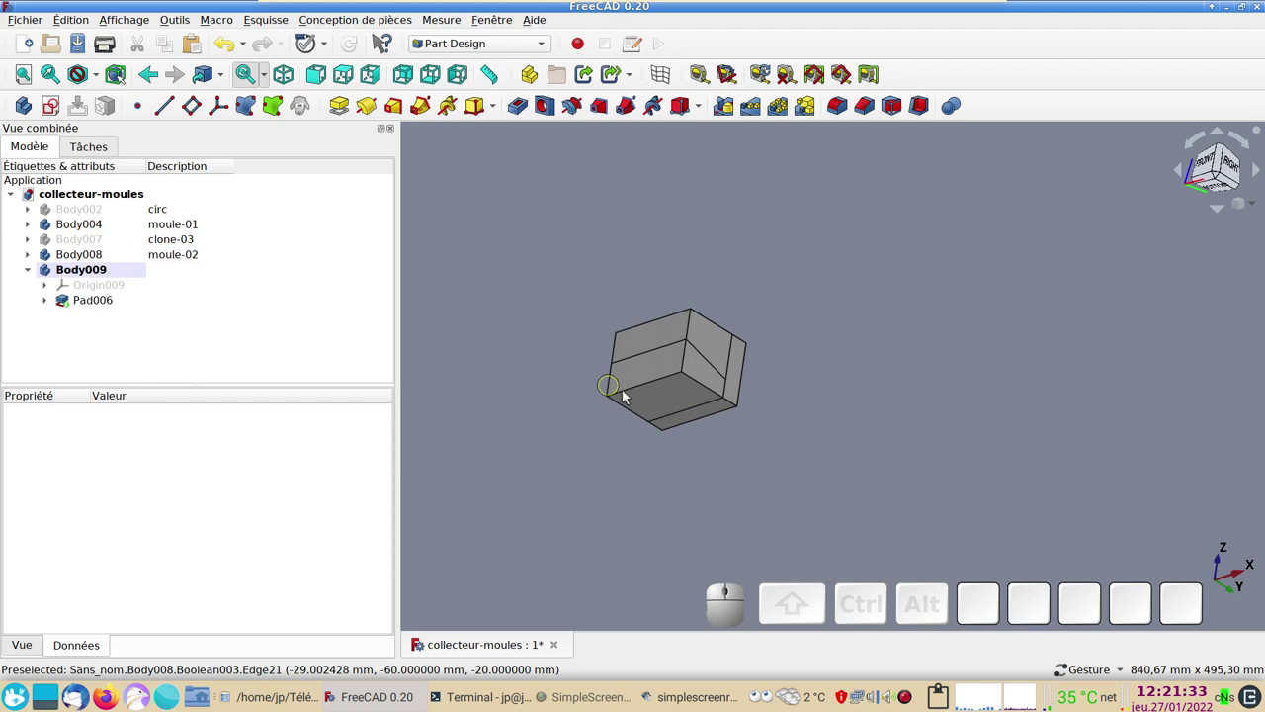
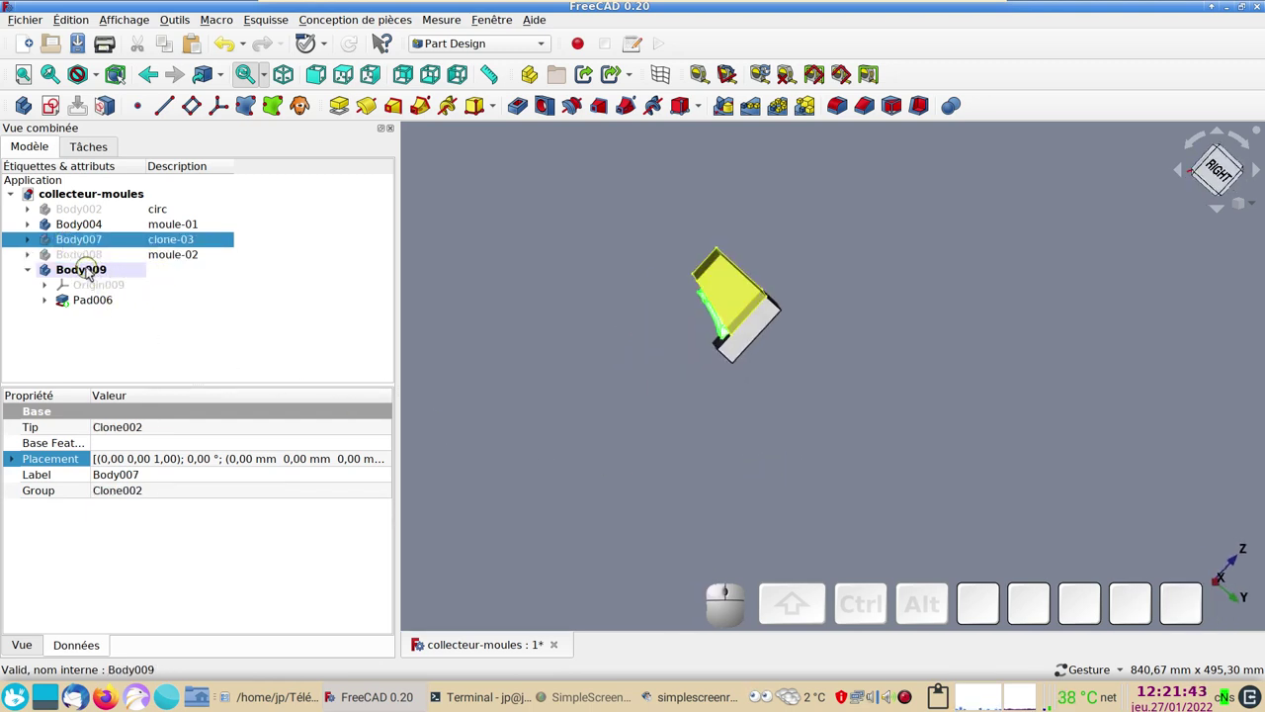
# - Give Body009 the description moule-03 in the tree's Description column
pyautogui.click(92, 272)
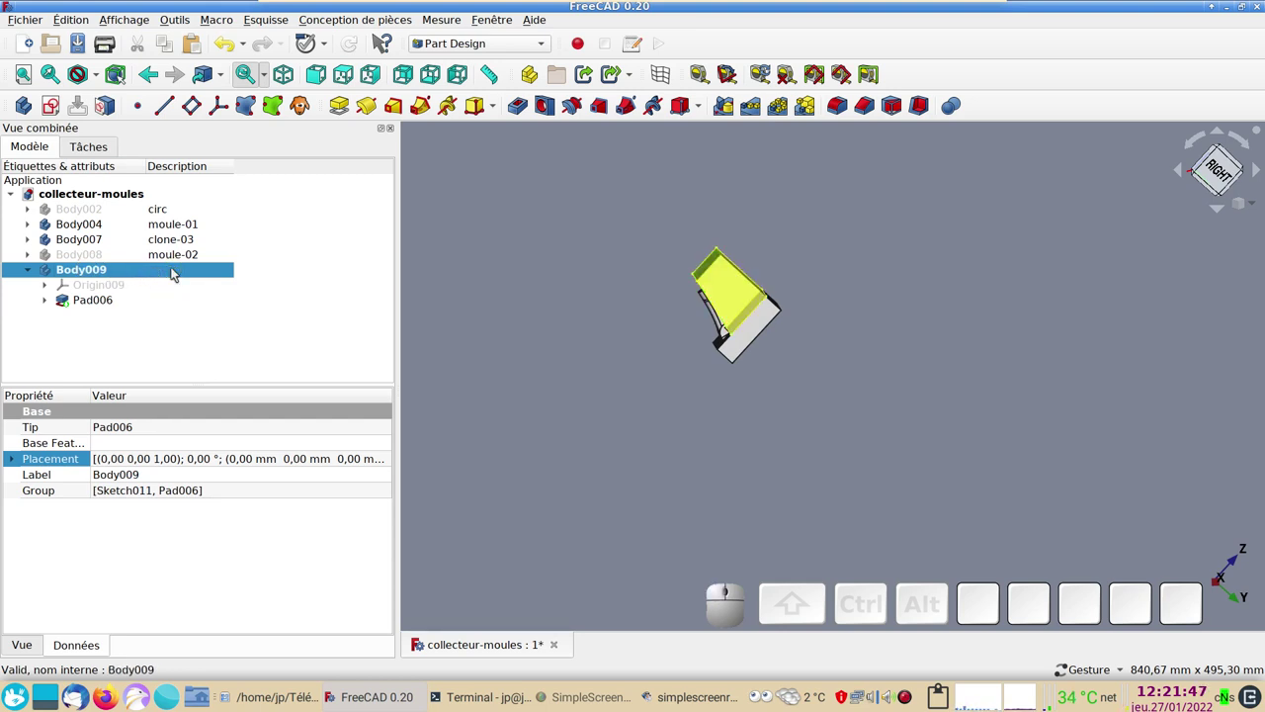
pyautogui.press('F2')
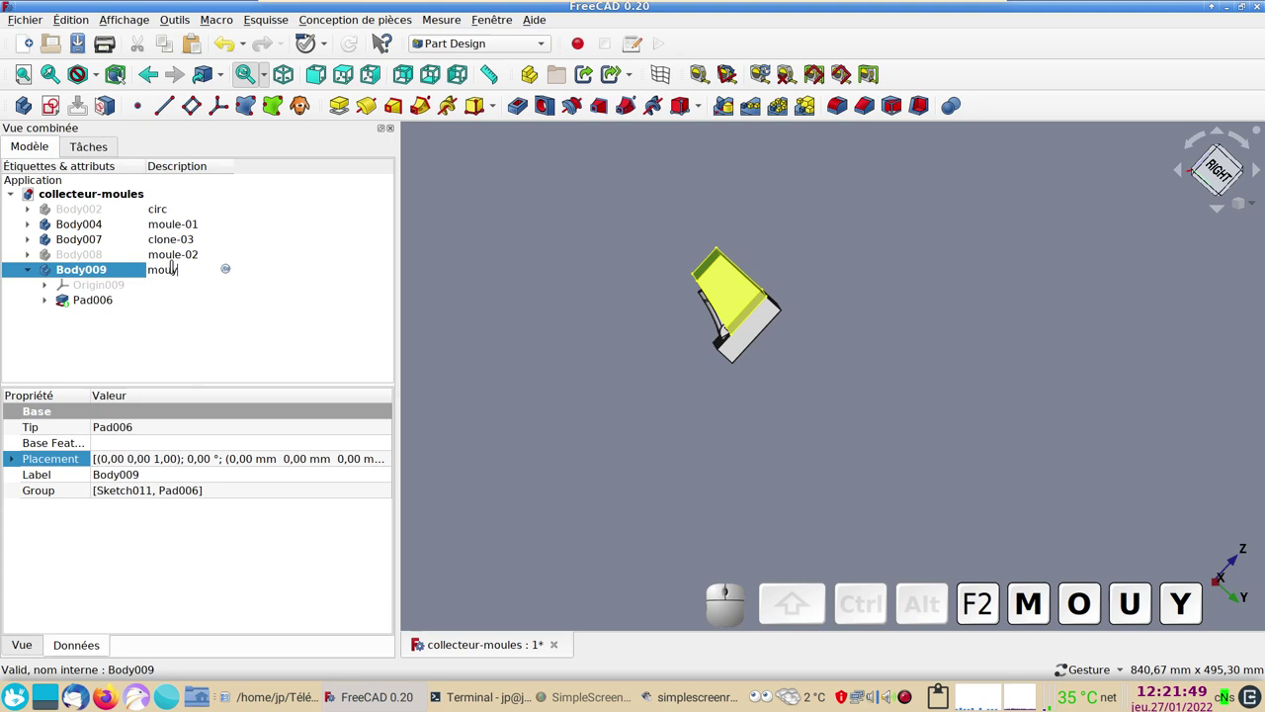
pyautogui.press('space')
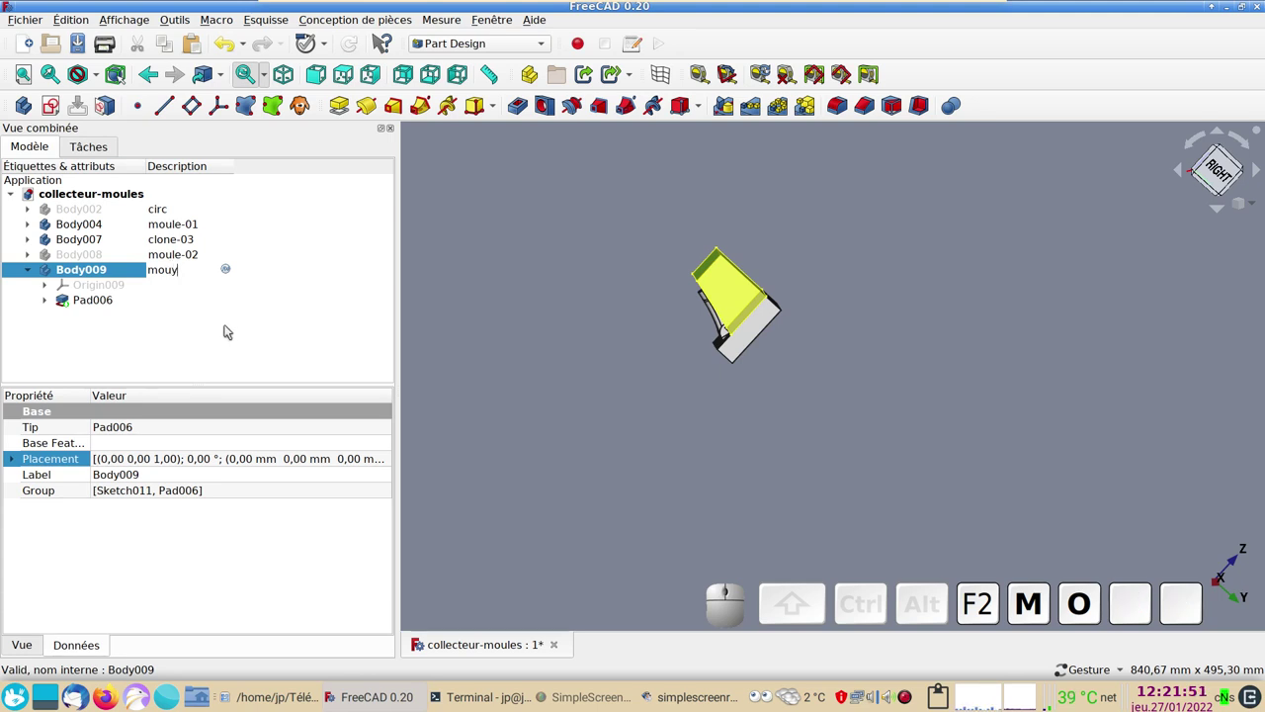
pyautogui.press('BackSpace')
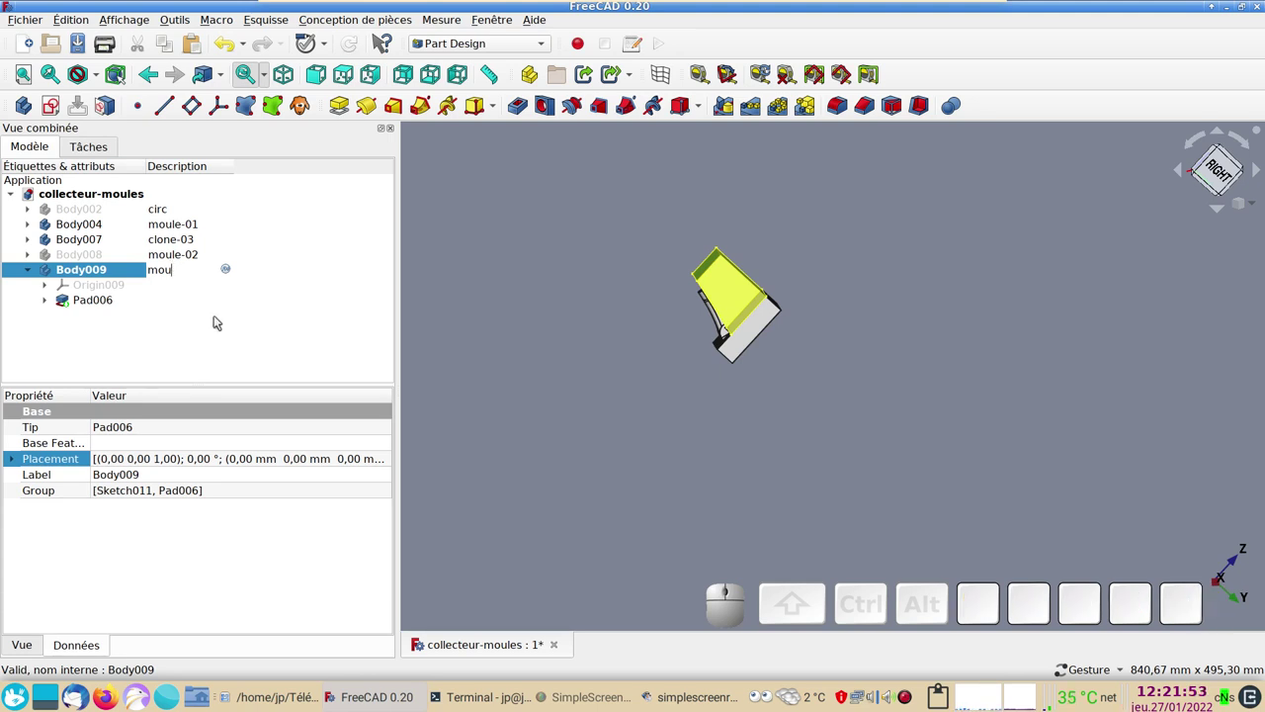
pyautogui.press('KP_0')
pyautogui.press('KP_Enter')
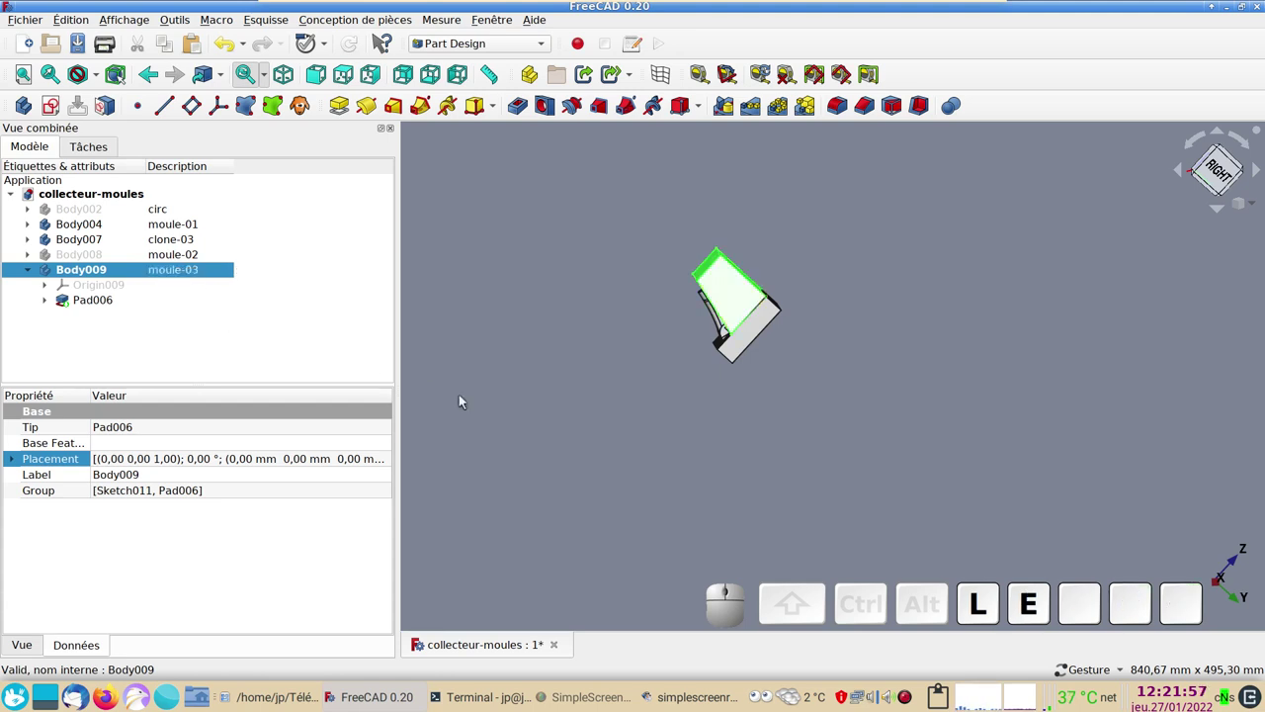
pyautogui.moveTo(559, 446); pyautogui.dragTo(834, 230)
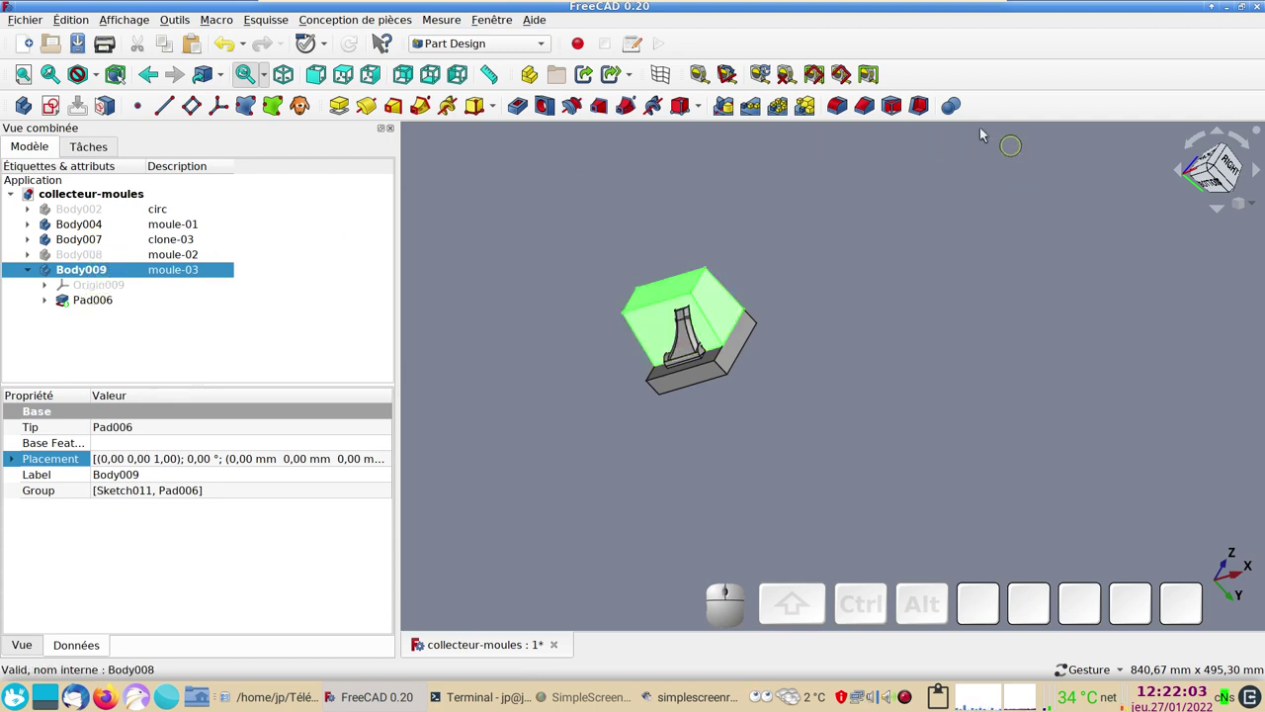
# - Start a Part Design Boolean on moule-03 set to Soustraction, ready to add clone-03
pyautogui.click(955, 108)
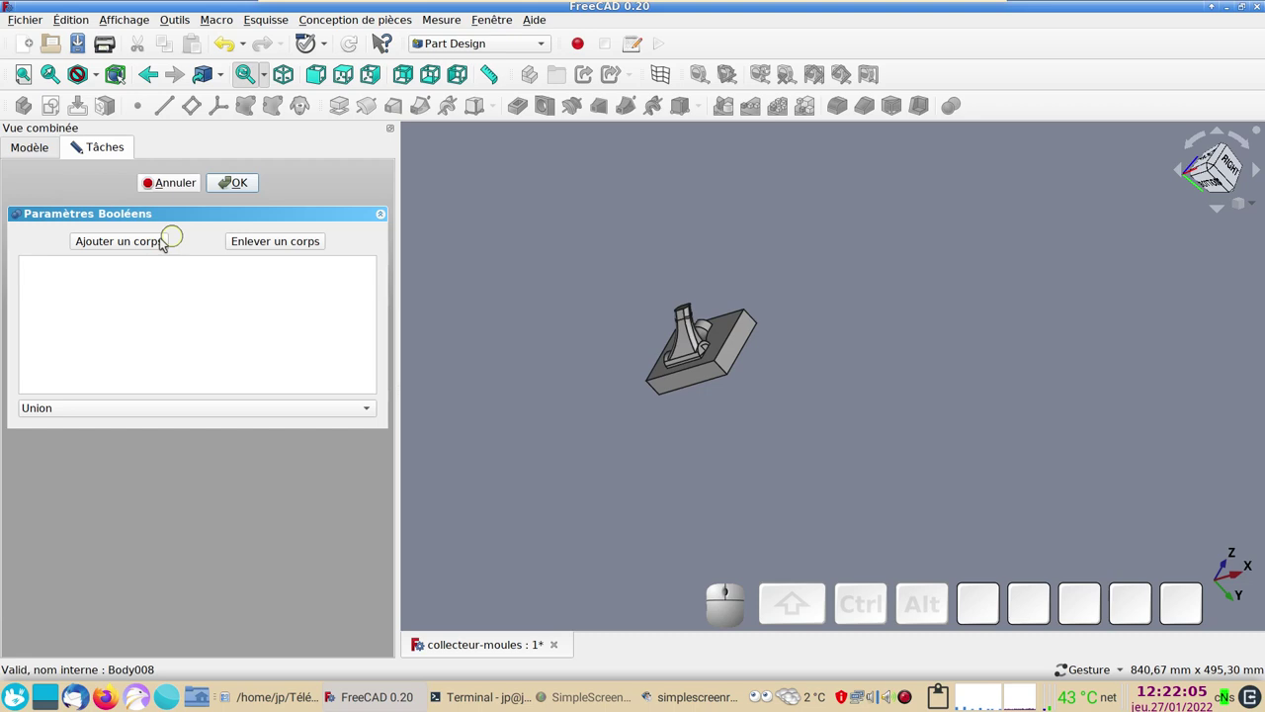
pyautogui.click(112, 407)
pyautogui.click(101, 423)
pyautogui.click(143, 247)
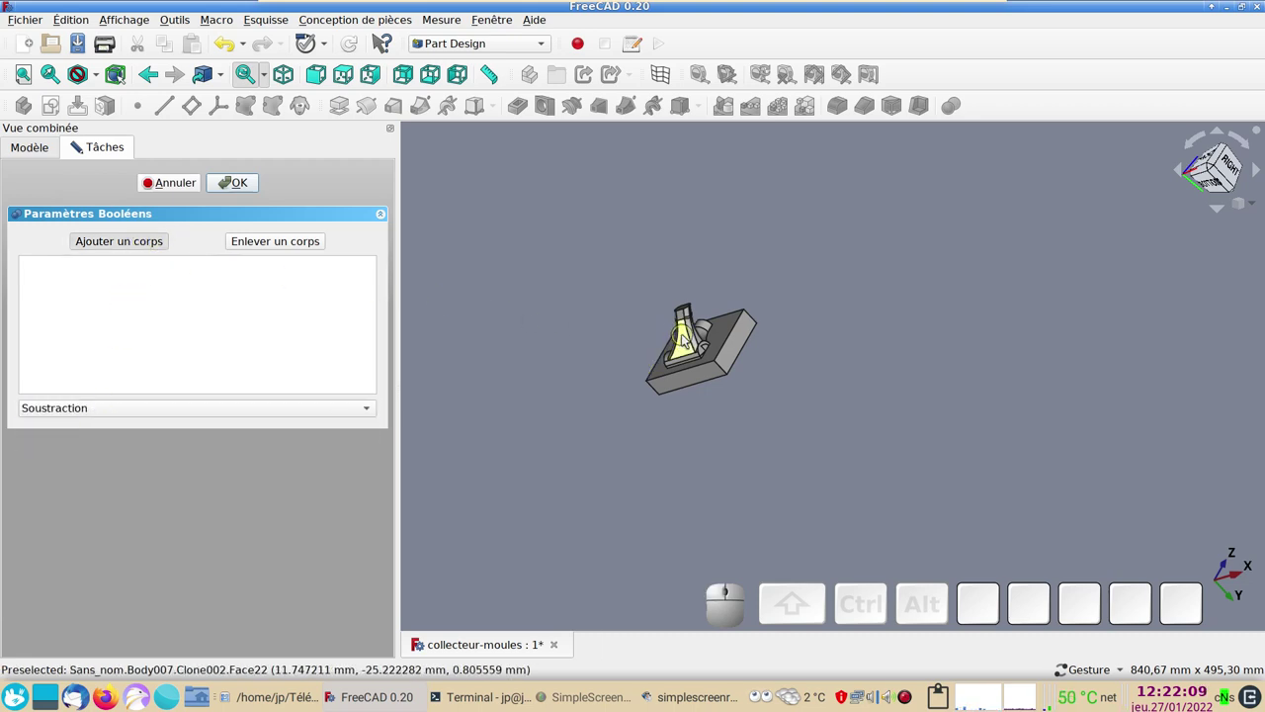
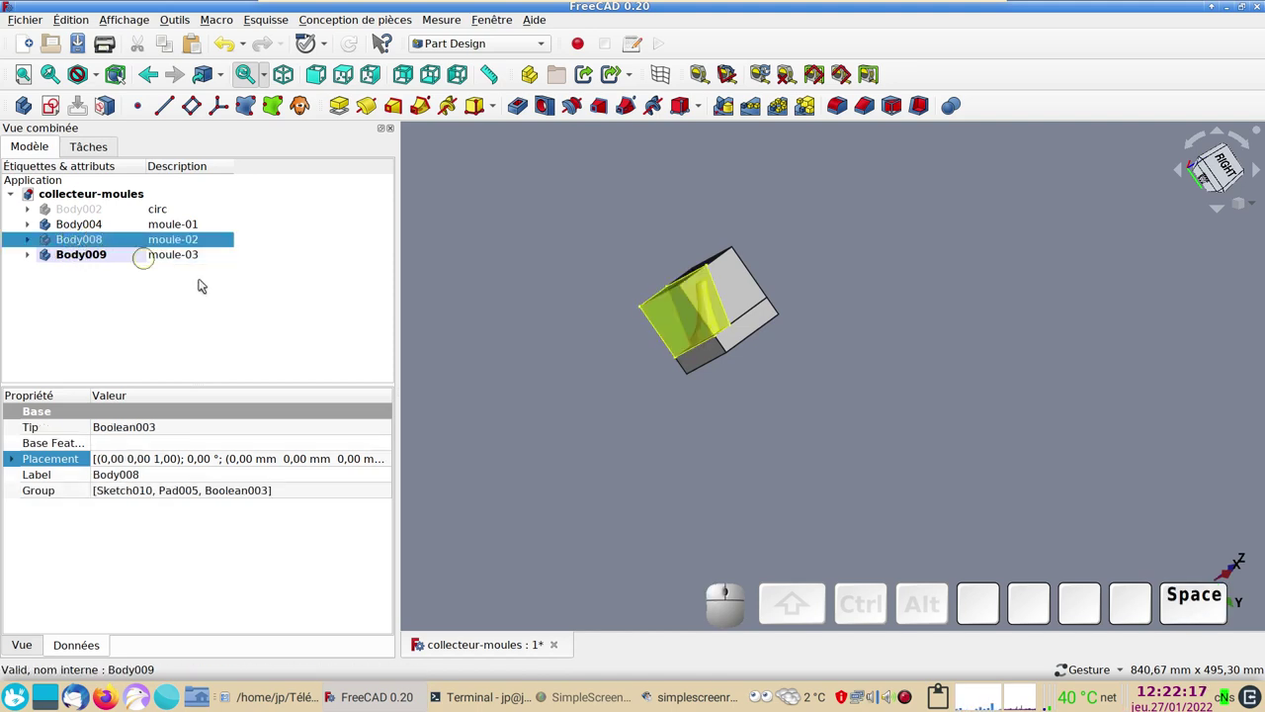
# - Select the moule-01 and moule-02 blocks and bring up their display properties for transparency 50
pyautogui.click(815, 435)
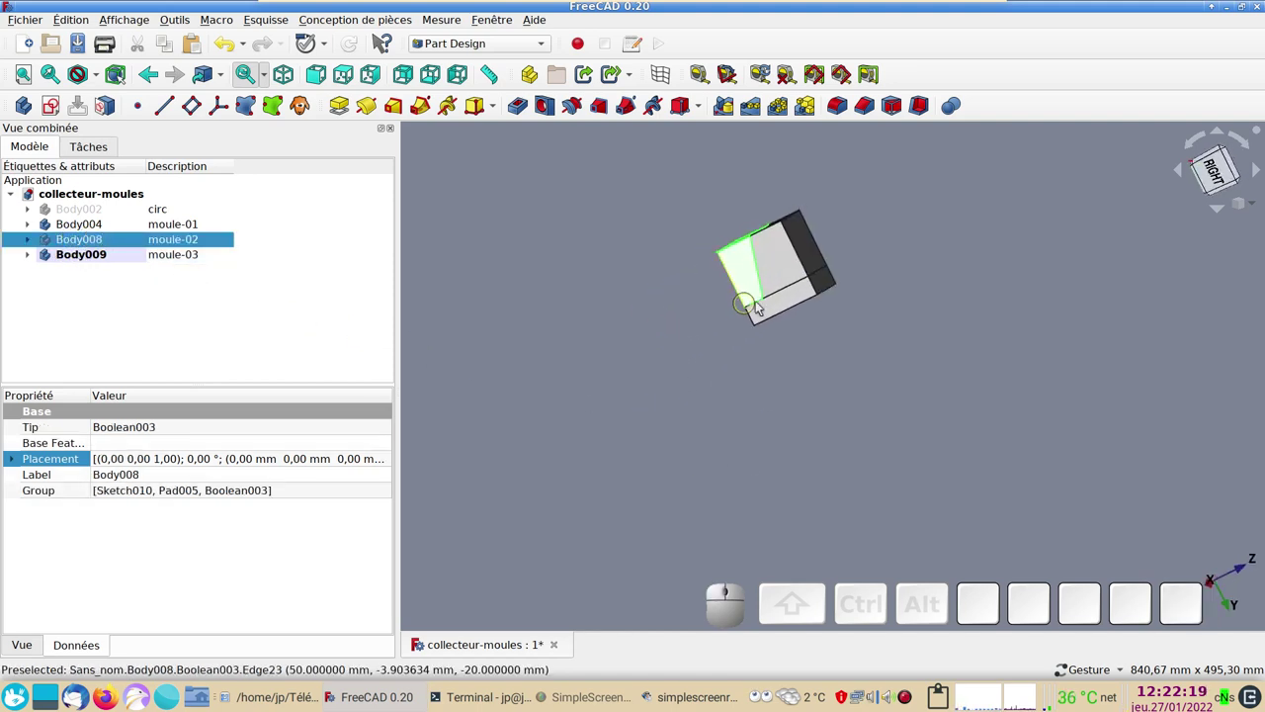
pyautogui.click(788, 269)
pyautogui.click(794, 302)
pyautogui.scroll(3)
pyautogui.rightClick(826, 325)
pyautogui.scroll(3)
pyautogui.scroll(3)
pyautogui.moveTo(823, 430); pyautogui.dragTo(829, 506)
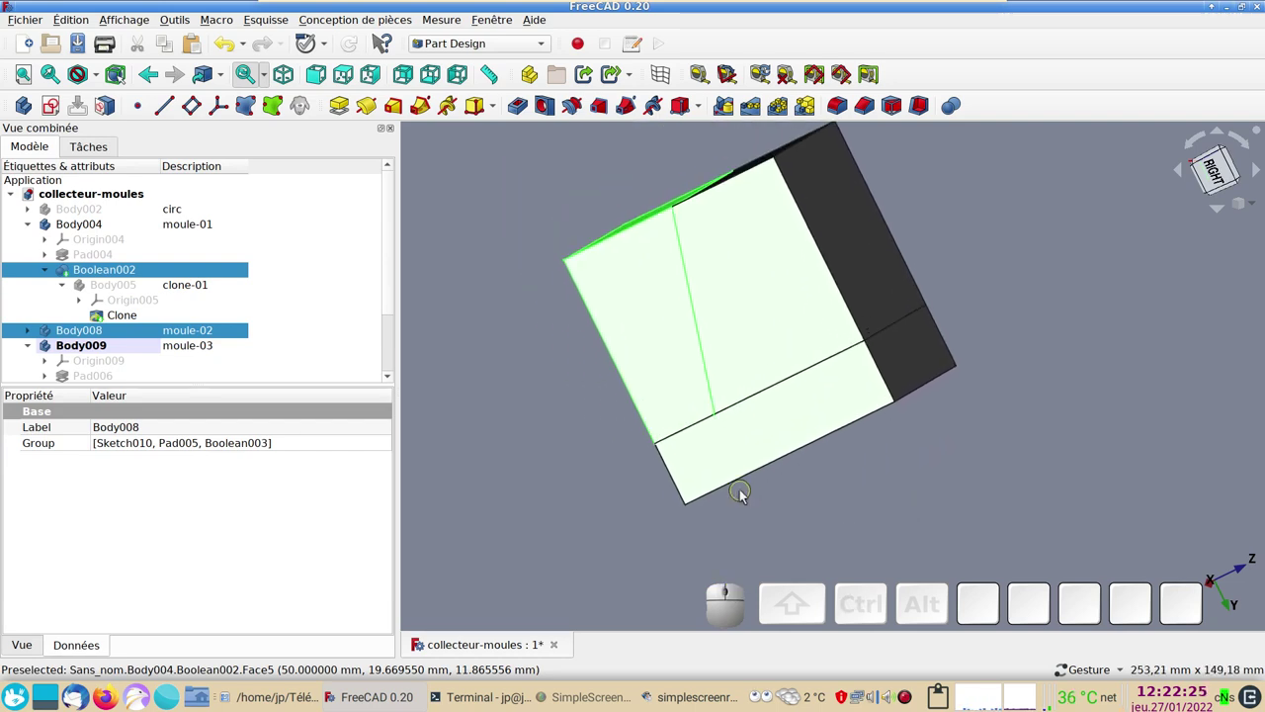
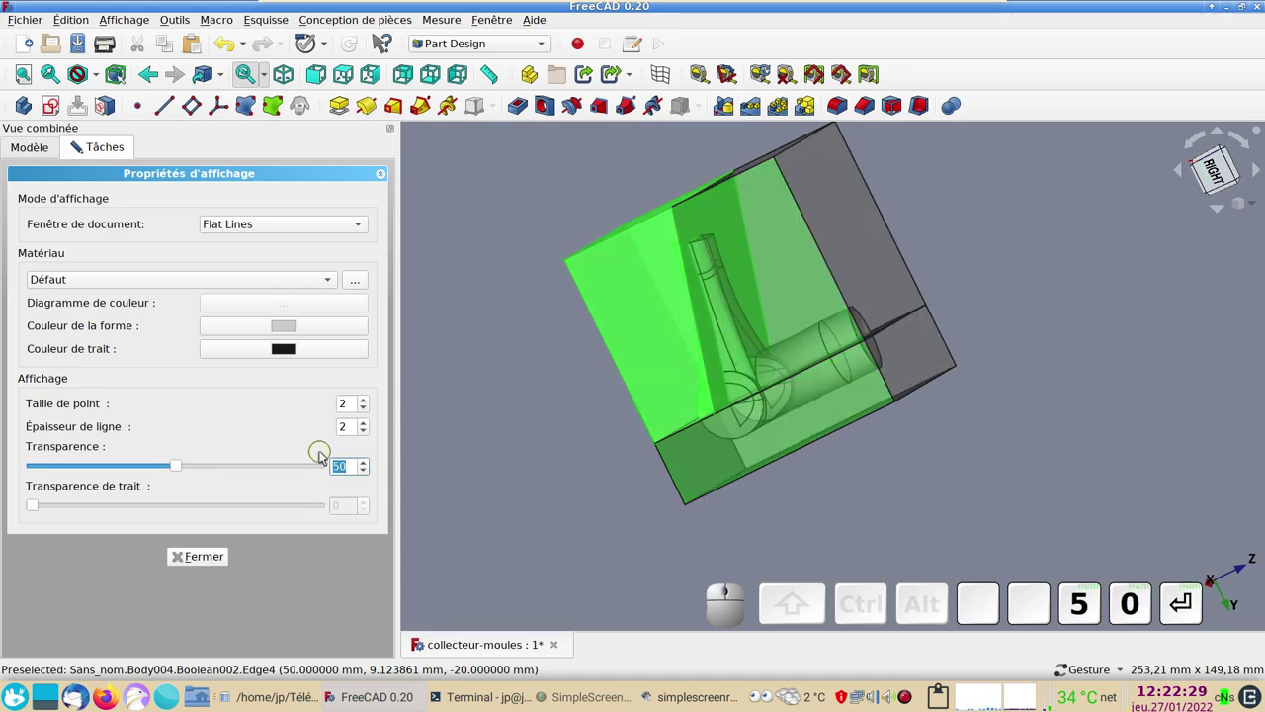
# - Tint one mould block light yellow (#ffff7f) via Couleur de la forme
pyautogui.click(587, 520)
pyautogui.click(676, 372)
pyautogui.click(289, 332)
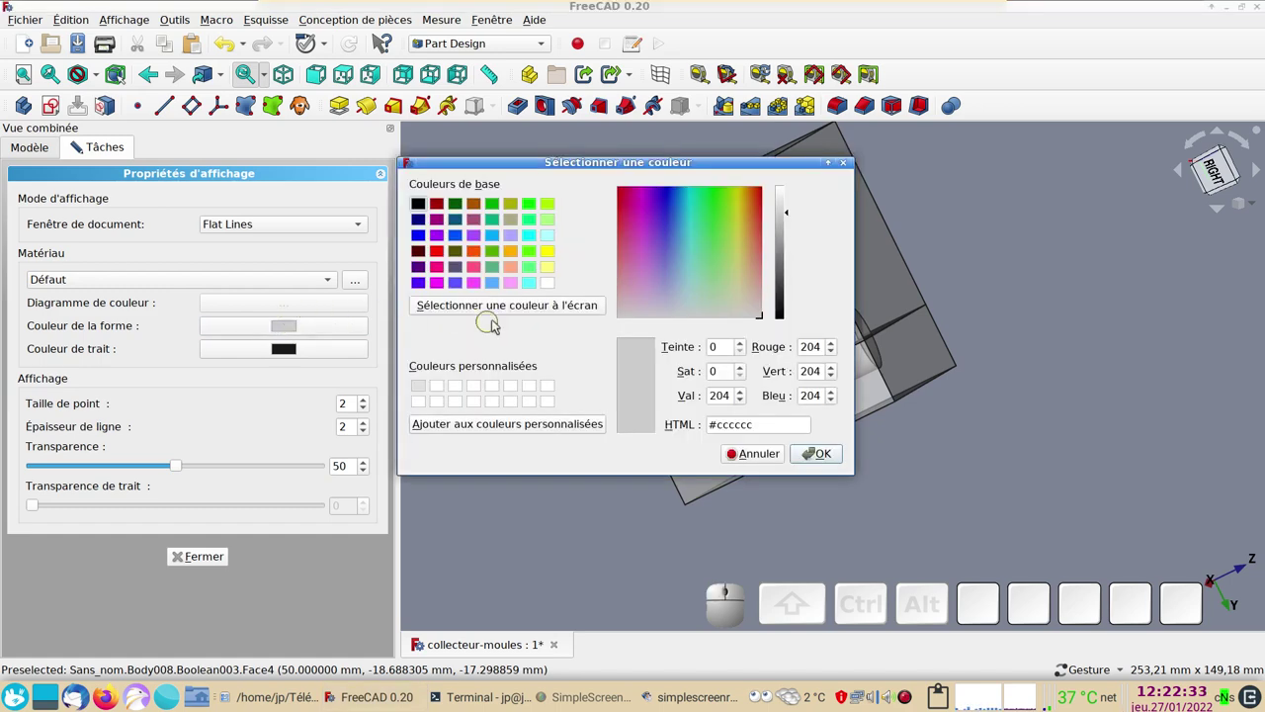
pyautogui.click(514, 289)
pyautogui.click(811, 452)
pyautogui.click(794, 287)
pyautogui.click(293, 325)
pyautogui.click(553, 265)
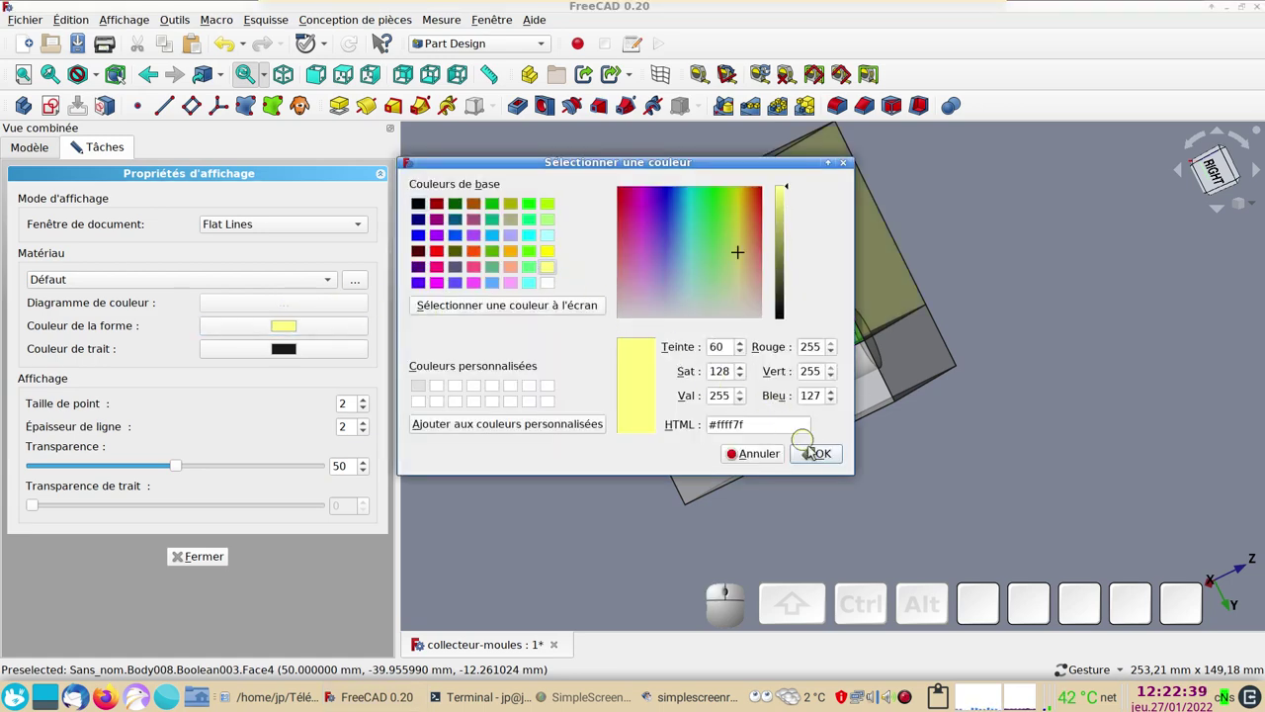
pyautogui.click(819, 454)
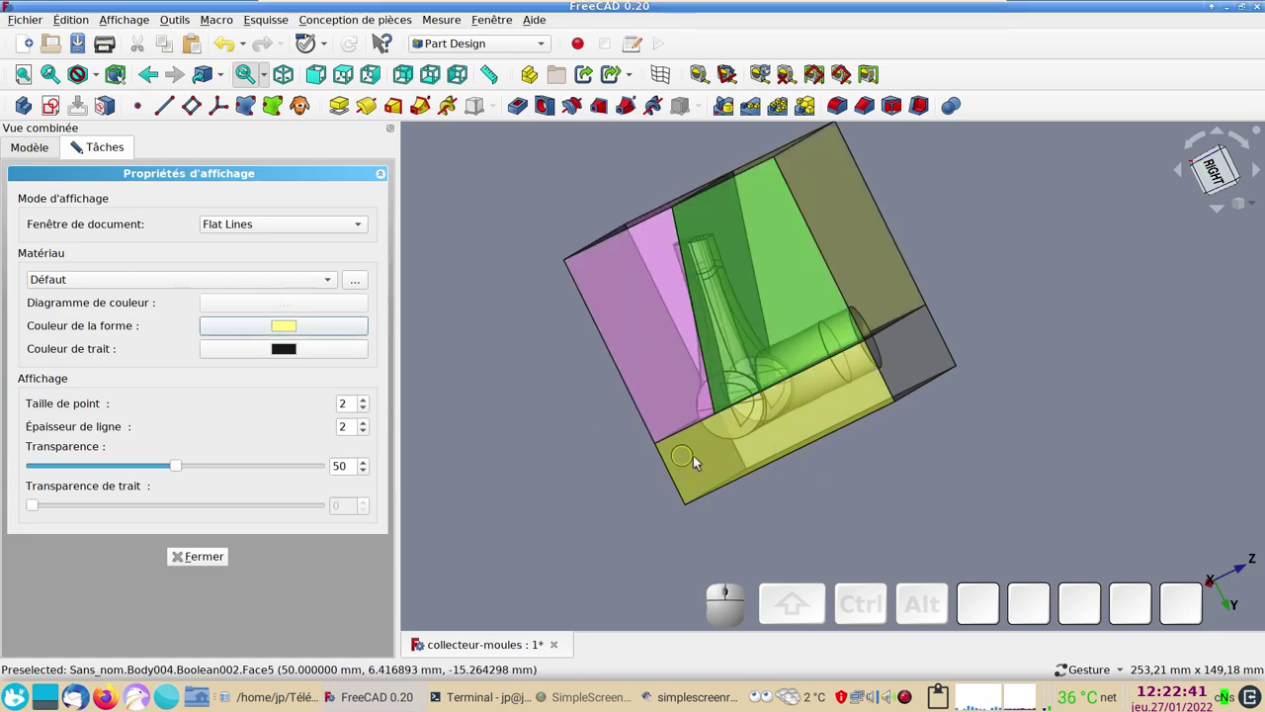
# - Pick another mould block and bring up its shape colour chooser
pyautogui.click(724, 463)
pyautogui.click(289, 325)
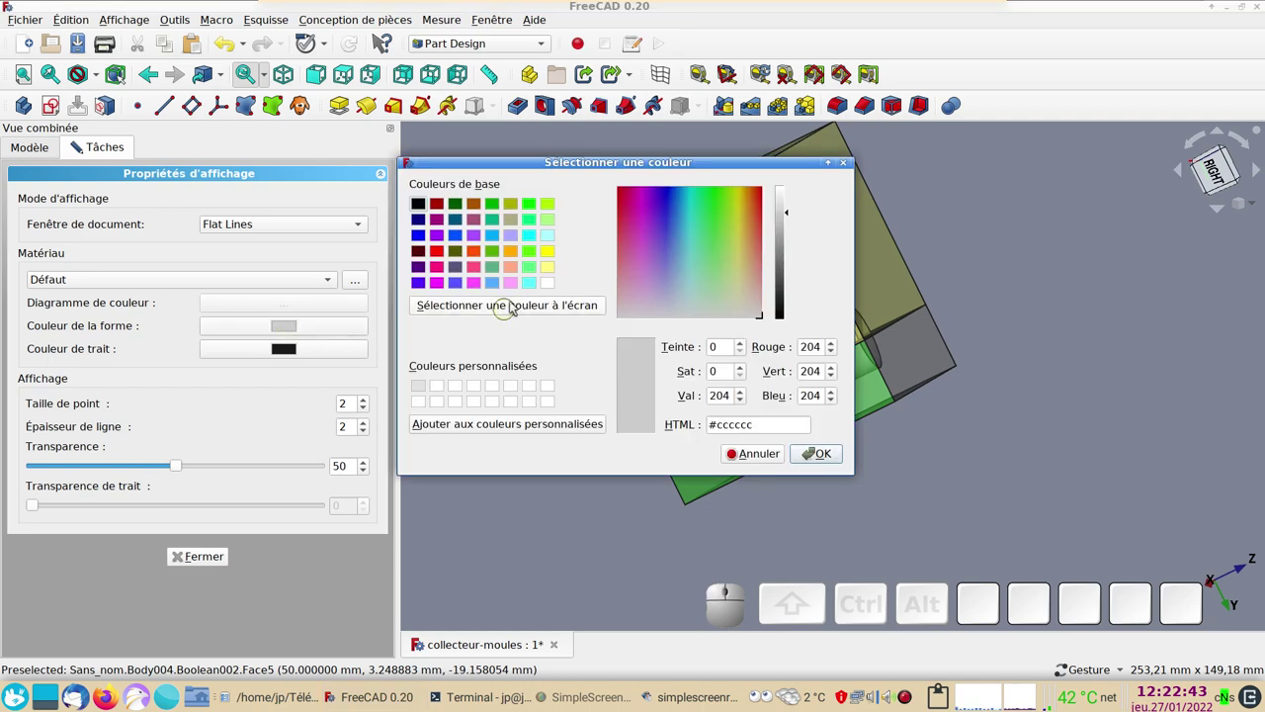
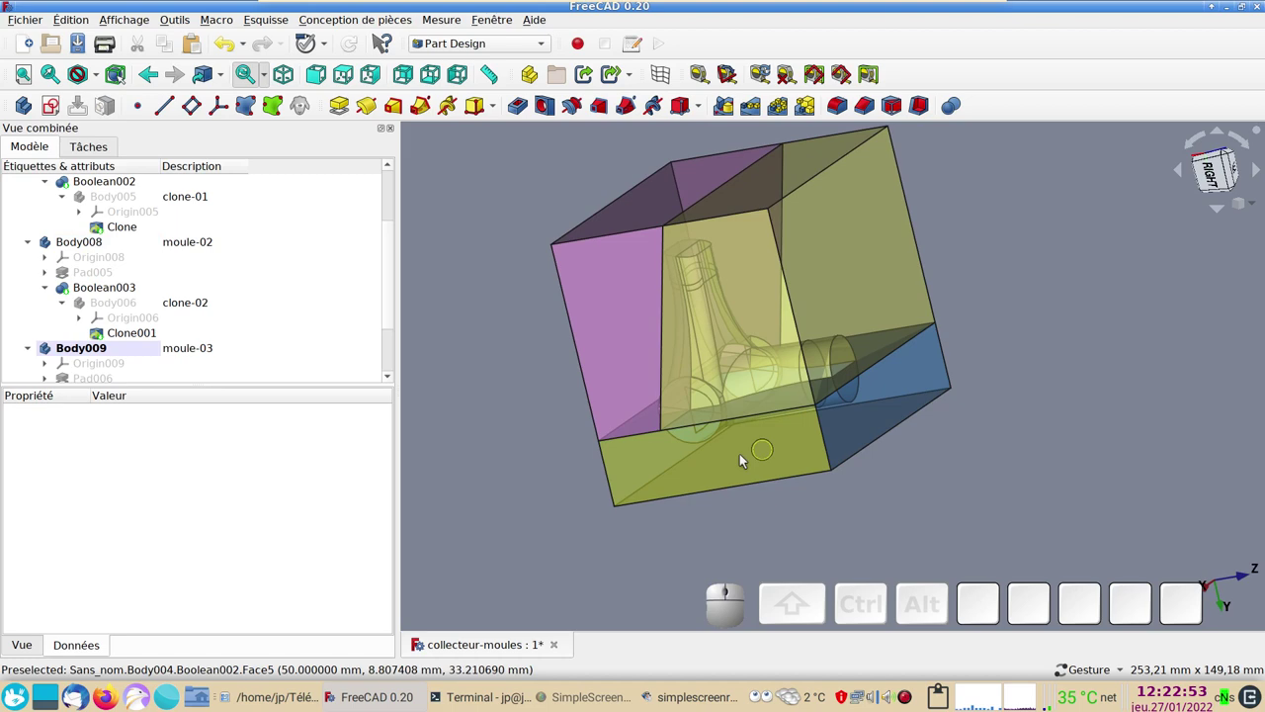
# - Inspect the mould cavity from several sides, then save collecteur-moules with Ctrl+S
pyautogui.moveTo(1052, 456); pyautogui.dragTo(772, 468)
pyautogui.moveTo(736, 405); pyautogui.dragTo(669, 357)
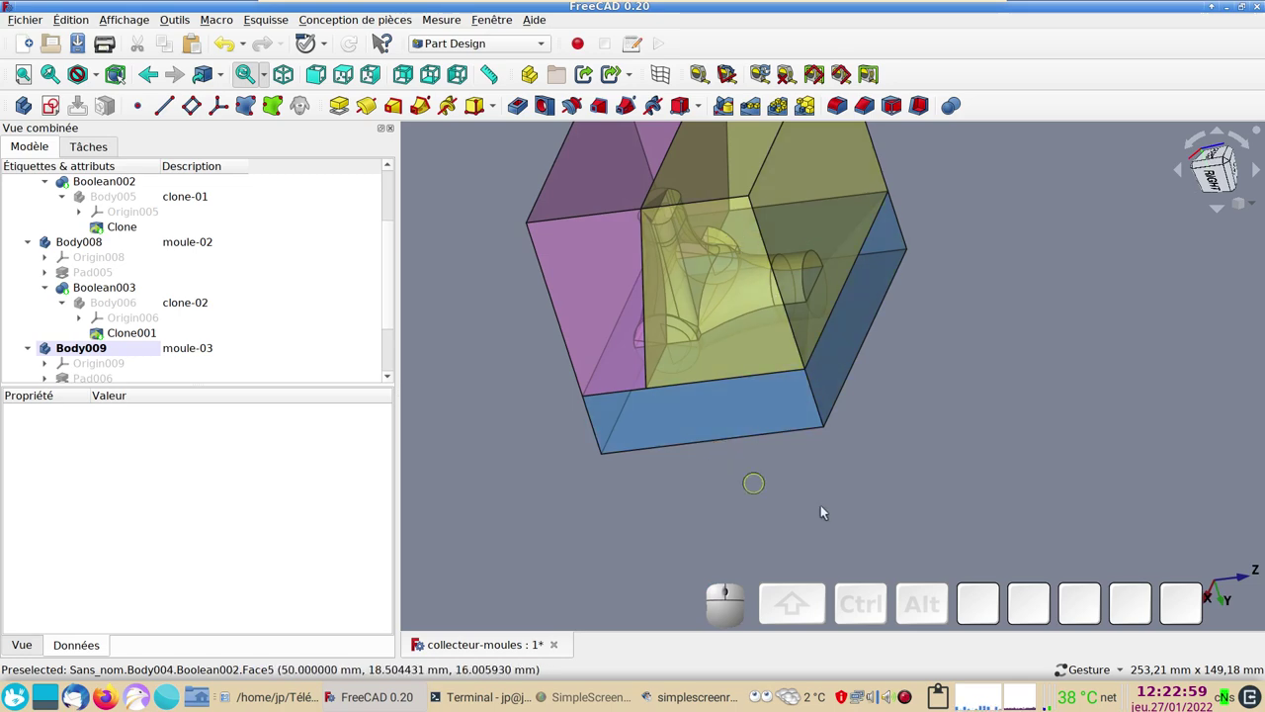
pyautogui.rightClick(878, 465)
pyautogui.moveTo(980, 481); pyautogui.dragTo(1000, 397)
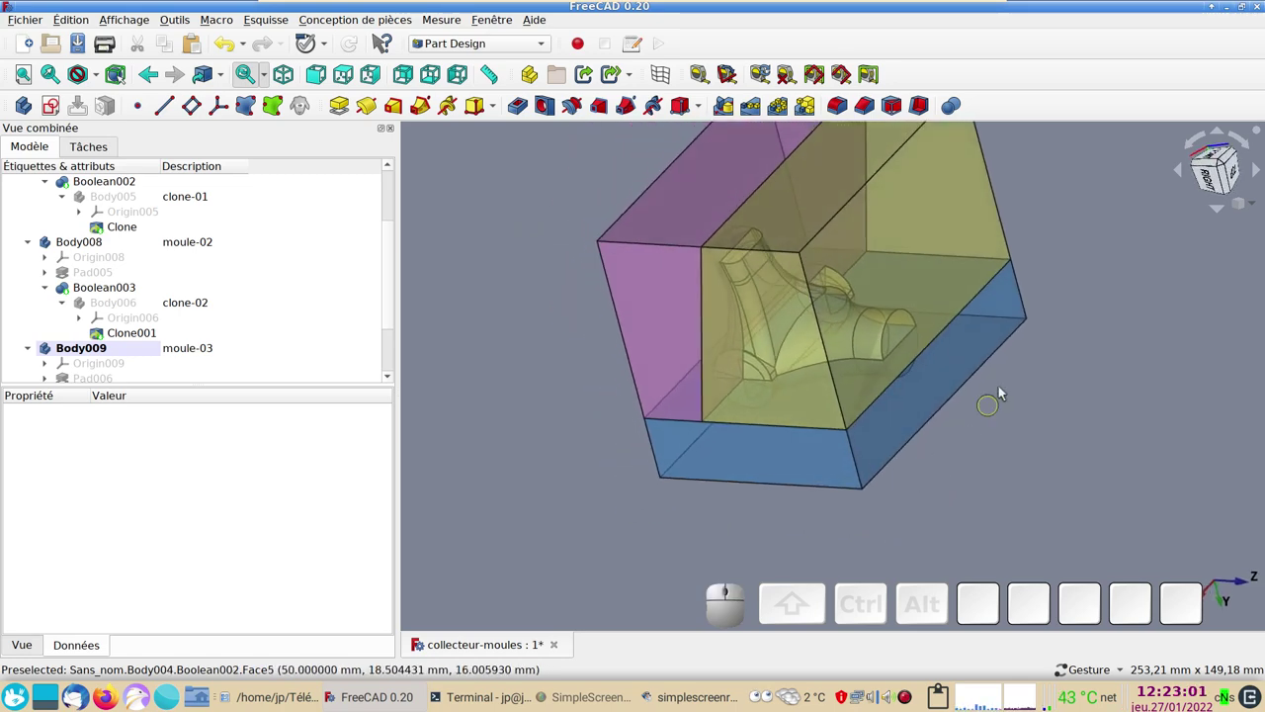
pyautogui.moveTo(1007, 384); pyautogui.dragTo(984, 440)
pyautogui.moveTo(980, 476); pyautogui.dragTo(1002, 491)
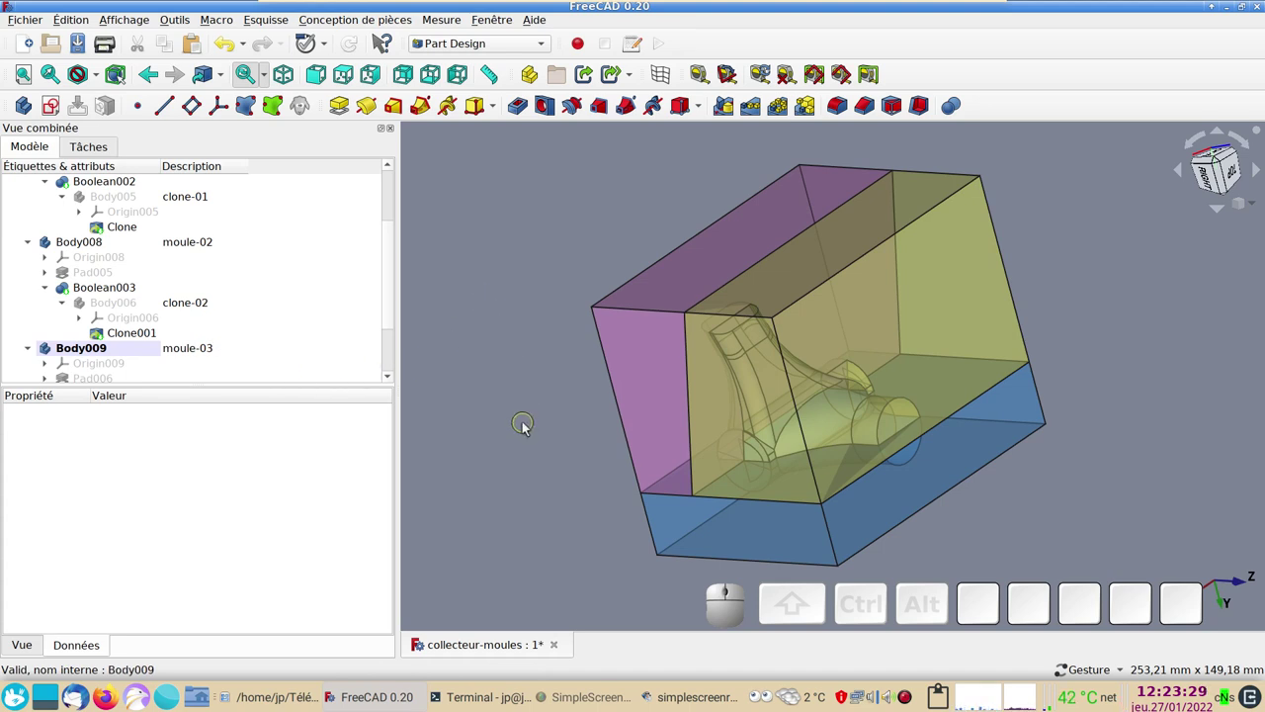
pyautogui.press('ctrl+s')
pyautogui.click(293, 698)
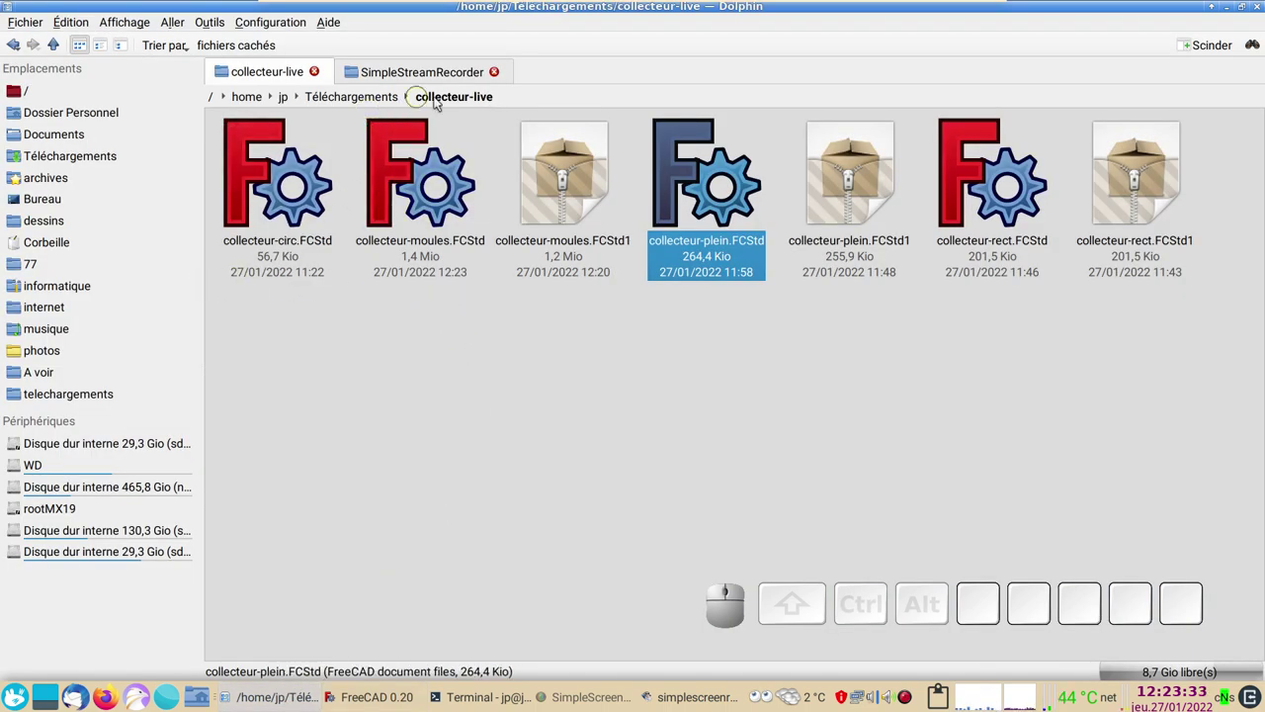
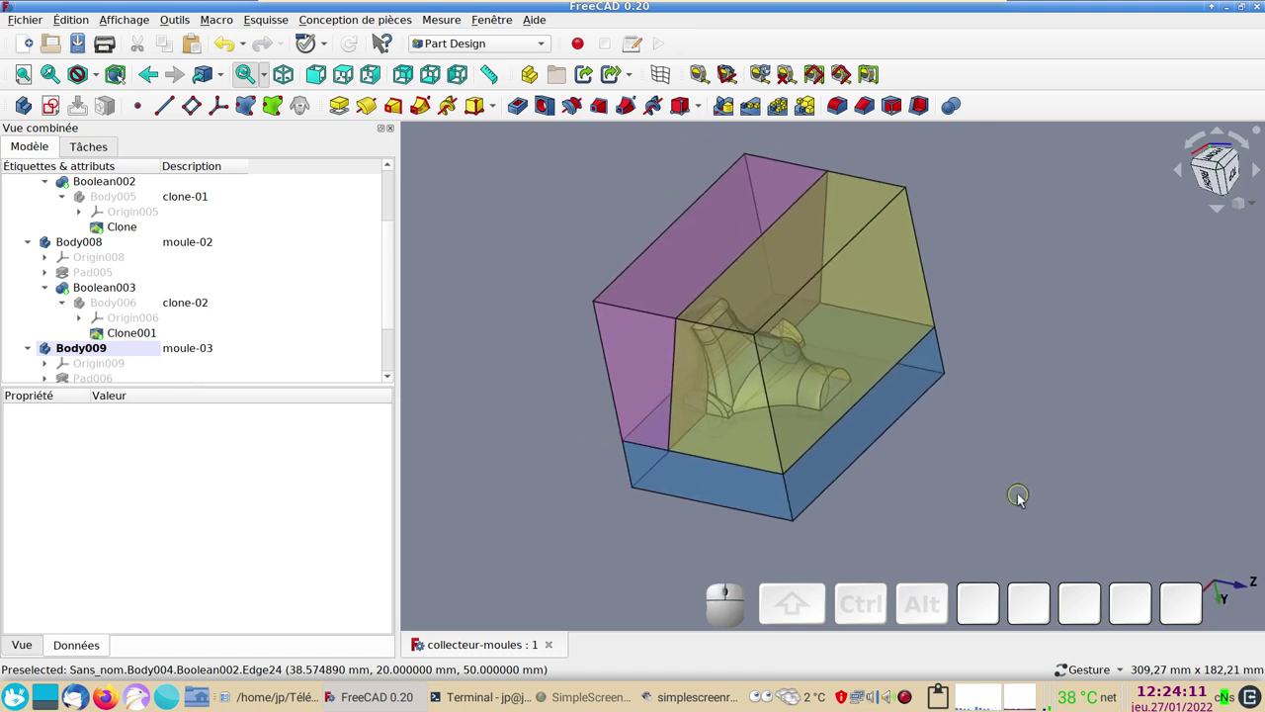
pyautogui.moveTo(1035, 431); pyautogui.dragTo(1056, 466)
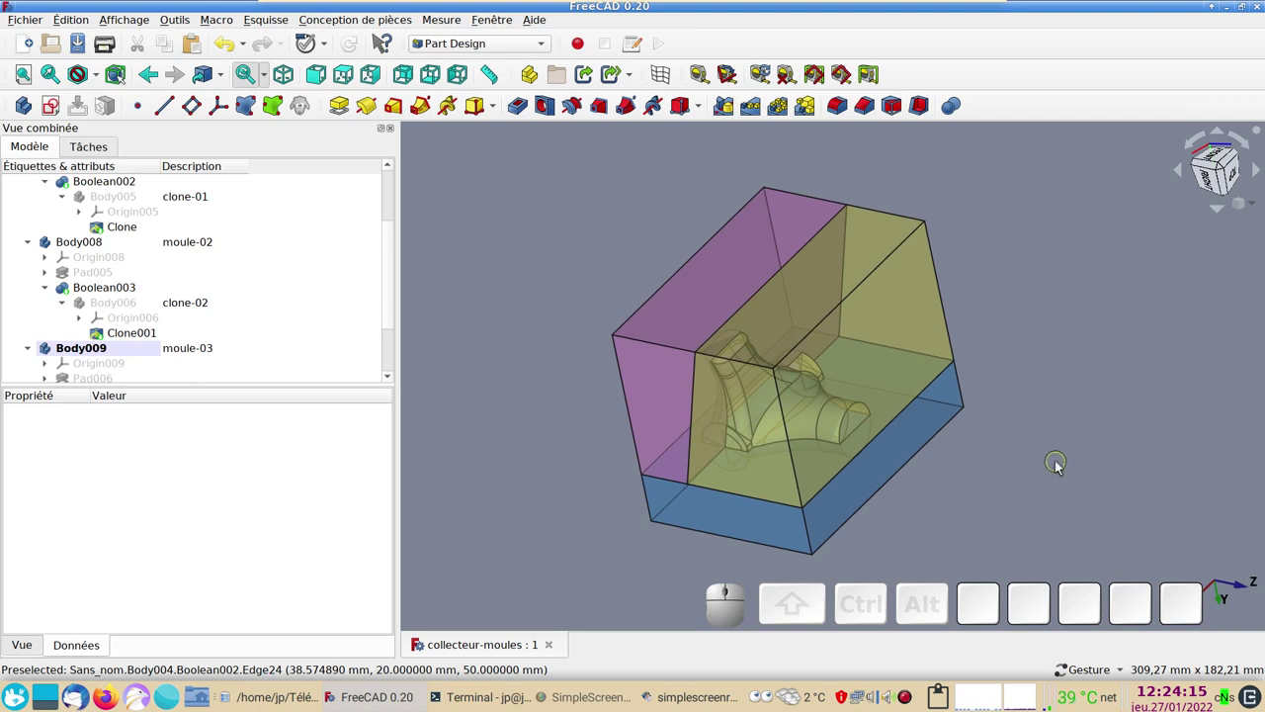